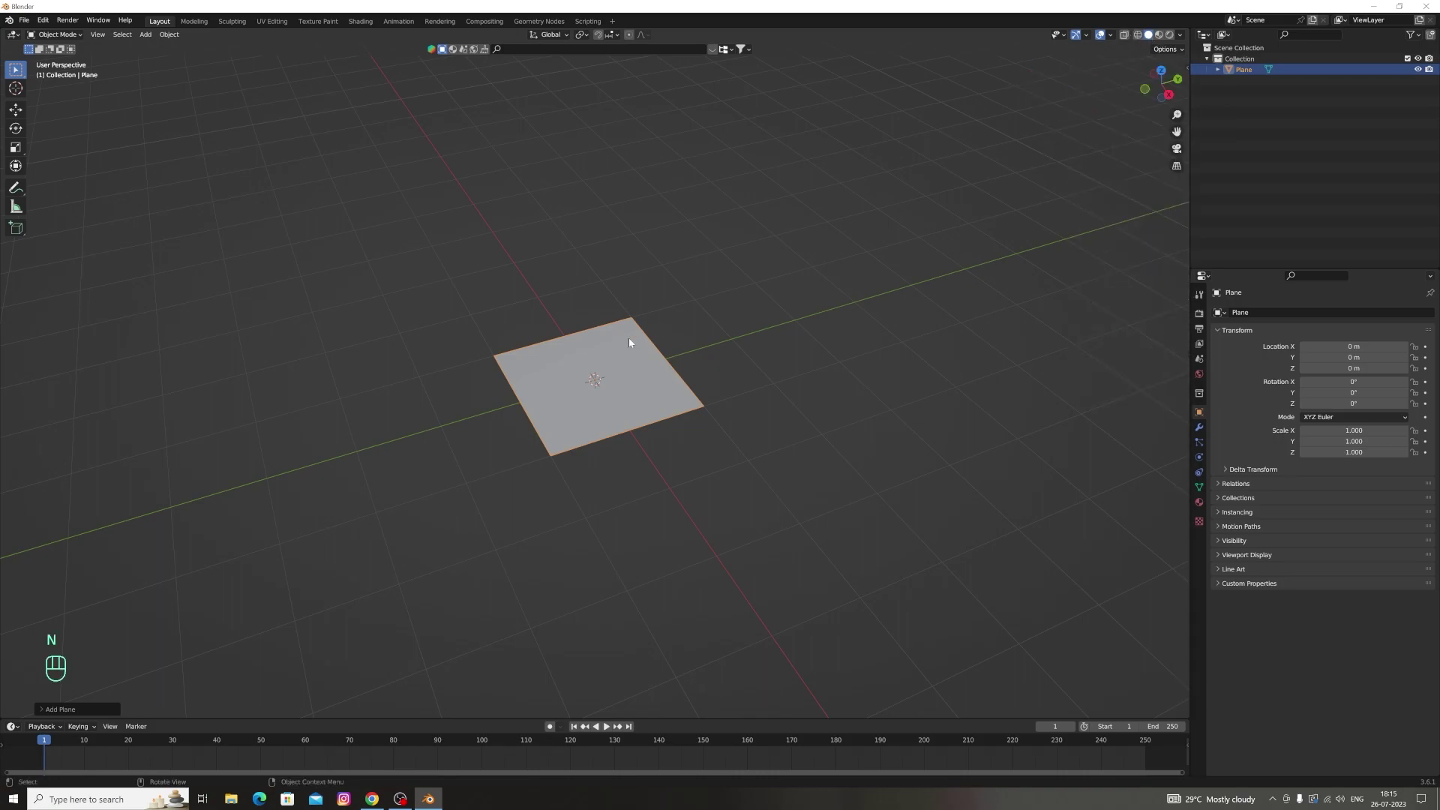
Add loop cuts to the plane and slide a vertex to reshape its outline
key(Tab)
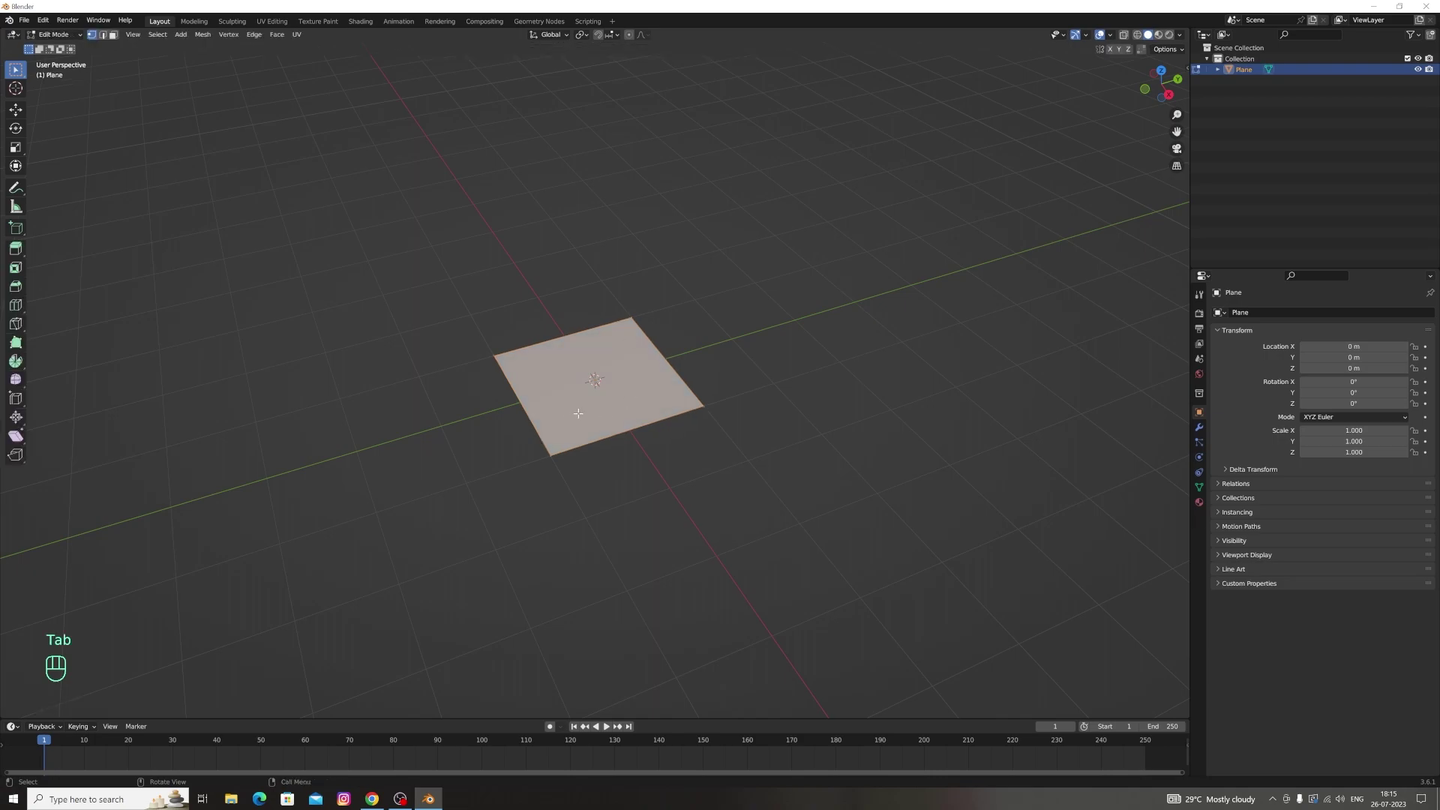
key(ctrl+r)
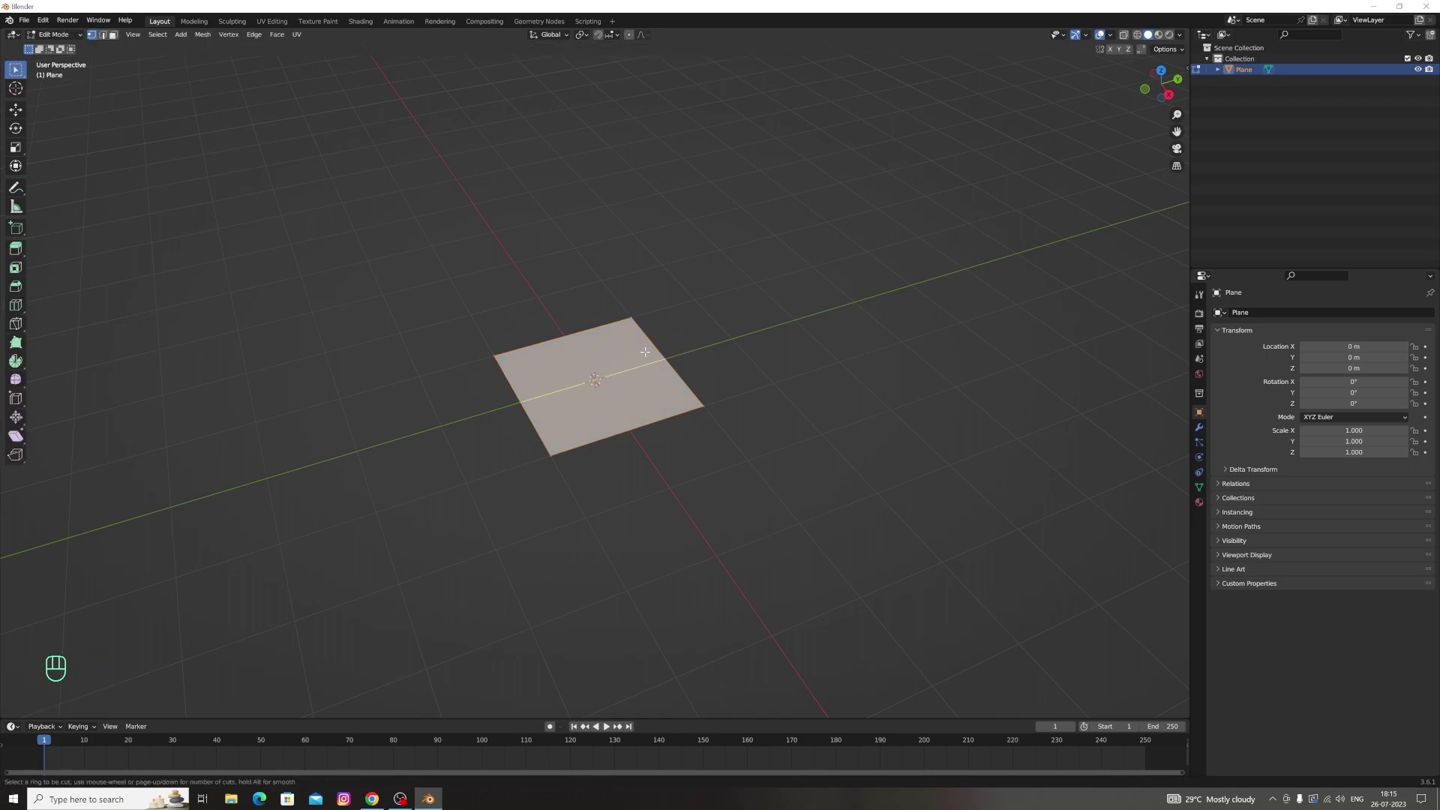
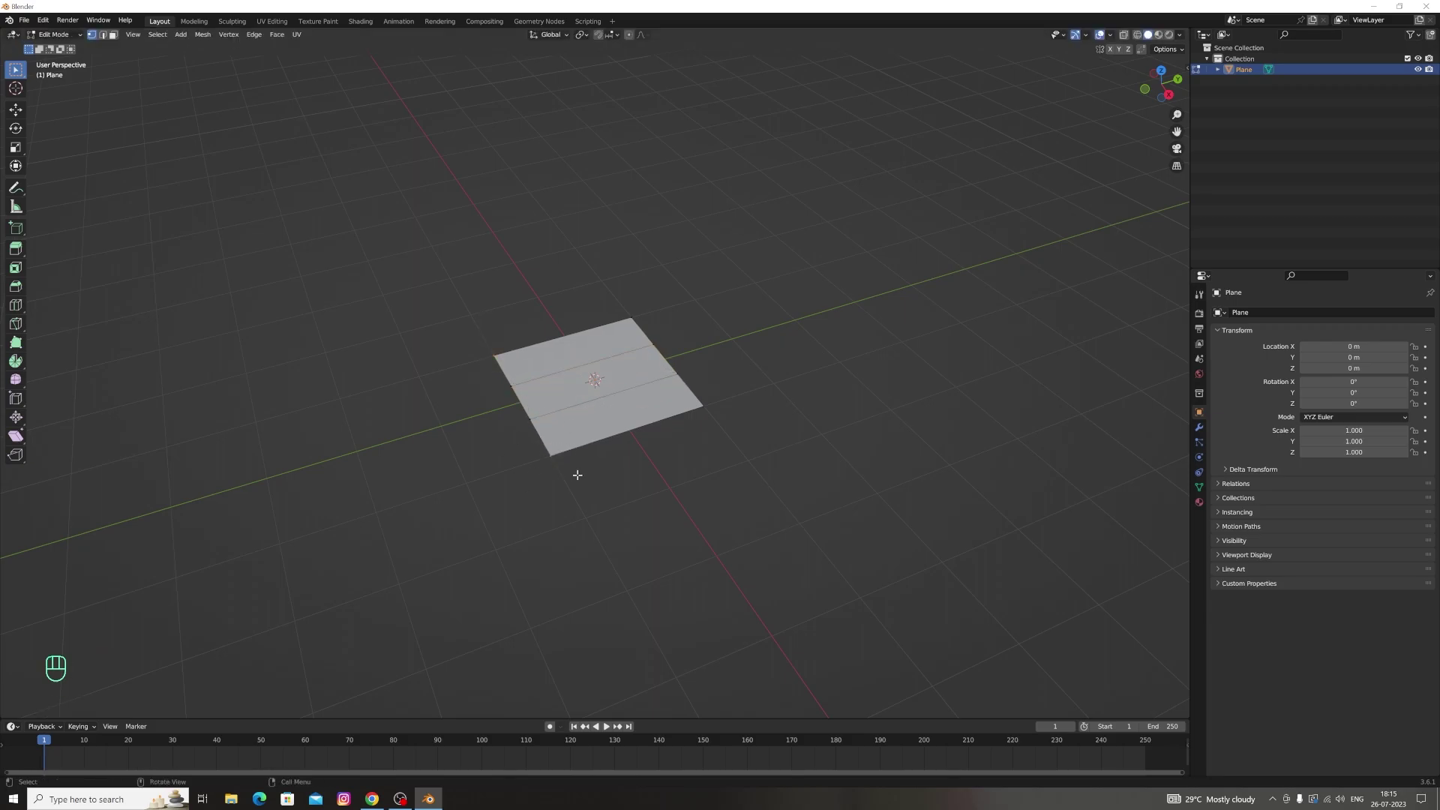
key(g)
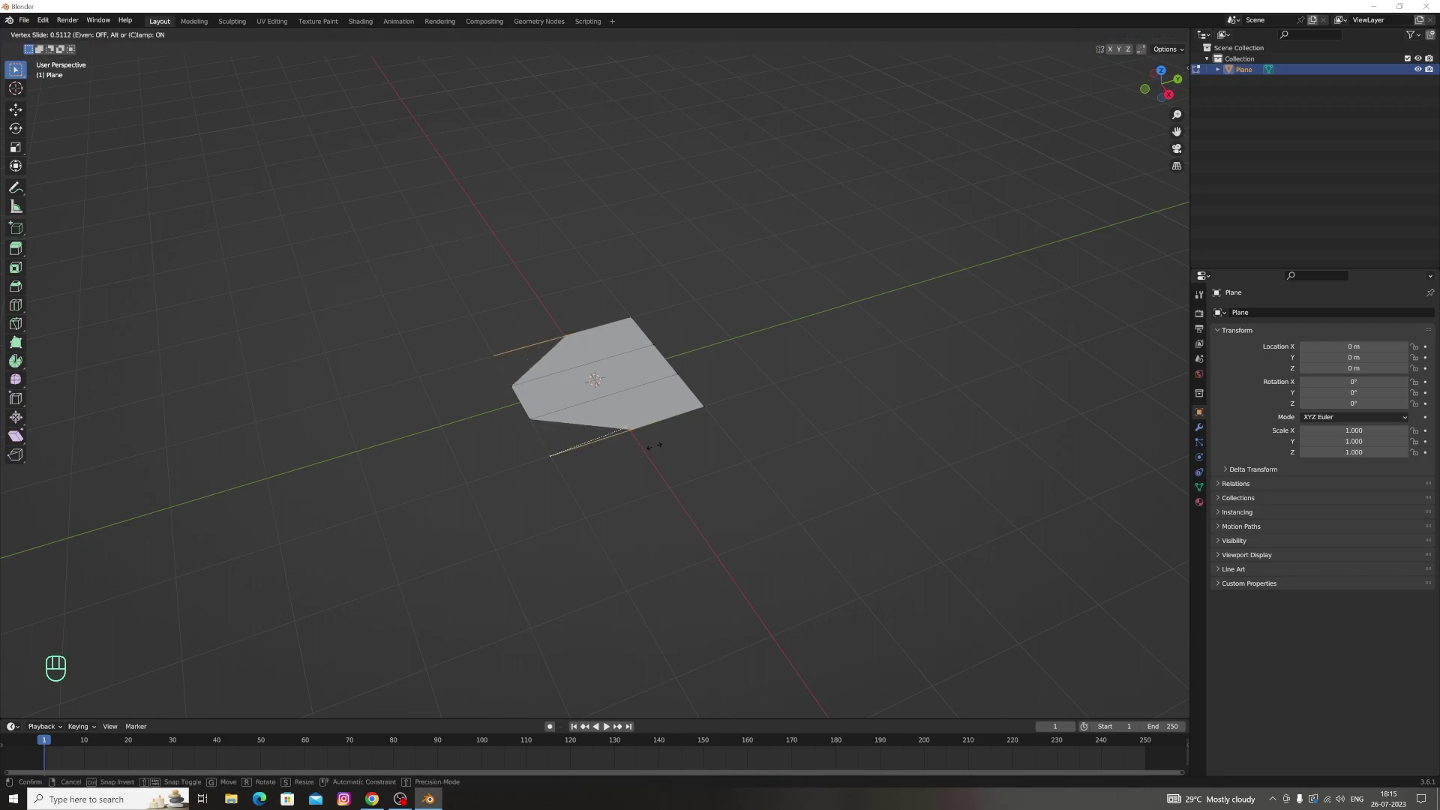
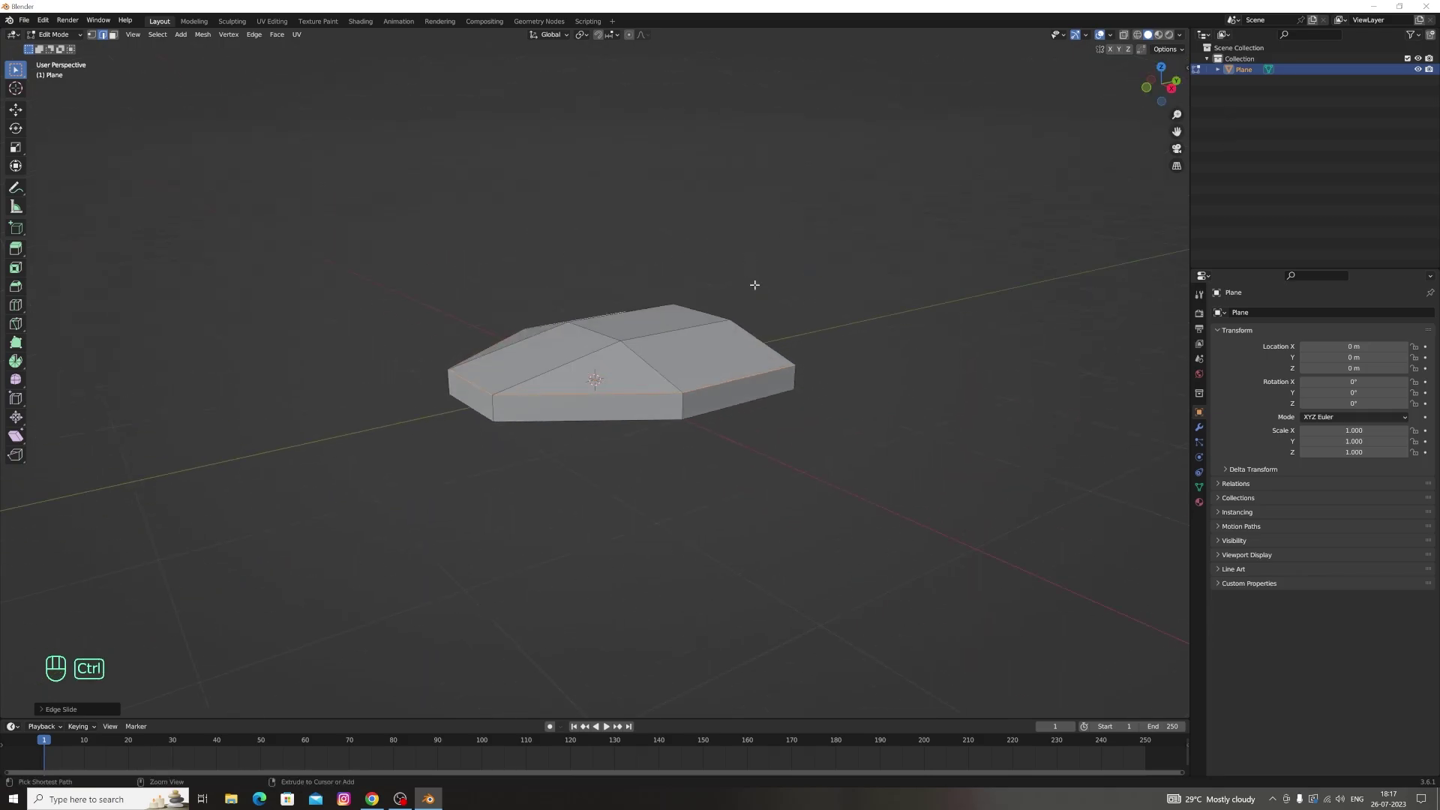
Slide two edges across the slab to add extra divisions
key(ctrl+z)
key(g)
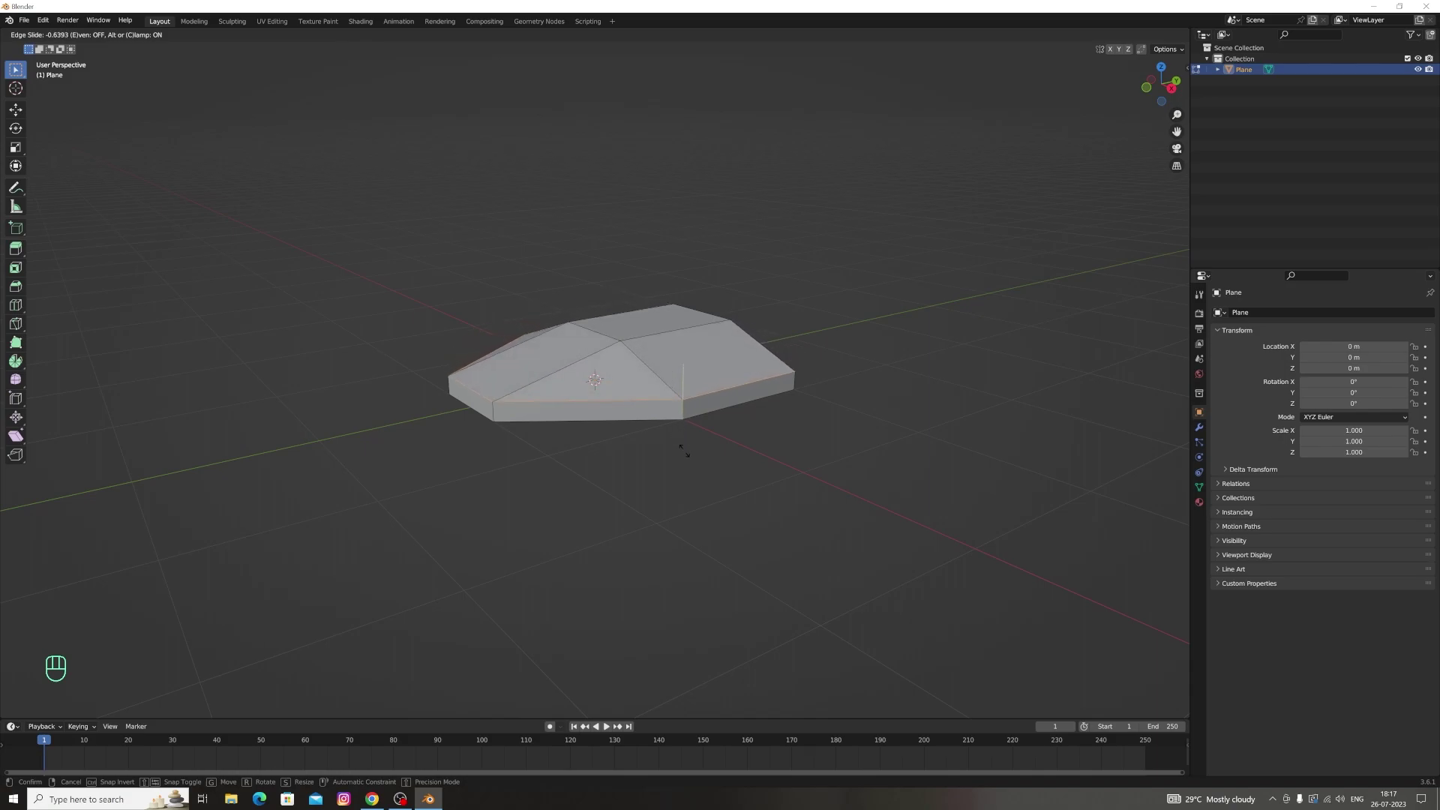
key(g)
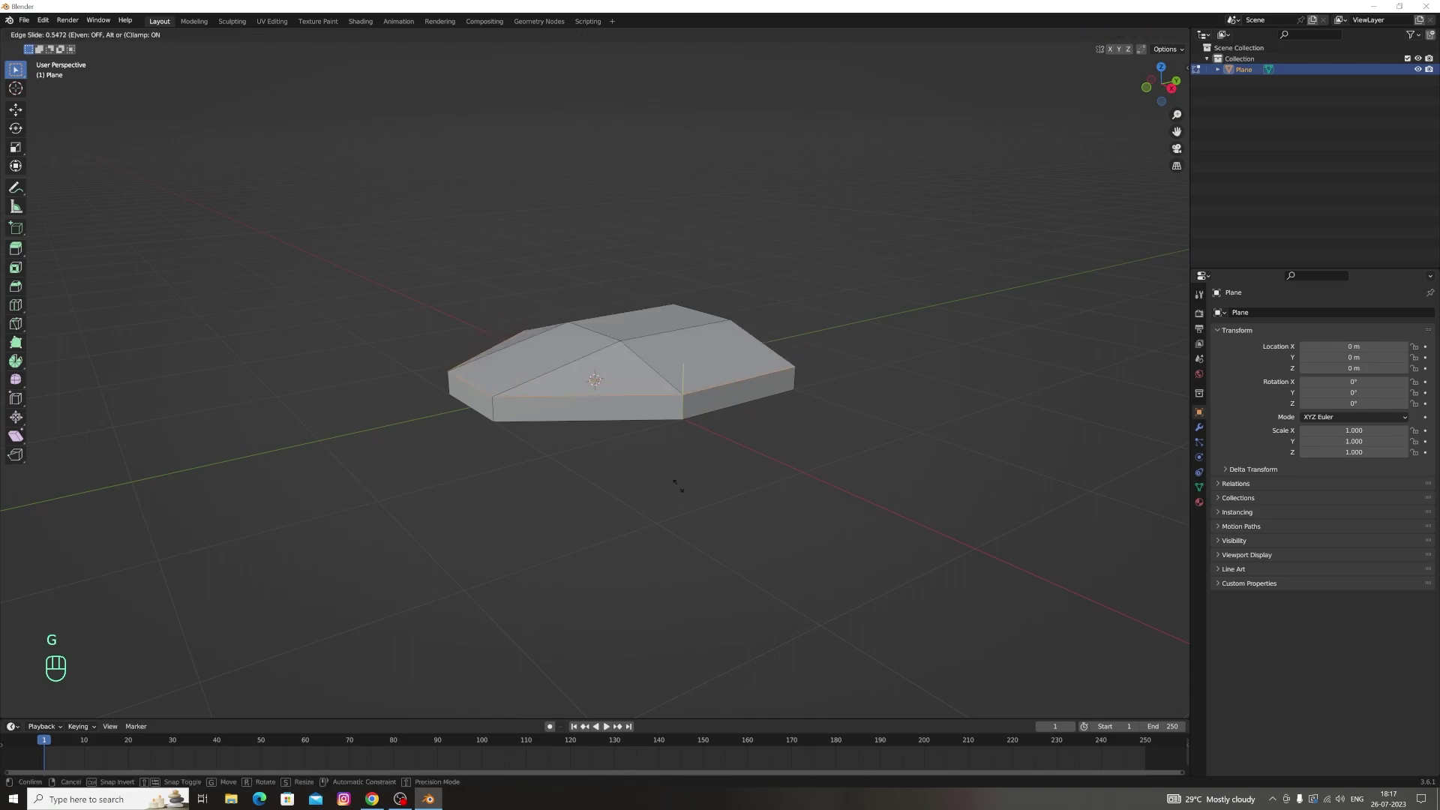
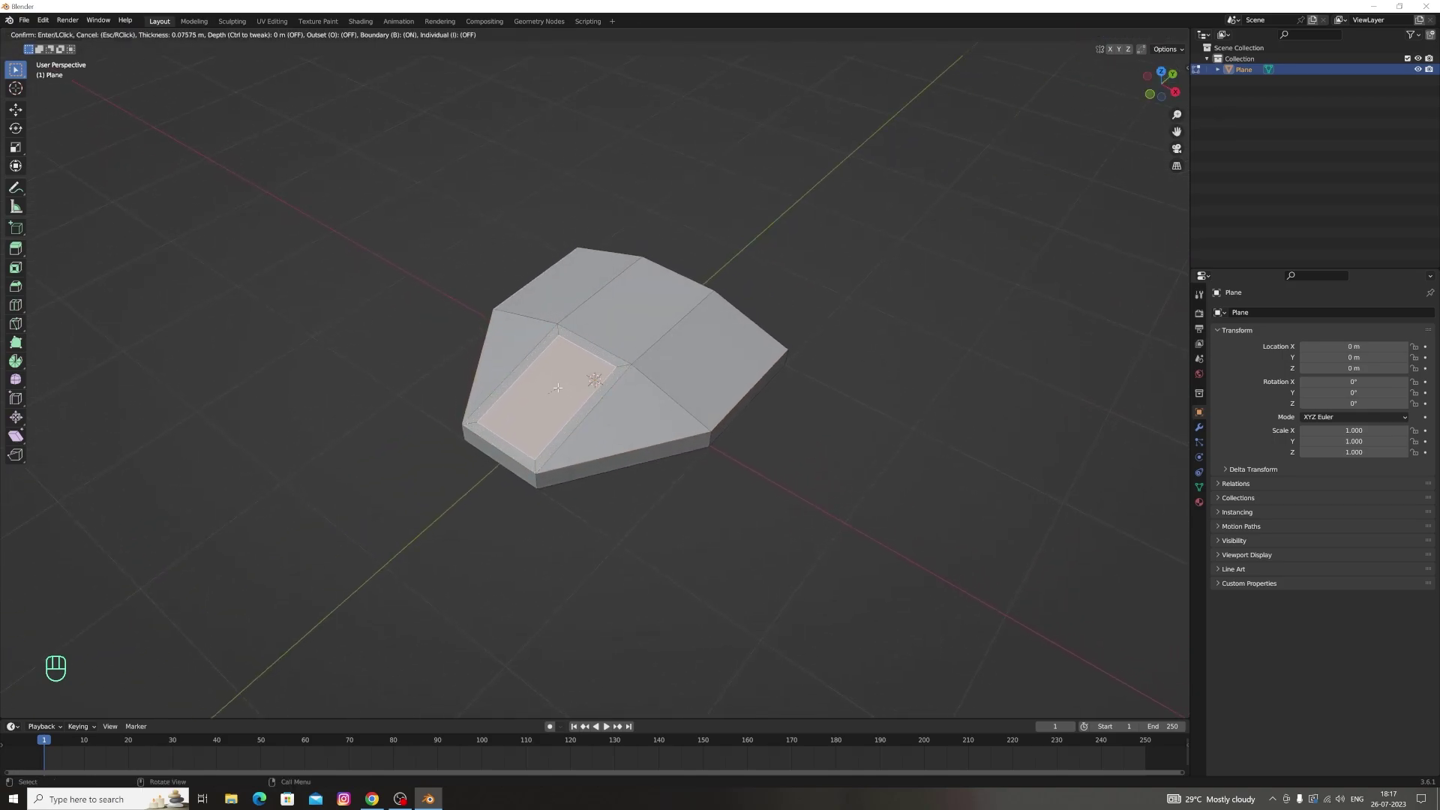
Inset a top face and raise it into a wedge-shaped block
key(1)
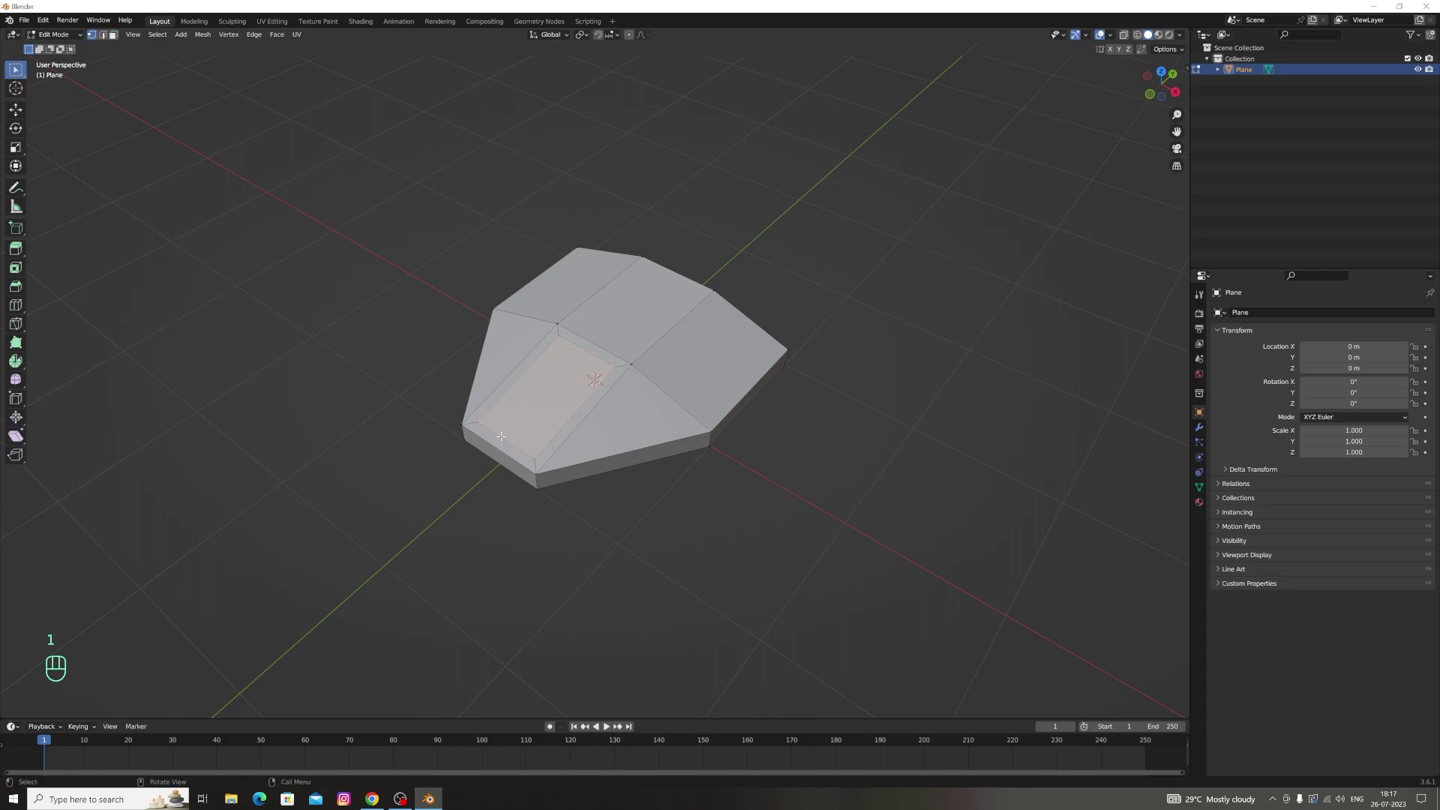
key(2)
key(g)
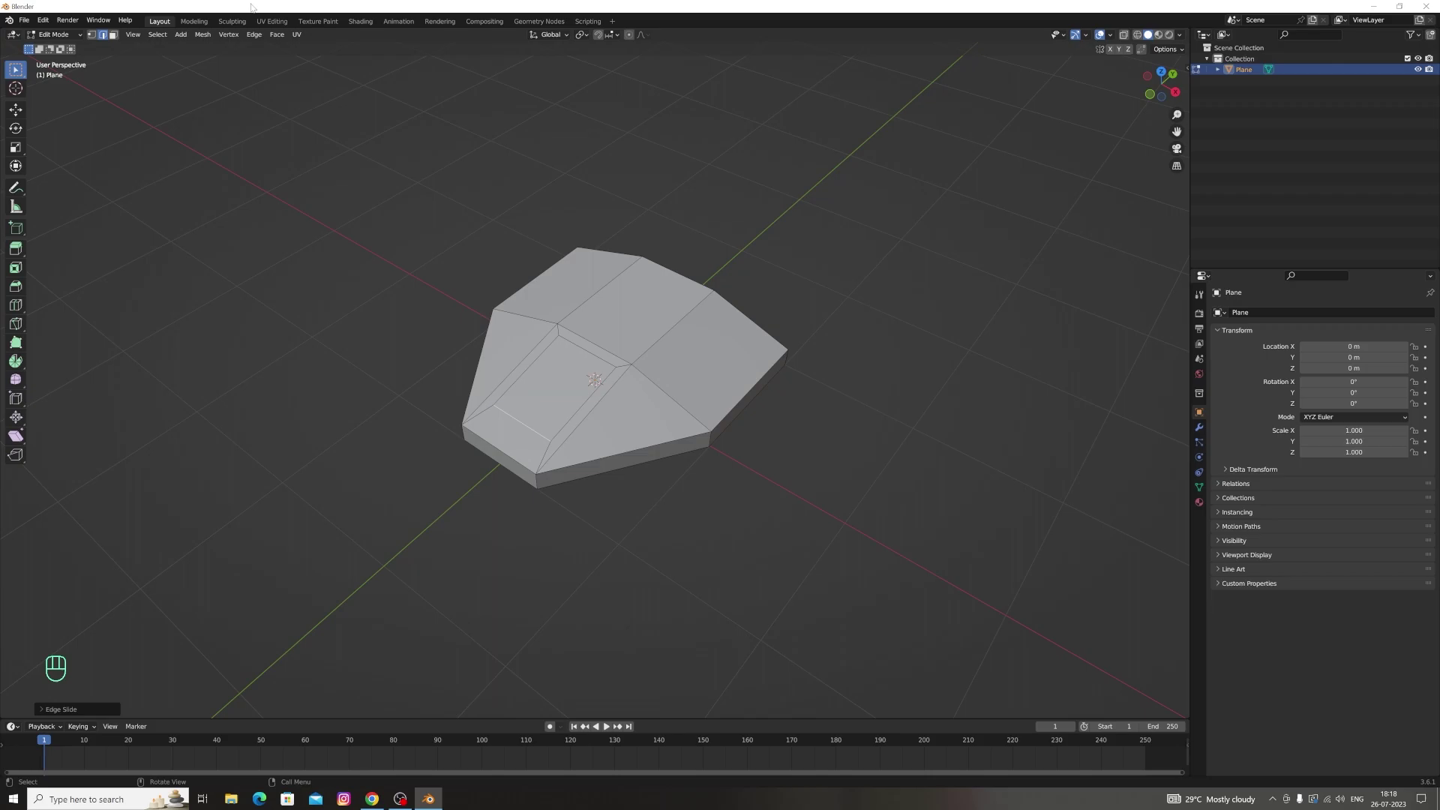
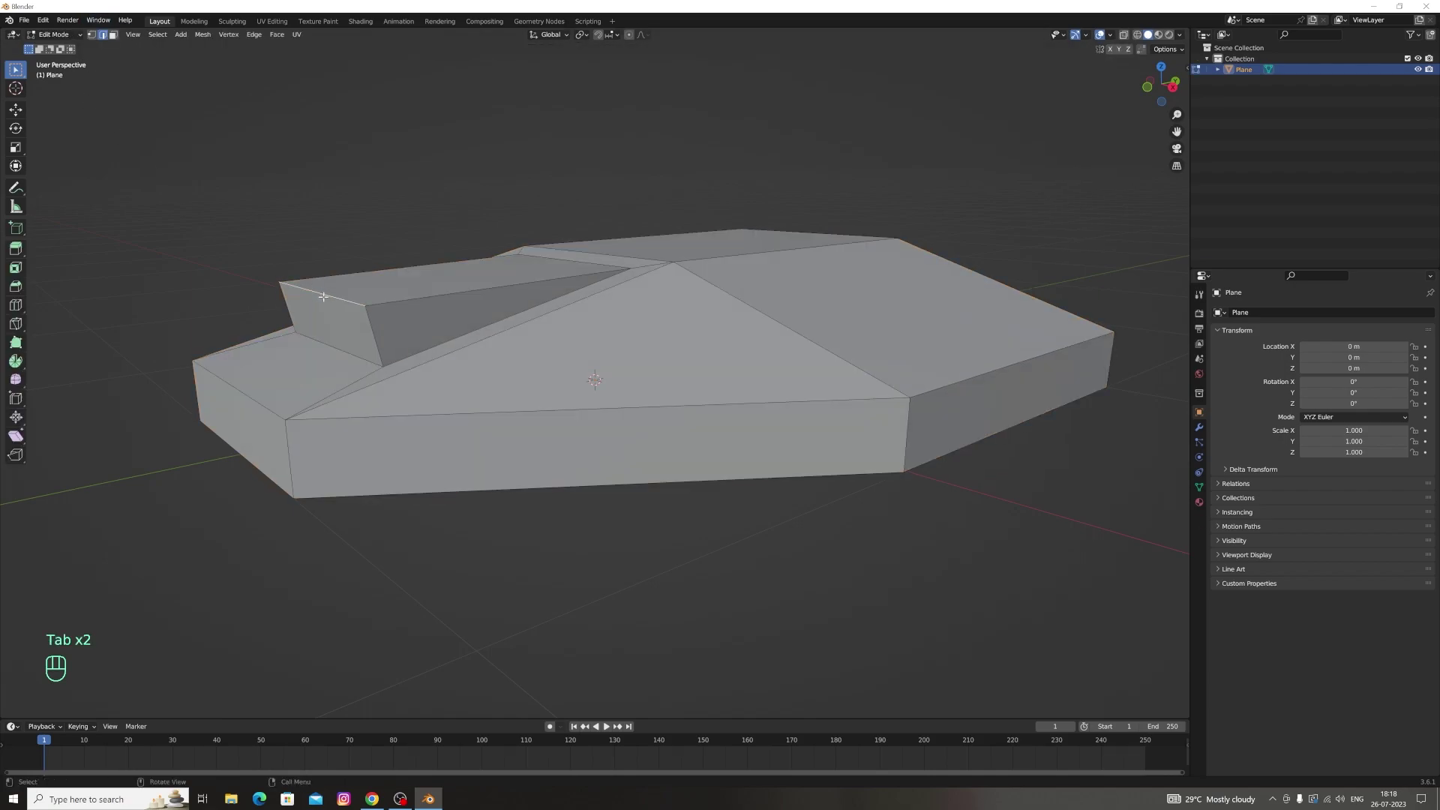
Inset the wedge's front face to form a thin rim
key(g)
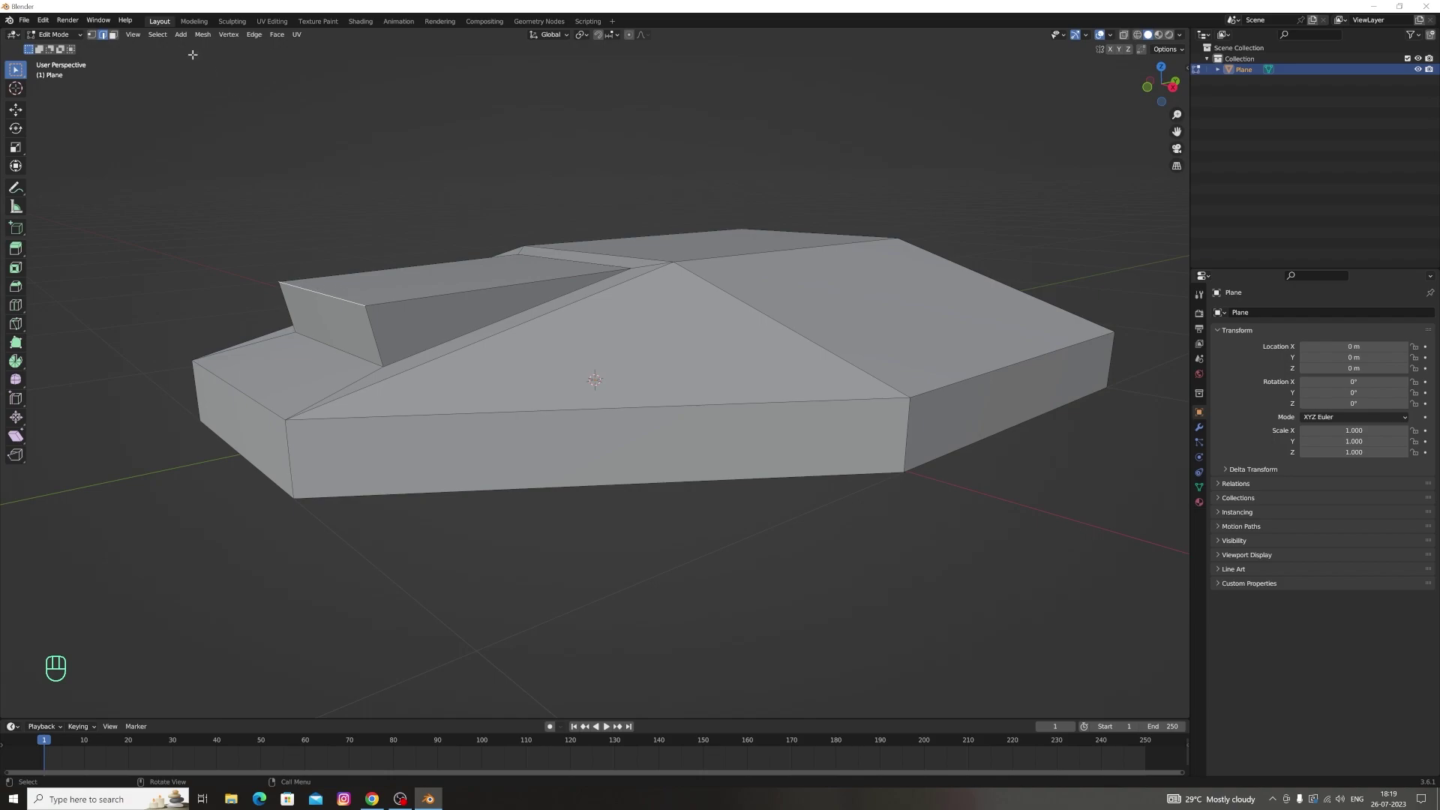
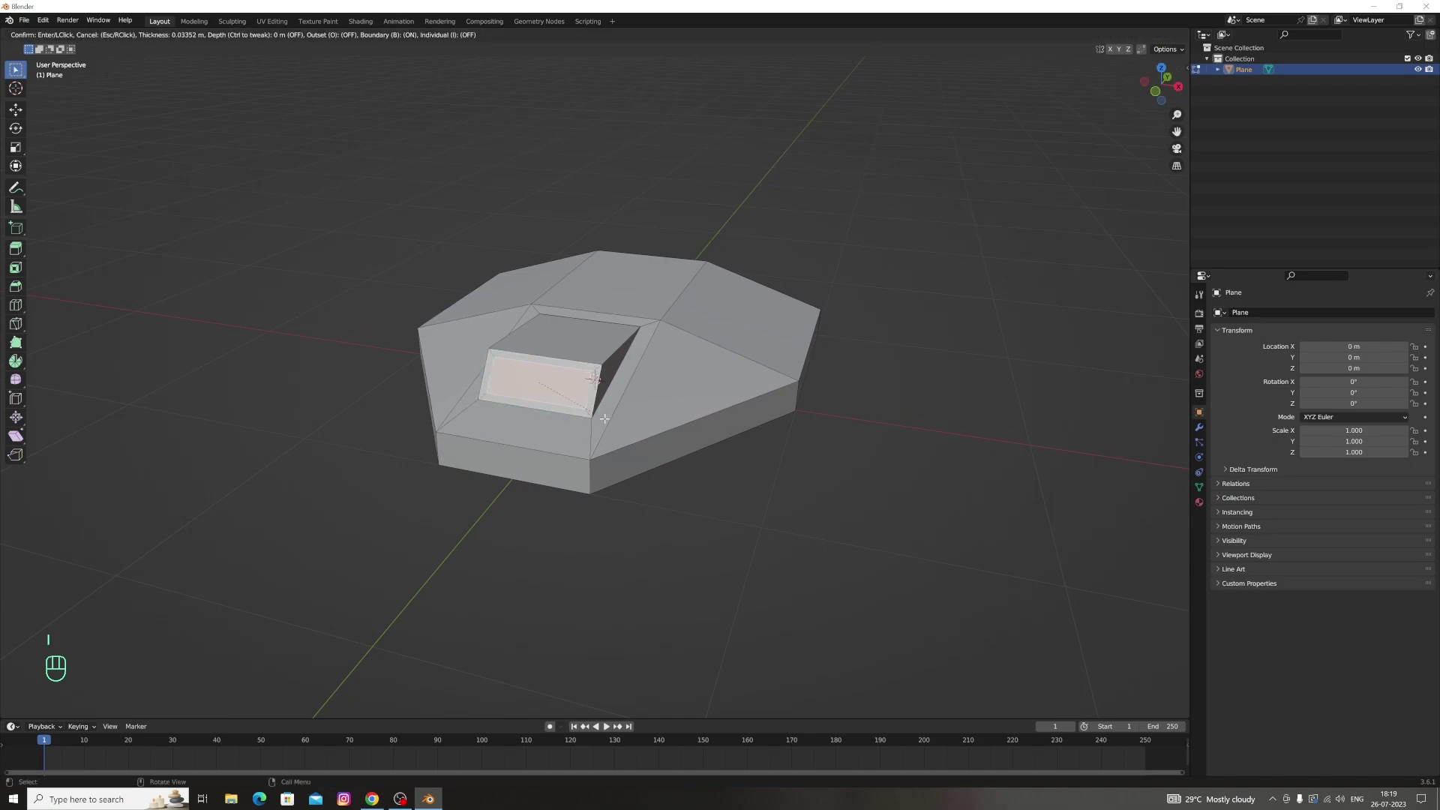
key(y)
key(e)
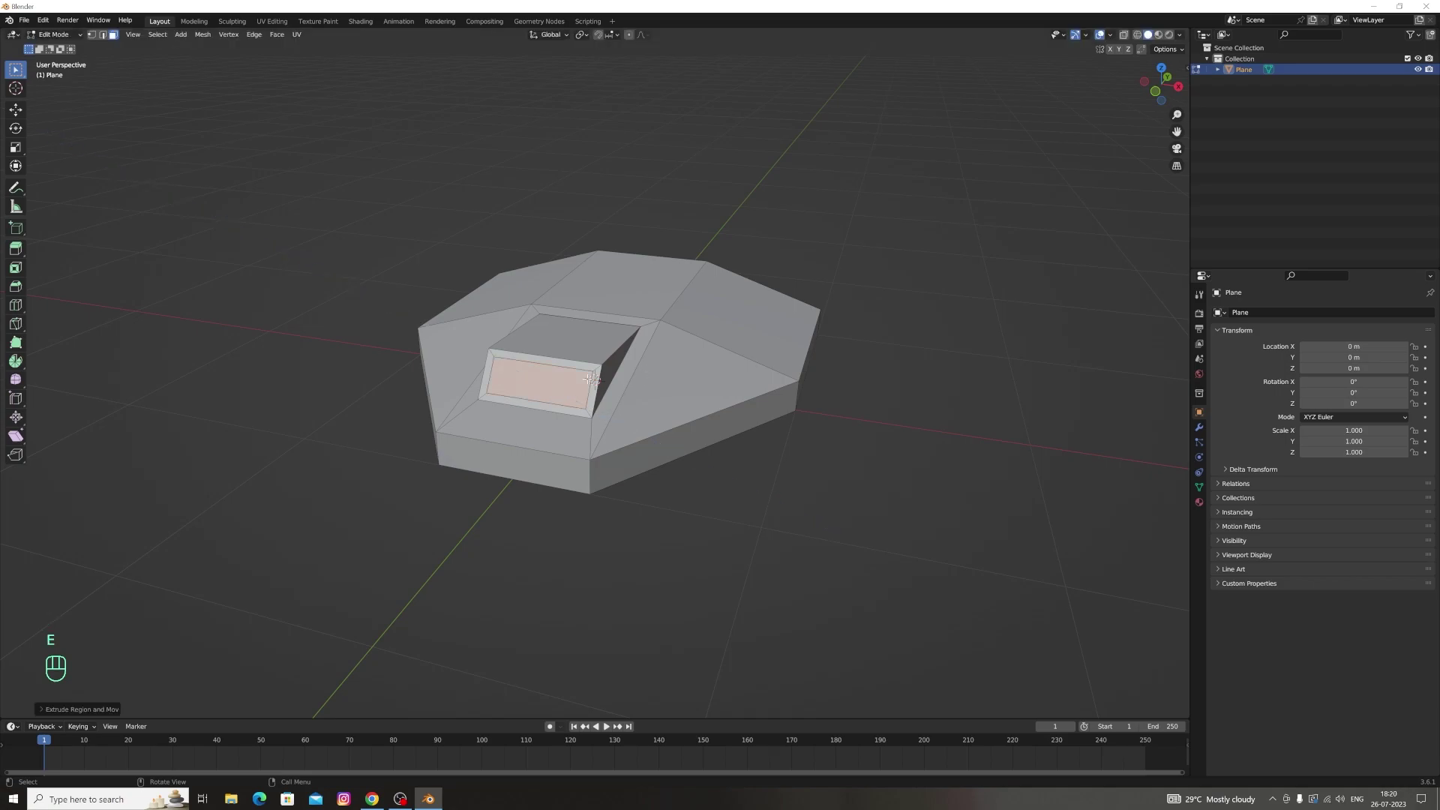
Push the inner face inward along Y to form a recessed opening
key(e)
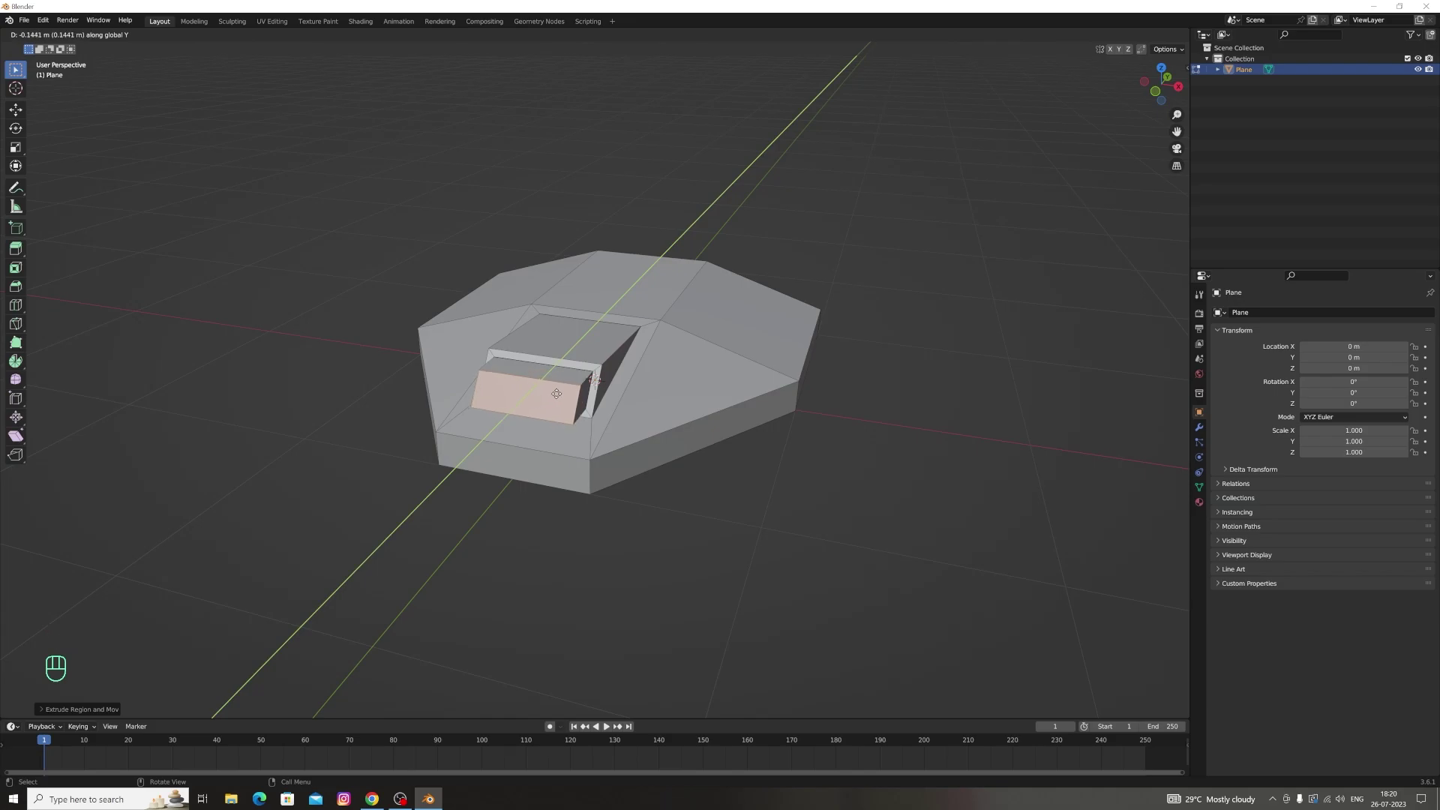
key(ctrl+z)
key(ctrl+z)
key(ctrl+z)
key(e)
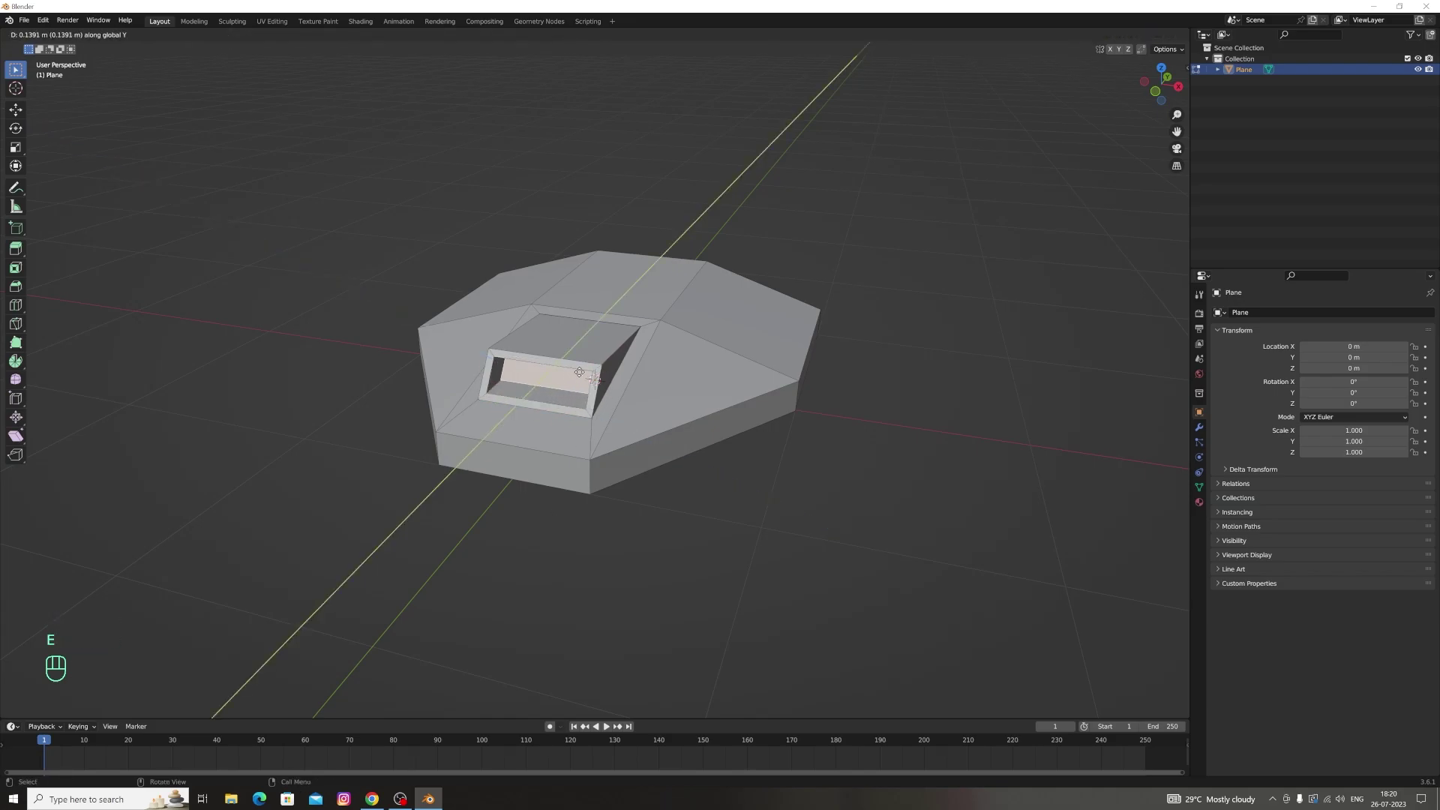
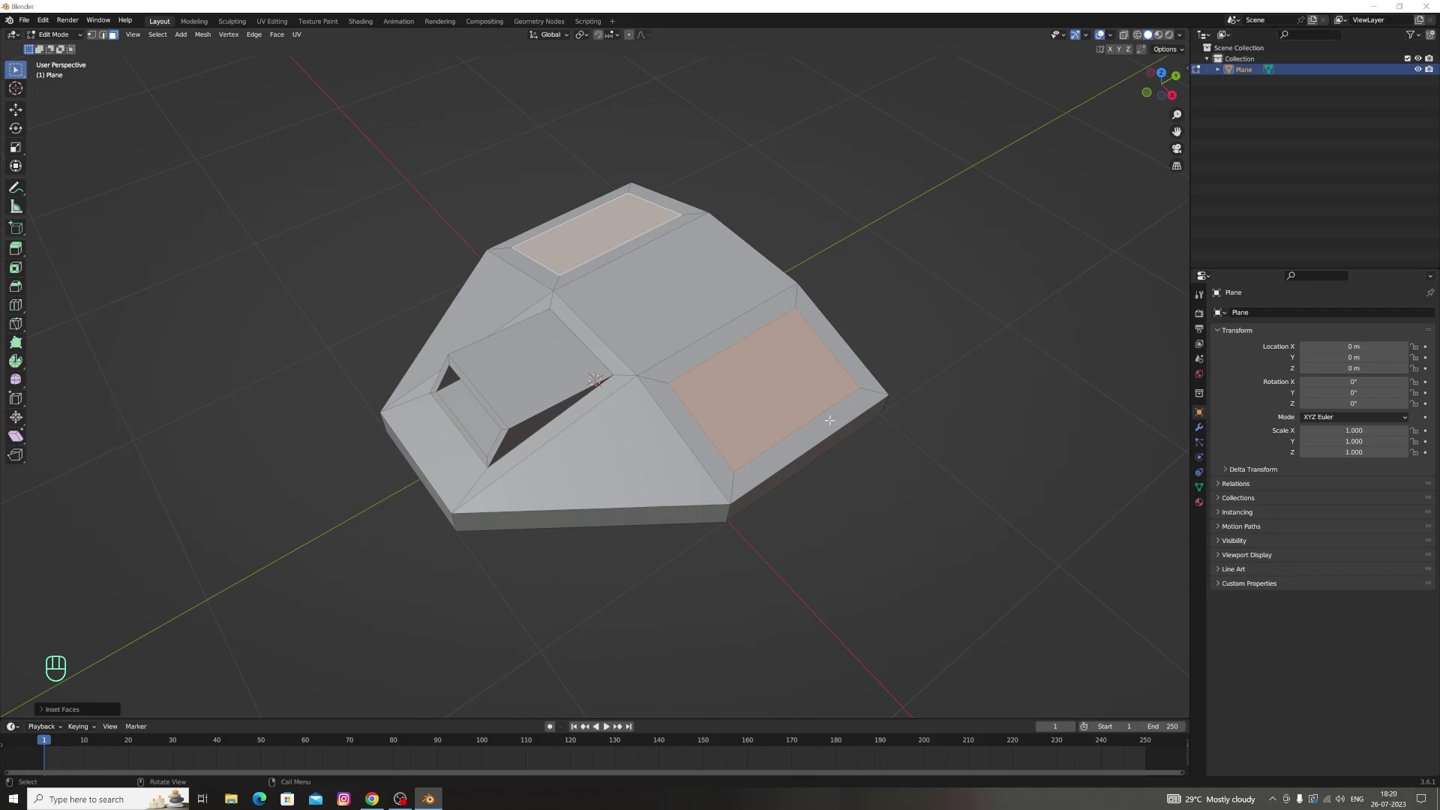
Inset the two top faces and sink them into rimmed recessed panels
key(e)
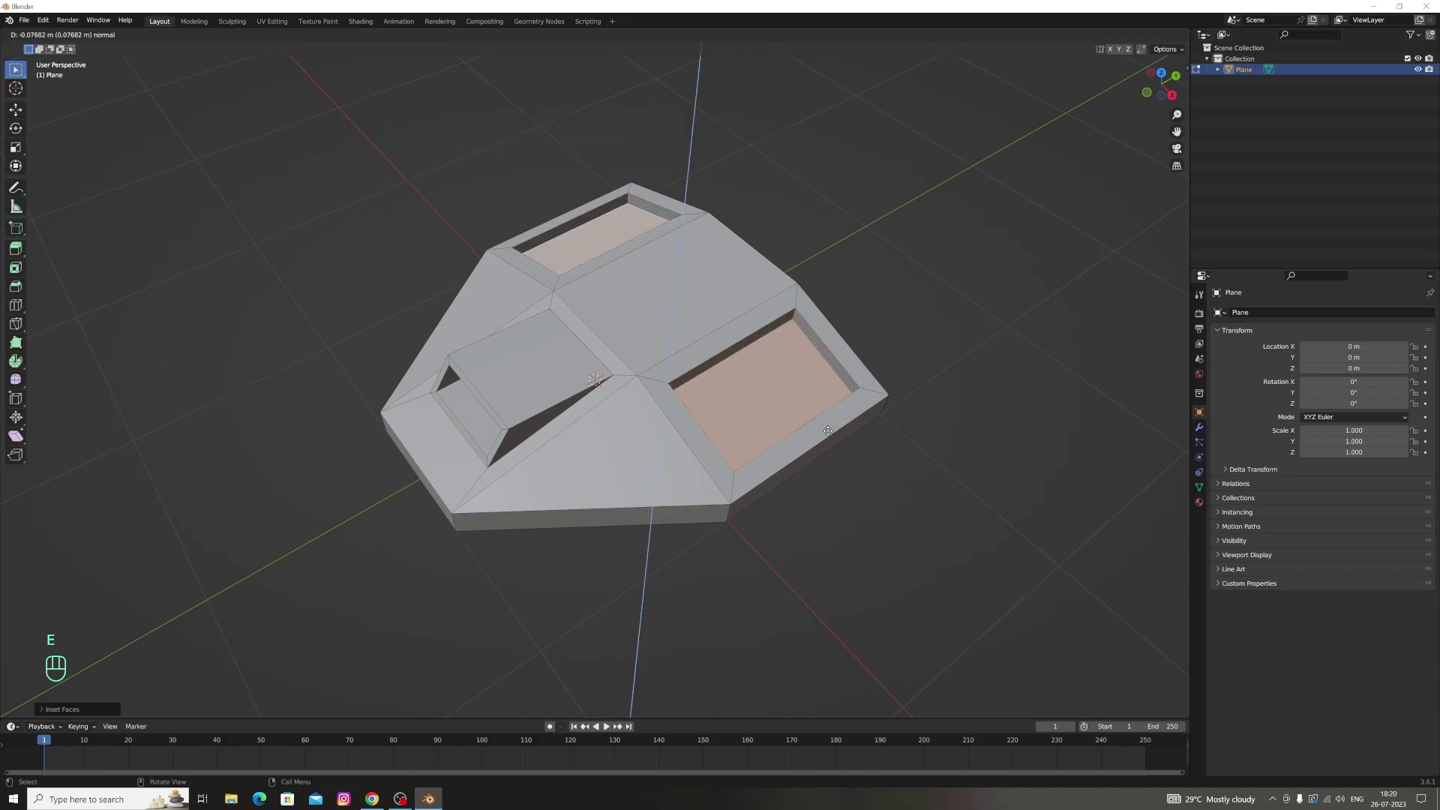
key(i)
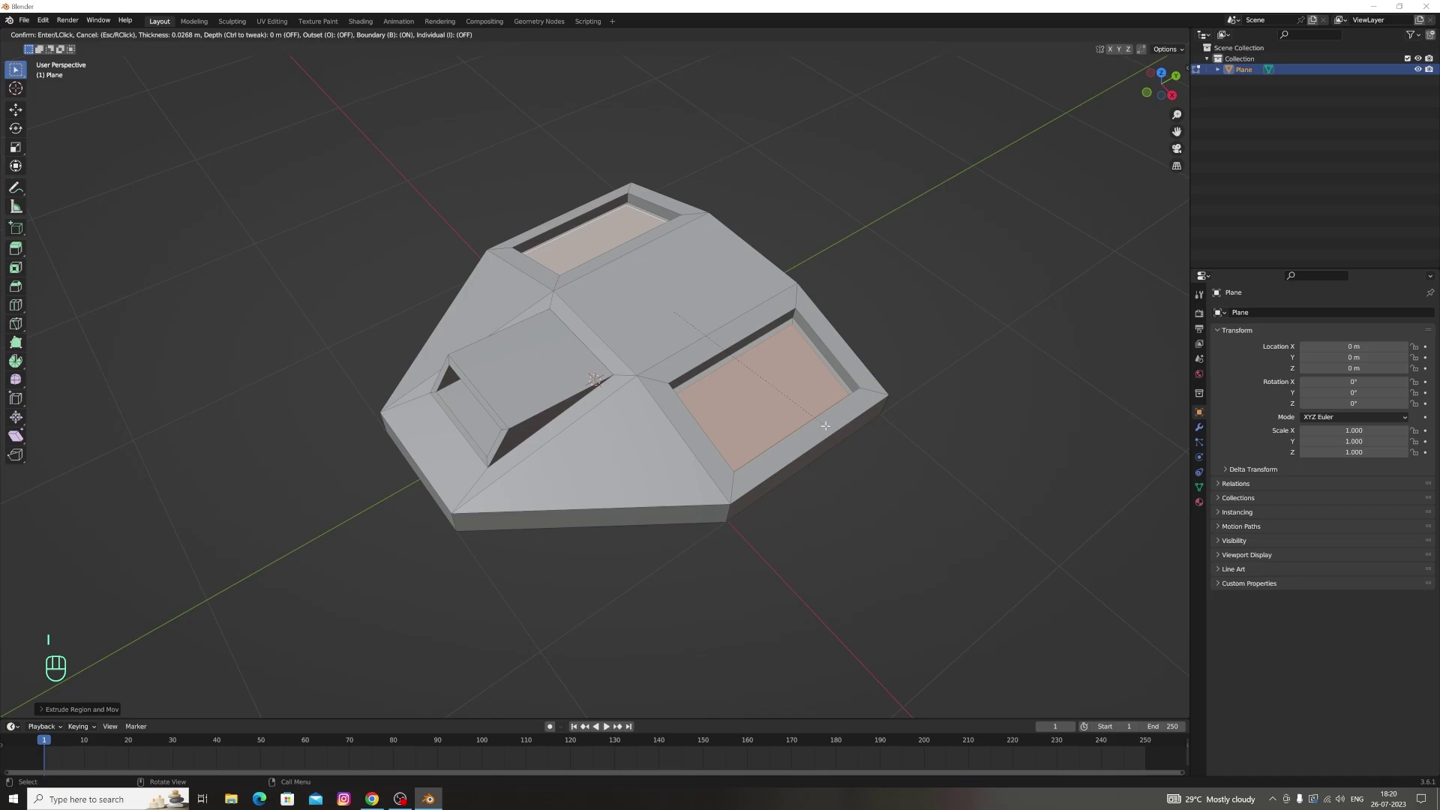
key(e)
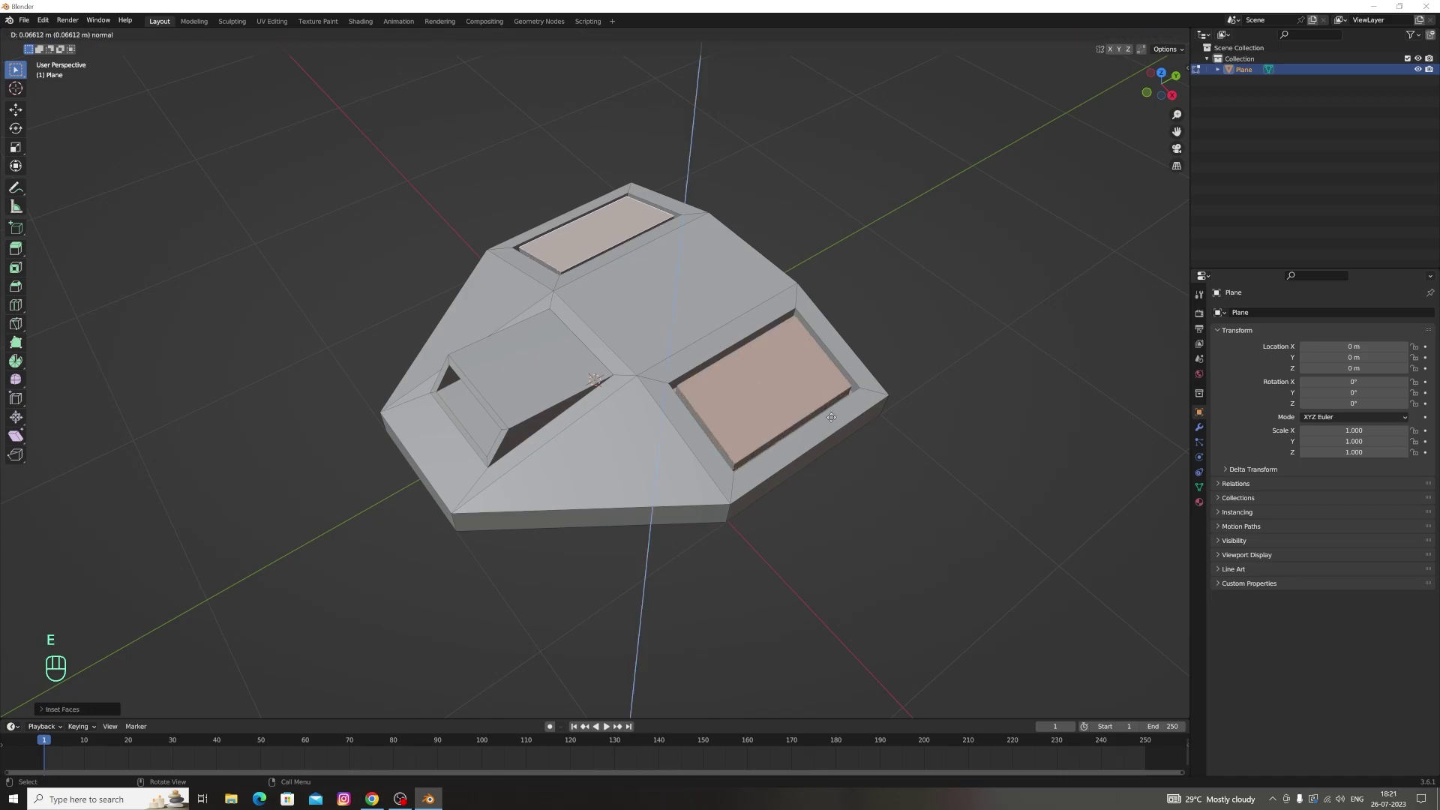
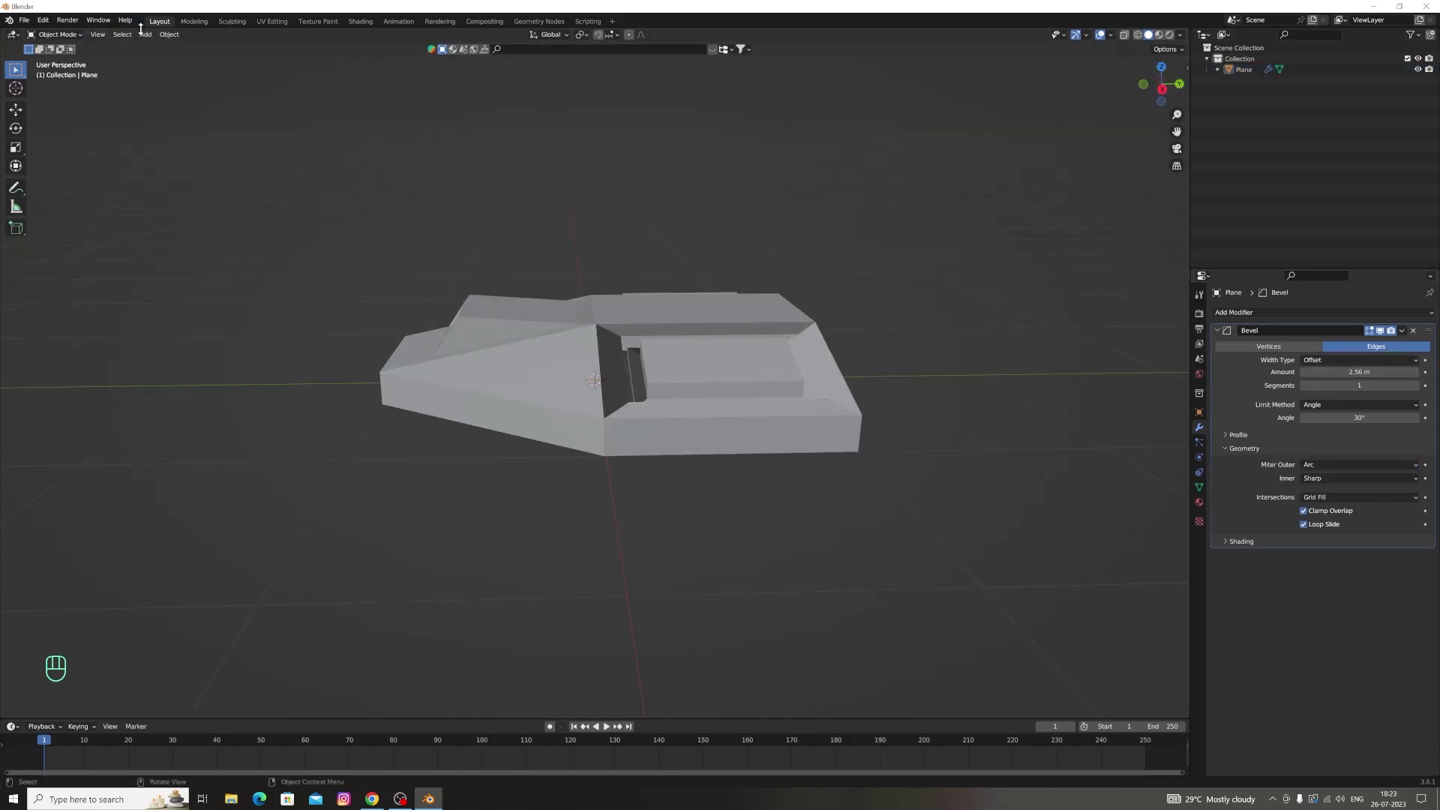
Add a Circle mesh, scale it up, move it to the slab and rotate it upright
drag(148, 36, 255, 68)
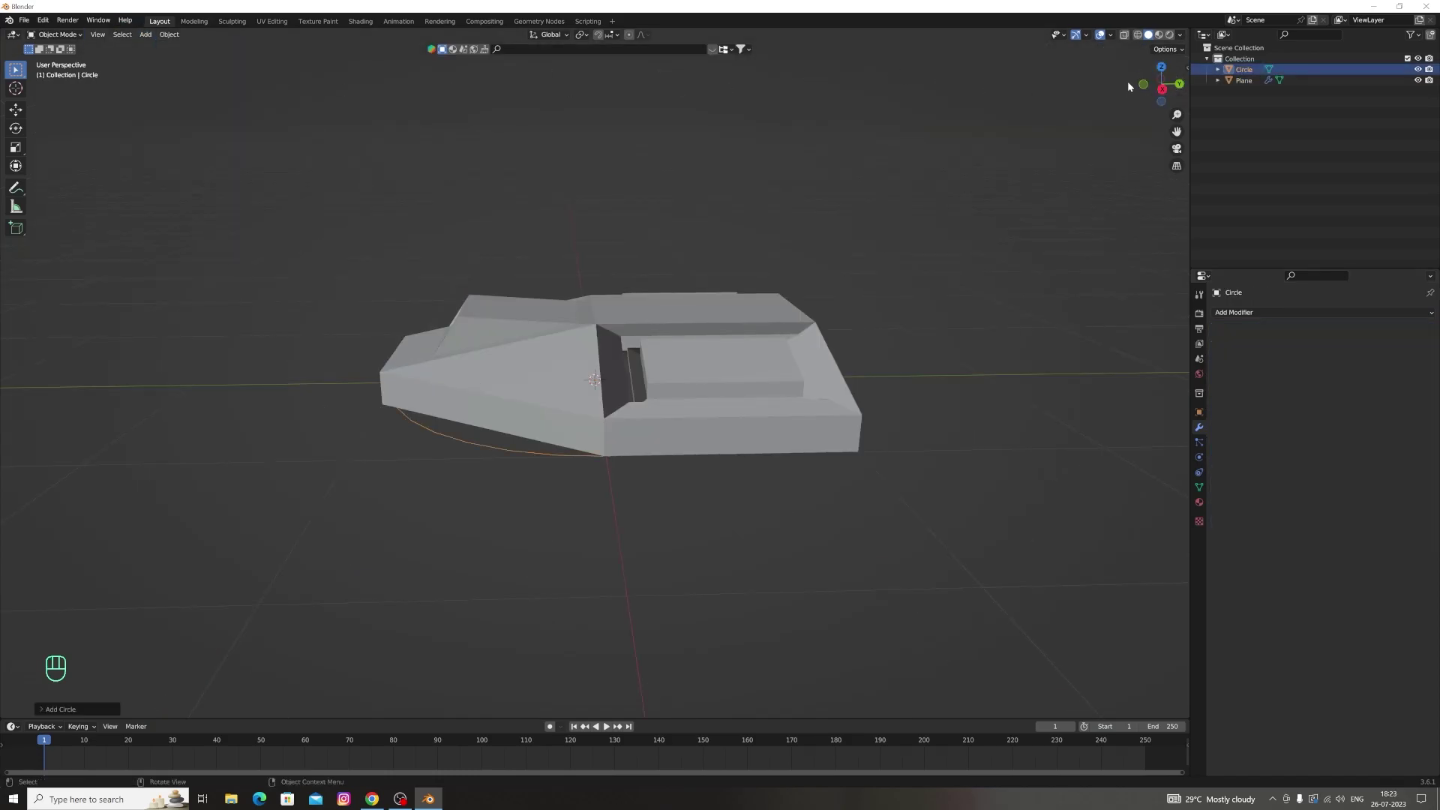
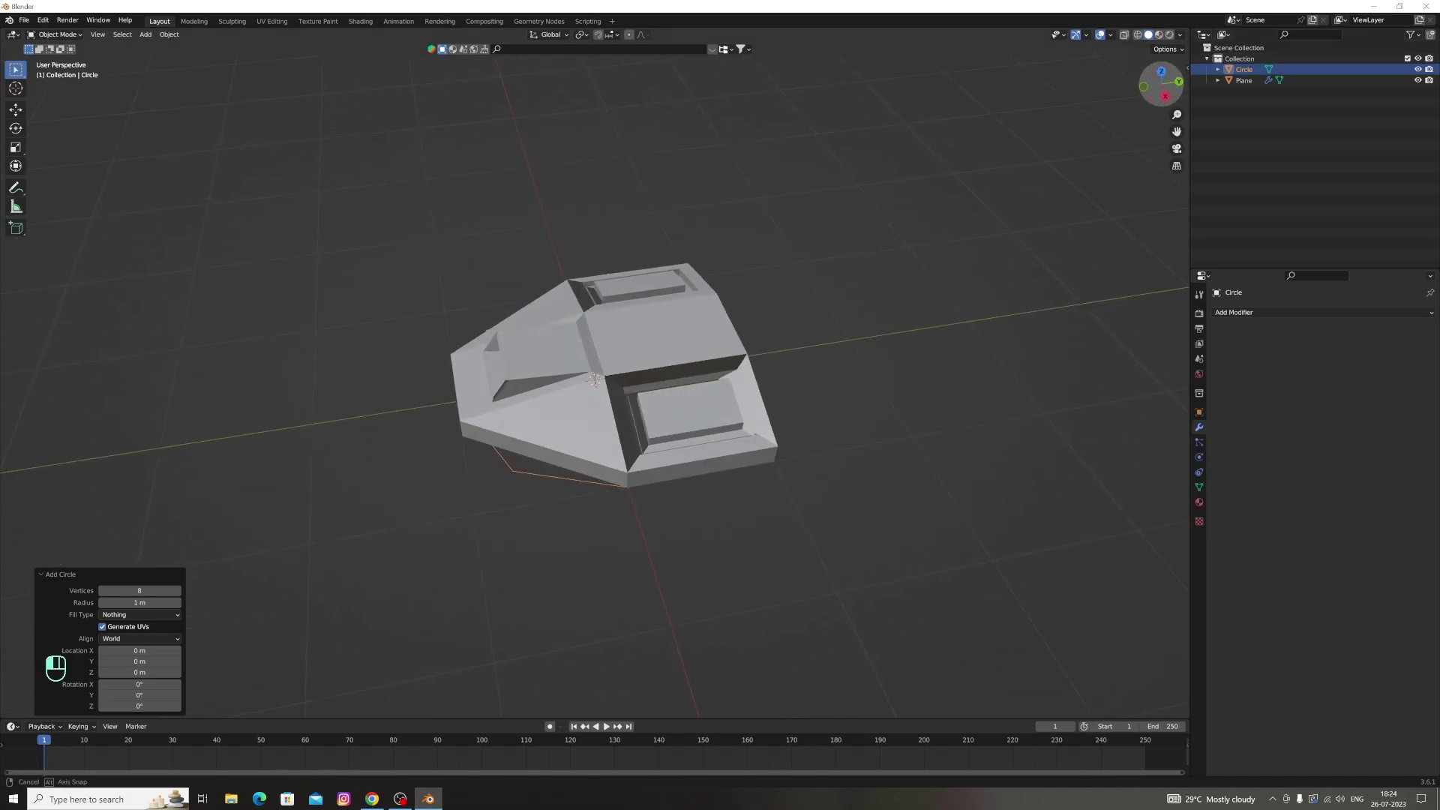
key(g)
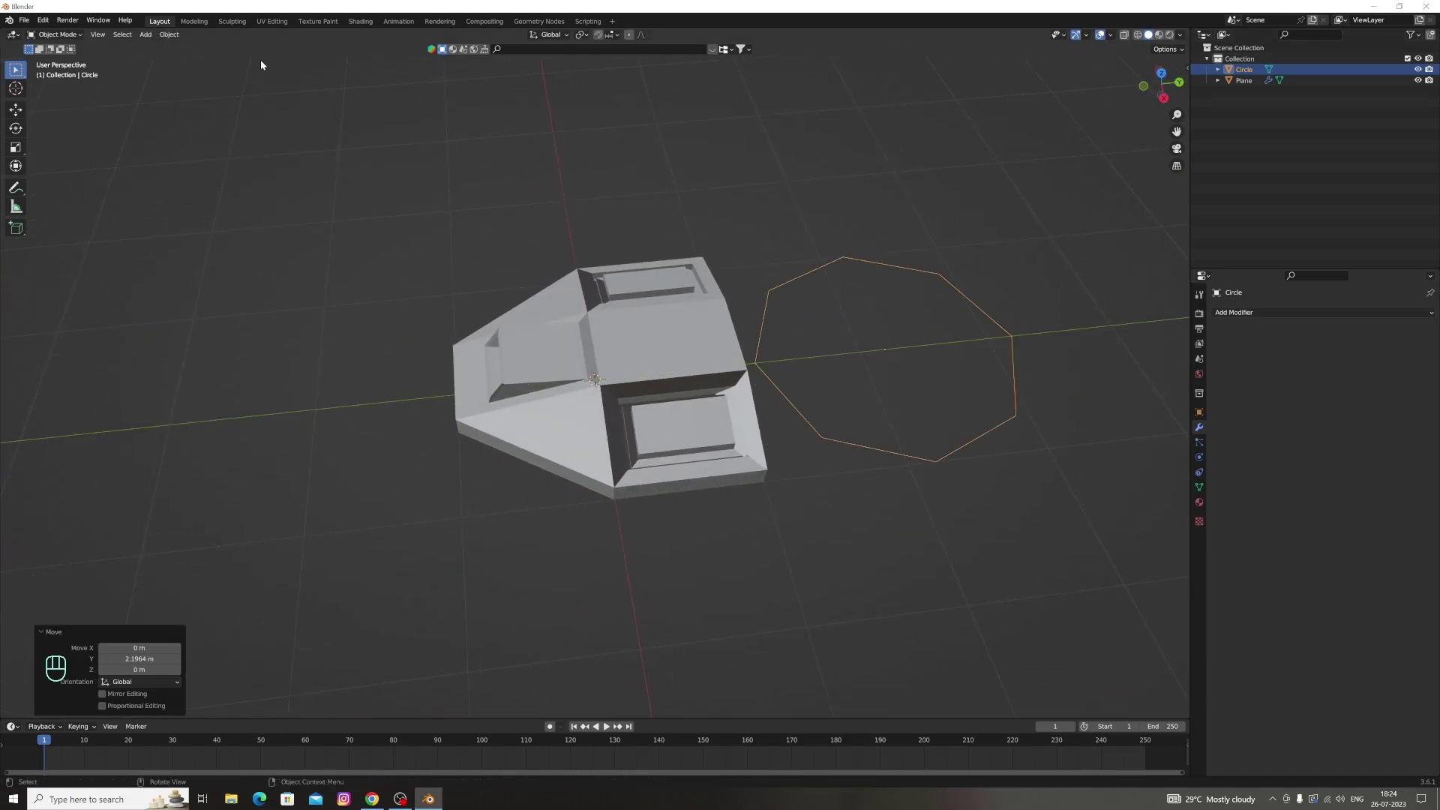
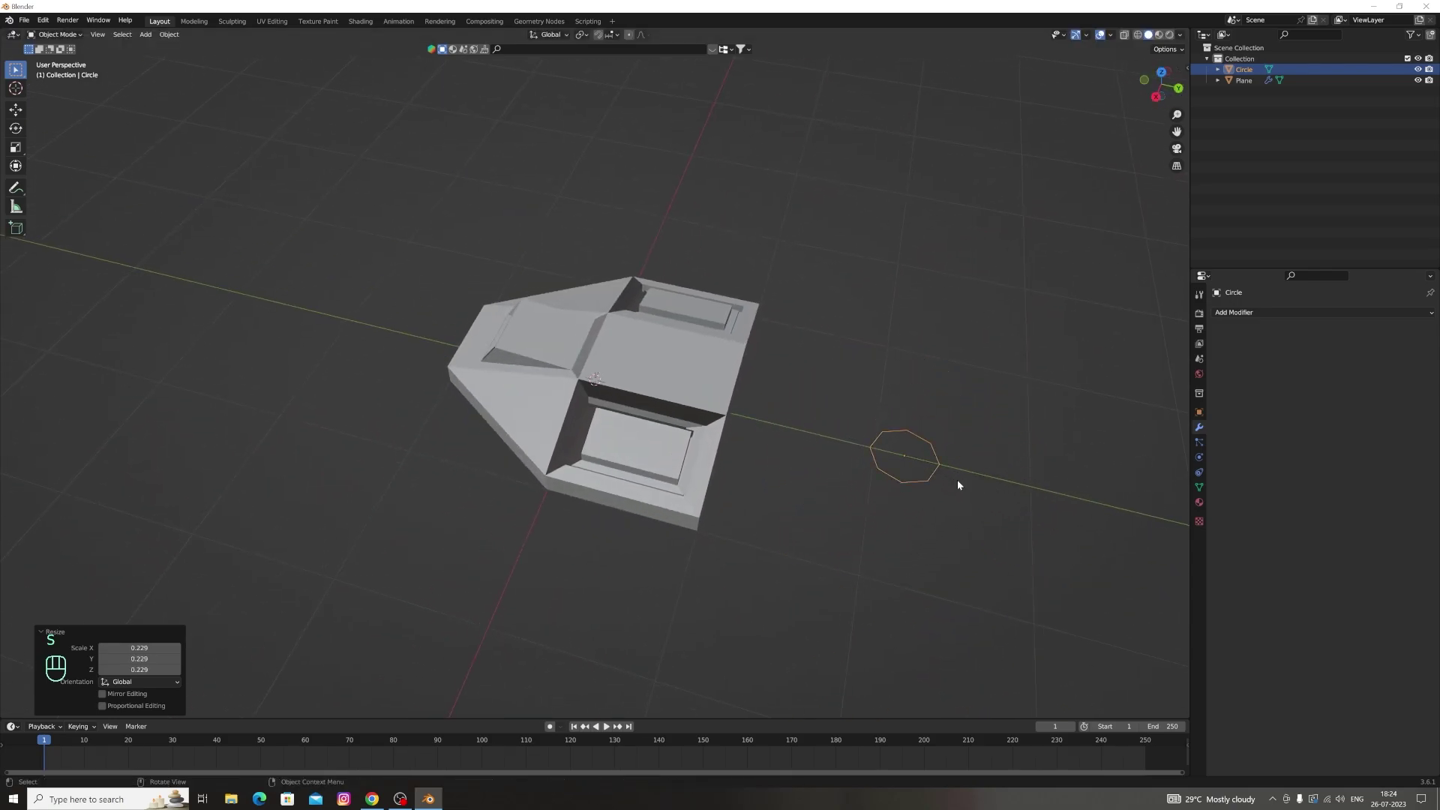
key(g)
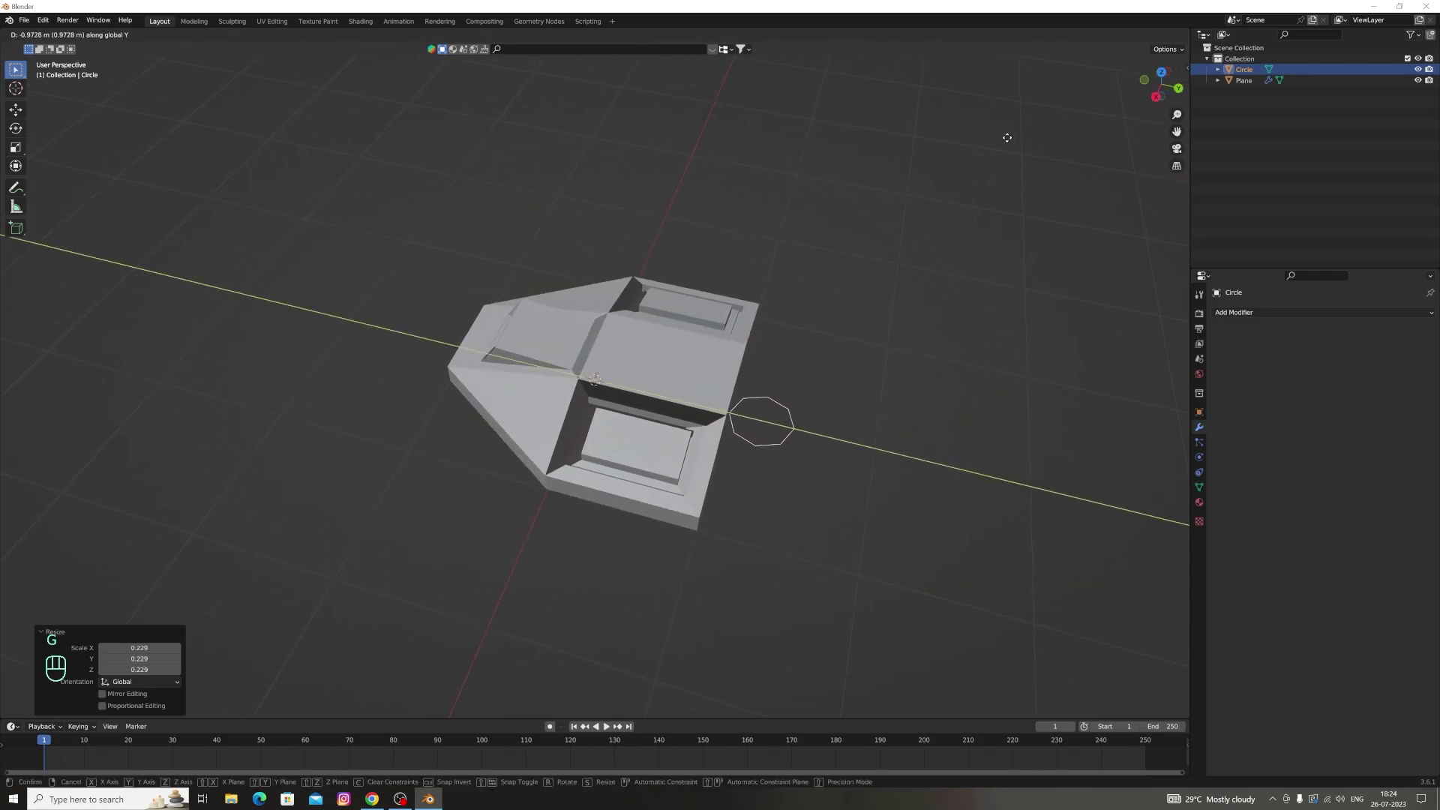
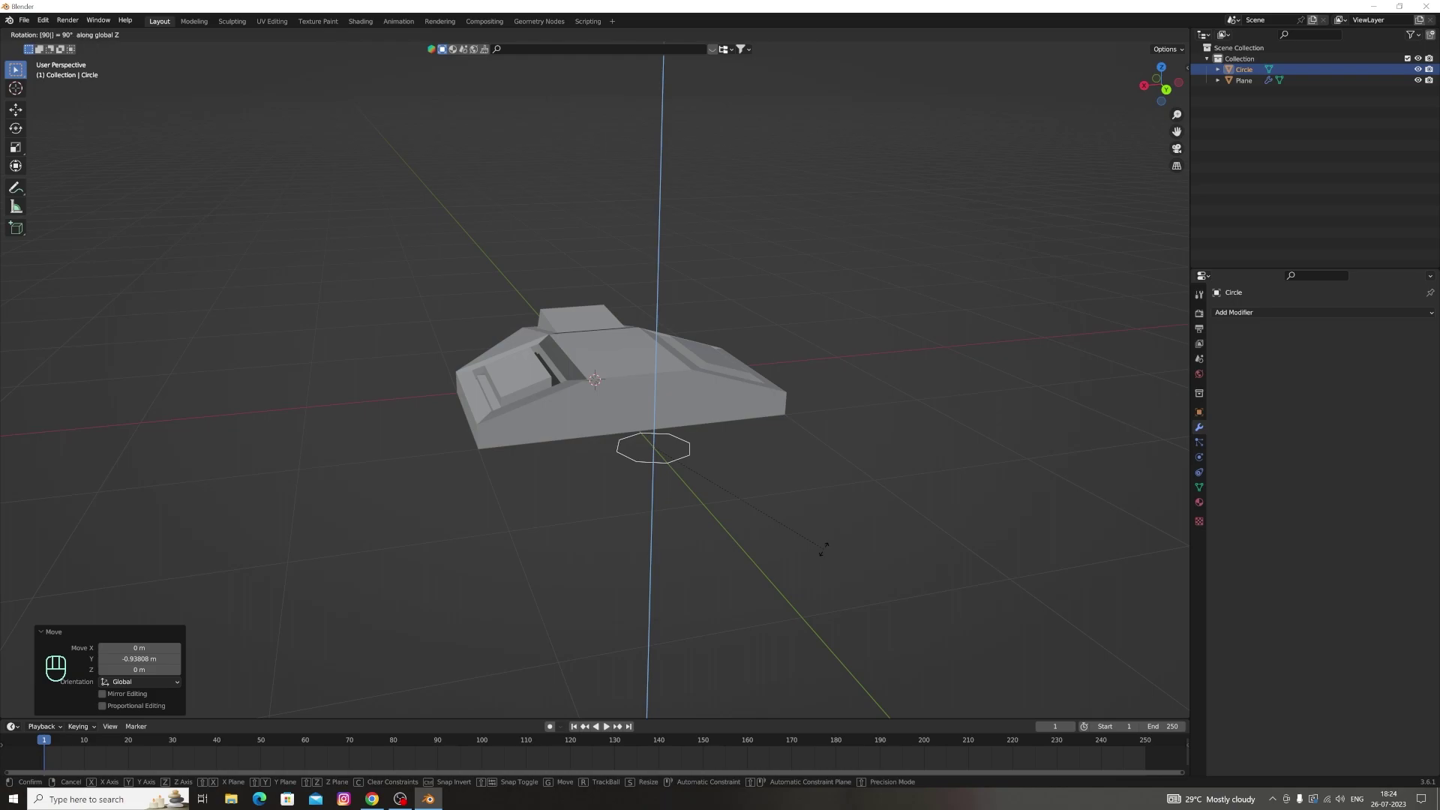
key(r)
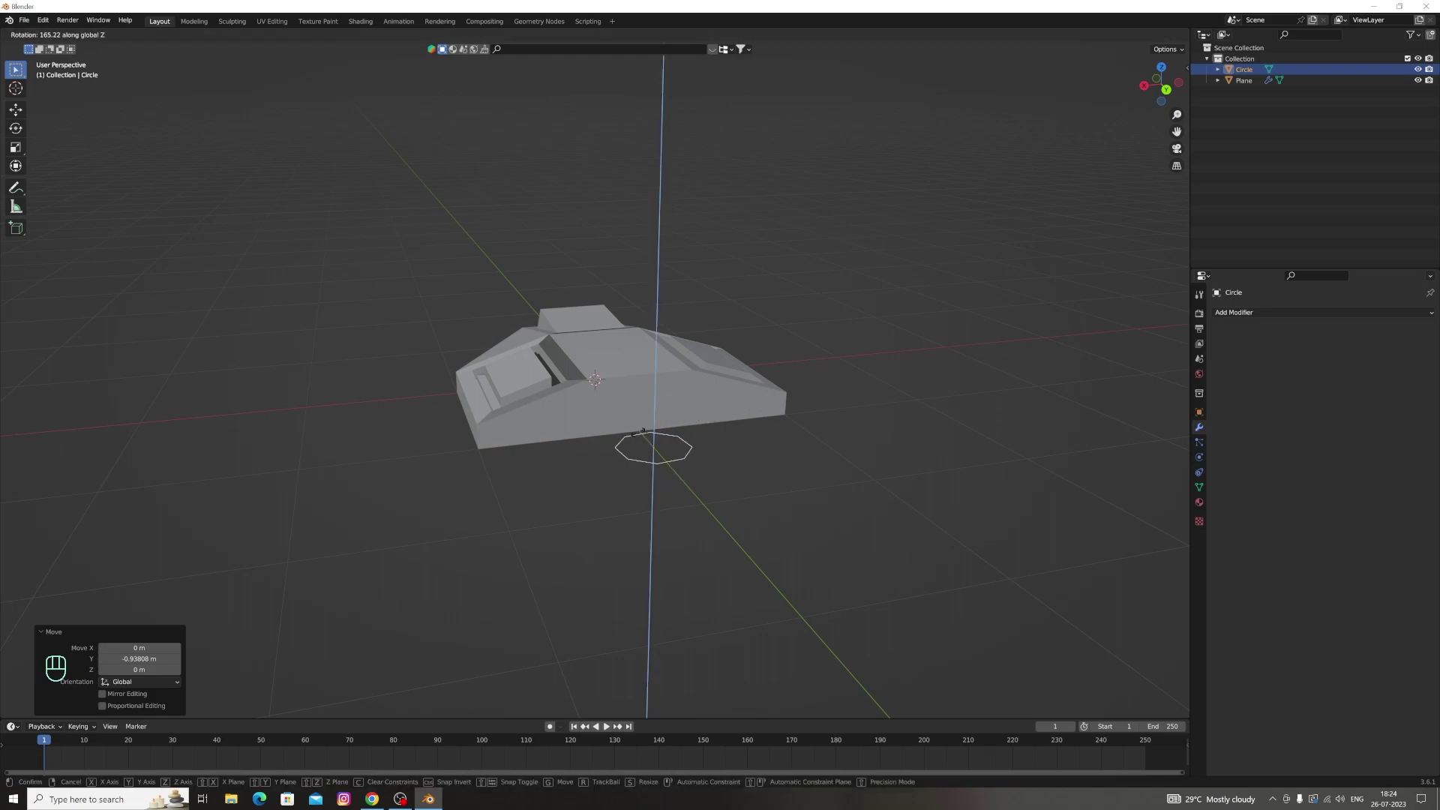
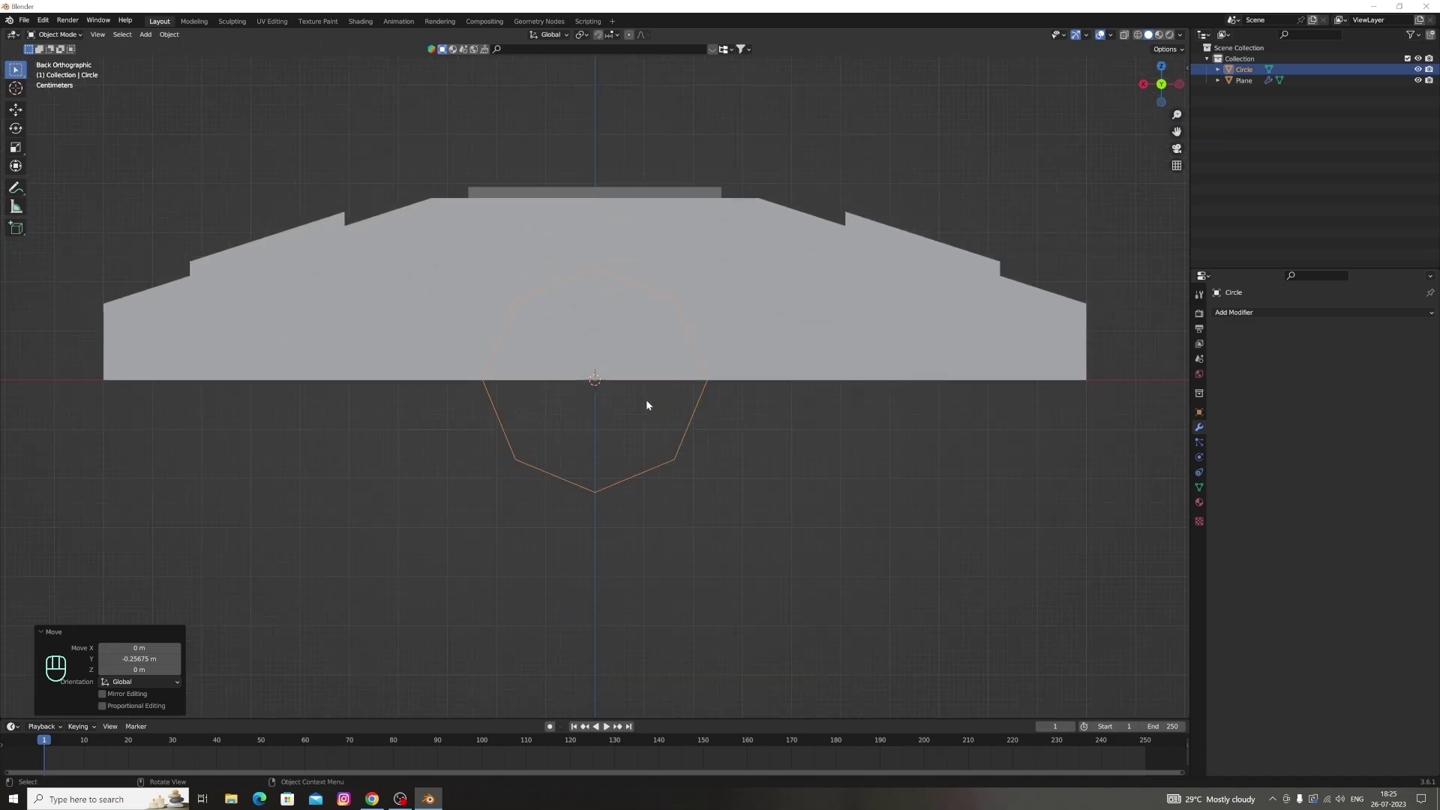
Lower the circle along Z until its bottom aligns with the hull base
key(g)
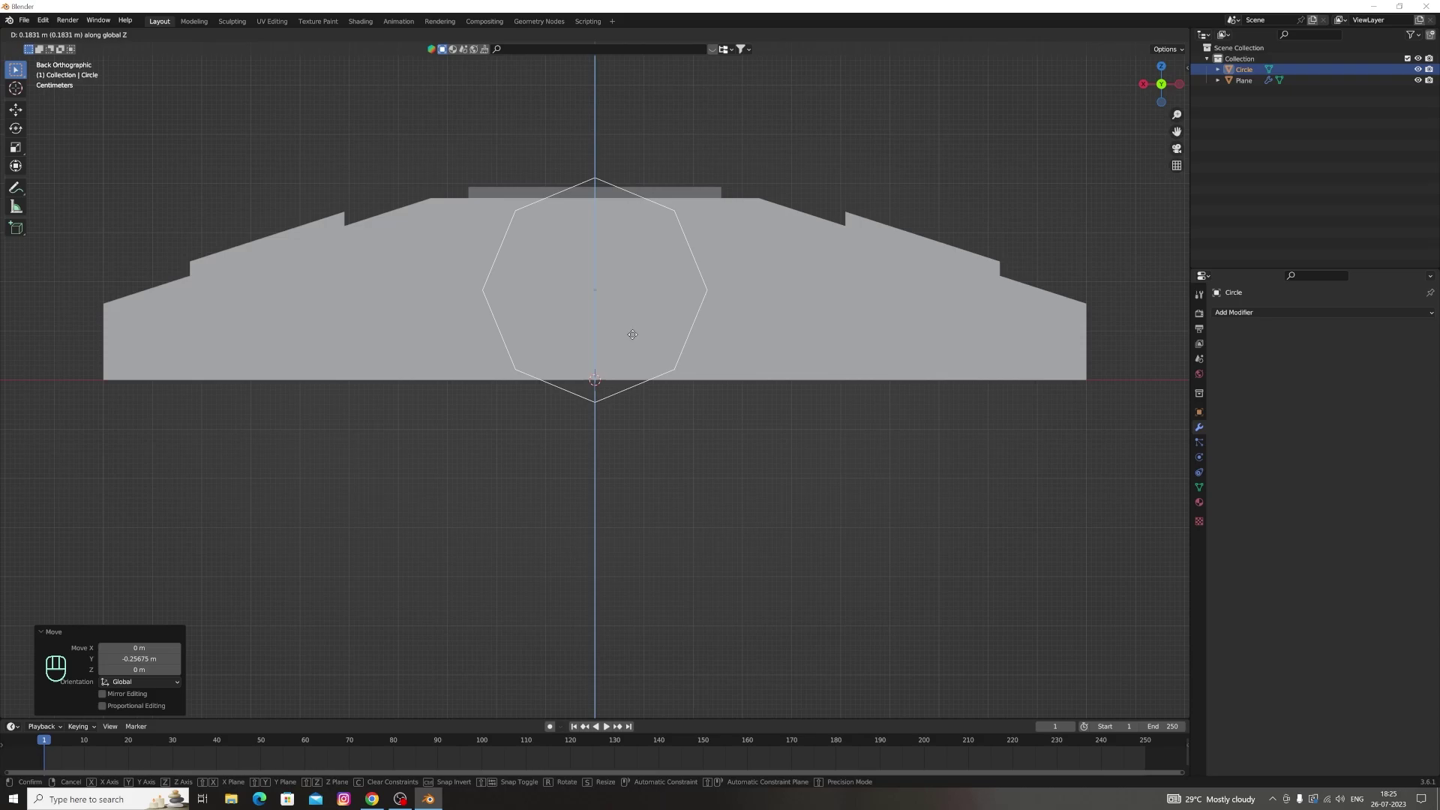
key(s)
key(g)
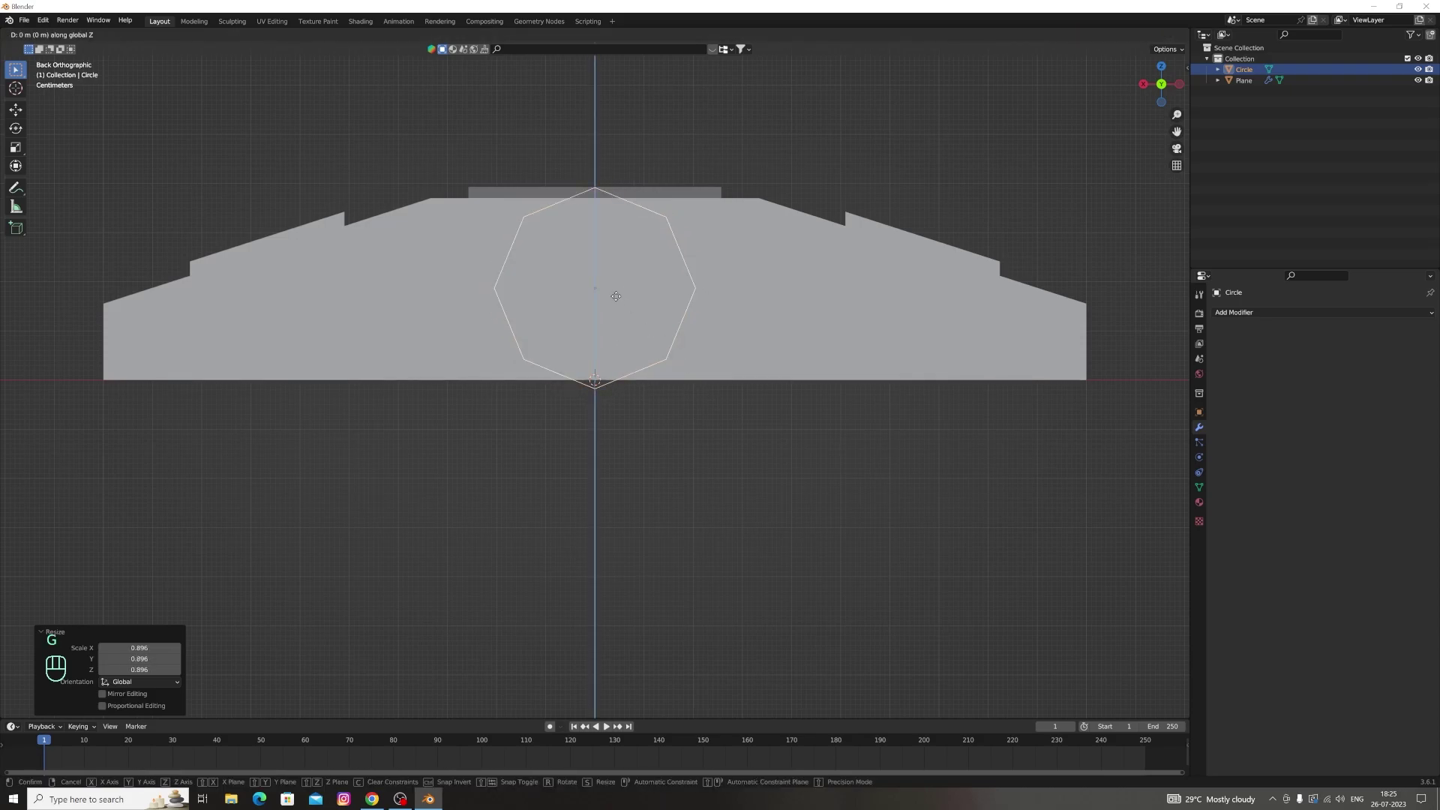
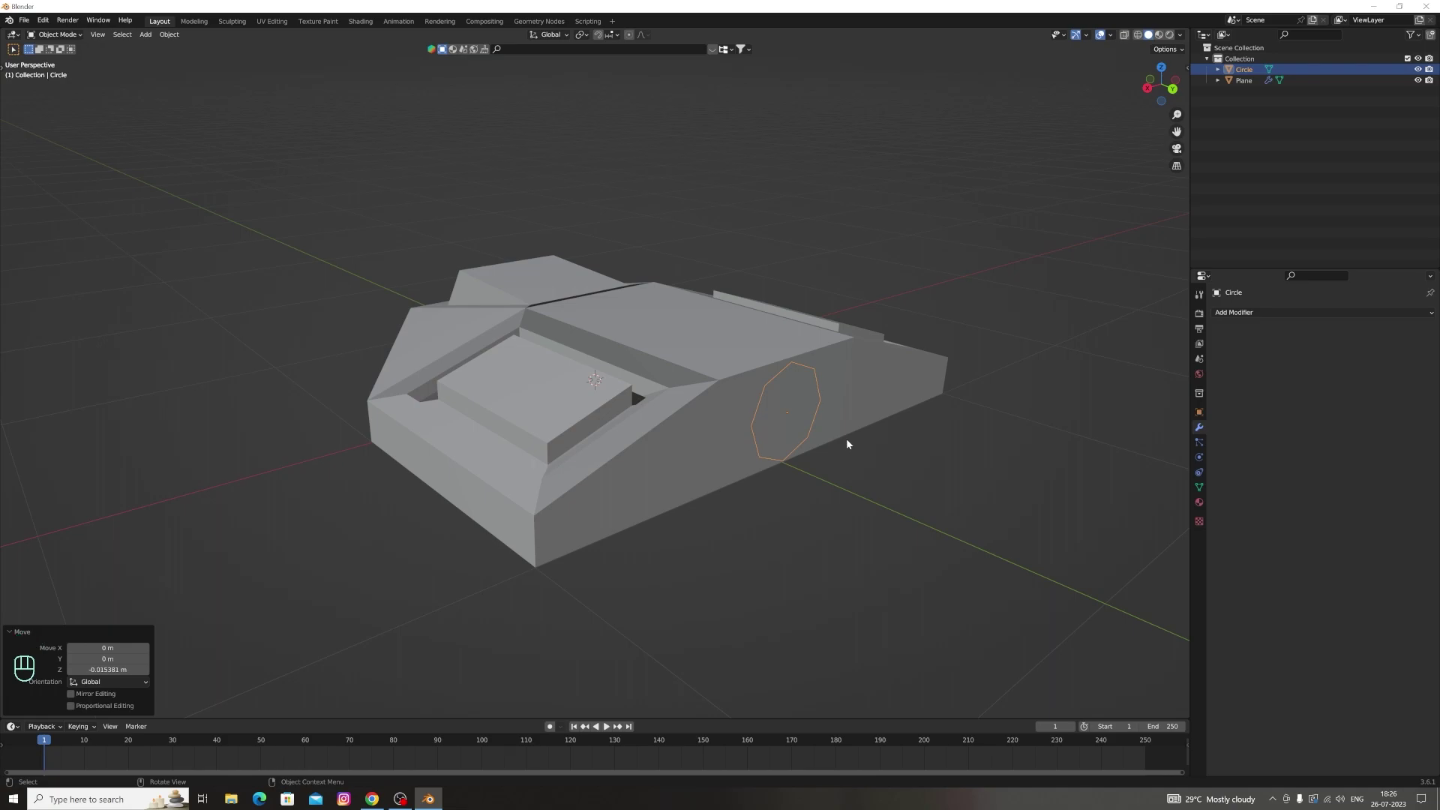
Extrude and scale the circle's rings into a hollow, flared thruster nozzle
key(1)
key(e)
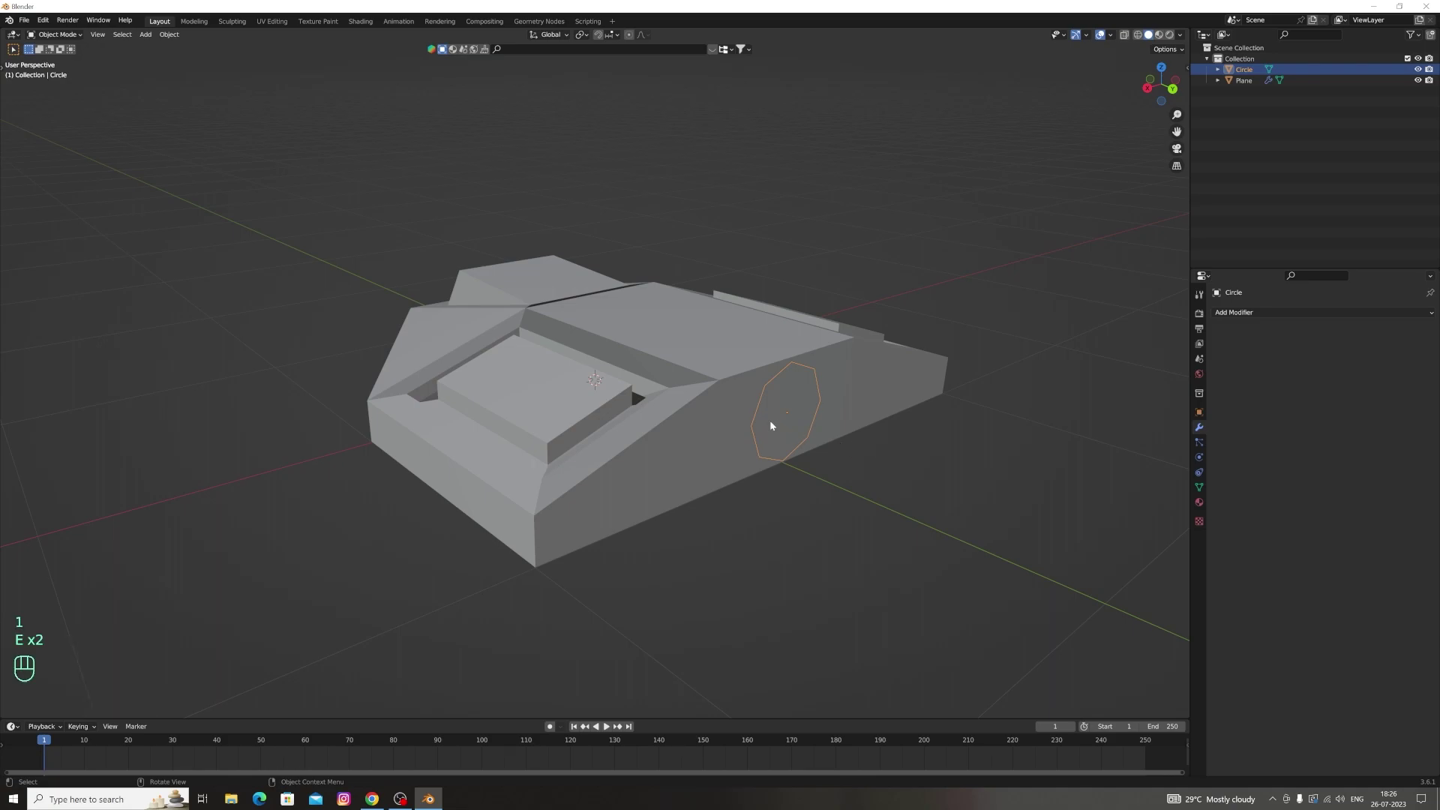
drag(853, 477, 812, 438)
key(ctrl+z)
key(1)
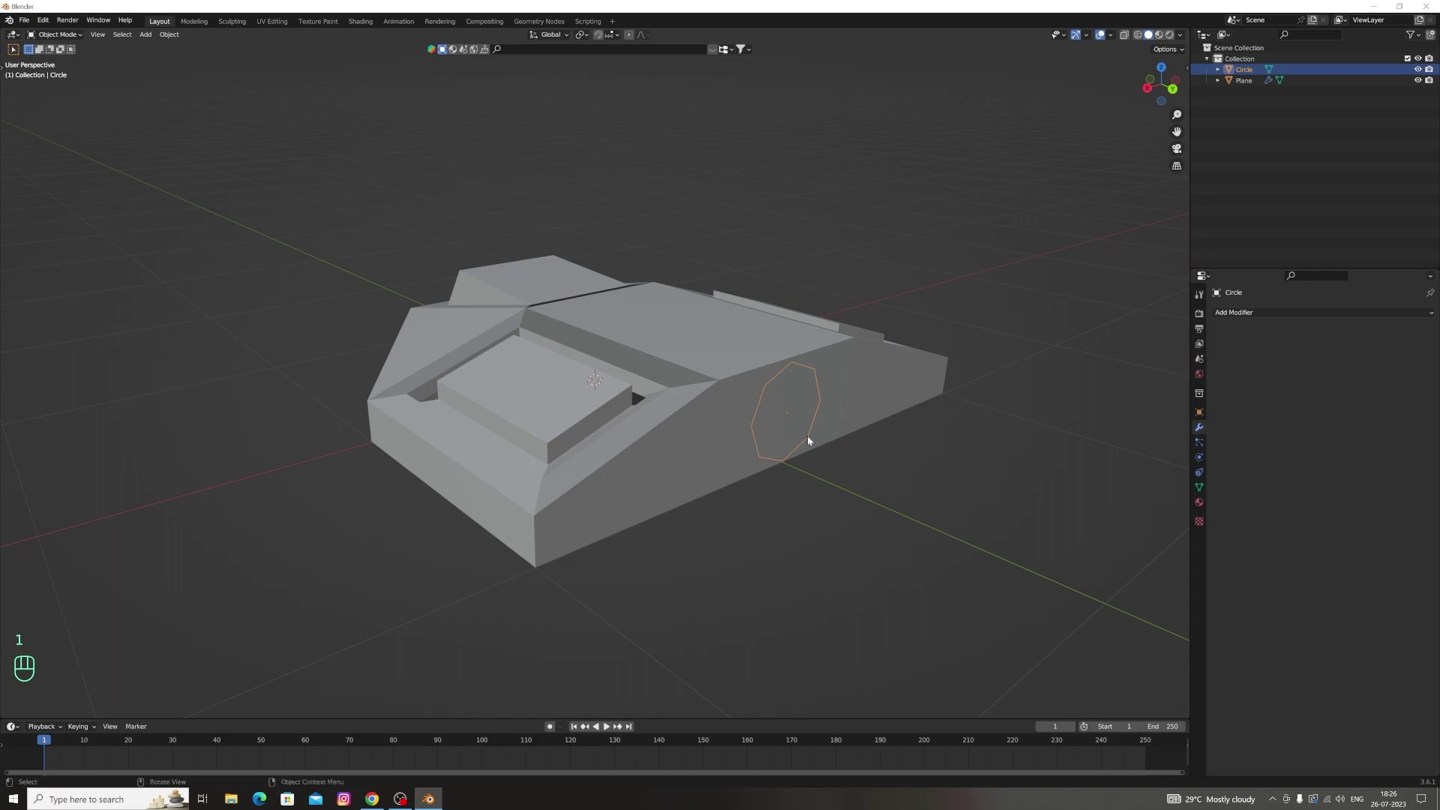
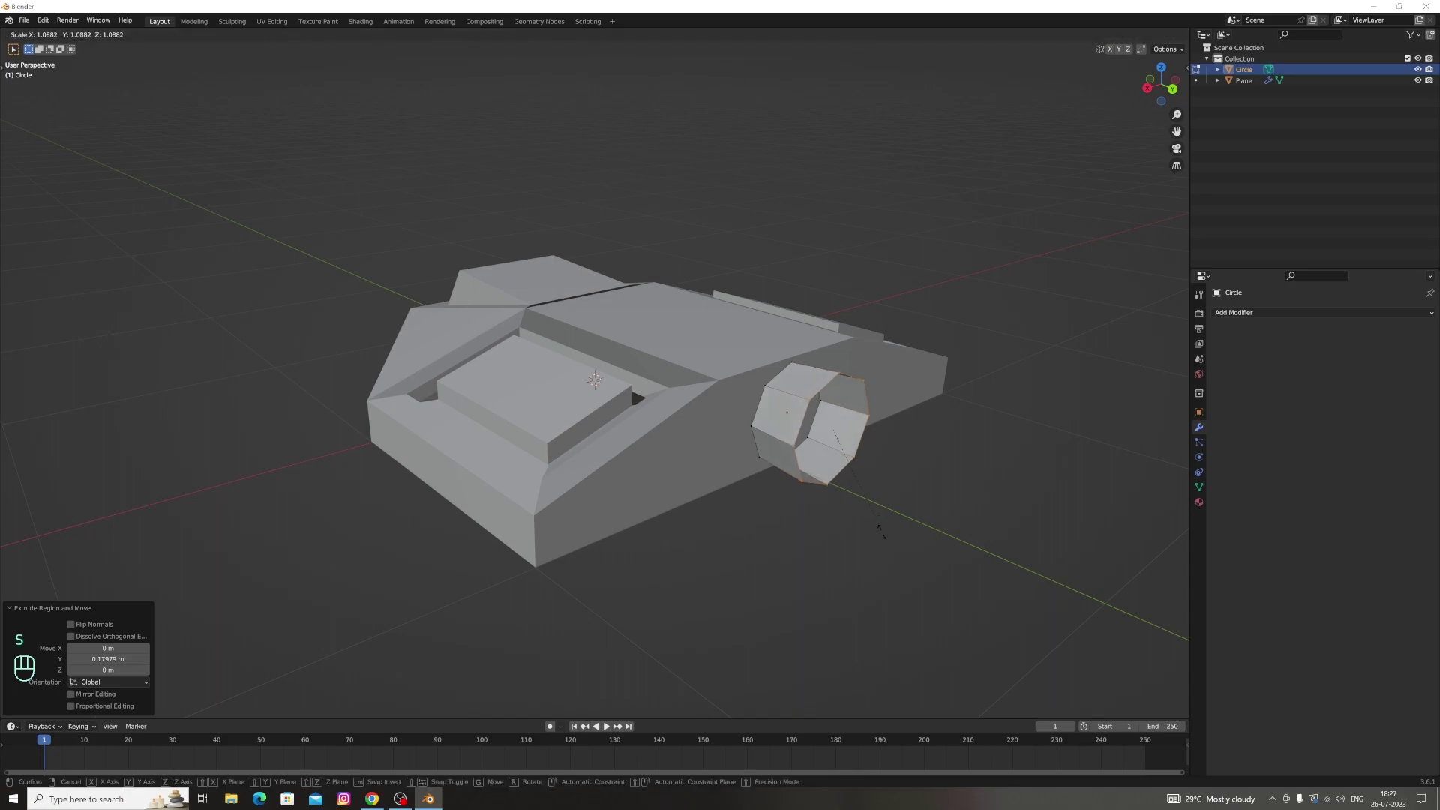
key(e)
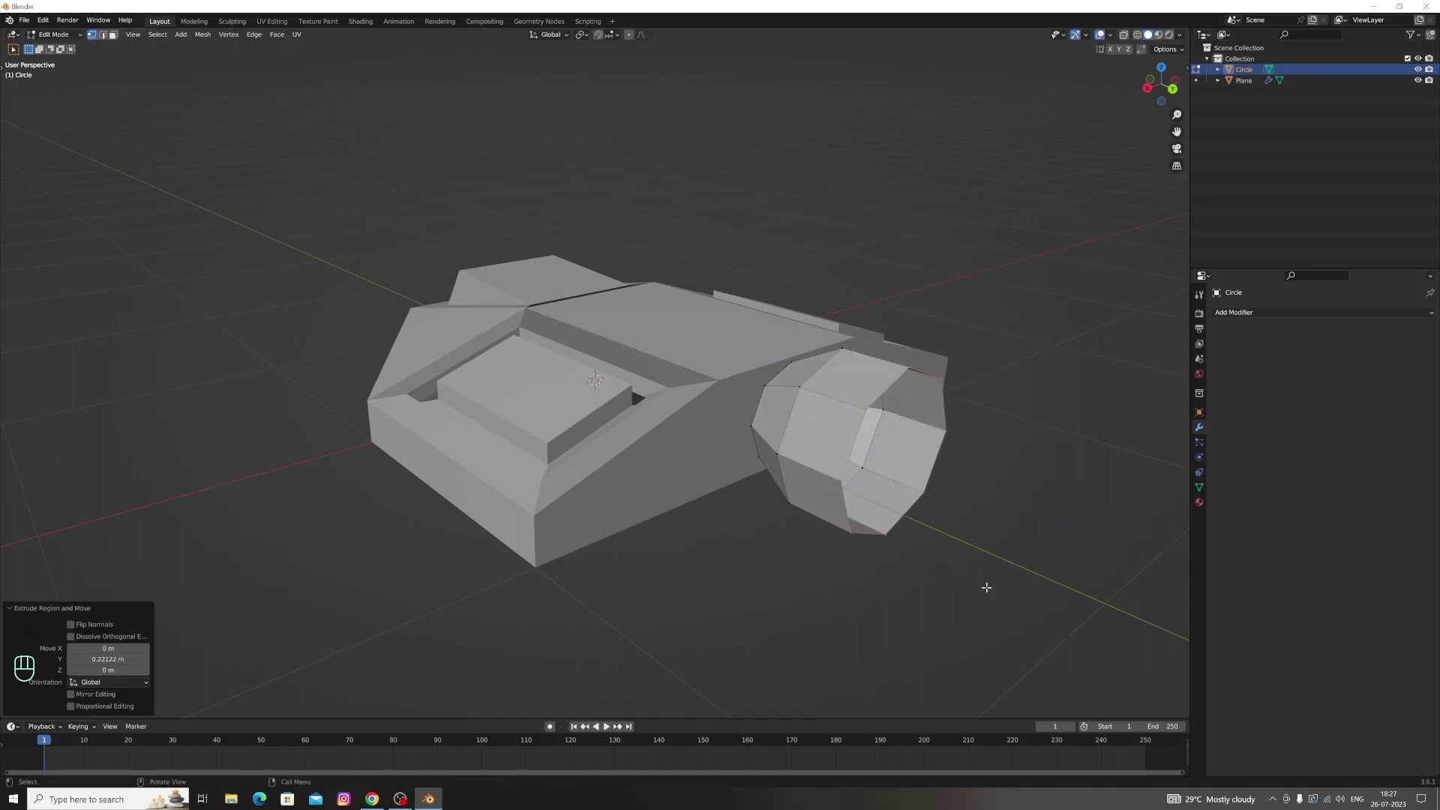
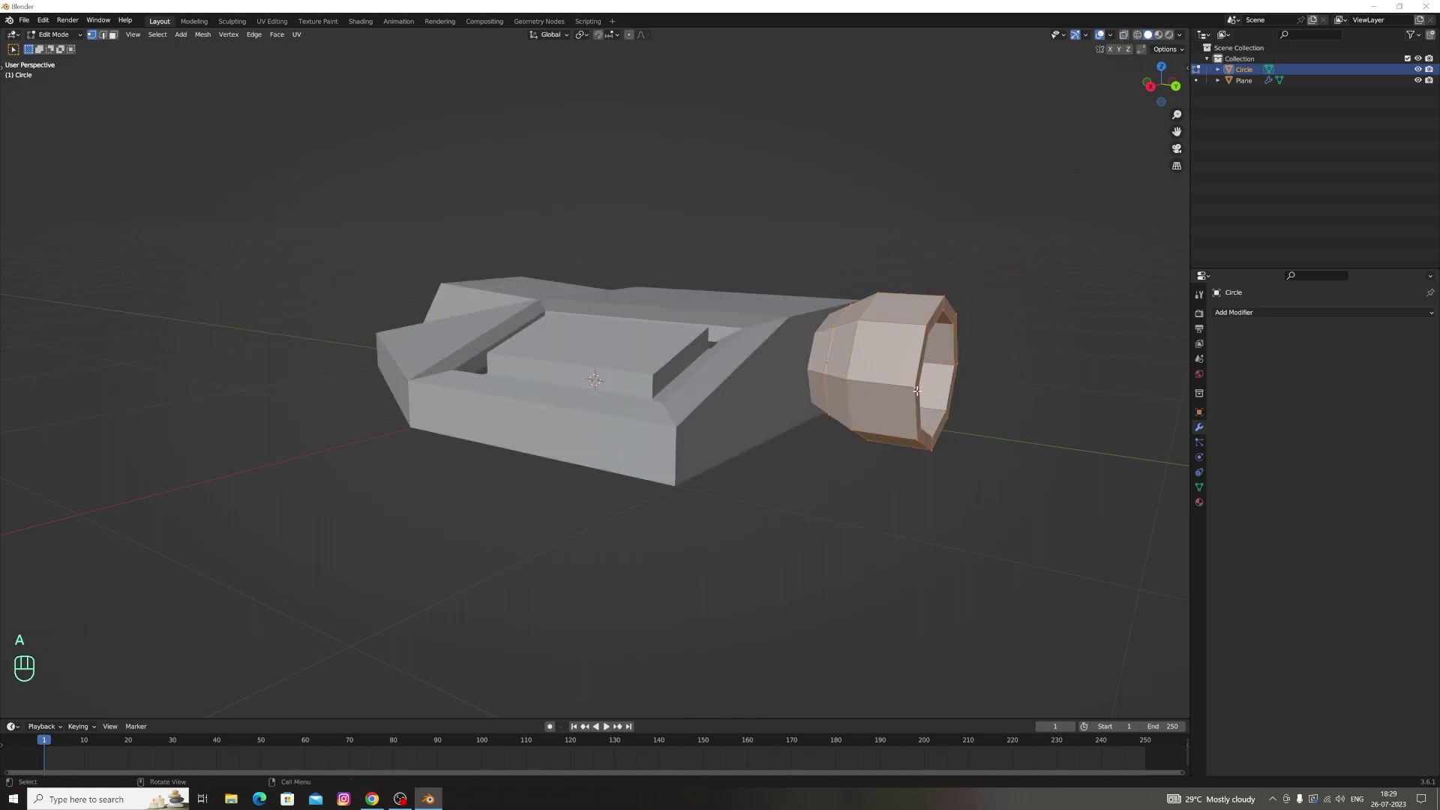
key(shift+d)
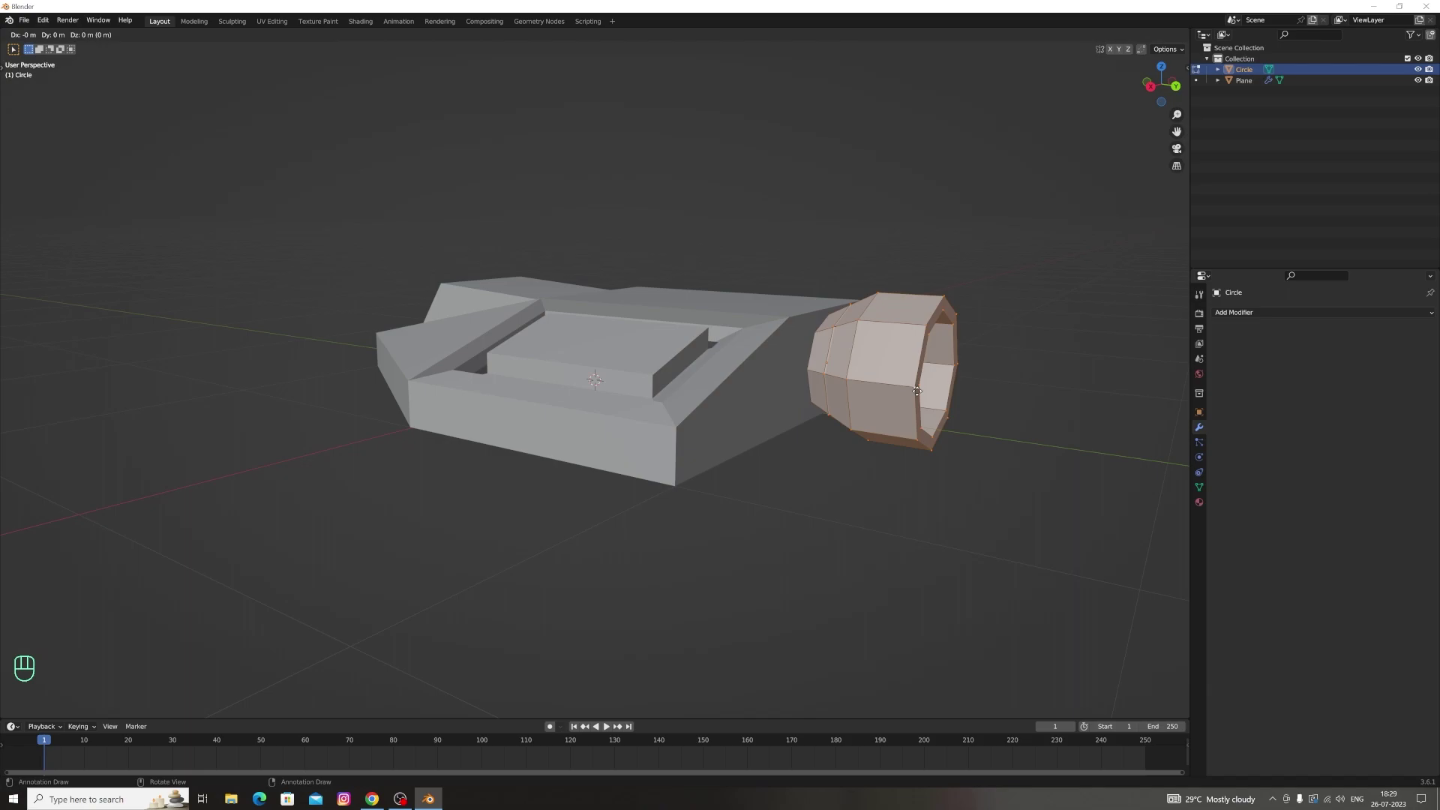
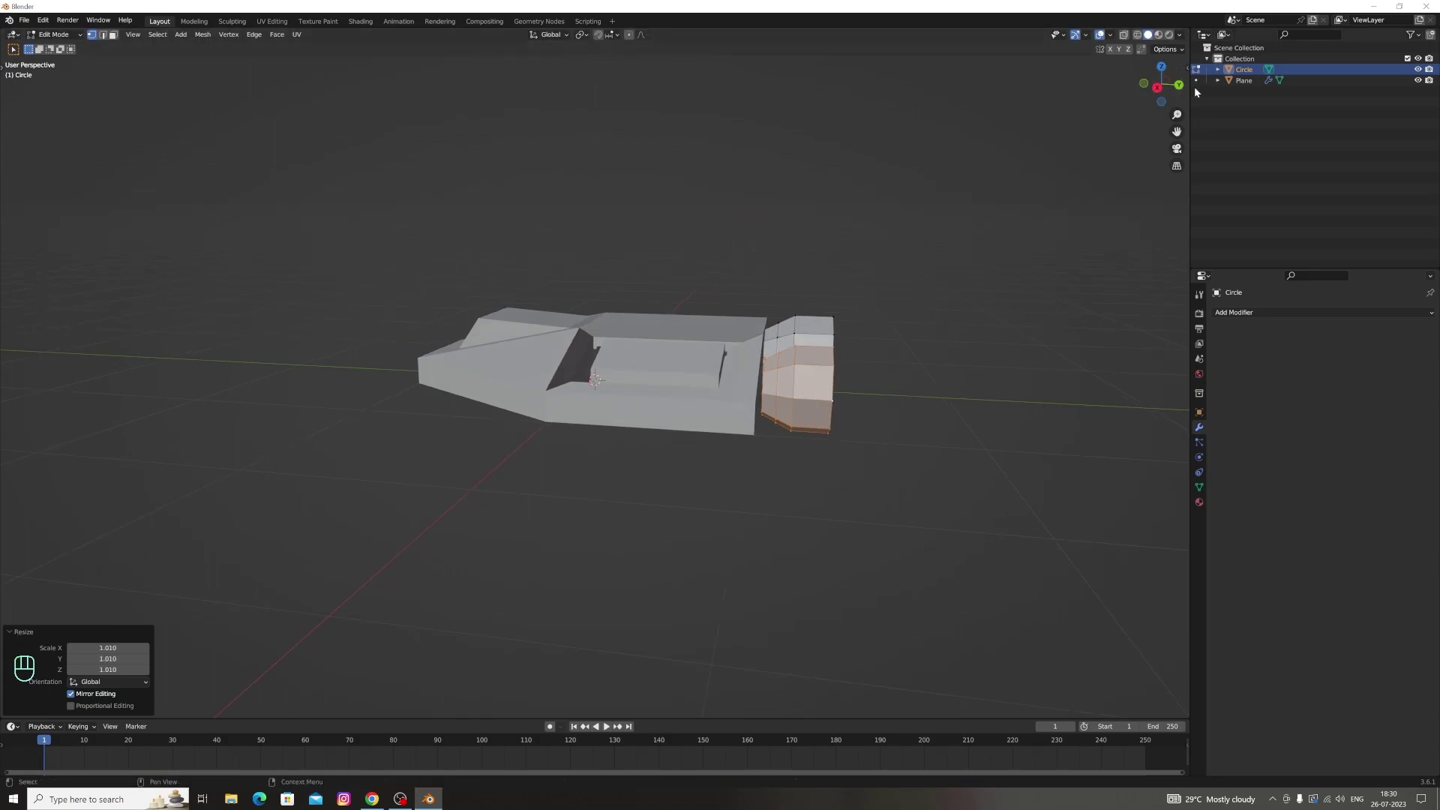
Move the duplicated nozzle sideways and vertically beside the first at the hull's rear
click(1149, 84)
double_click(1148, 84)
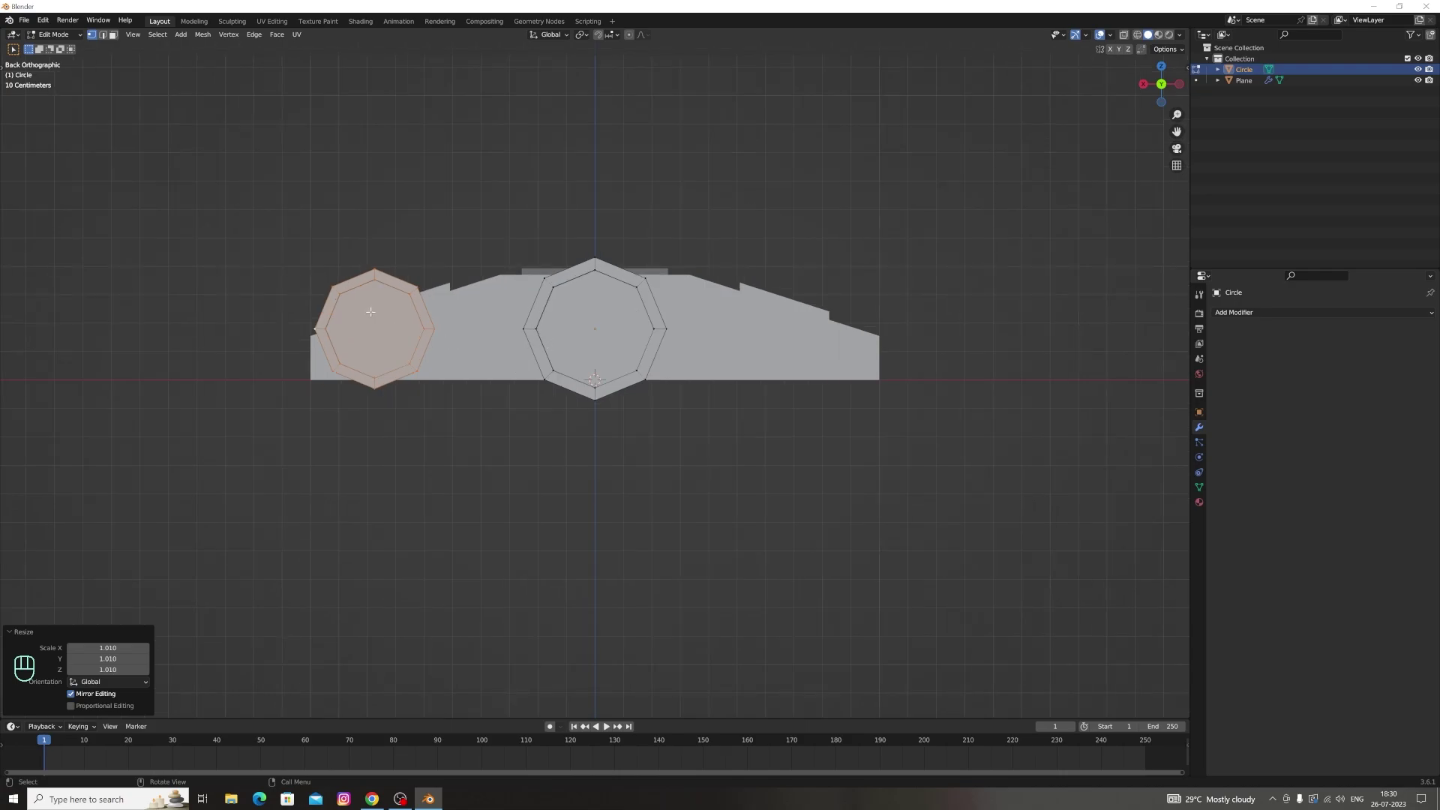
key(g)
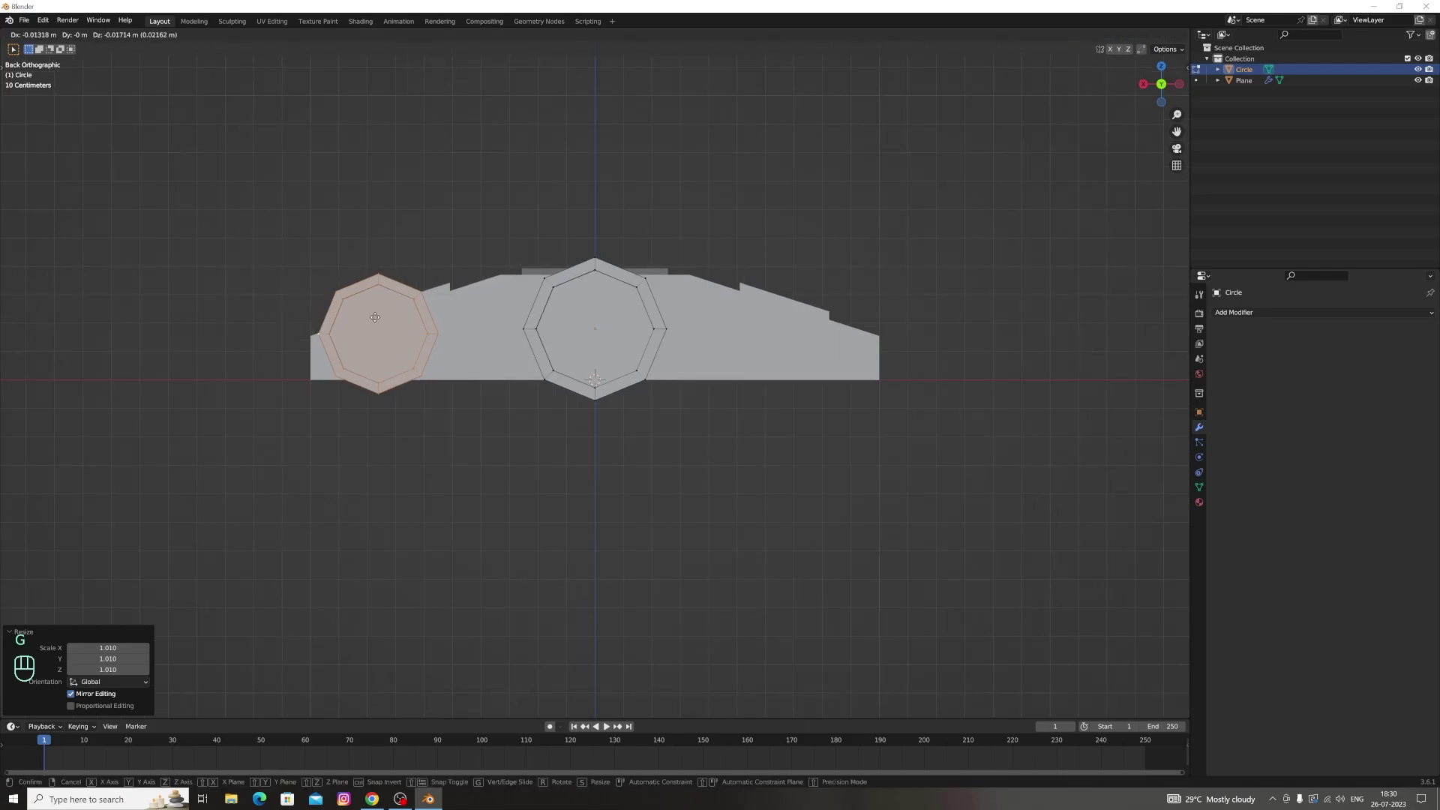
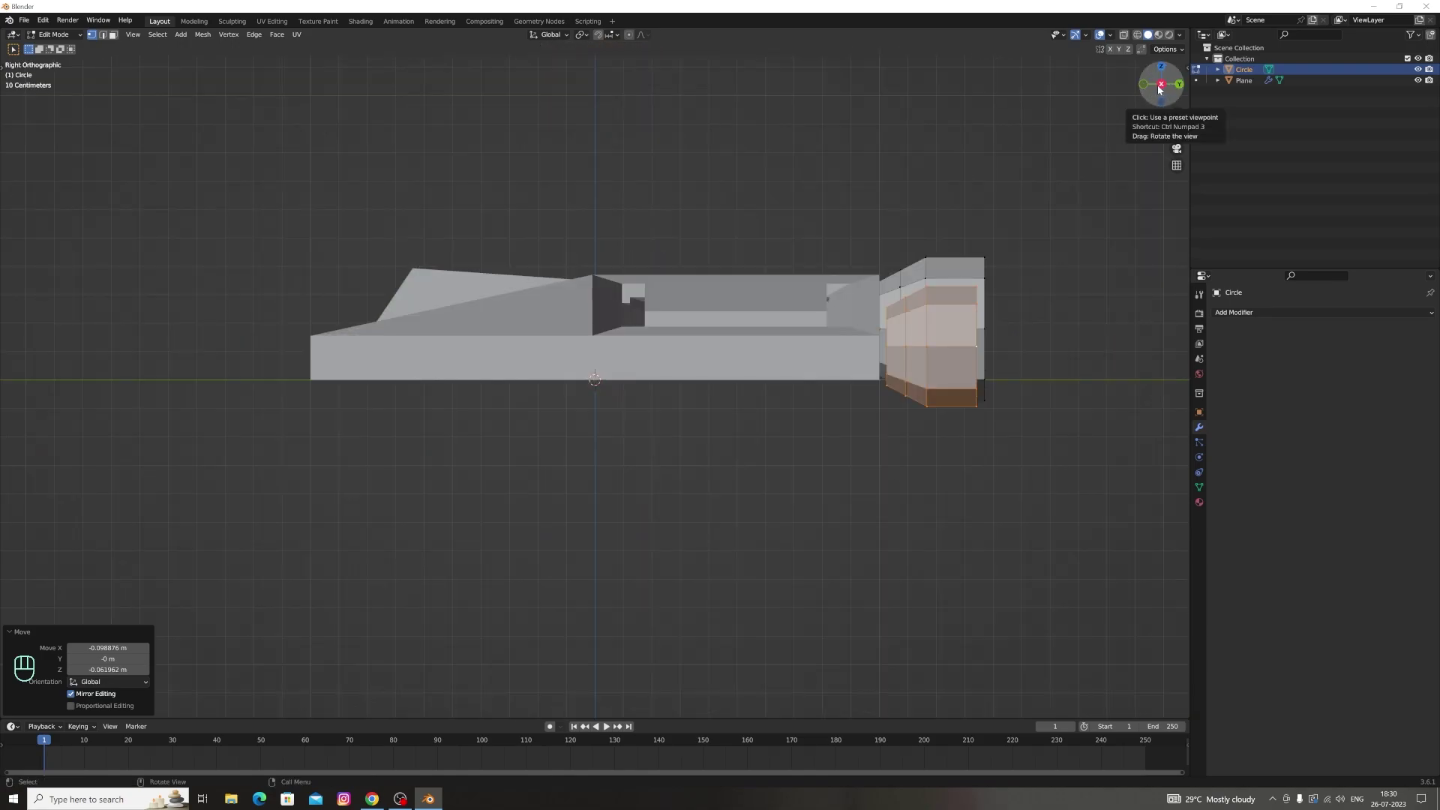
key(g)
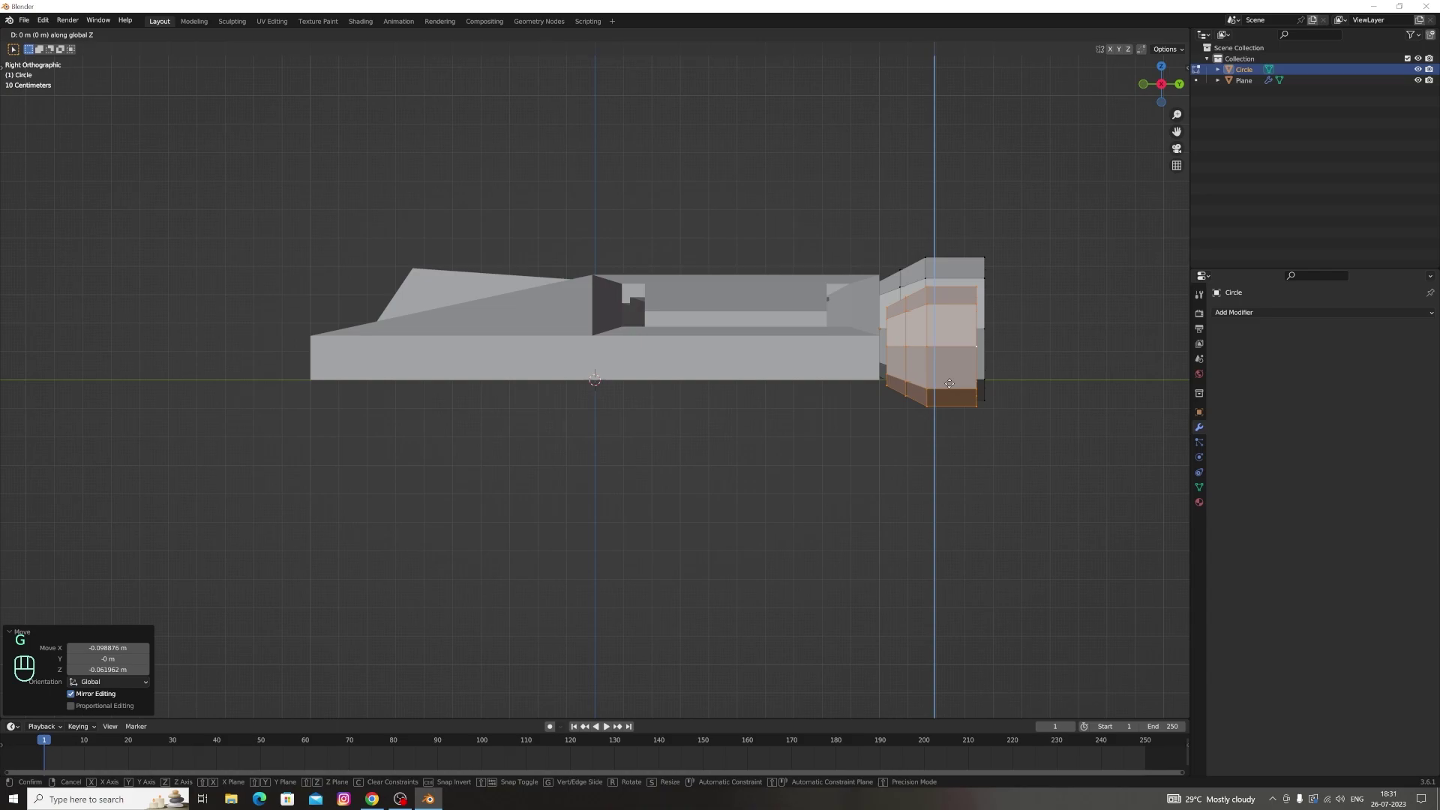
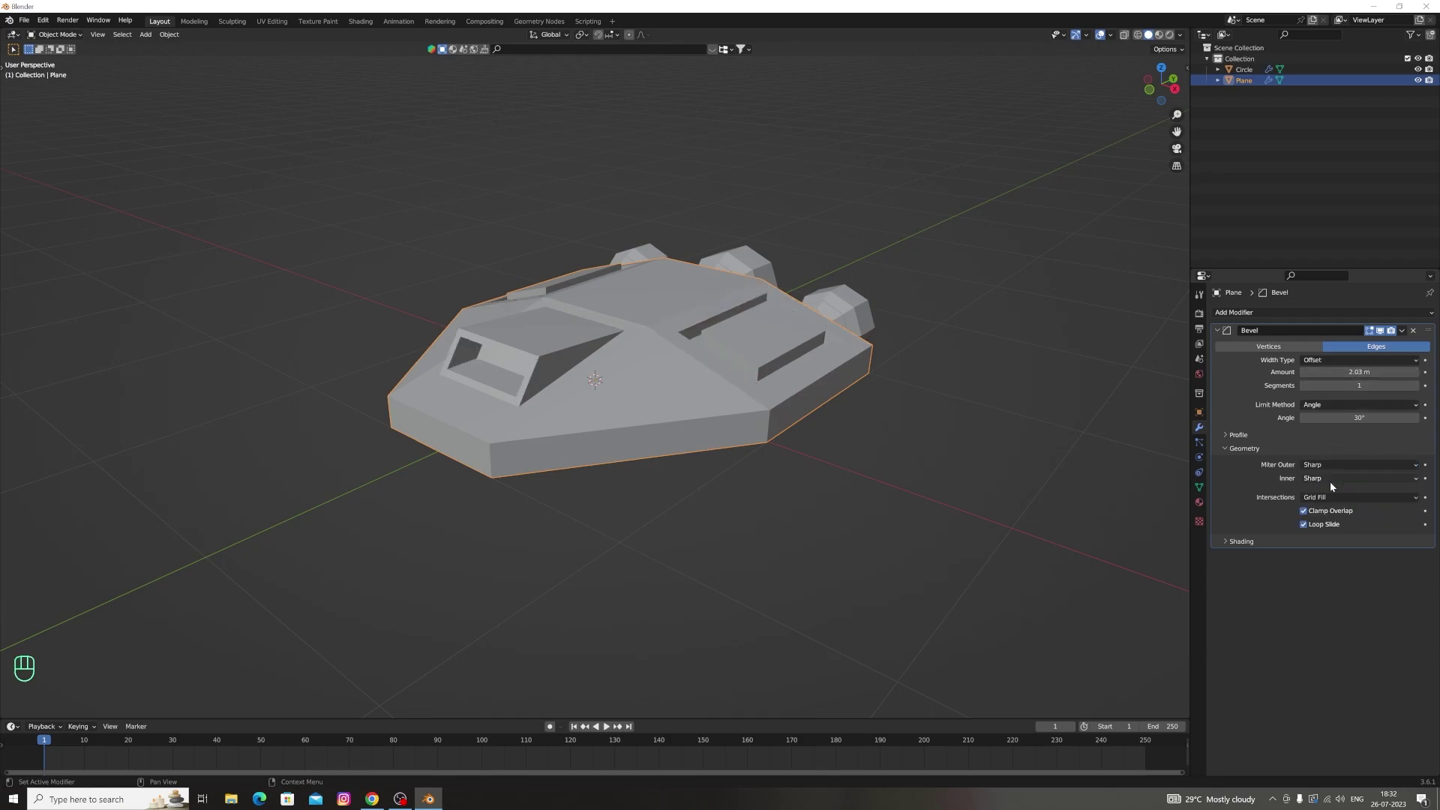
Set the hull's Bevel width to about 1.9 m and try rounded Miter Outer corners
drag(1346, 479, 1334, 504)
click(1326, 479)
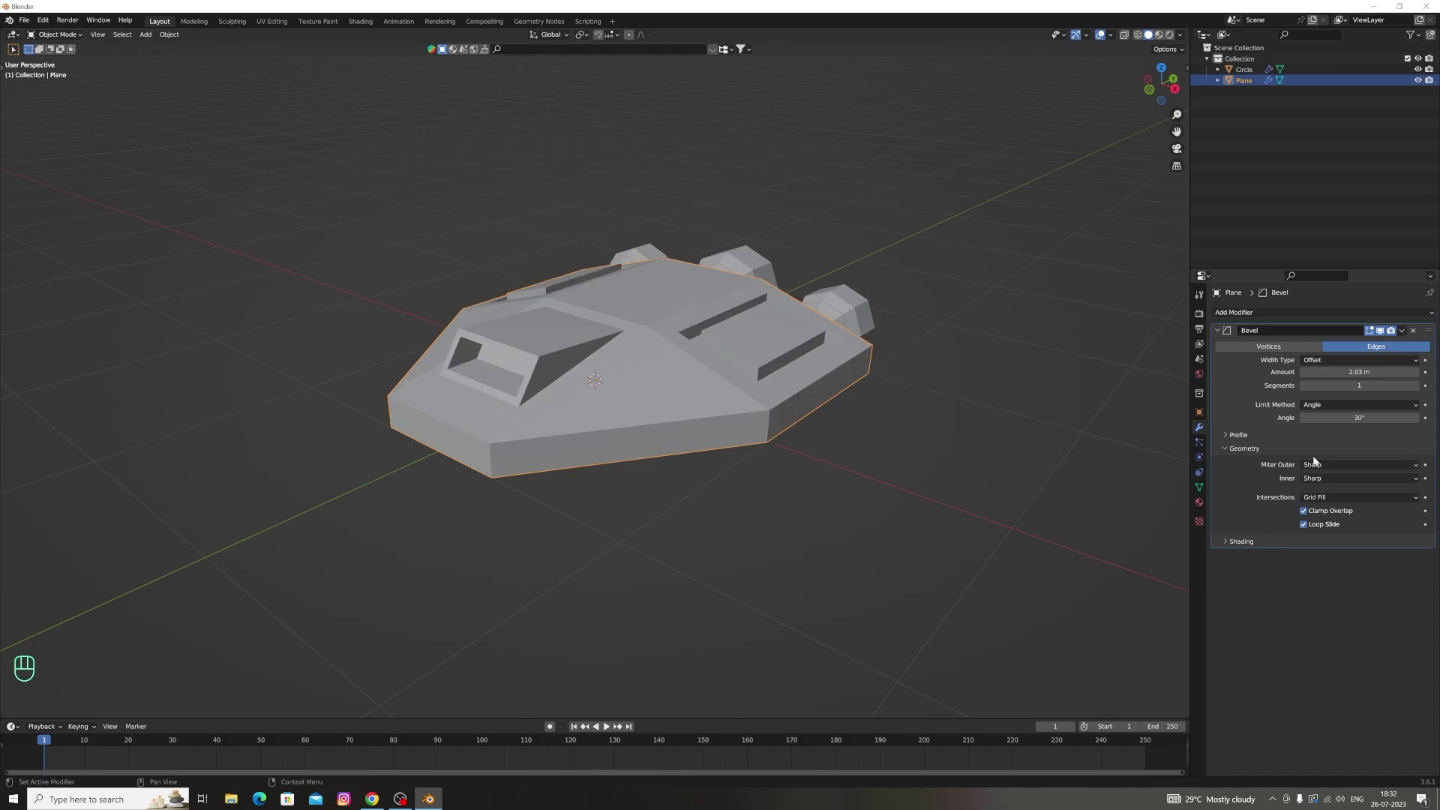
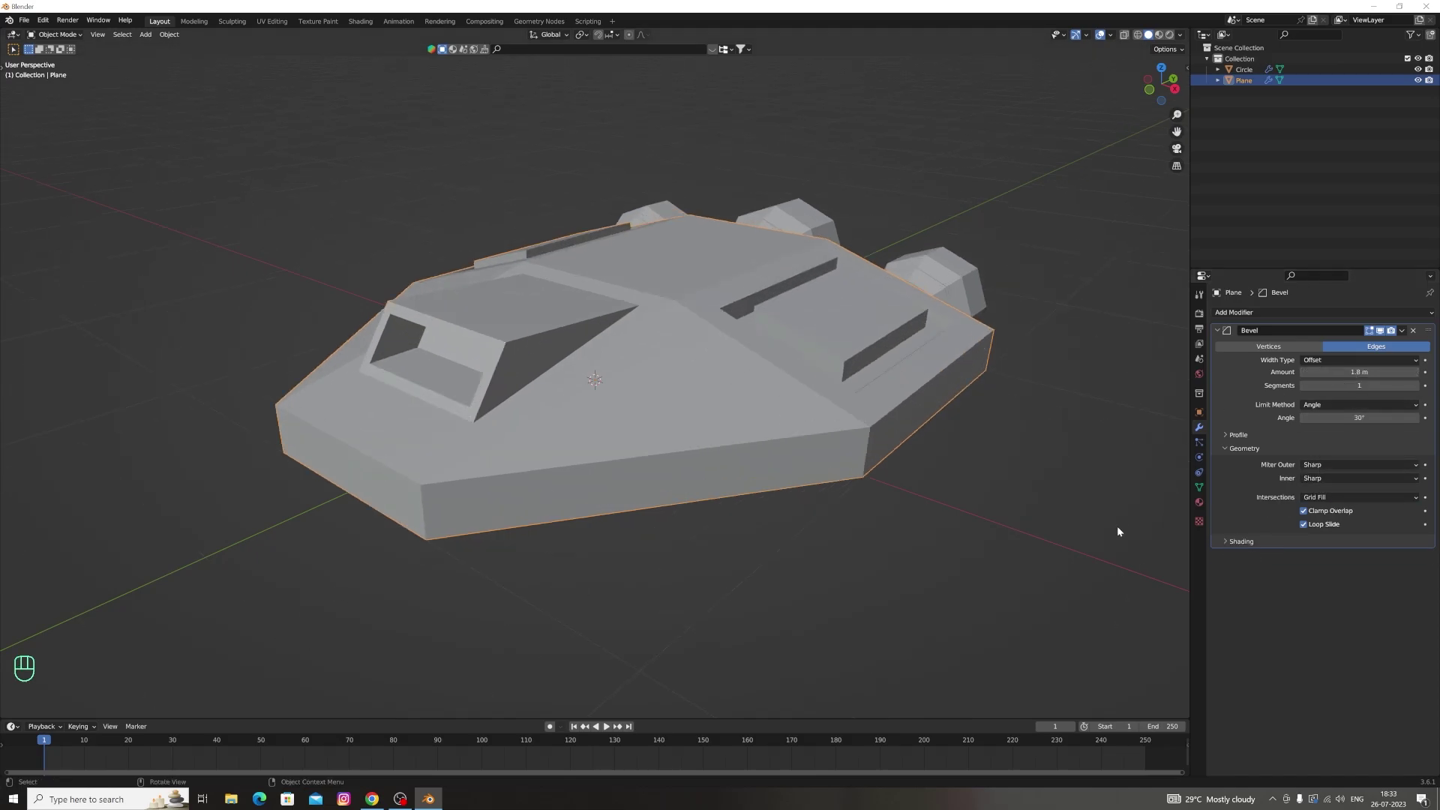
drag(1324, 467, 1326, 502)
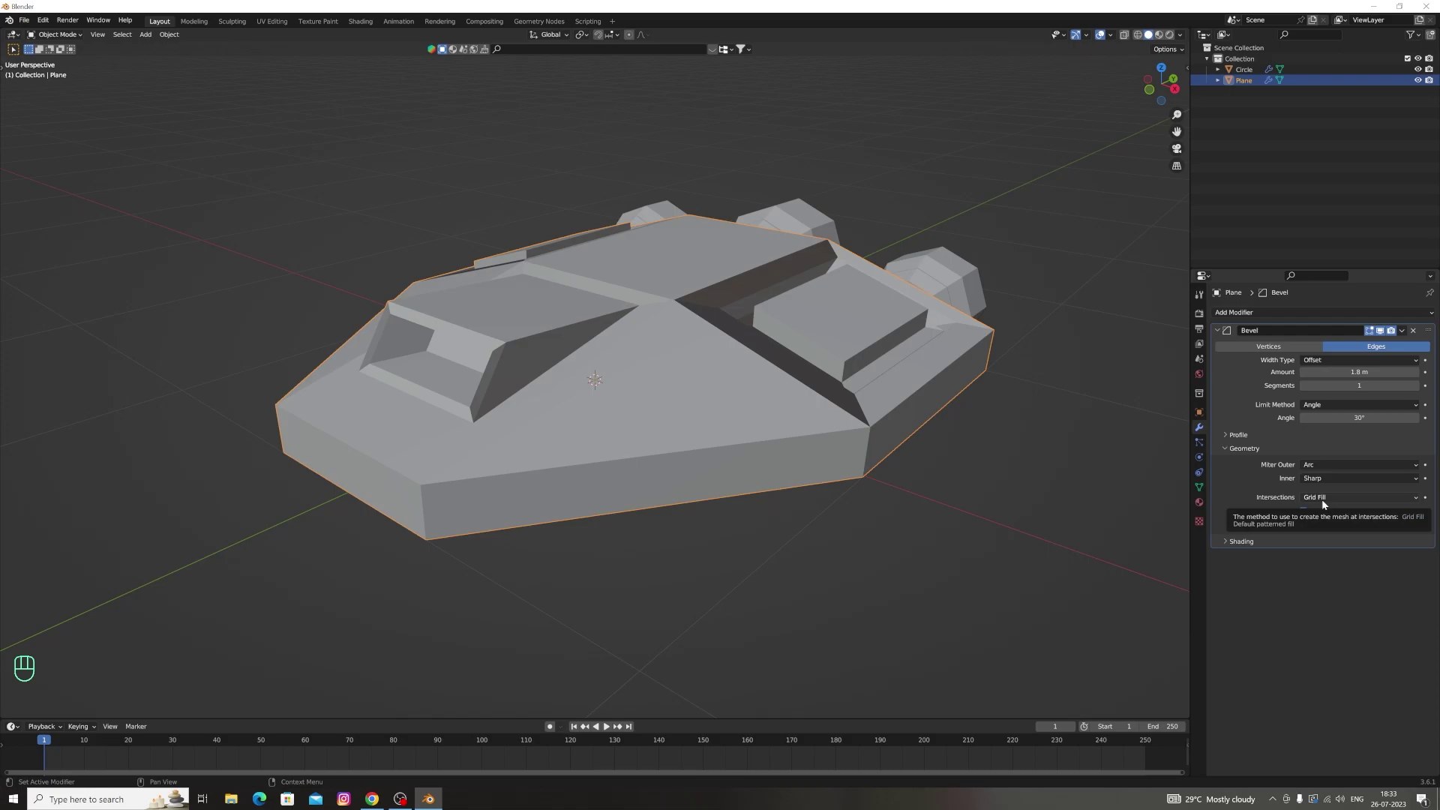
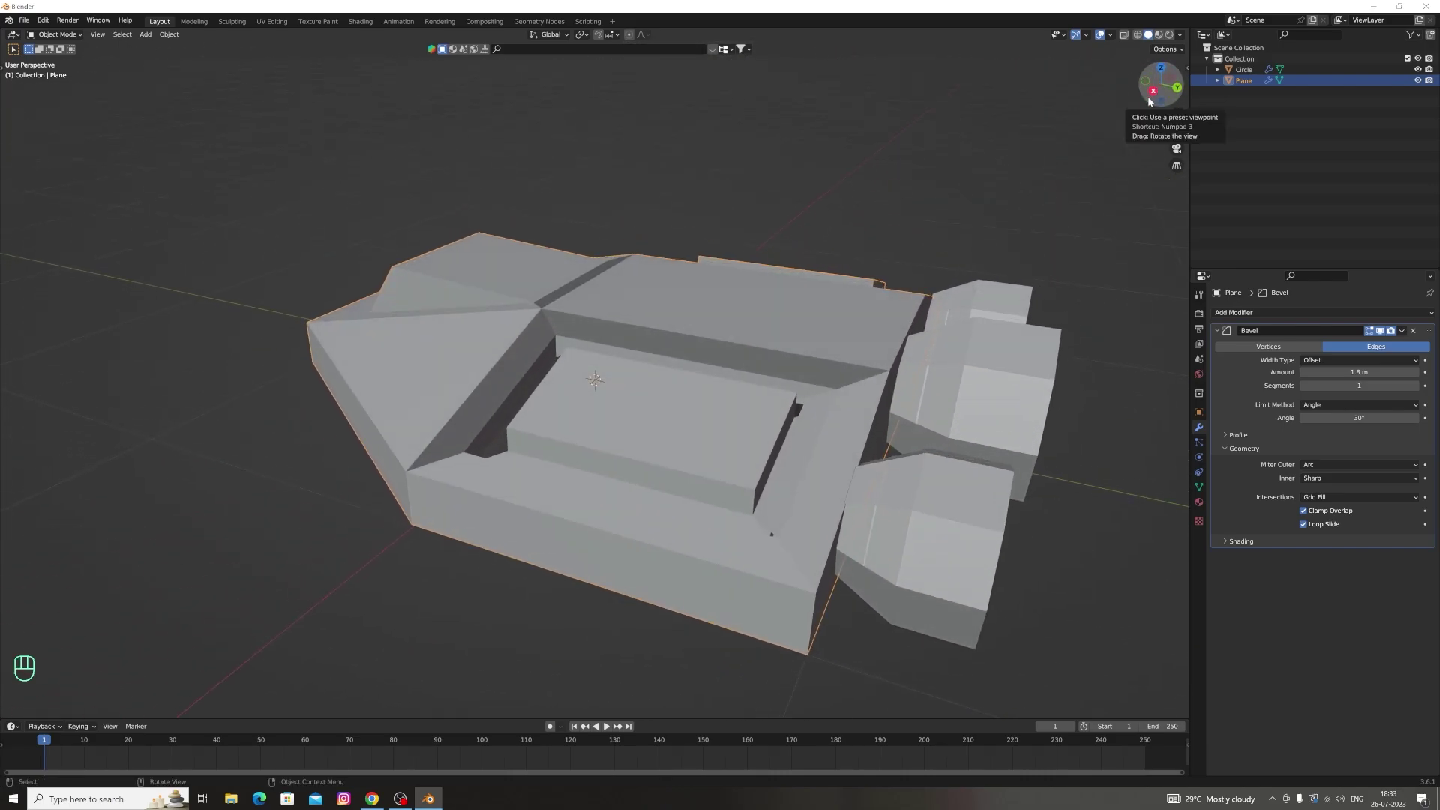
click(1152, 102)
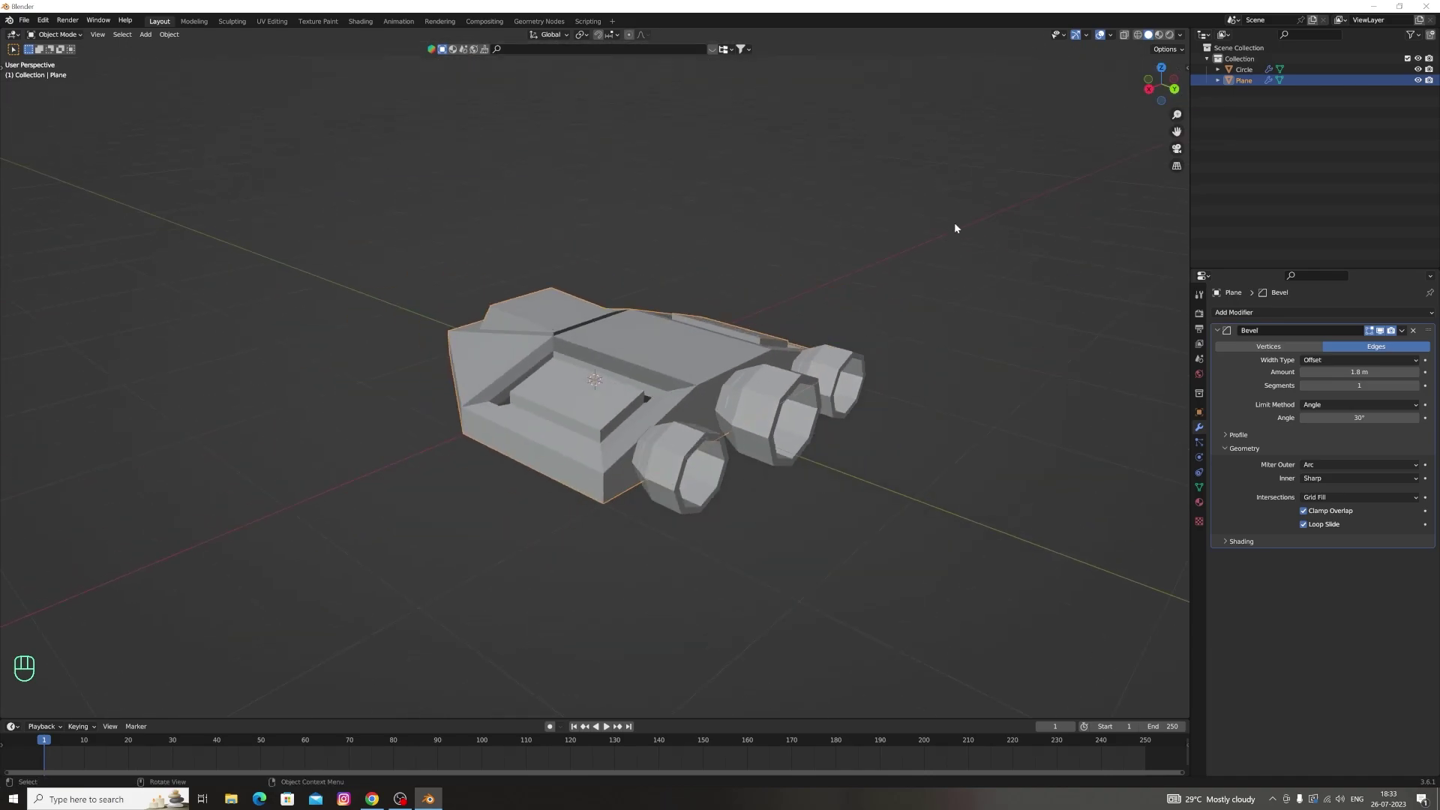
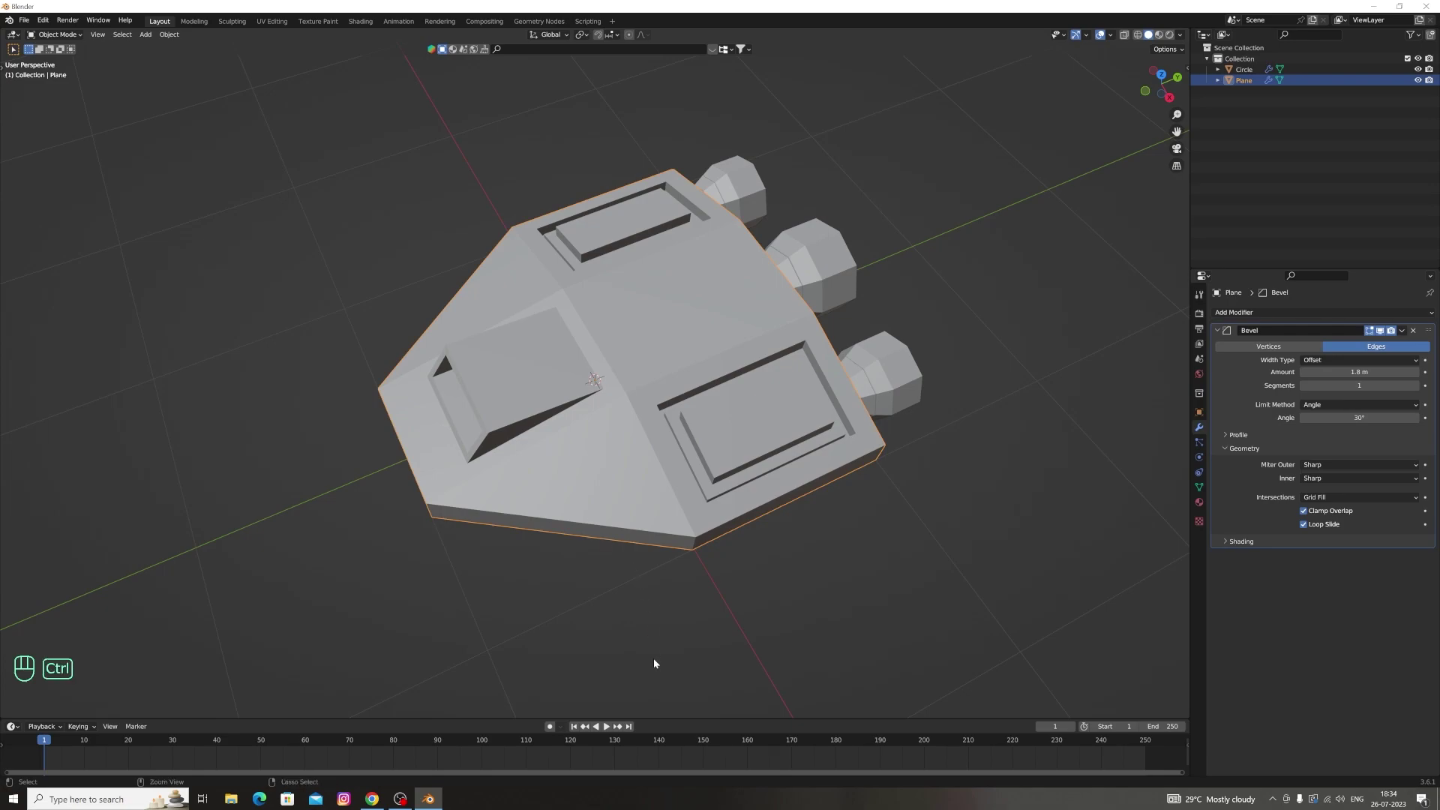
Bevel all the hull's edges so the cockpit and panel recesses get rounded rims
key(ctrl+b)
click(52, 38)
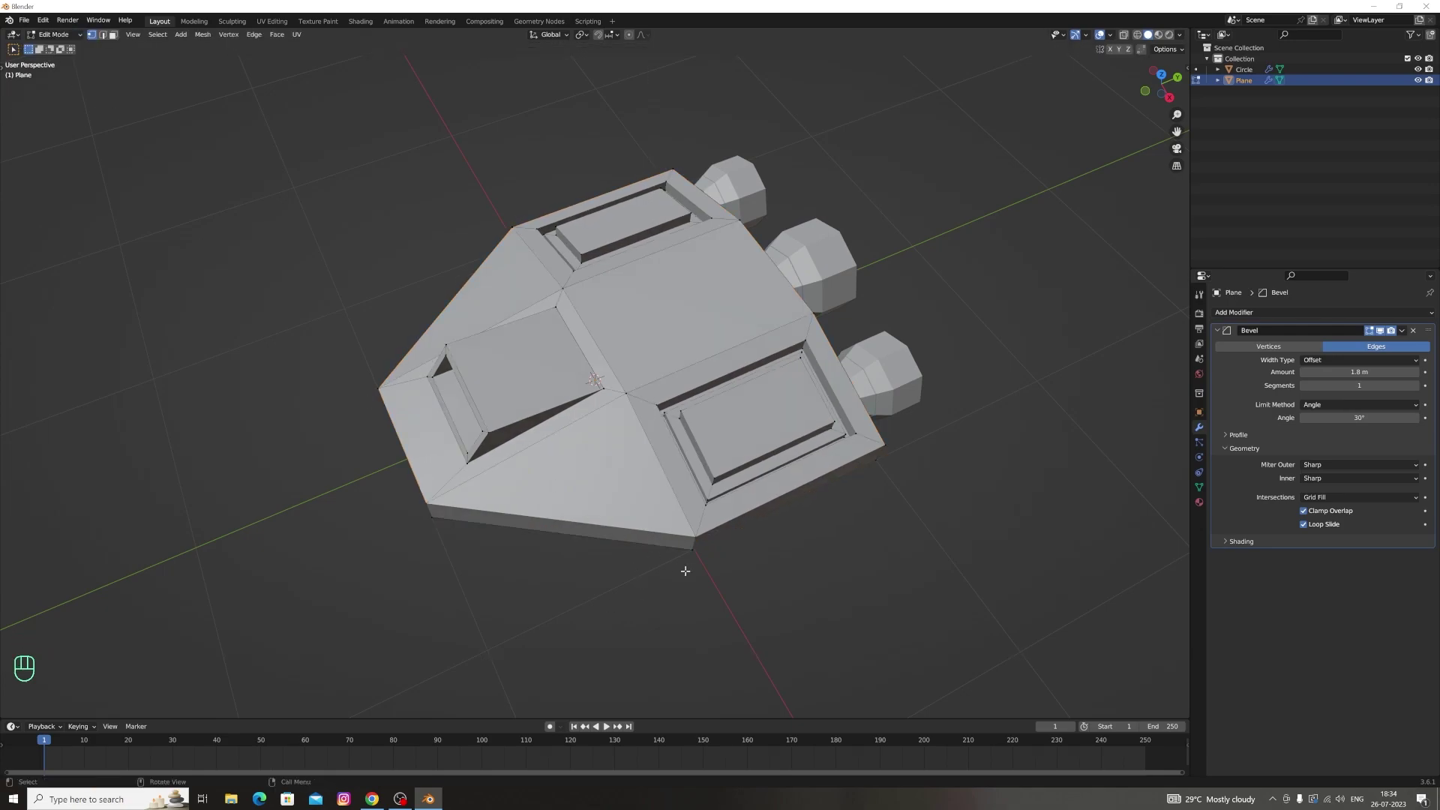
key(ctrl+b)
key(a)
key(ctrl+b)
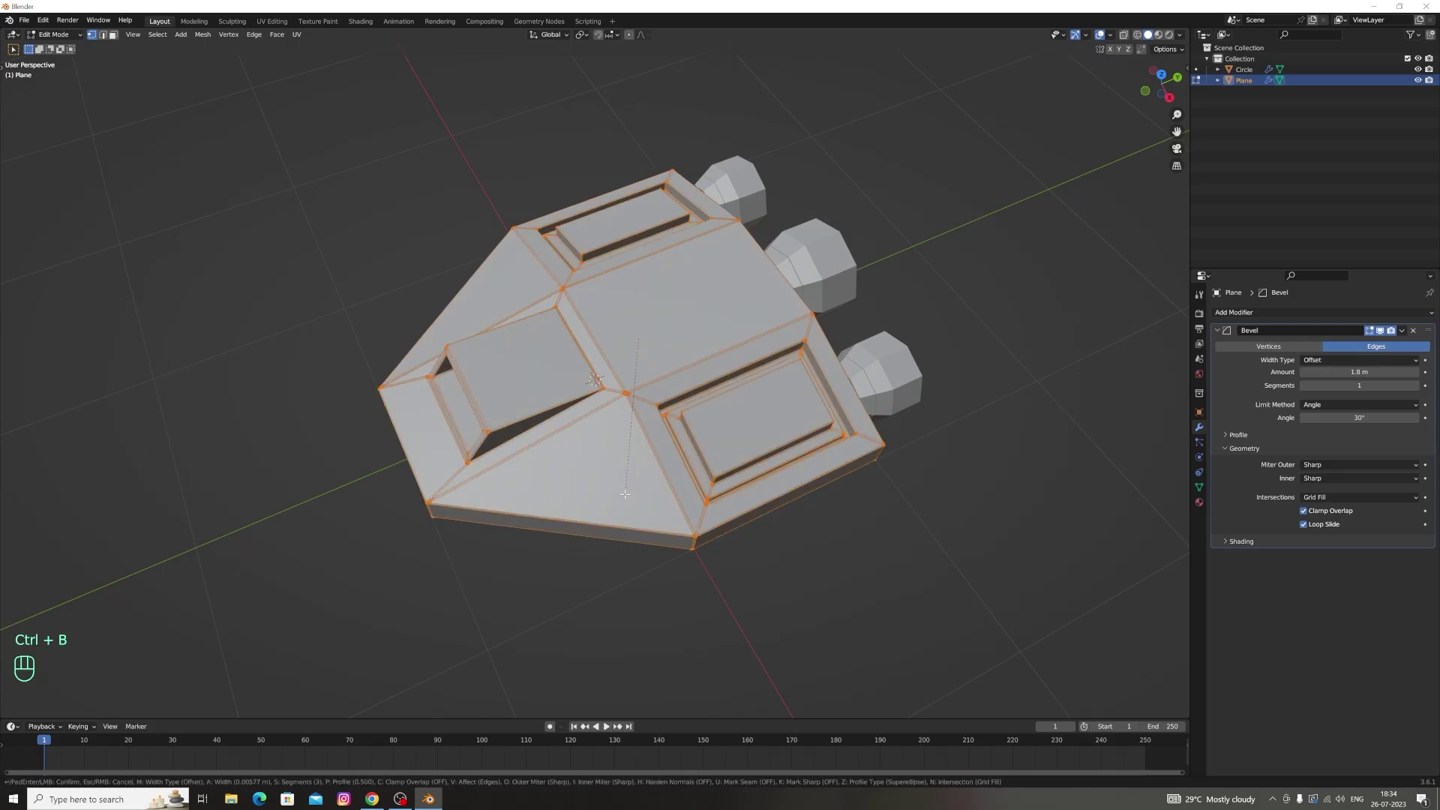
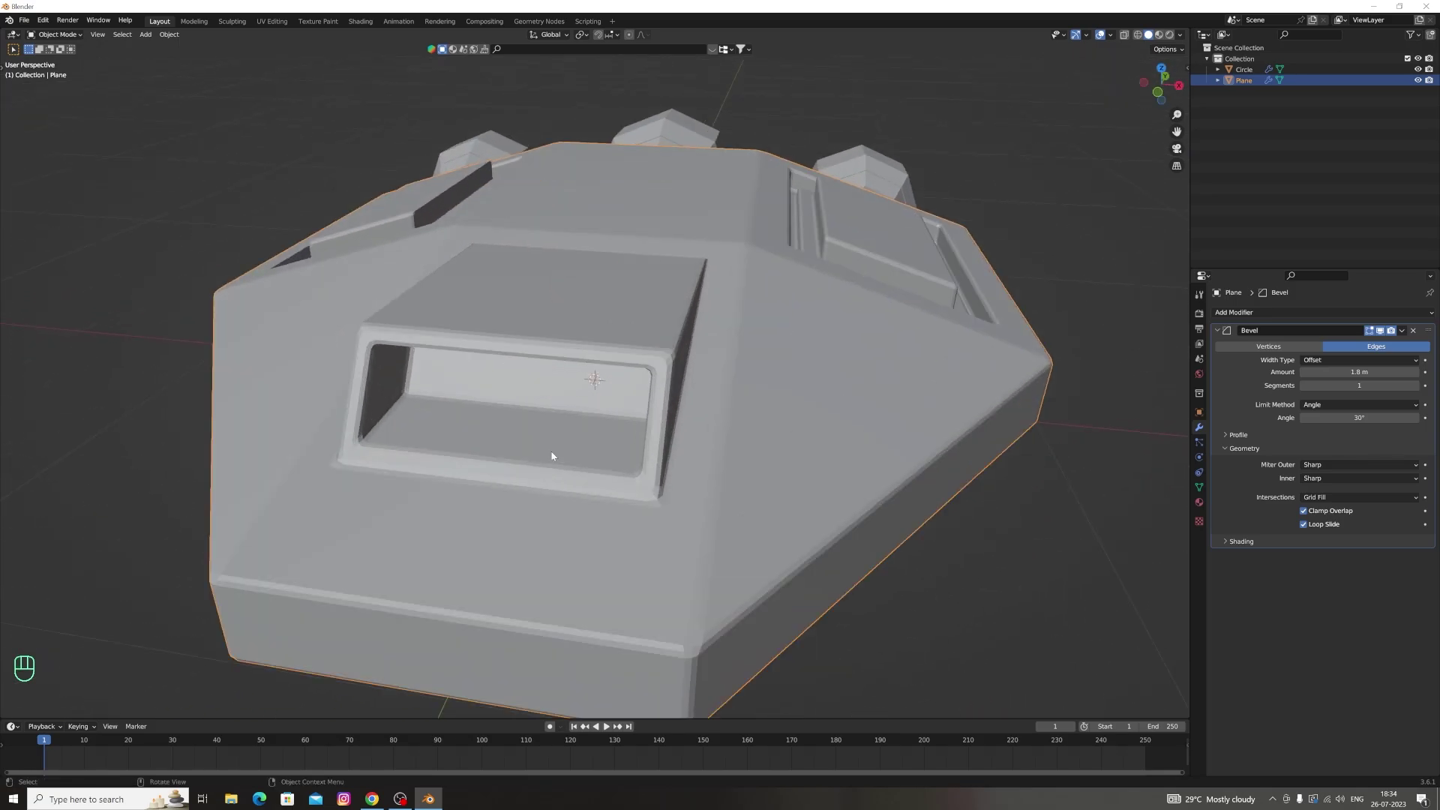
Enable Auto Smooth normals at 30° on the hull in its mesh data settings
click(733, 448)
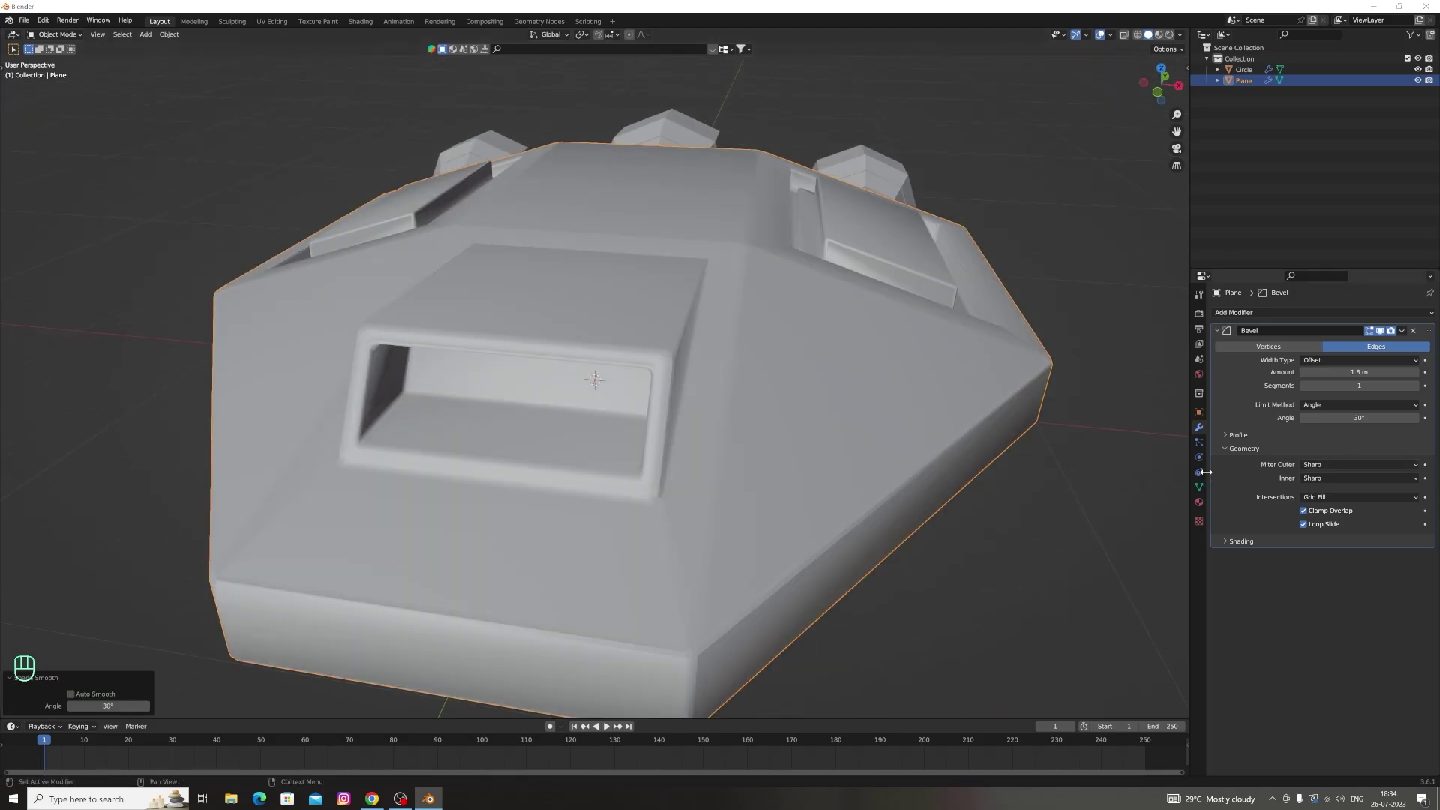
click(1202, 475)
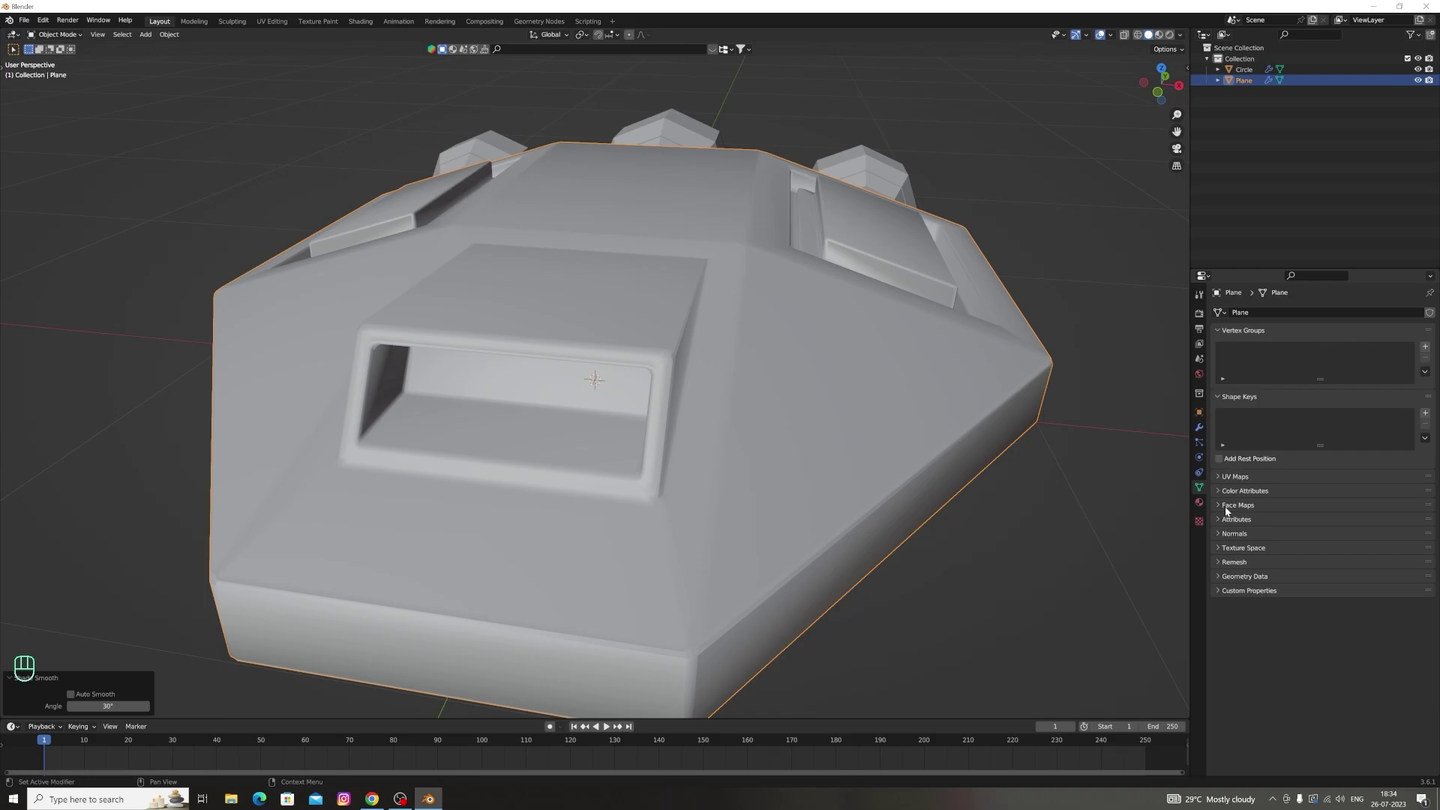
click(1222, 538)
click(1305, 552)
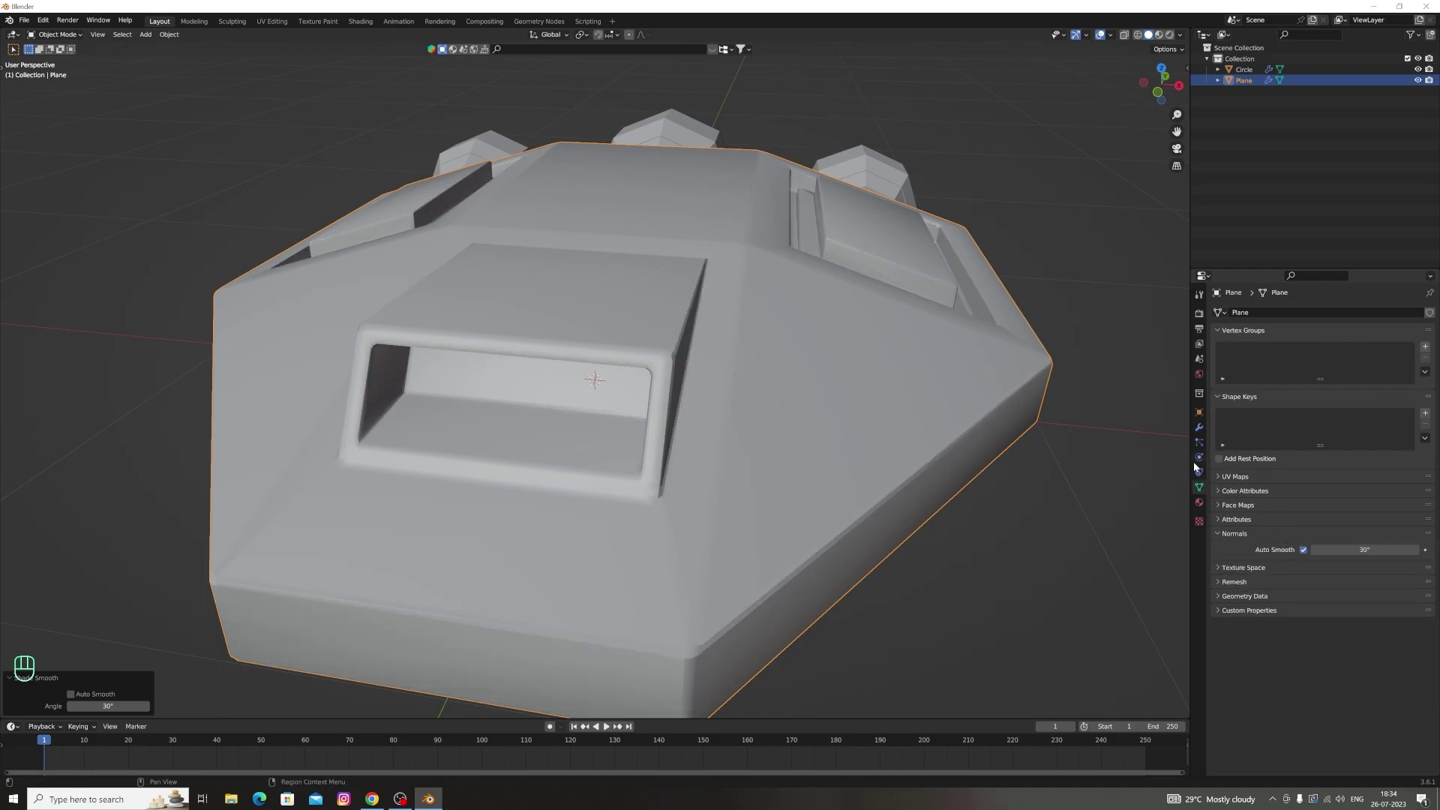
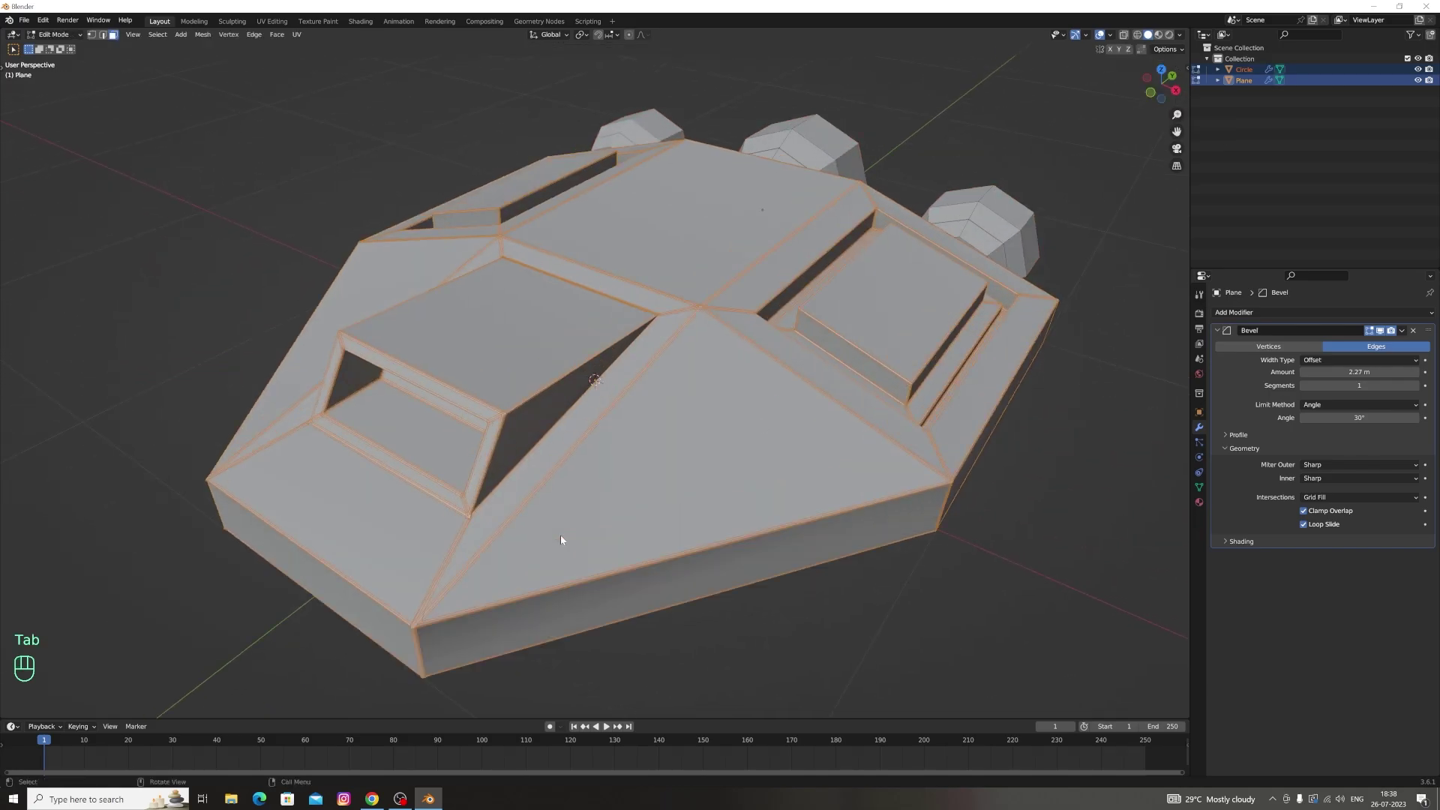
Undo the previous edits and bevel the selected hull edges with extra segments
key(ctrl+z)
key(ctrl+z)
key(ctrl+z)
key(ctrl+z)
key(ctrl+z)
key(ctrl+b)
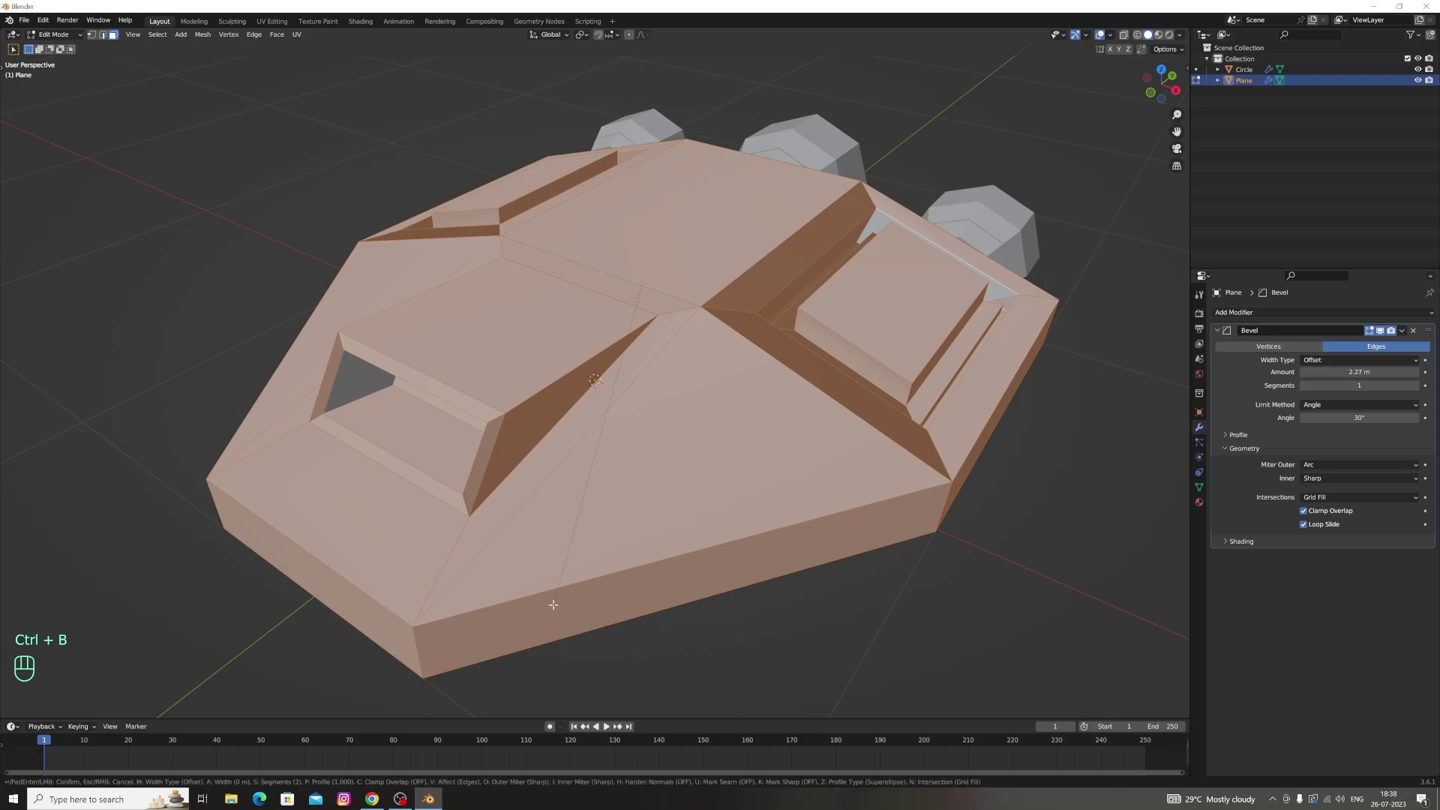
key(ctrl+b)
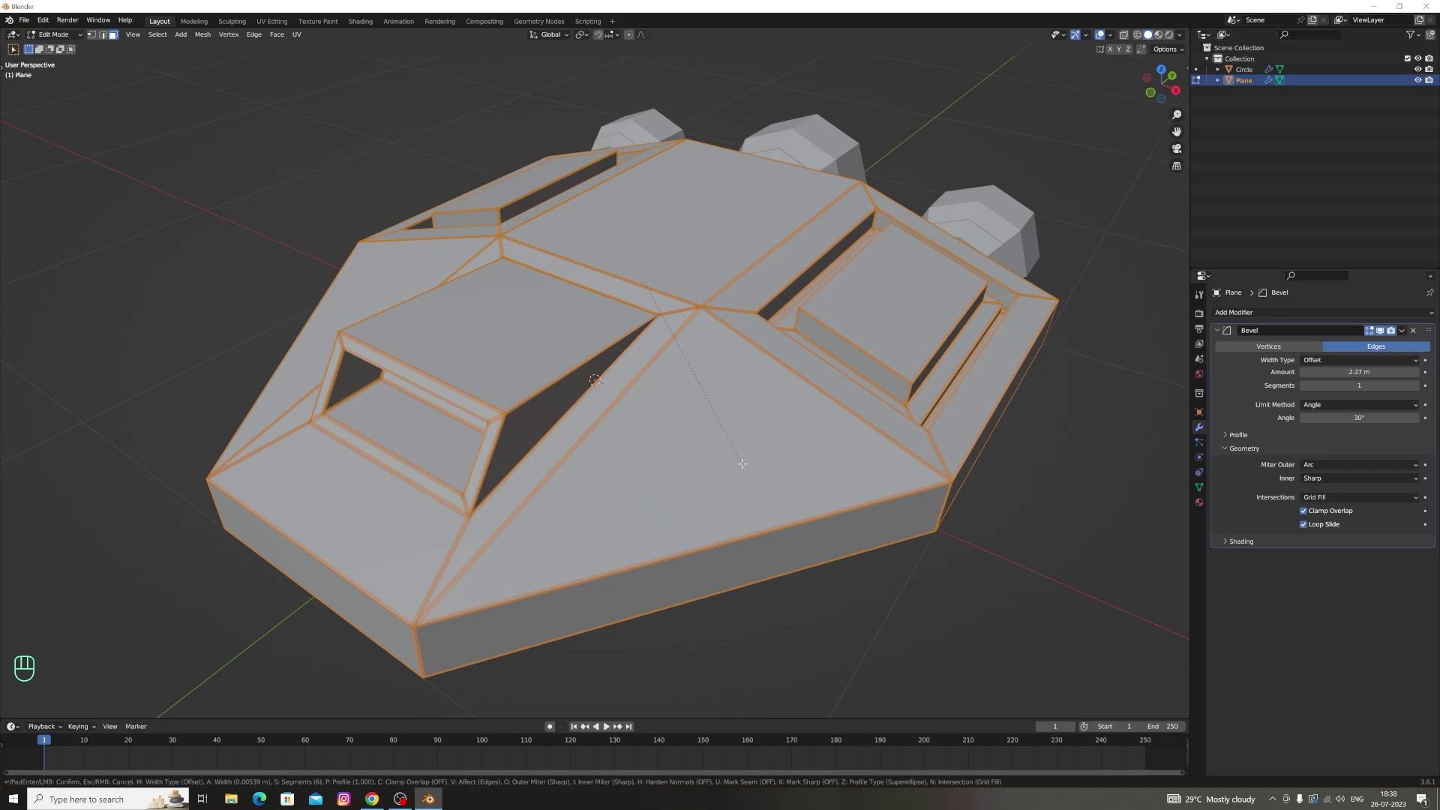
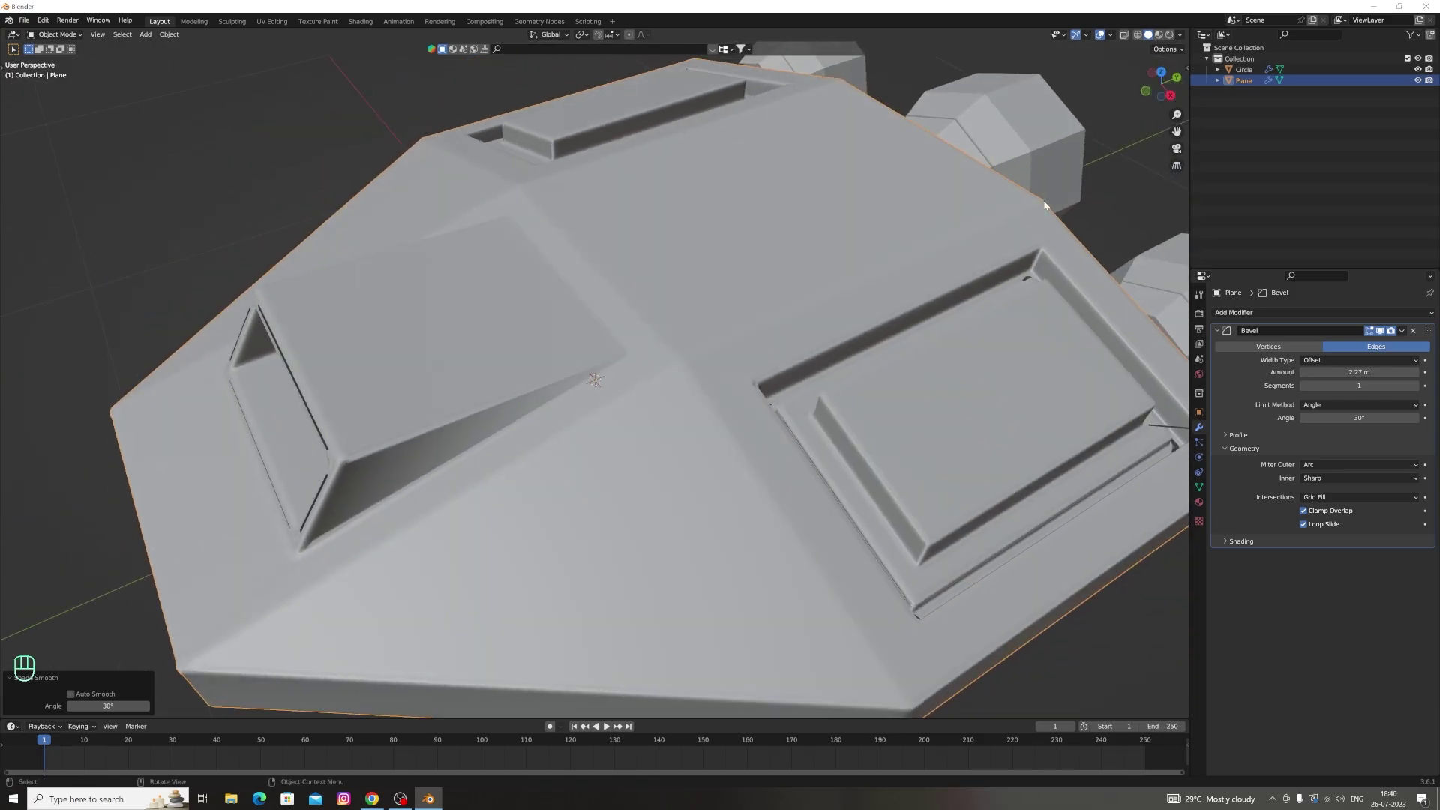
Undo again and re-bevel the hull edges, checking the whole ship from a new angle
key(ctrl+z)
key(ctrl+z)
key(ctrl+z)
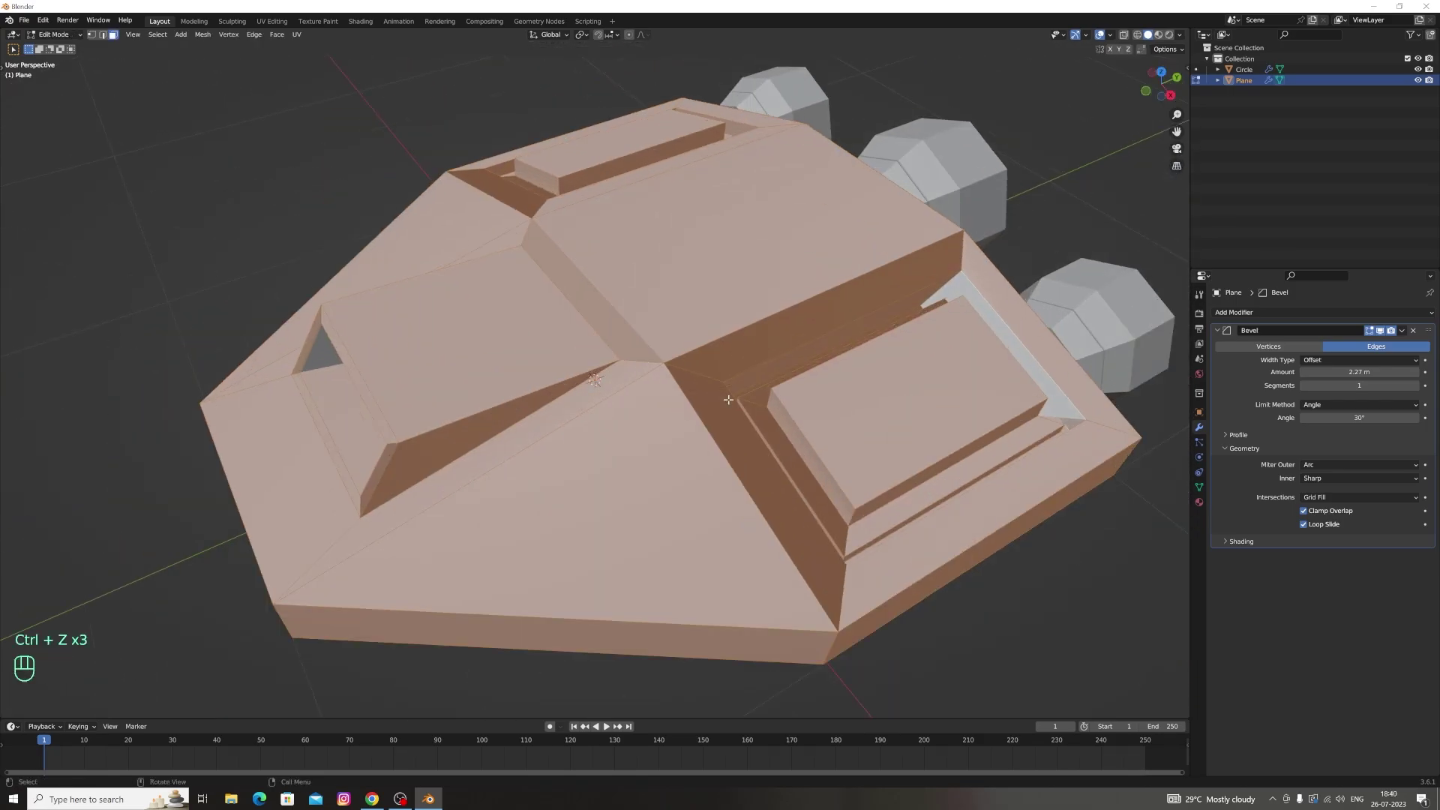
click(1375, 467)
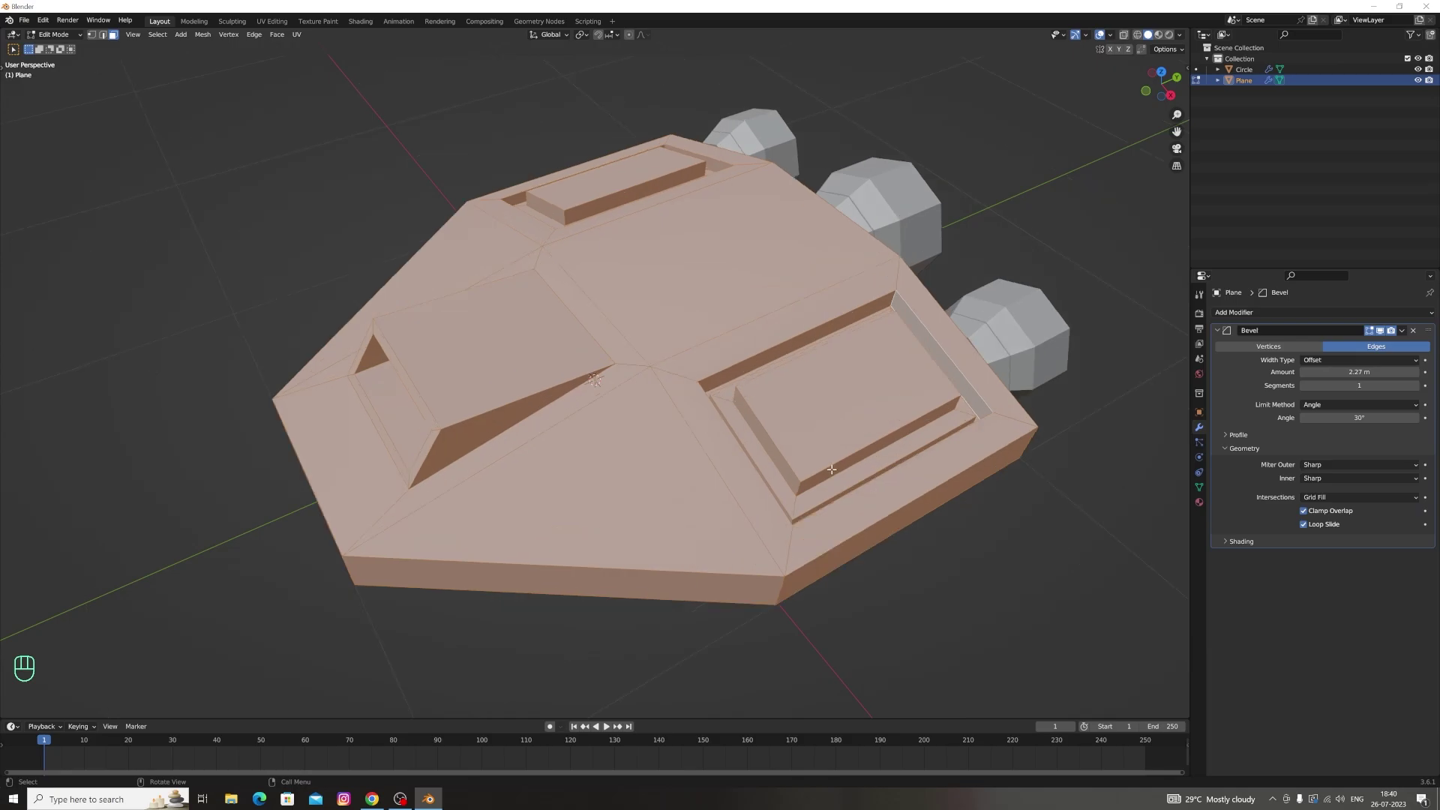
key(ctrl+b)
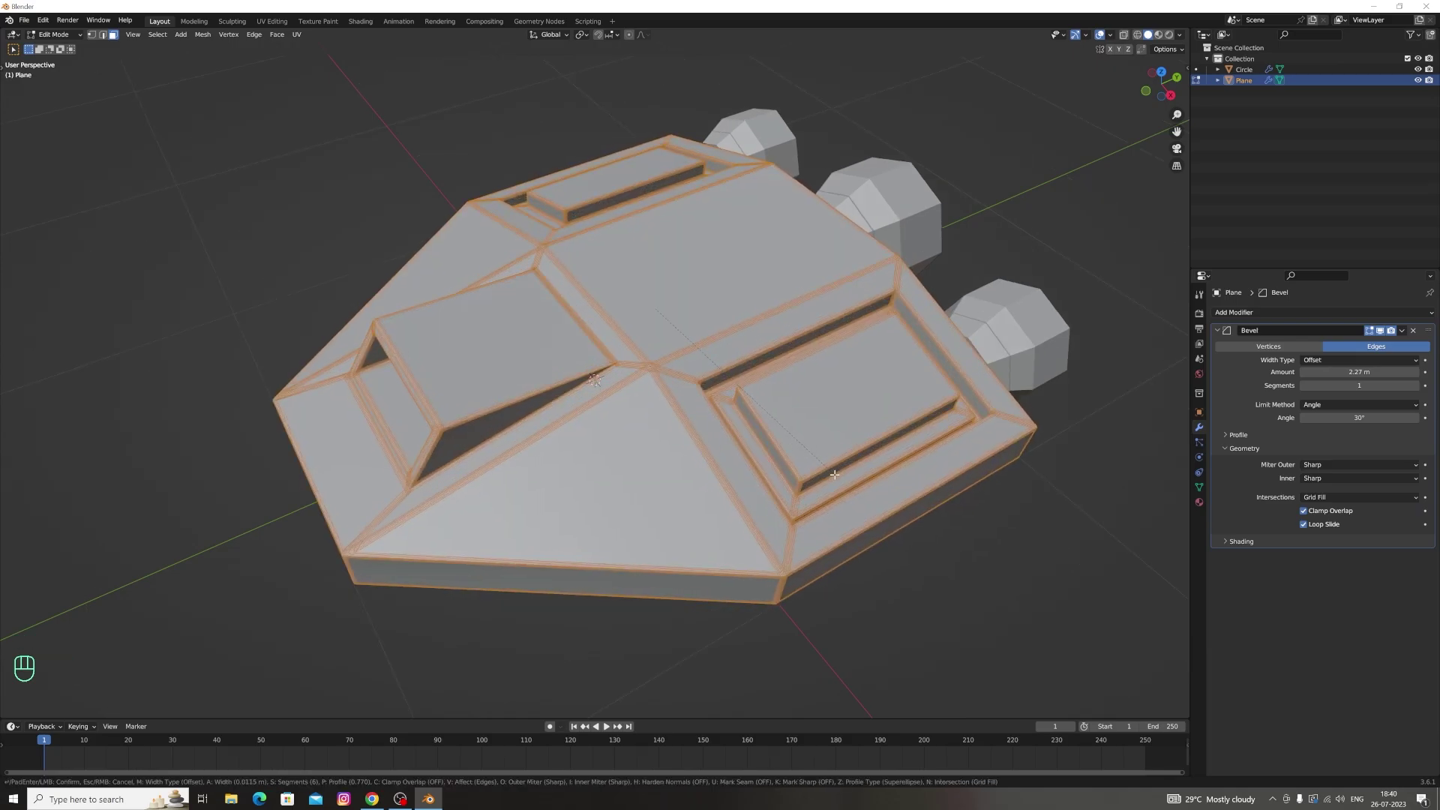
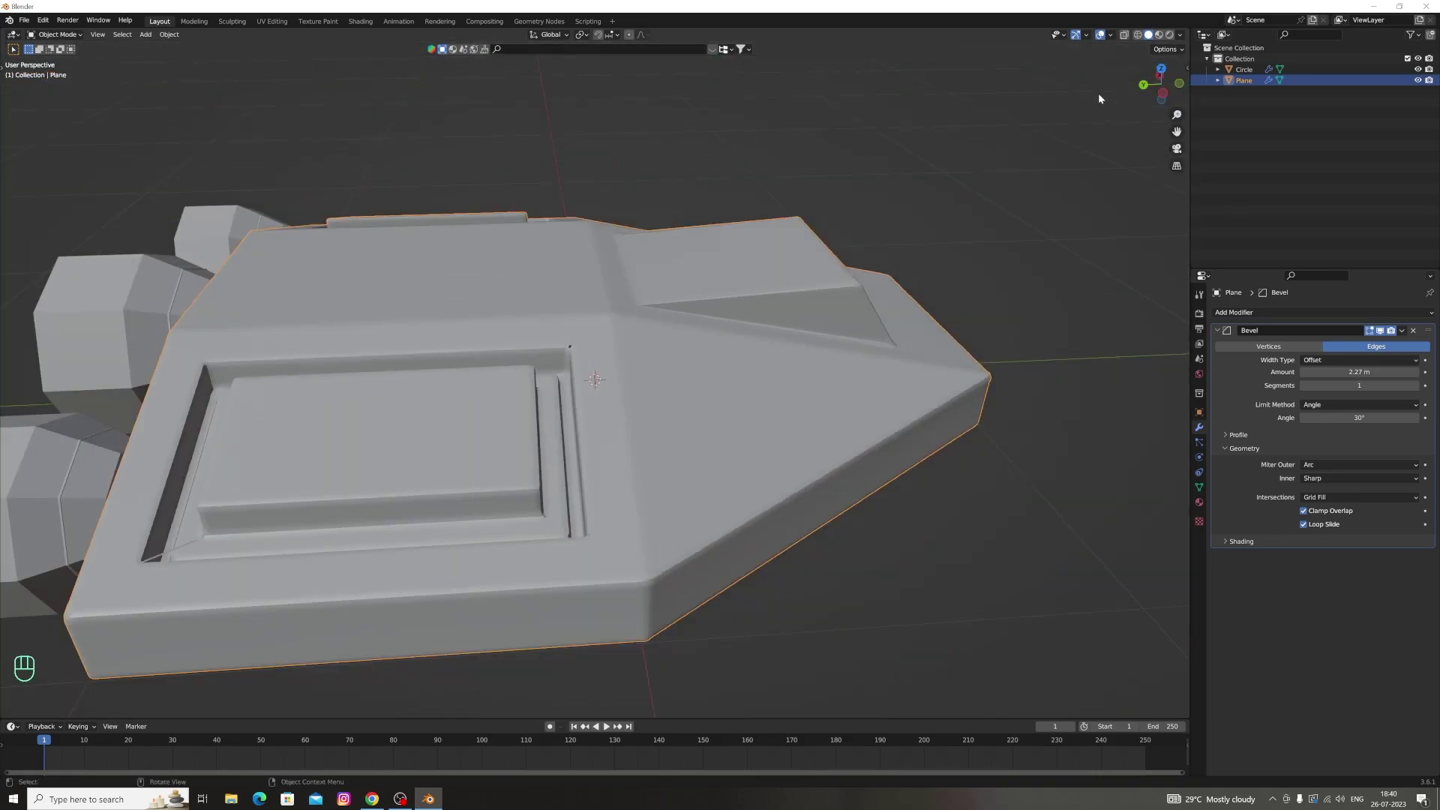
drag(1163, 87, 1162, 89)
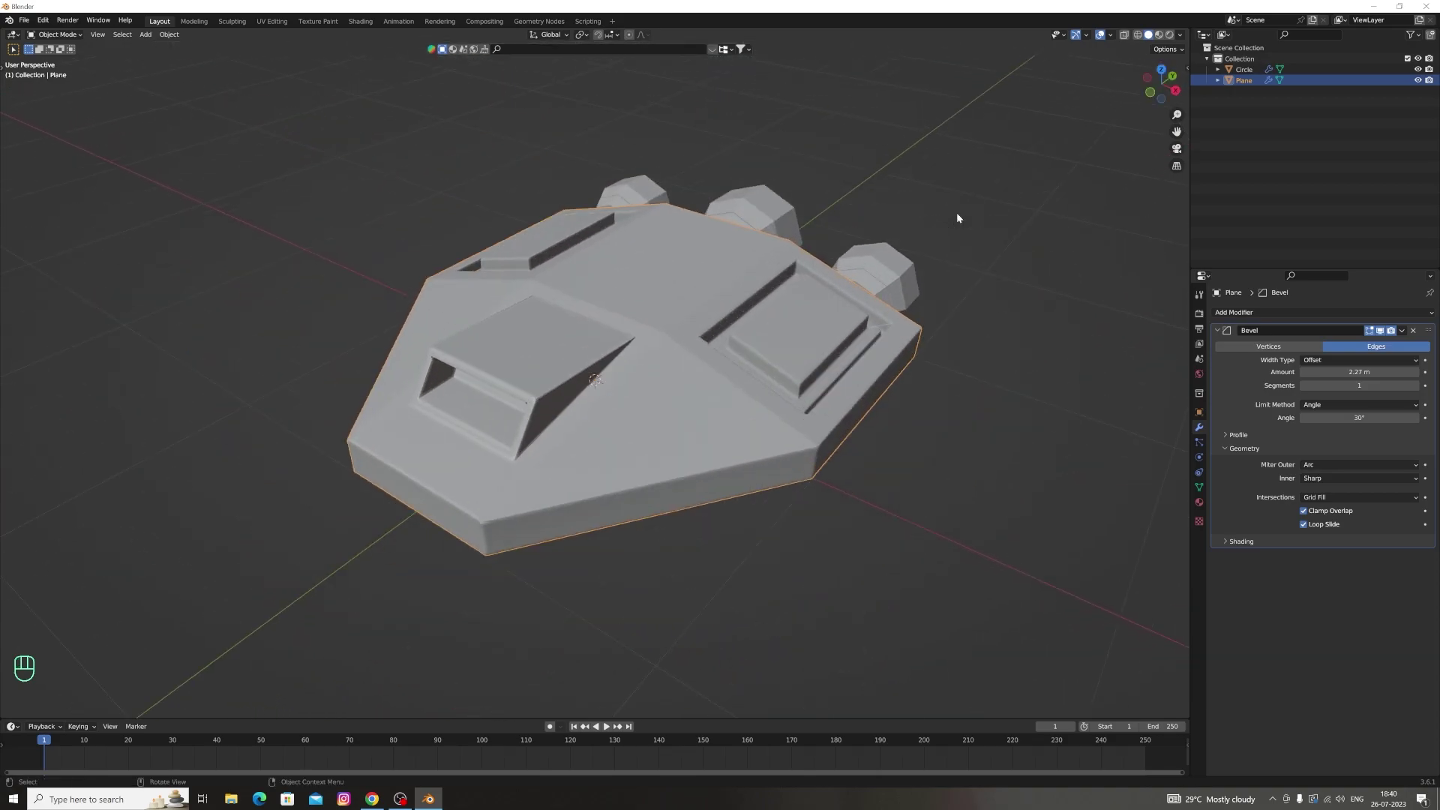
Step back through a long run of undos to discard the unwanted hull bevel attempts
key(ctrl+z)
key(ctrl+z)
key(ctrl+z)
key(ctrl+z)
key(ctrl+b)
key(ctrl+z)
key(ctrl+z)
key(ctrl+z)
key(ctrl+z)
key(ctrl+z)
key(ctrl+z)
key(ctrl+z)
key(ctrl+z)
key(ctrl+z)
key(ctrl+z)
key(ctrl+z)
key(ctrl+z)
key(ctrl+z)
key(ctrl+z)
key(ctrl+z)
key(ctrl+z)
key(ctrl+z)
key(ctrl+z)
key(ctrl+z)
key(ctrl+z)
key(ctrl+z)
key(ctrl+z)
key(ctrl+z)
key(ctrl+z)
key(ctrl+z)
key(ctrl+z)
key(ctrl+z)
key(ctrl+z)
key(ctrl+z)
Select the hull, enter mesh editing, select everything and start a fresh edge bevel
key(a)
click(1108, 159)
click(687, 432)
key(Tab)
key(a)
key(ctrl+b)
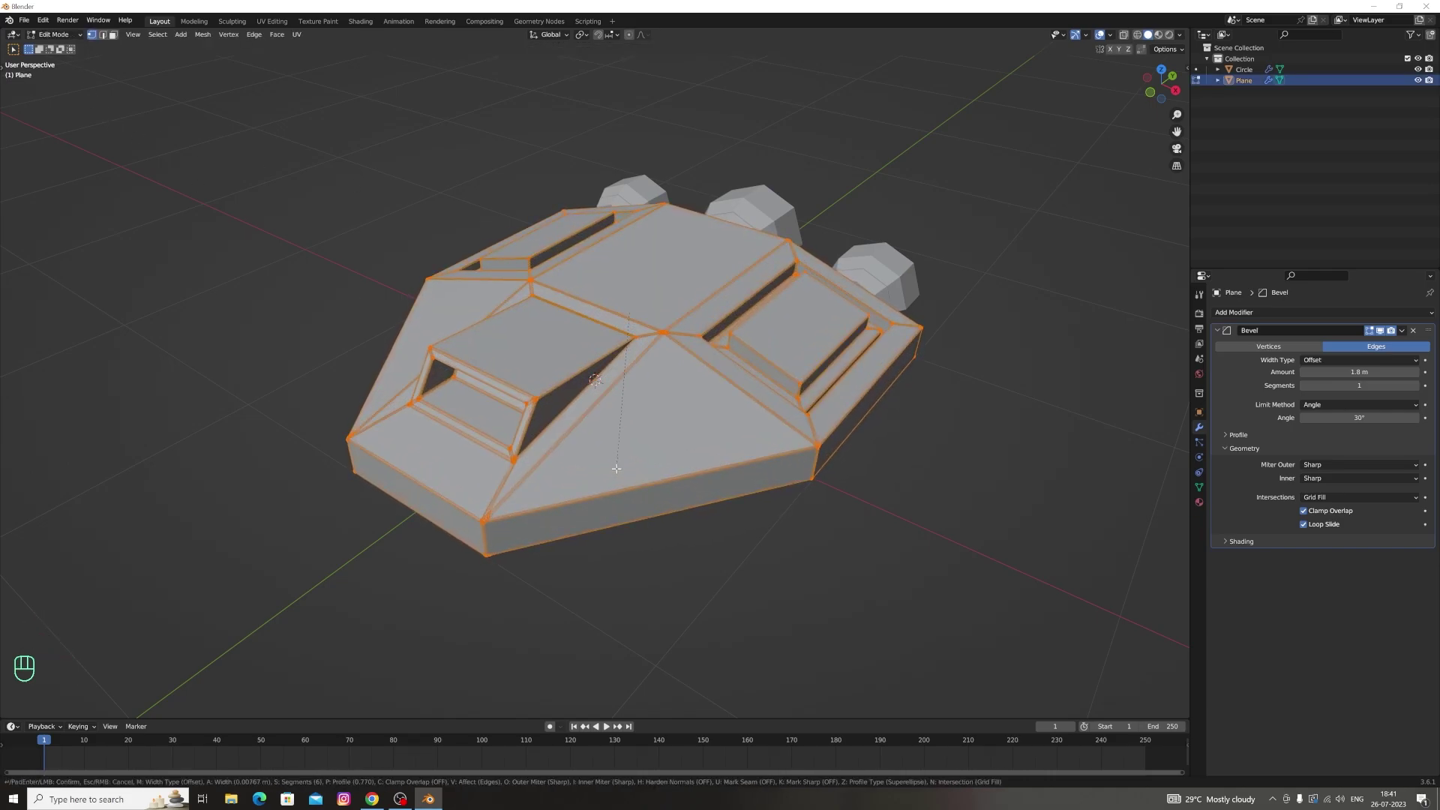
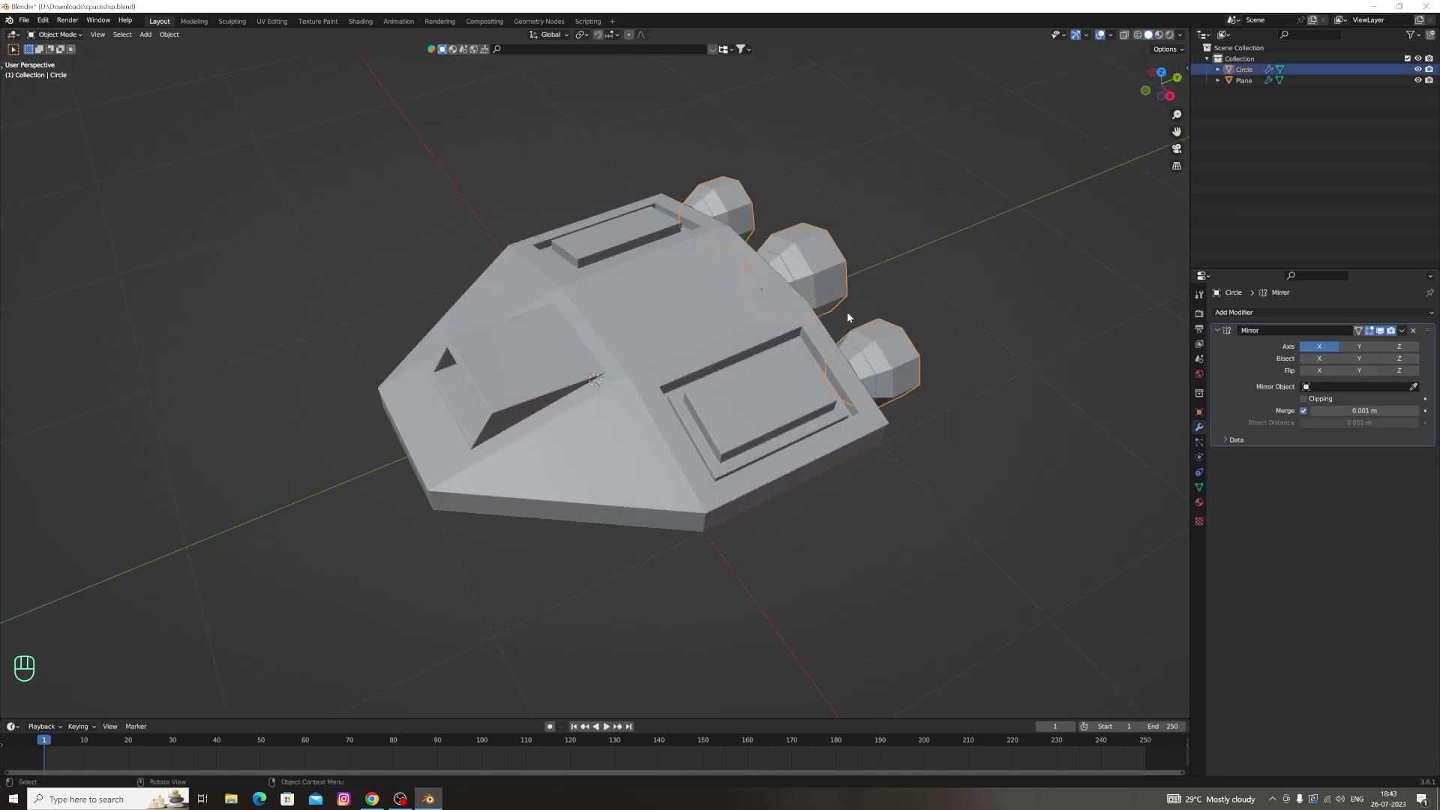
Join the thruster pods into the hull so one object forms the whole ship
click(699, 416)
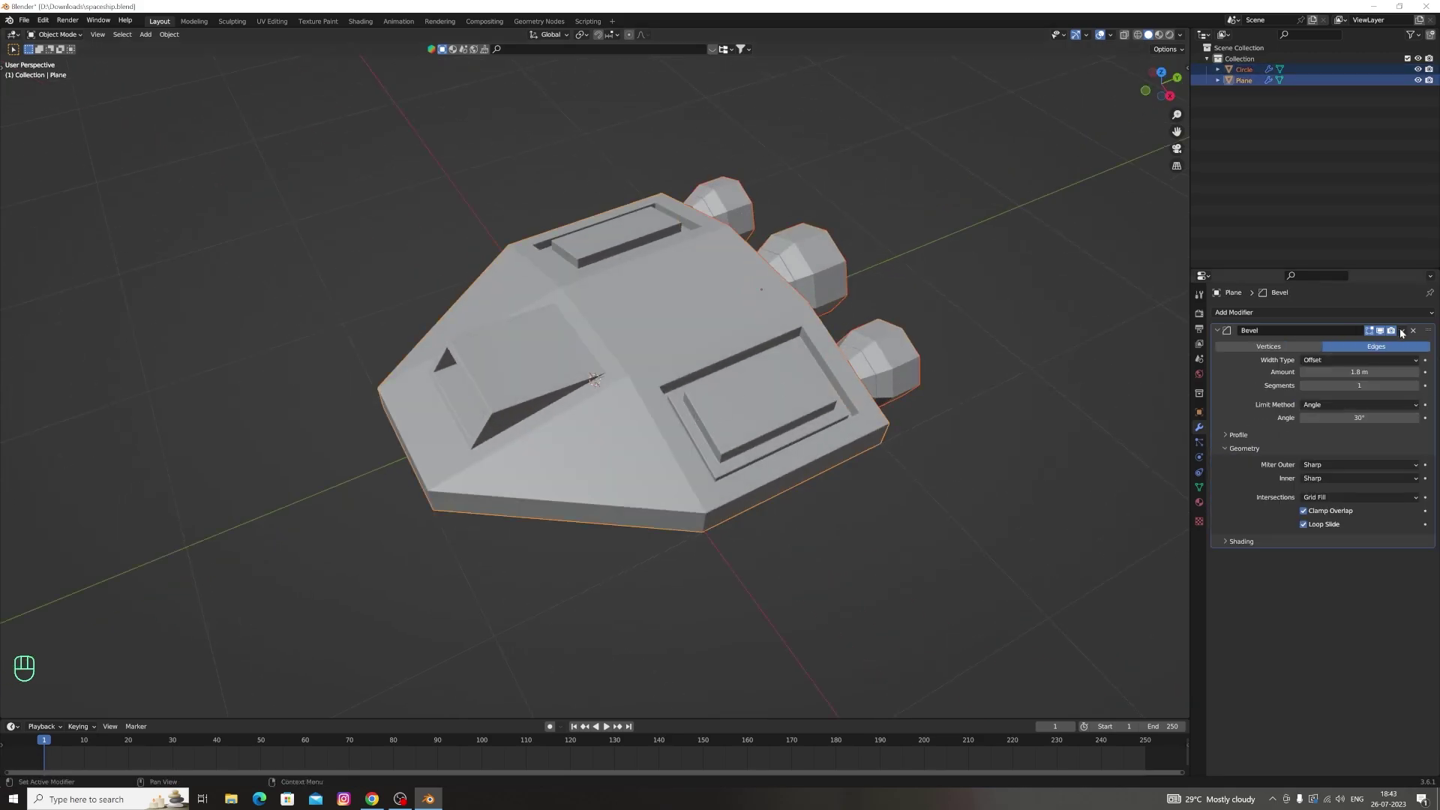
drag(1404, 331, 1398, 368)
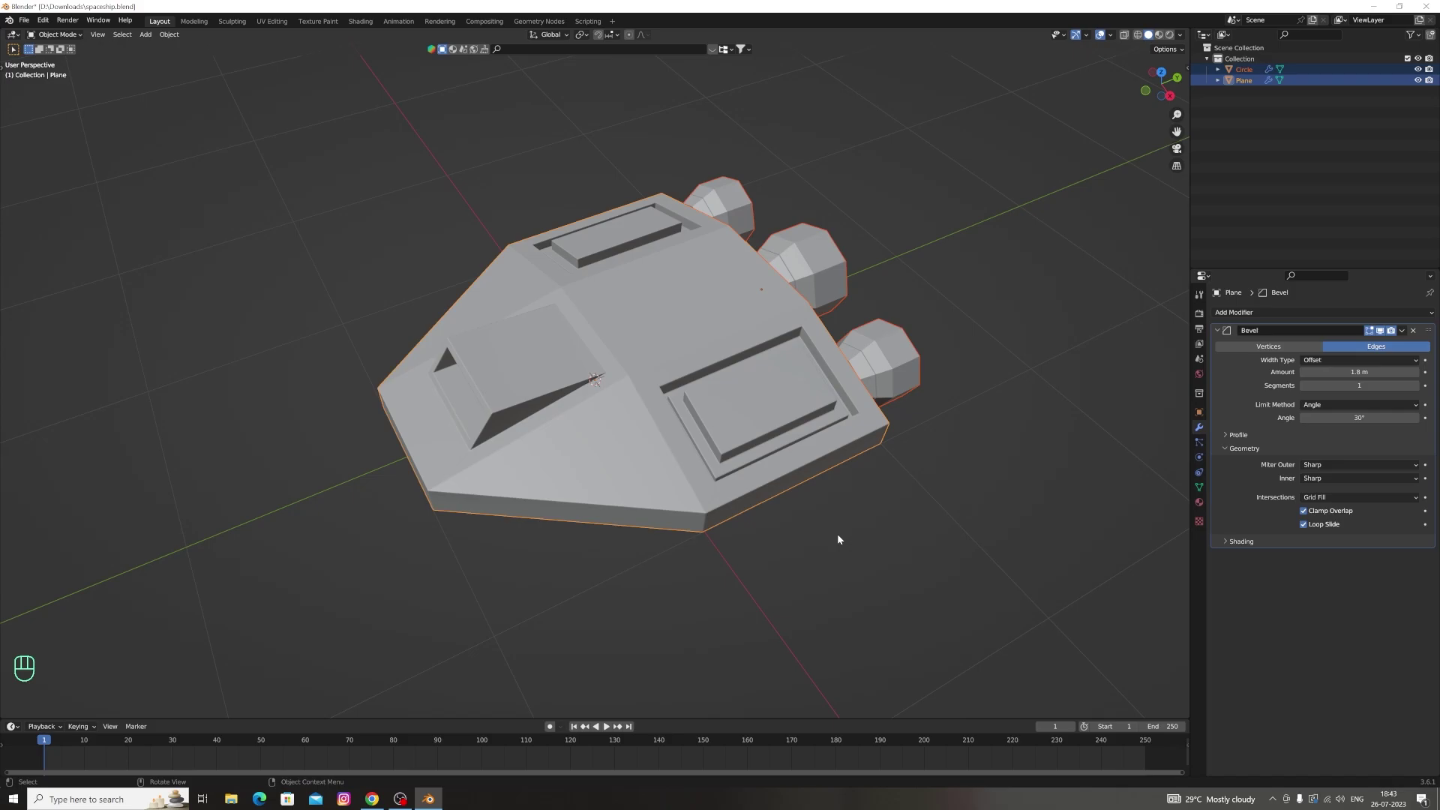
key(ctrl+p)
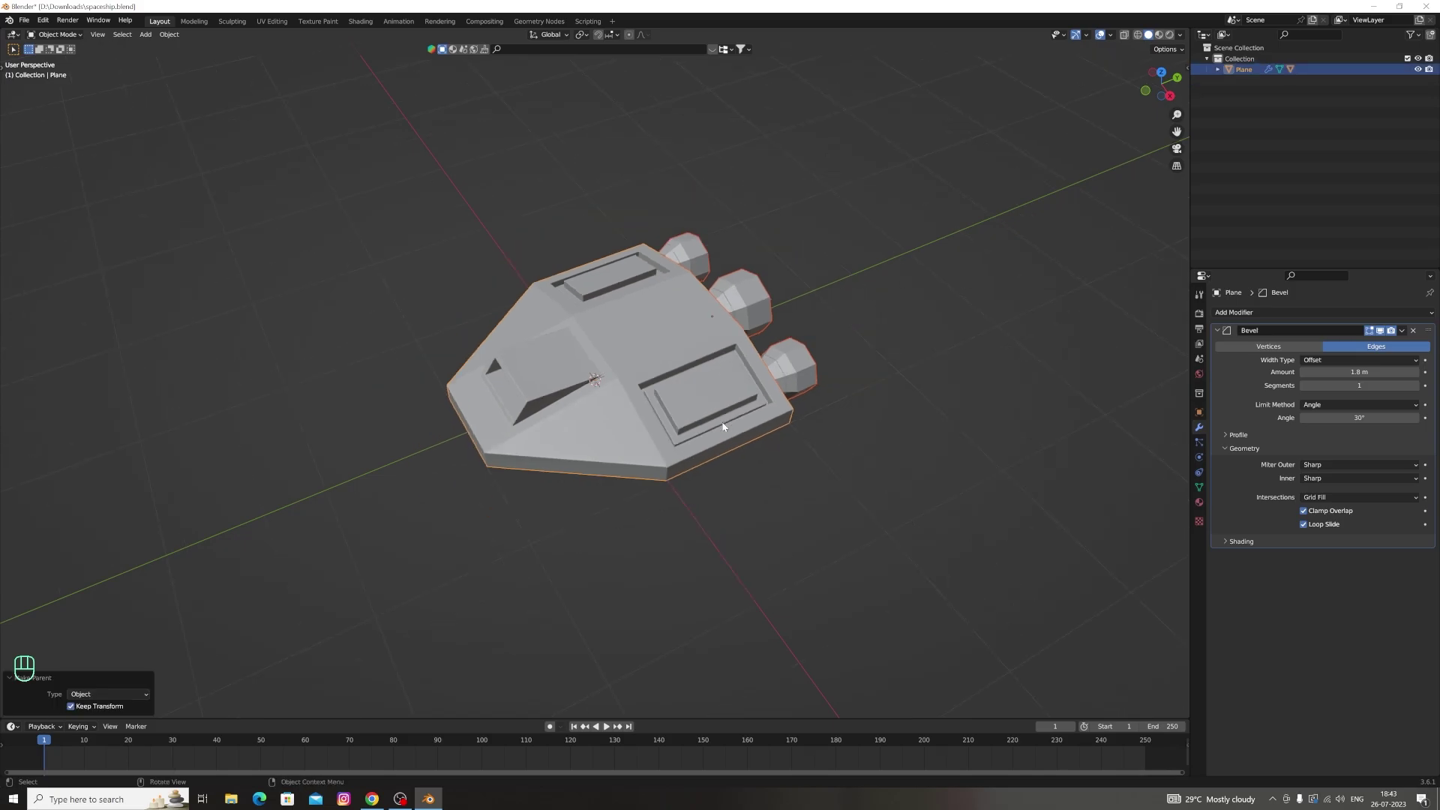
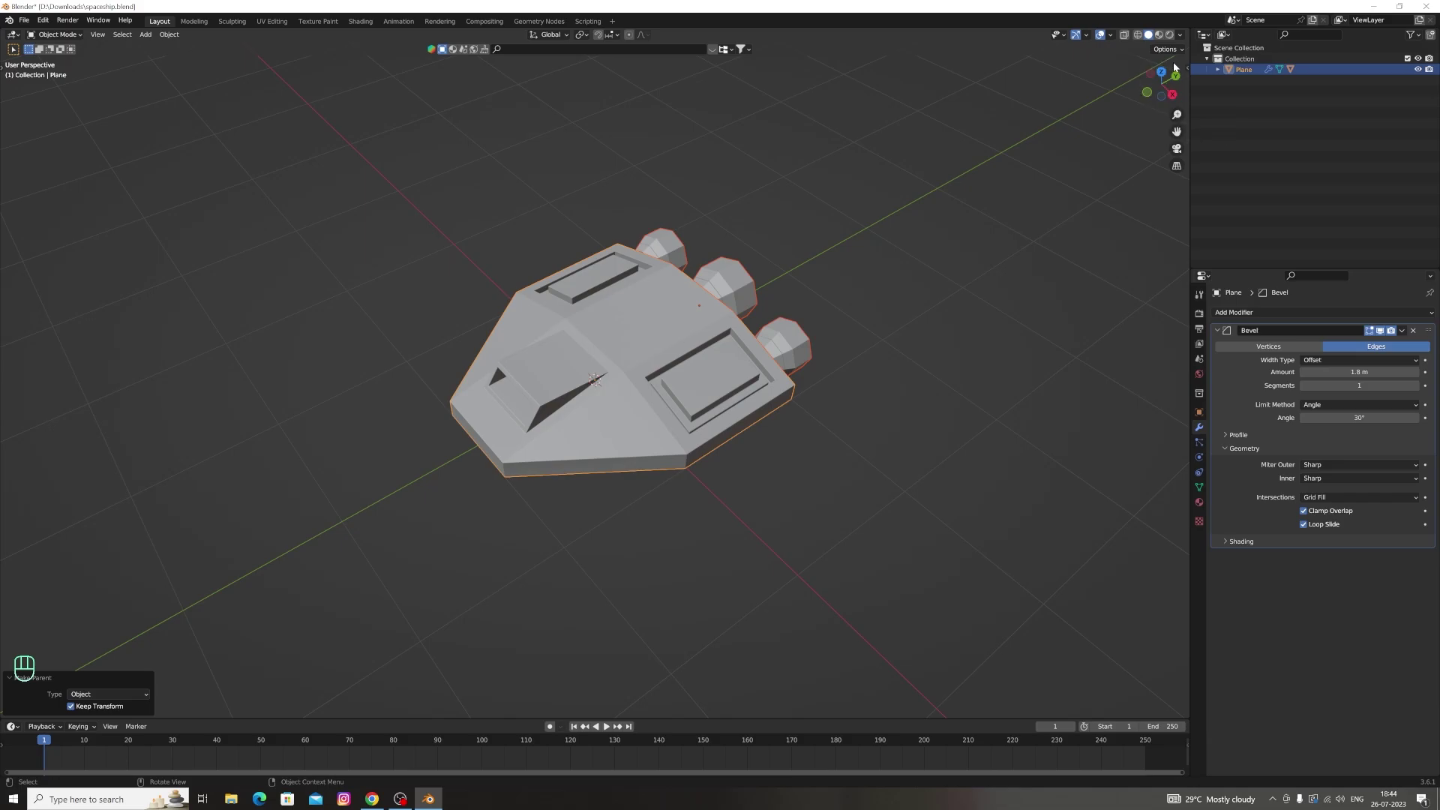
click(1145, 90)
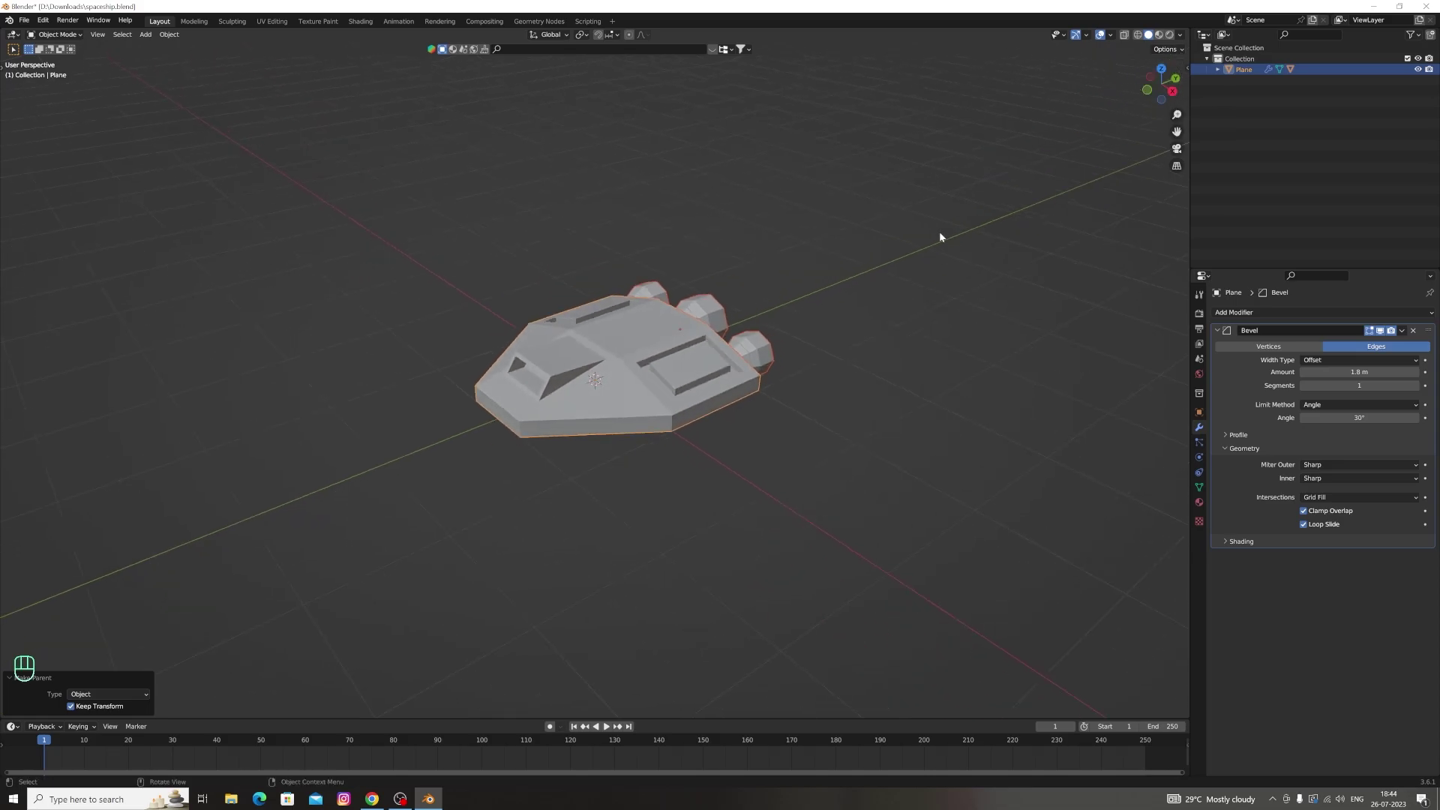
key(shift+s)
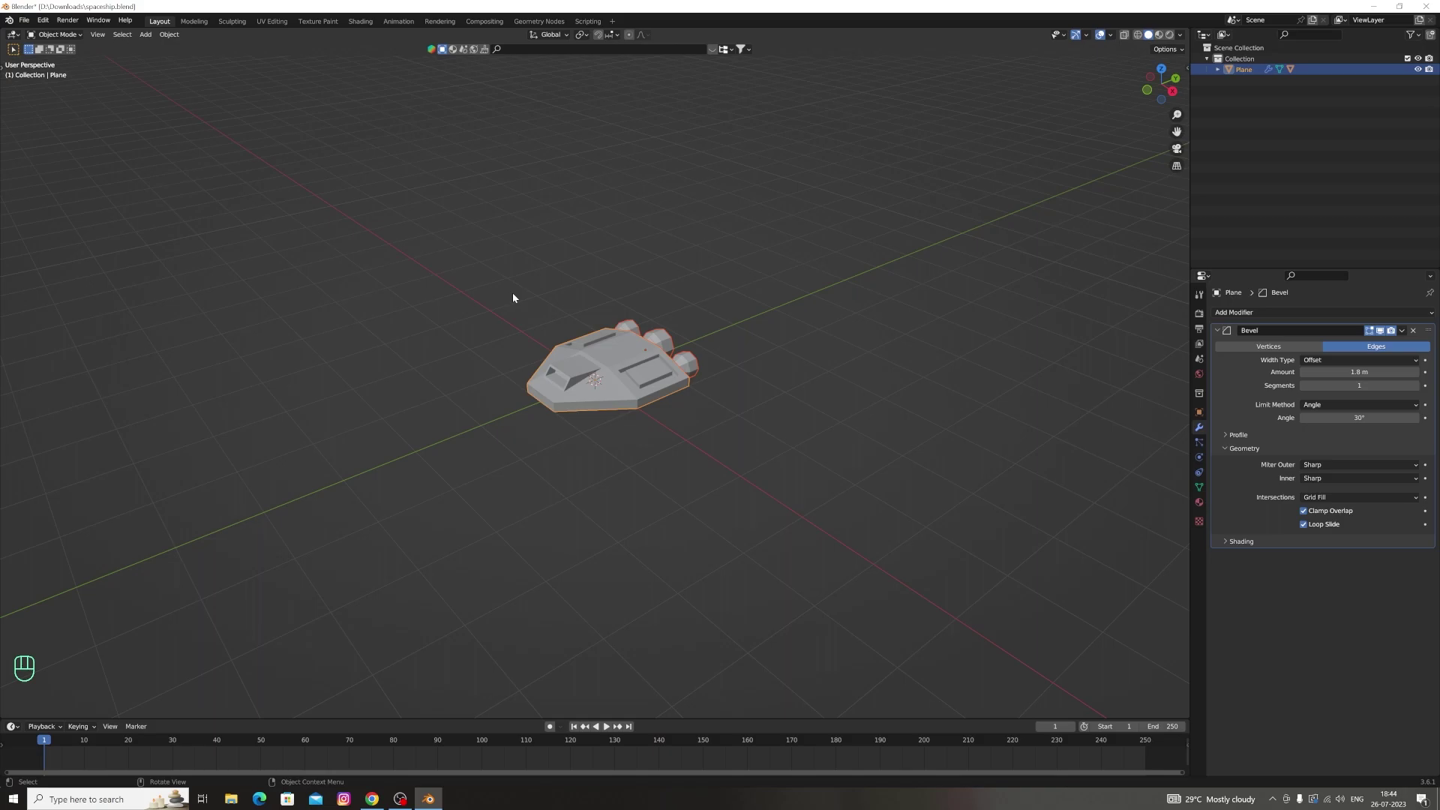
Add a new plane under the ship, scale it into a broad ground surface and show the sidebar
drag(155, 34, 249, 47)
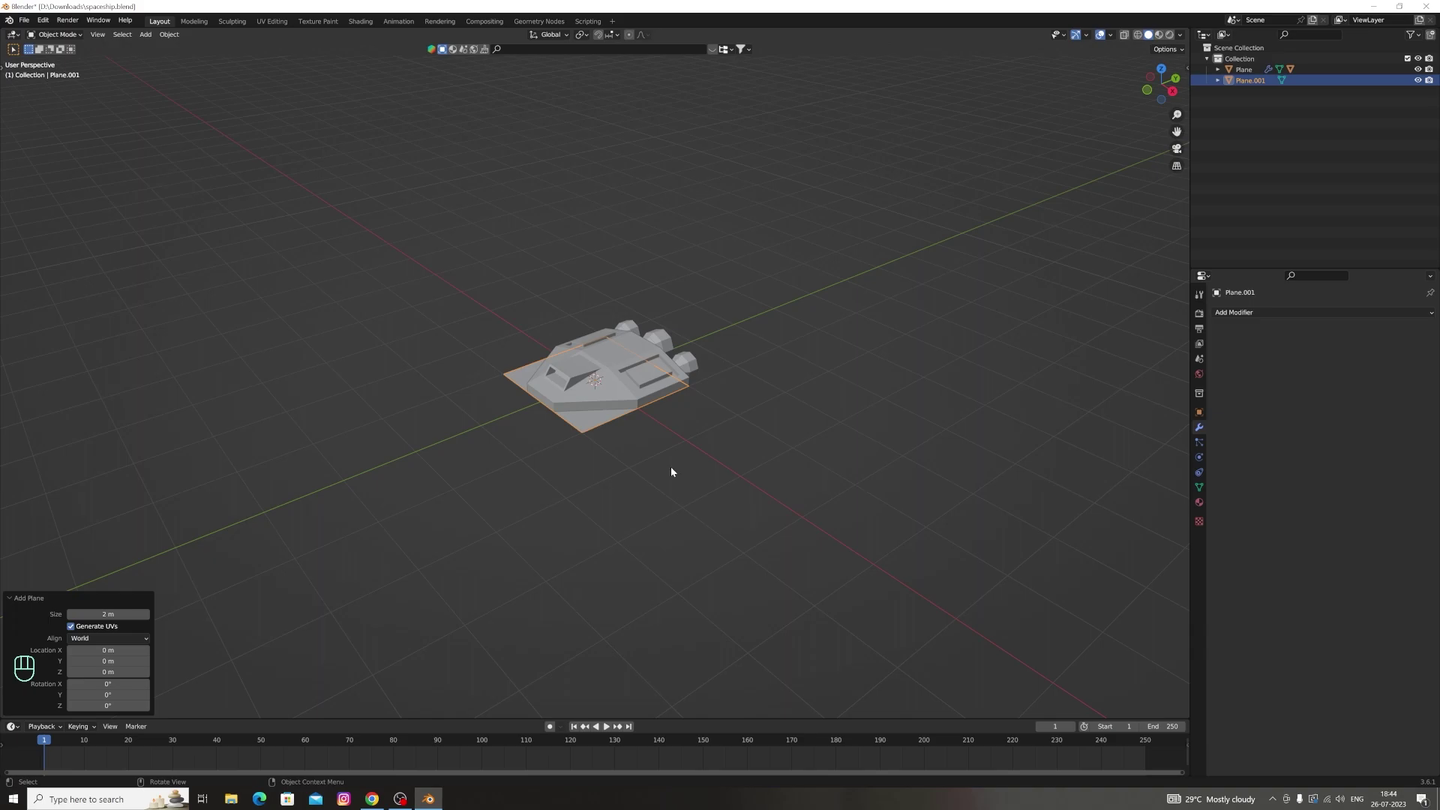
key(a)
key(s)
click(640, 473)
click(596, 421)
key(s)
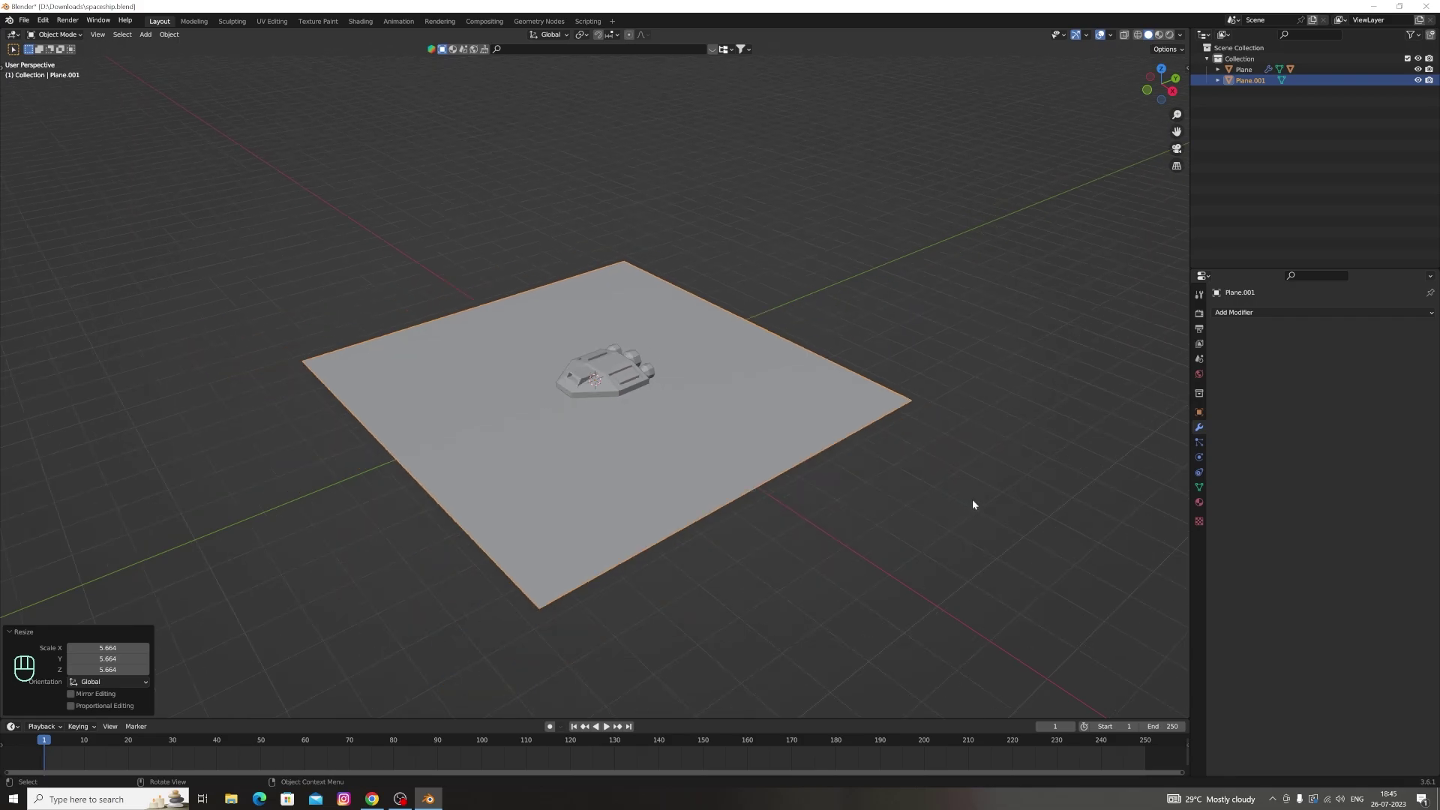
key(n)
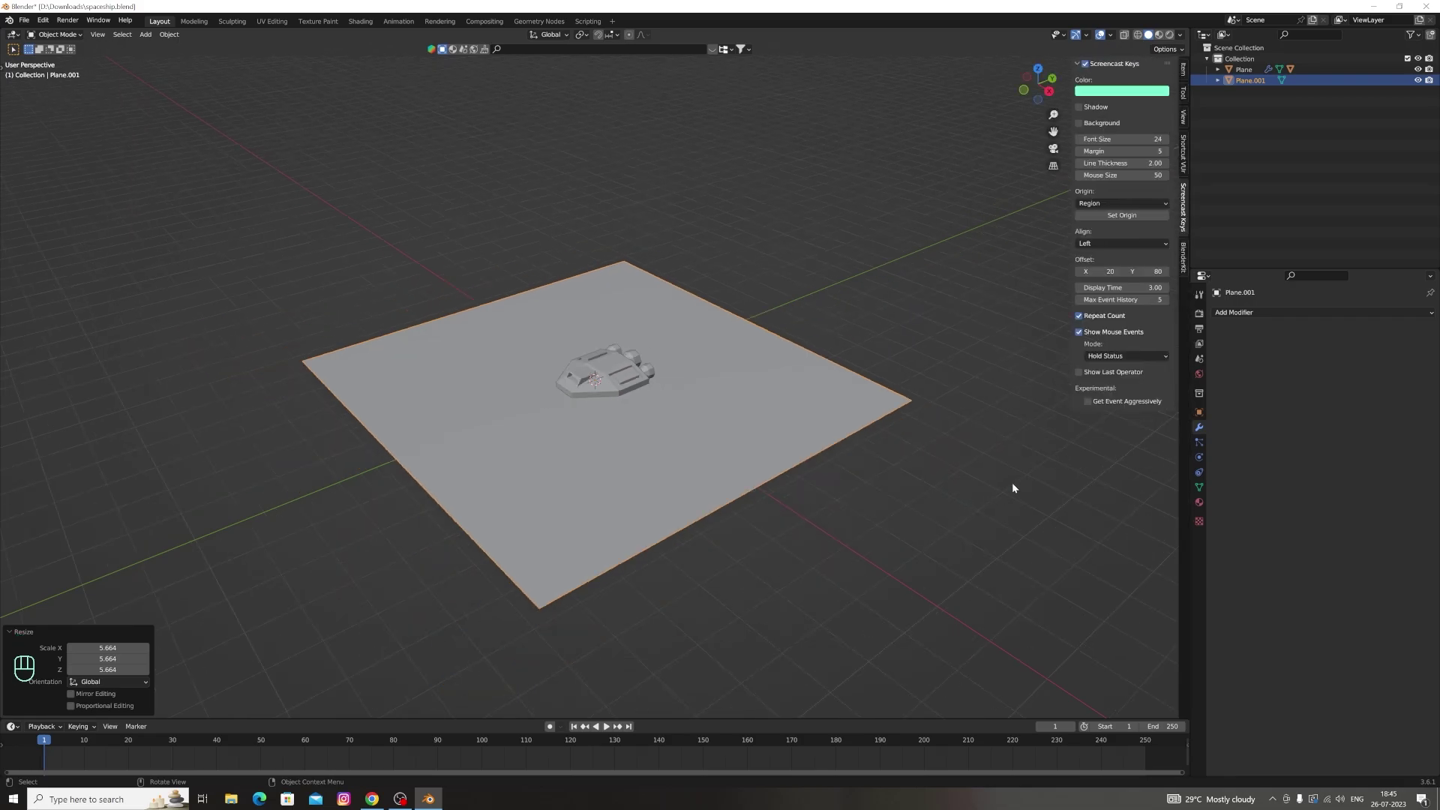
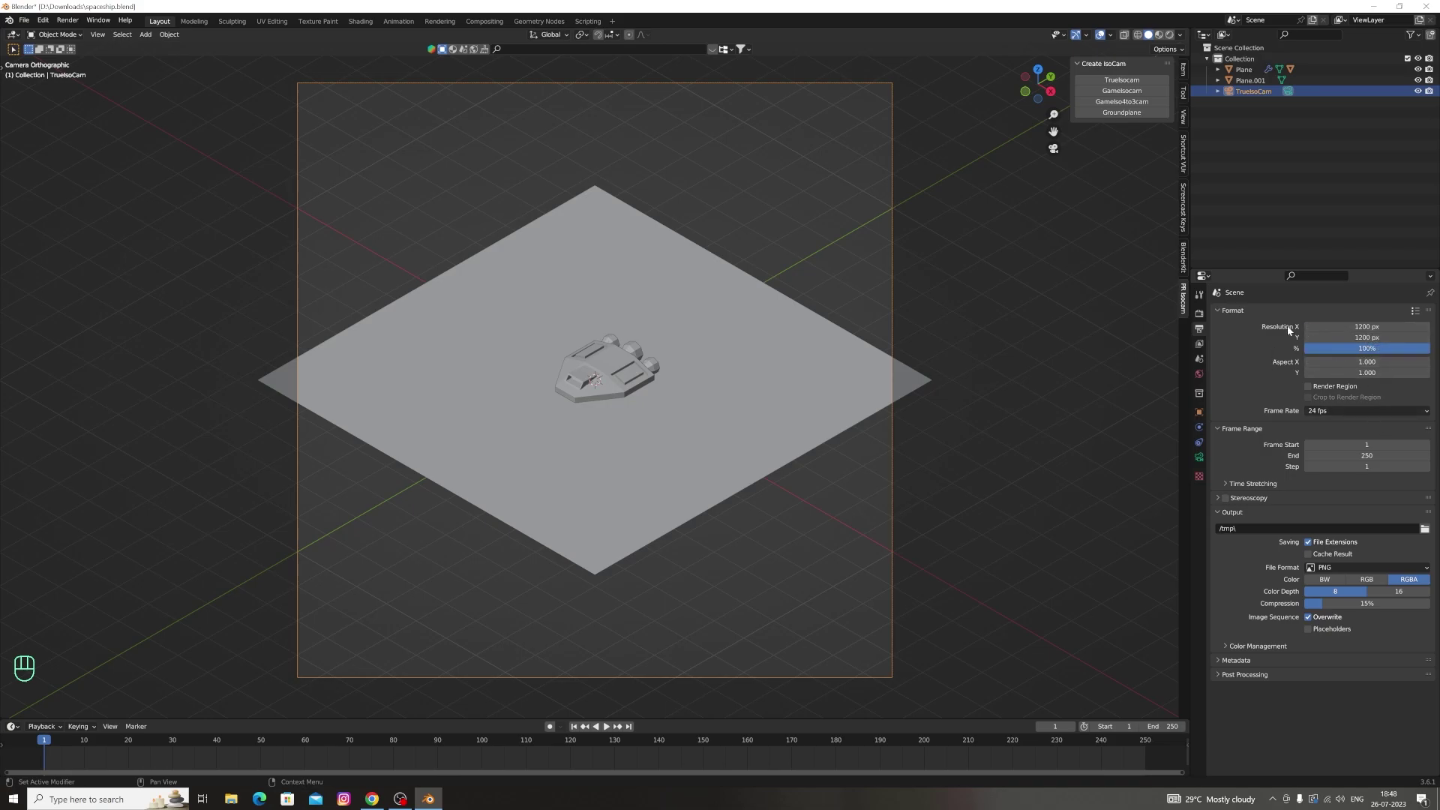
Set the TrueIsoCam camera's orthographic scale to 5, then select the ground plane
click(1207, 336)
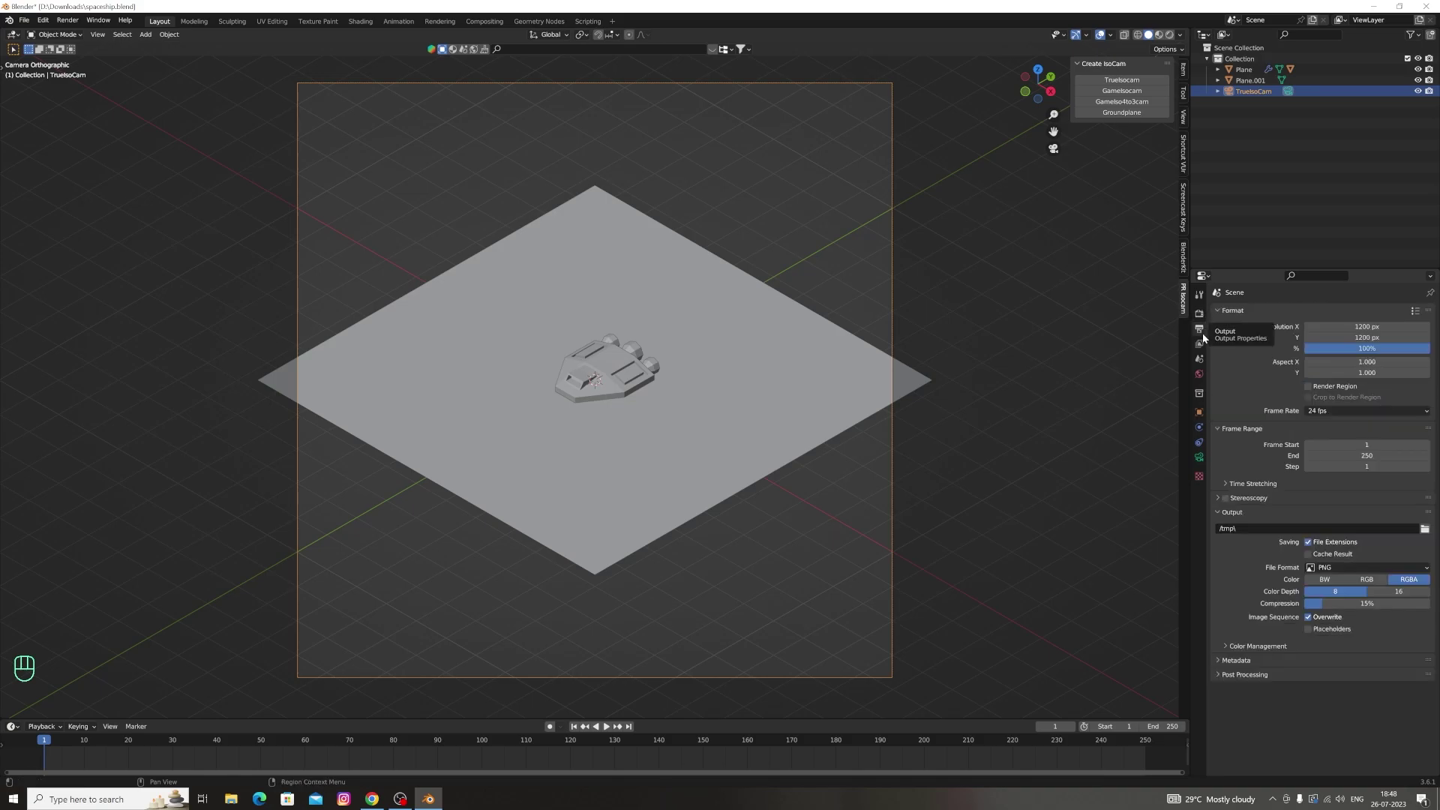
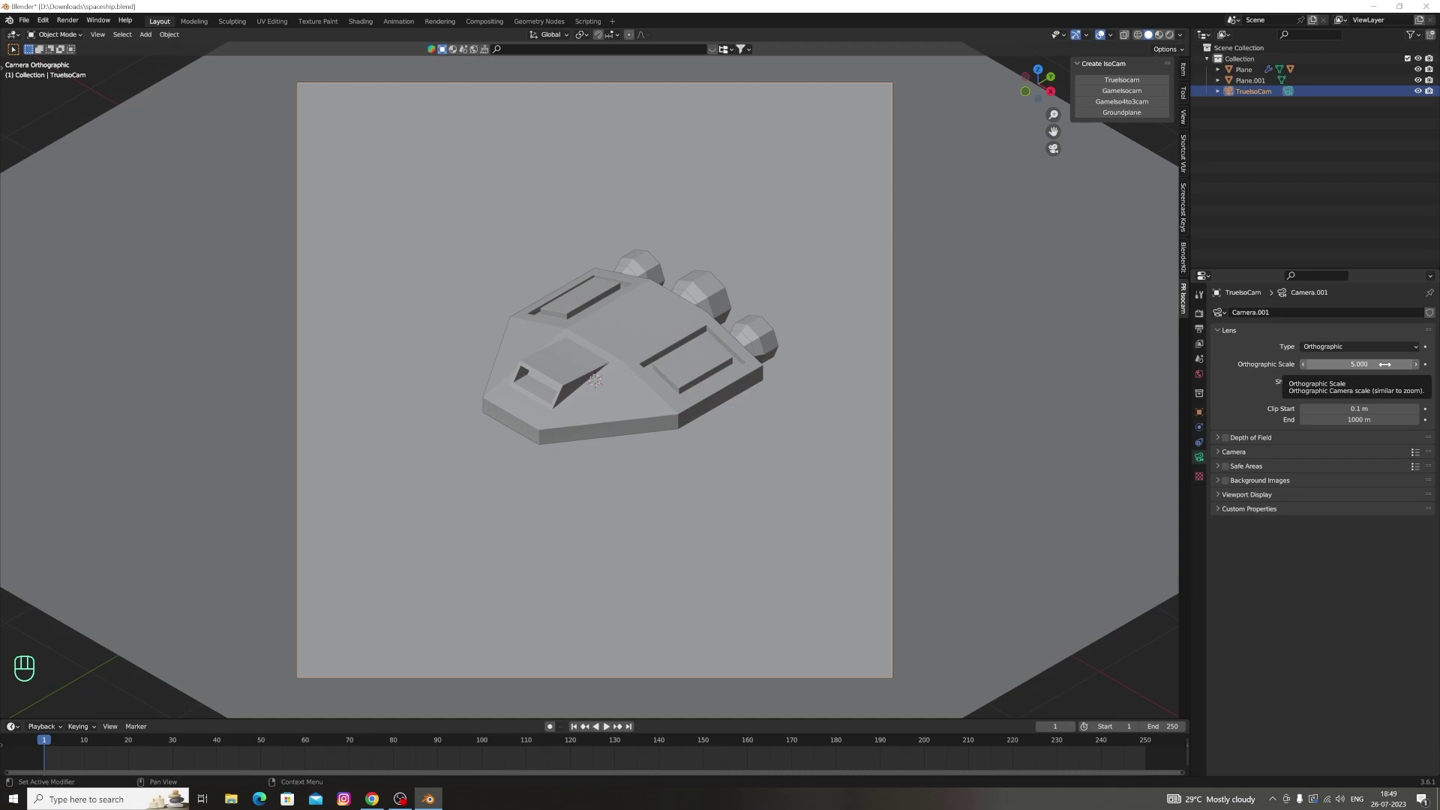
key(a)
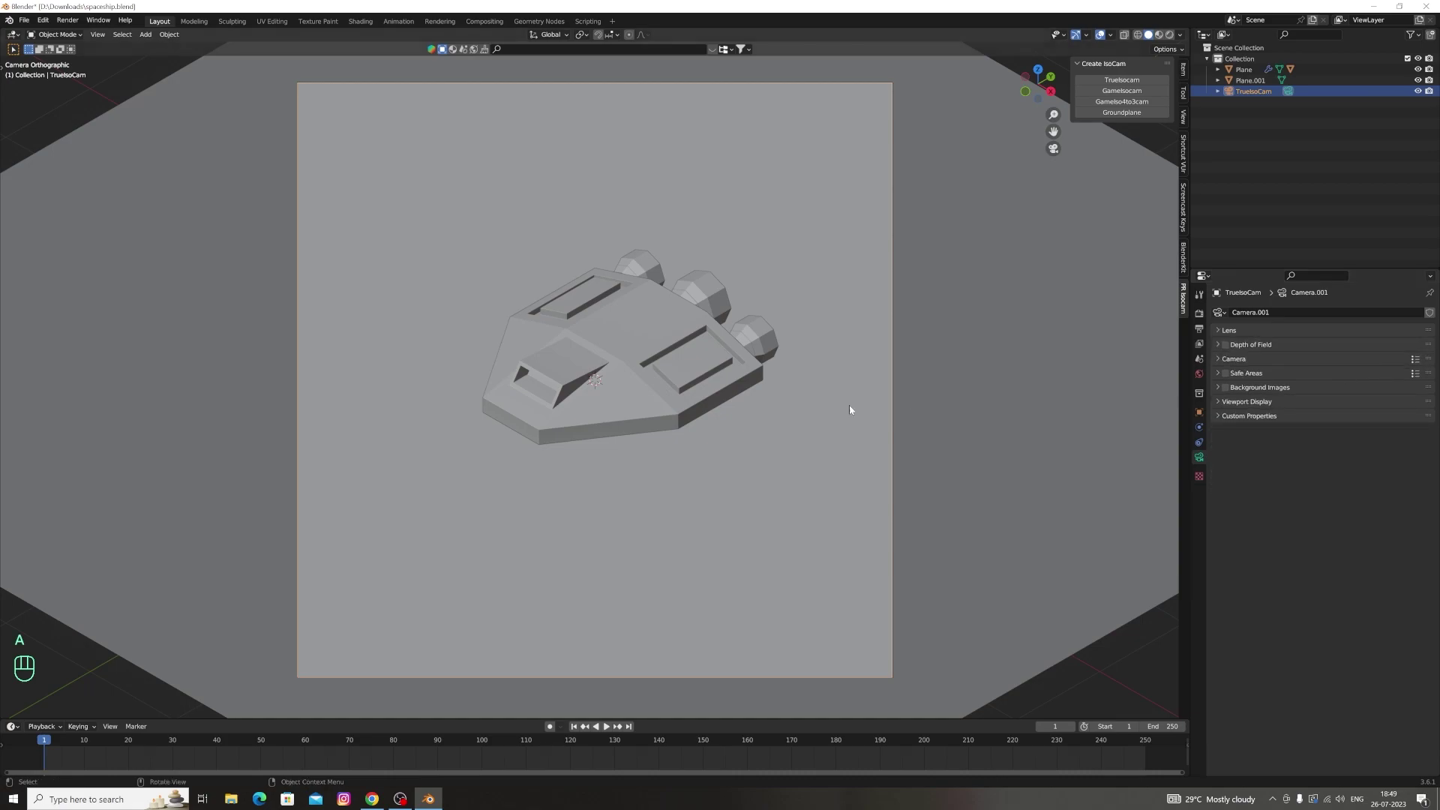
click(988, 367)
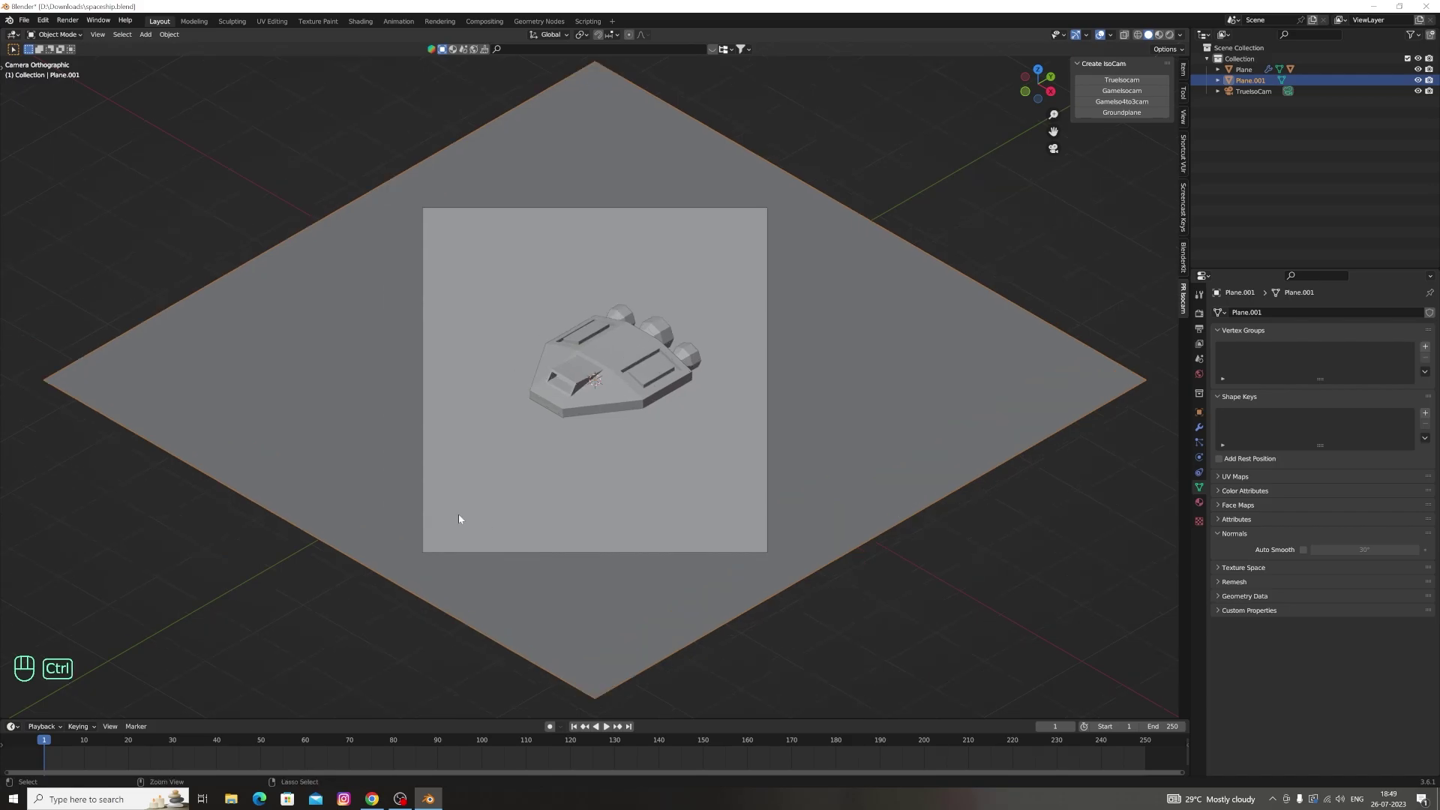
Cut edge loops across the ground plane, undoing and redoing until the cut sits right
key(ctrl+r)
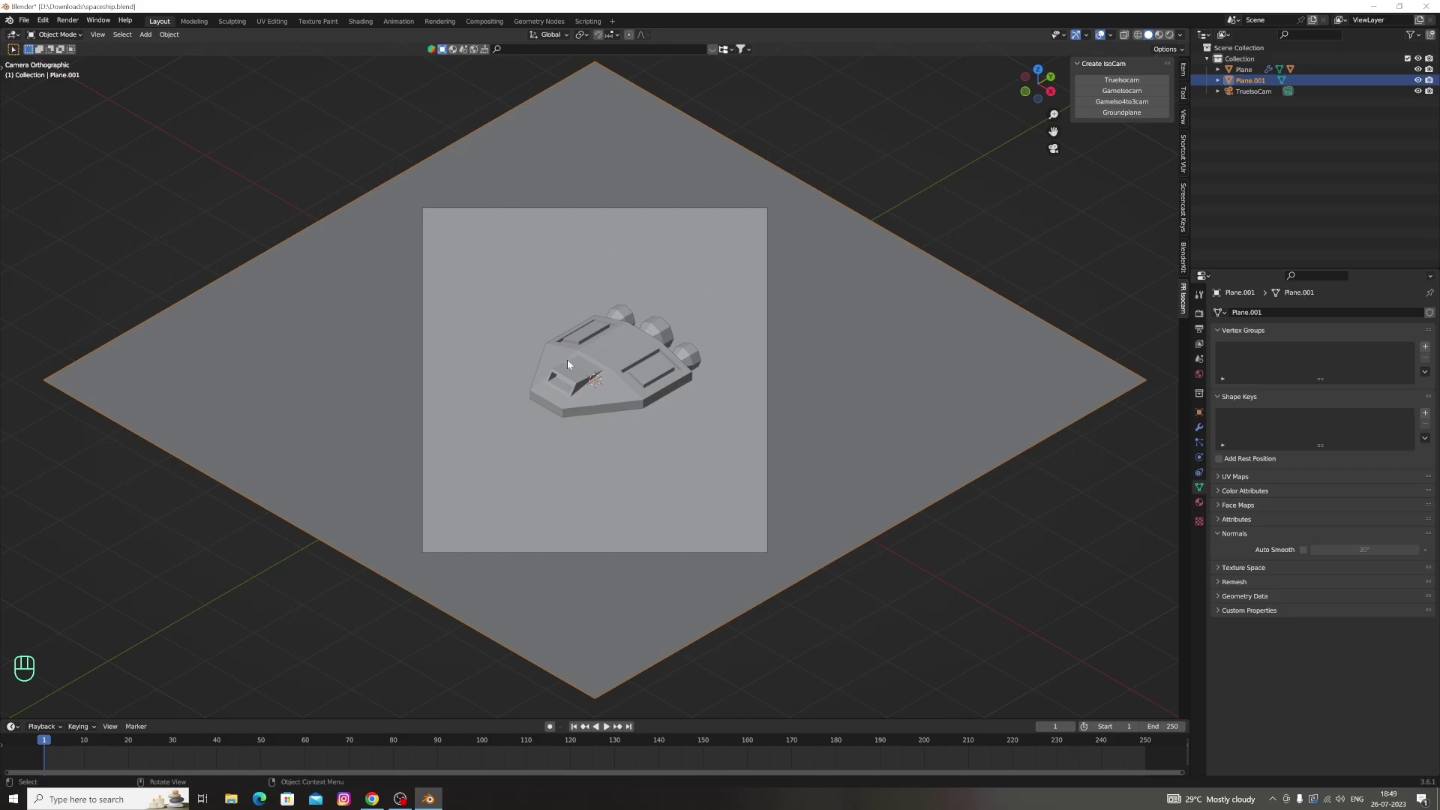
key(ctrl+r)
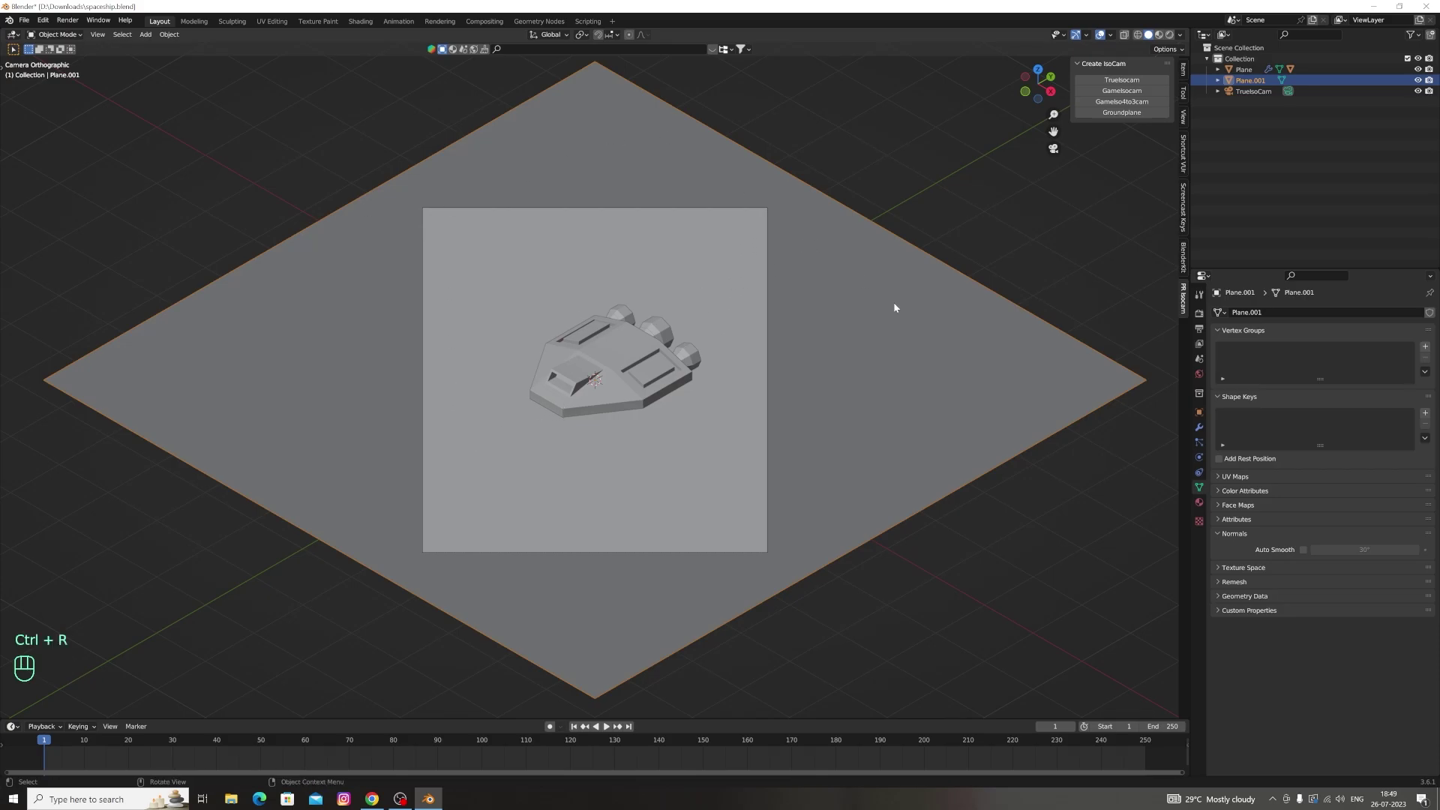
click(68, 37)
key(ctrl+r)
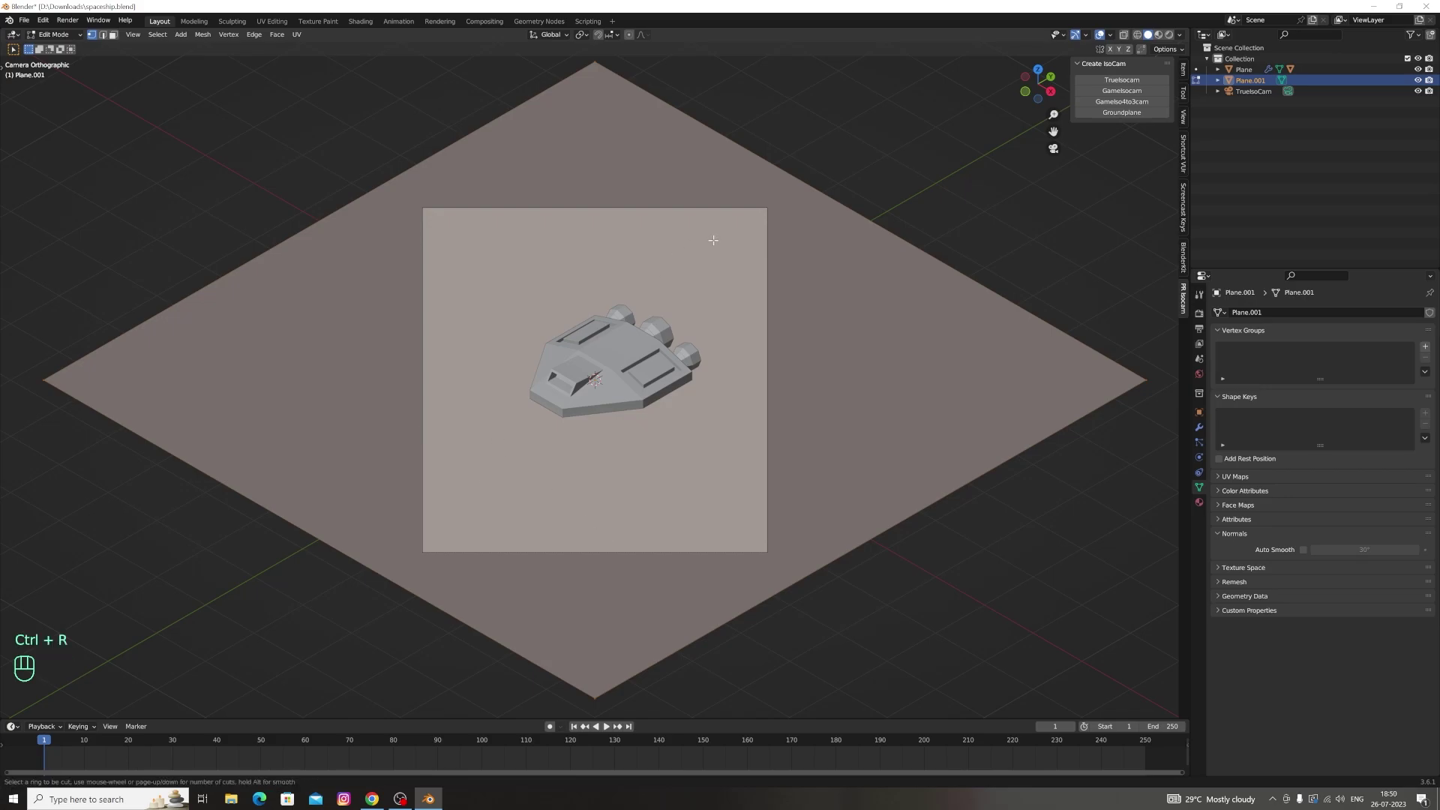
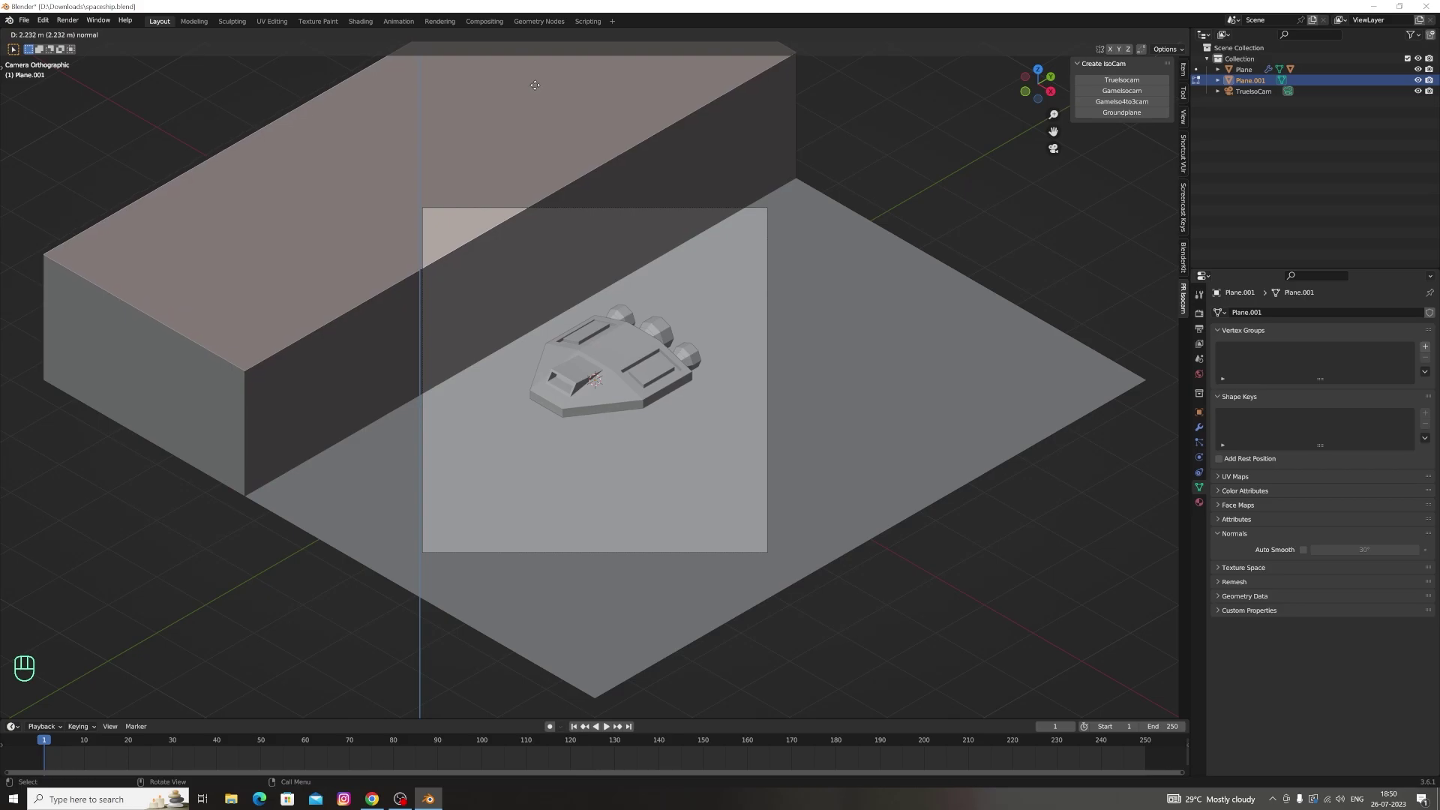
key(ctrl+z)
key(ctrl+z)
key(ctrl+z)
key(ctrl+z)
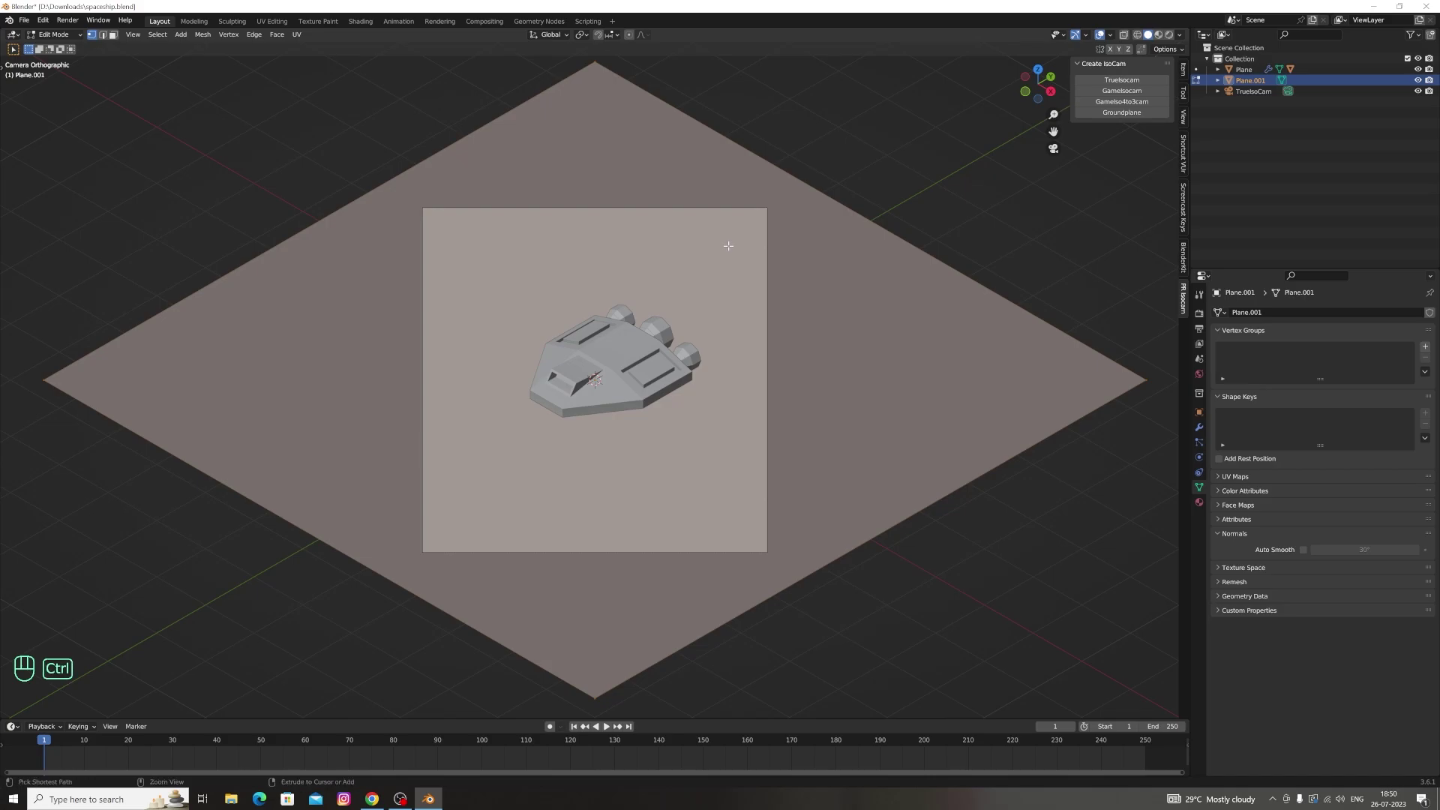
key(ctrl+r)
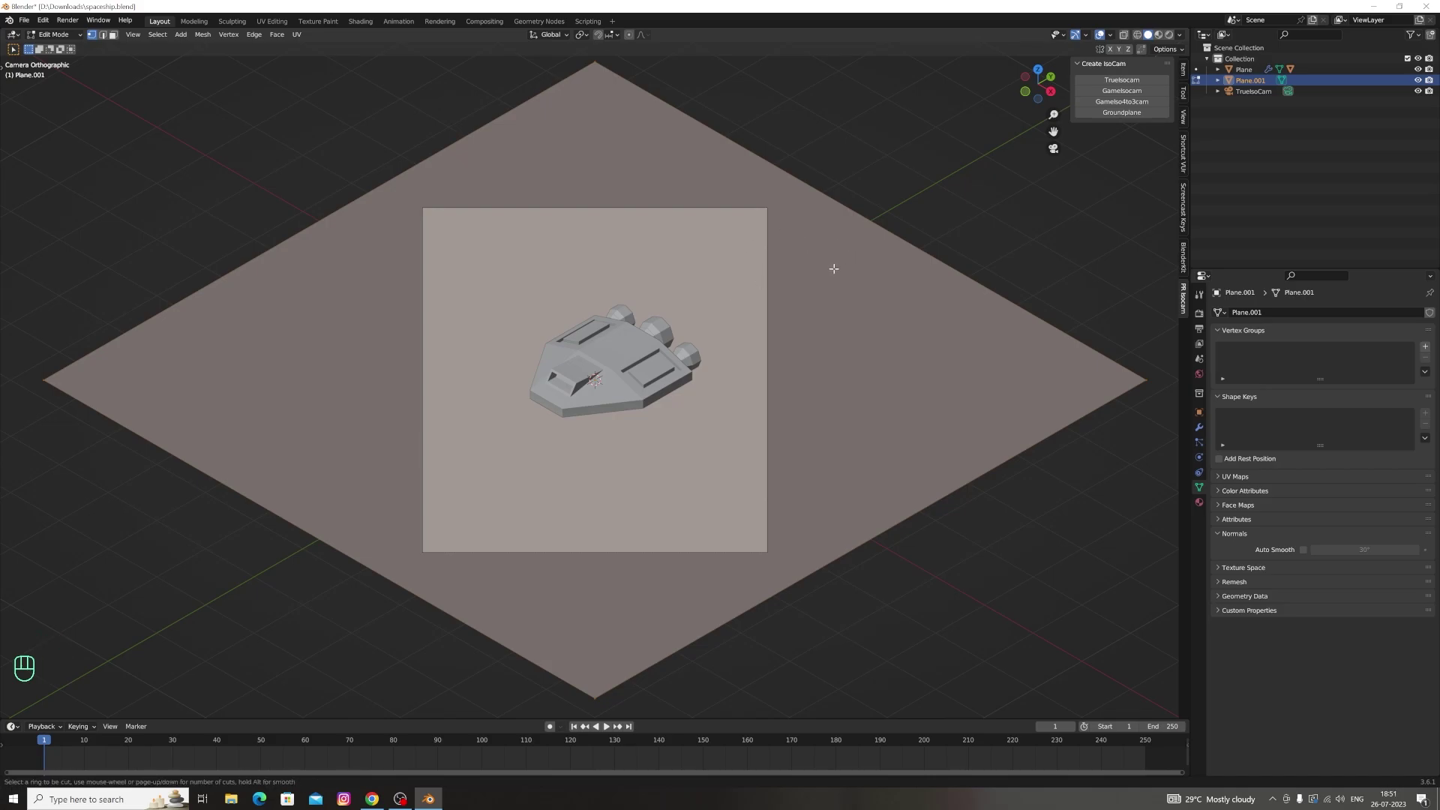
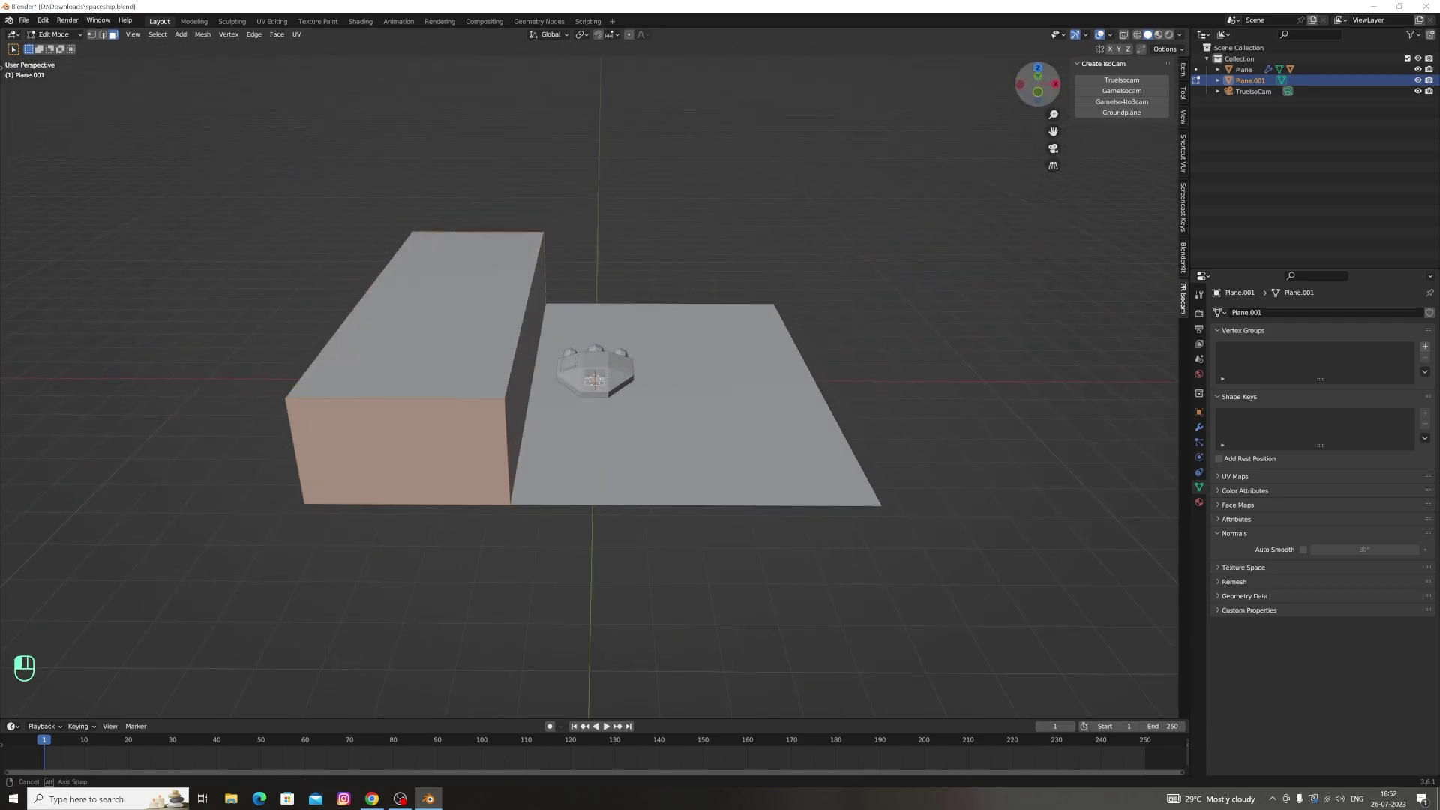
Delete part of the plane and rotate and move geometry to form the raised cliff block
key(x)
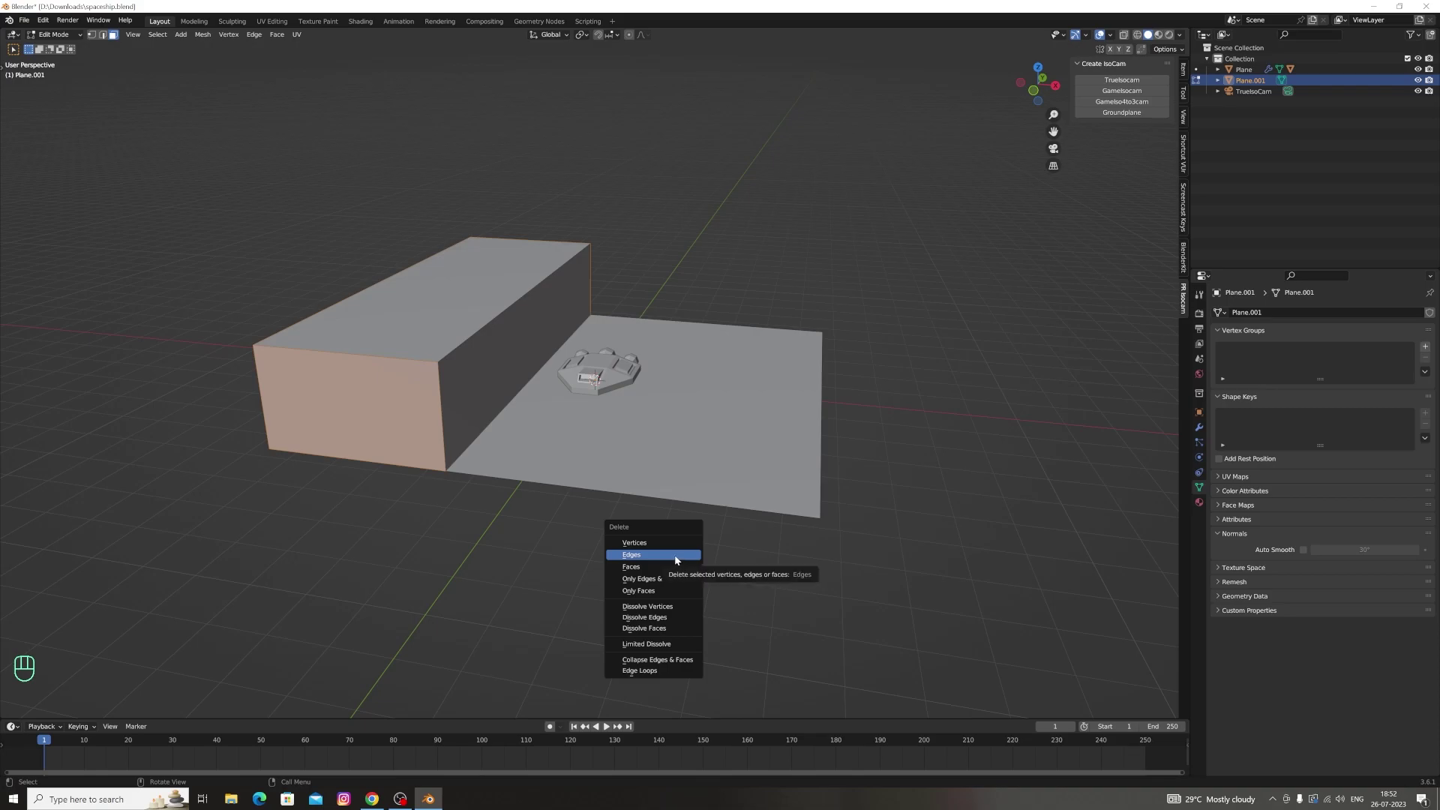
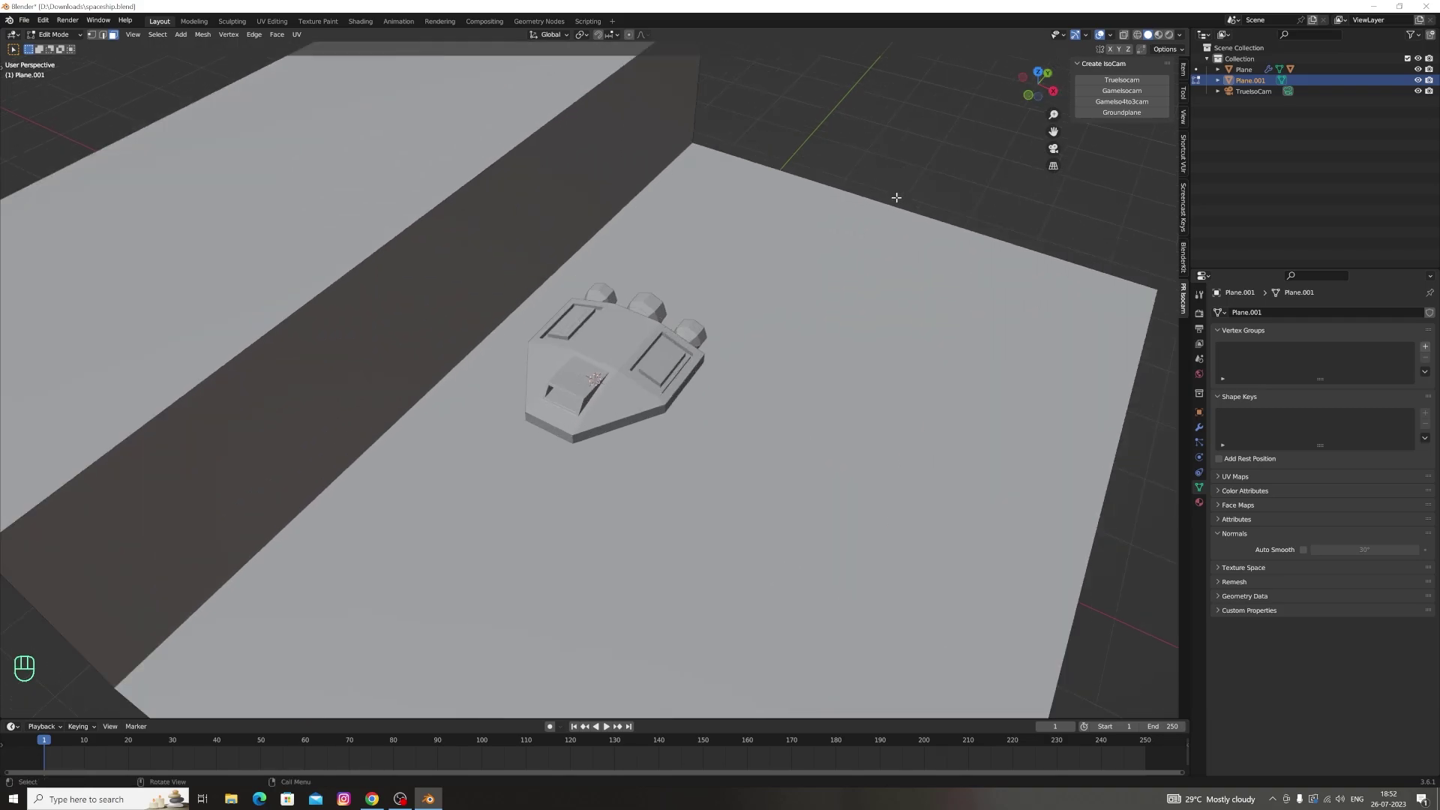
key(r)
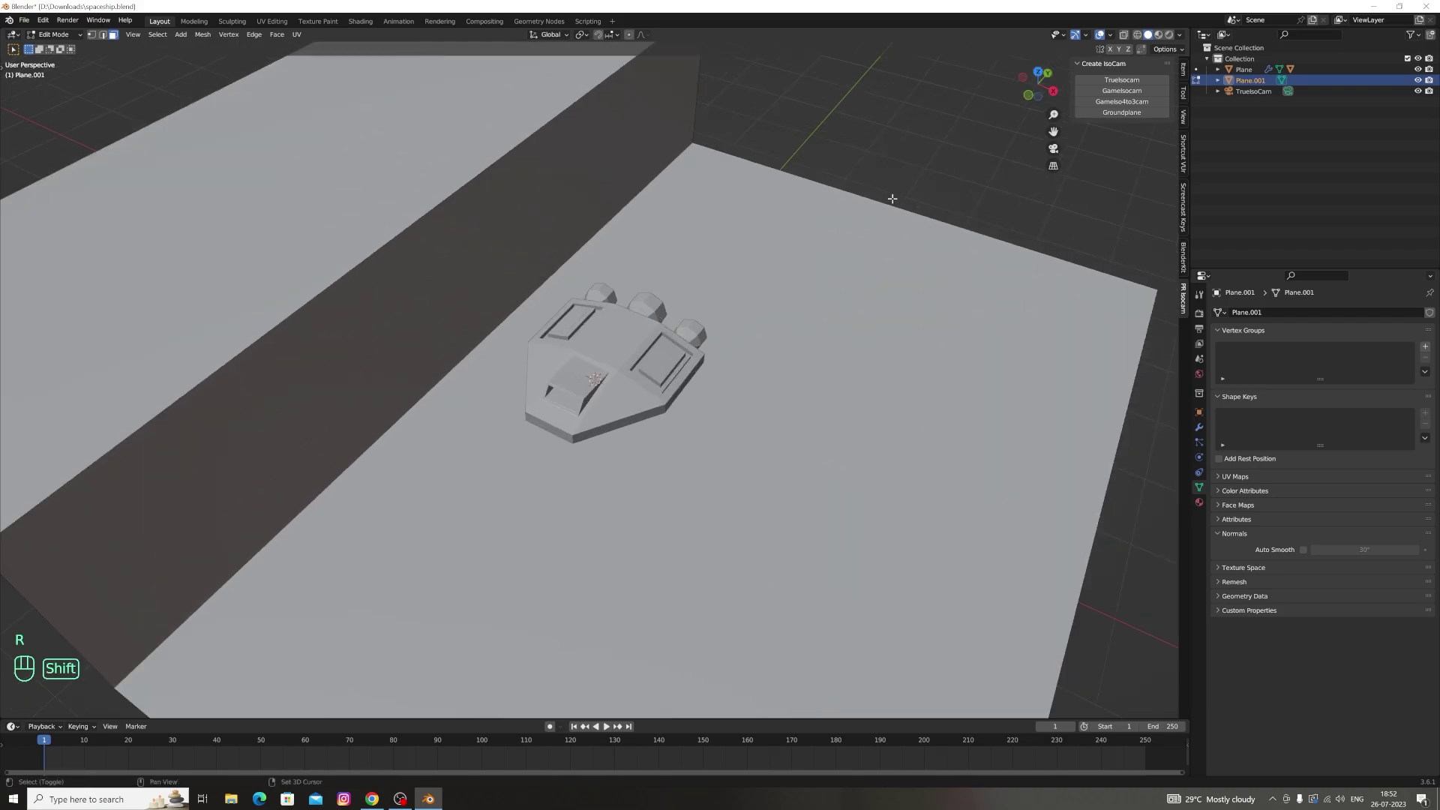
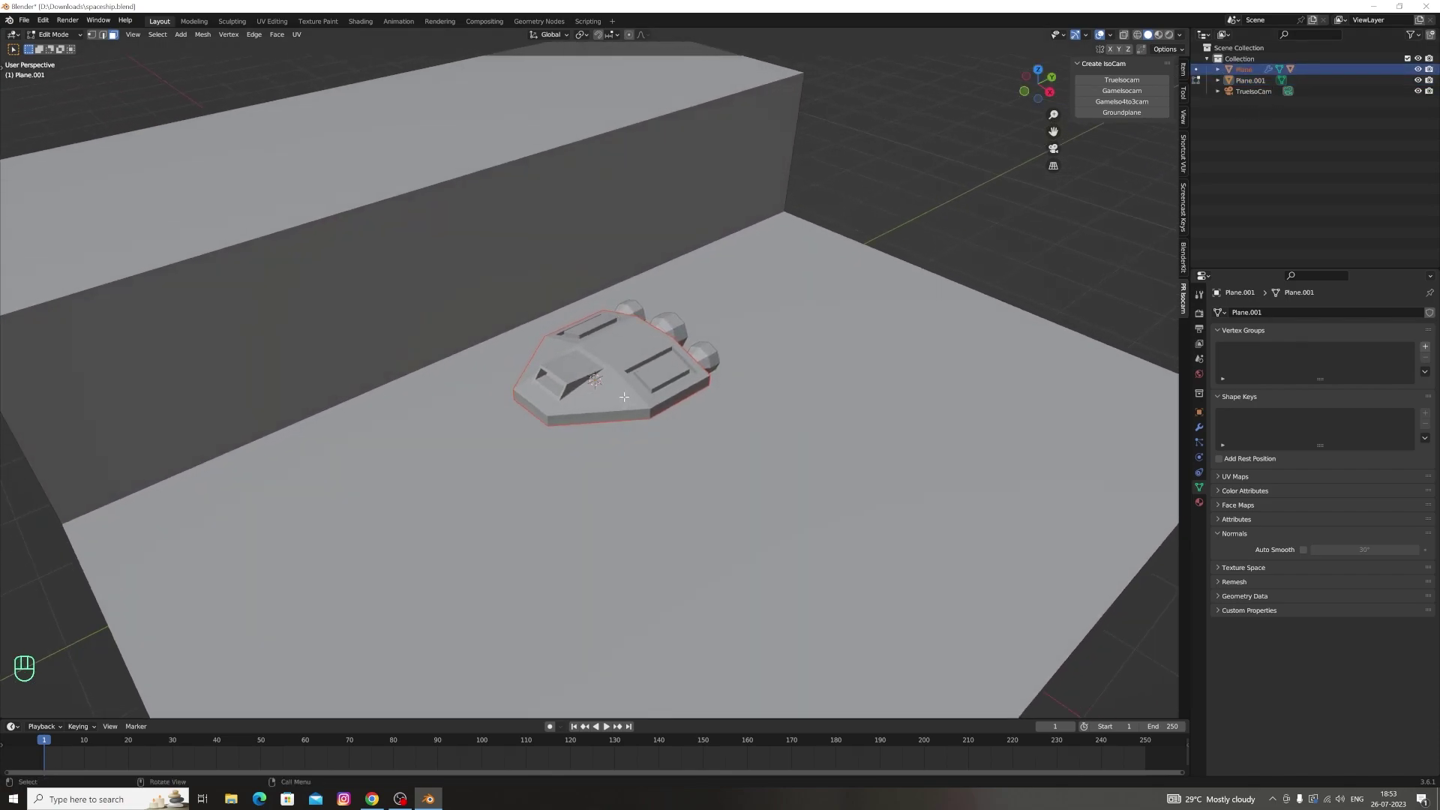
key(g)
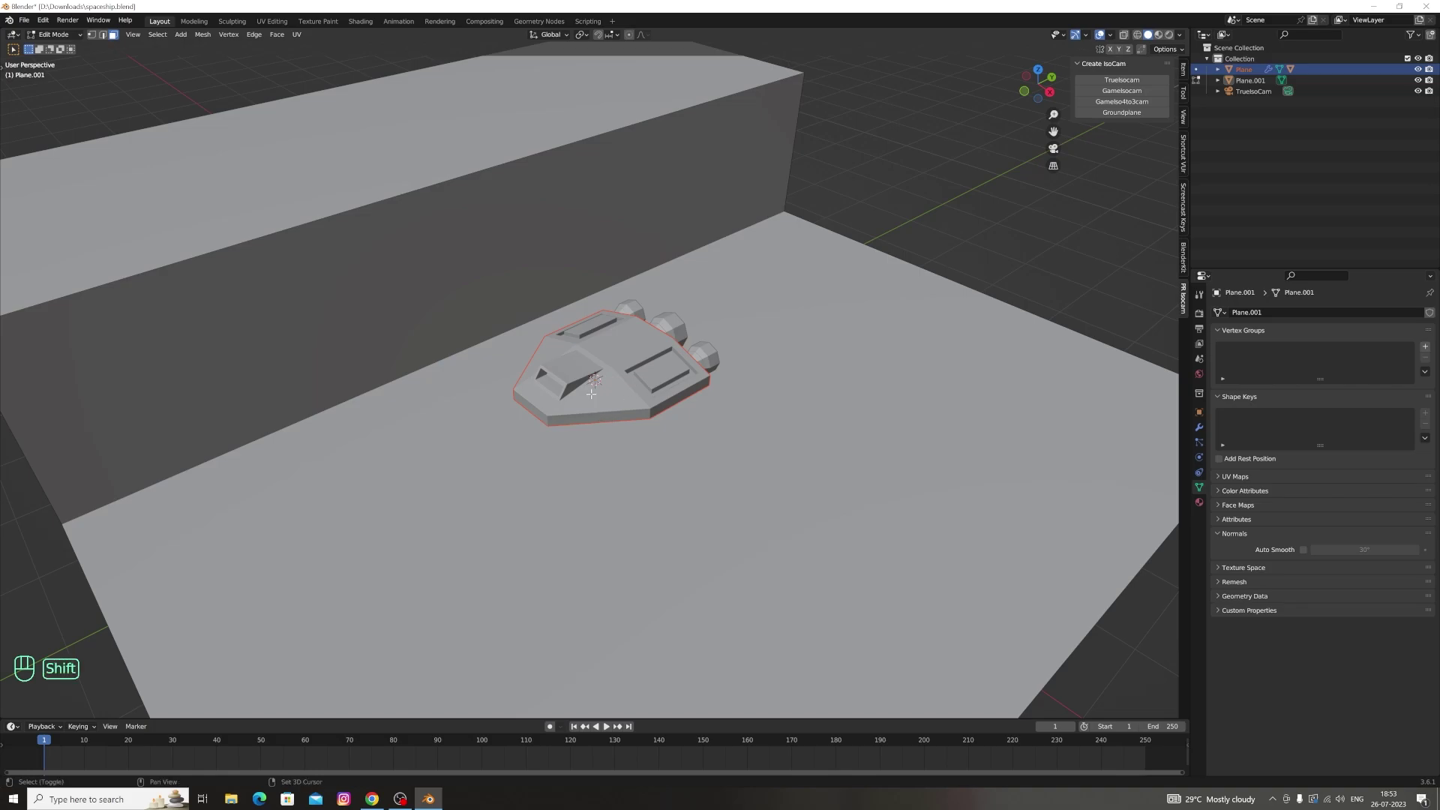
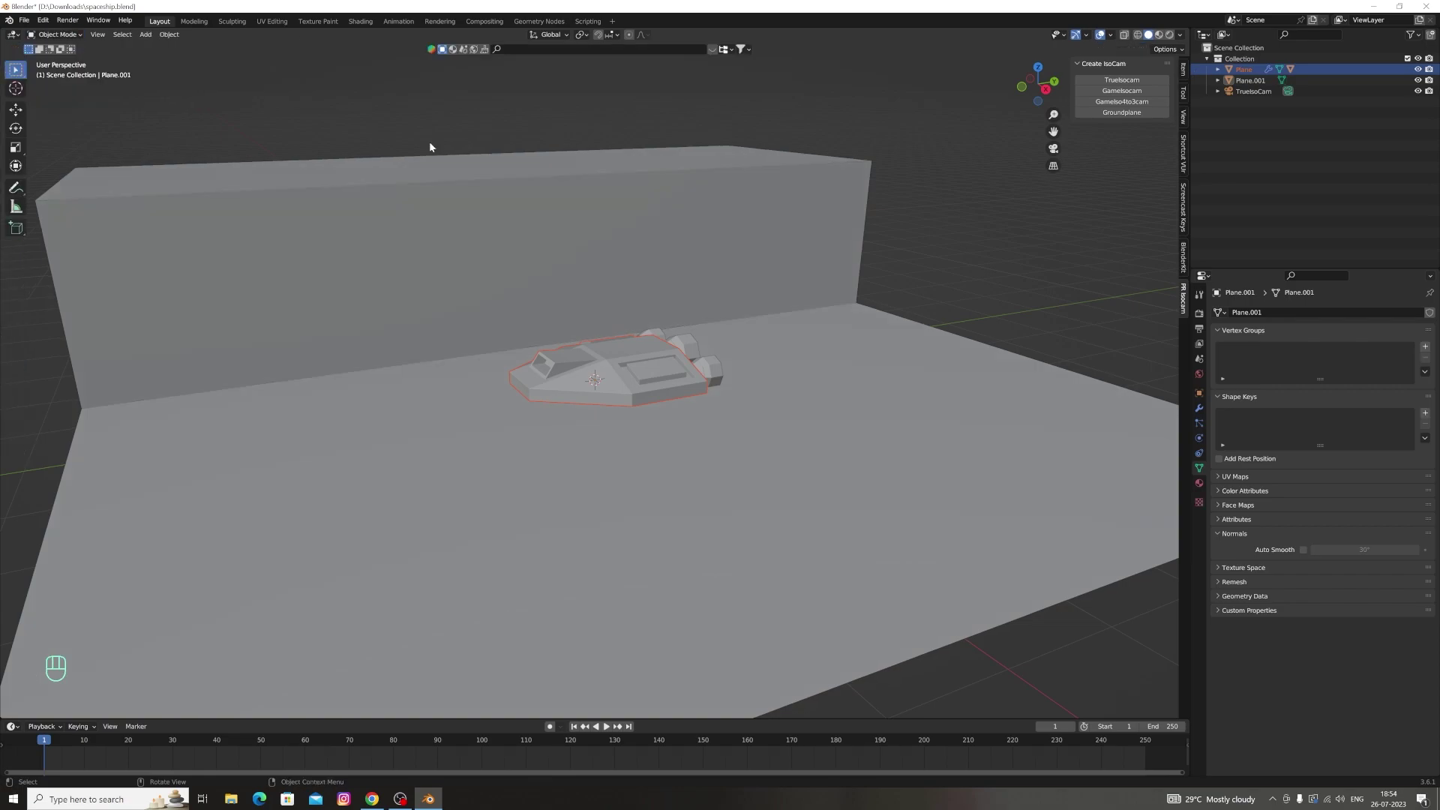
Raise the spaceship well above the ground and look through the isometric camera
click(621, 394)
key(g)
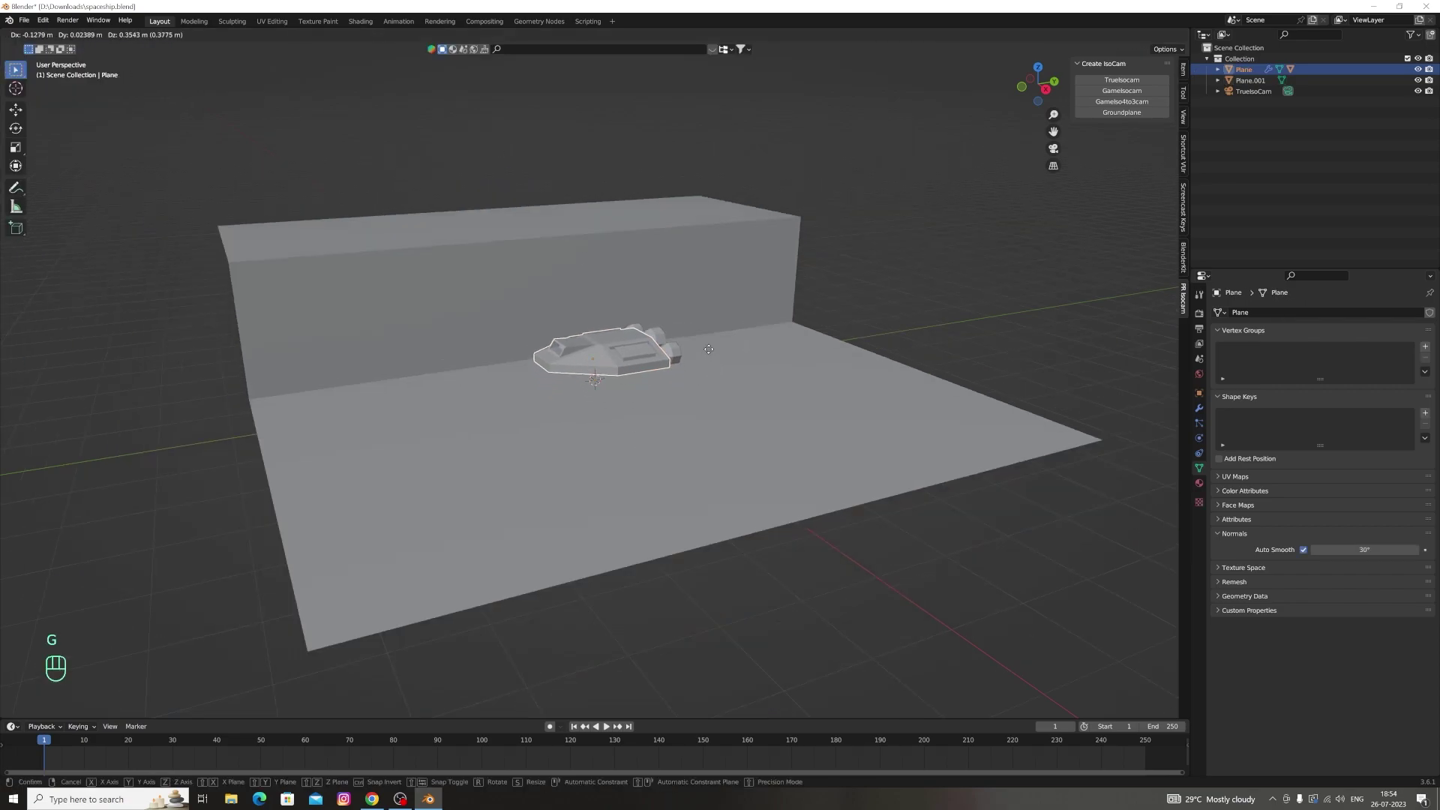
key(g)
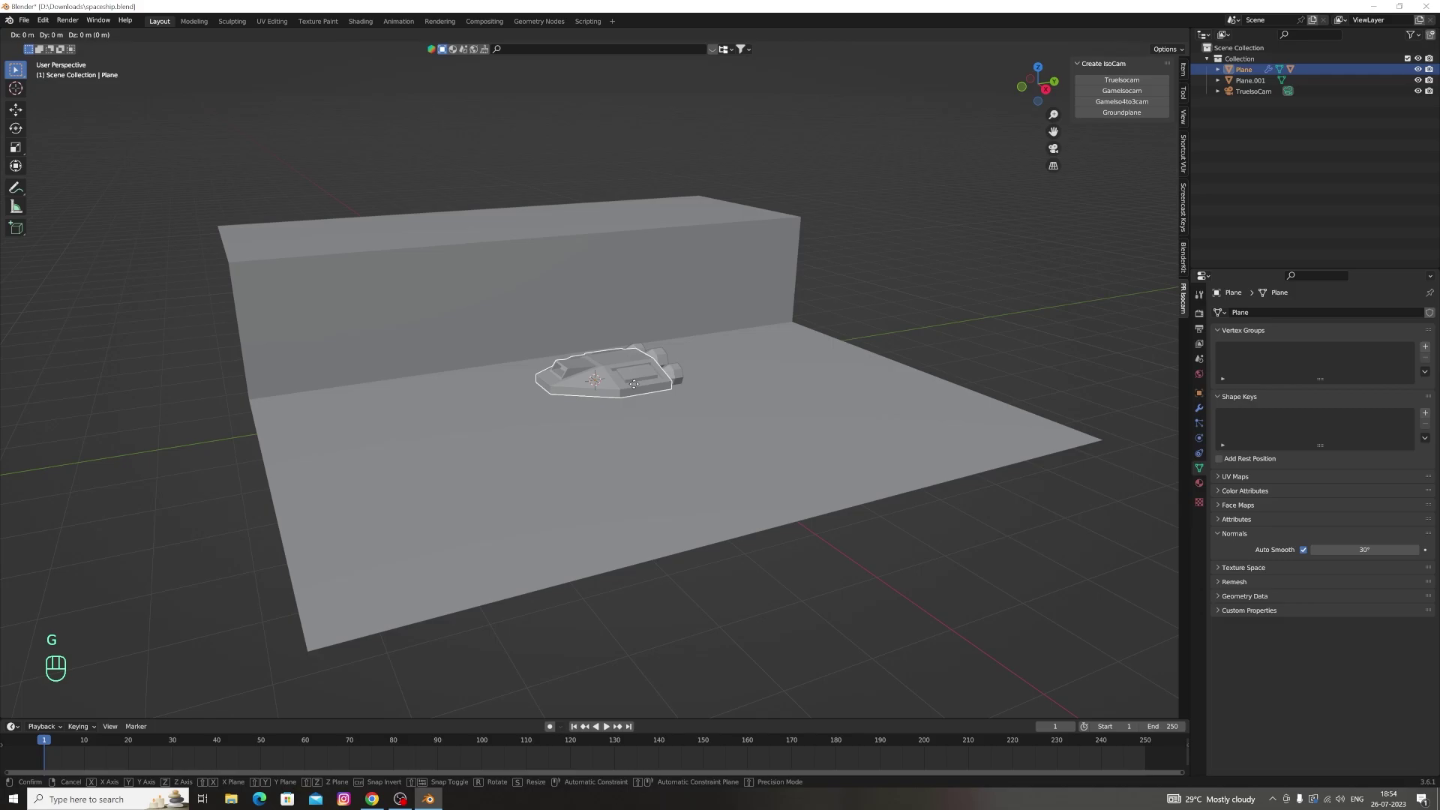
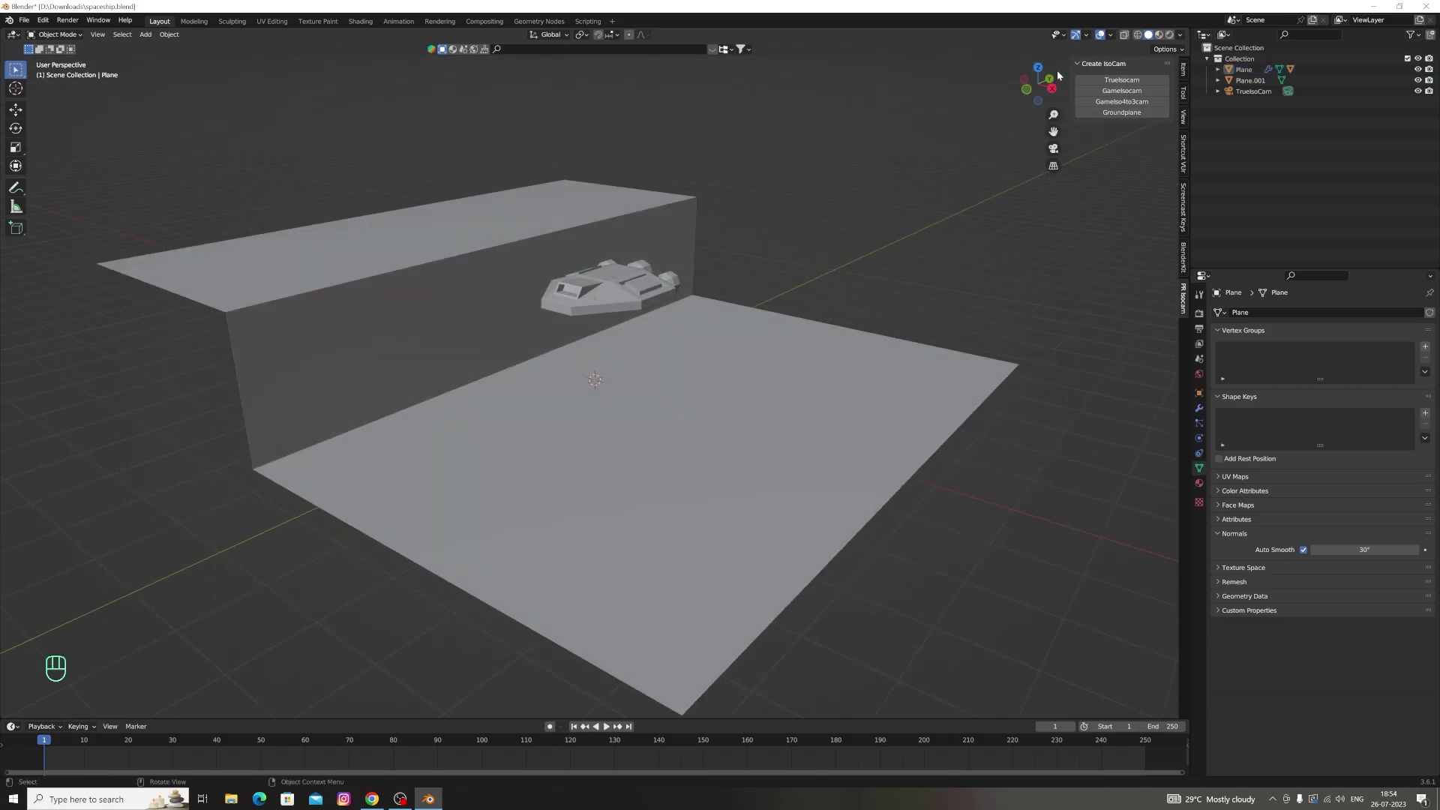
key(KP_0)
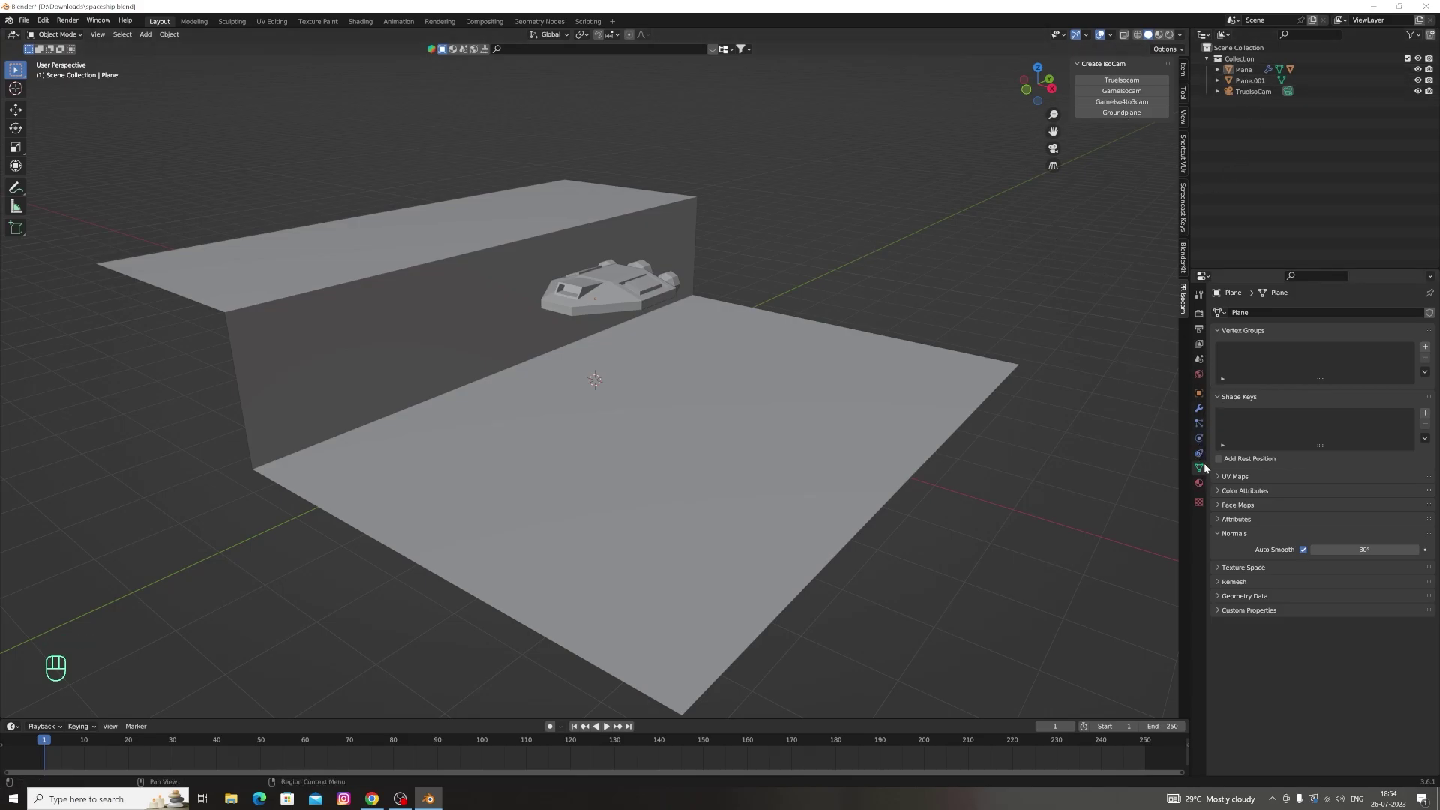
key(KP_0)
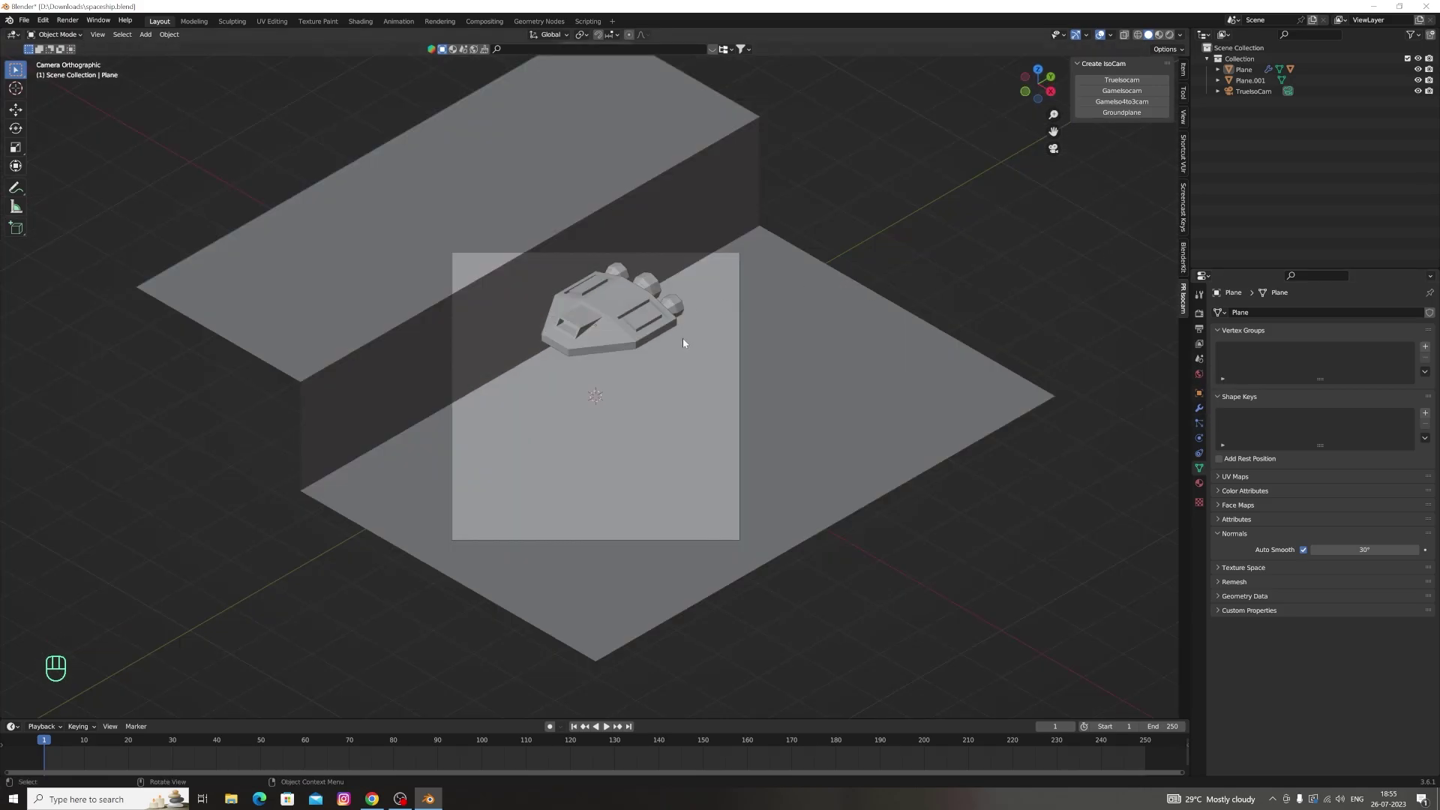
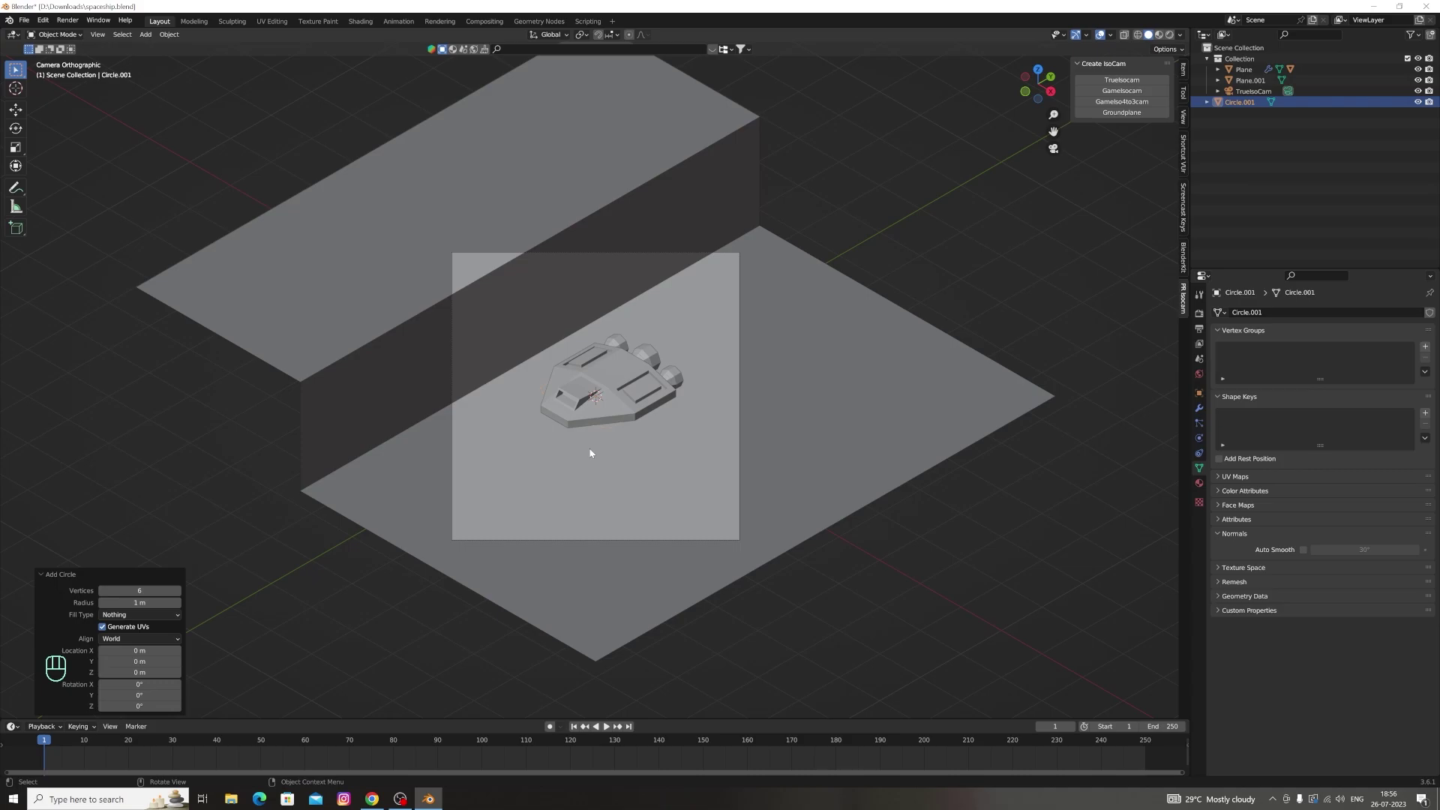
Place the hexagon on the cliff top, extrude it into a pillar and shrink and fill its top
key(g)
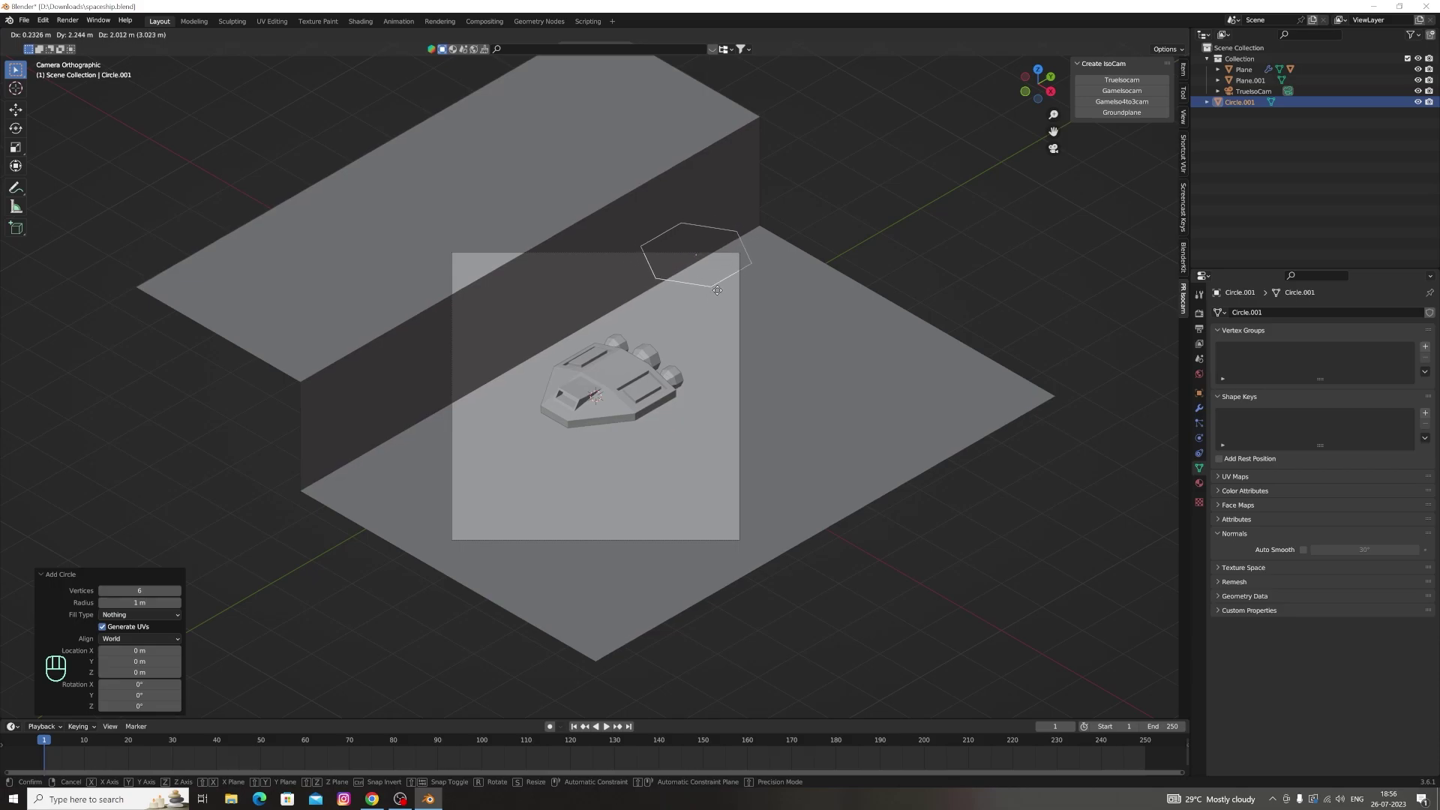
key(1)
click(64, 42)
key(1)
key(e)
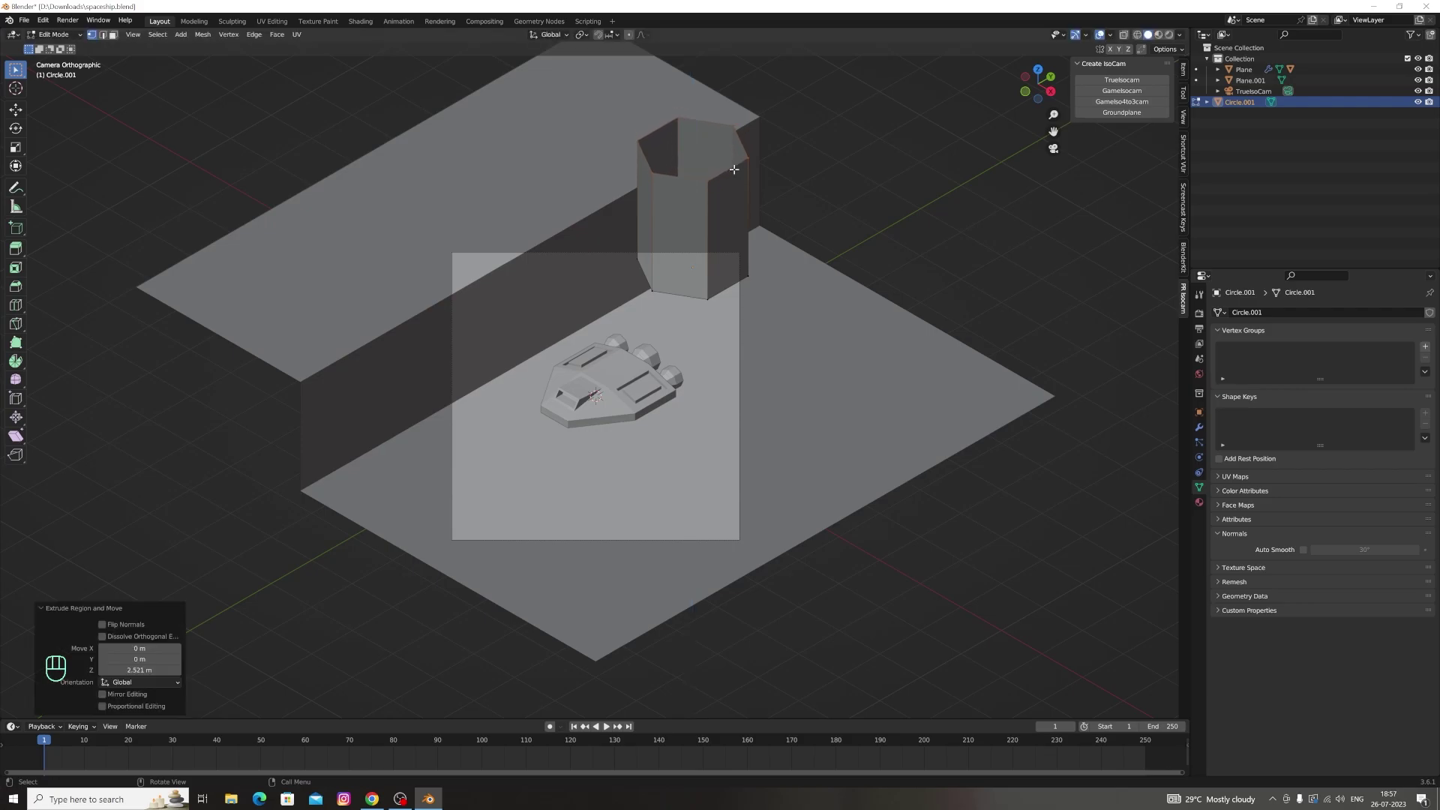
key(s)
key(f)
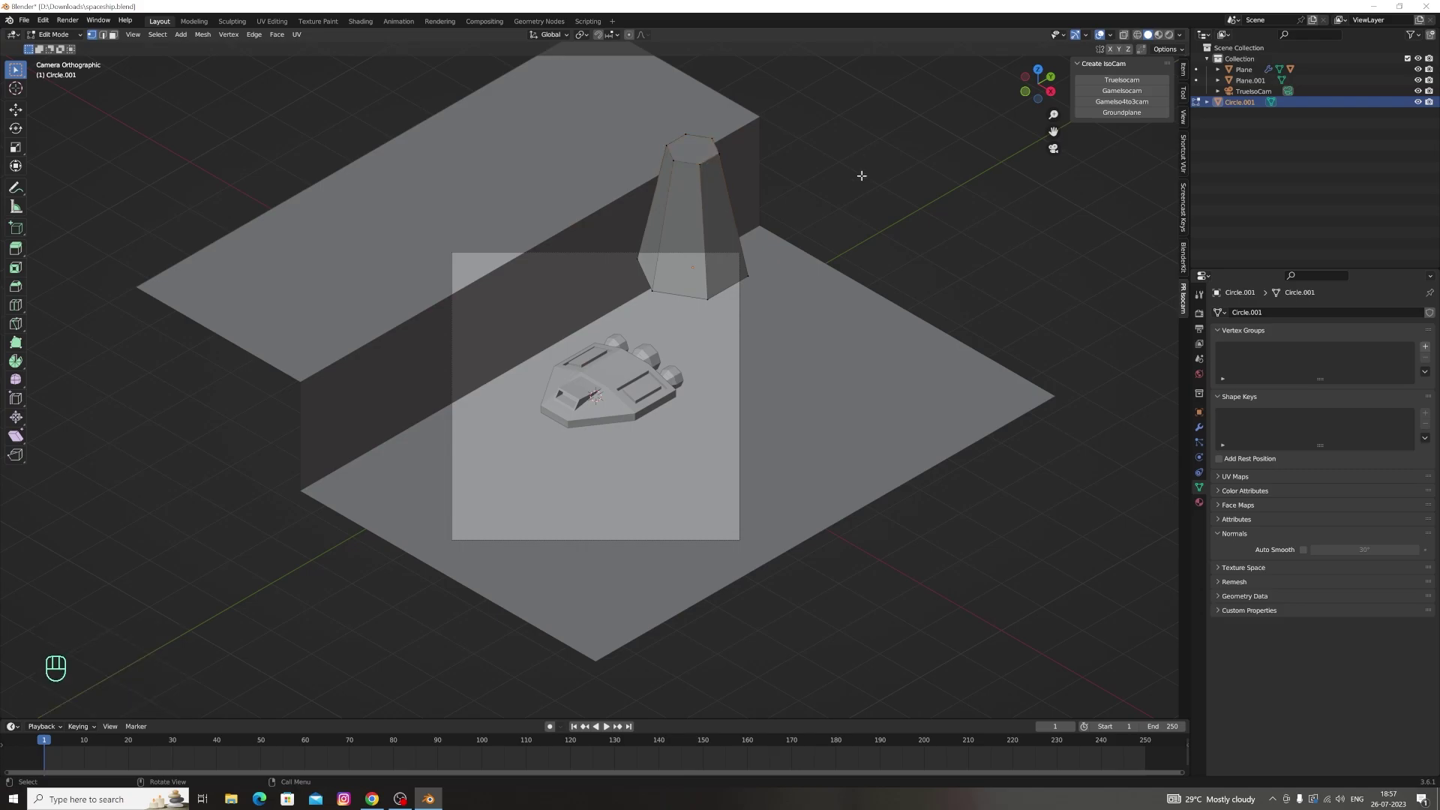
Undo and redo the pillar extrusion with a resized, capped top, then check it in camera view
key(ctrl+z)
key(ctrl+z)
key(ctrl+z)
key(ctrl+z)
key(g)
key(e)
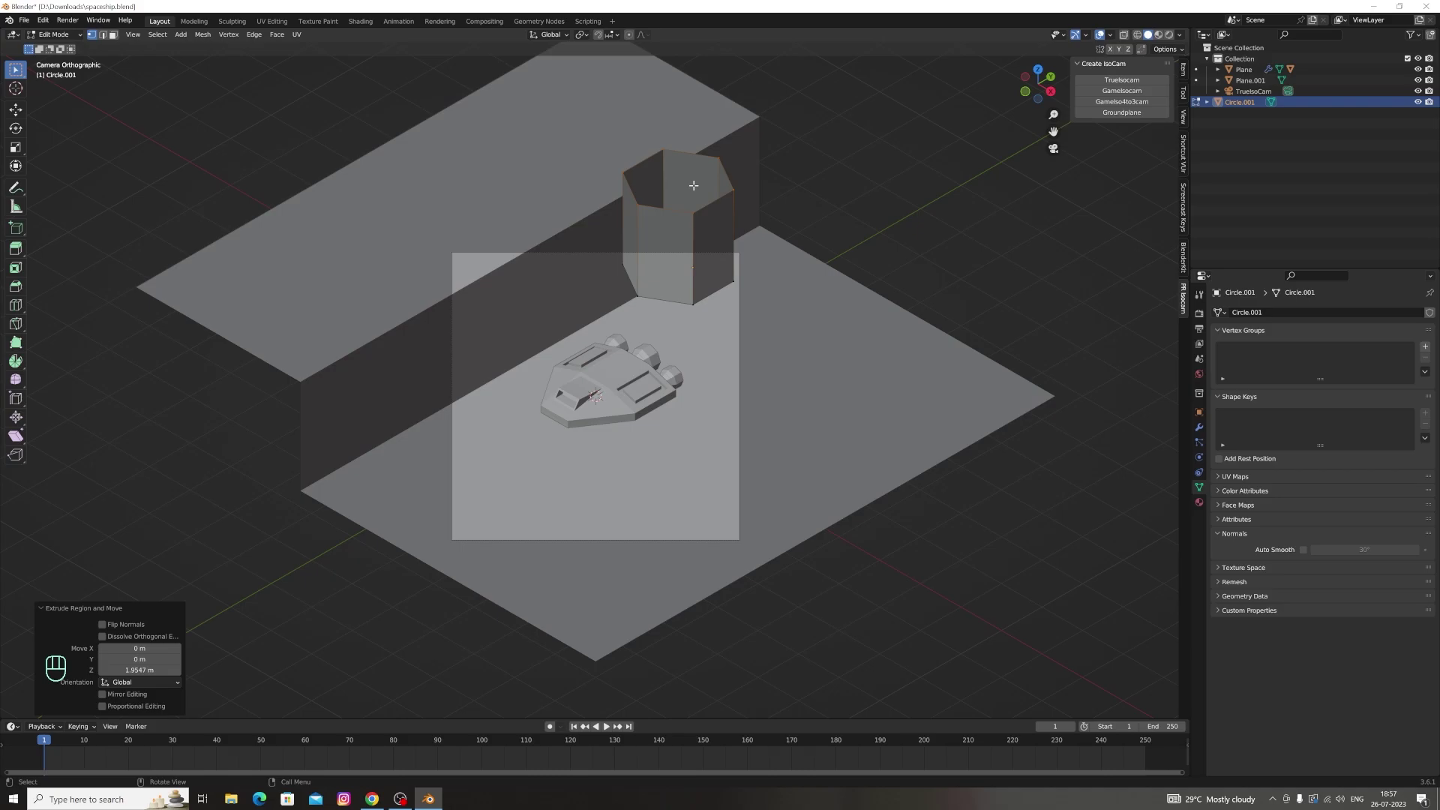
key(s)
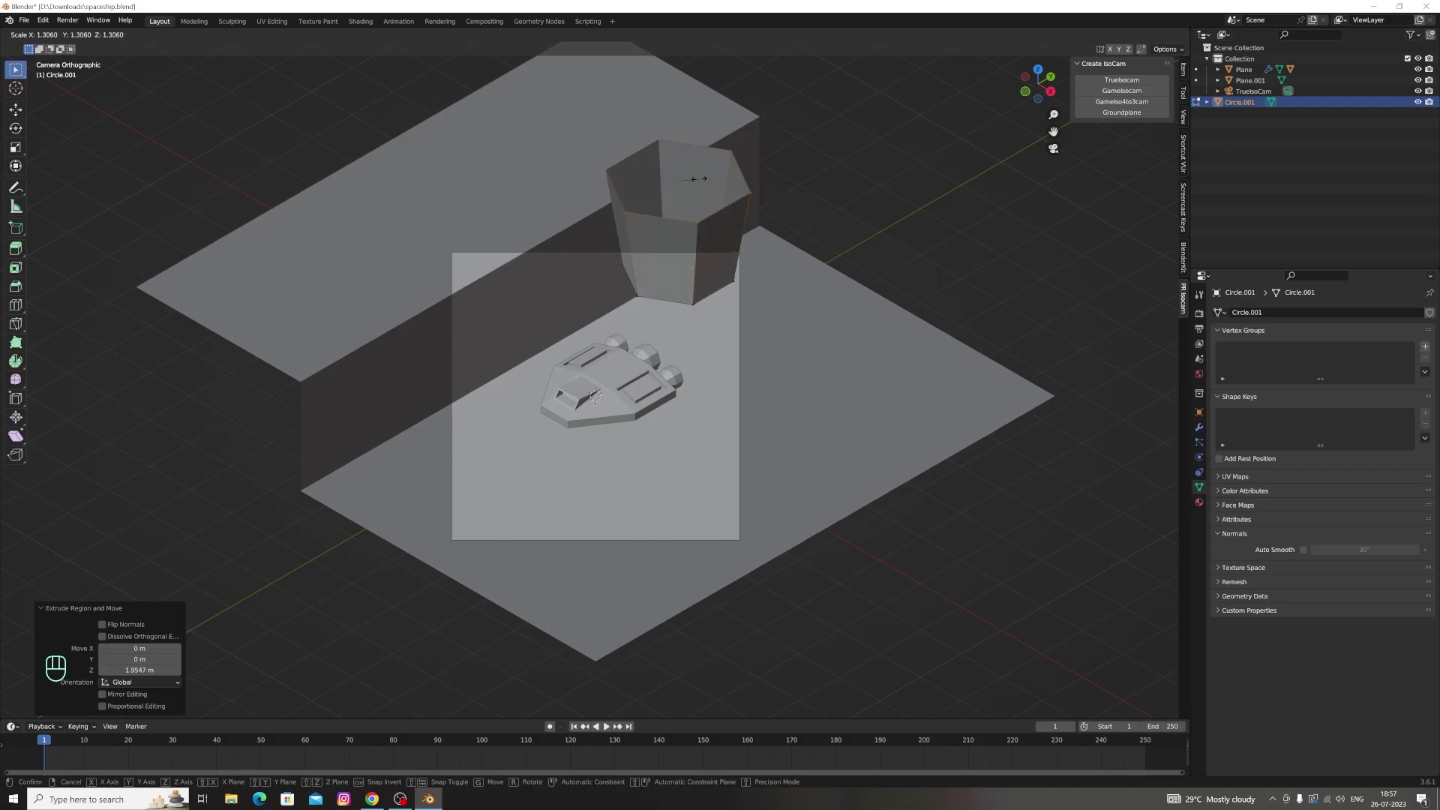
key(f)
click(1039, 98)
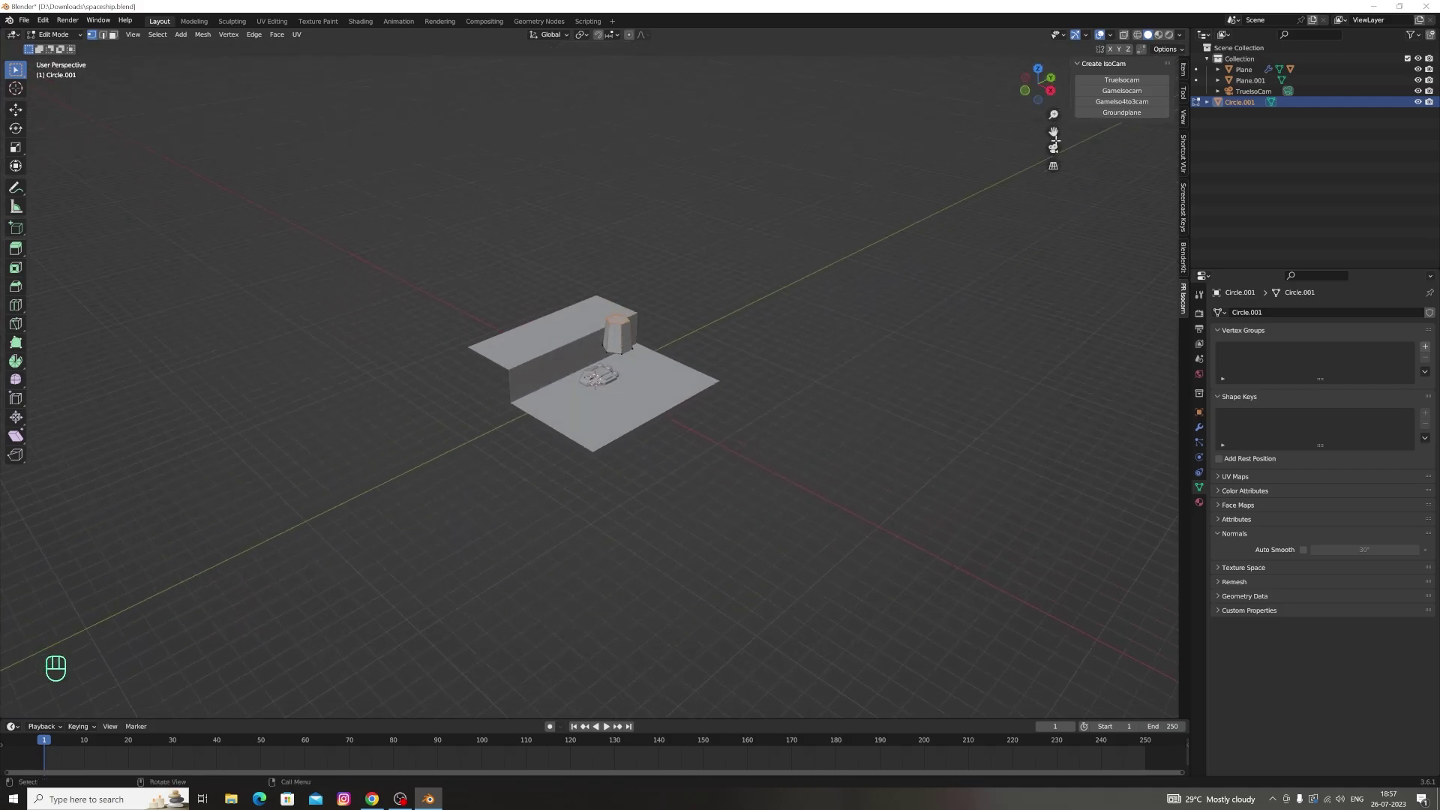
click(1059, 153)
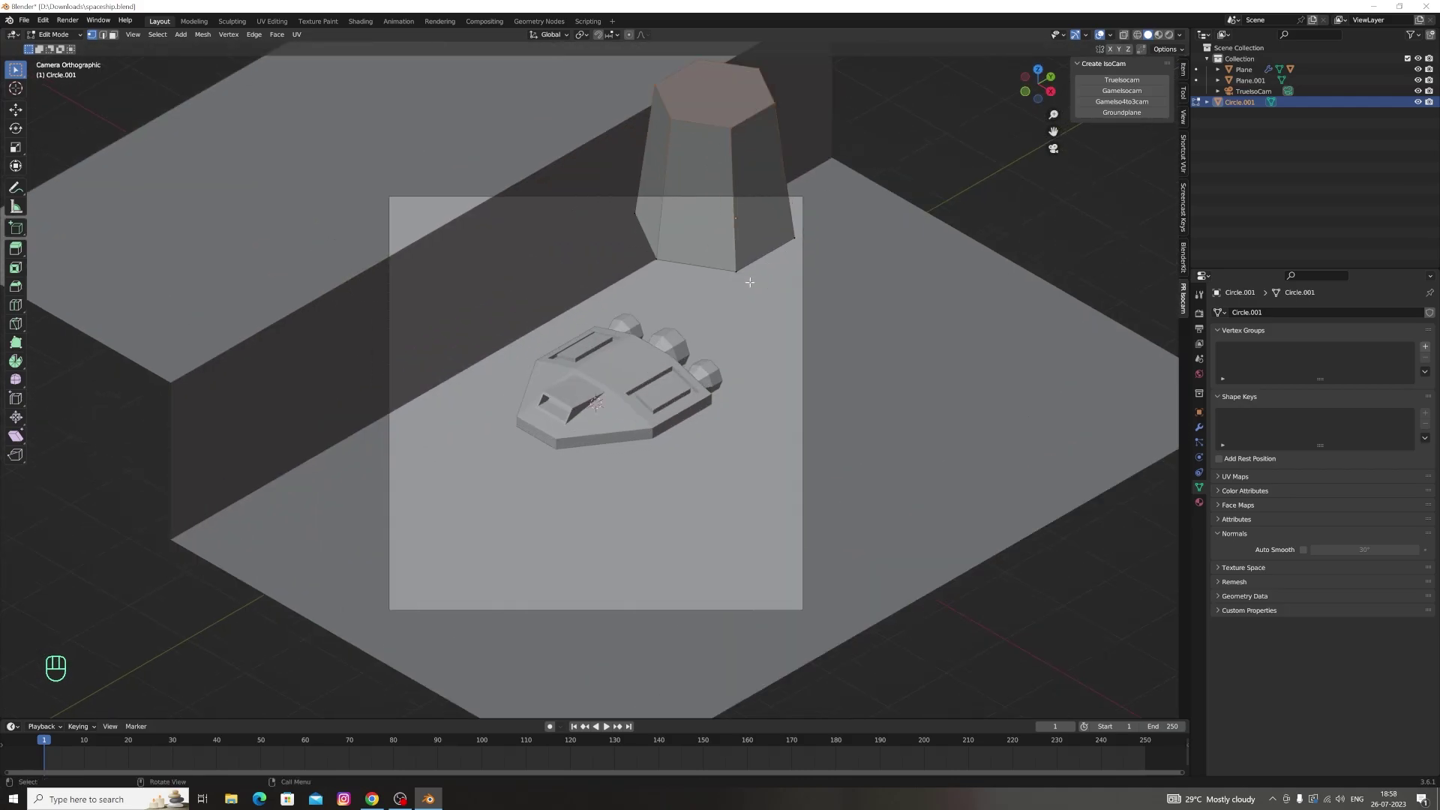
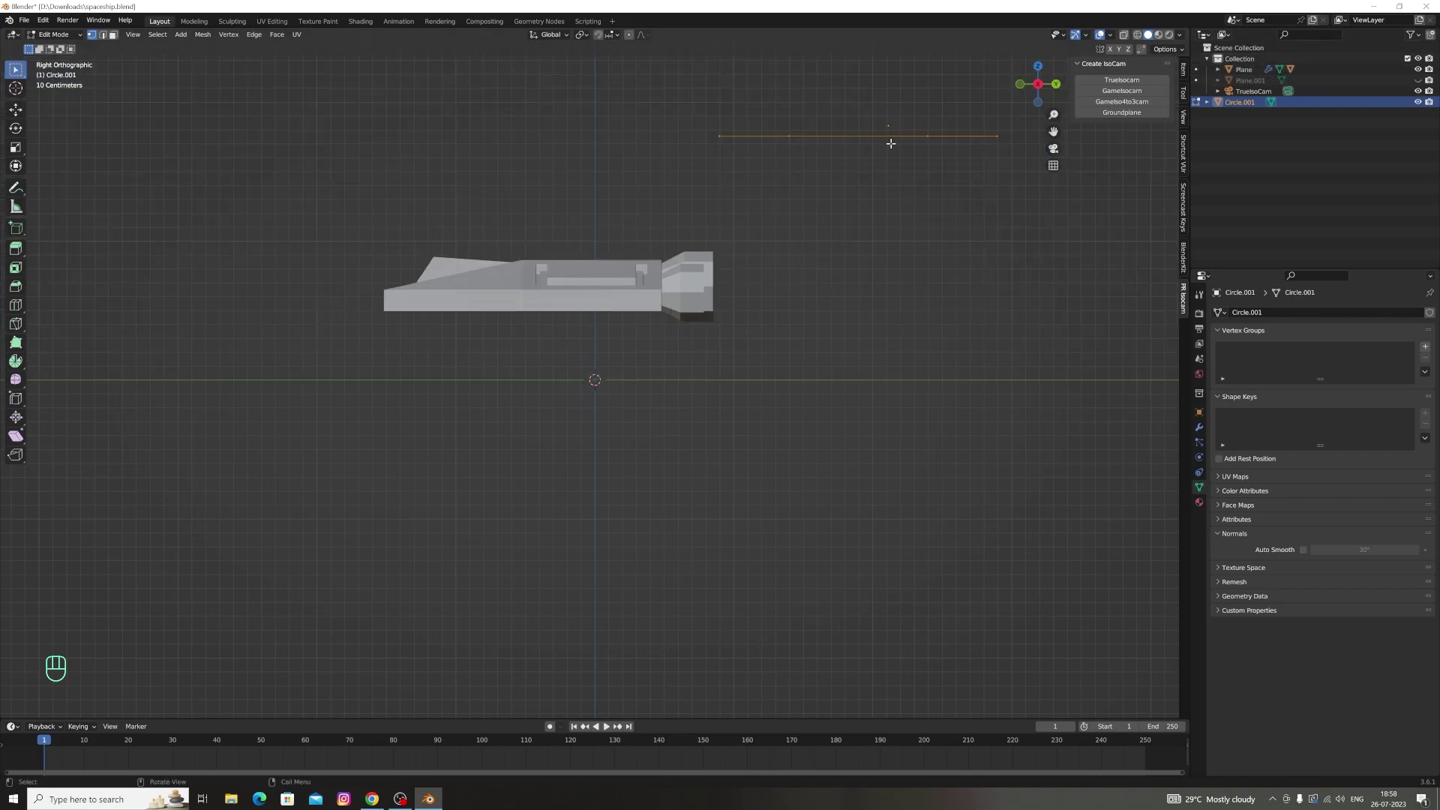
Lower the ring to ground level, extrude the pillar up, narrow its top and cap it with a face
key(g)
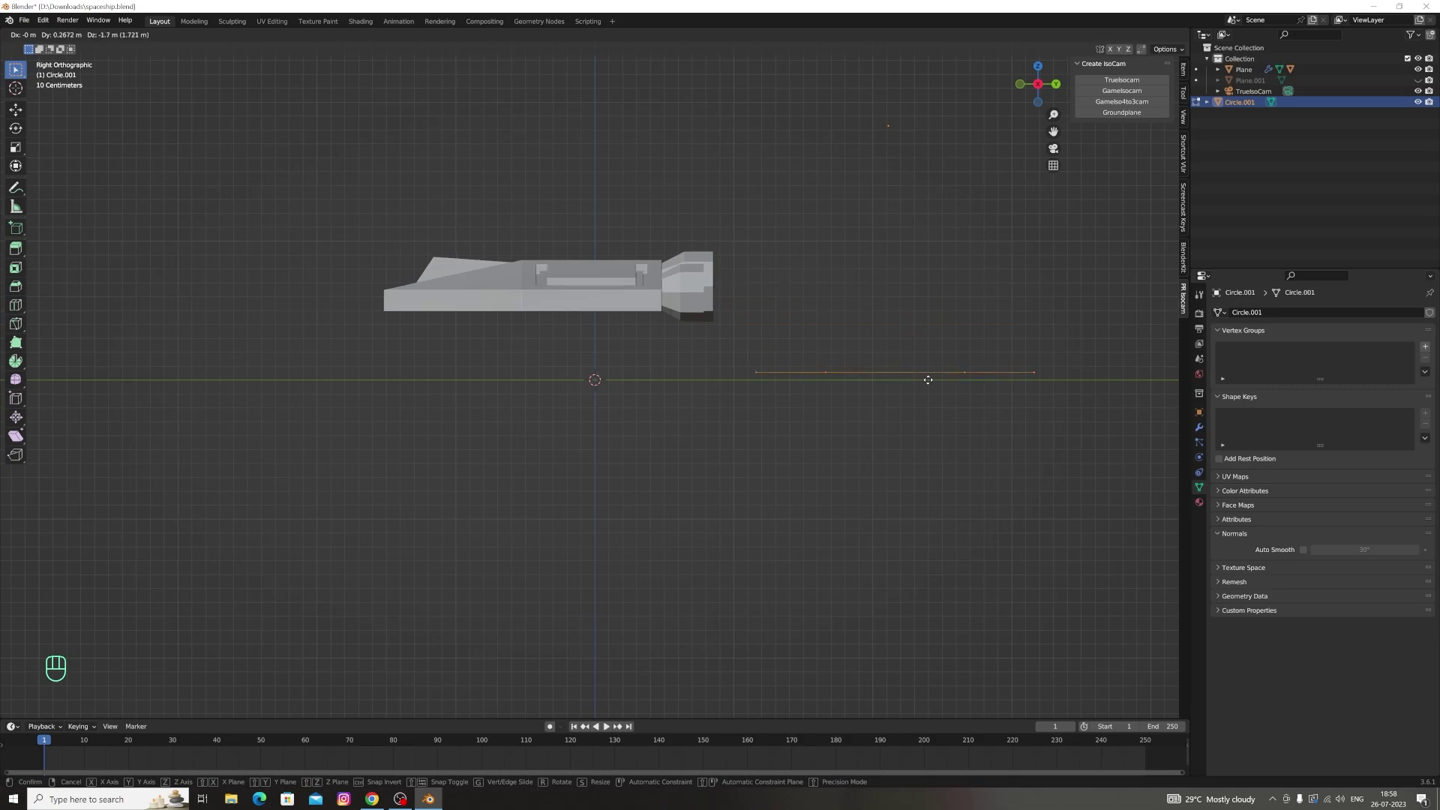
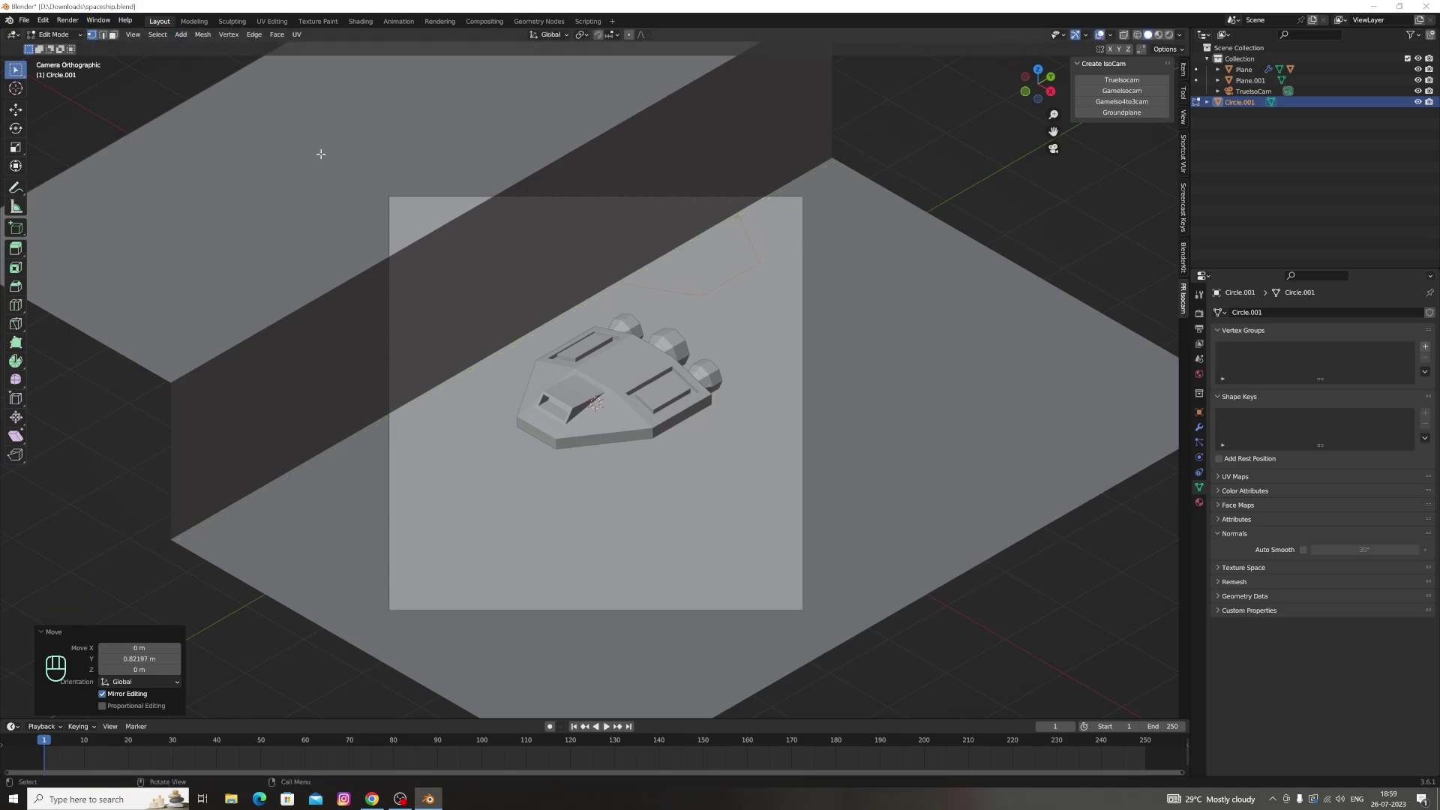
key(e)
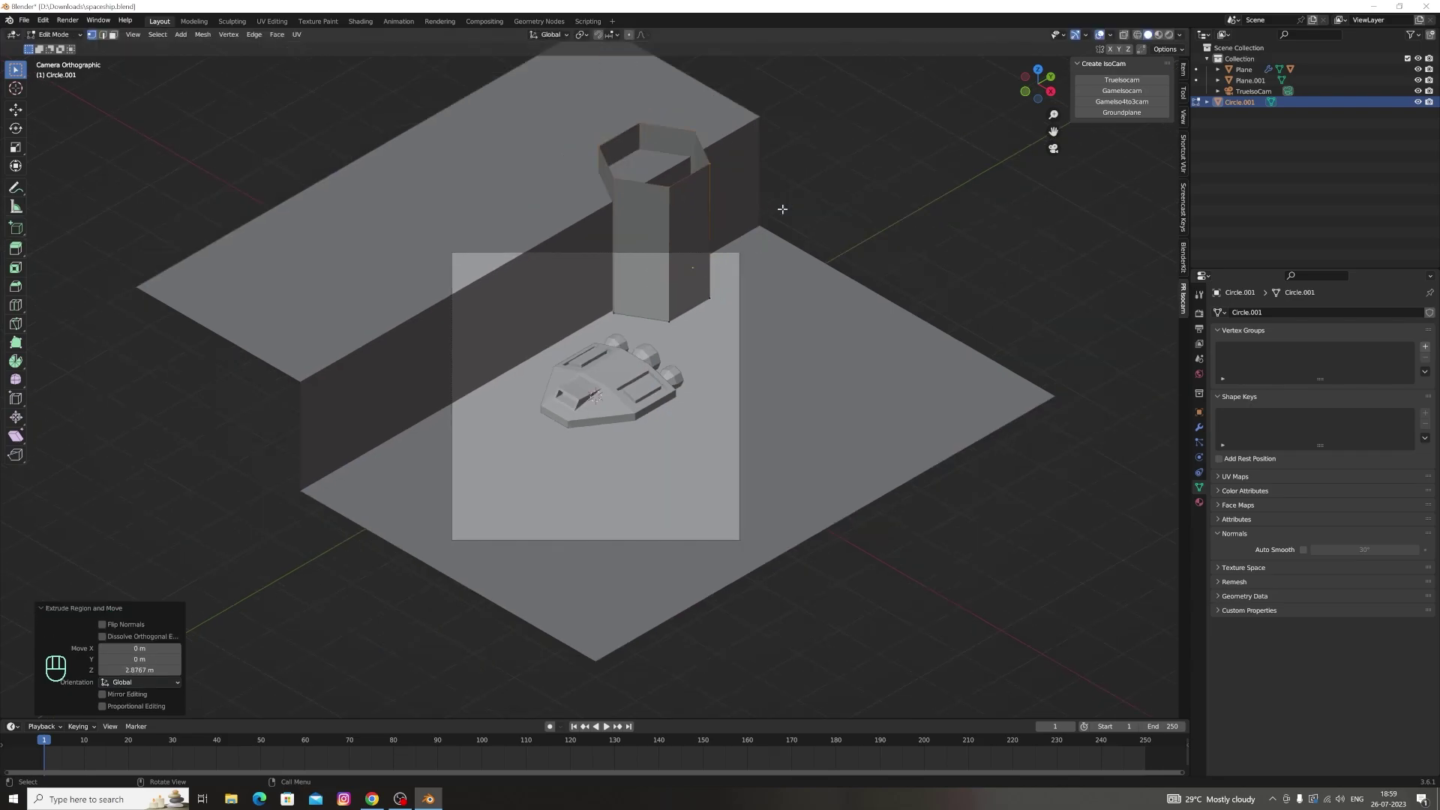
key(g)
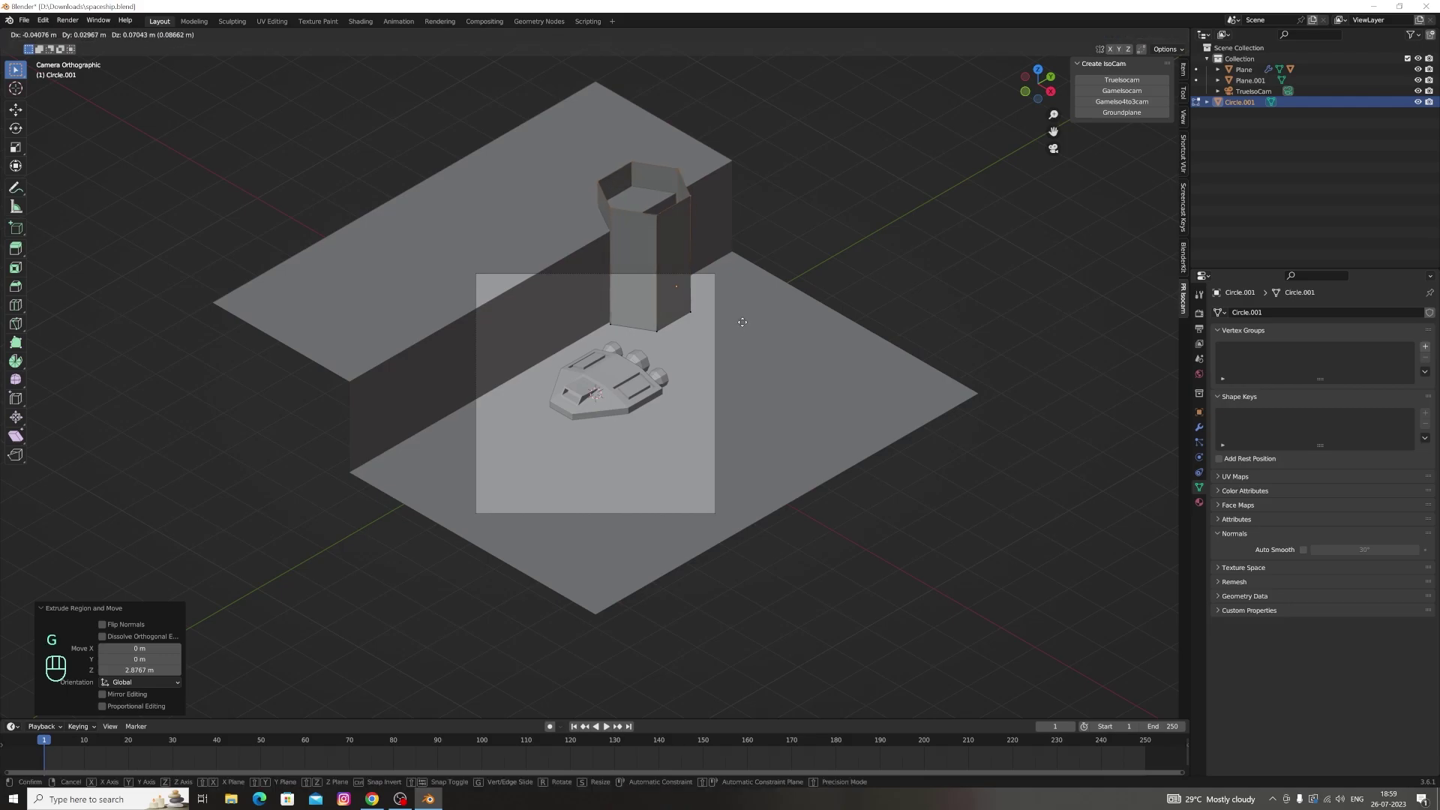
key(ctrl+z)
key(g)
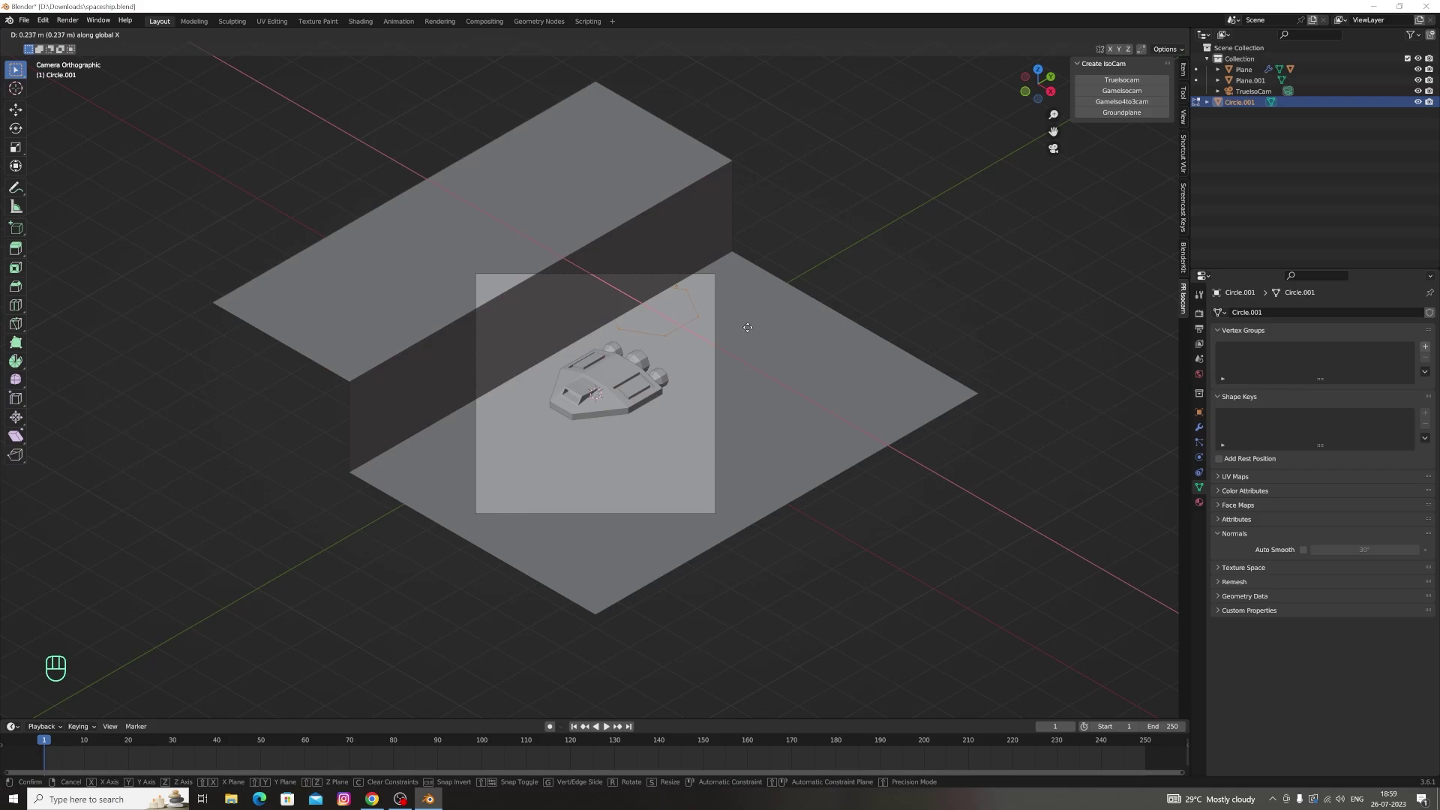
key(e)
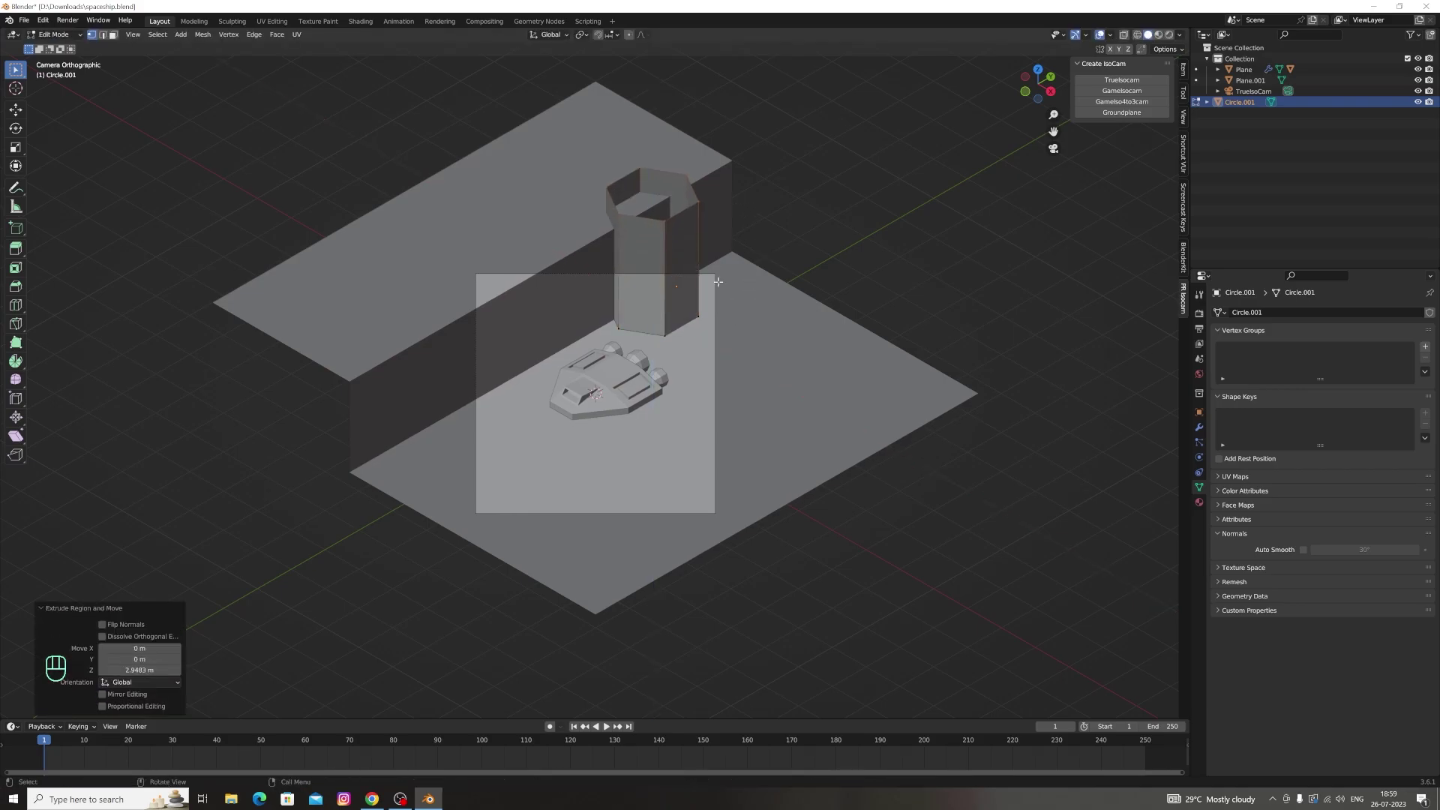
key(s)
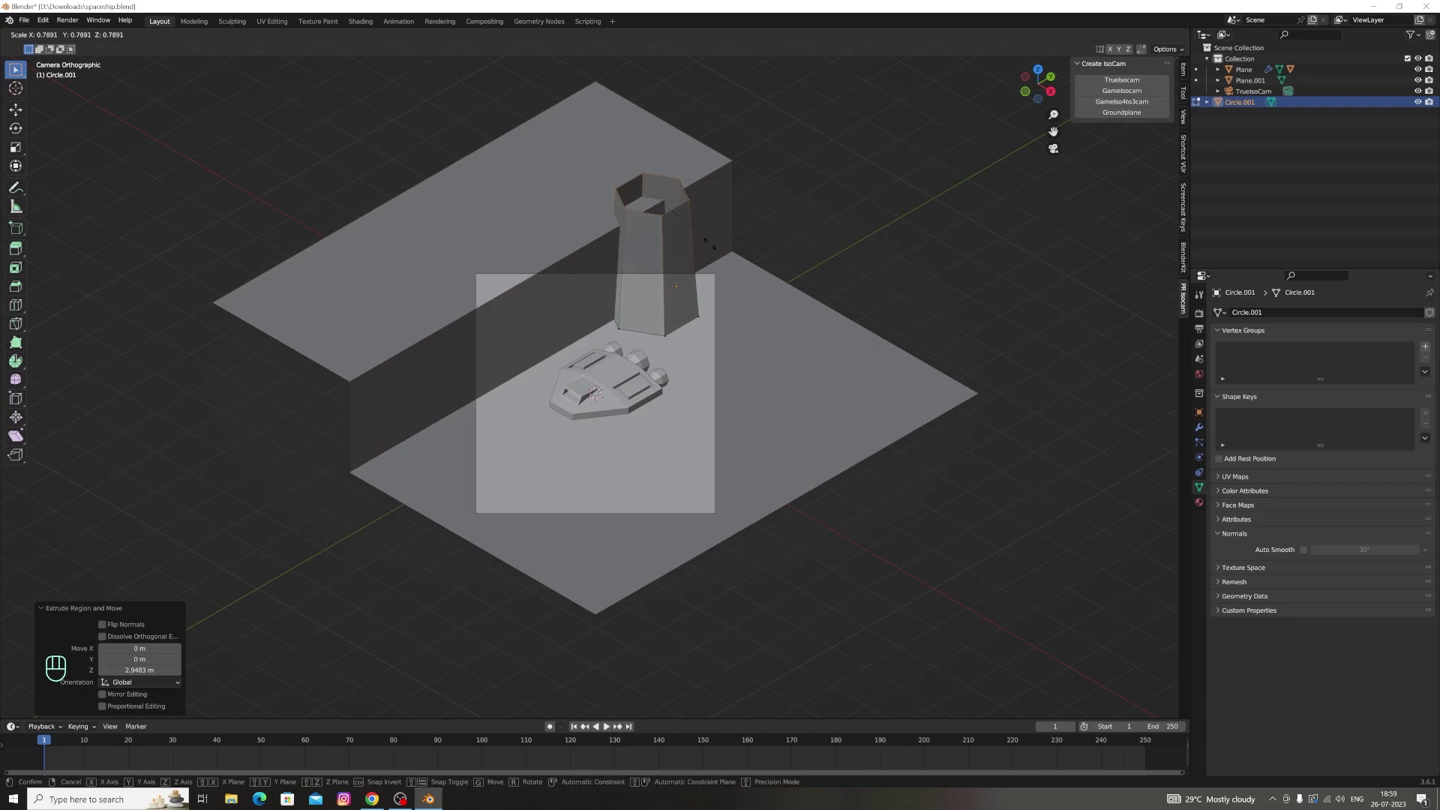
key(f)
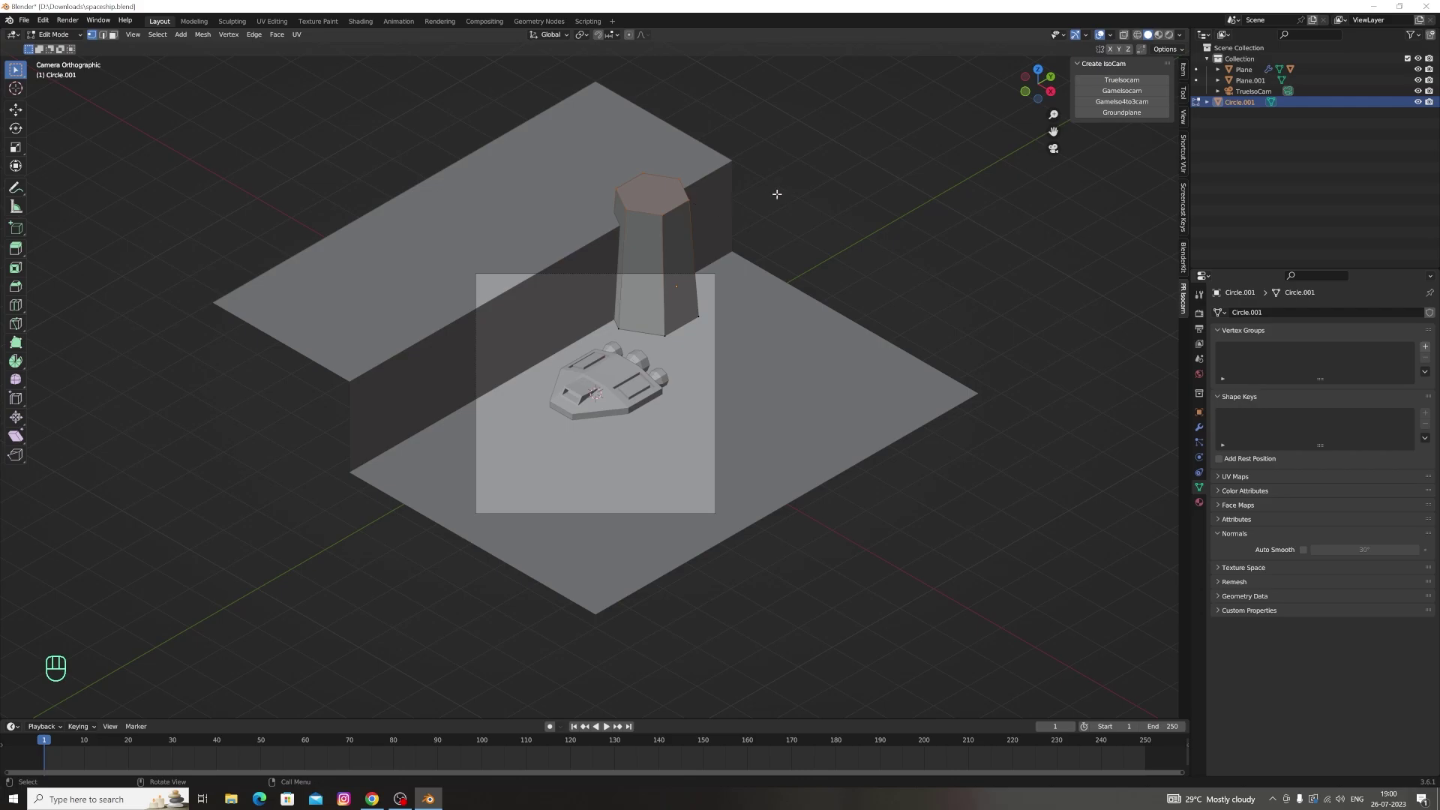
key(Tab)
Duplicate the pillar as Circle.002 to stand at the cliff's left end
key(shift+d)
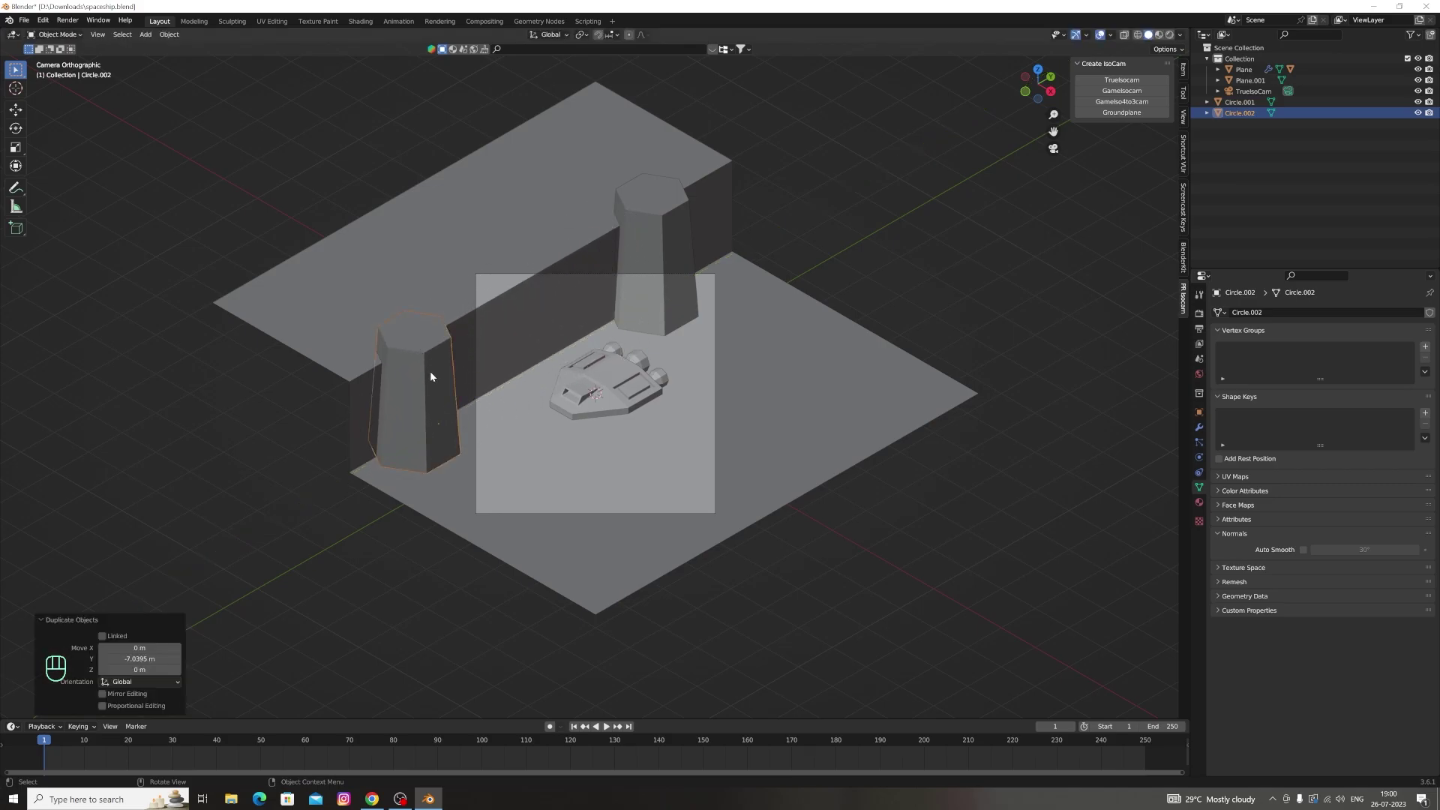
Duplicate the pillar into Circle.003 and Circle.004, placing each copy along the cliff wall
key(ctrl+d)
click(419, 394)
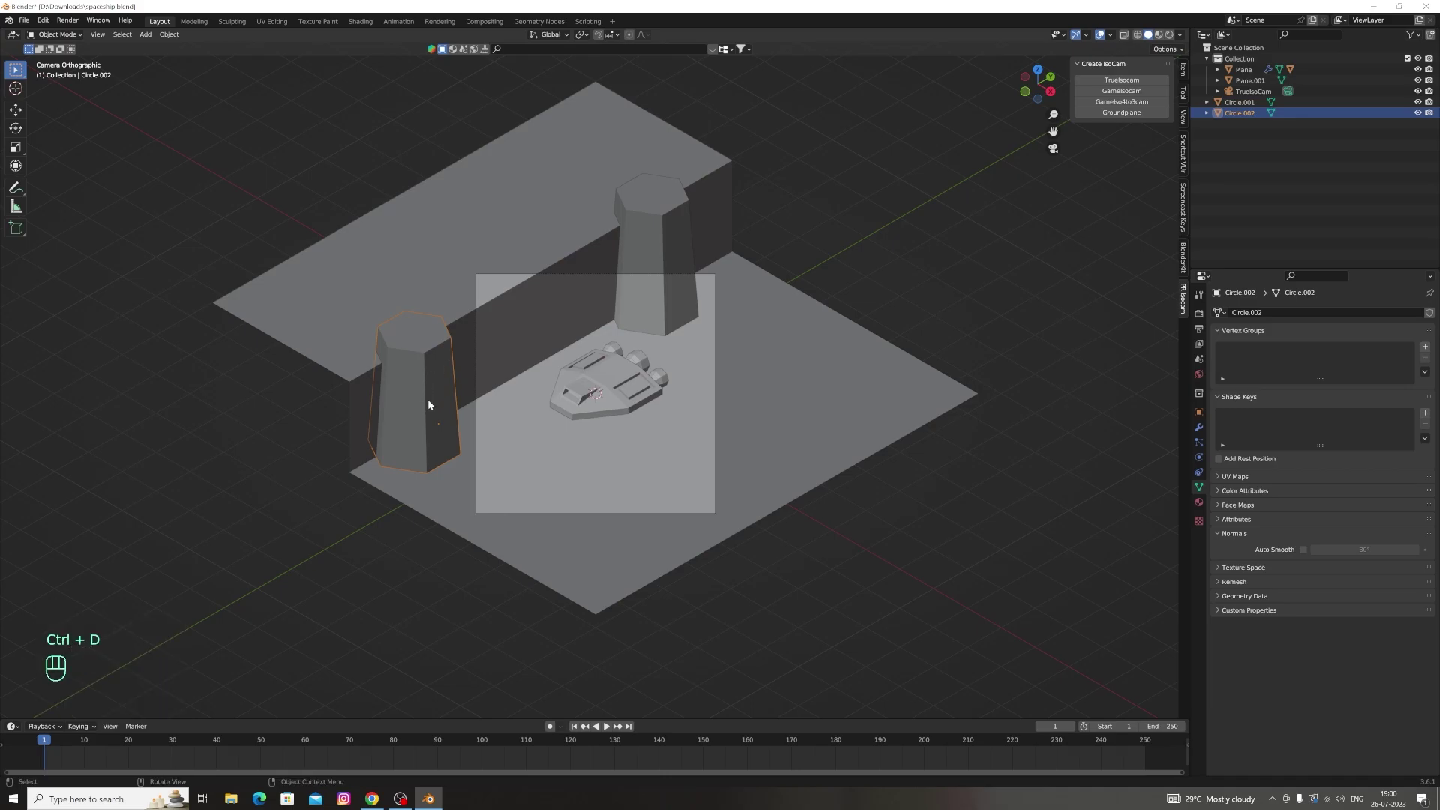
click(431, 402)
key(shift+d)
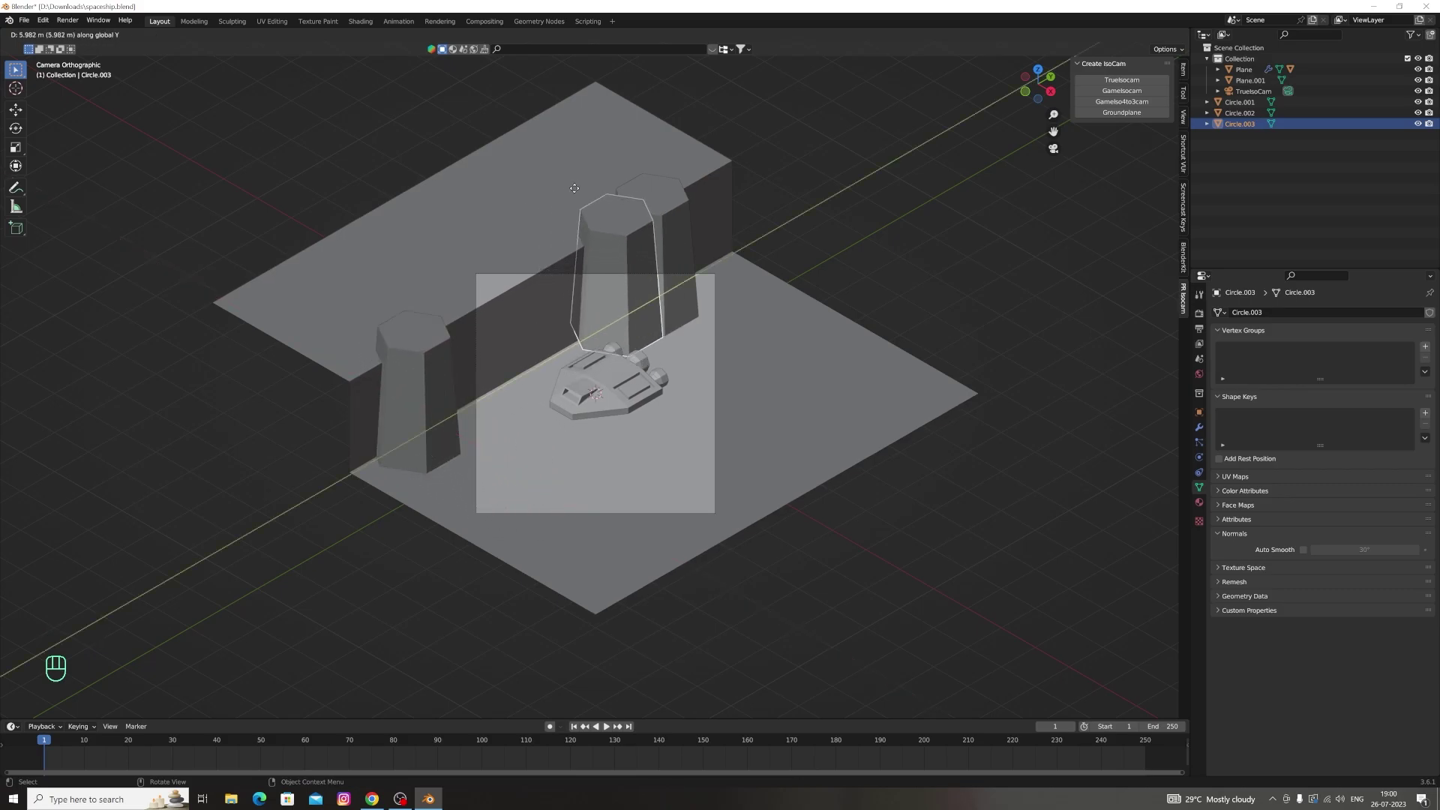
key(x)
key(g)
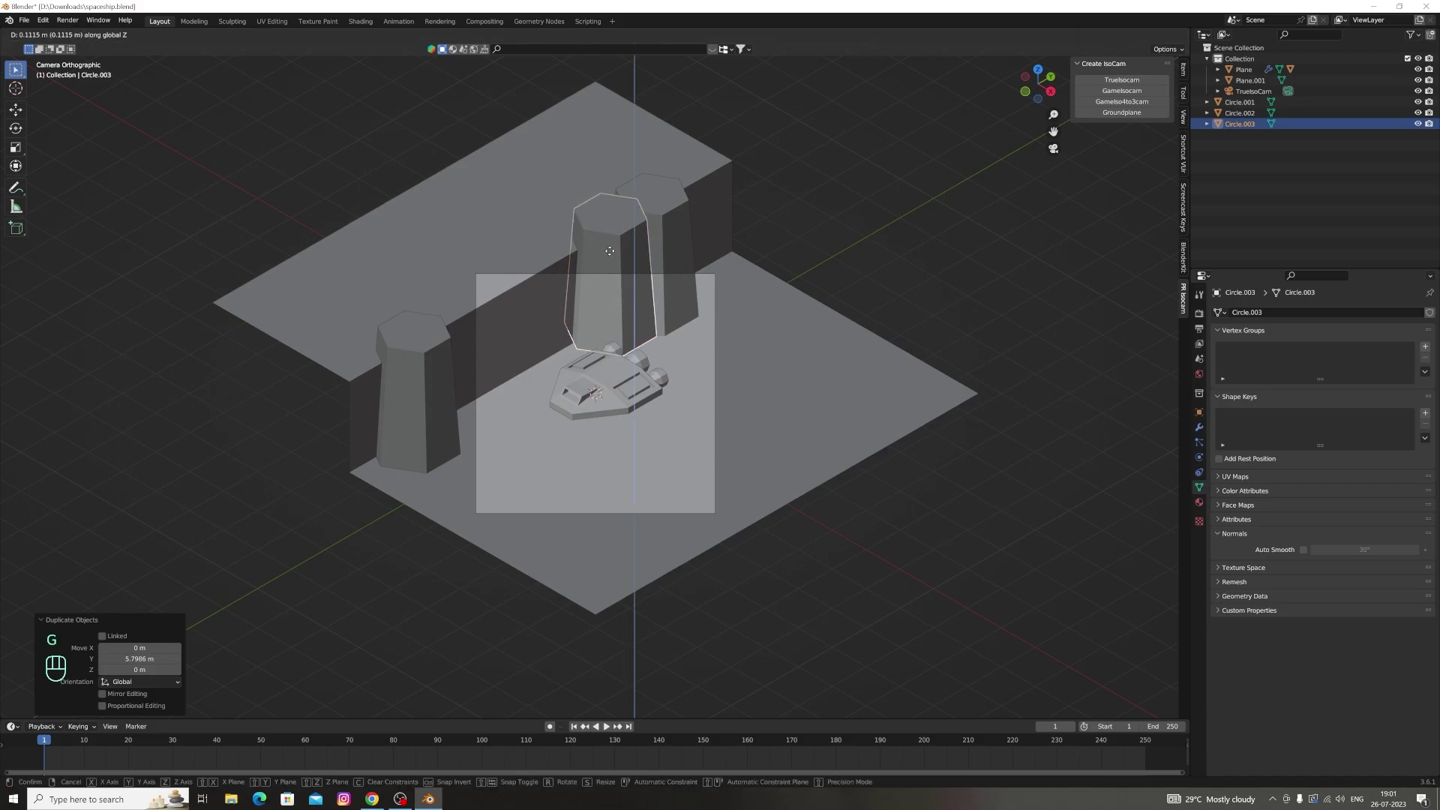
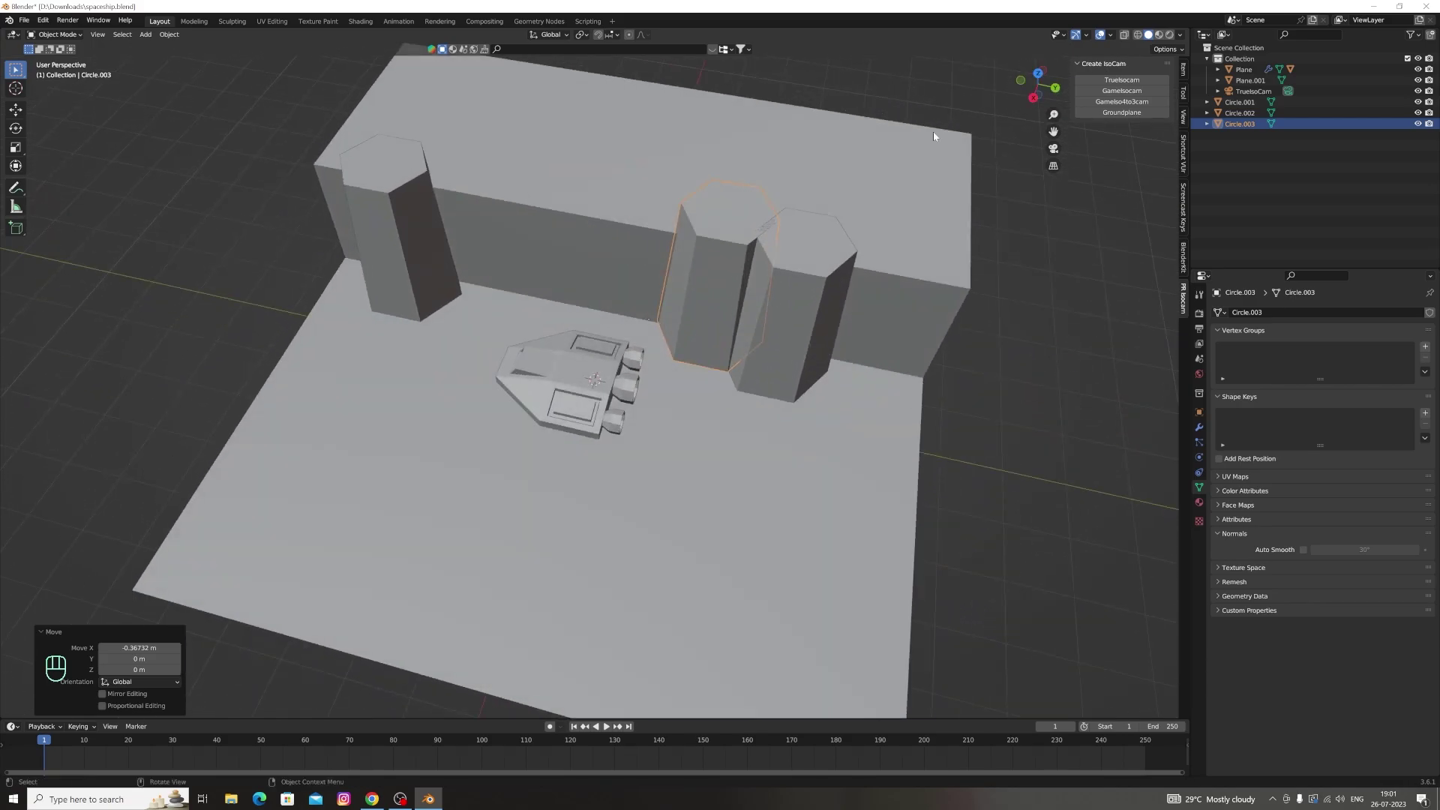
Duplicate once more into Circle.005 and scale it down shorter and slimmer beside the ship
key(shift+d)
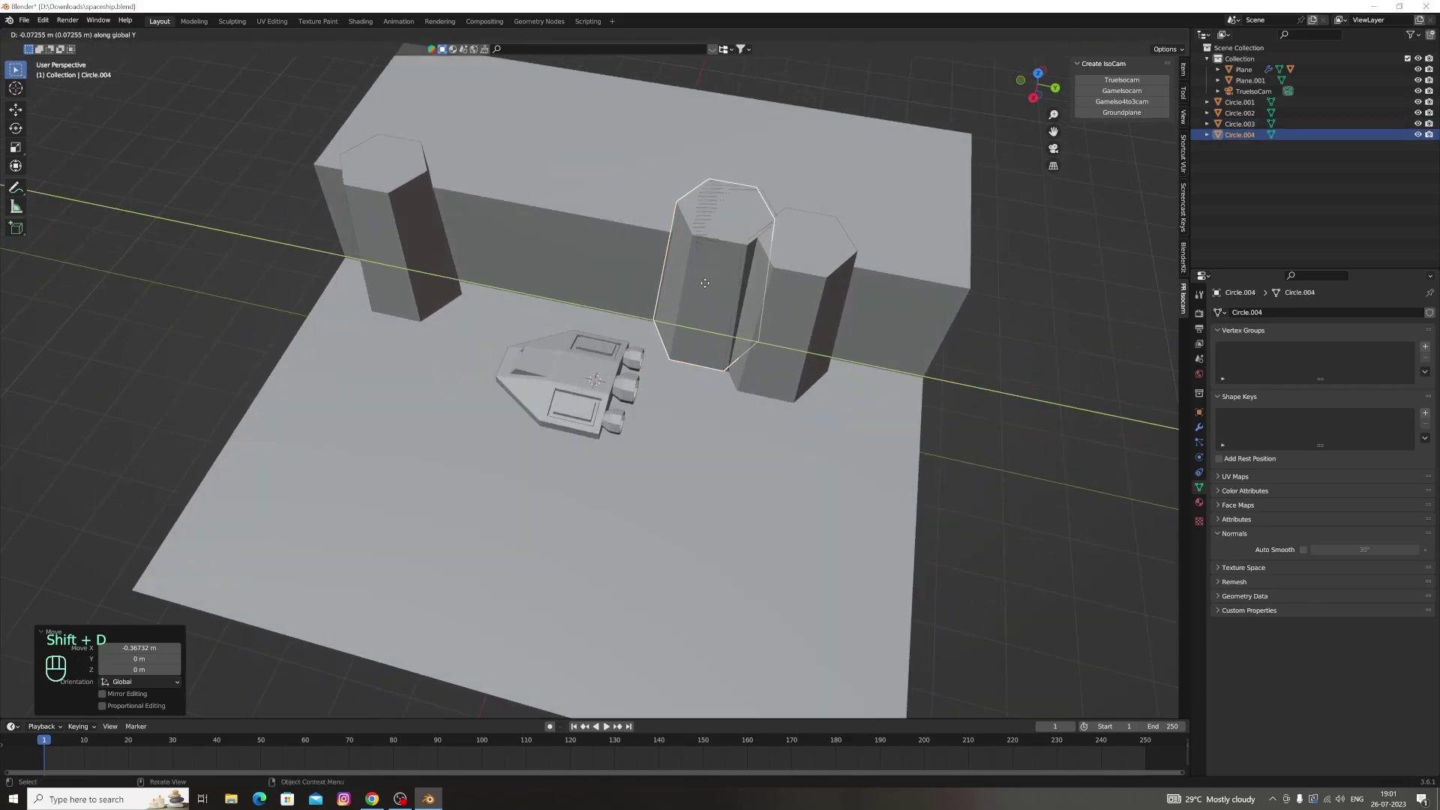
key(shift+d)
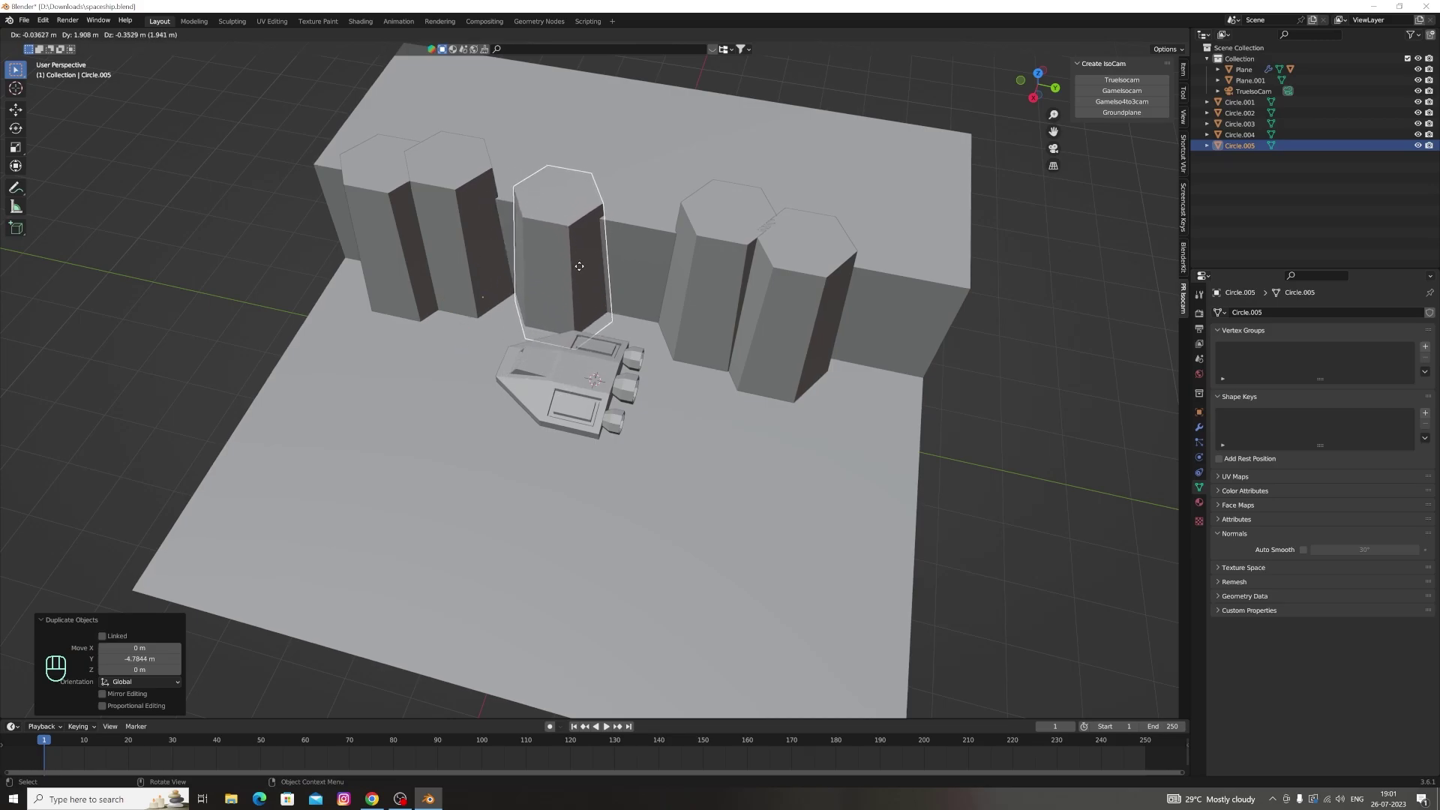
key(s)
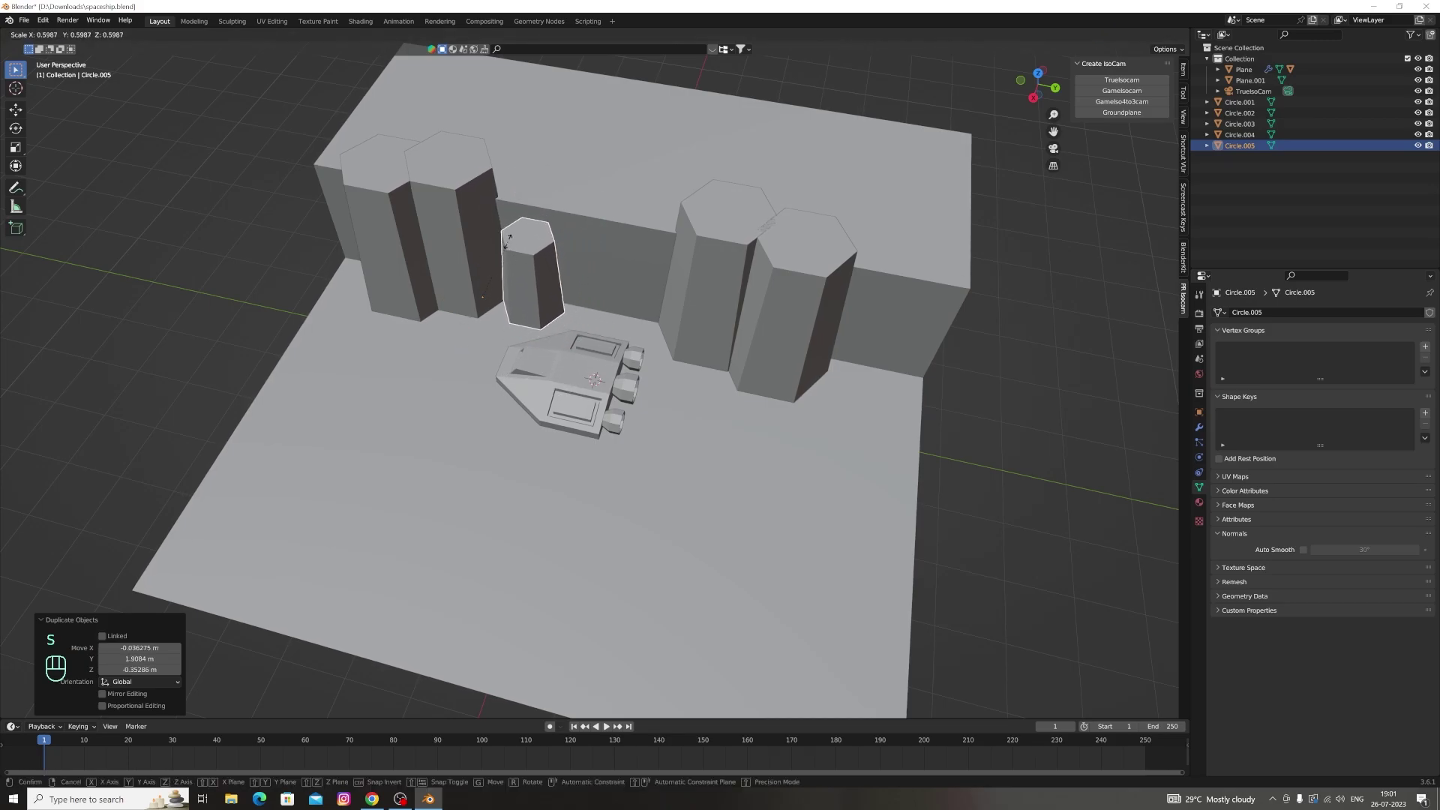
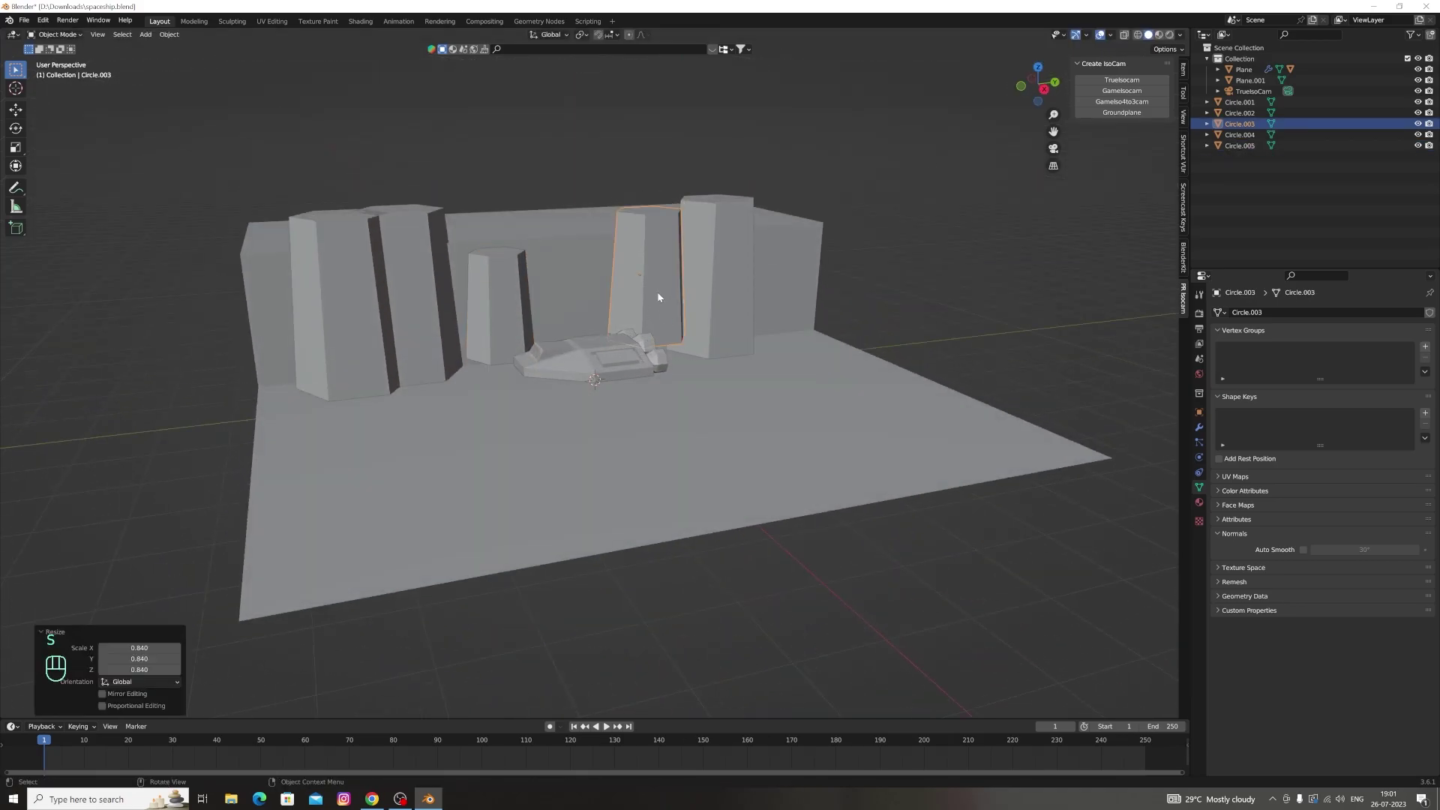
Move the short pillar to the left end of the row and lower it vertically
key(g)
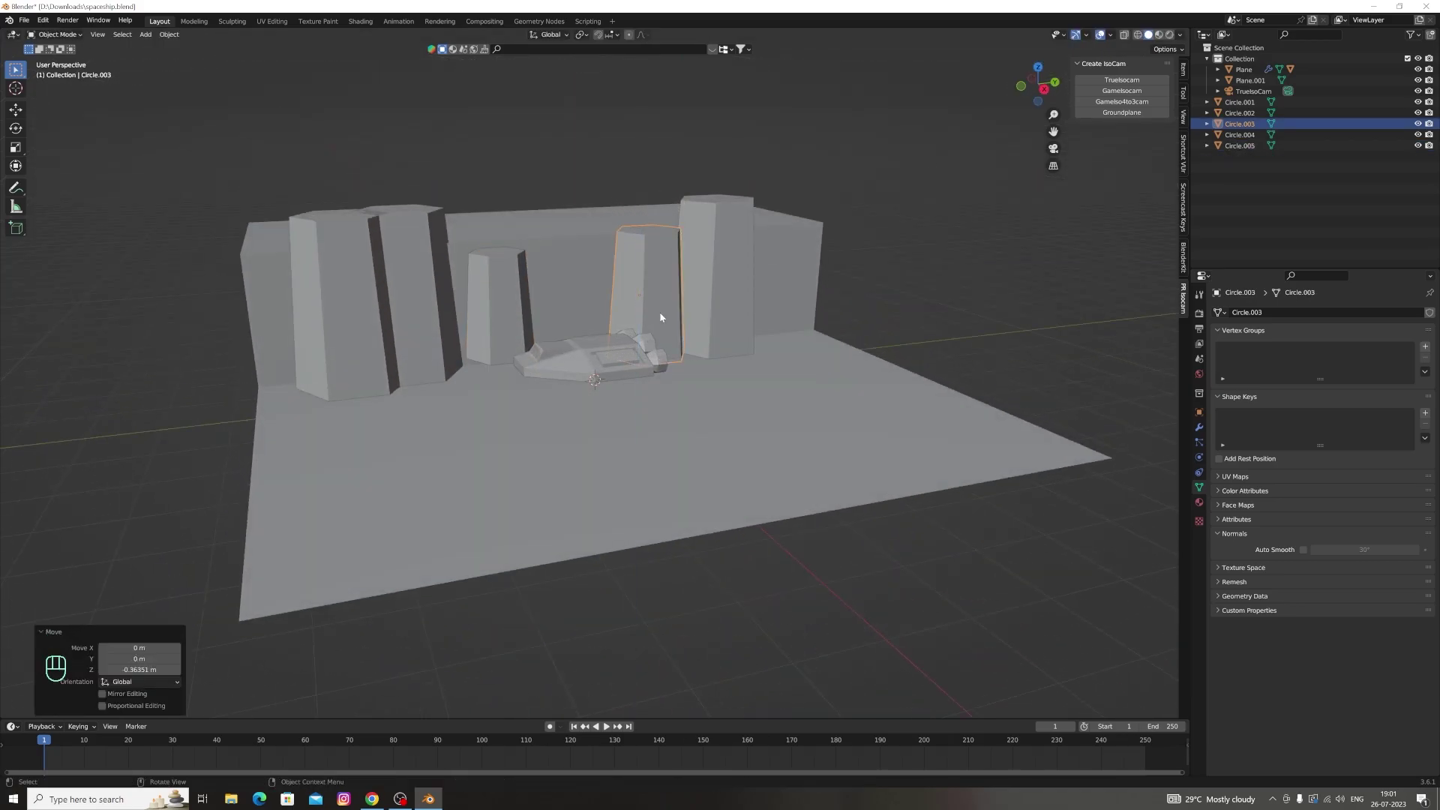
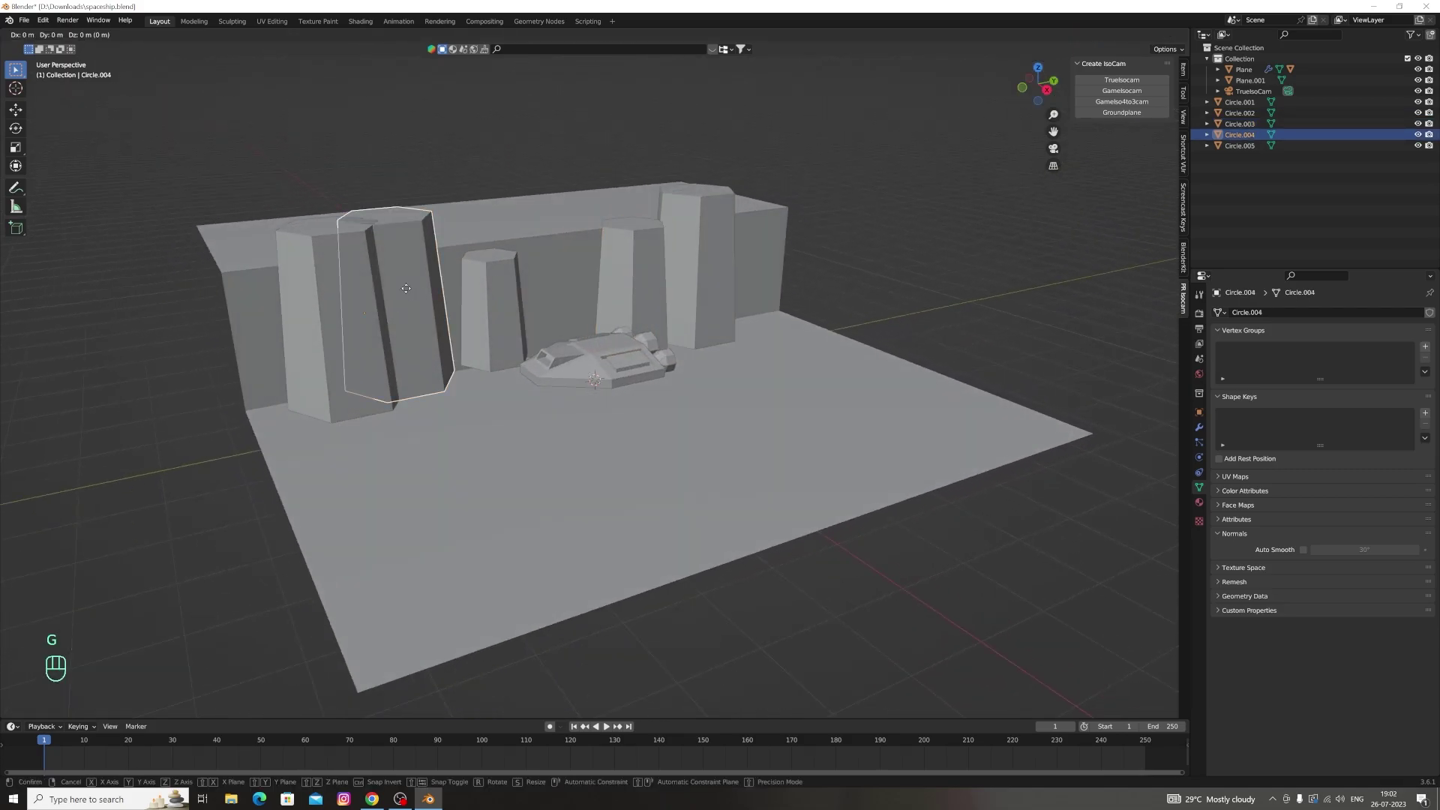
key(g)
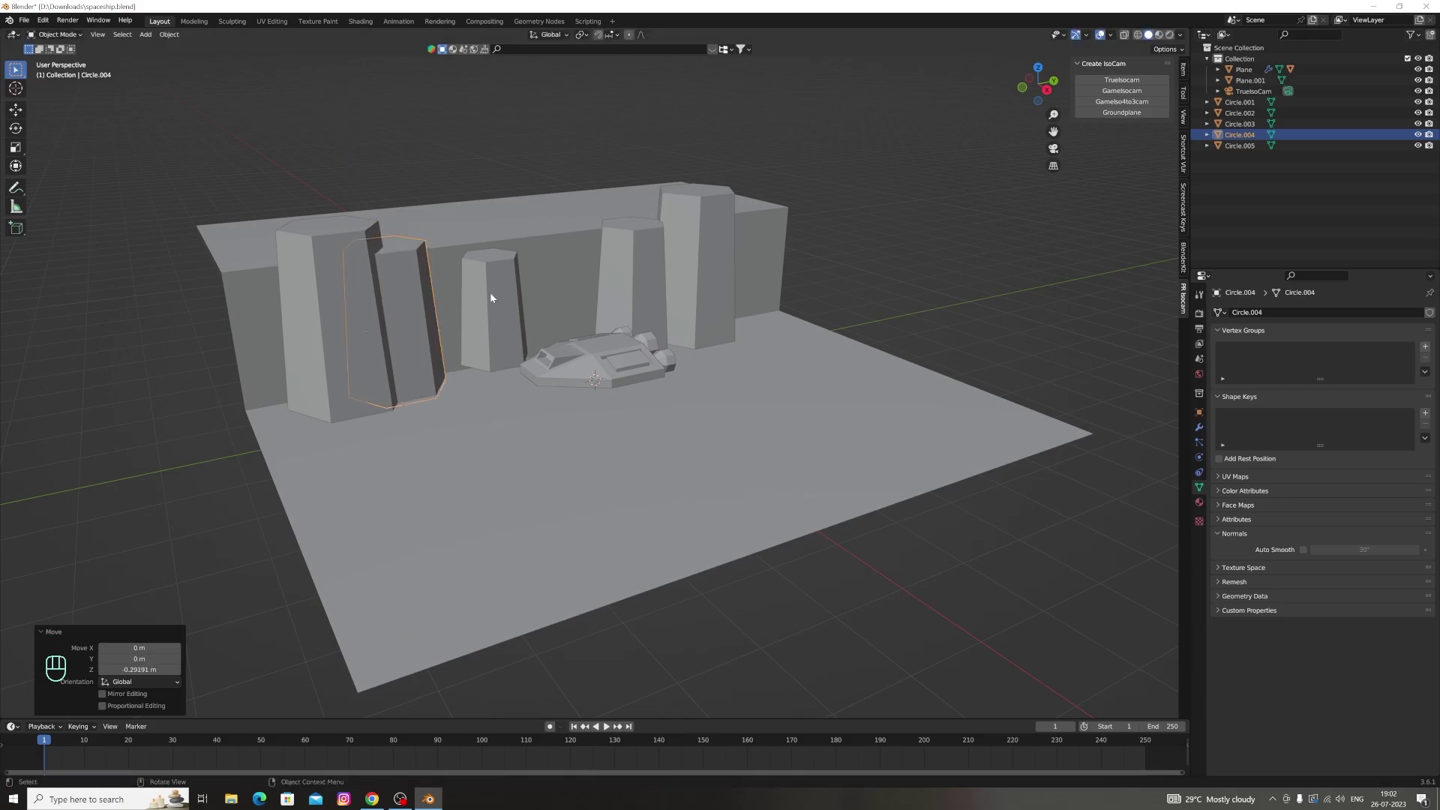
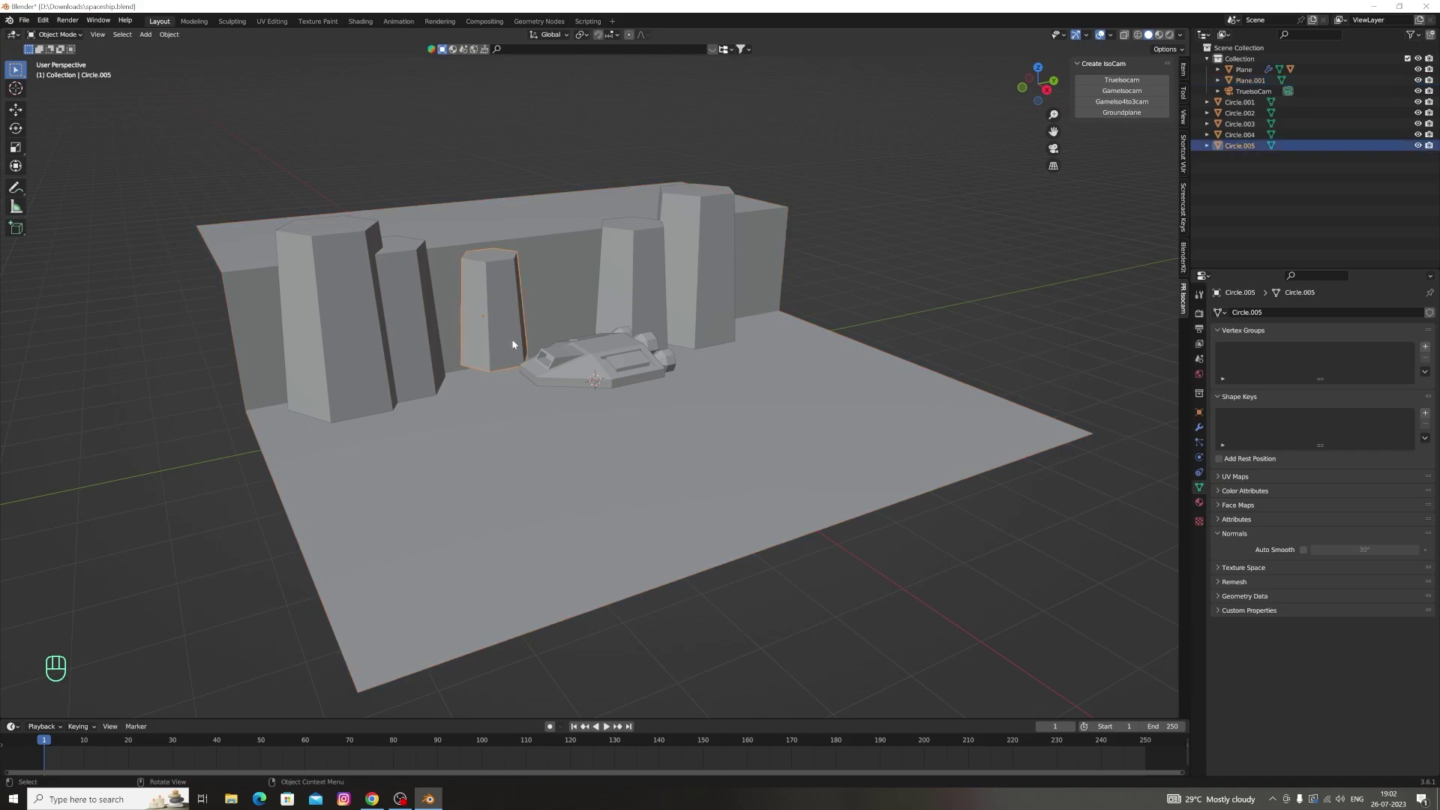
key(g)
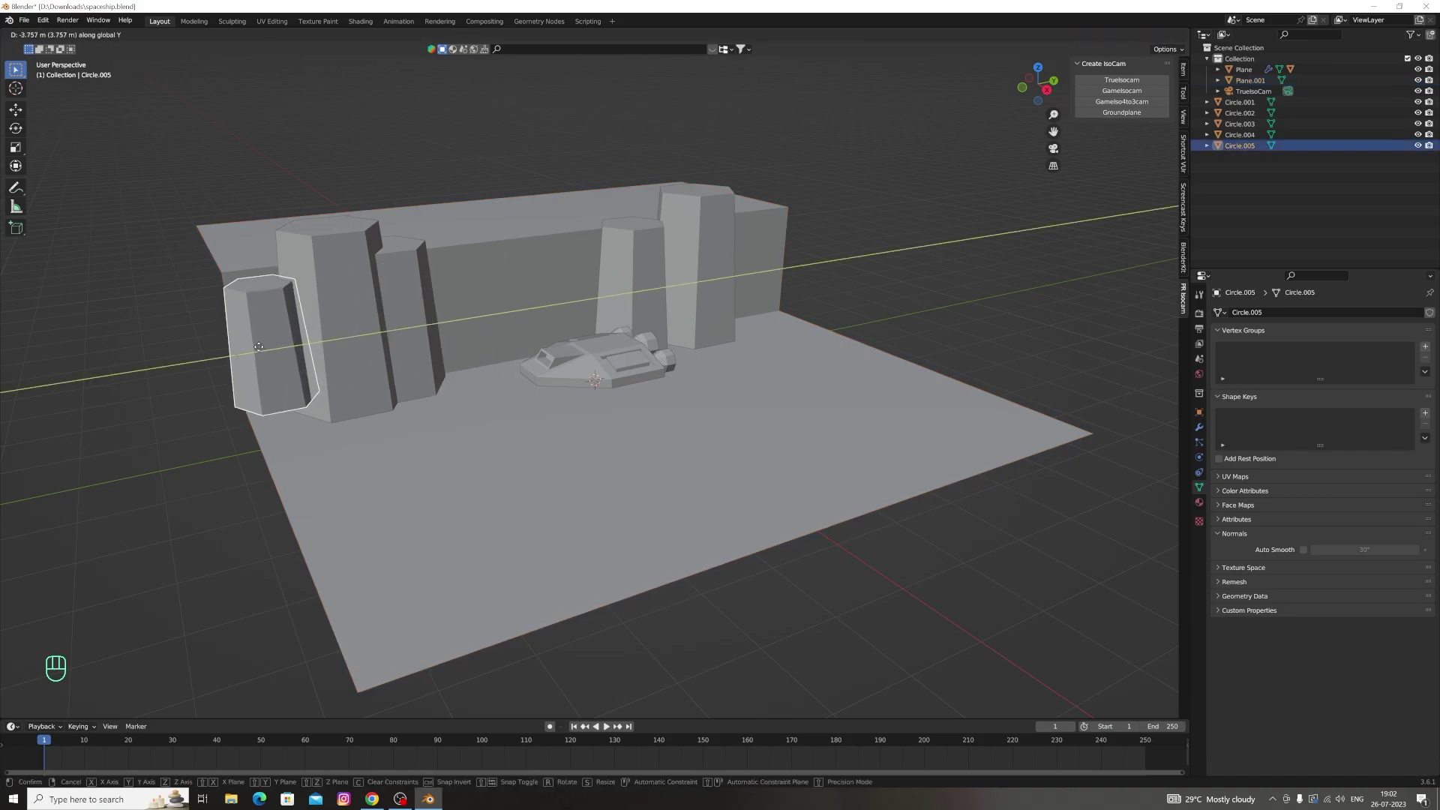
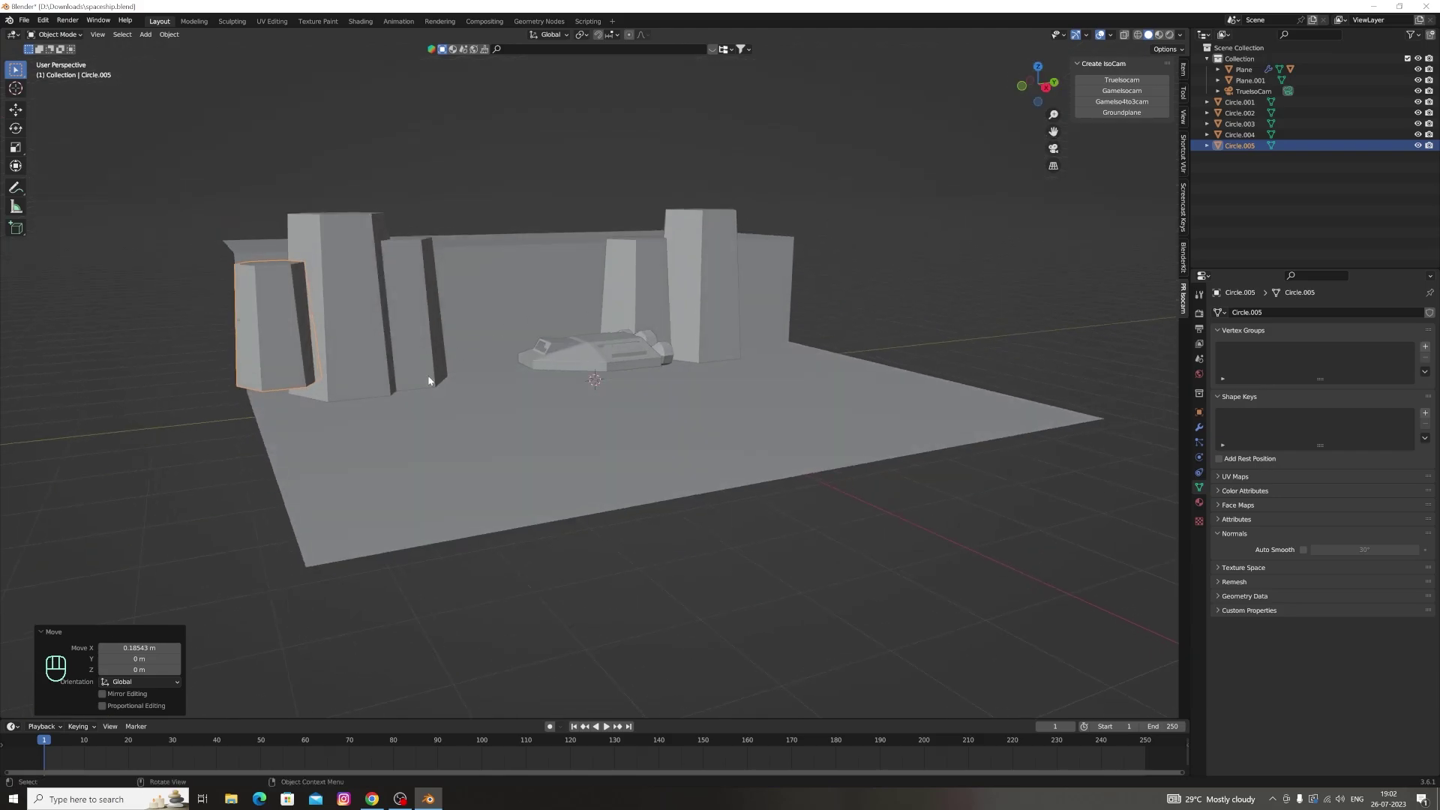
key(g)
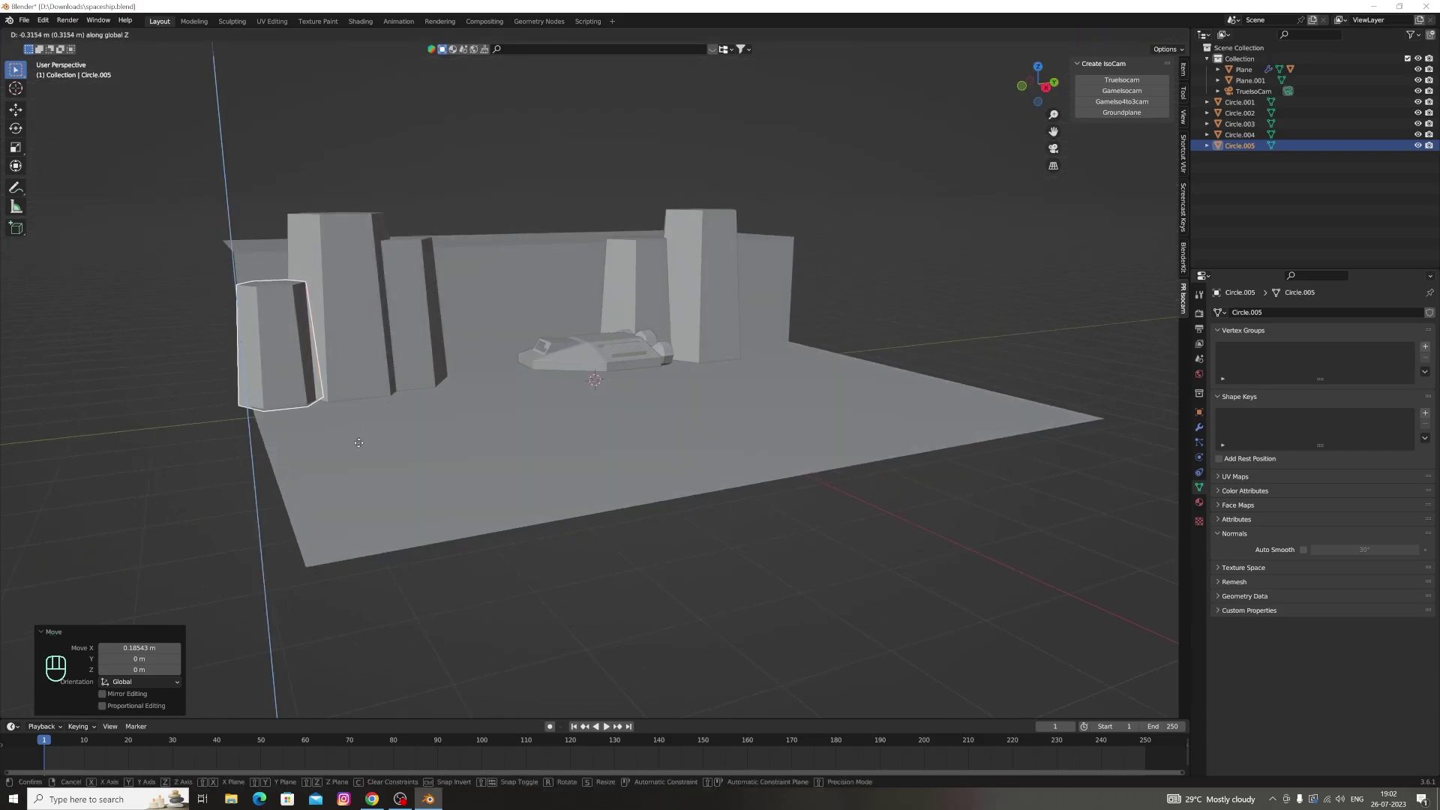
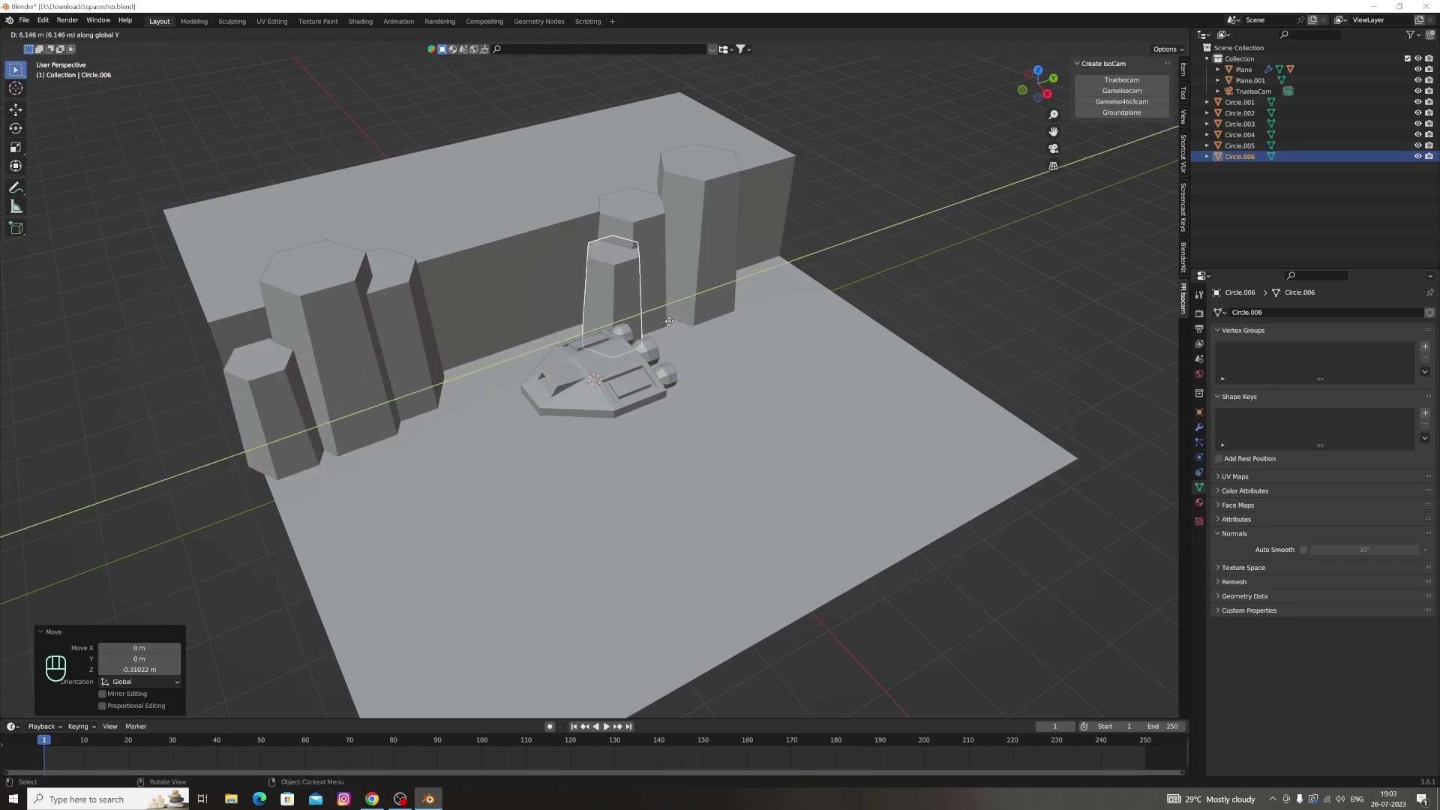
Duplicate pillars Circle.006 to Circle.009 along the cliff wall, nudging the newest vertically beside the ship
key(shift+d)
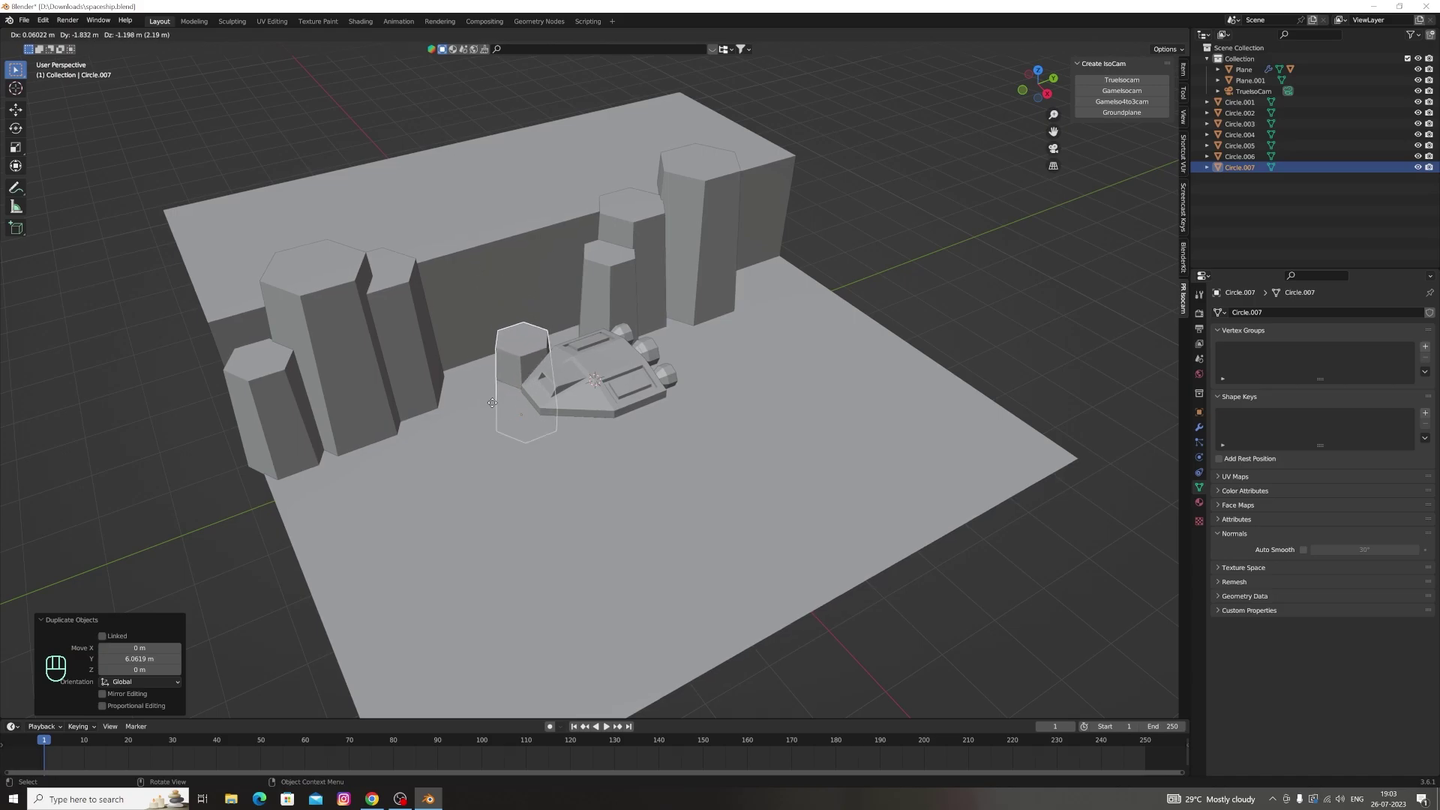
key(shift+d)
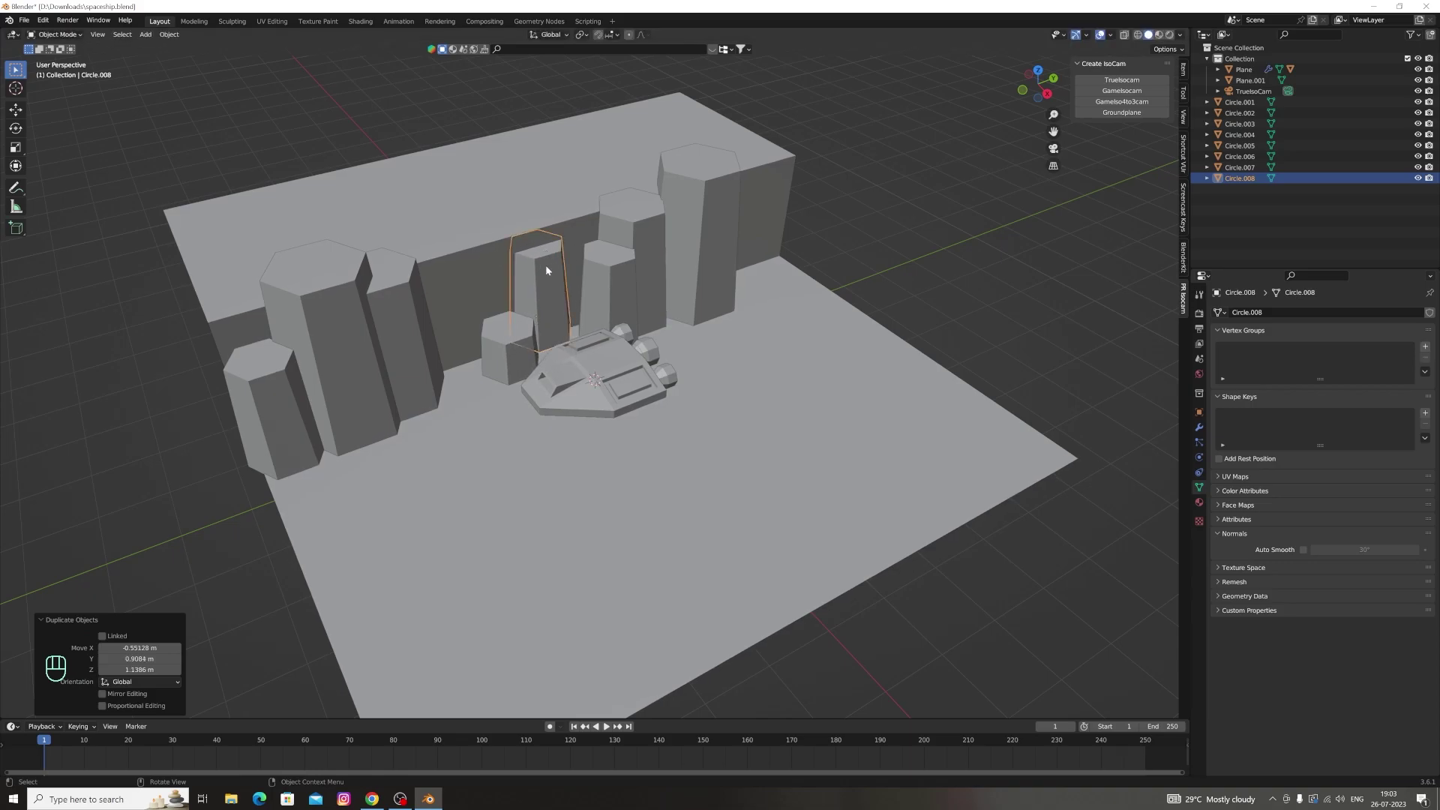
key(s)
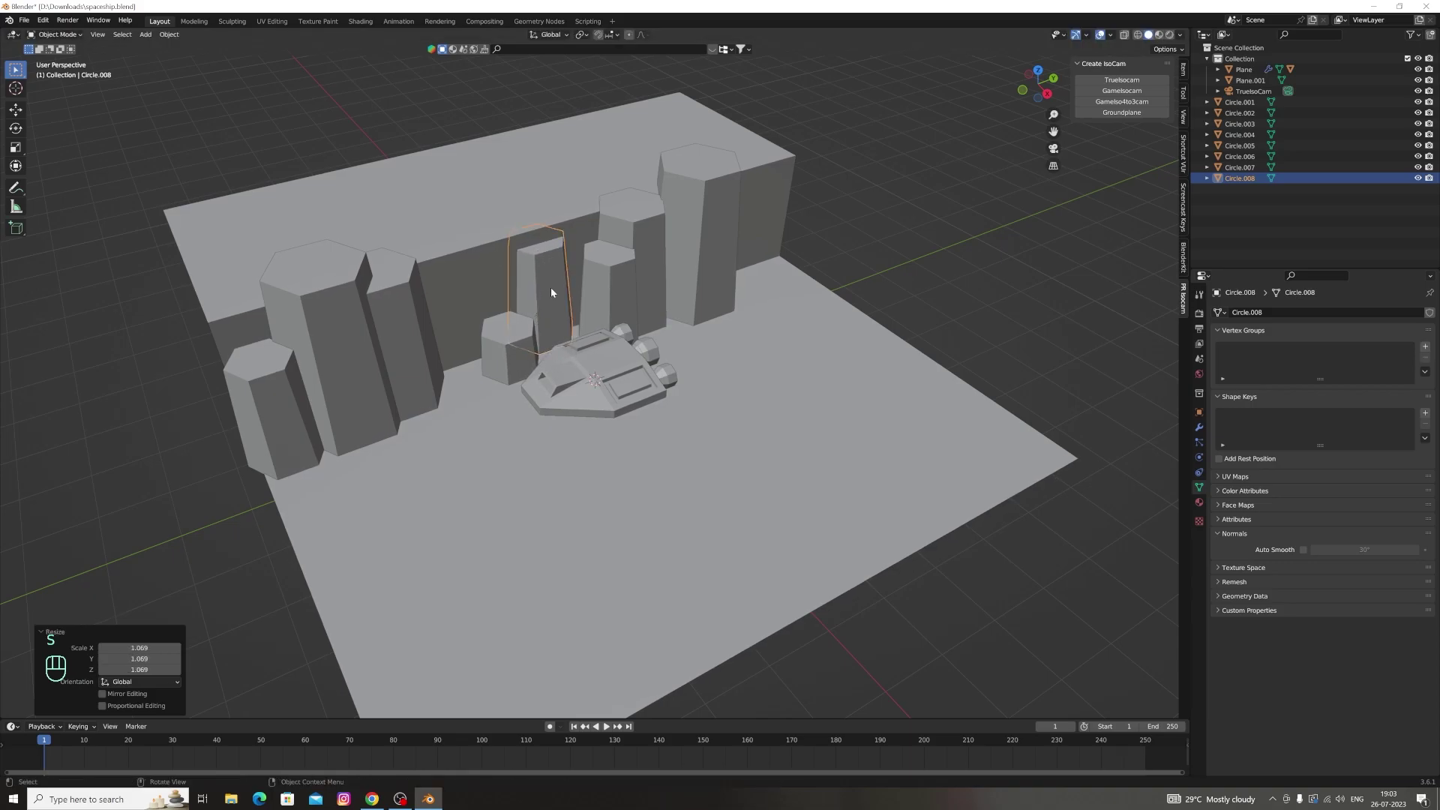
key(g)
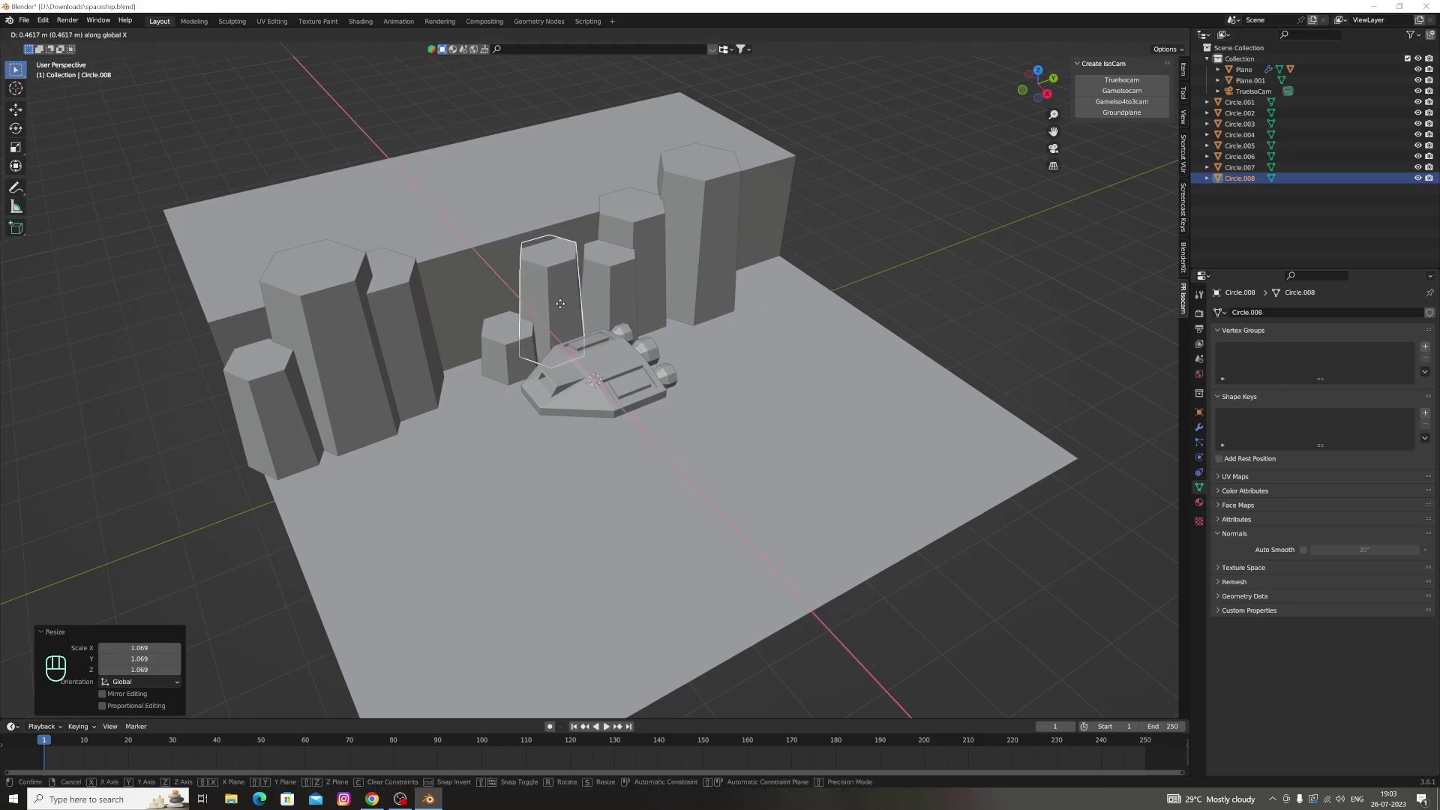
key(shift+d)
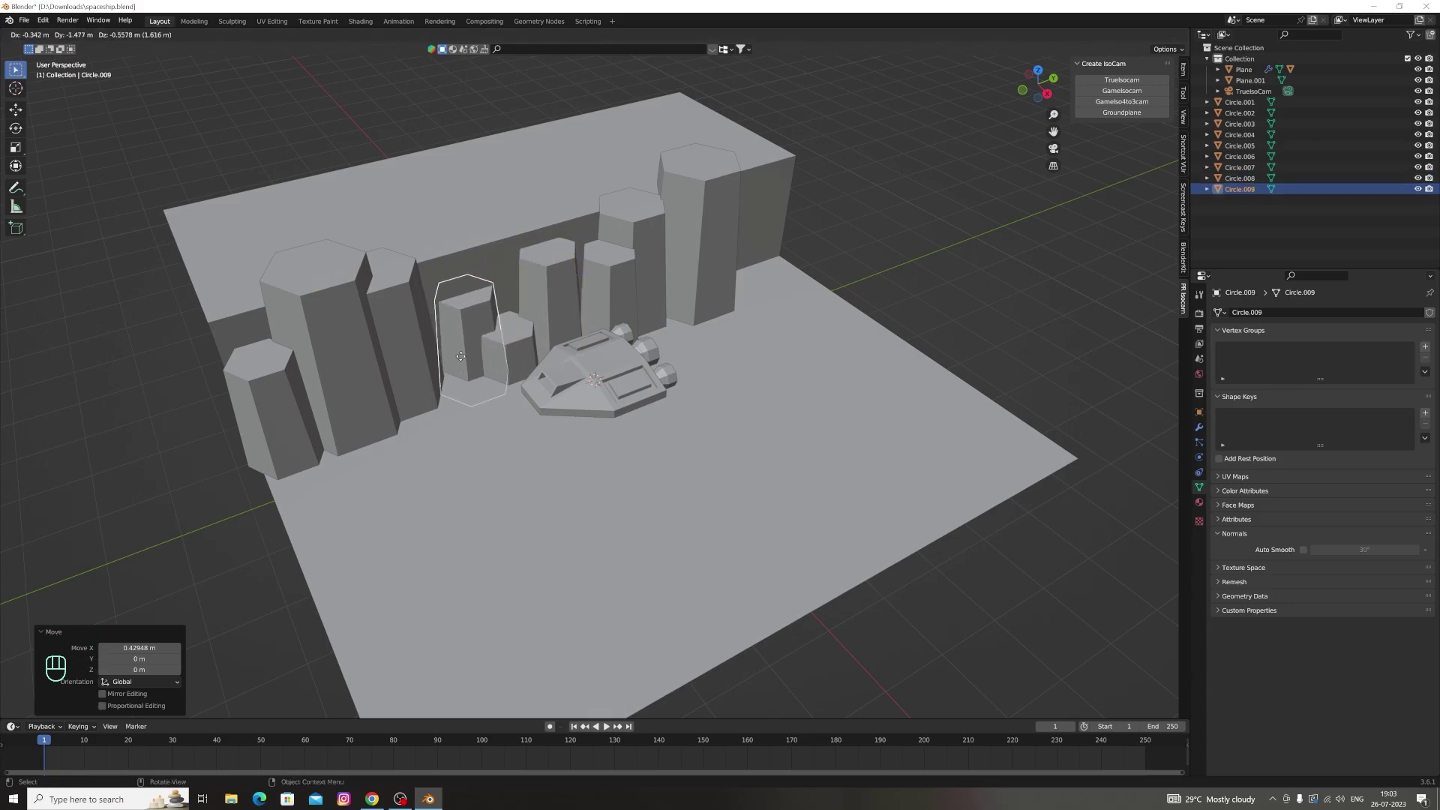
key(g)
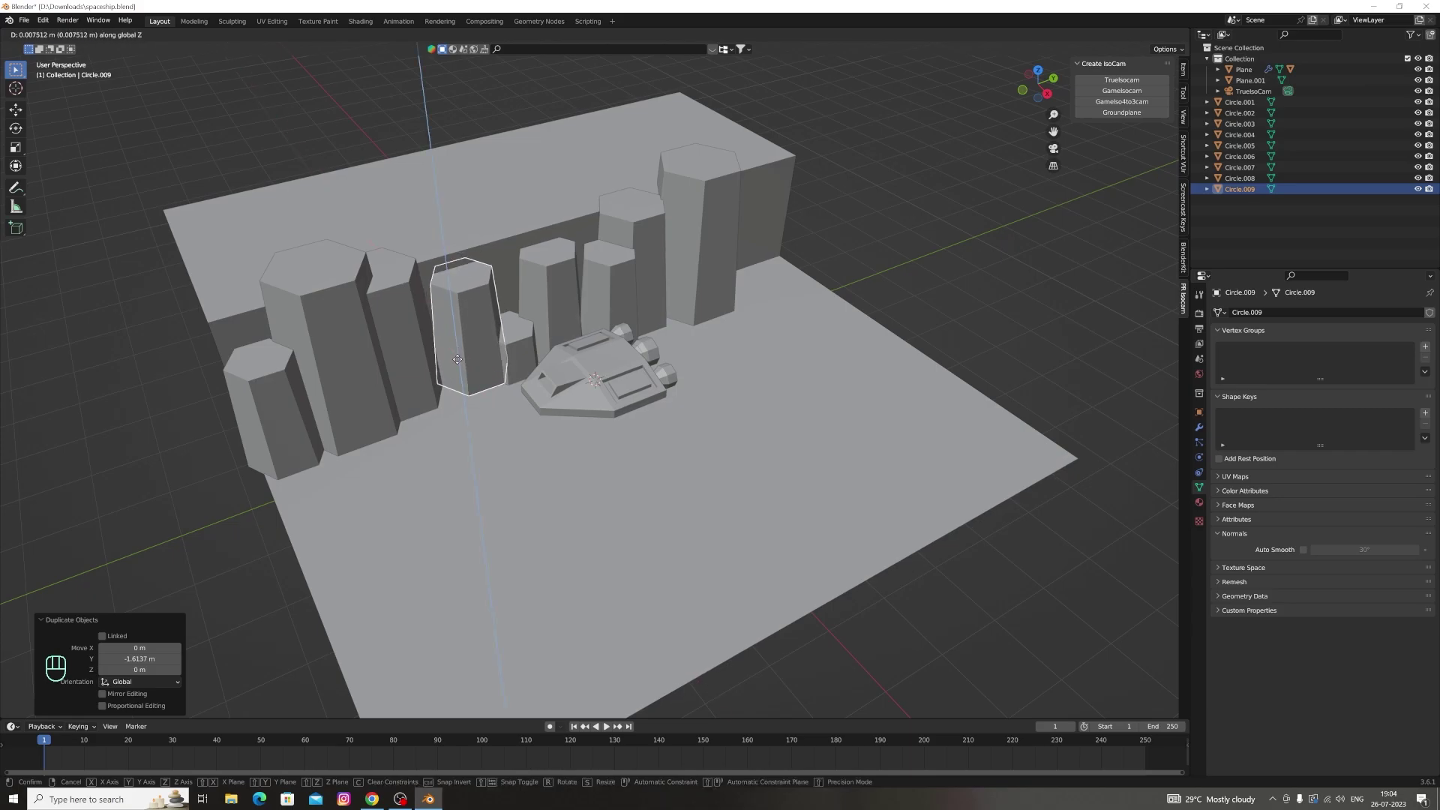
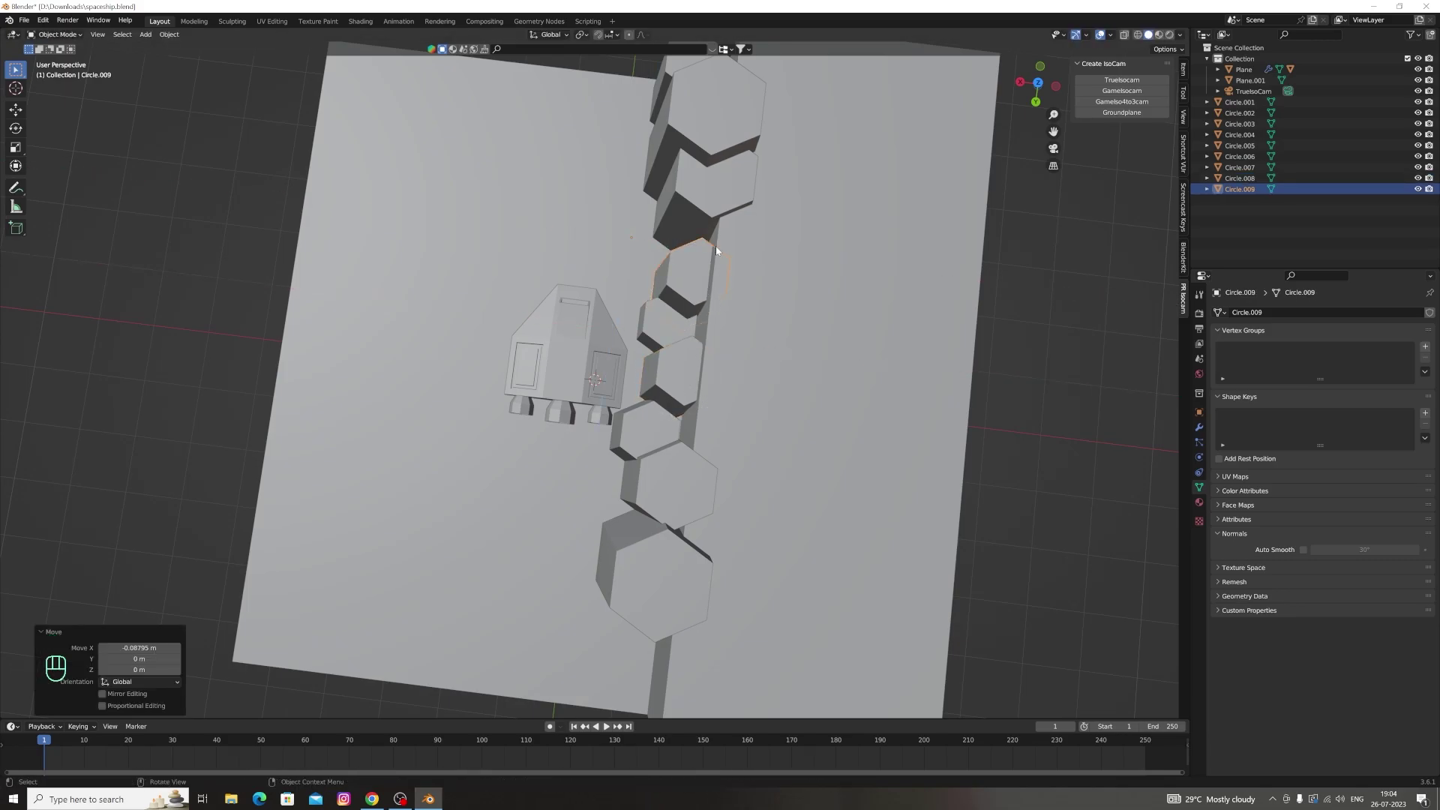
Slide Circle.004 along the row against its neighbour, then refine its height vertically
key(g)
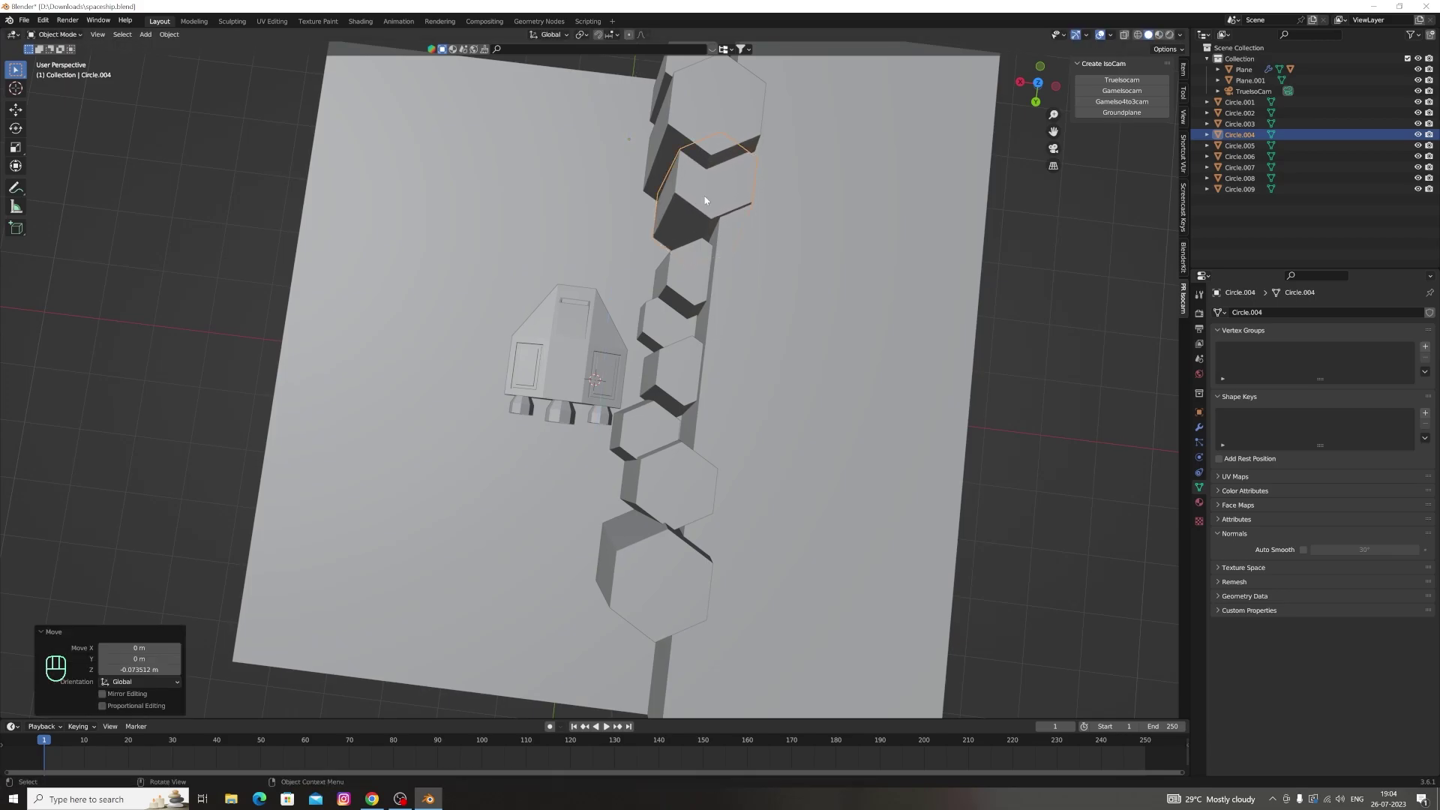
key(y)
key(x)
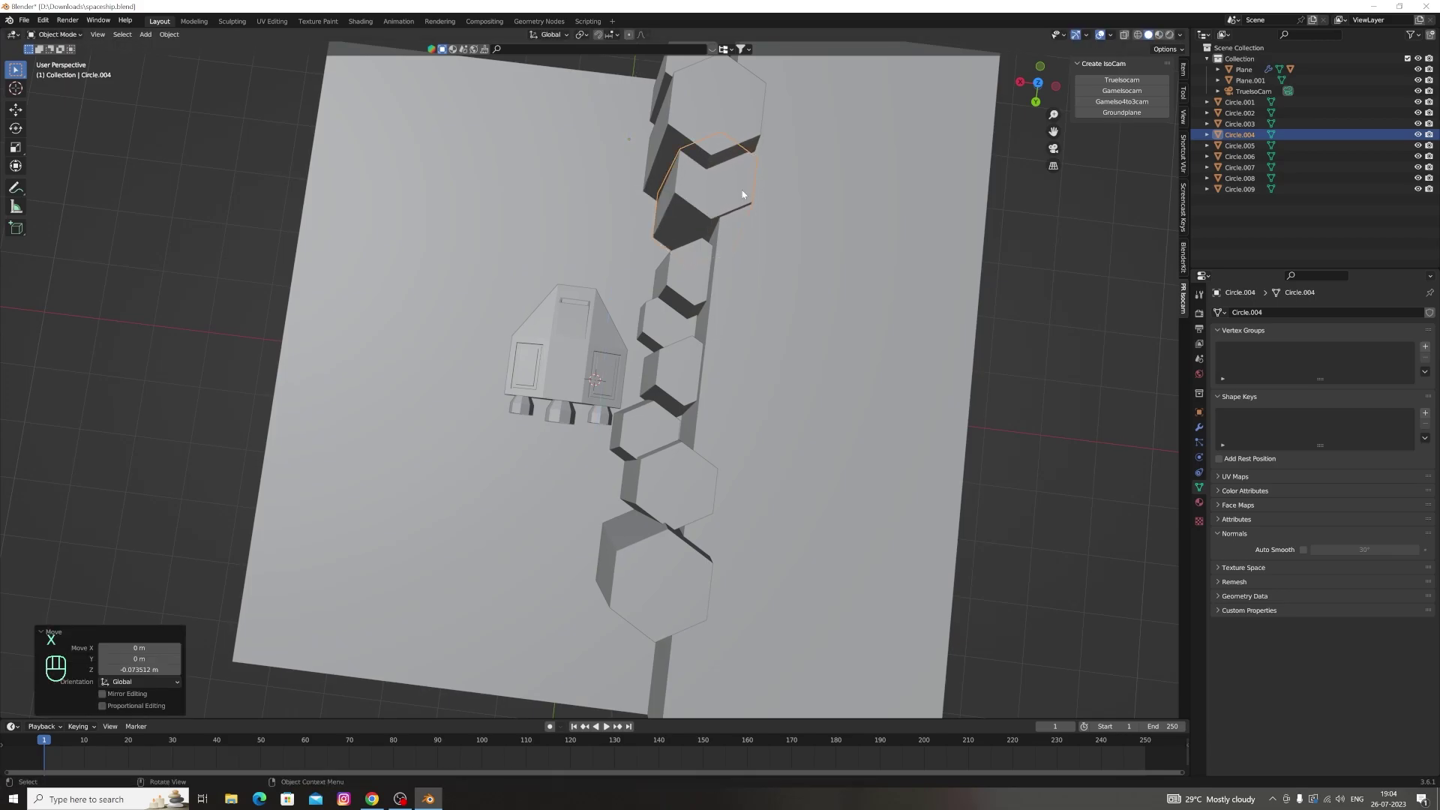
key(g)
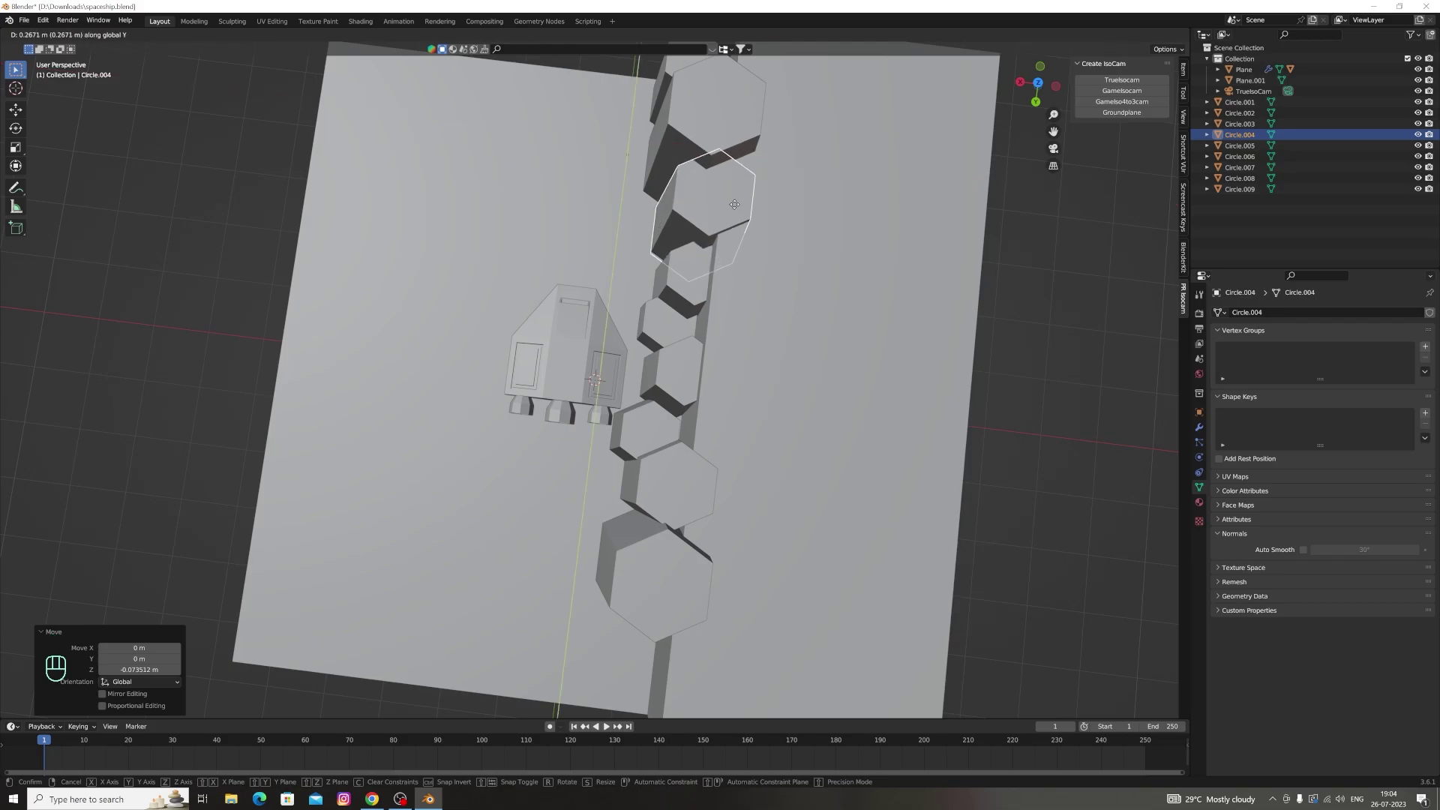
key(g)
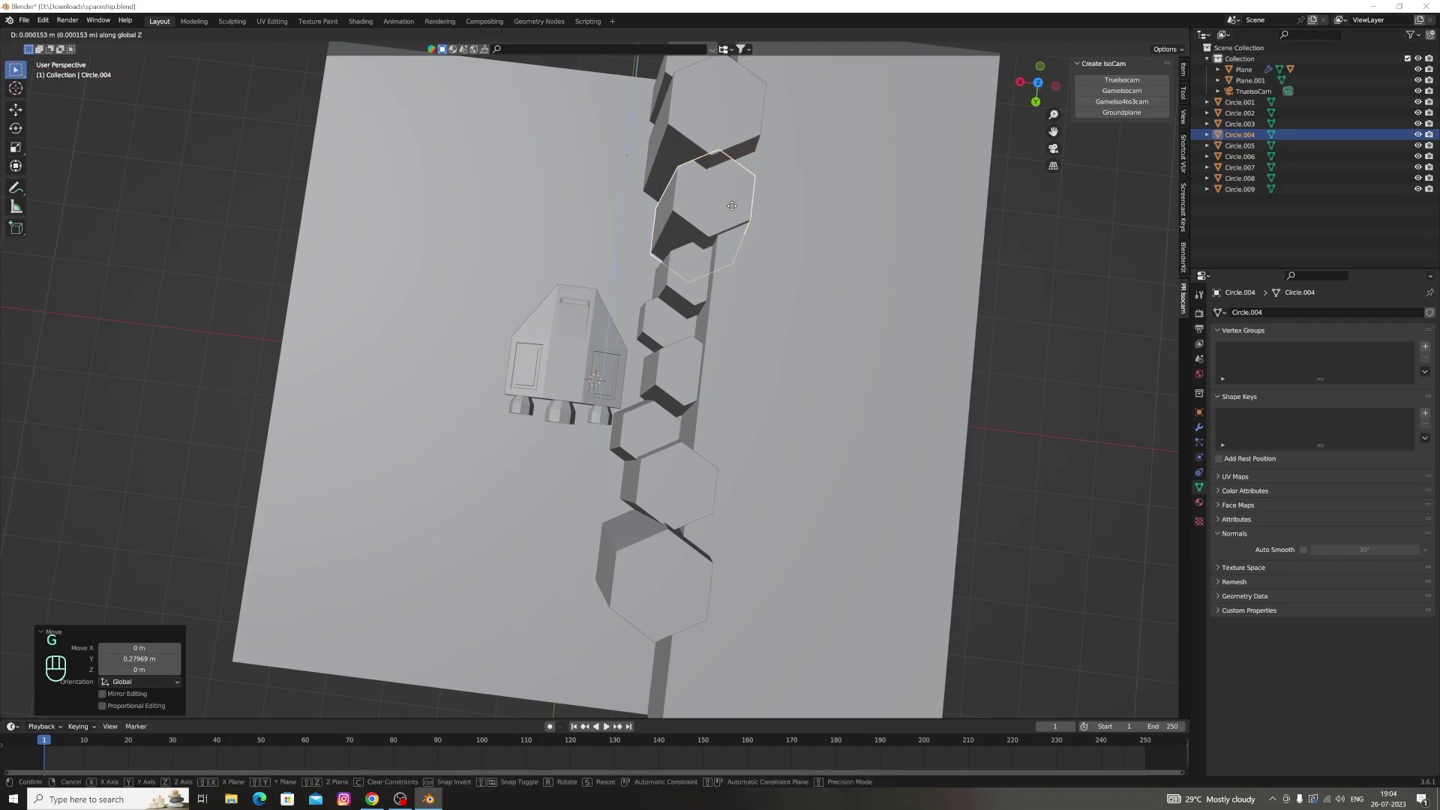
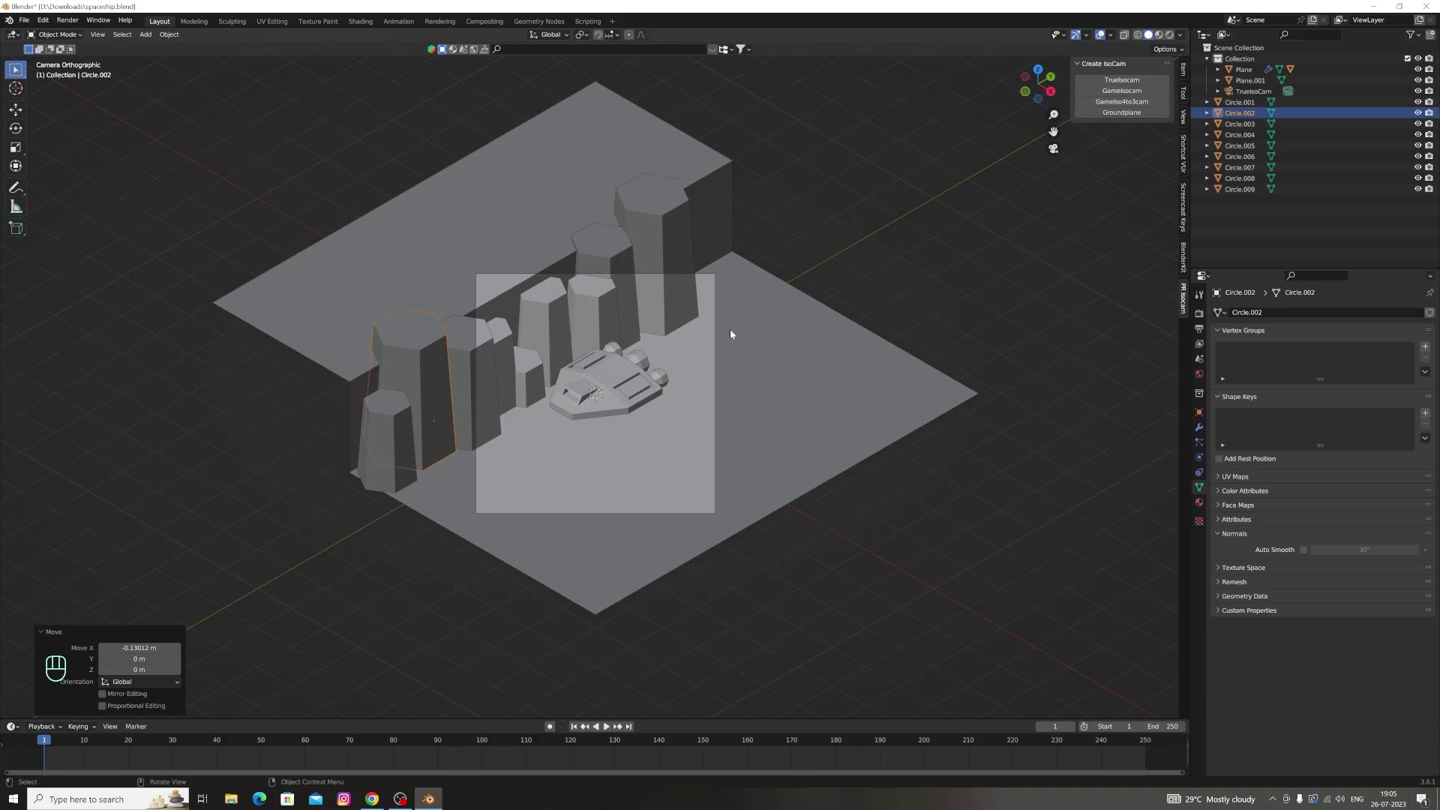
Duplicate the small pillar beside the ship into Circle.010 and shift it sideways to the cliff's left end
click(1053, 150)
click(526, 343)
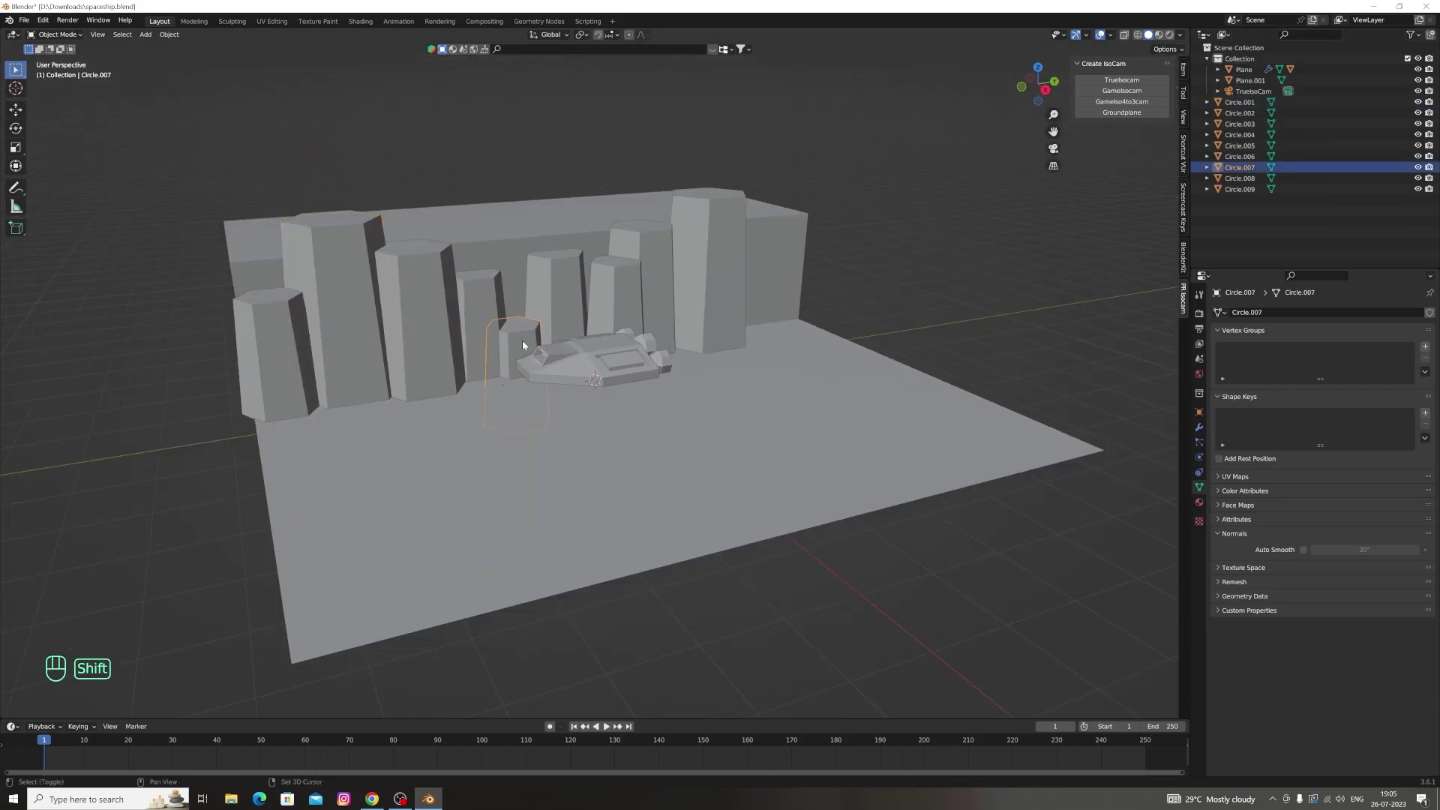
key(shift+d)
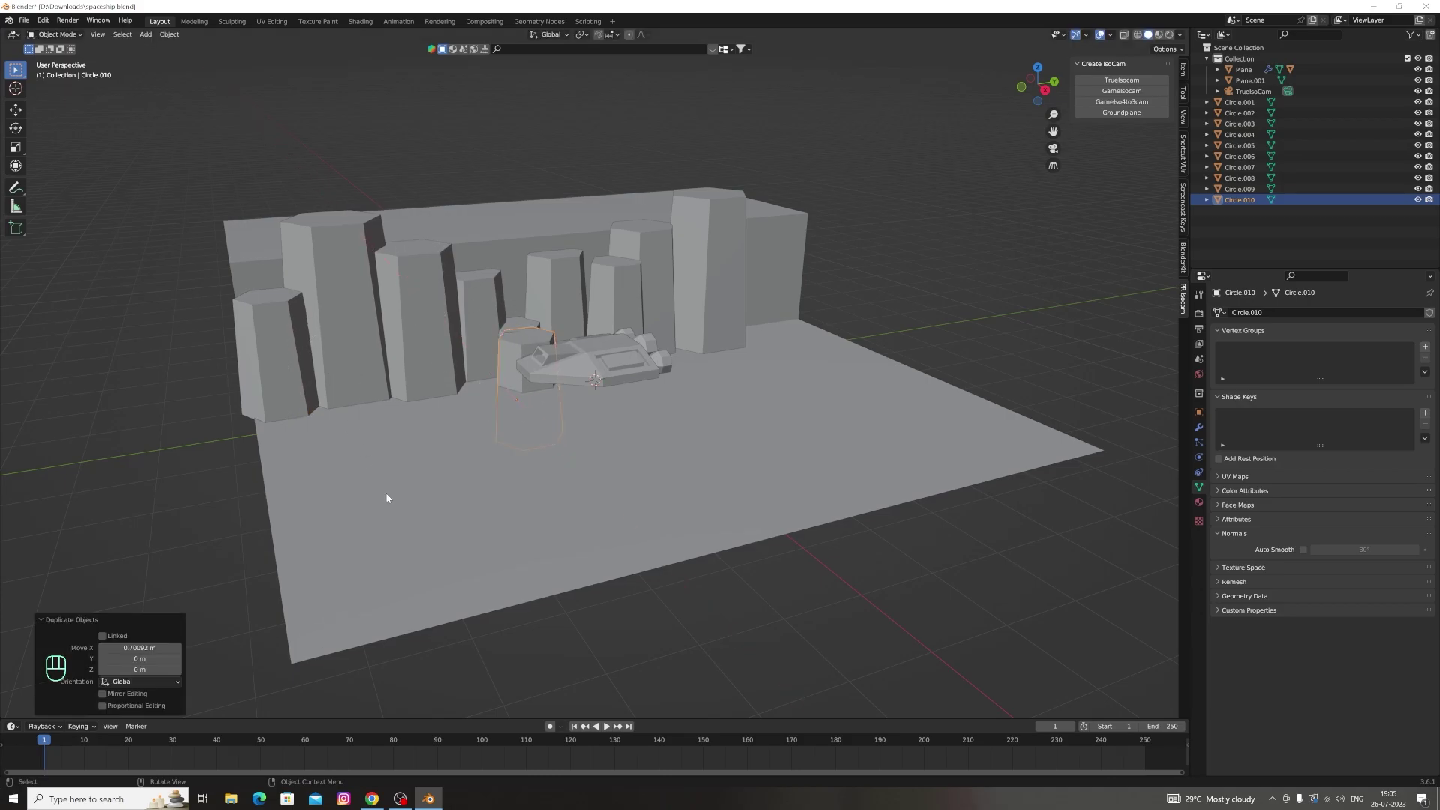
key(x)
key(g)
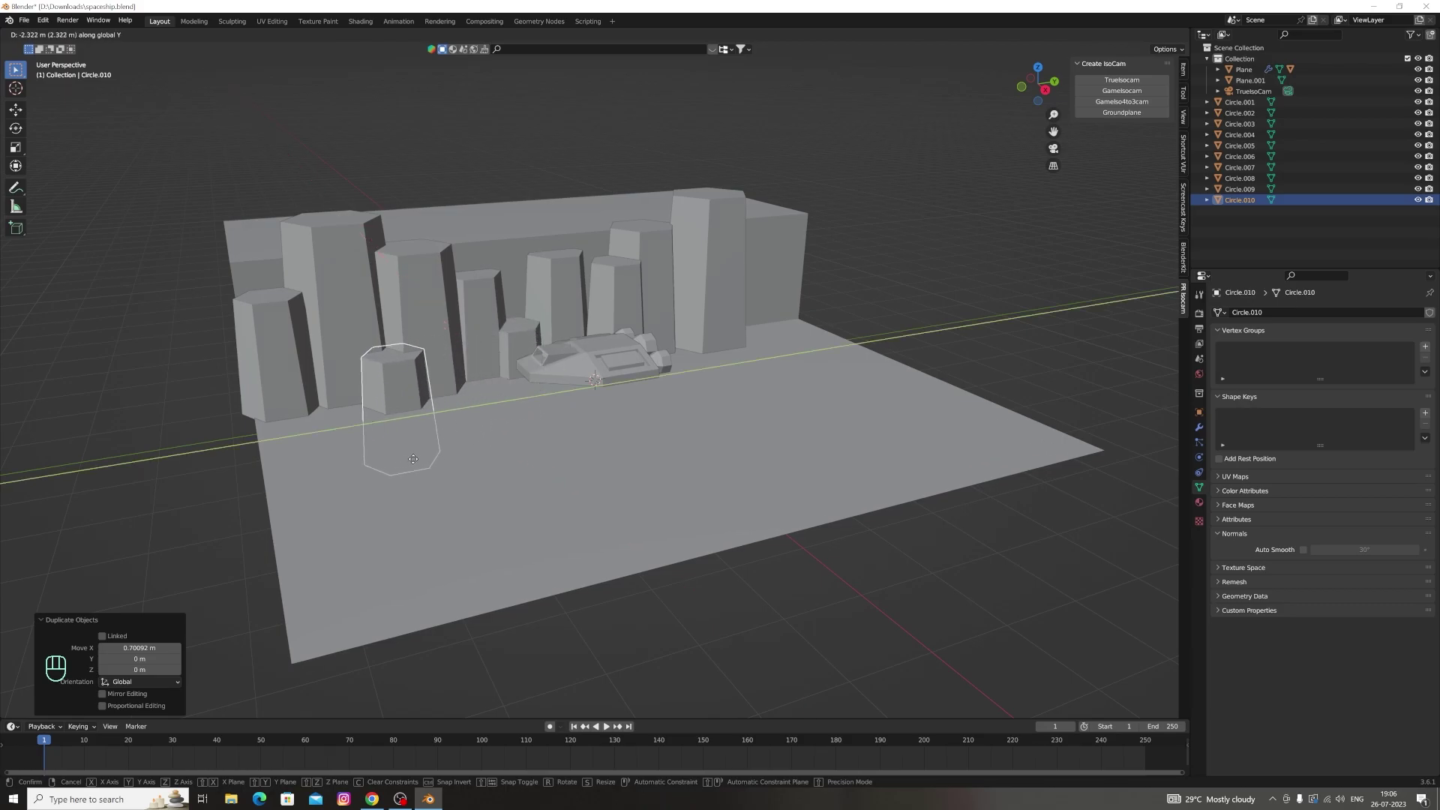
key(g)
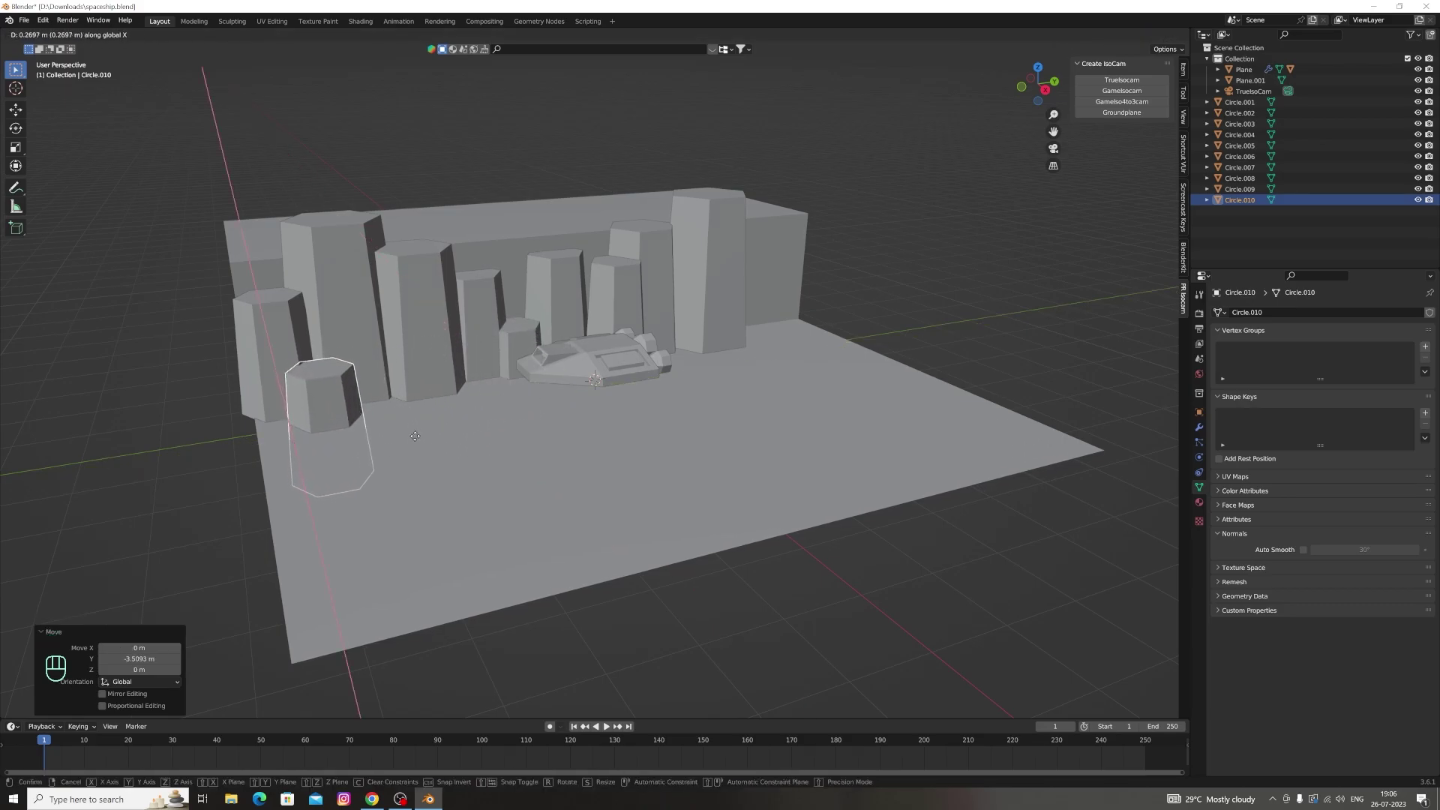
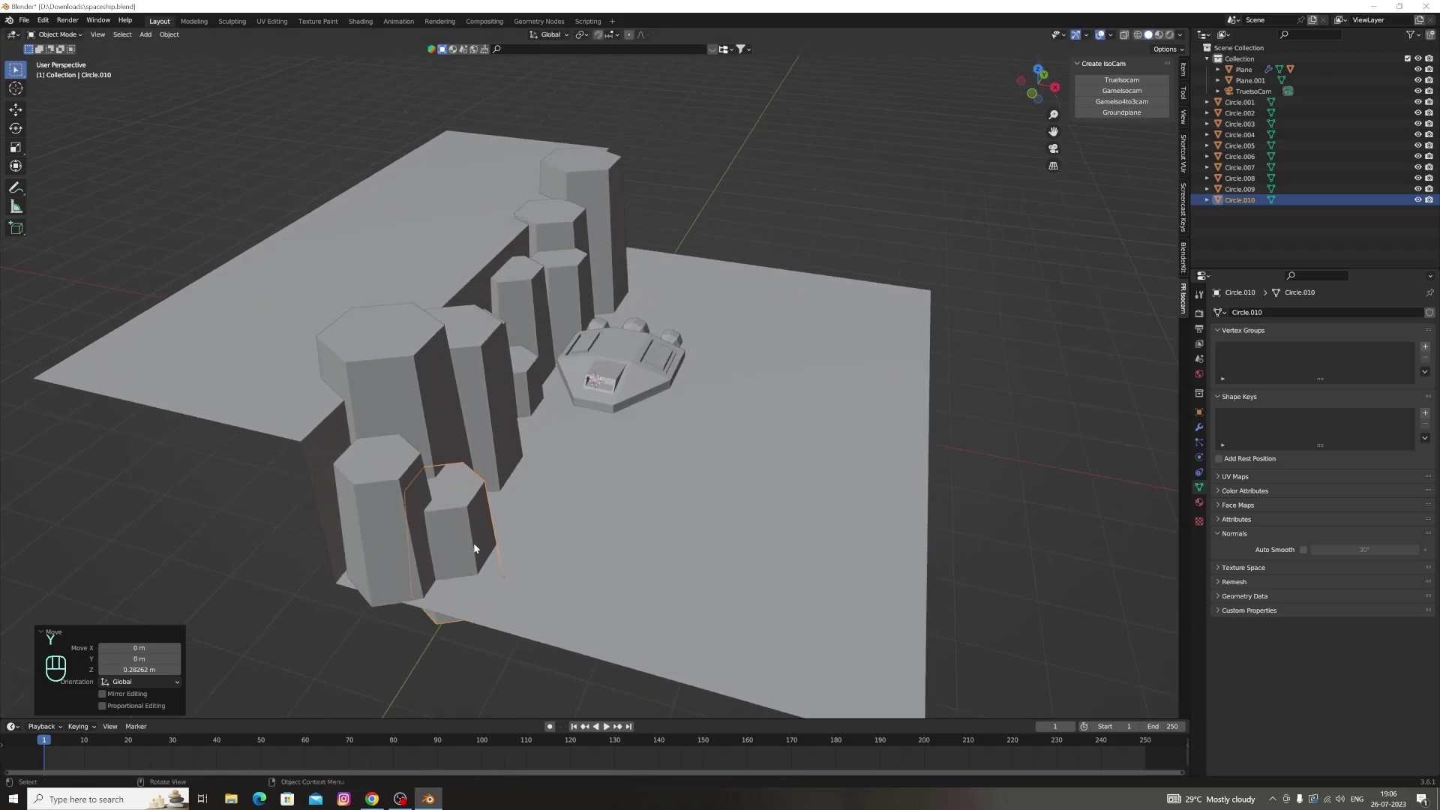
Adjust Circle.010's height, shrink it, and set it partly sunk at the cliff foot
key(g)
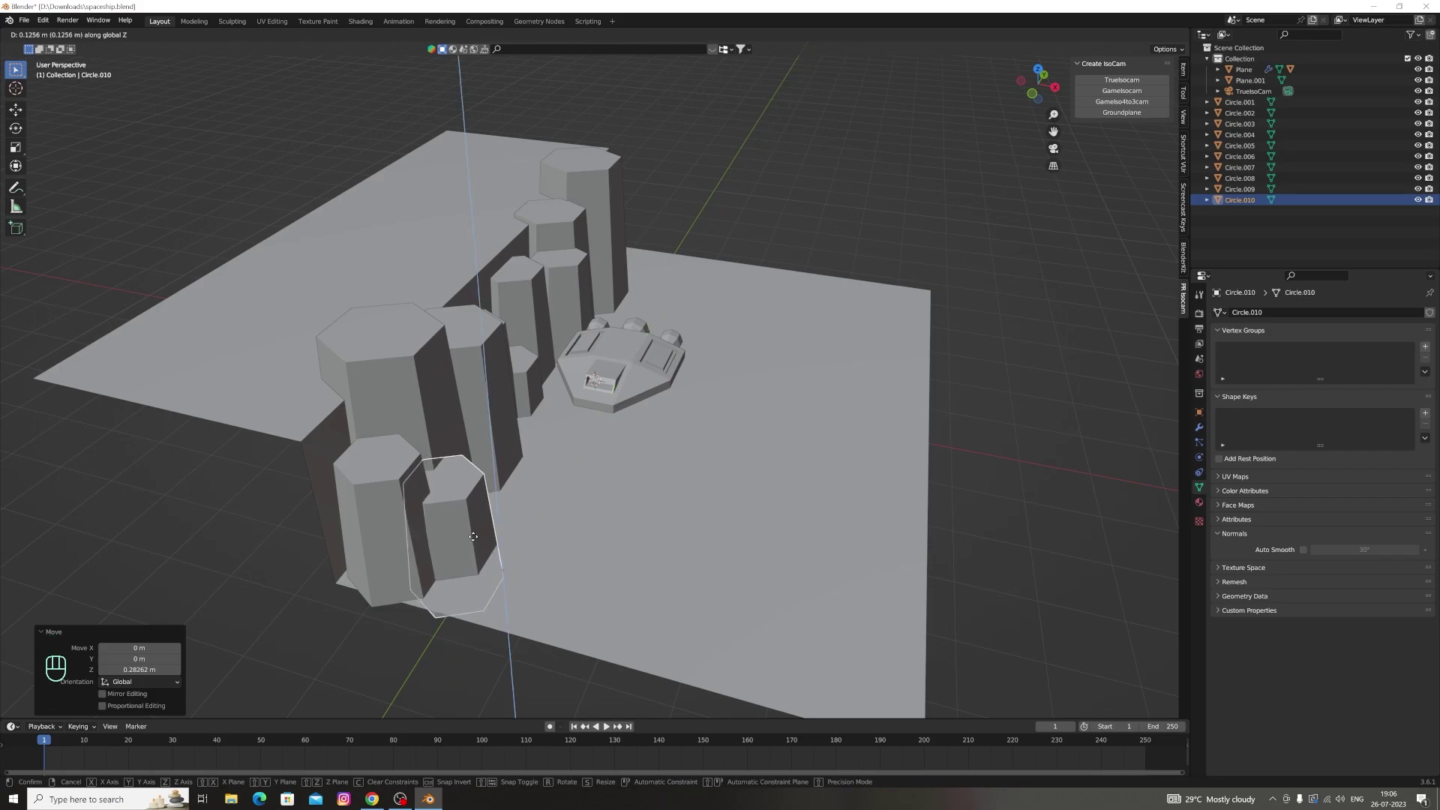
key(g)
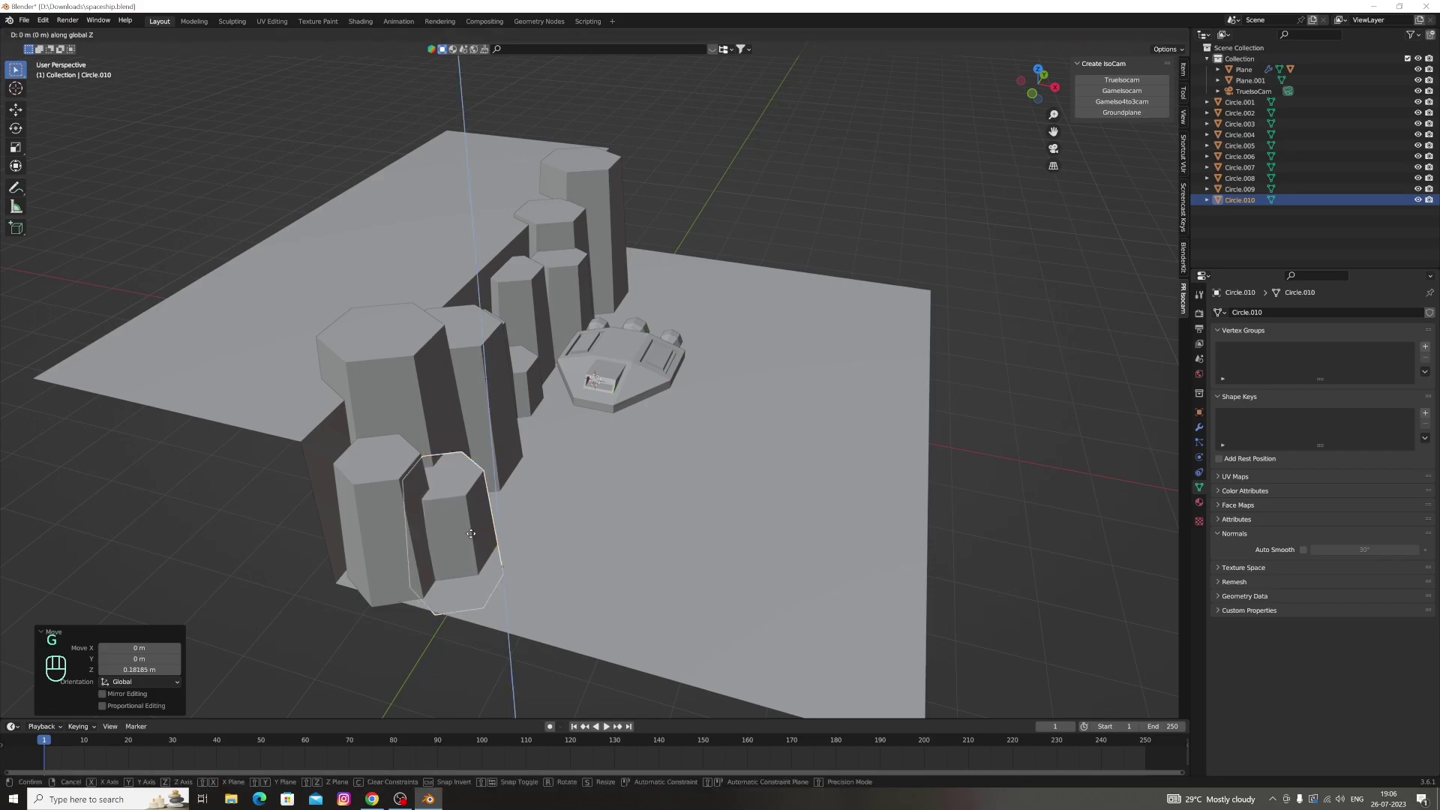
key(g)
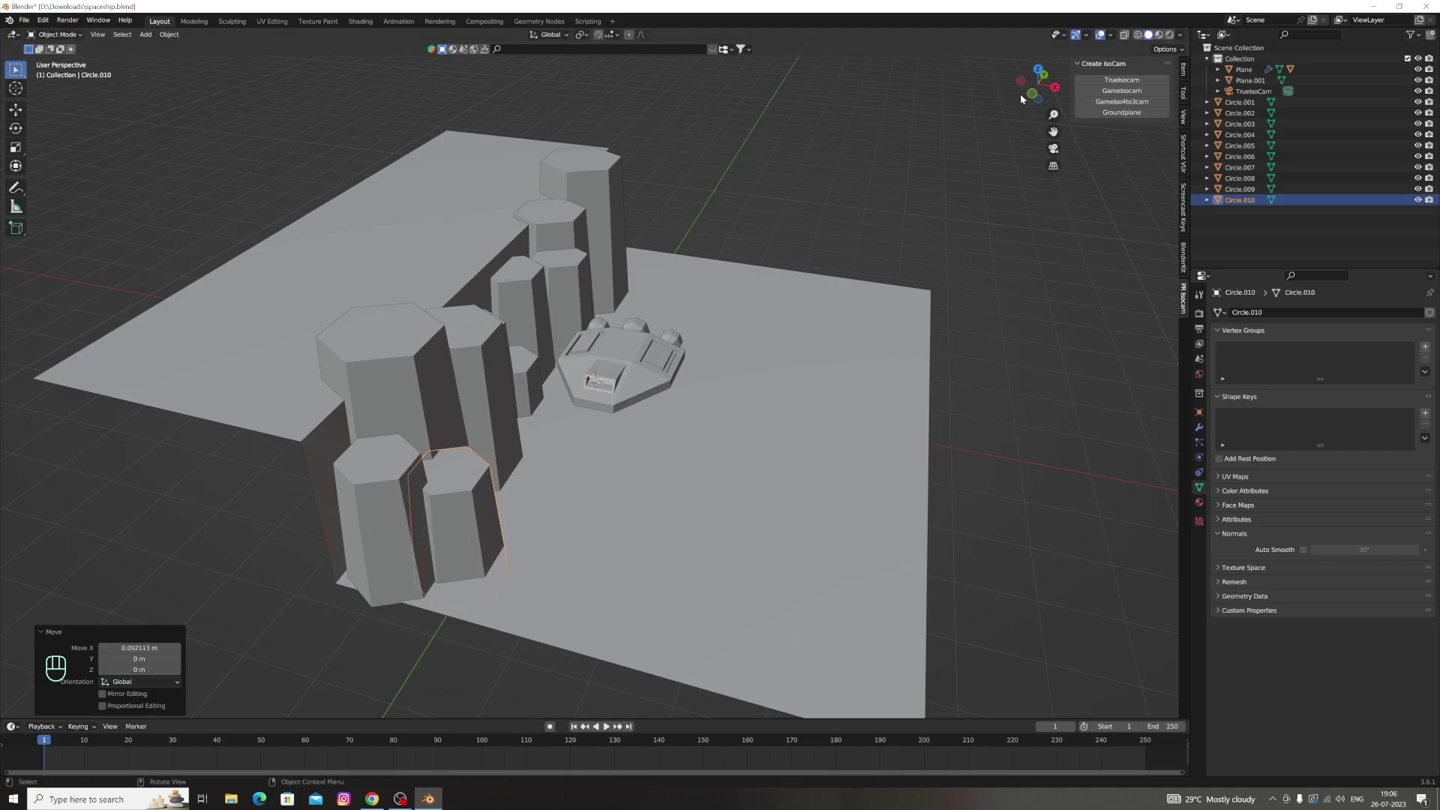
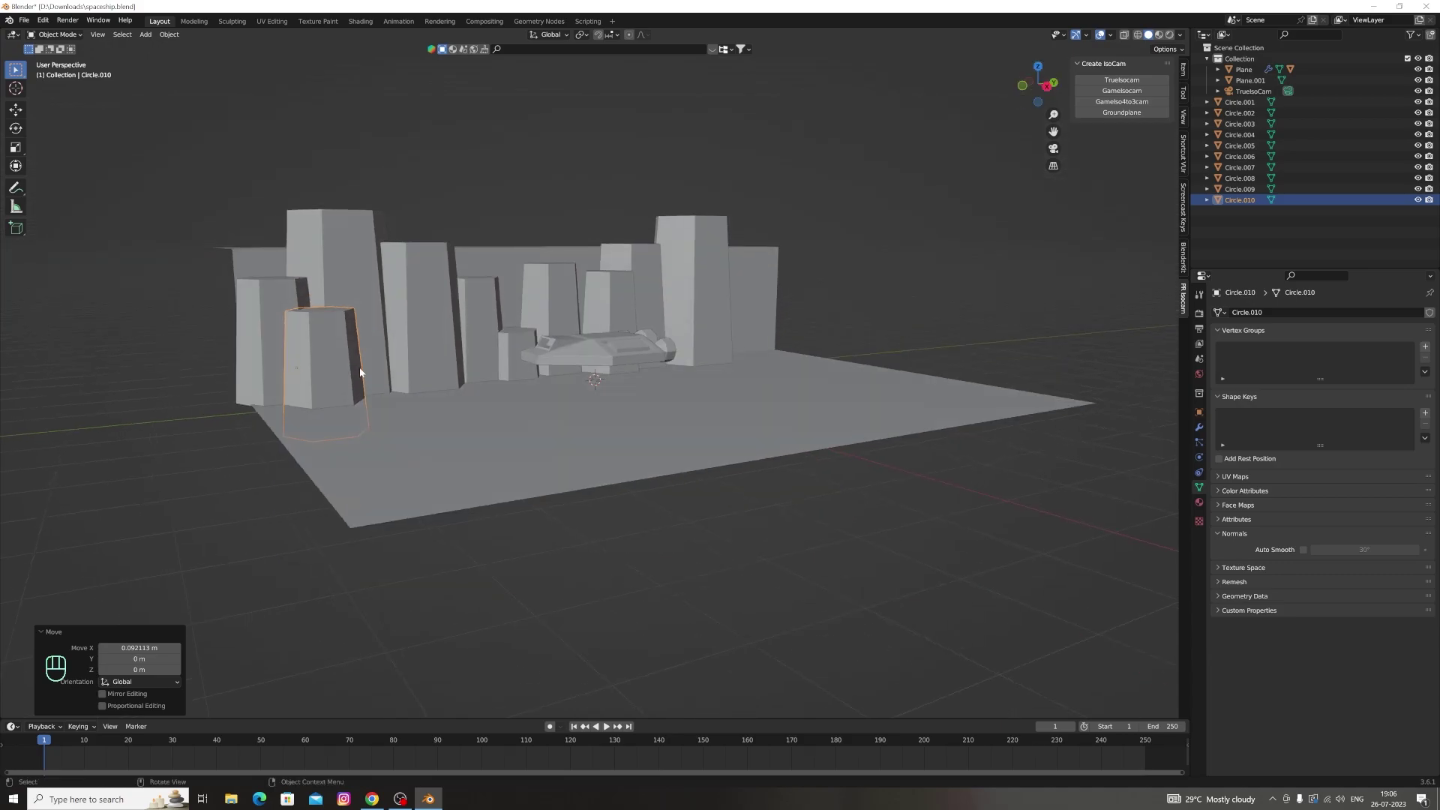
key(s)
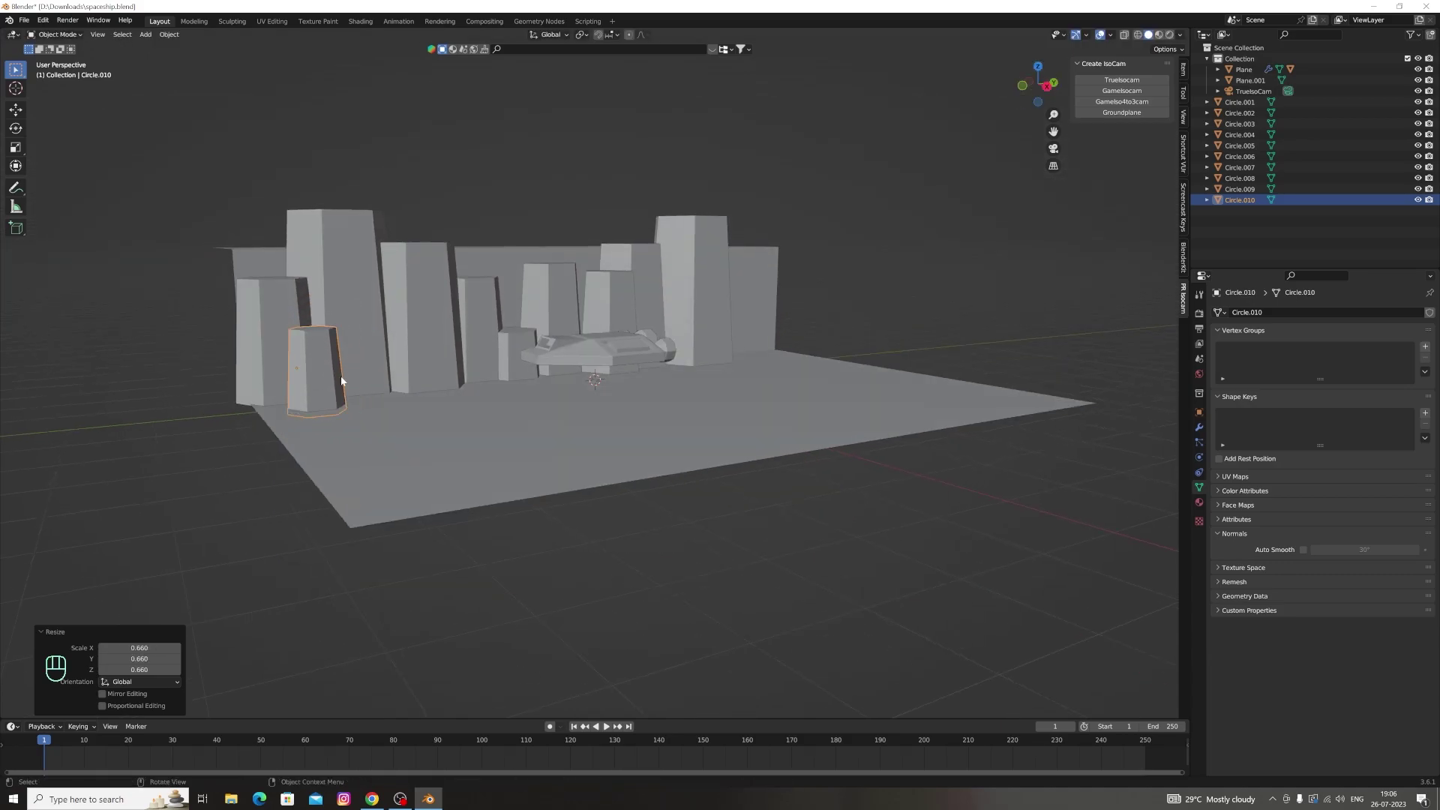
key(g)
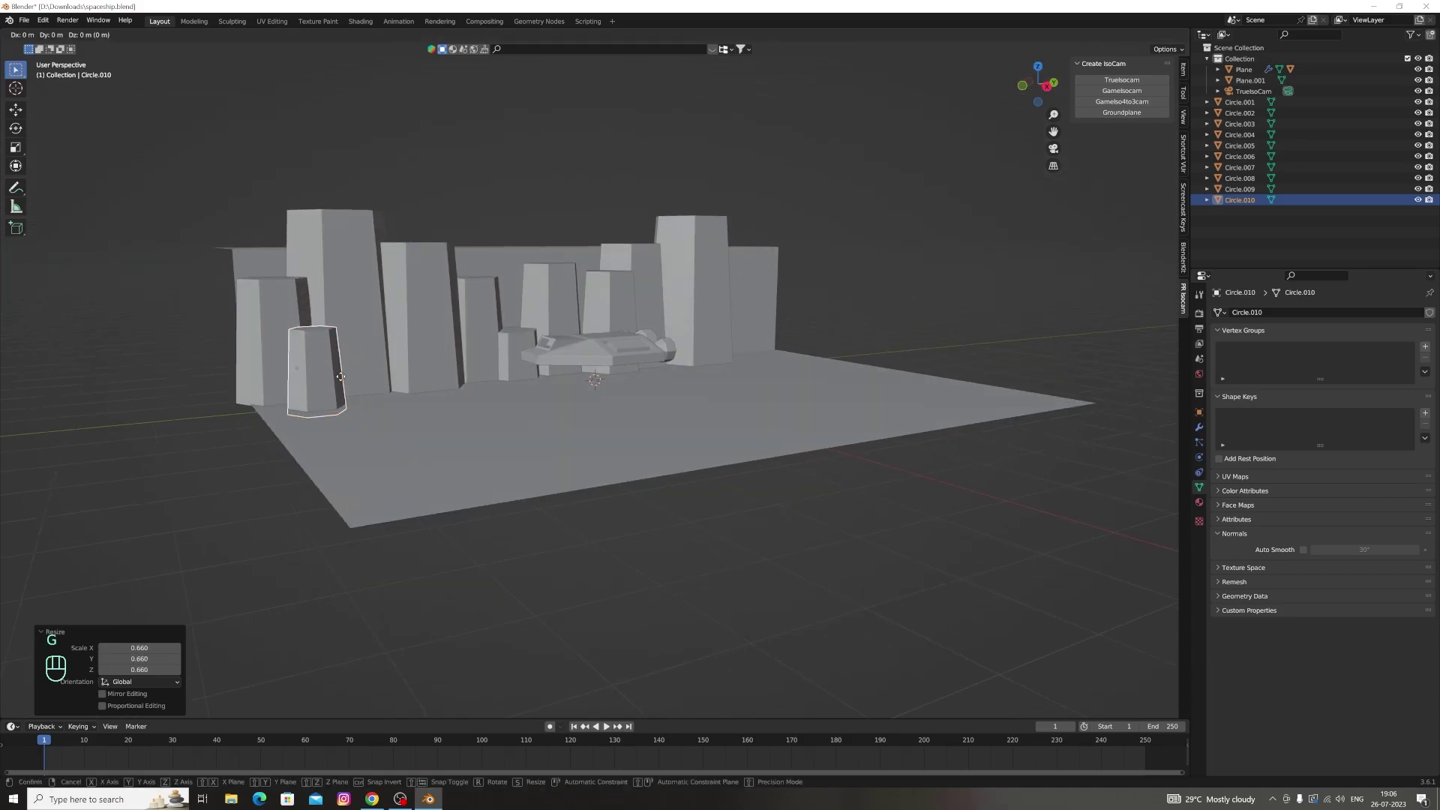
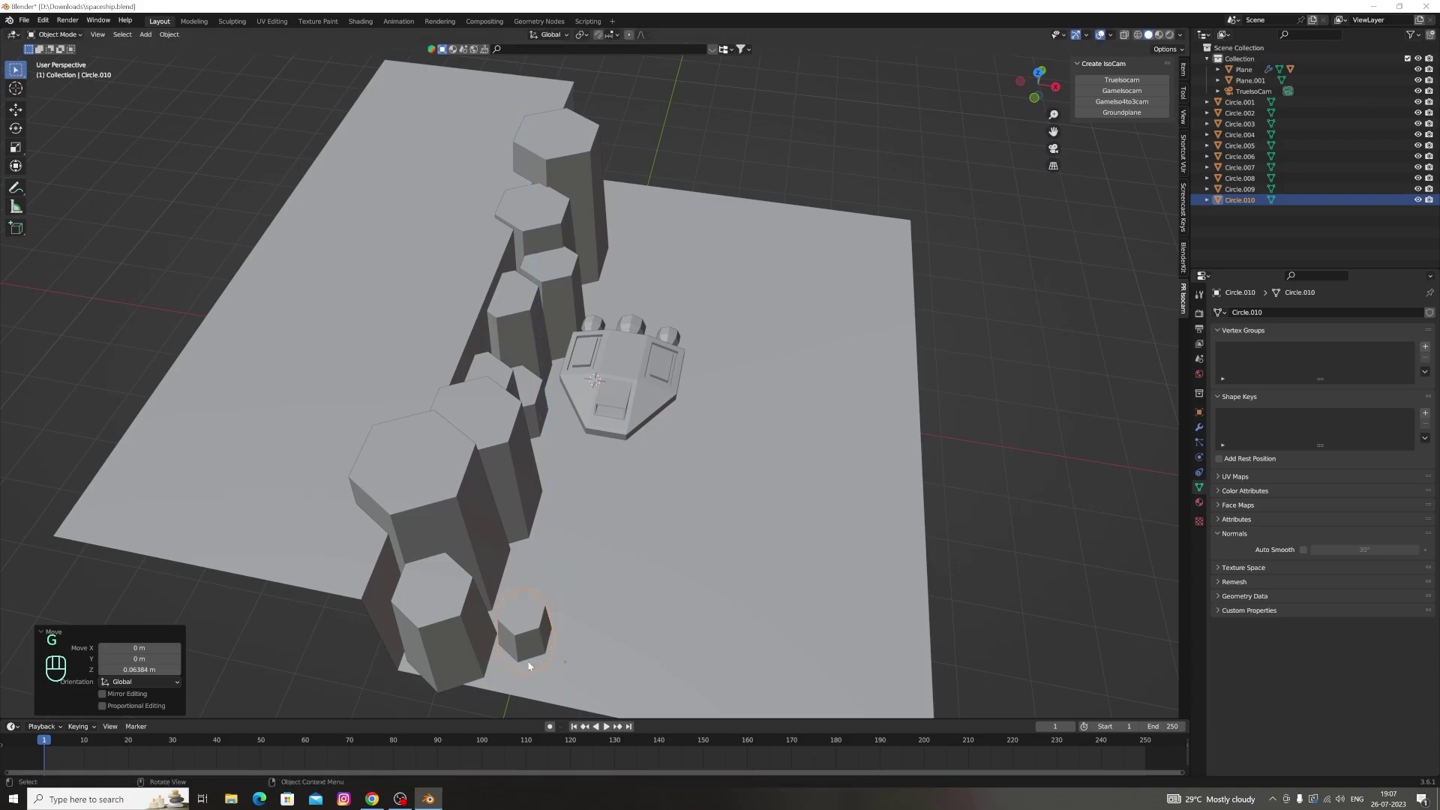
Place a short pillar Circle.011 just right of the ship against the cliff wall, moving it along X and Z
key(g)
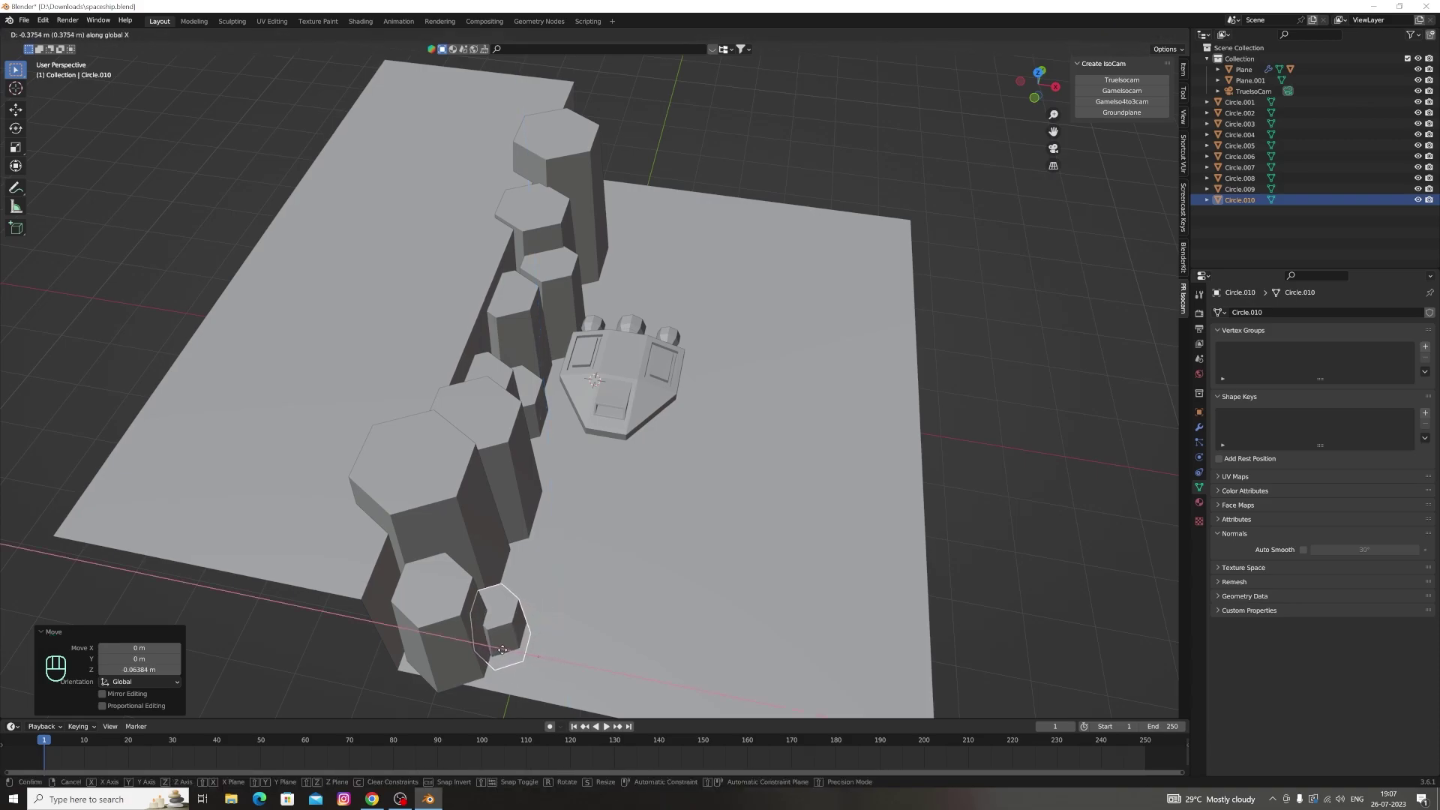
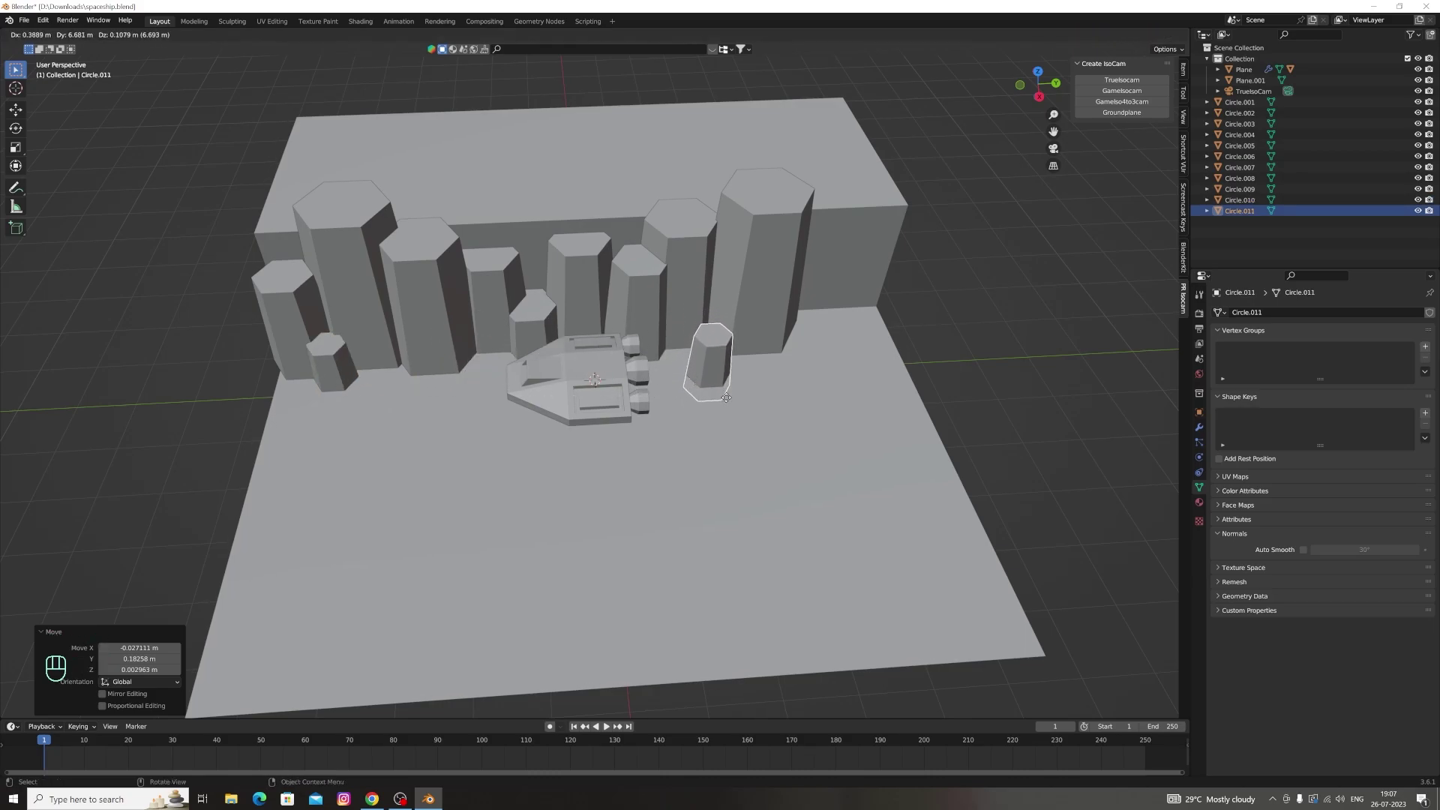
key(g)
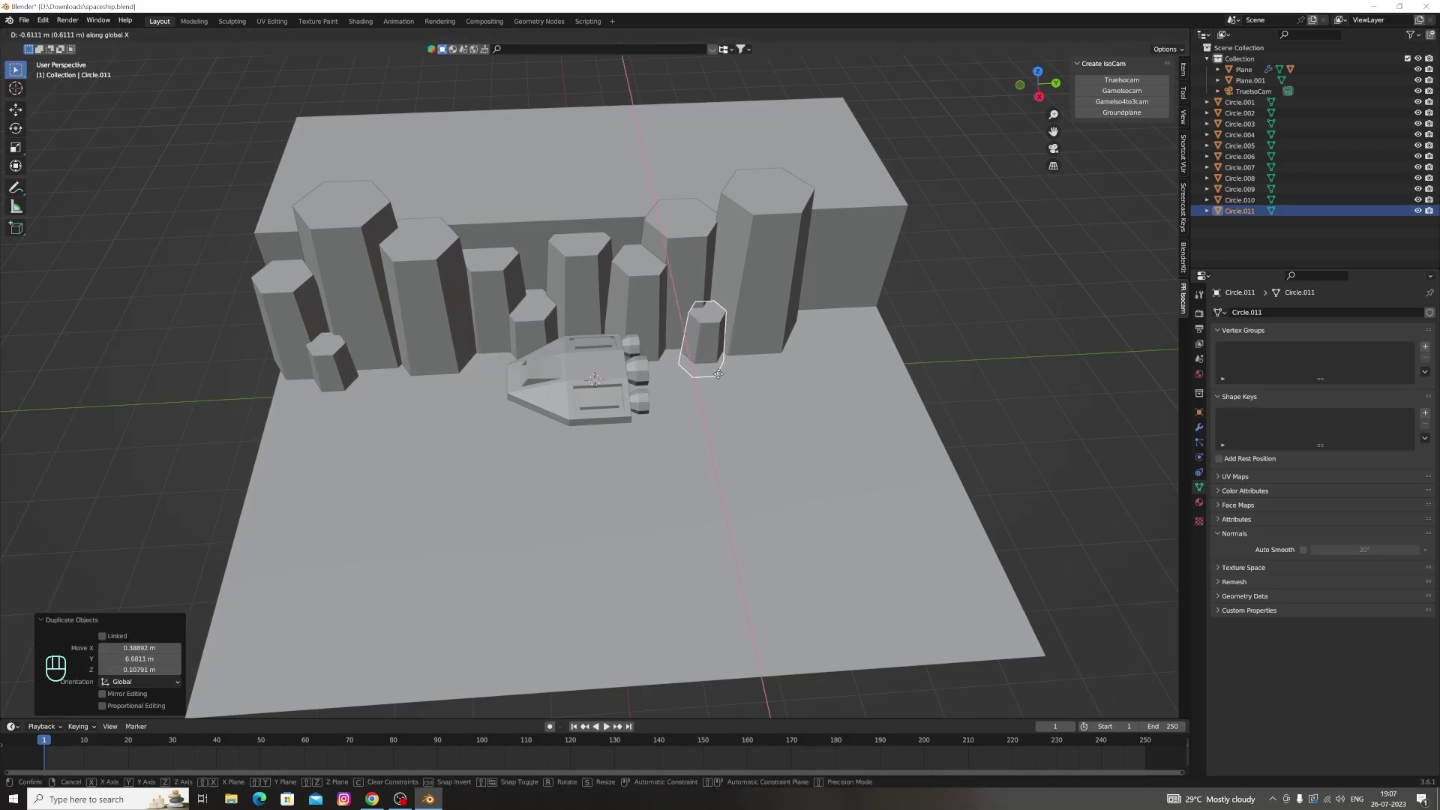
key(g)
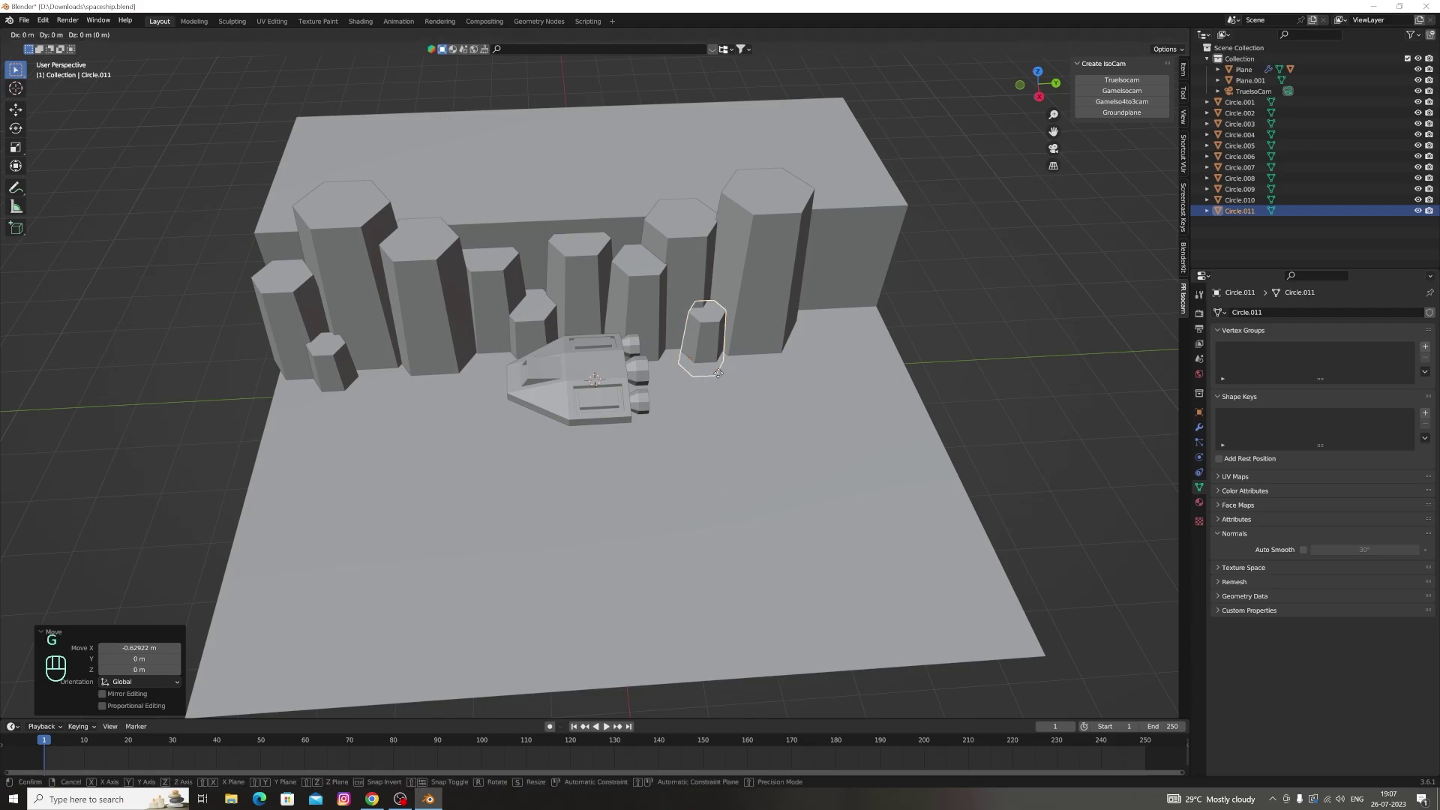
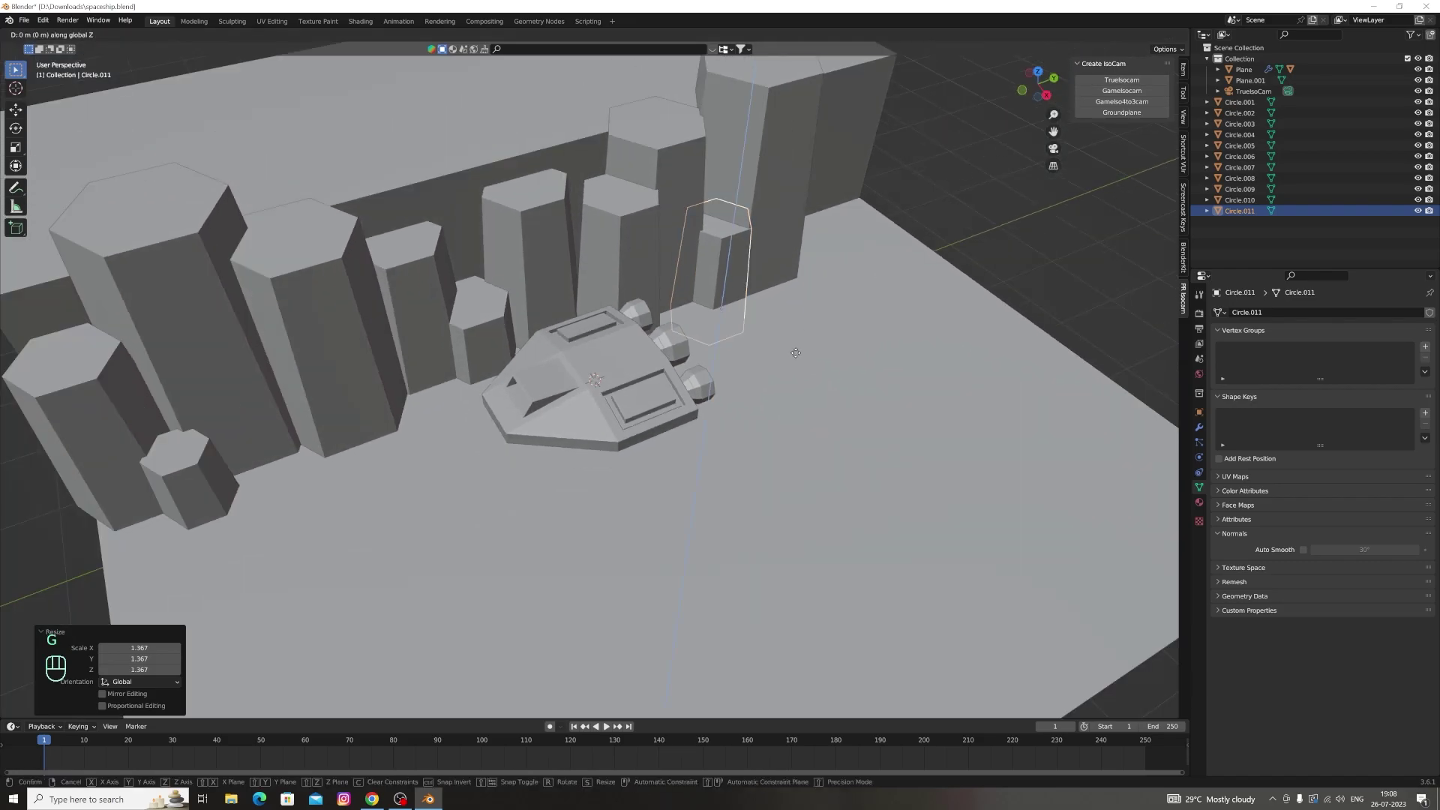
key(g)
key(g)
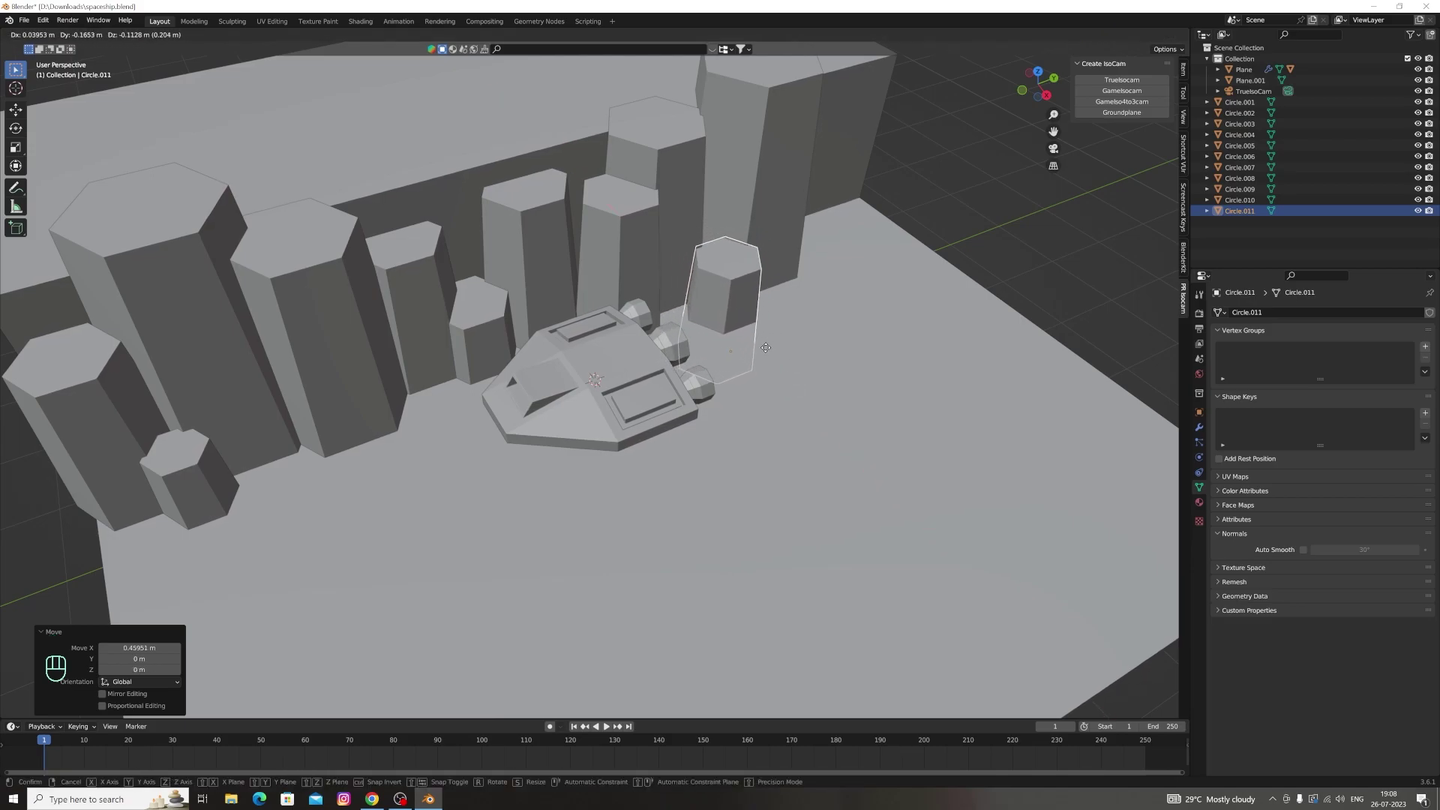
click(948, 236)
Through the isometric camera view, tuck Circle.011 back along Y so it sits lower behind the ship
click(1063, 159)
click(1062, 156)
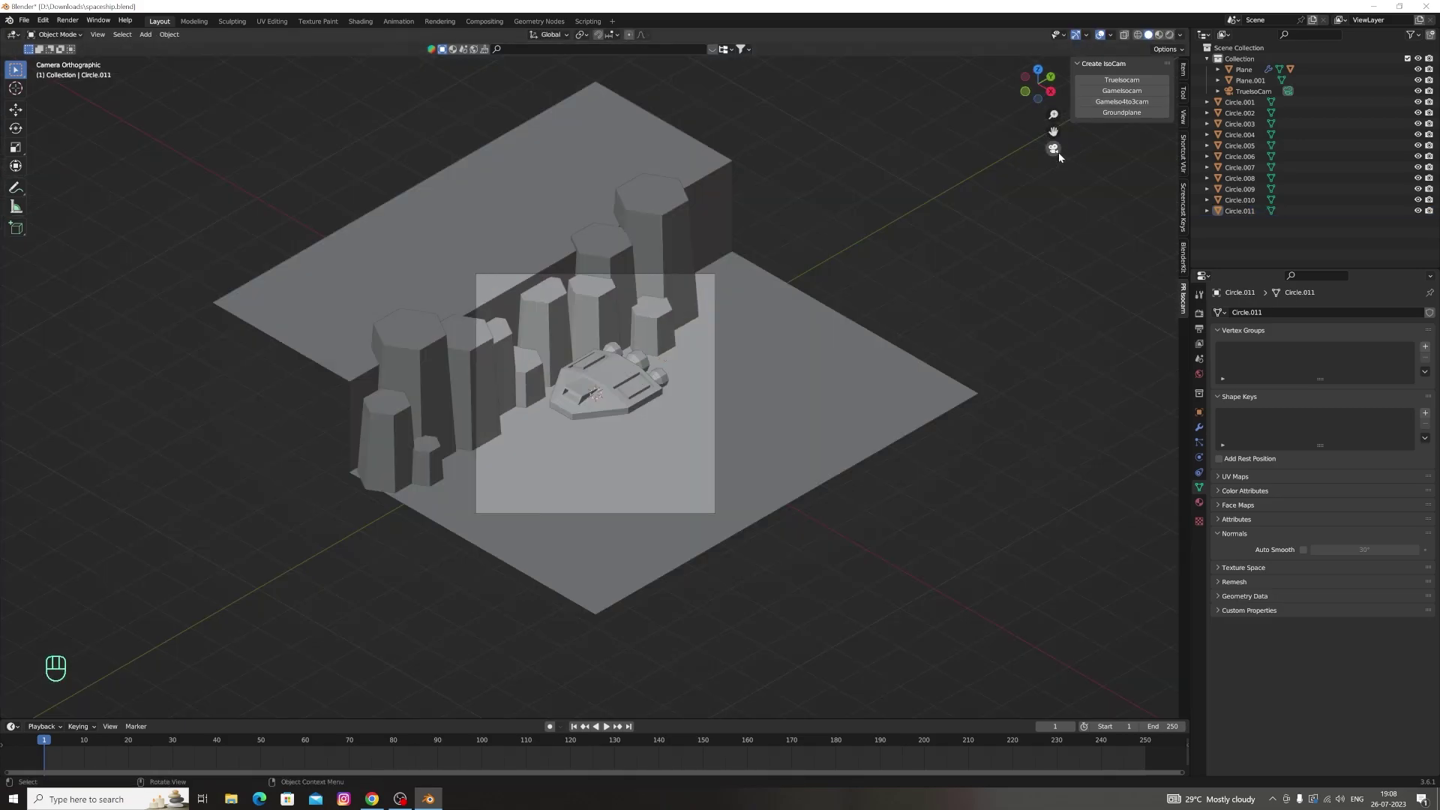
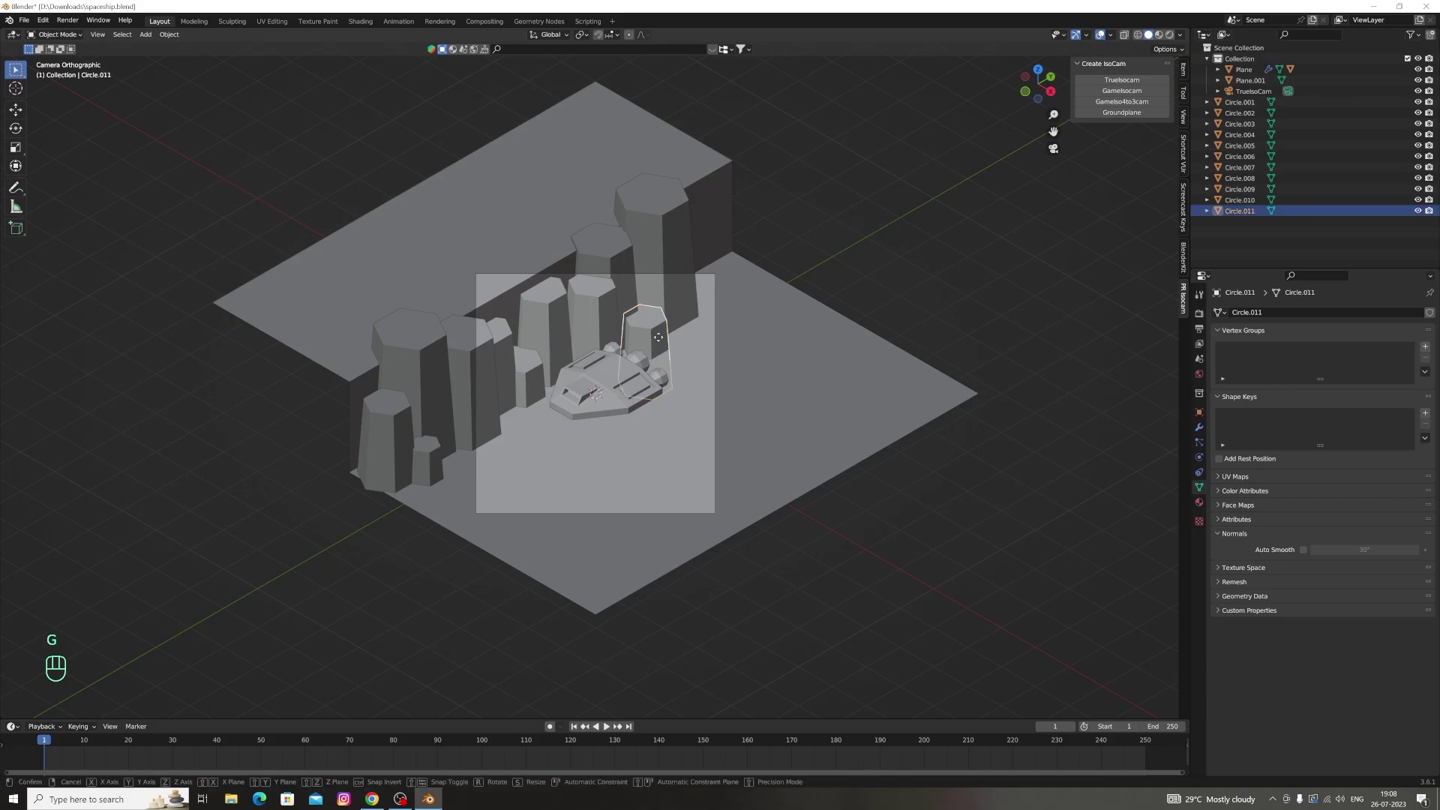
key(g)
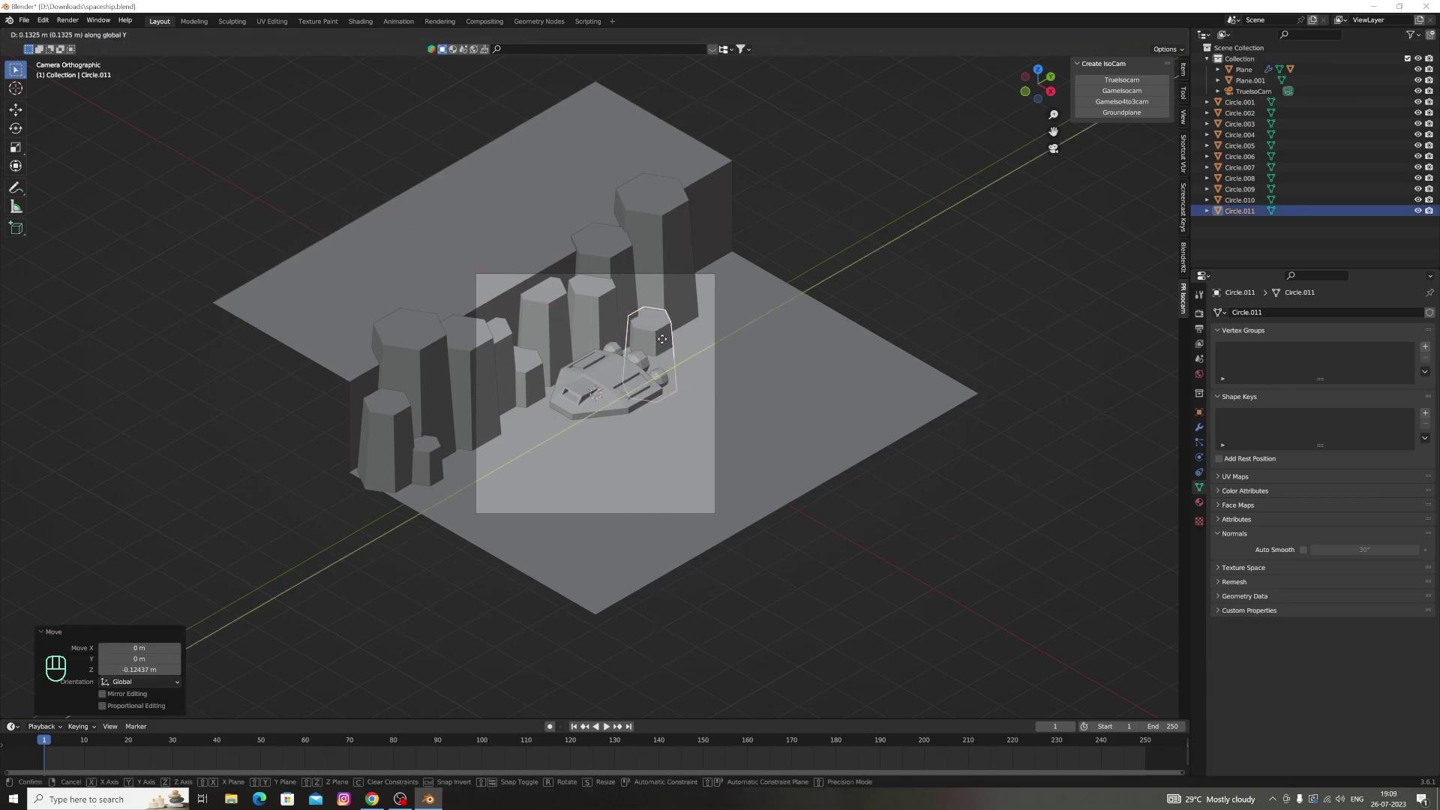
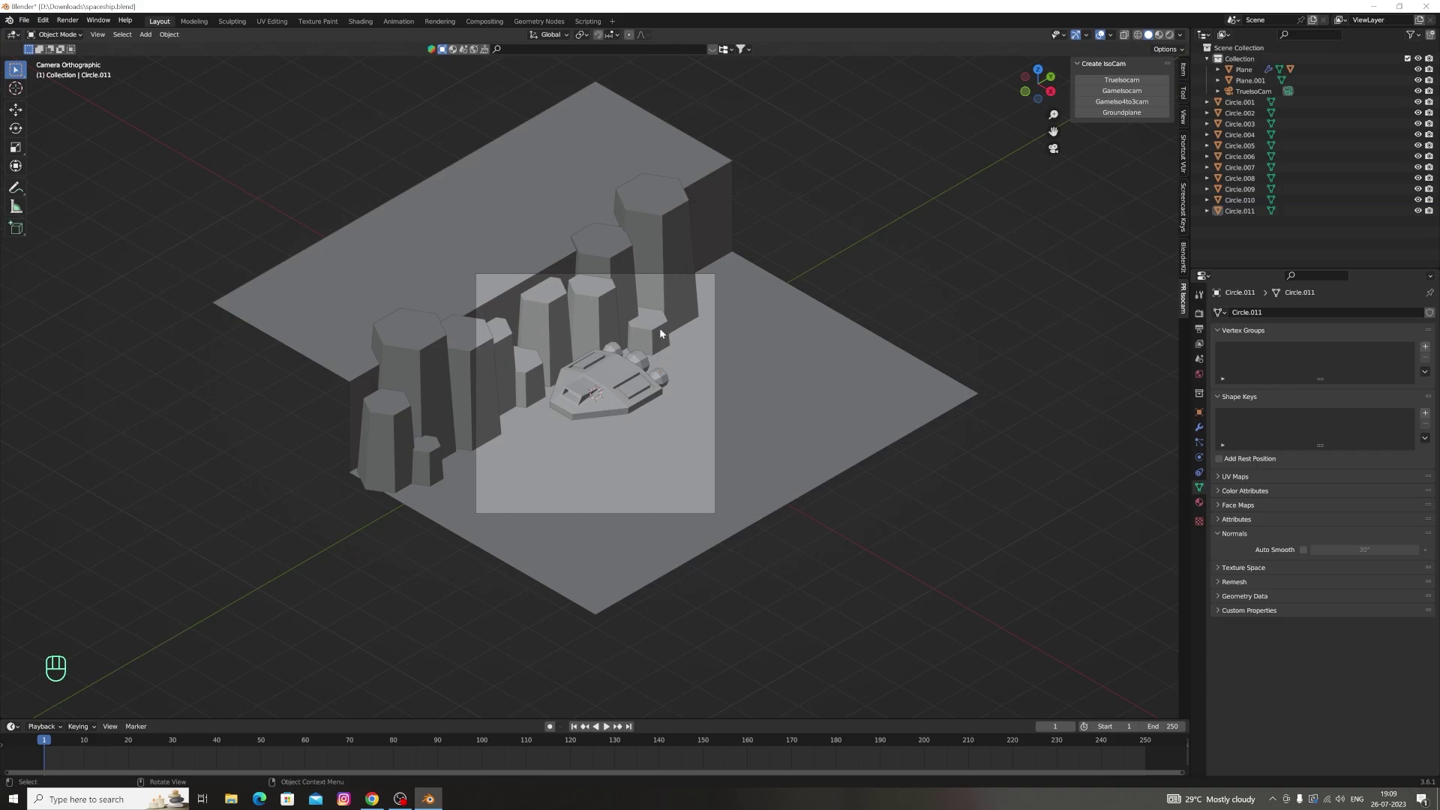
key(g)
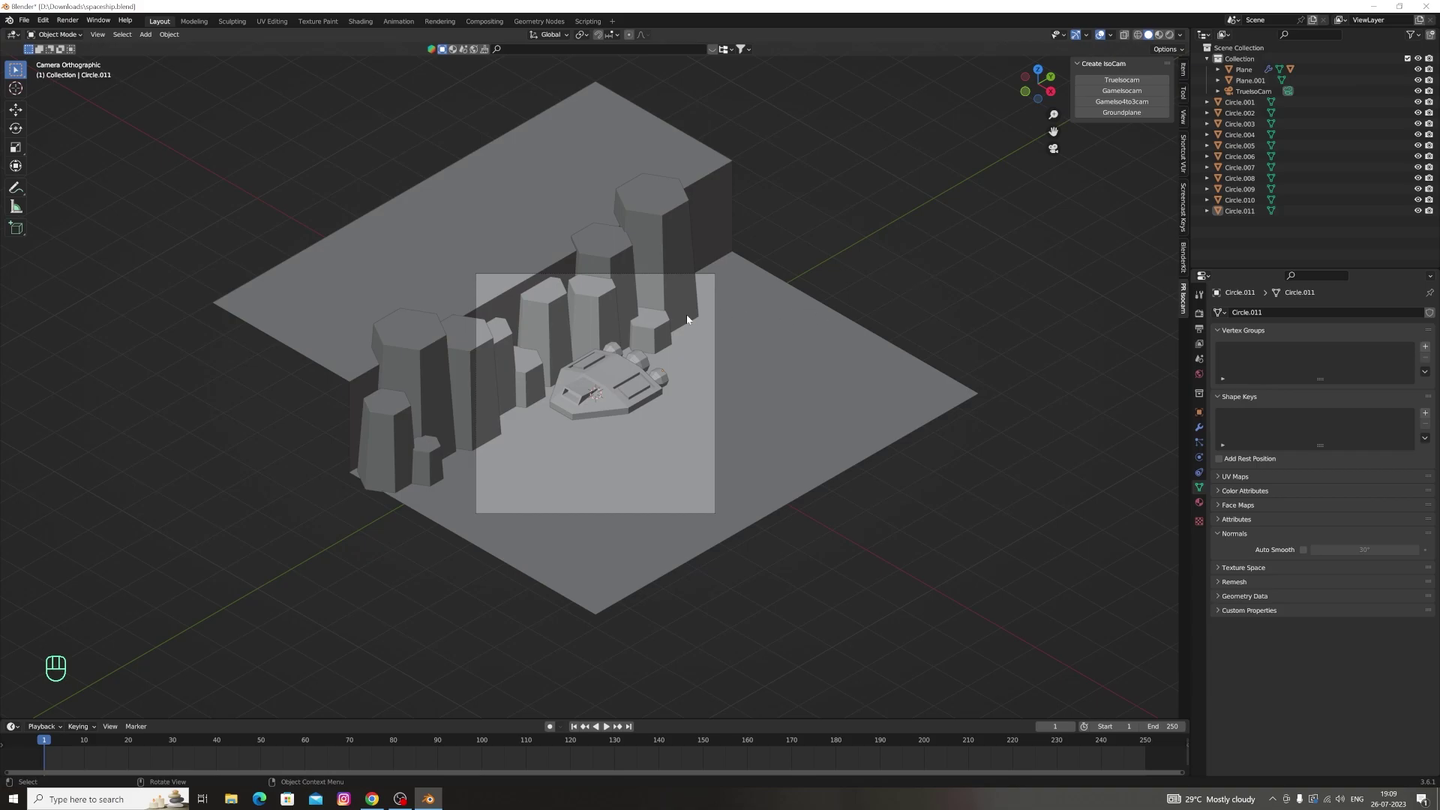
Duplicate the pillar beside the ship into Circle.012 and place it in front of the ship
click(660, 331)
key(shift+d)
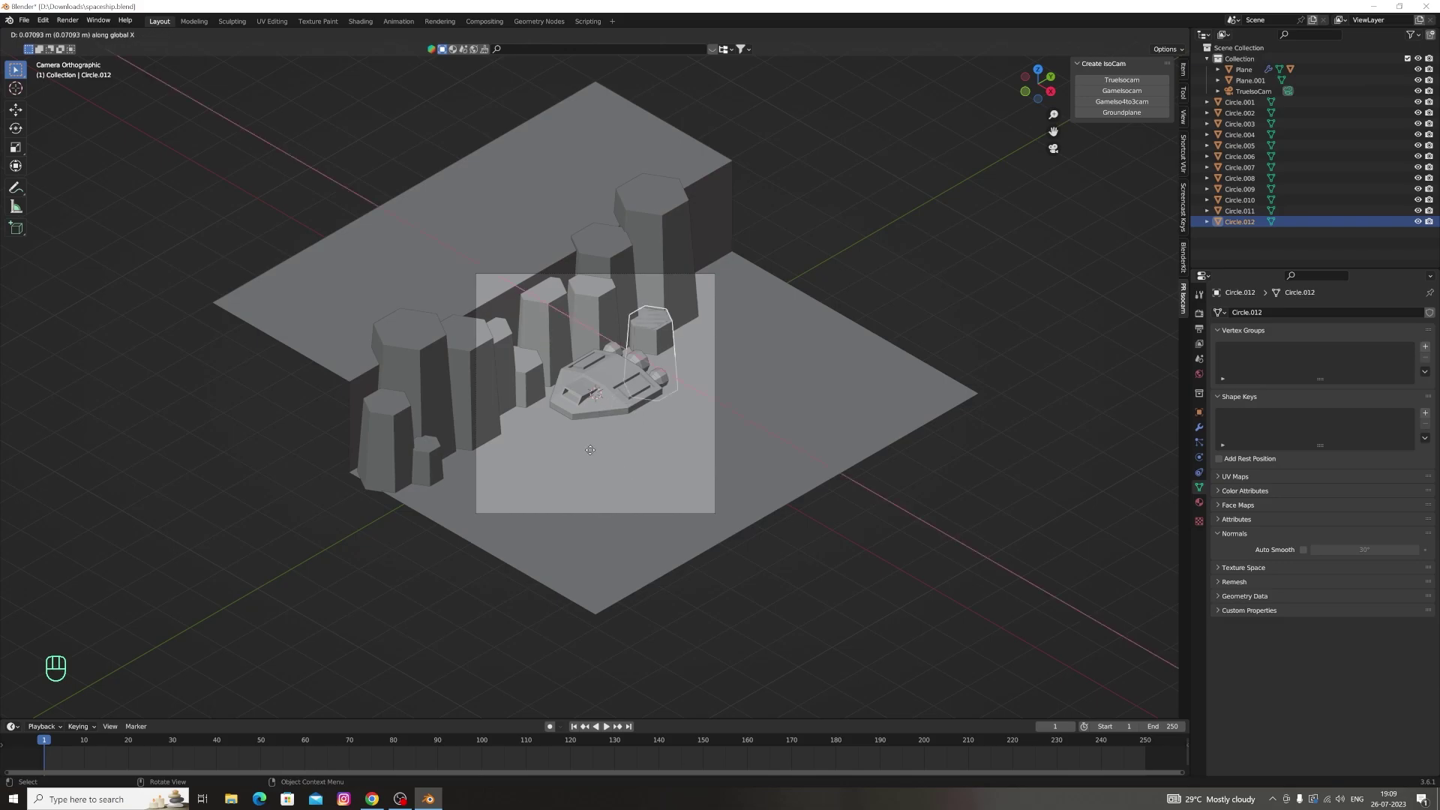
key(g)
key(z)
key(g)
key(g)
key(g)
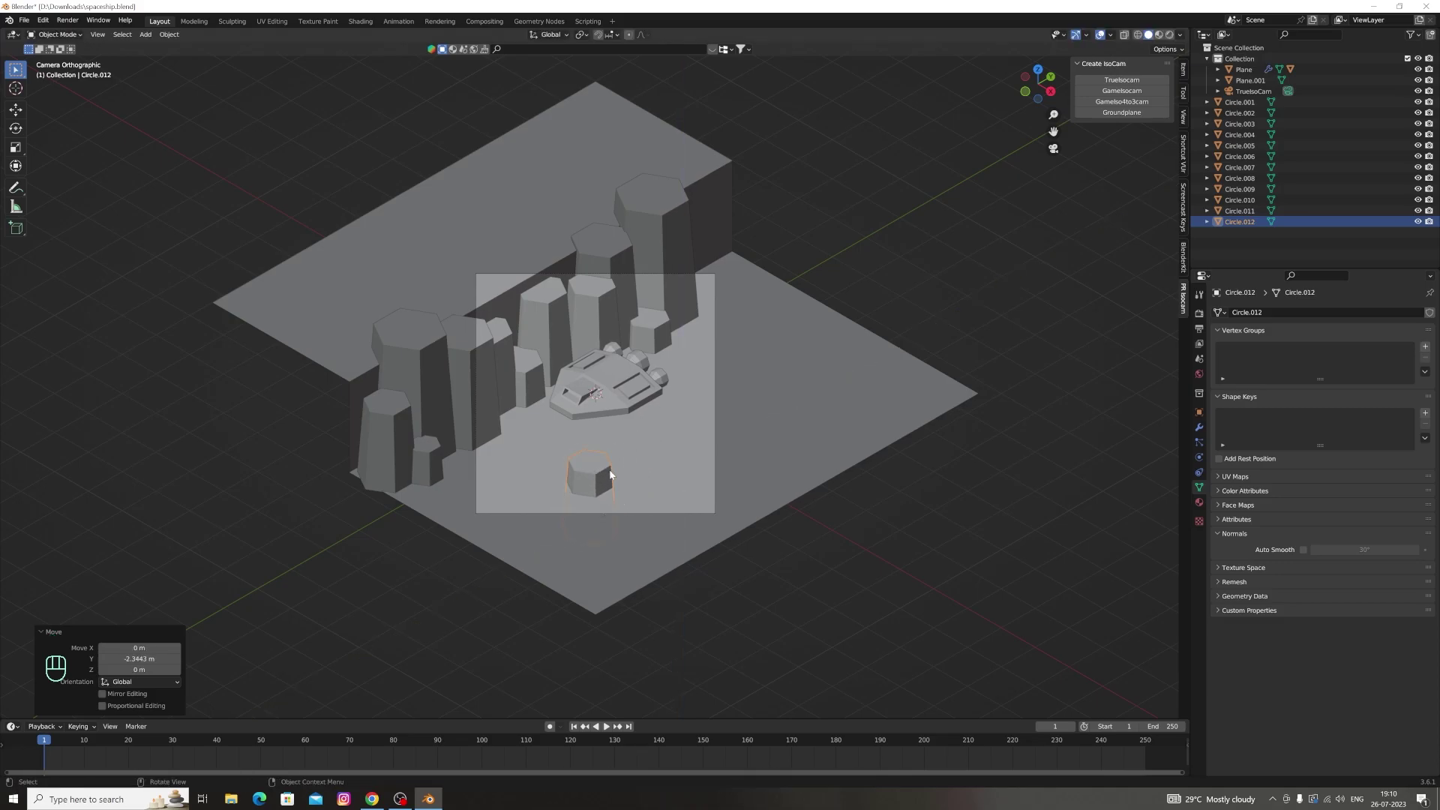
key(s)
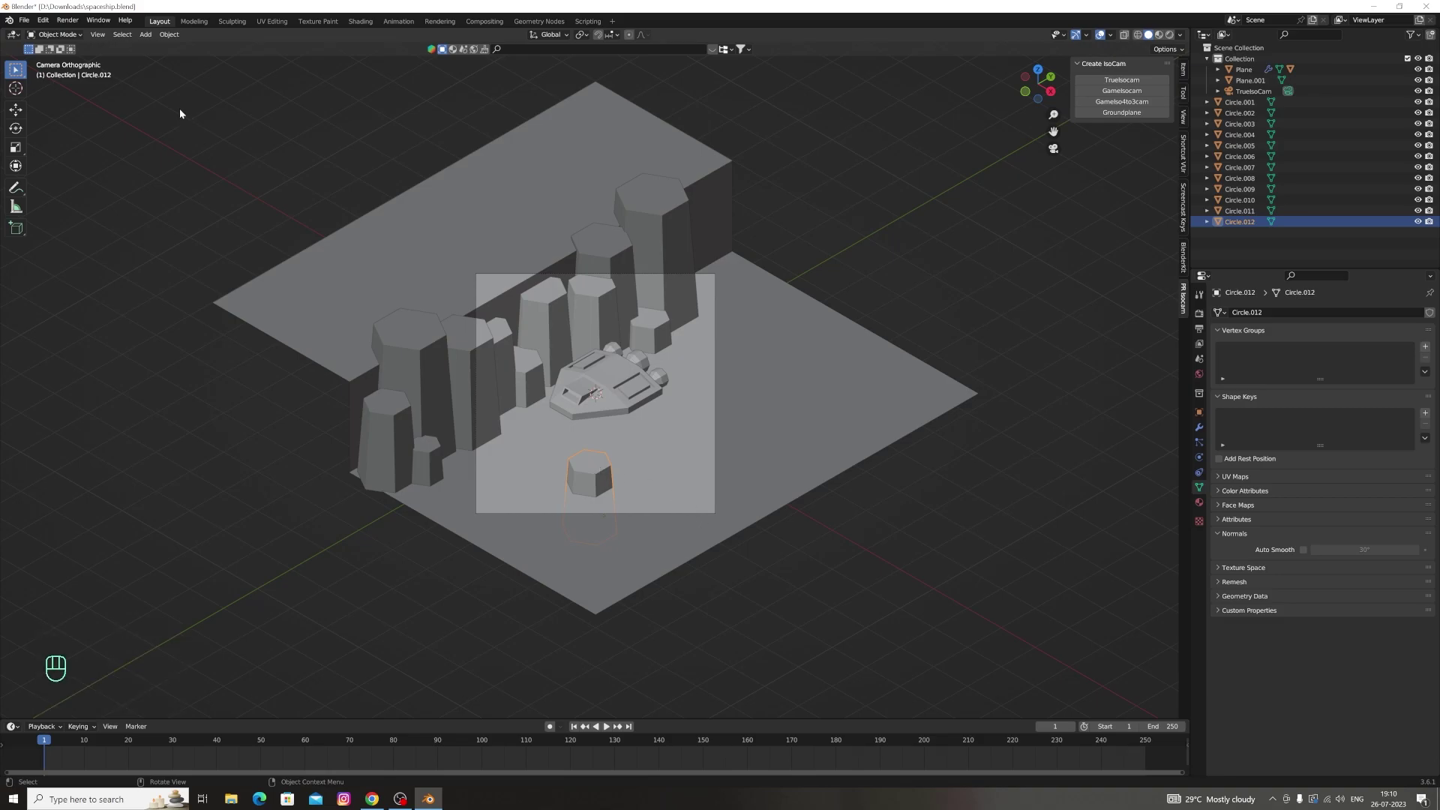
key(2)
Undo the unwanted edit-mode changes on the rock back to its placed state
key(Tab)
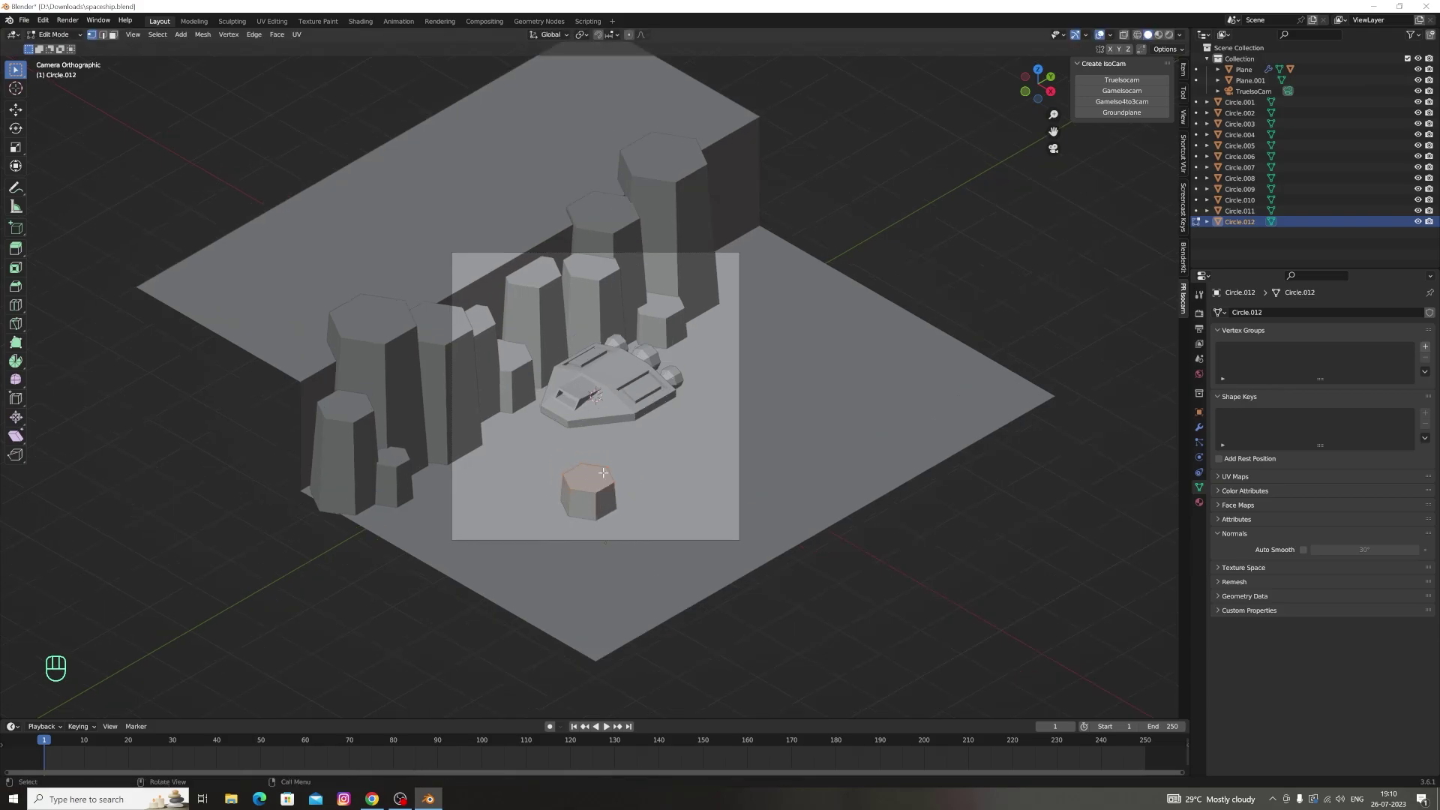
key(ctrl+z)
key(ctrl+z)
key(ctrl+z)
key(ctrl+z)
key(ctrl+z)
key(ctrl+z)
key(ctrl+z)
key(ctrl+z)
Widen Circle.012 into a low hexagonal rock and lower it partly below the ground plane
click(394, 362)
key(shift+d)
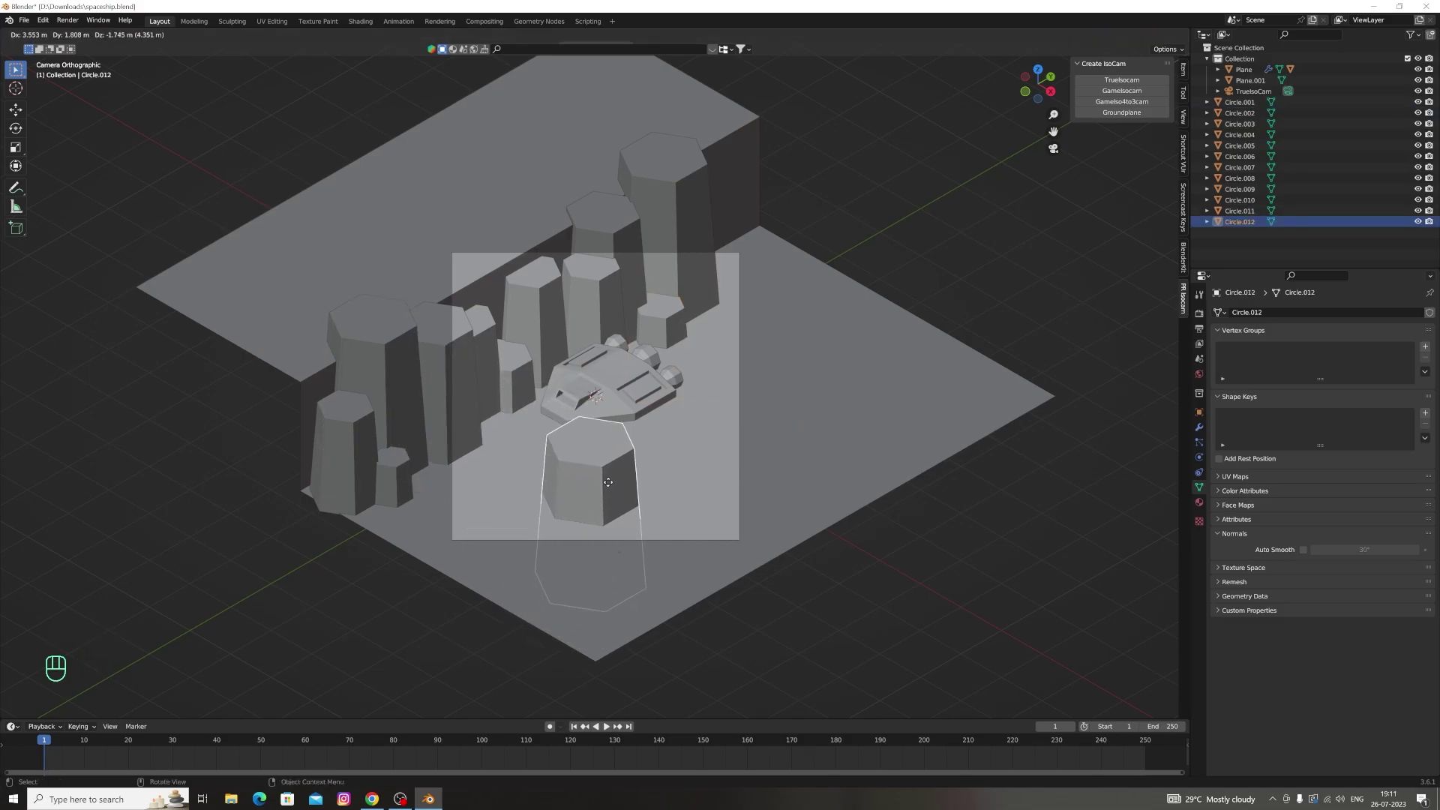
key(s)
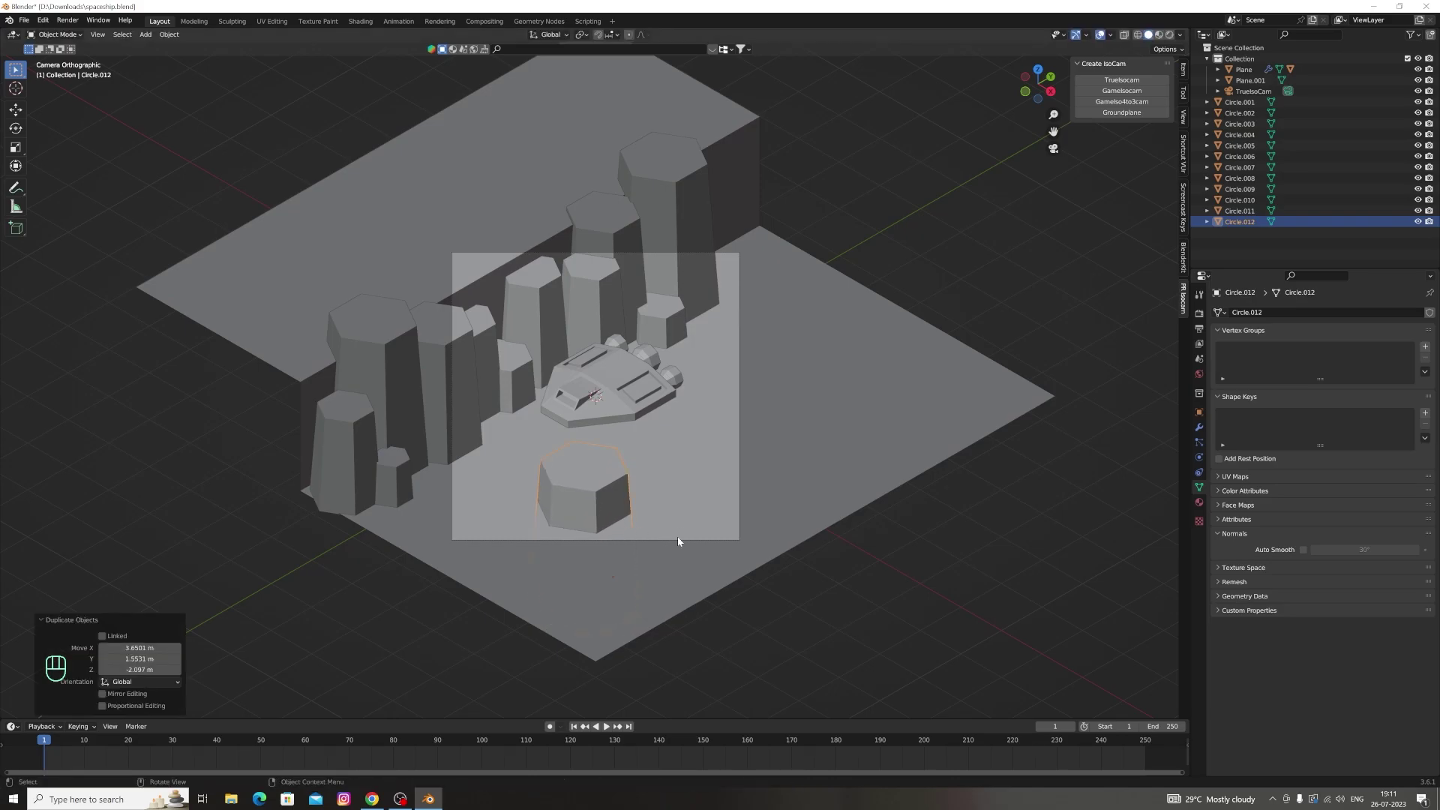
key(s)
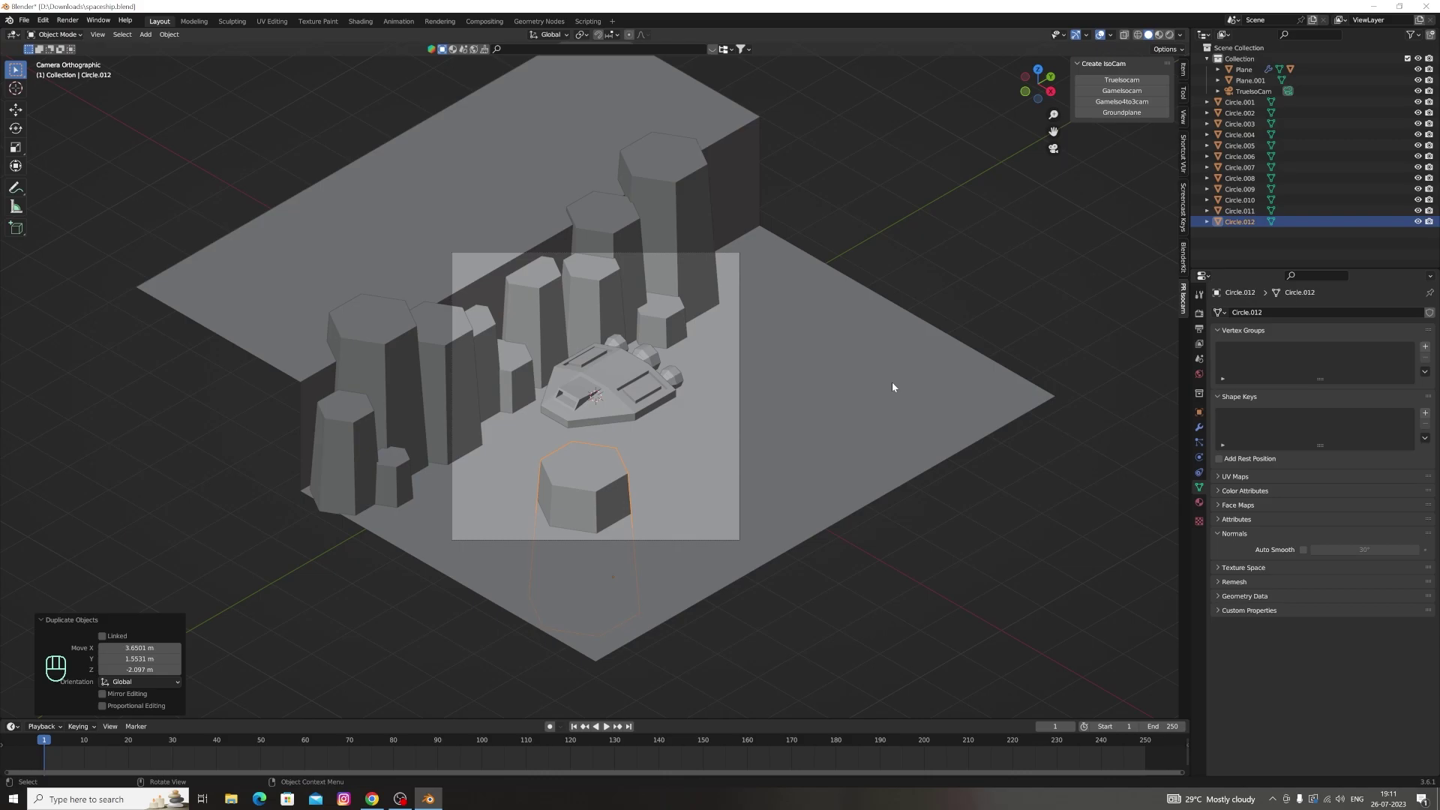
key(shift+g)
click(595, 480)
key(g)
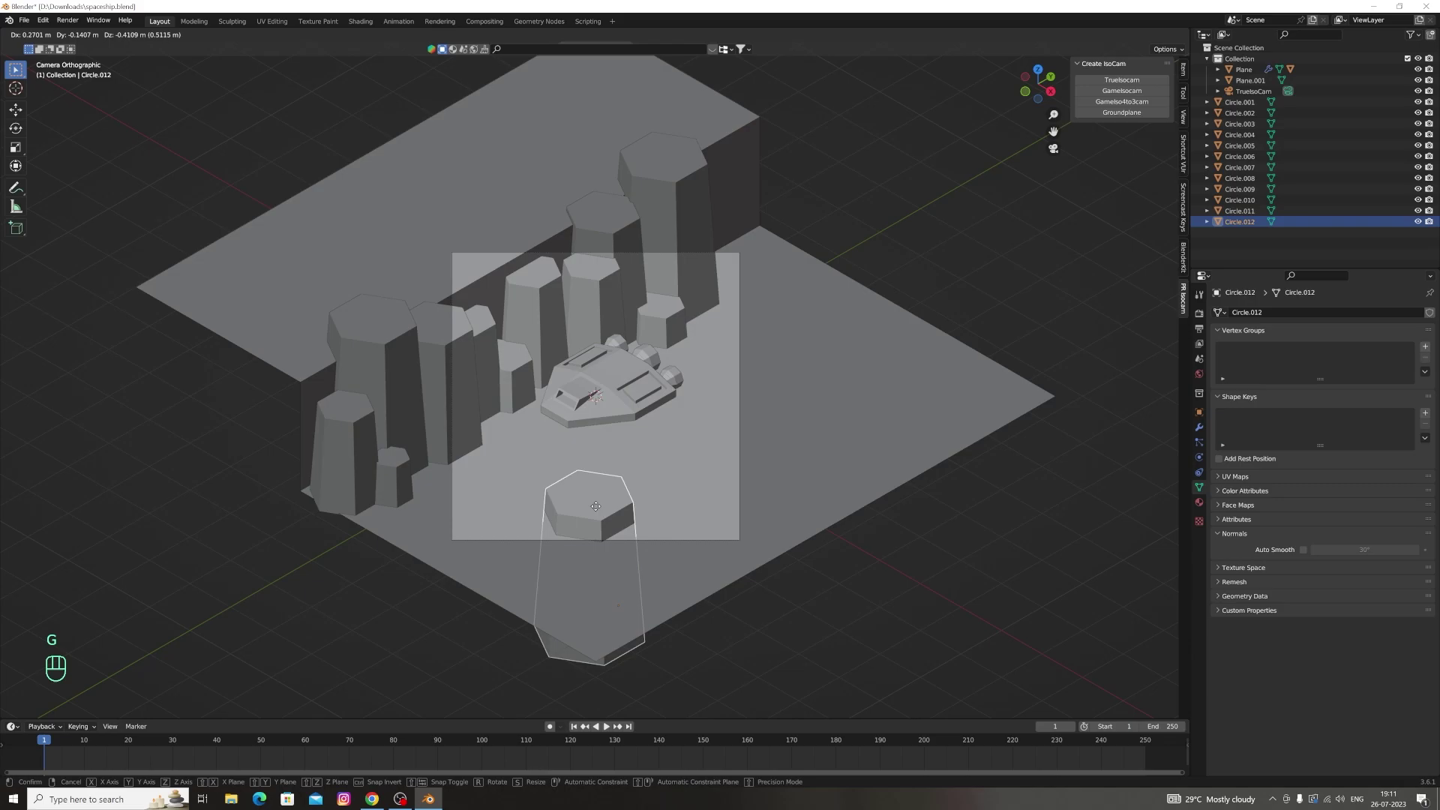
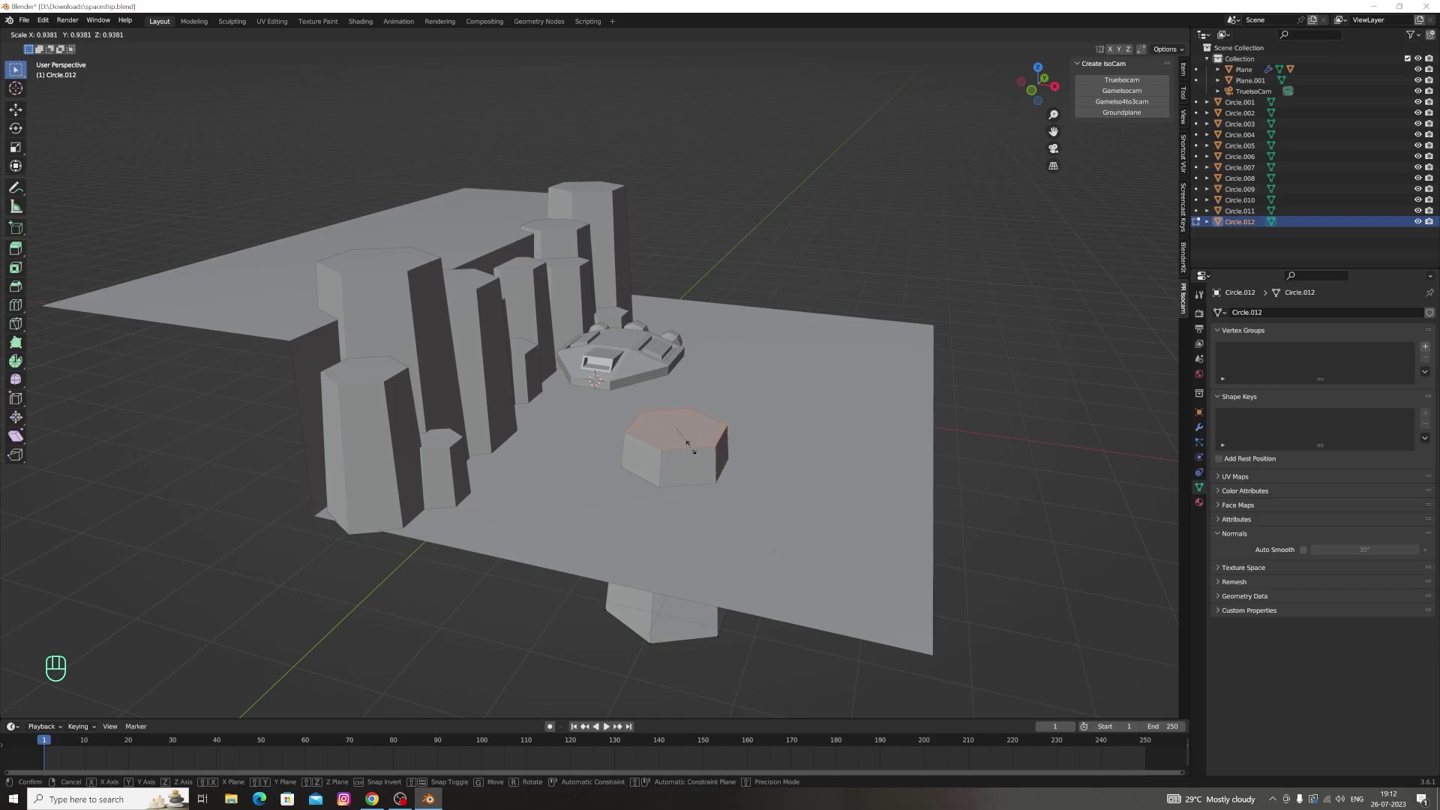
Scale the rock's top face to give Circle.012 a slightly tapered top
double_click(1049, 94)
key(s)
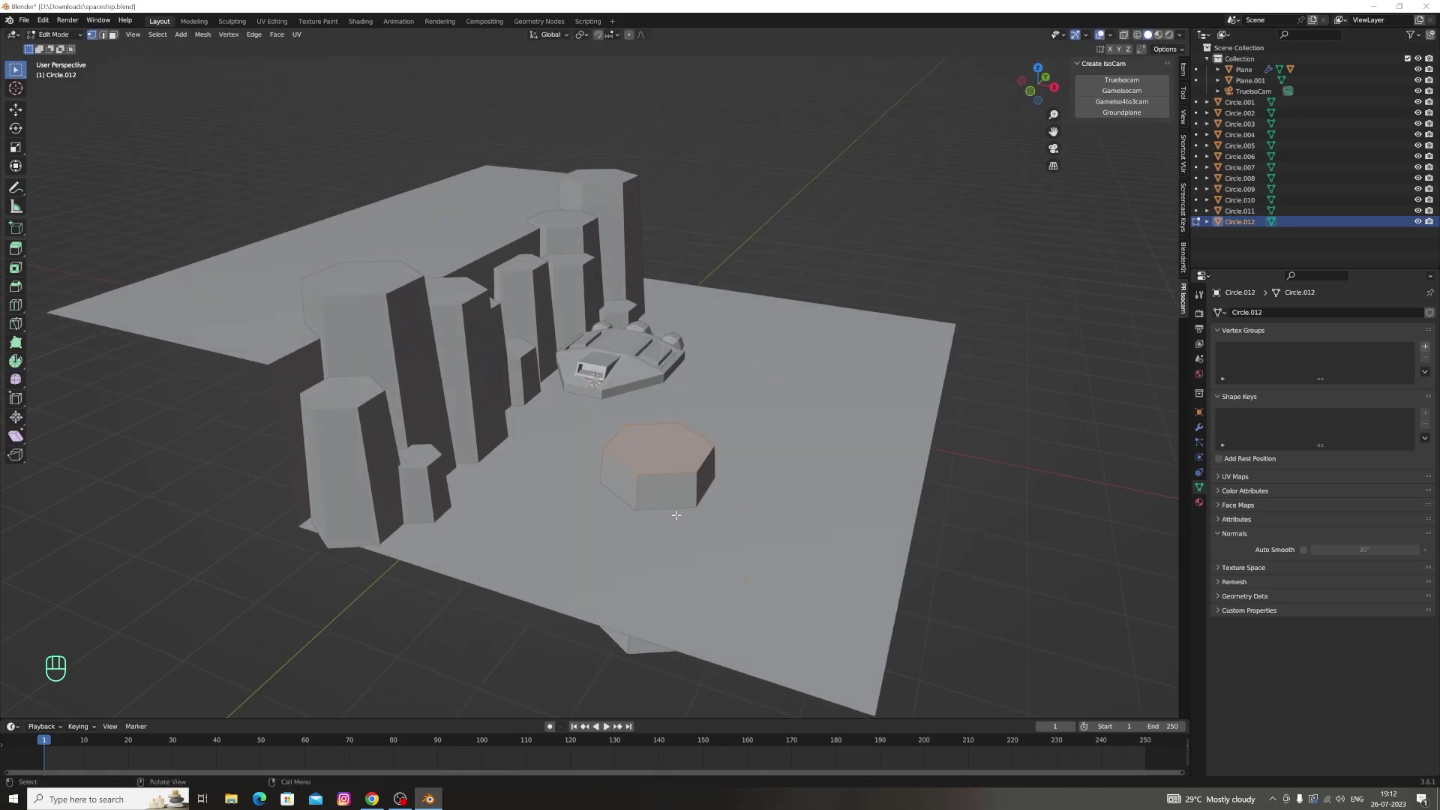
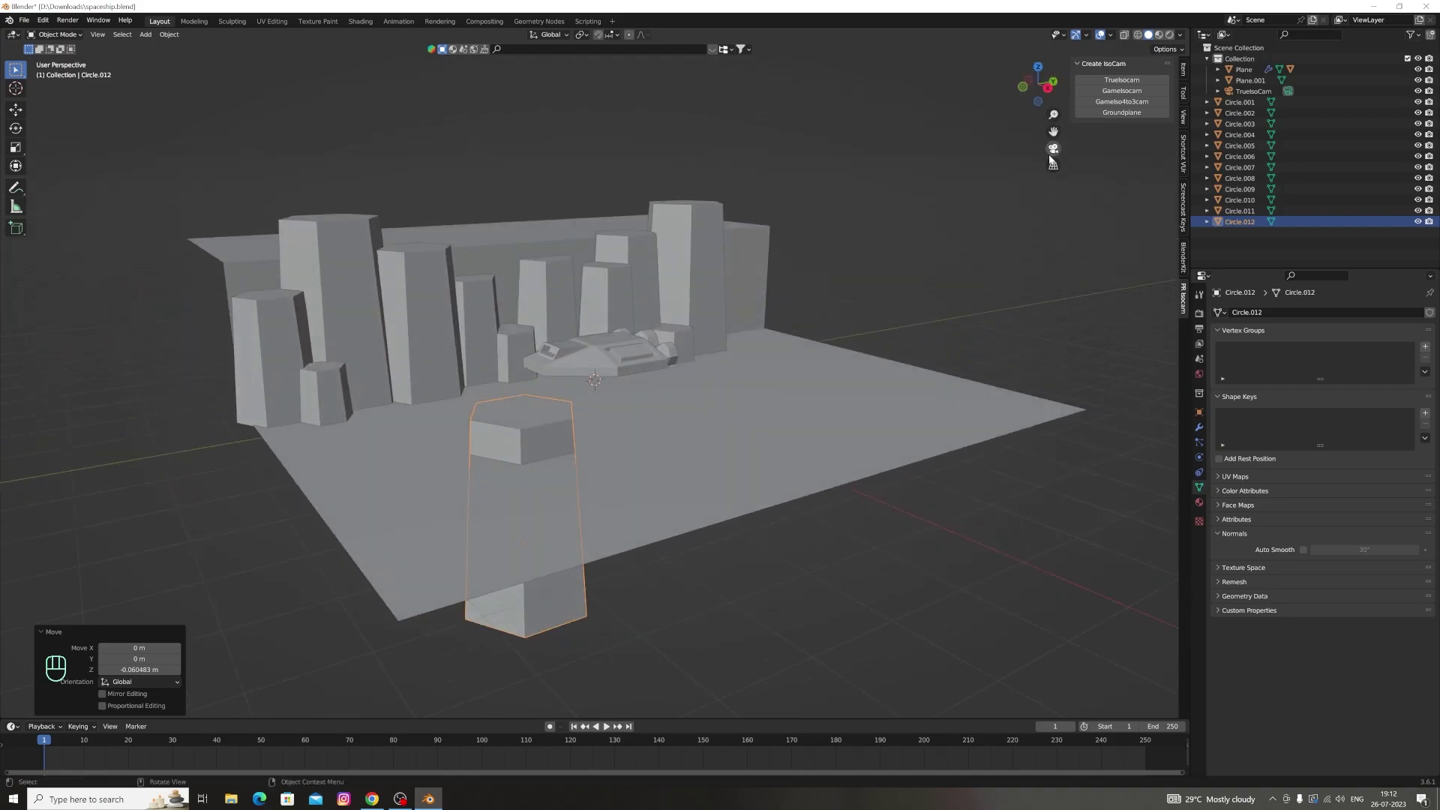
Scale Circle.012 down so it sits low on the ground, then enter its mesh
double_click(1053, 158)
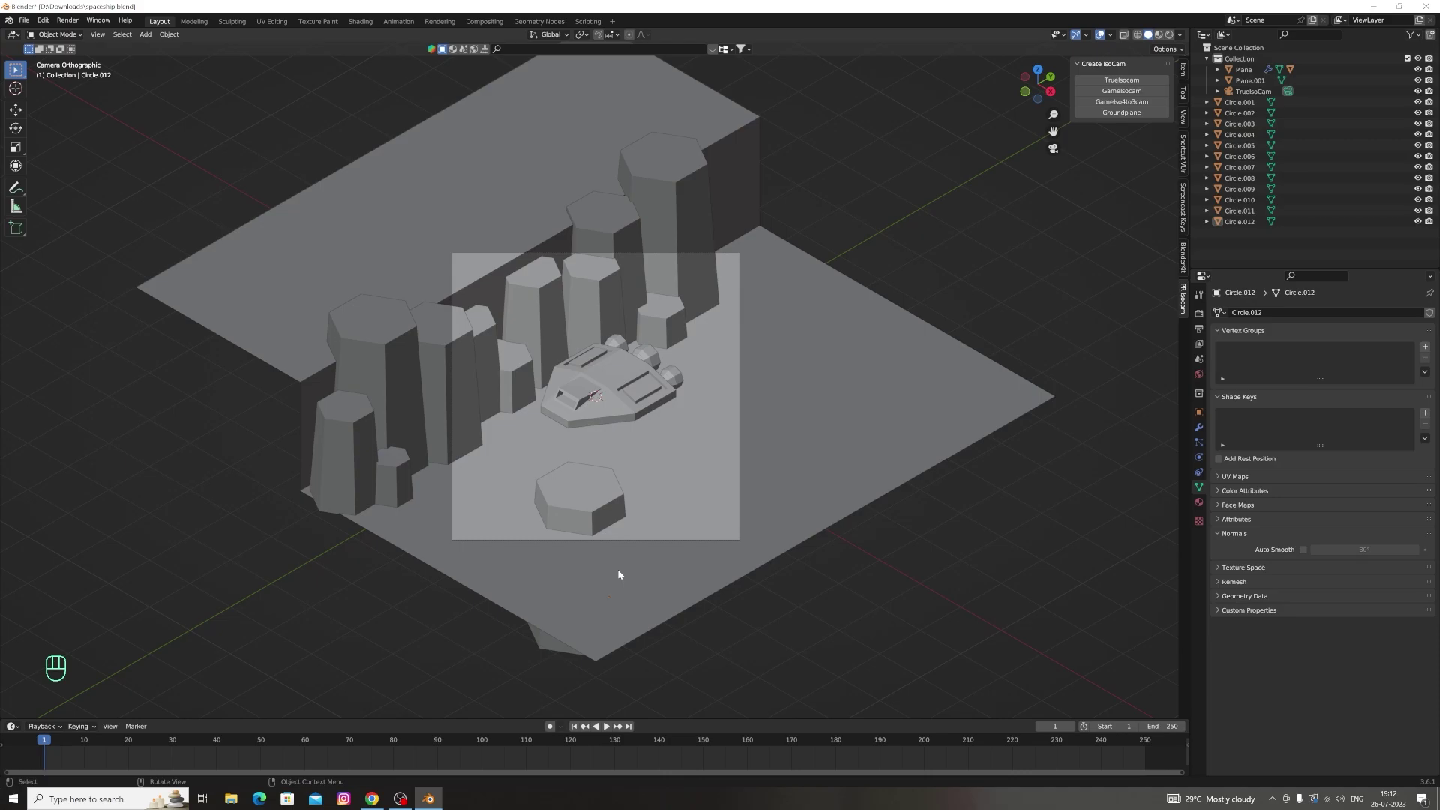
click(591, 507)
key(shift+g)
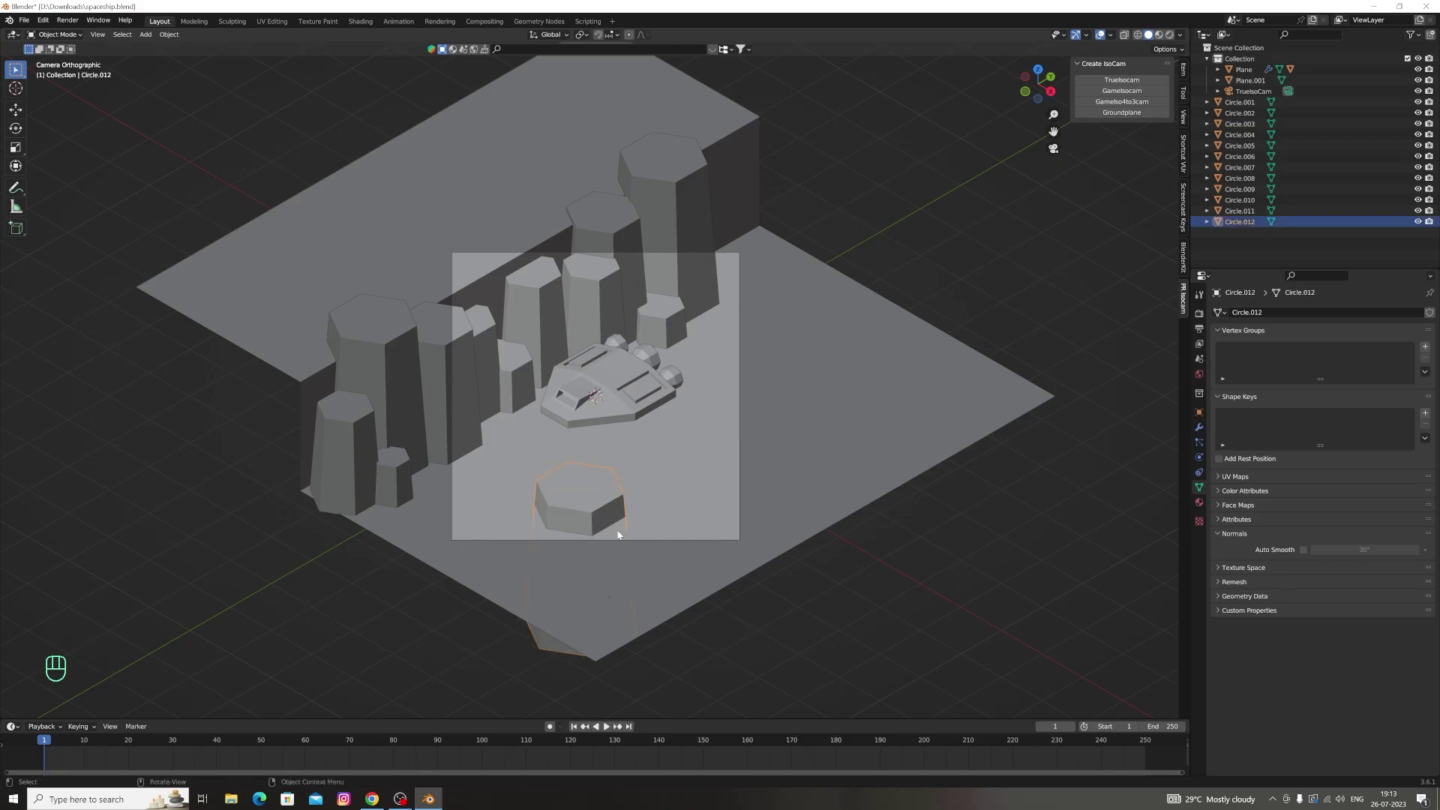
key(s)
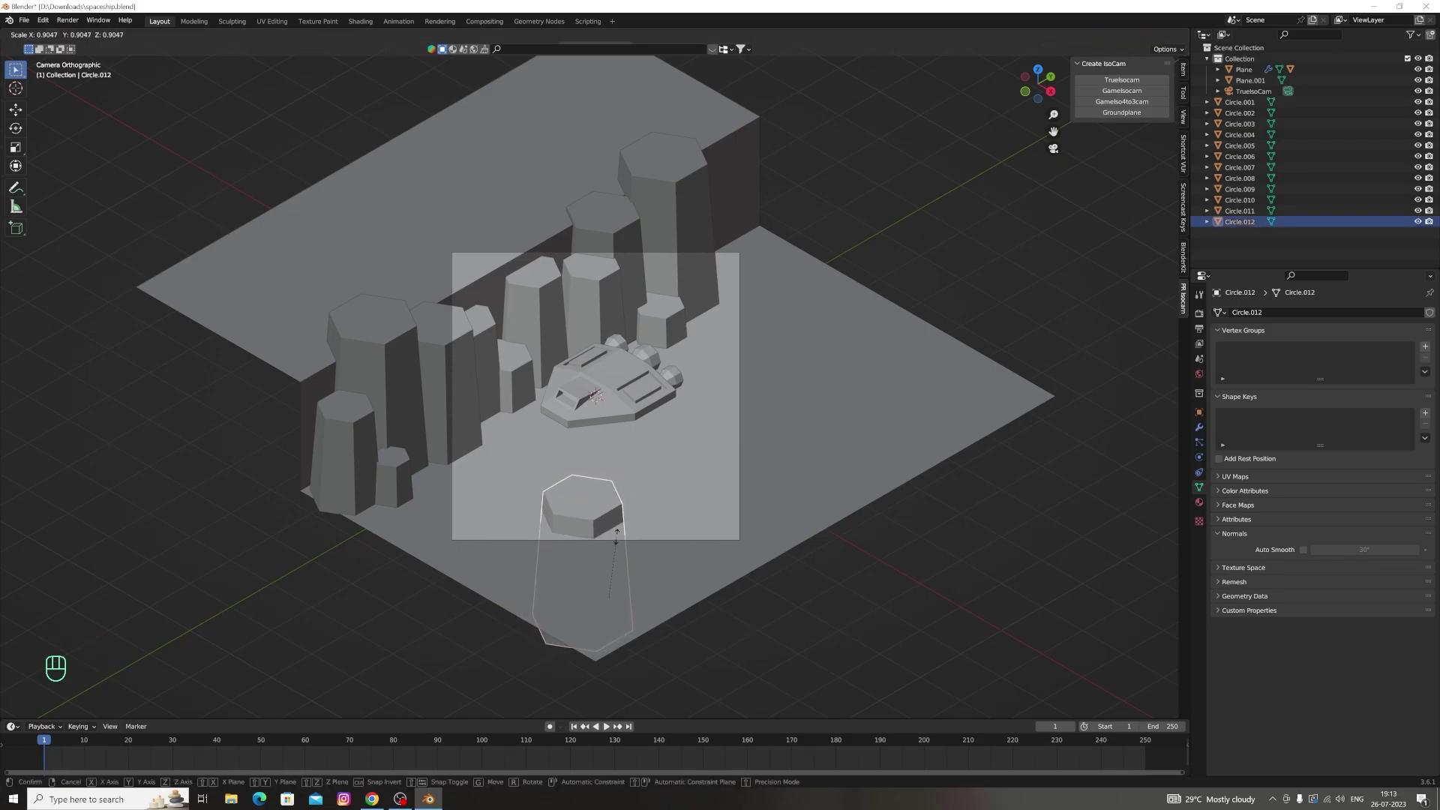
key(Tab)
Scale the rock's top face slightly inward to taper its upper edges
drag(56, 34, 62, 58)
key(s)
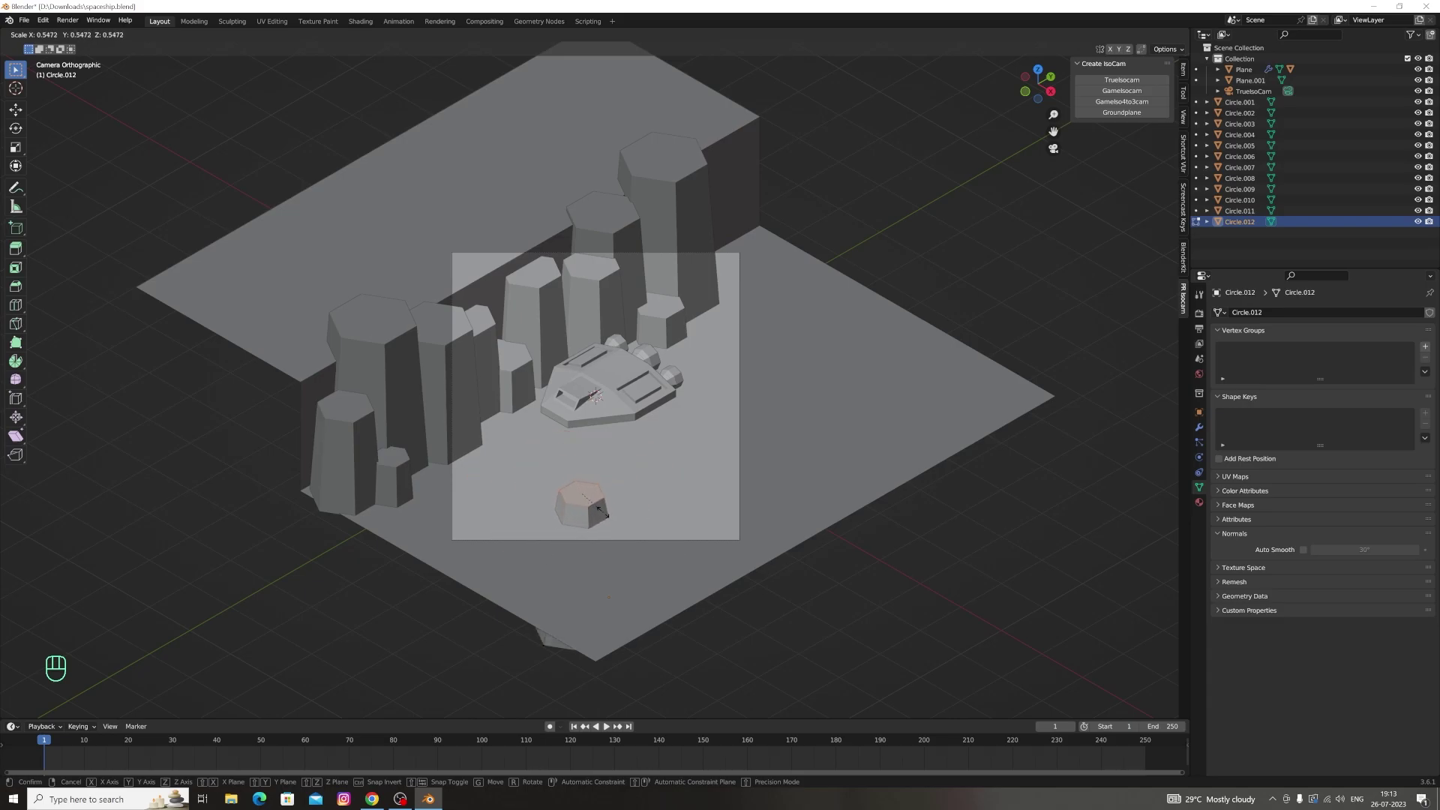
key(a)
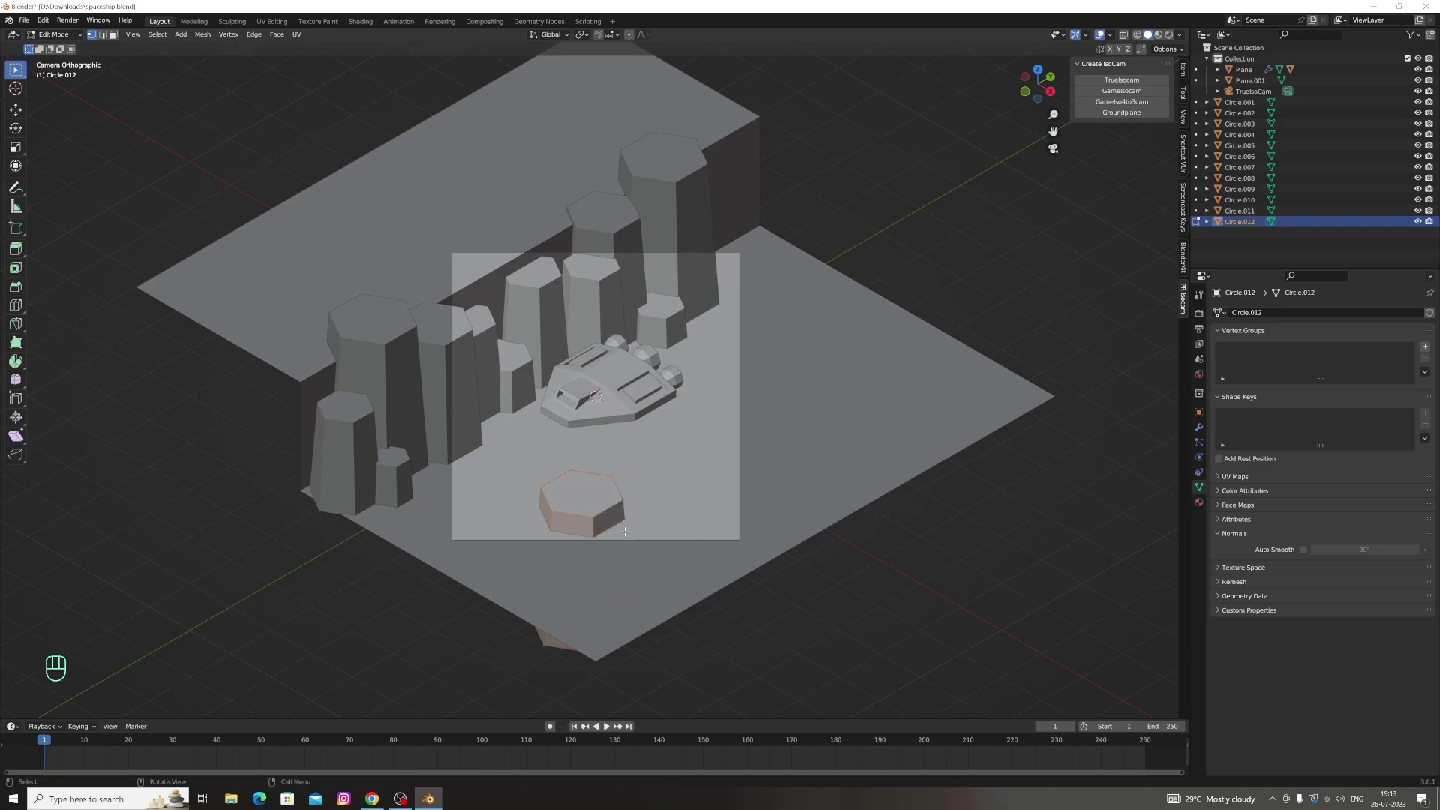
key(s)
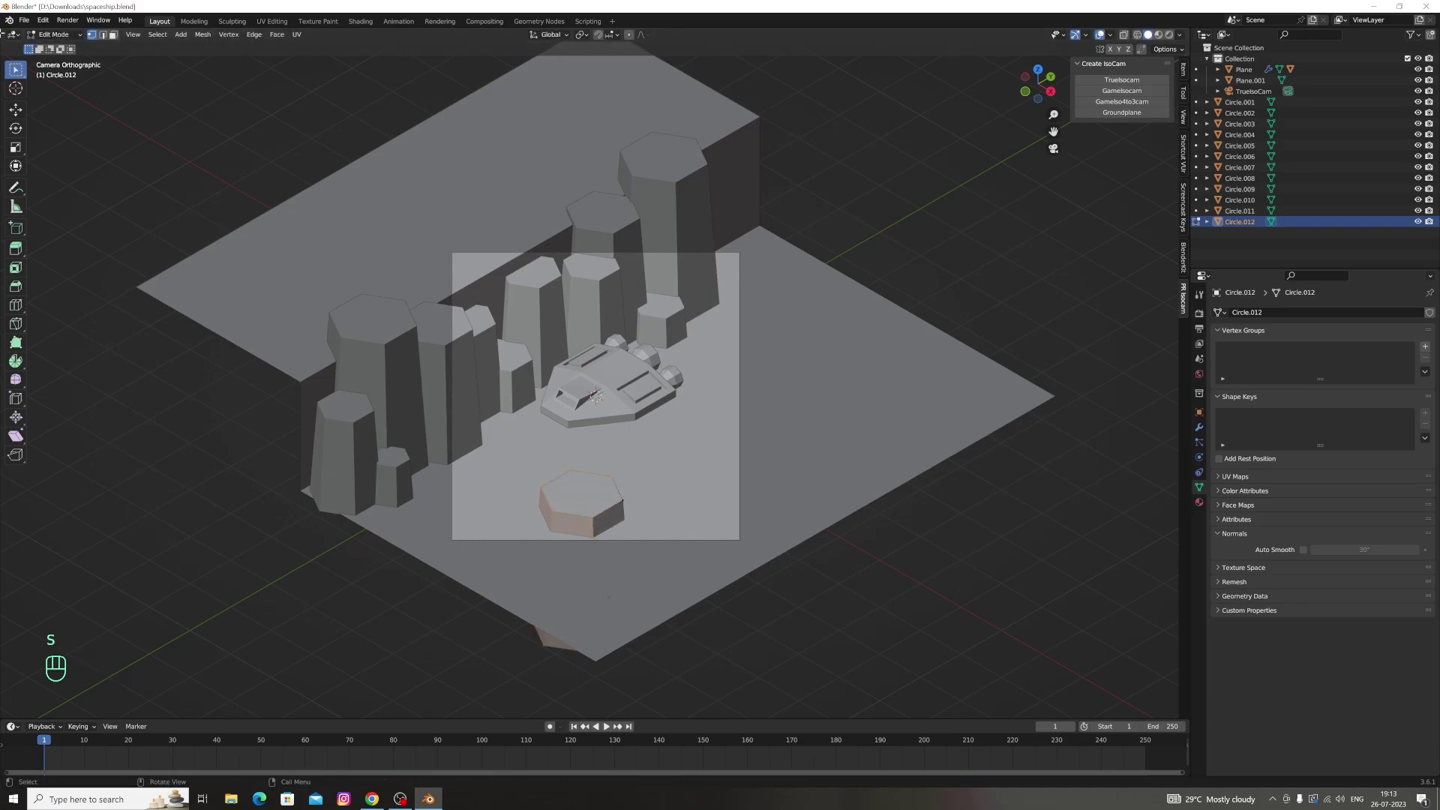
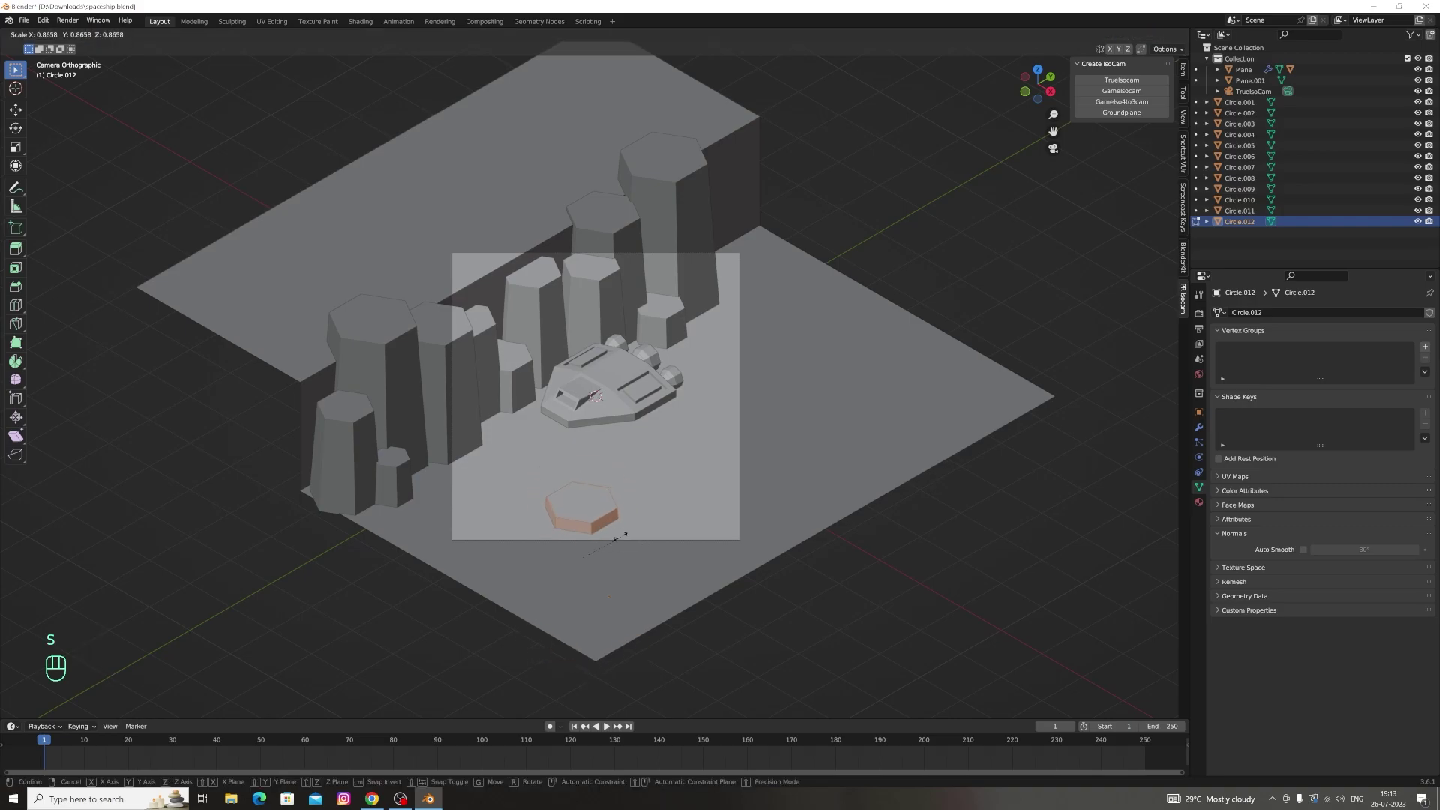
key(s)
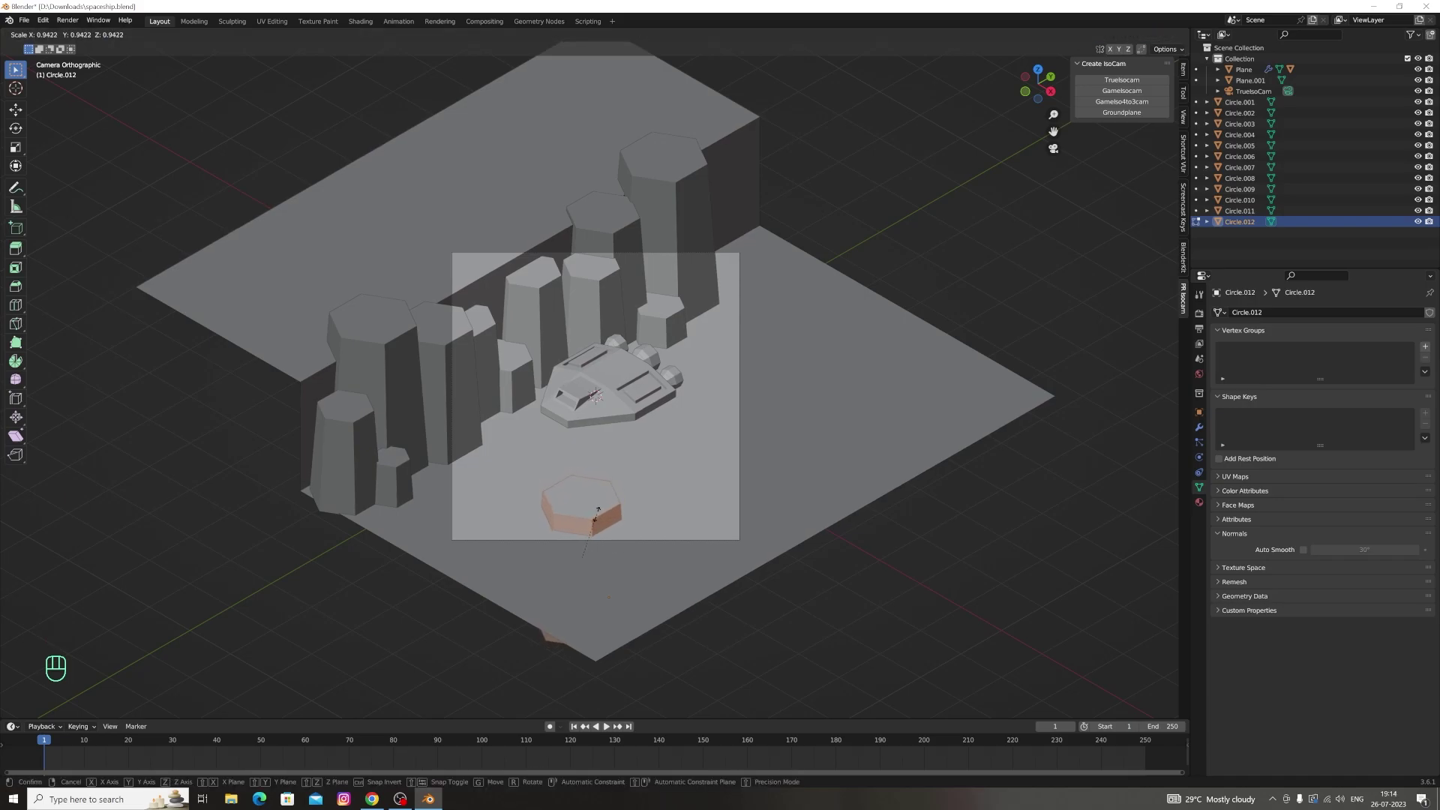
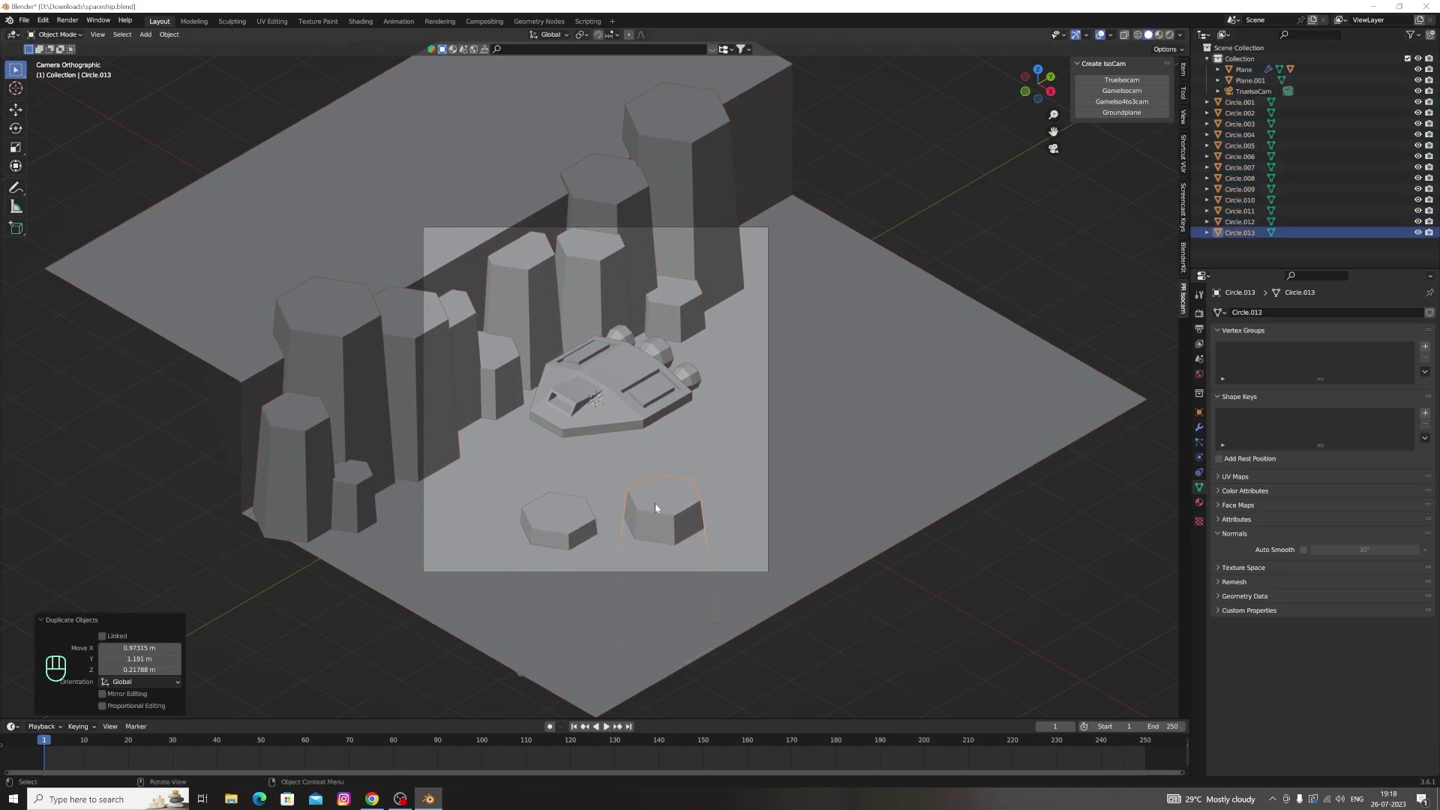
Duplicate the rock into a copy beside the first, sliding it along Y and down into the ground
key(shift+d)
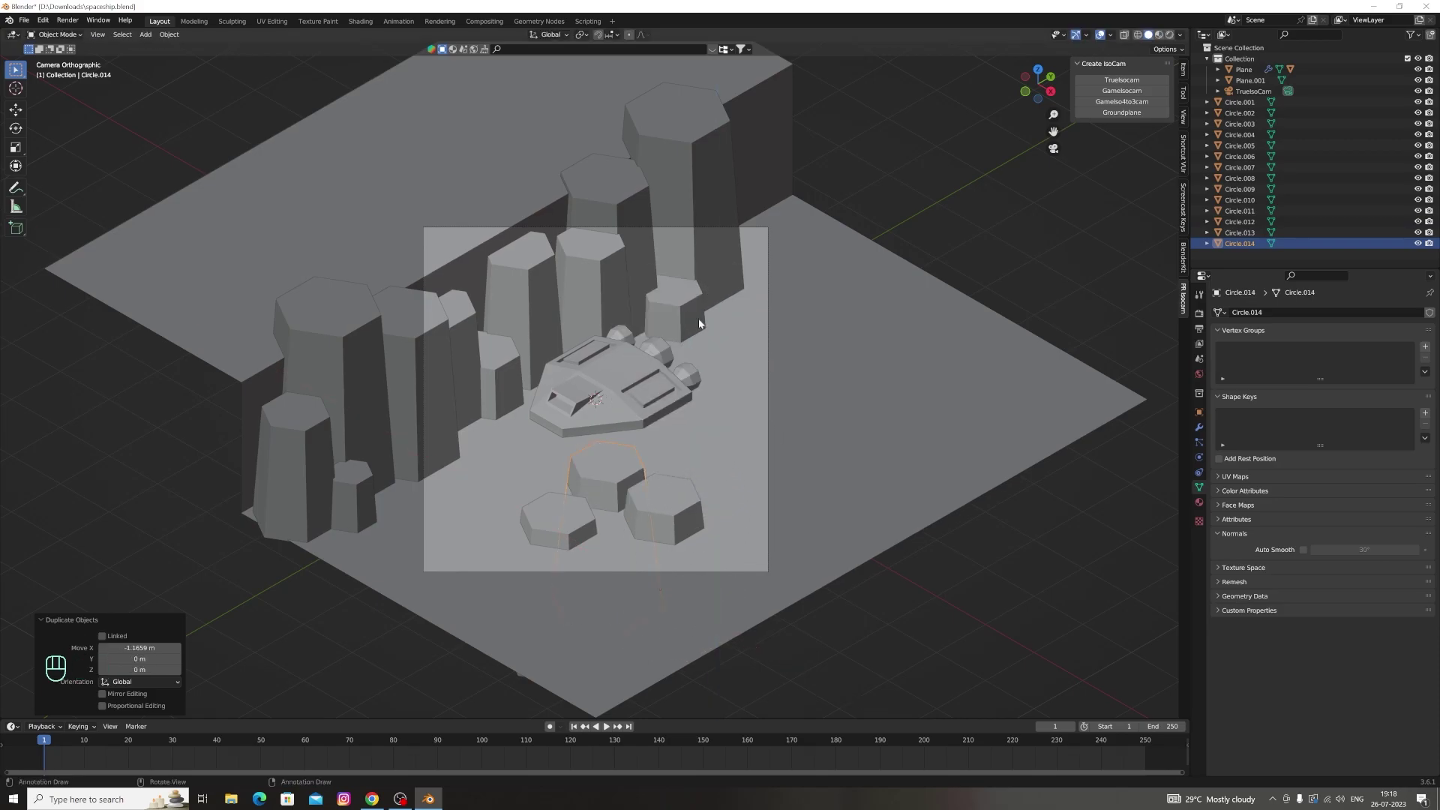
key(g)
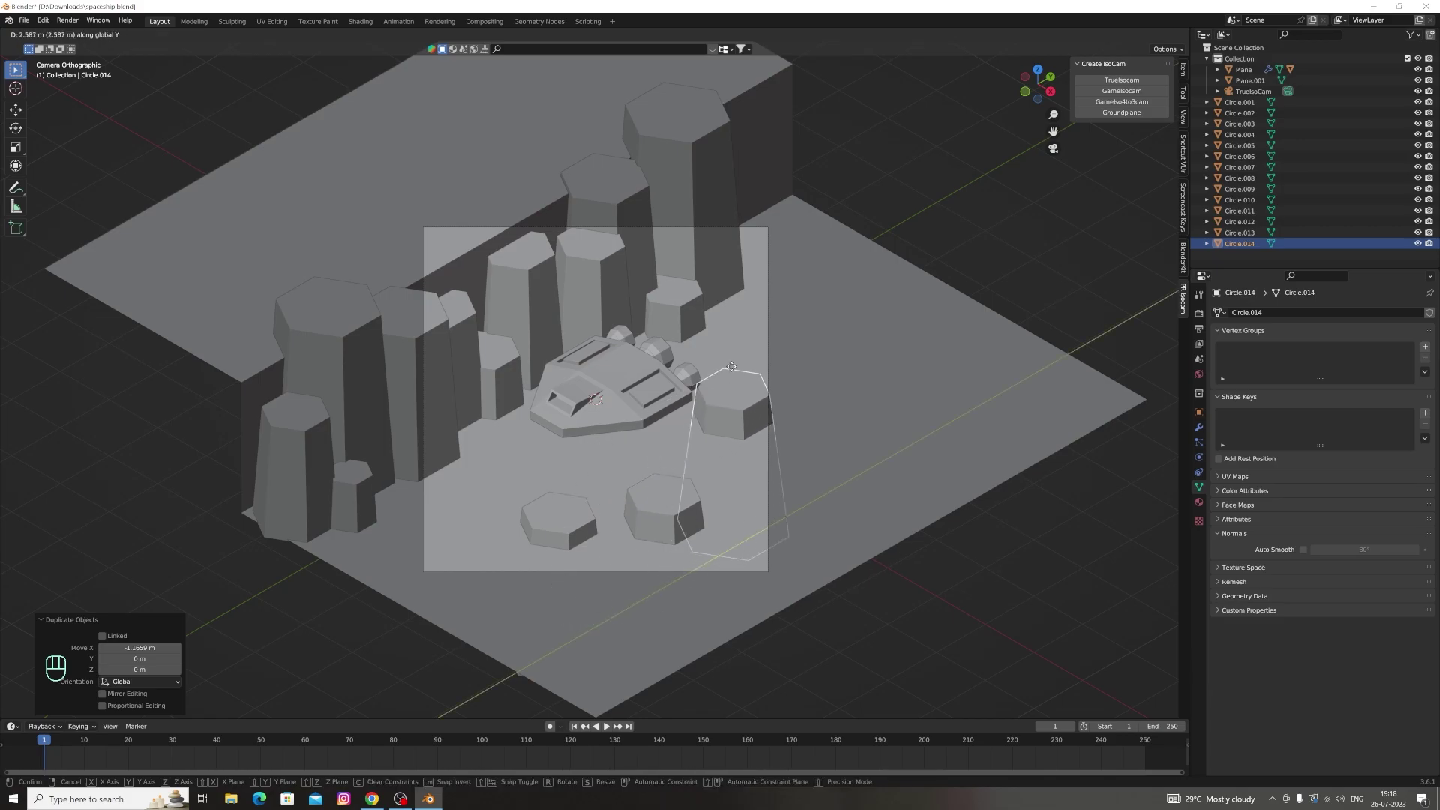
key(g)
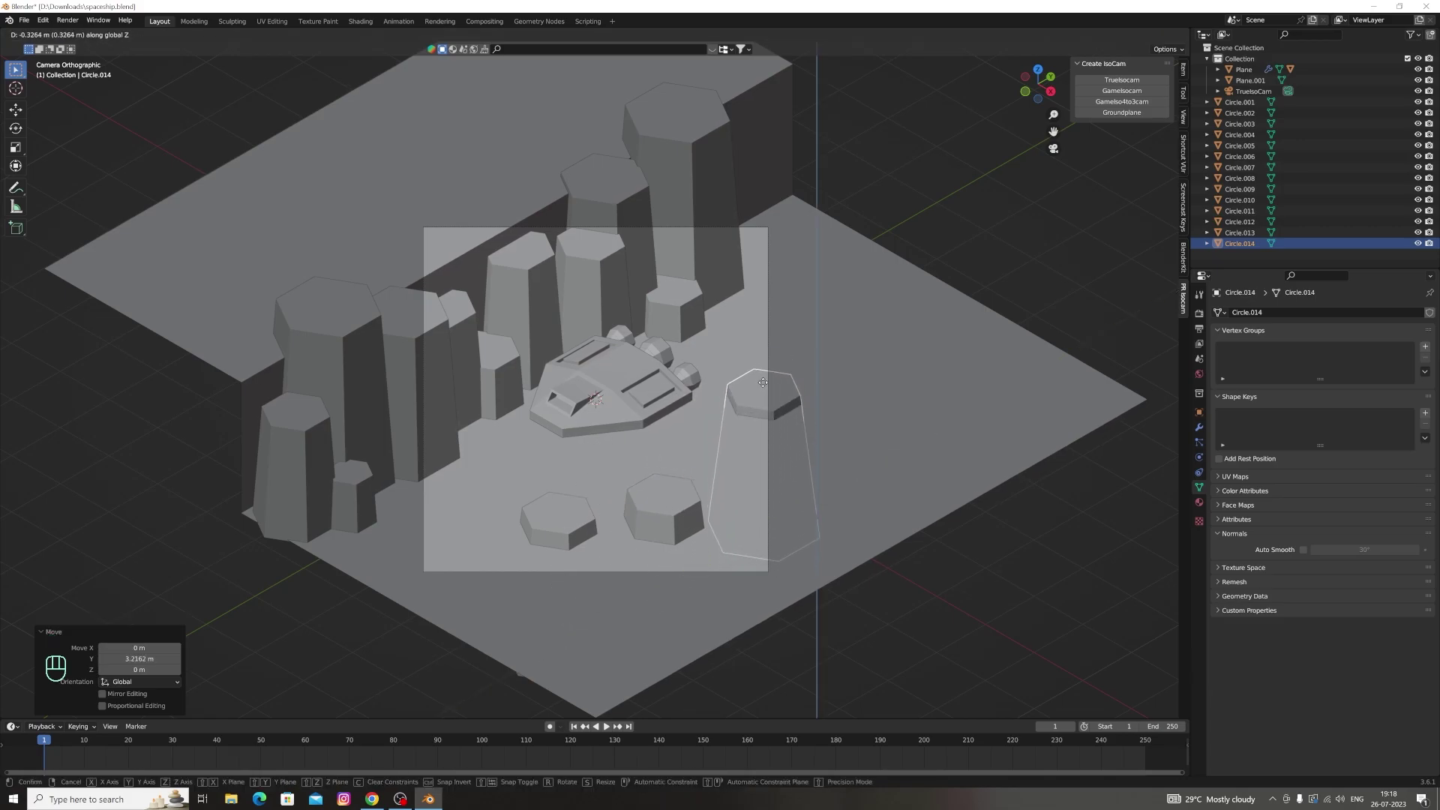
key(s)
key(g)
key(g)
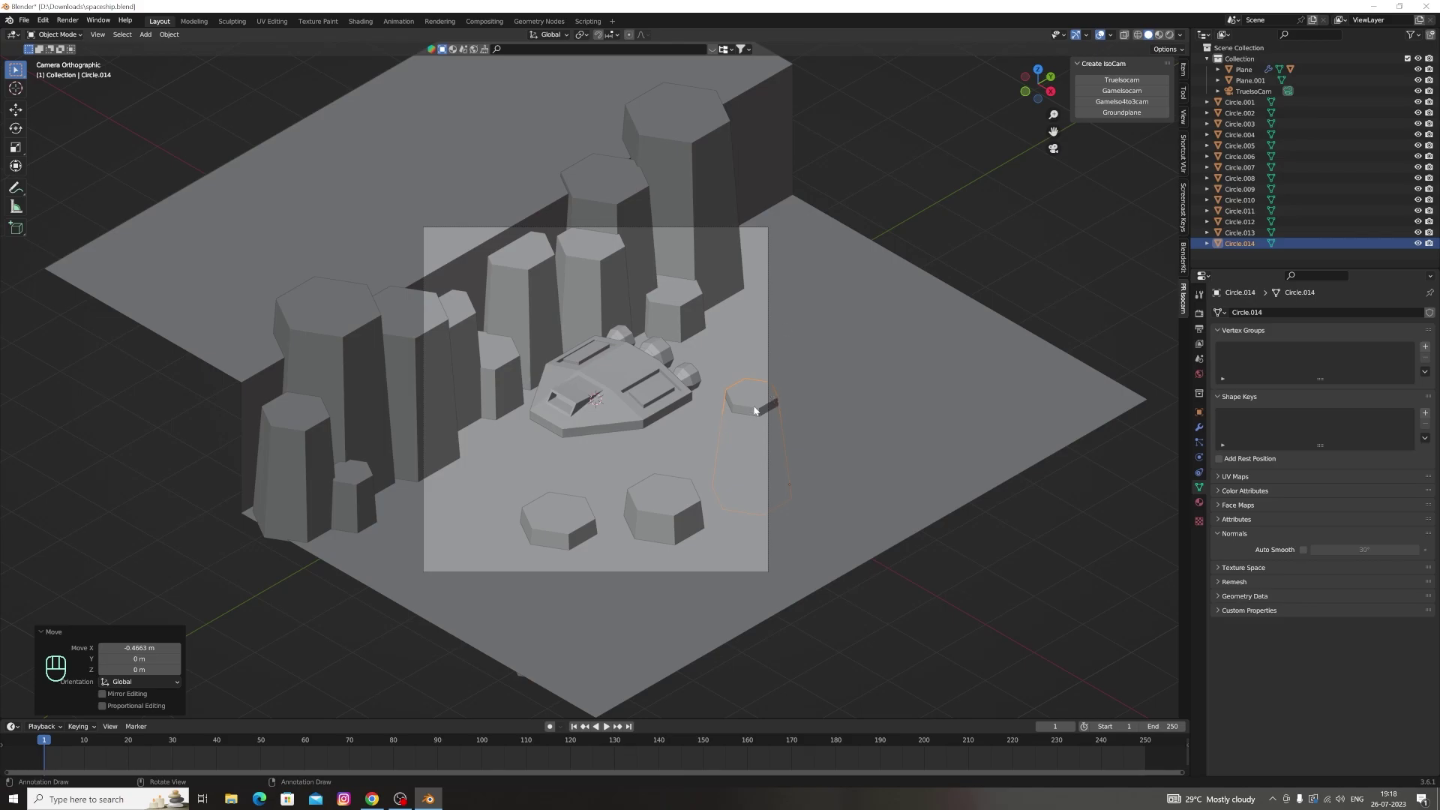
Duplicate the sunken rock again and move it along X to the right of the ship
key(shift+d)
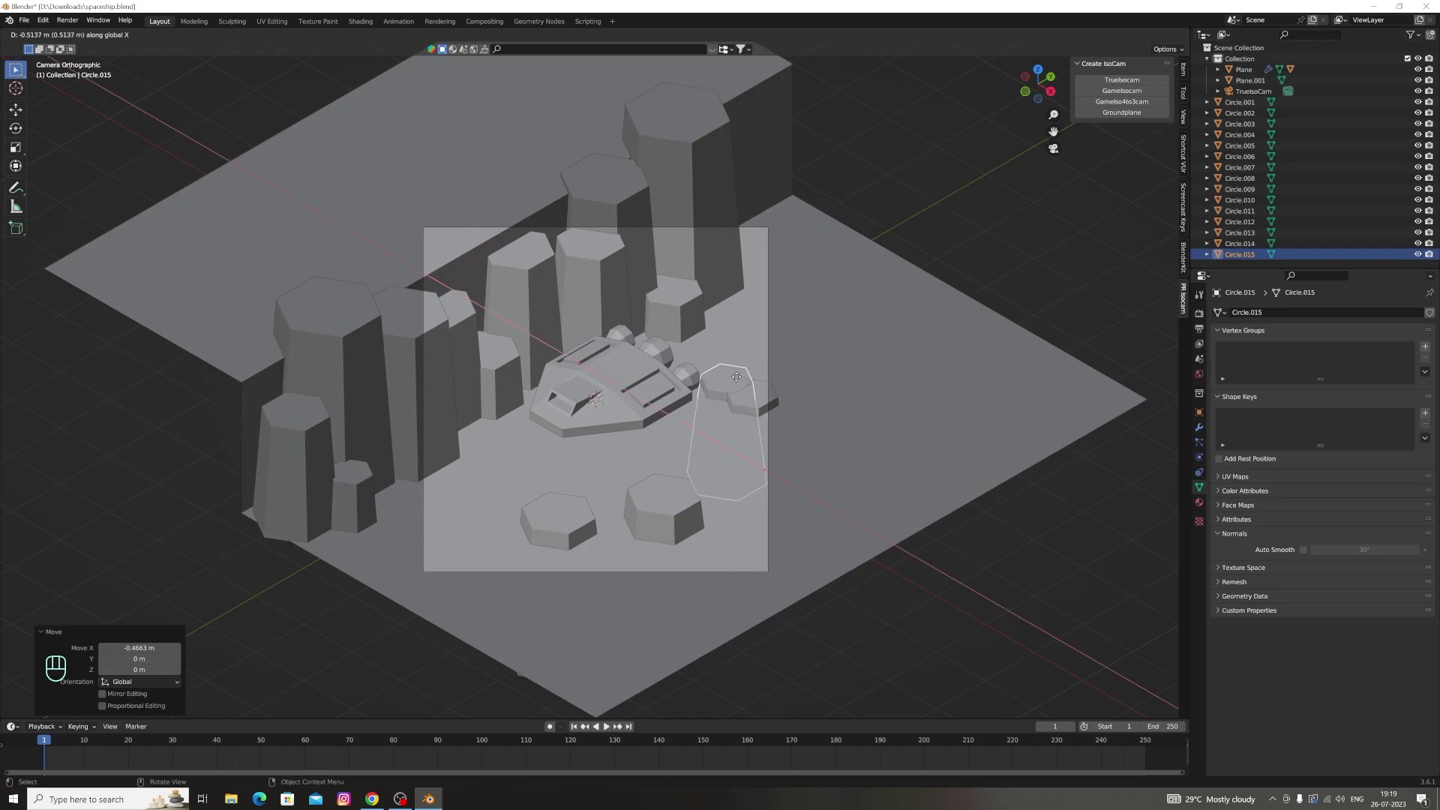
key(g)
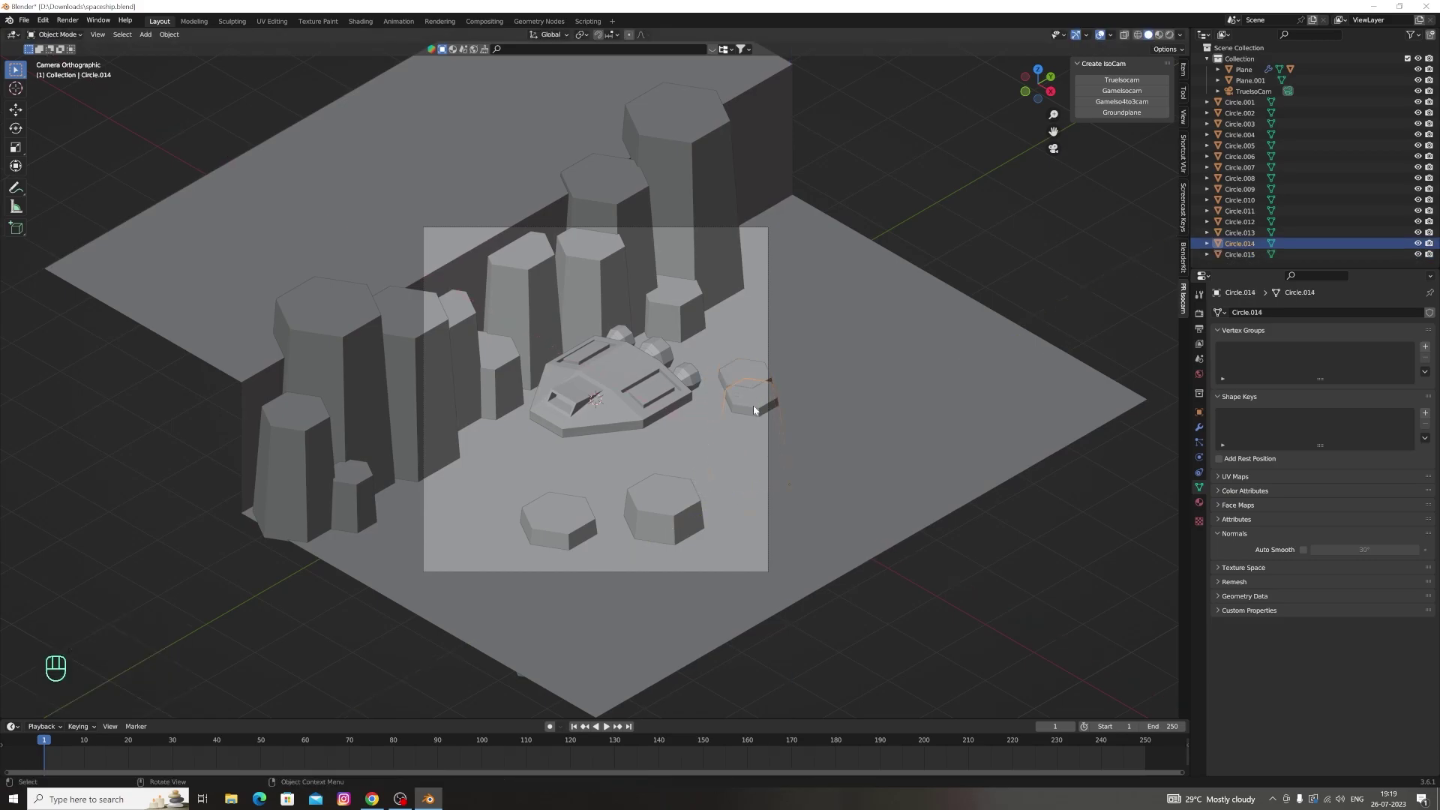
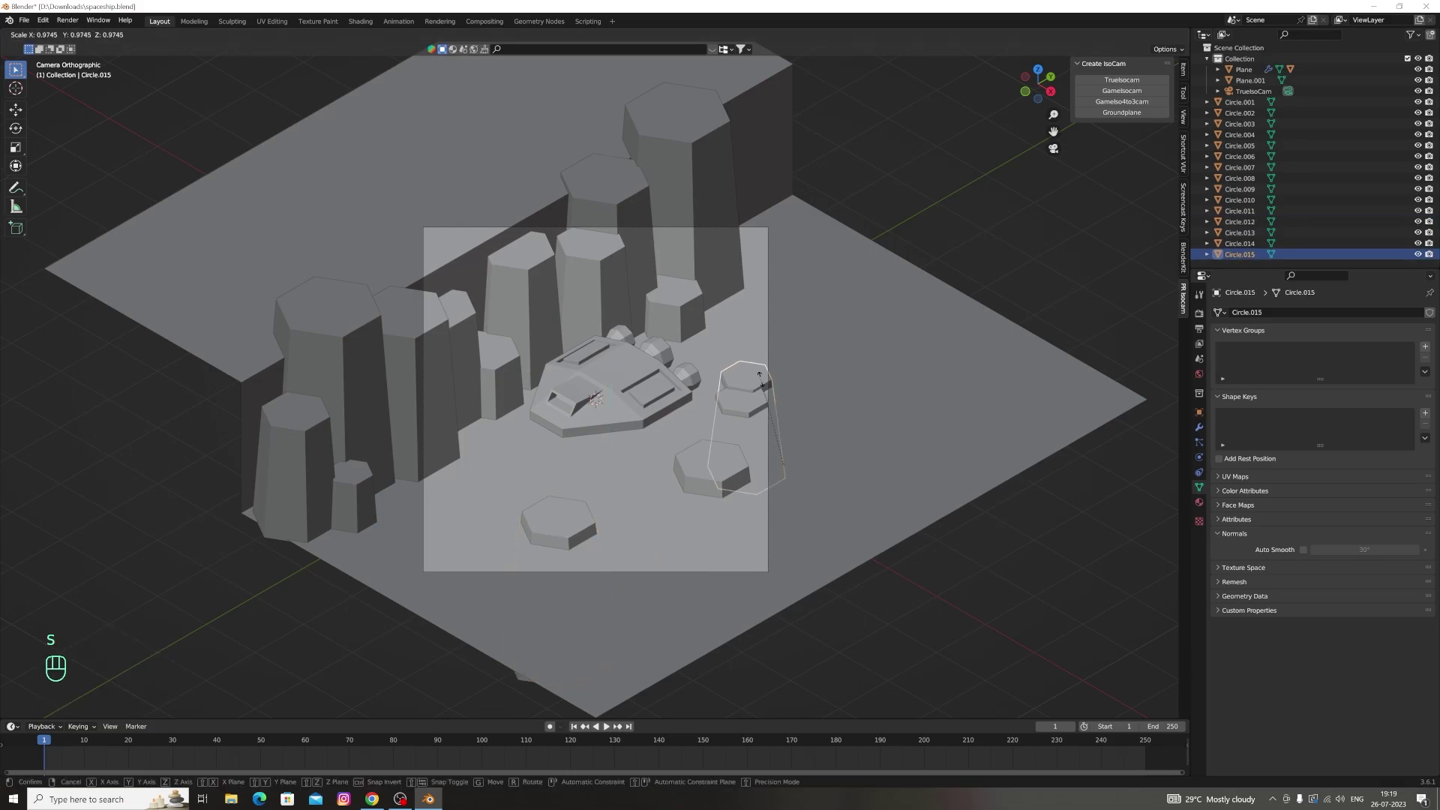
Sink the rock into the ground, then duplicate a small copy and scale it beside the larger one
key(g)
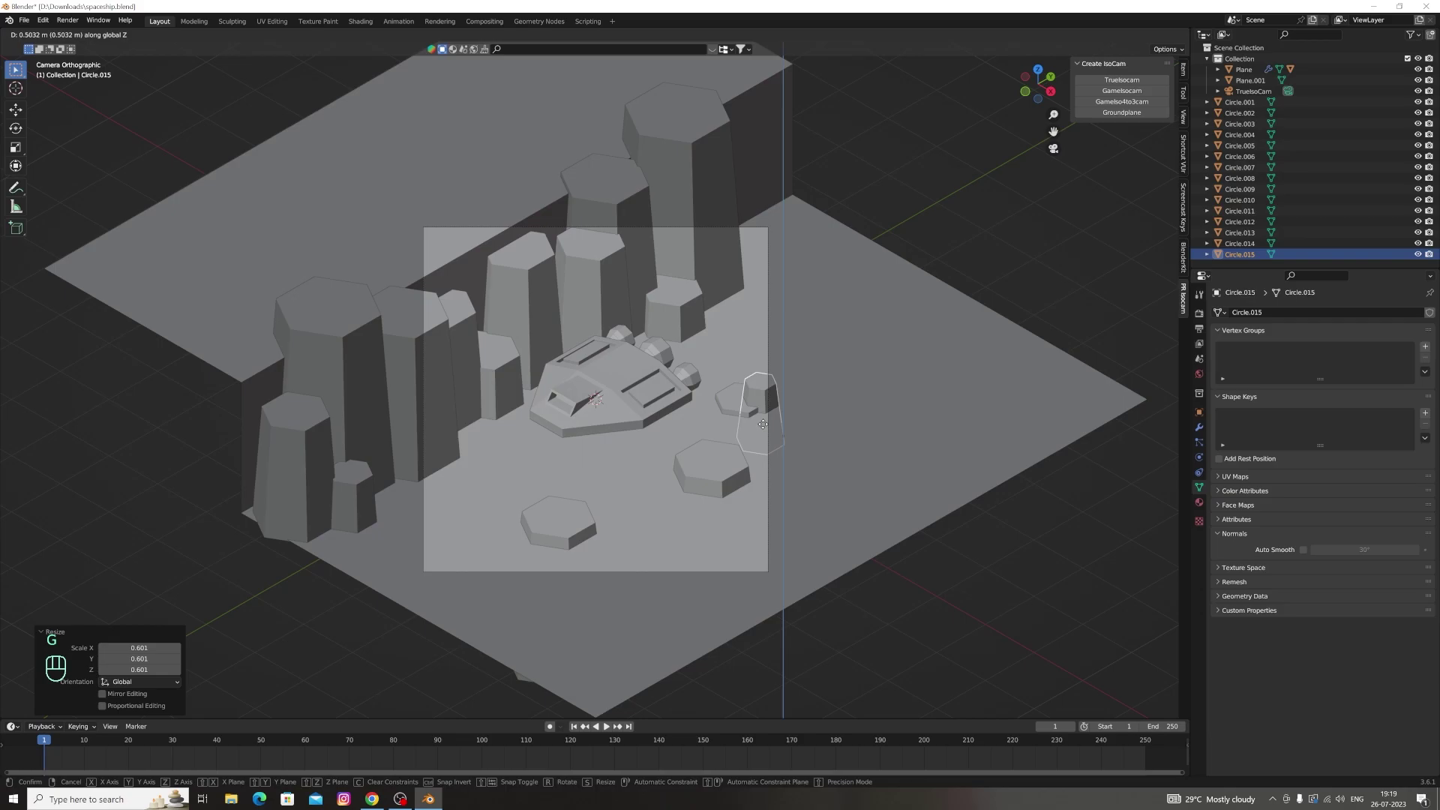
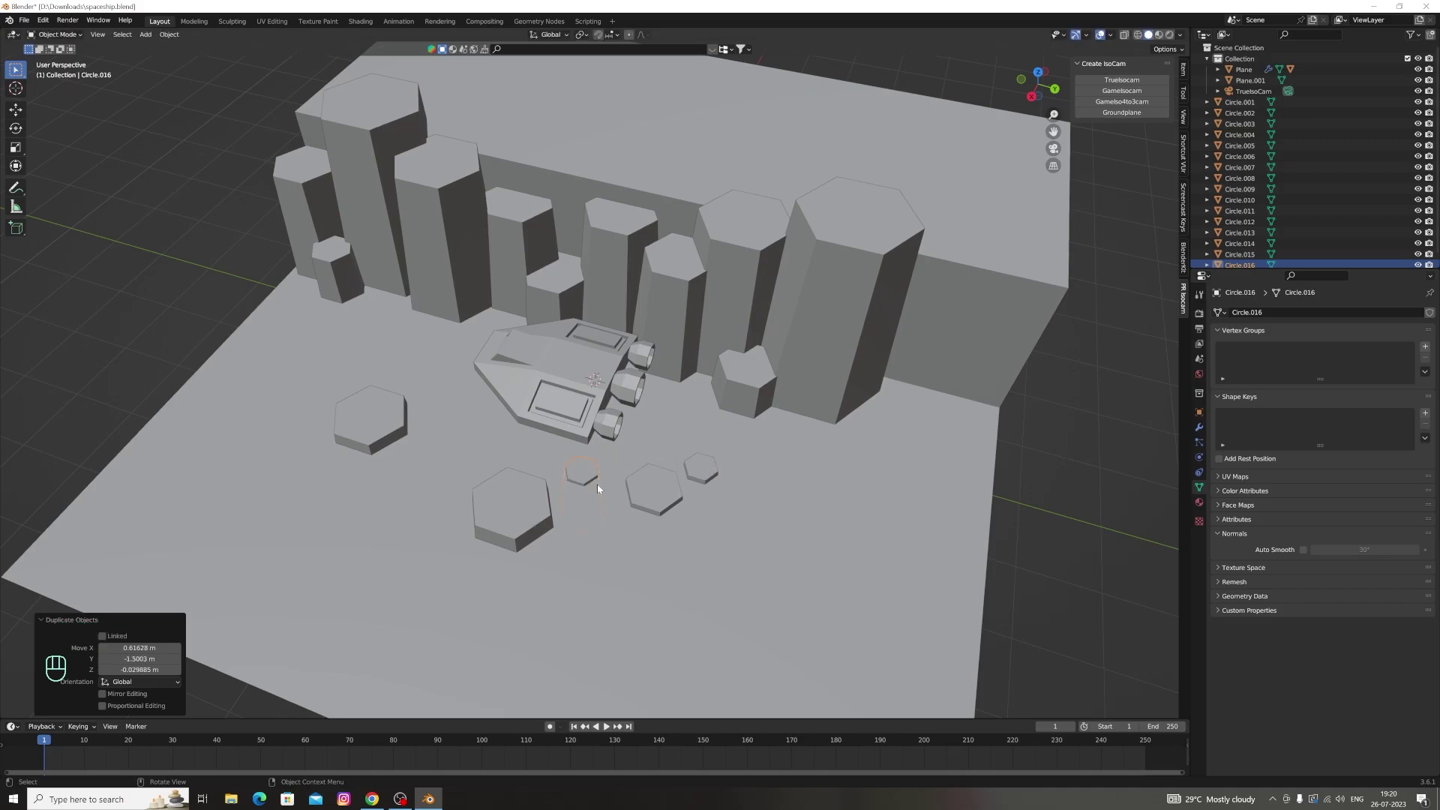
key(shift+d)
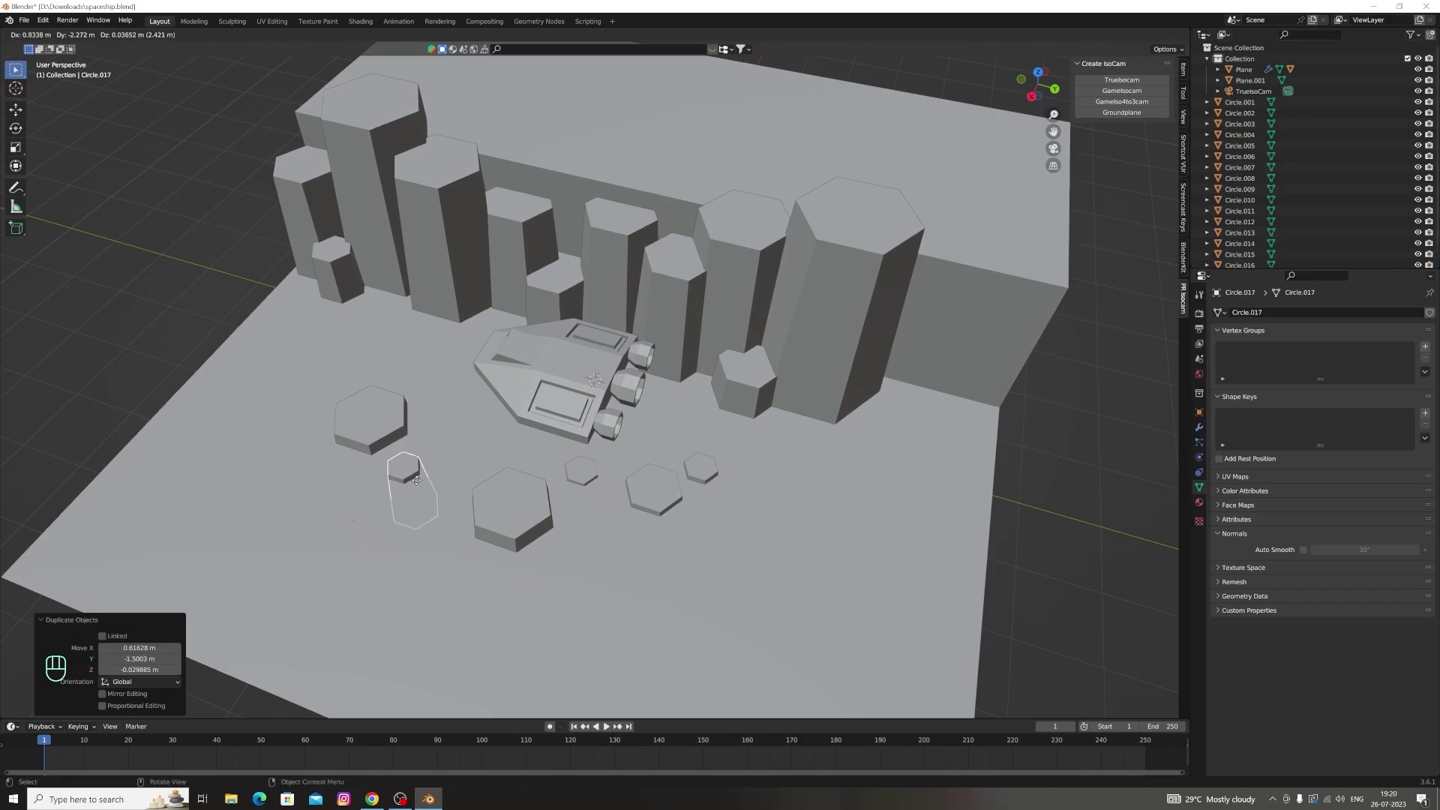
key(s)
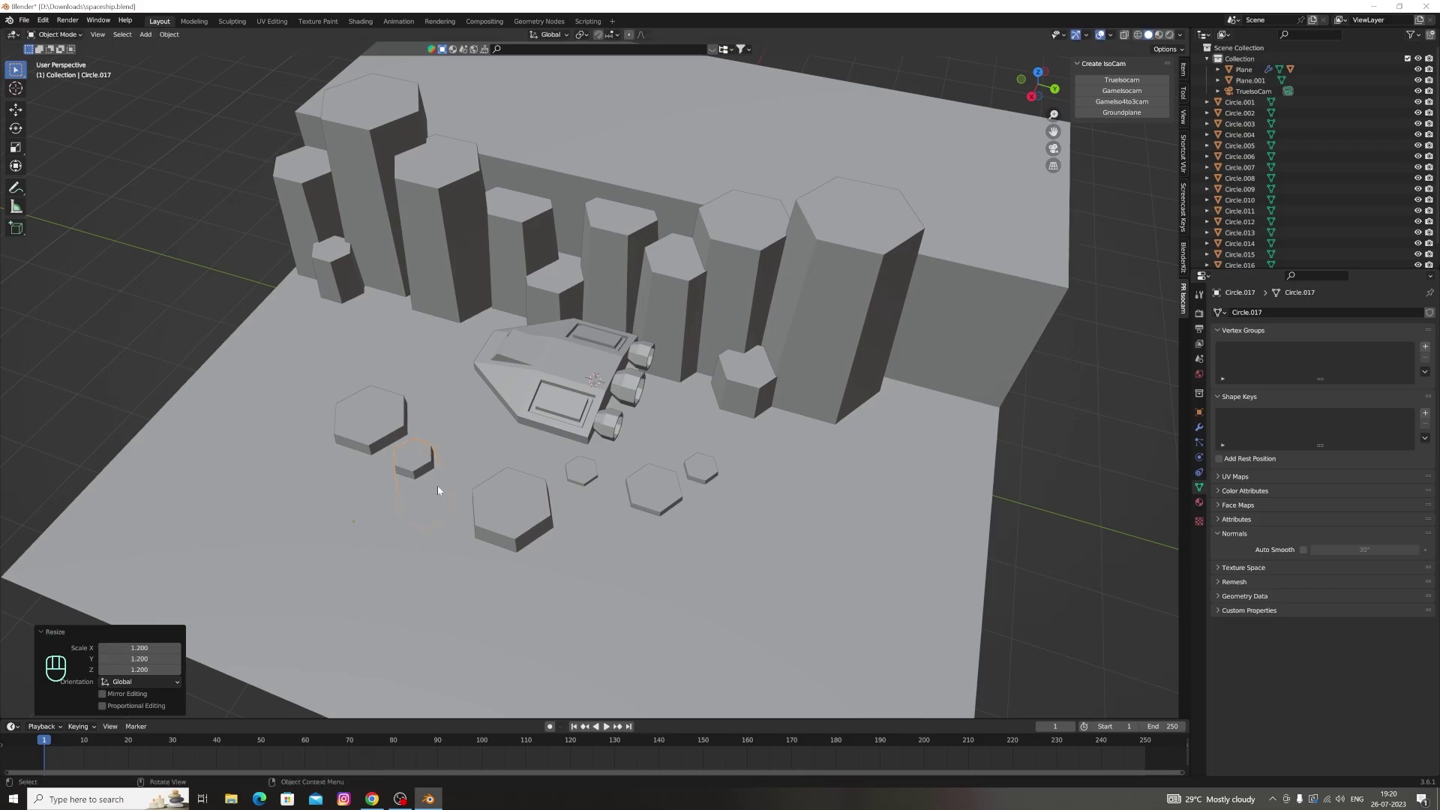
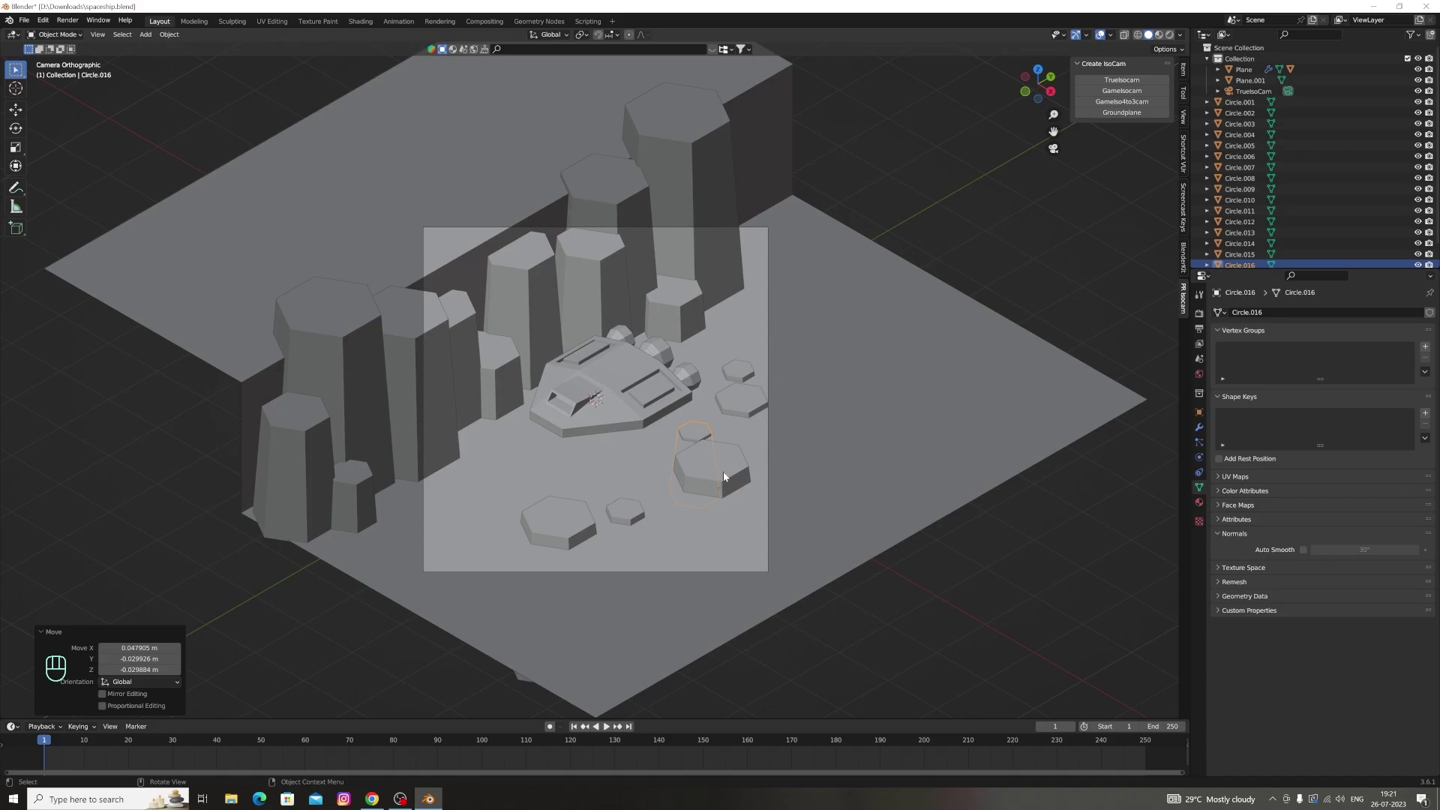
Duplicate a rock to the right of the ship, shrink it slightly and sink it vertically
click(730, 476)
key(g)
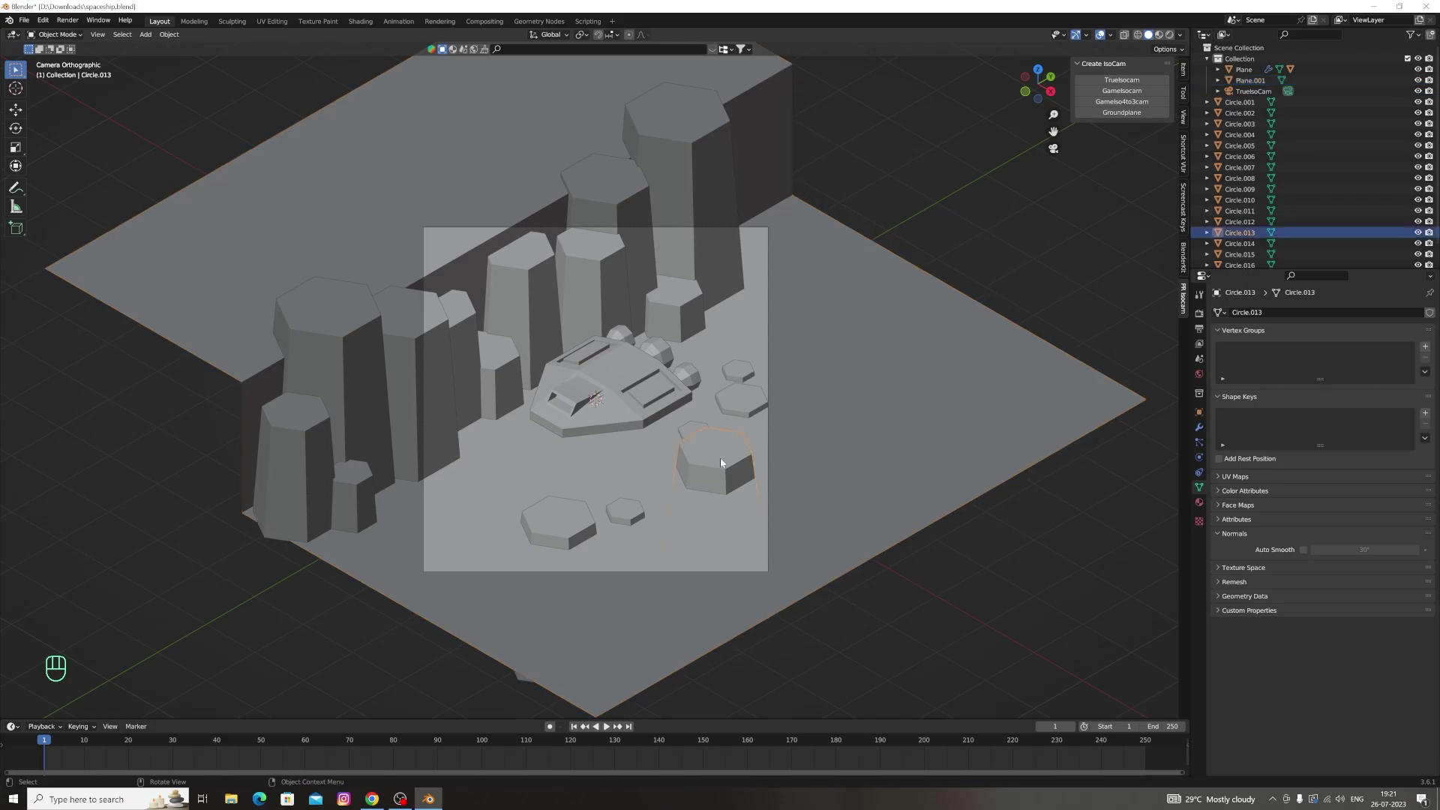
key(shift+d)
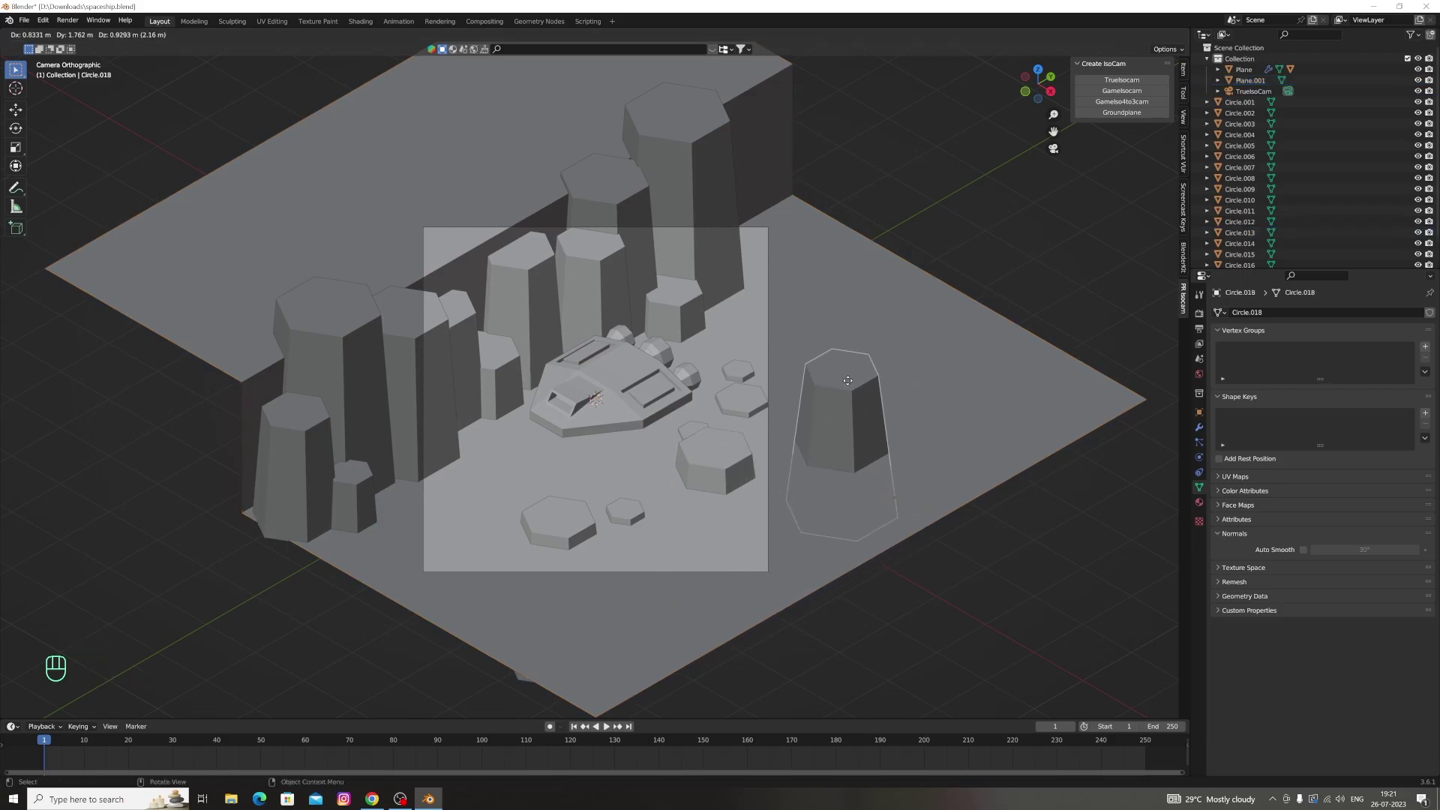
key(s)
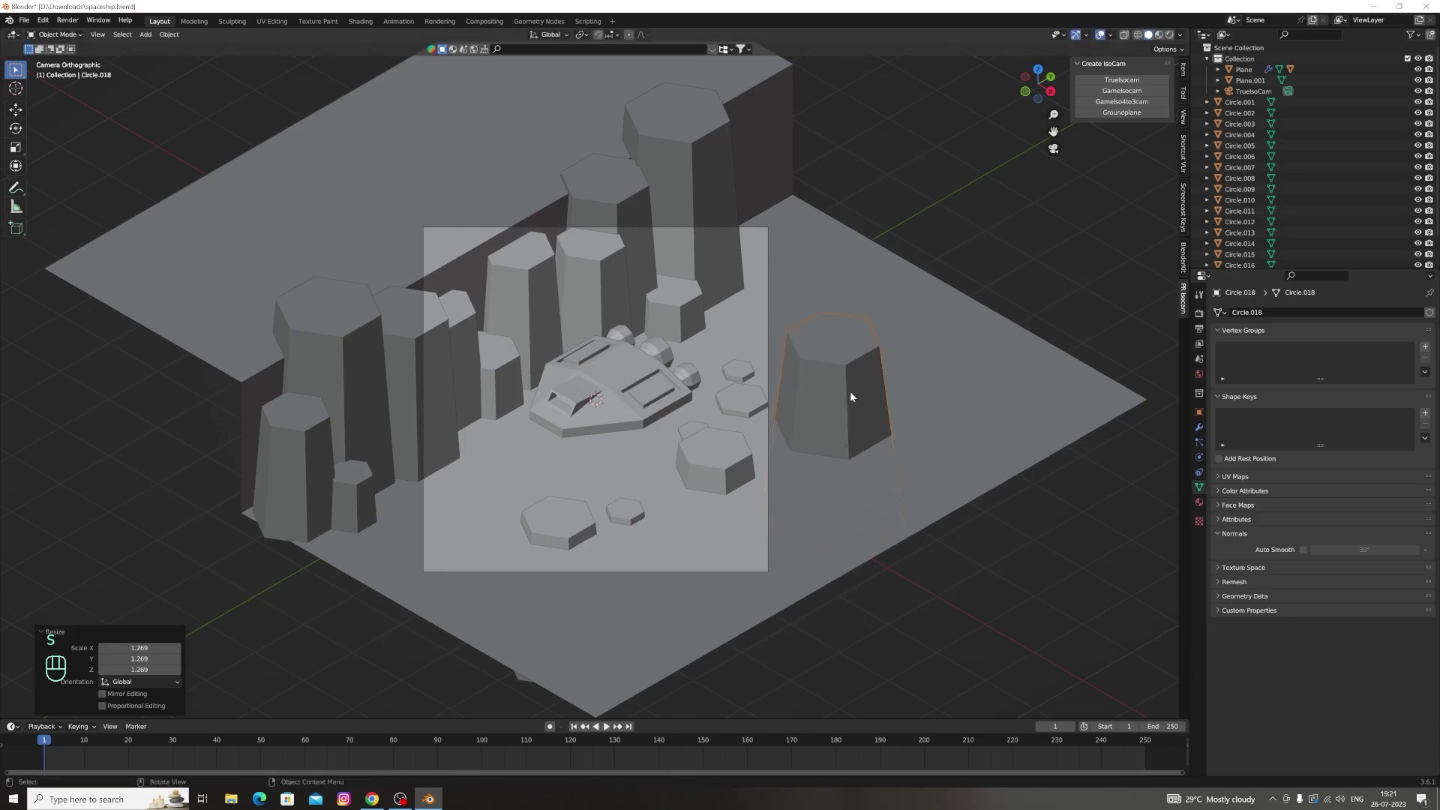
key(g)
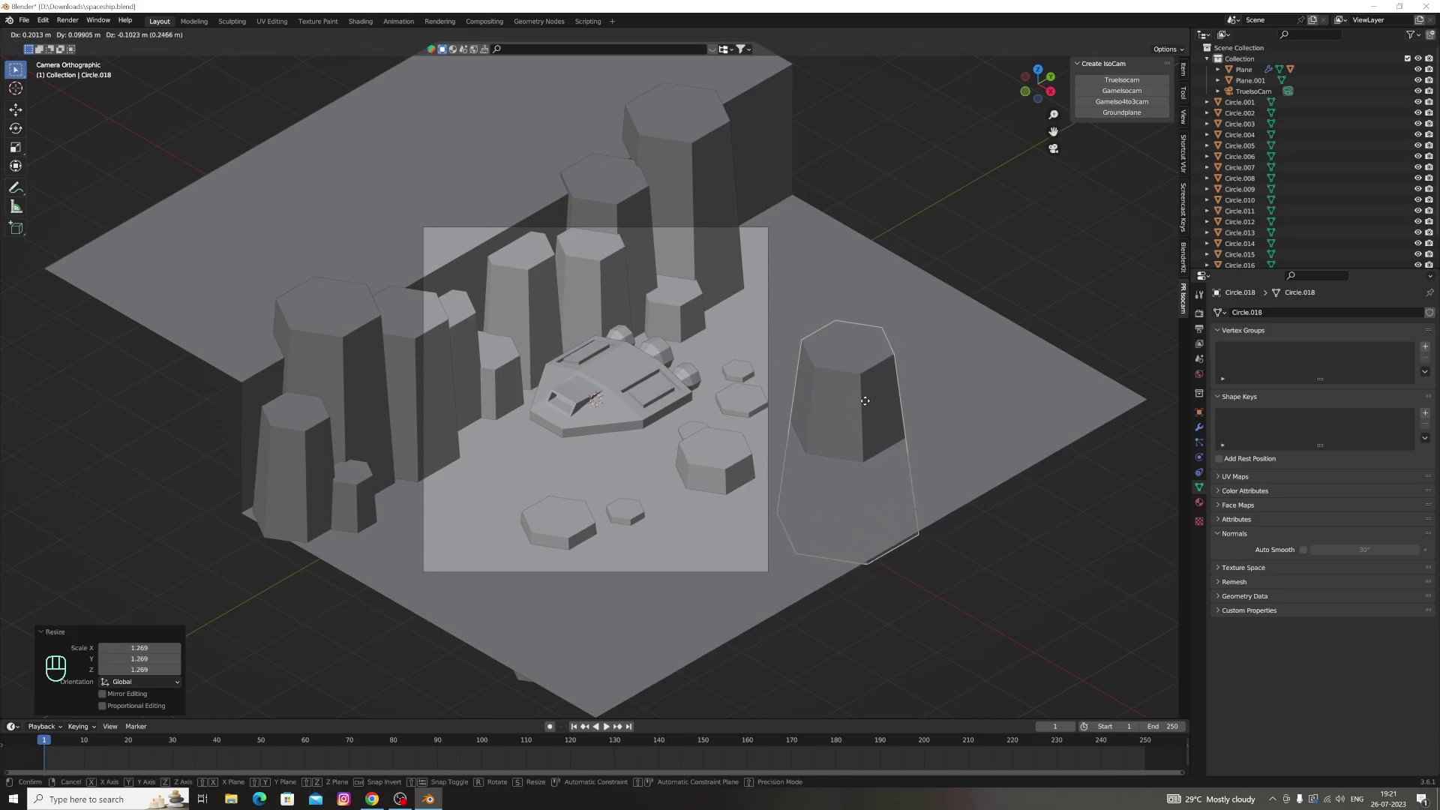
key(s)
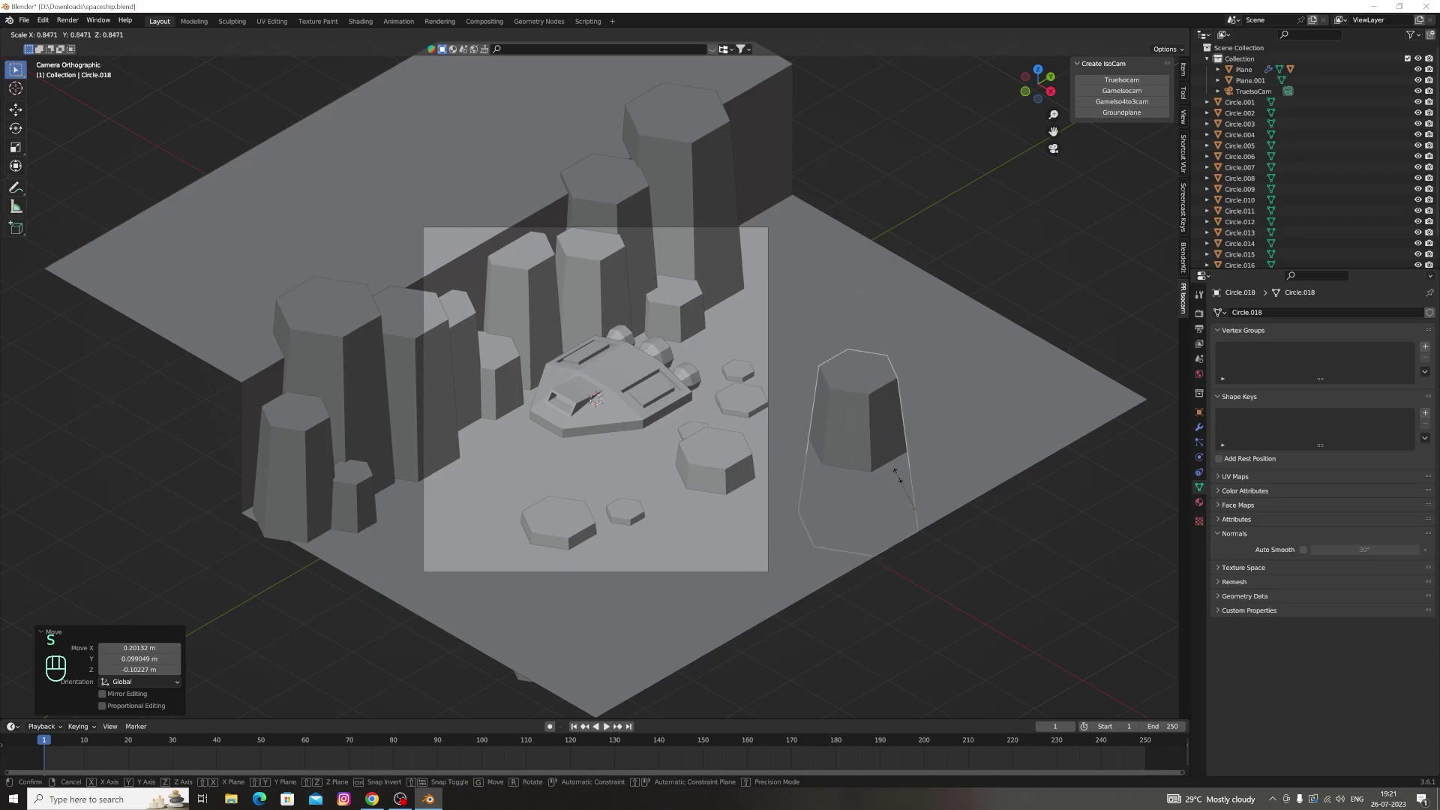
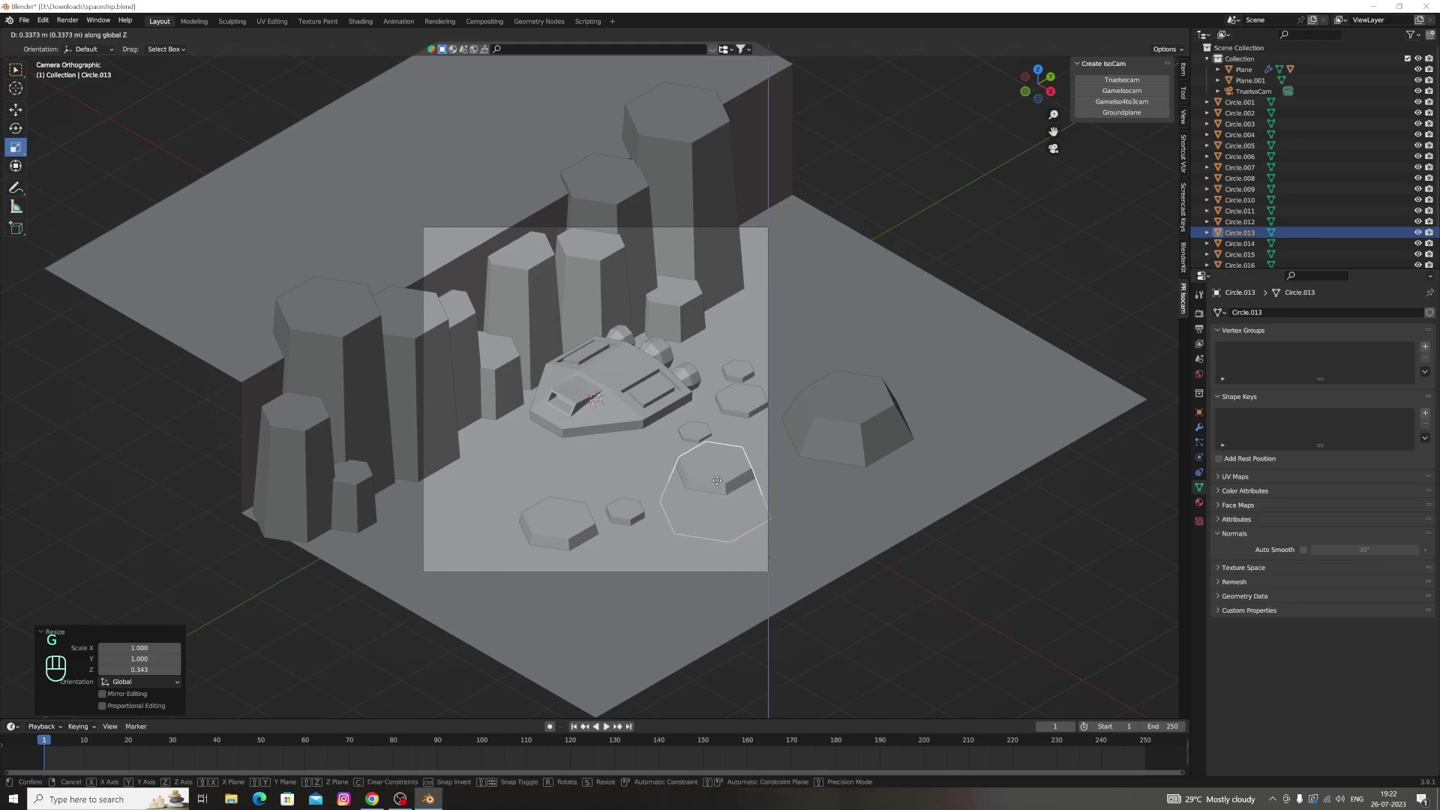
key(g)
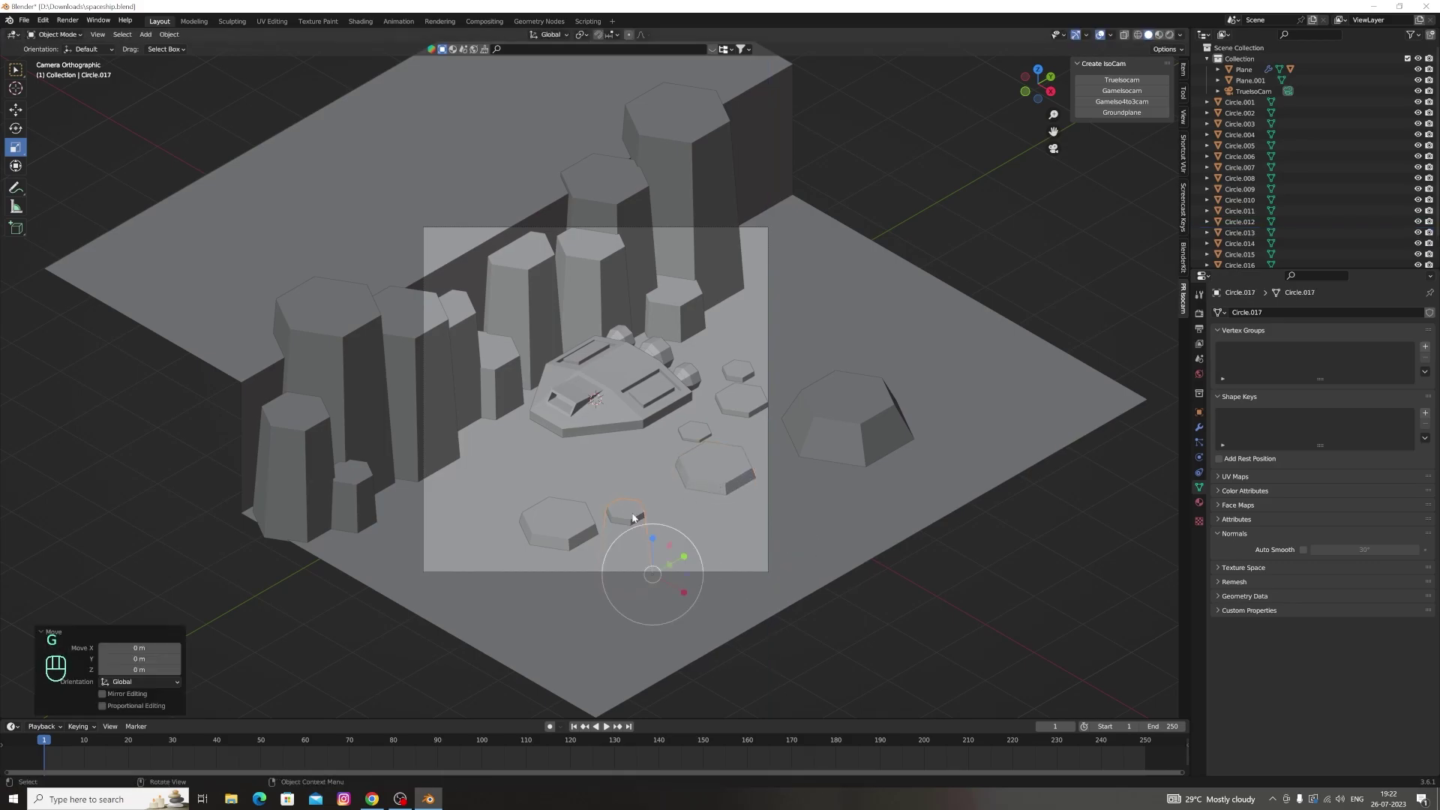
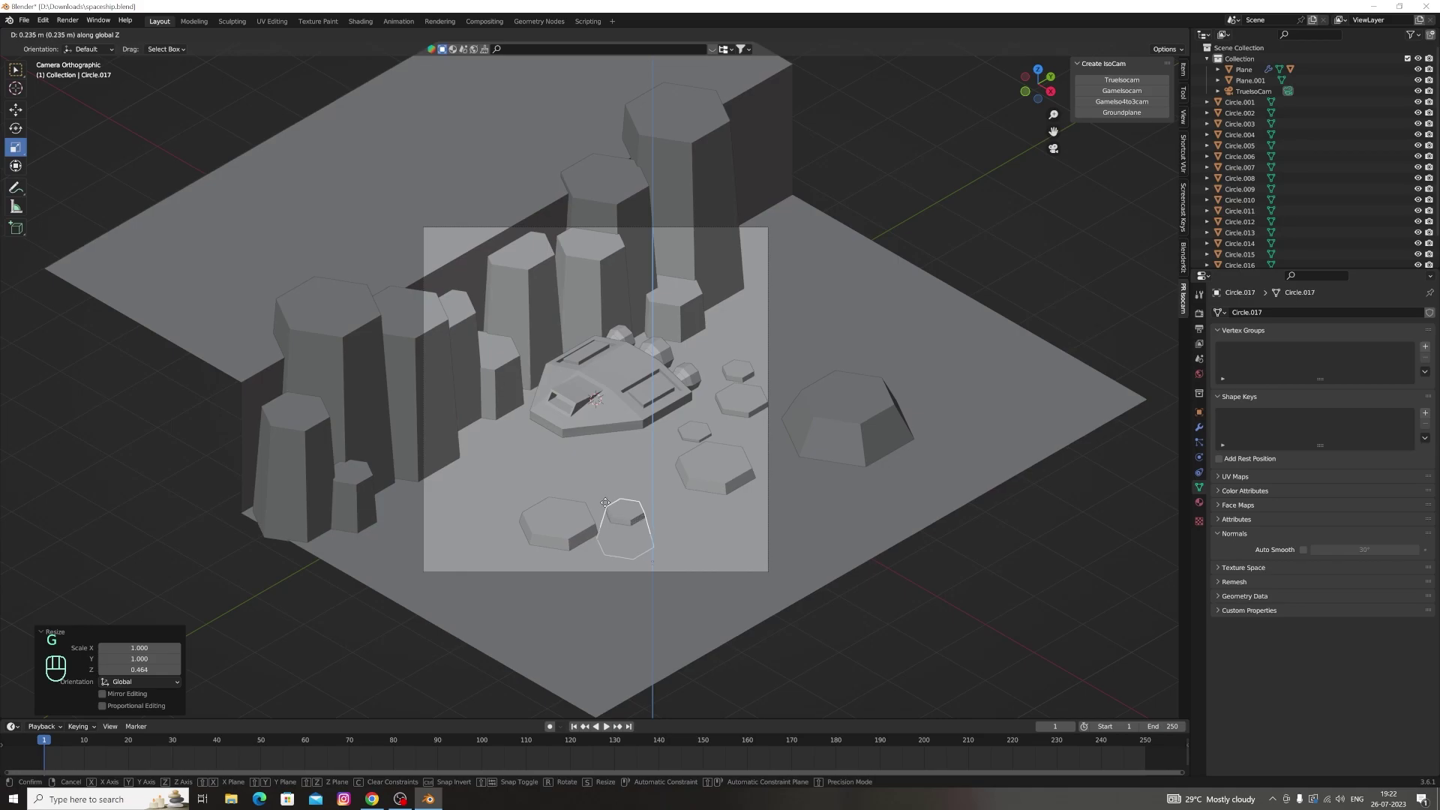
Select the small rock near the ship, reposition it and duplicate it alongside
click(708, 430)
click(722, 456)
key(g)
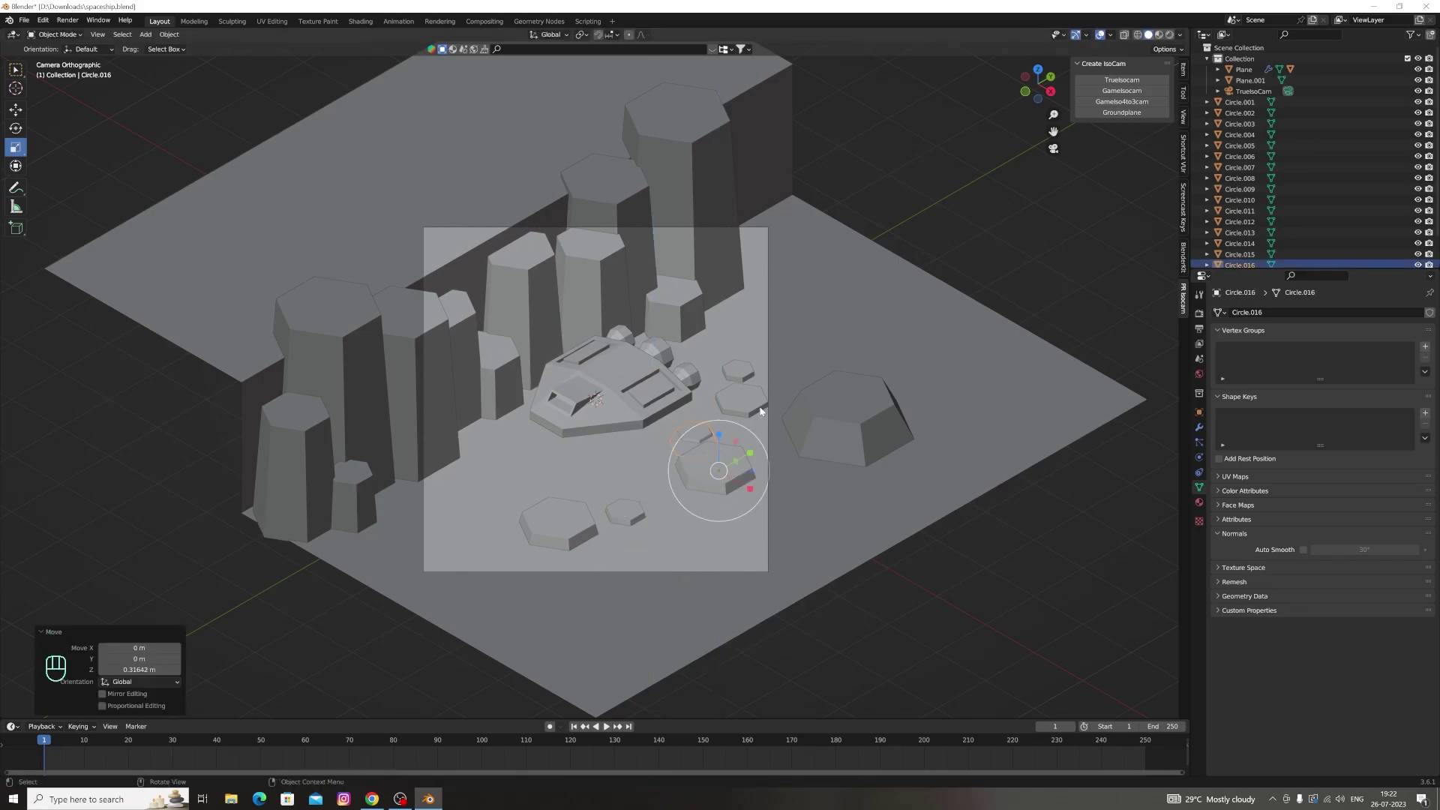
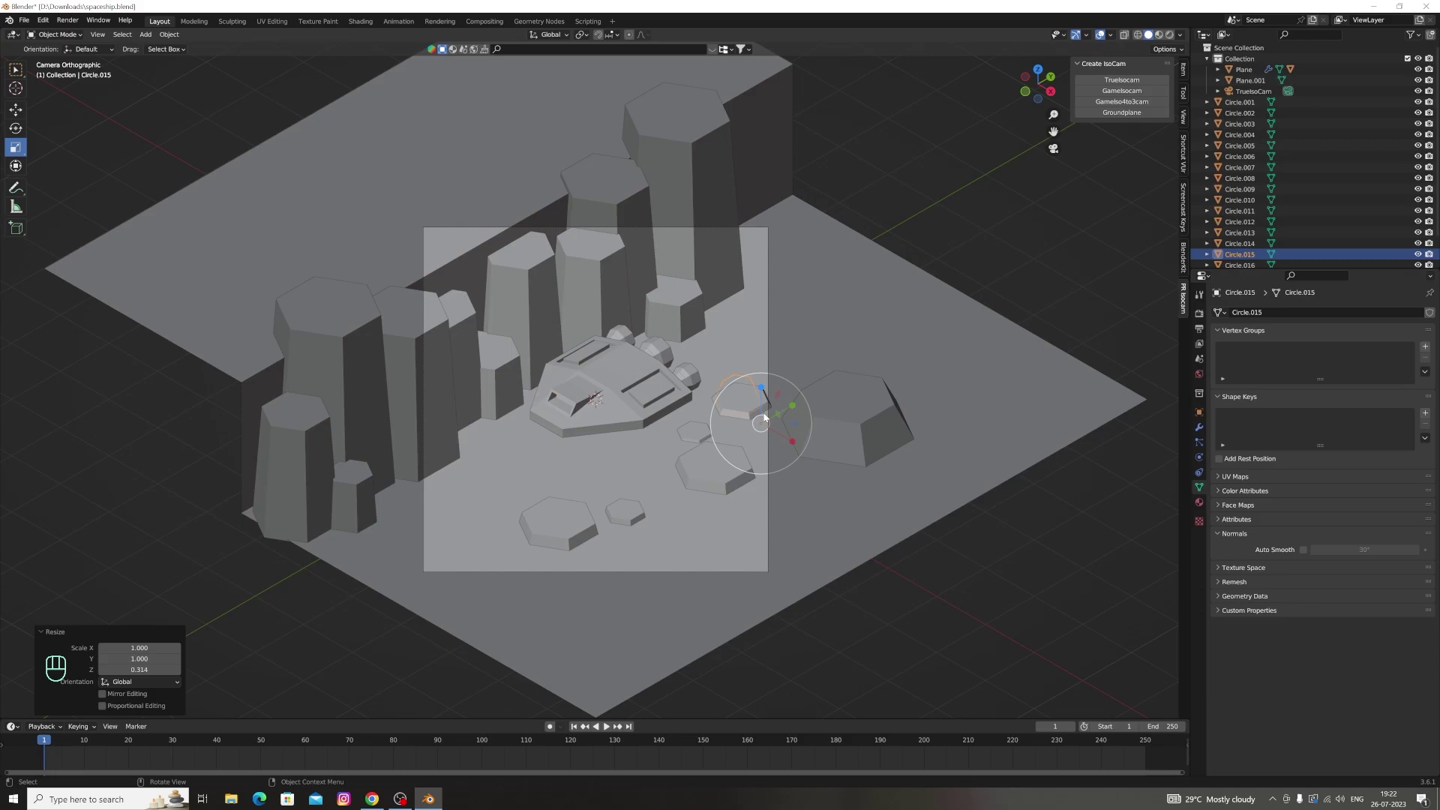
key(g)
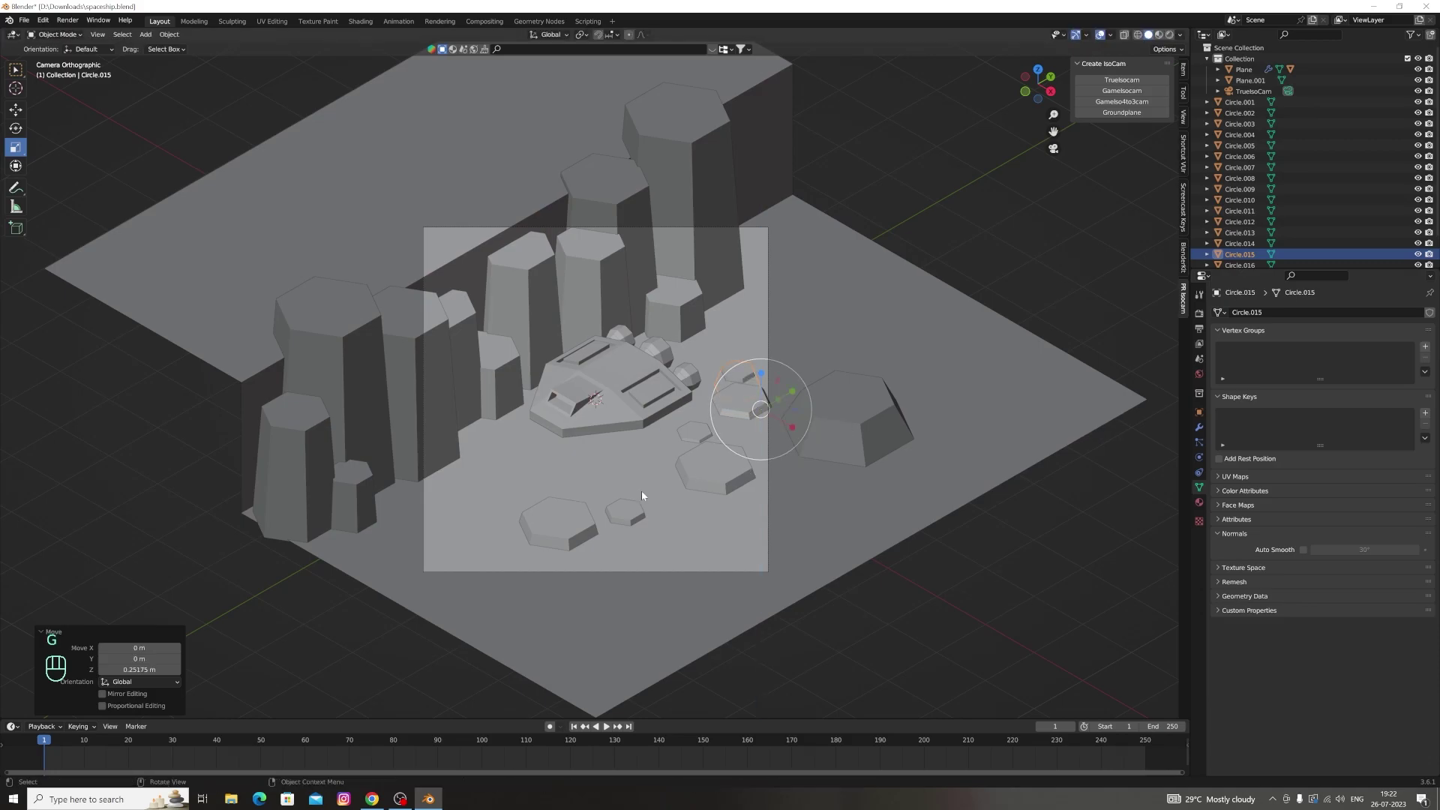
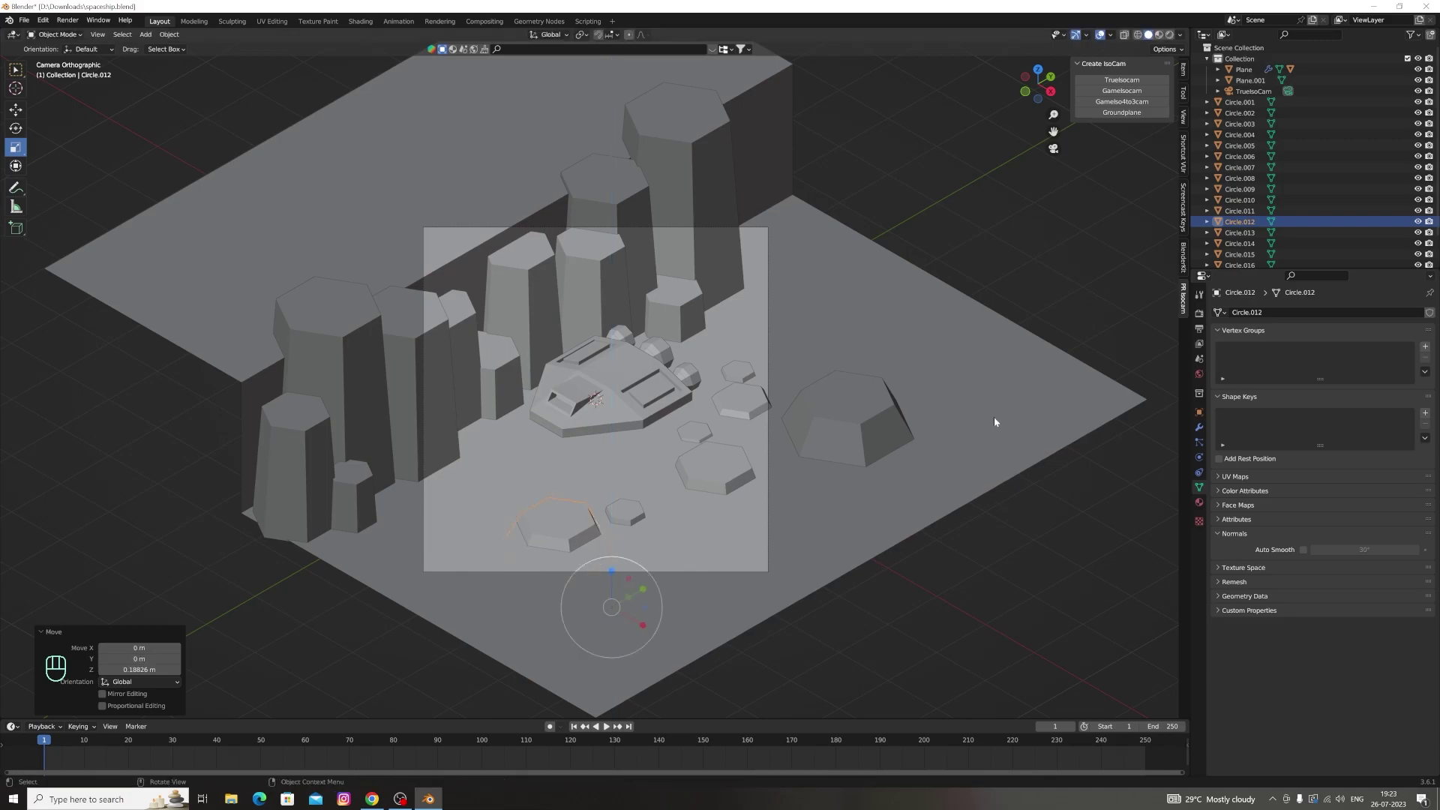
Duplicate the large boulder, enlarge it, move it beside the original and rotate it 90°
click(875, 425)
click(21, 74)
key(shift+d)
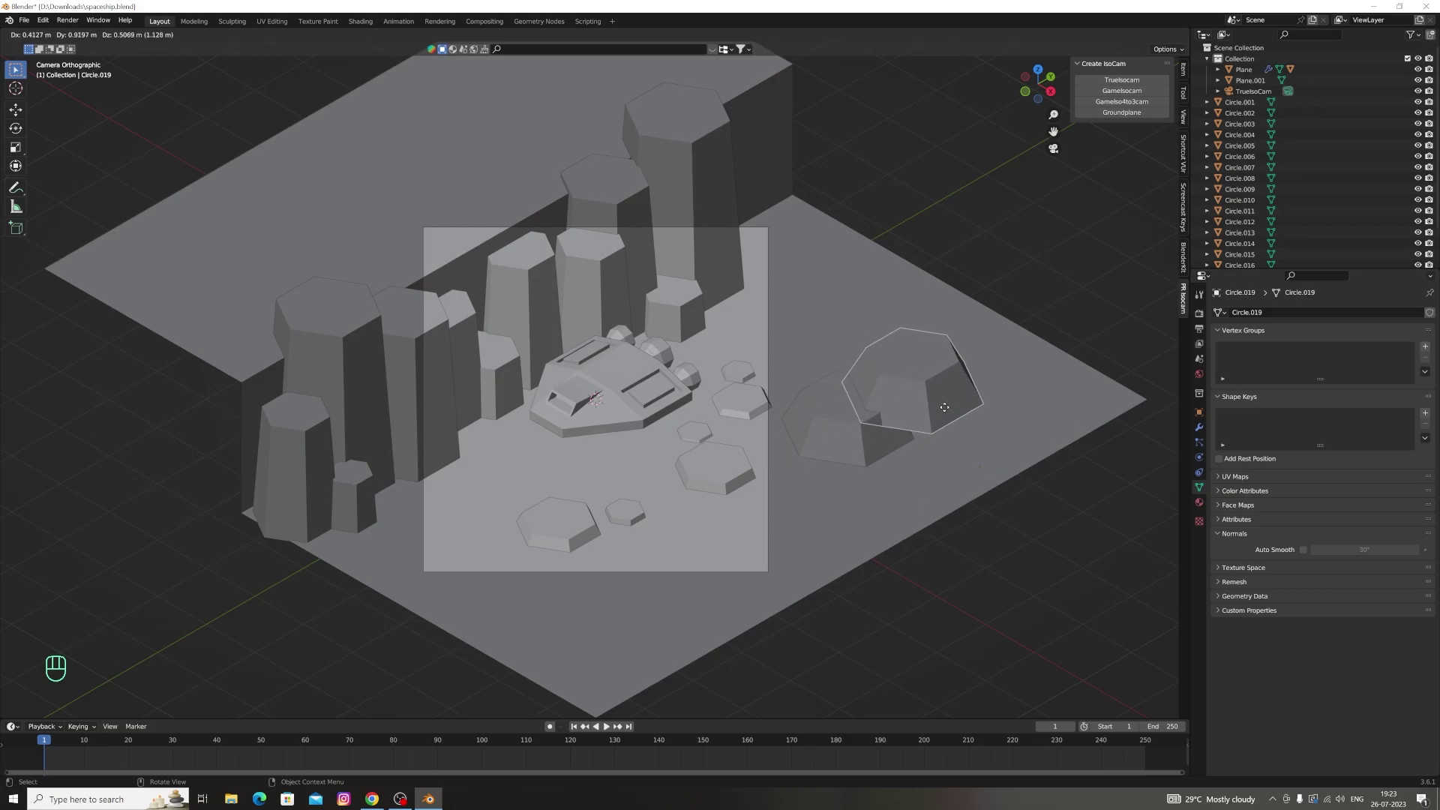
key(s)
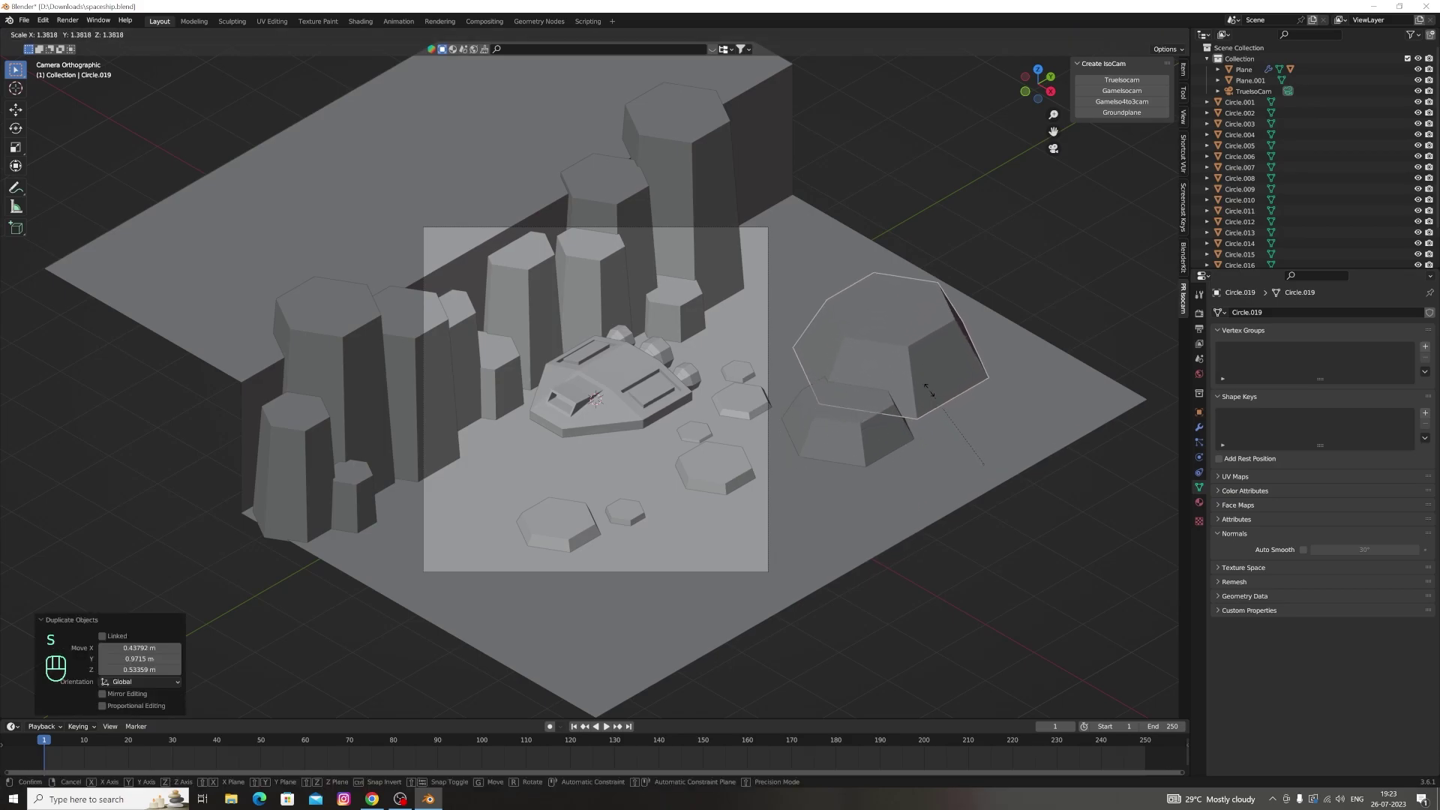
key(g)
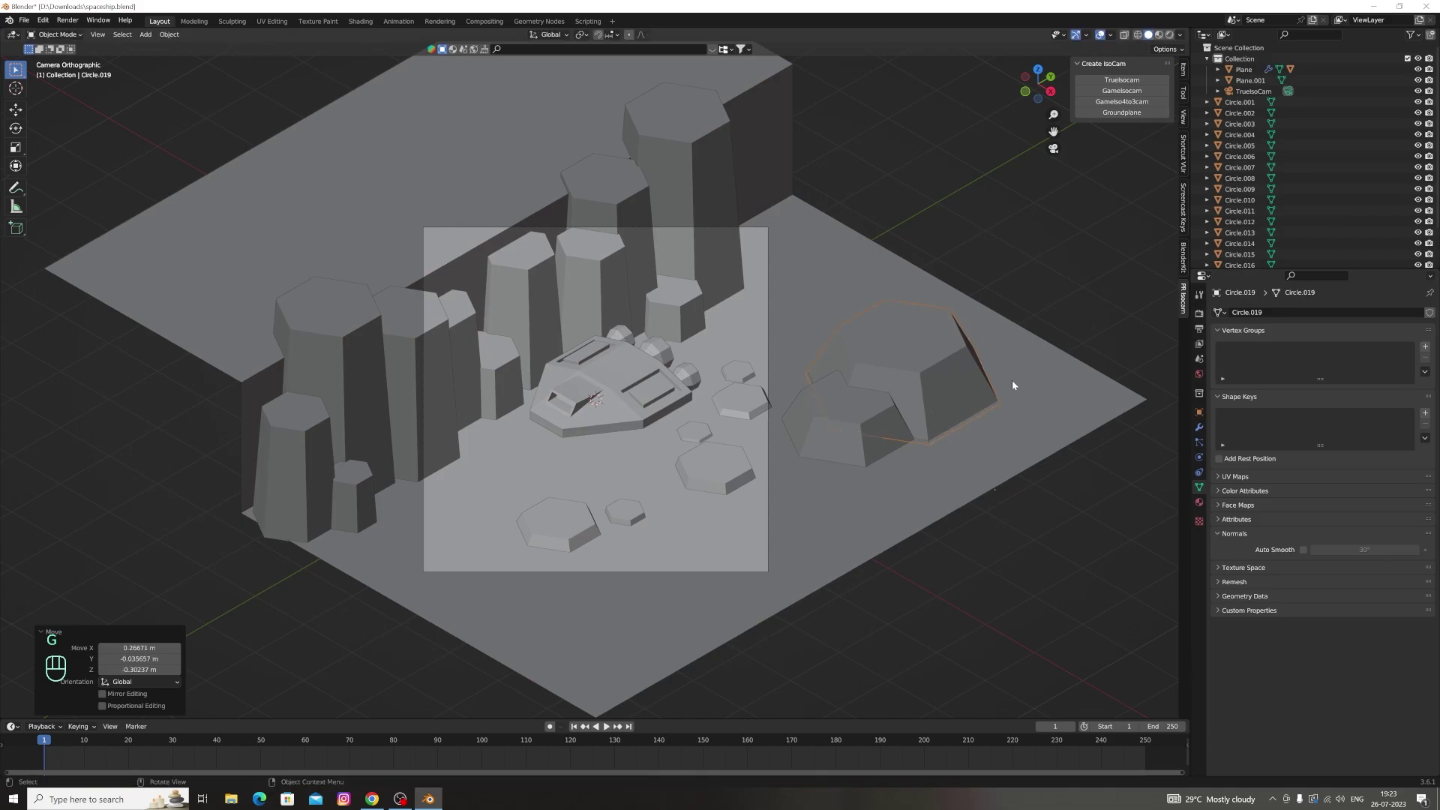
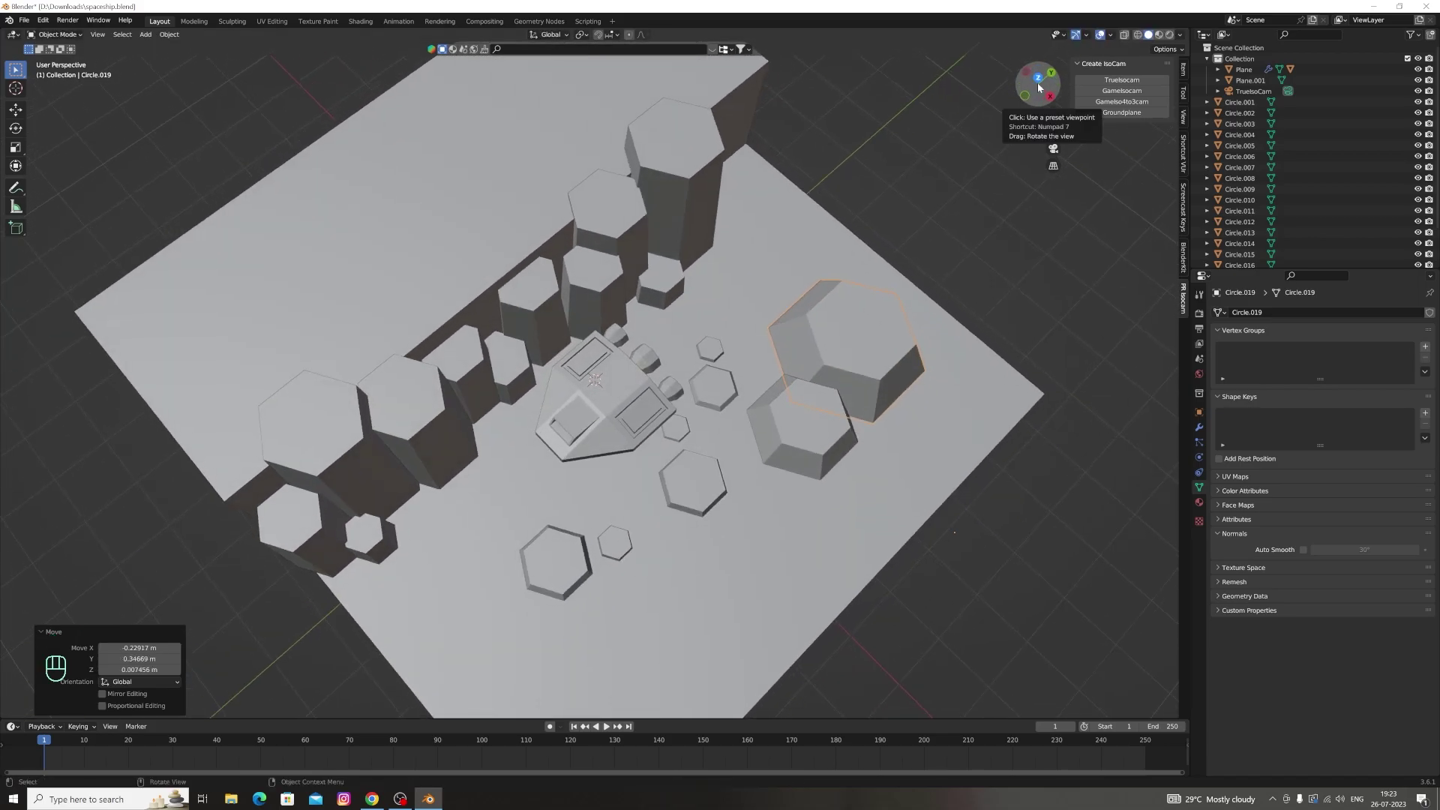
key(g)
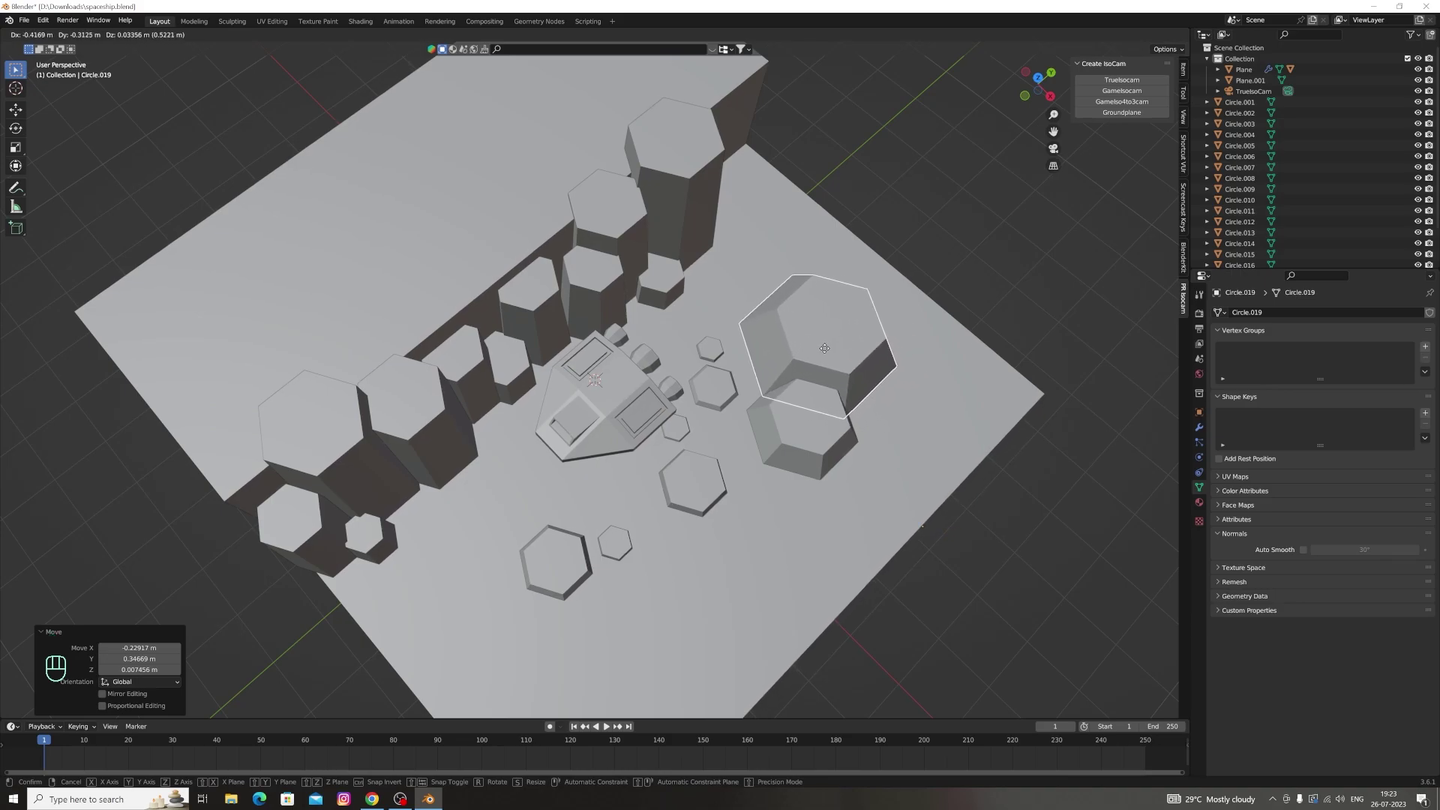
key(s)
key(r)
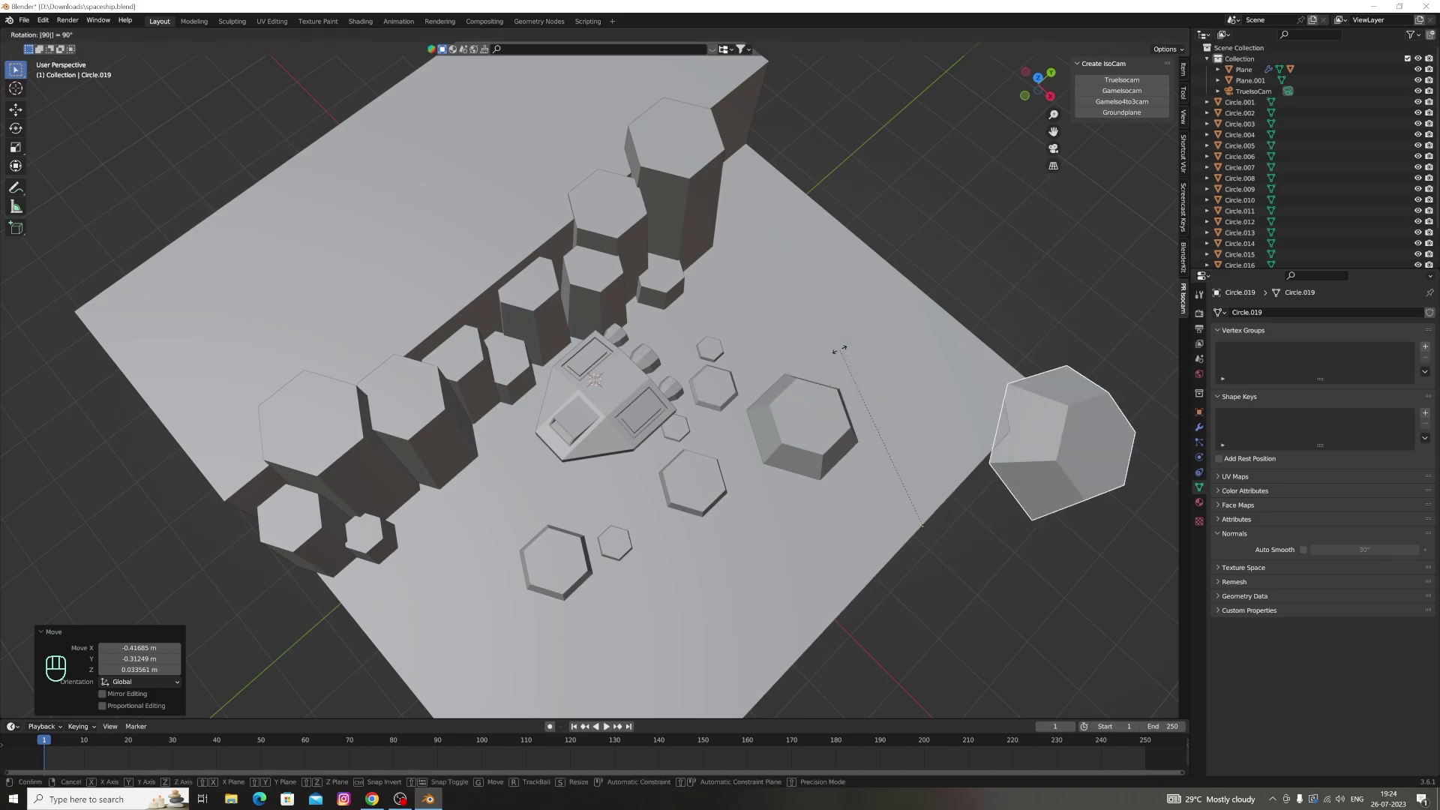
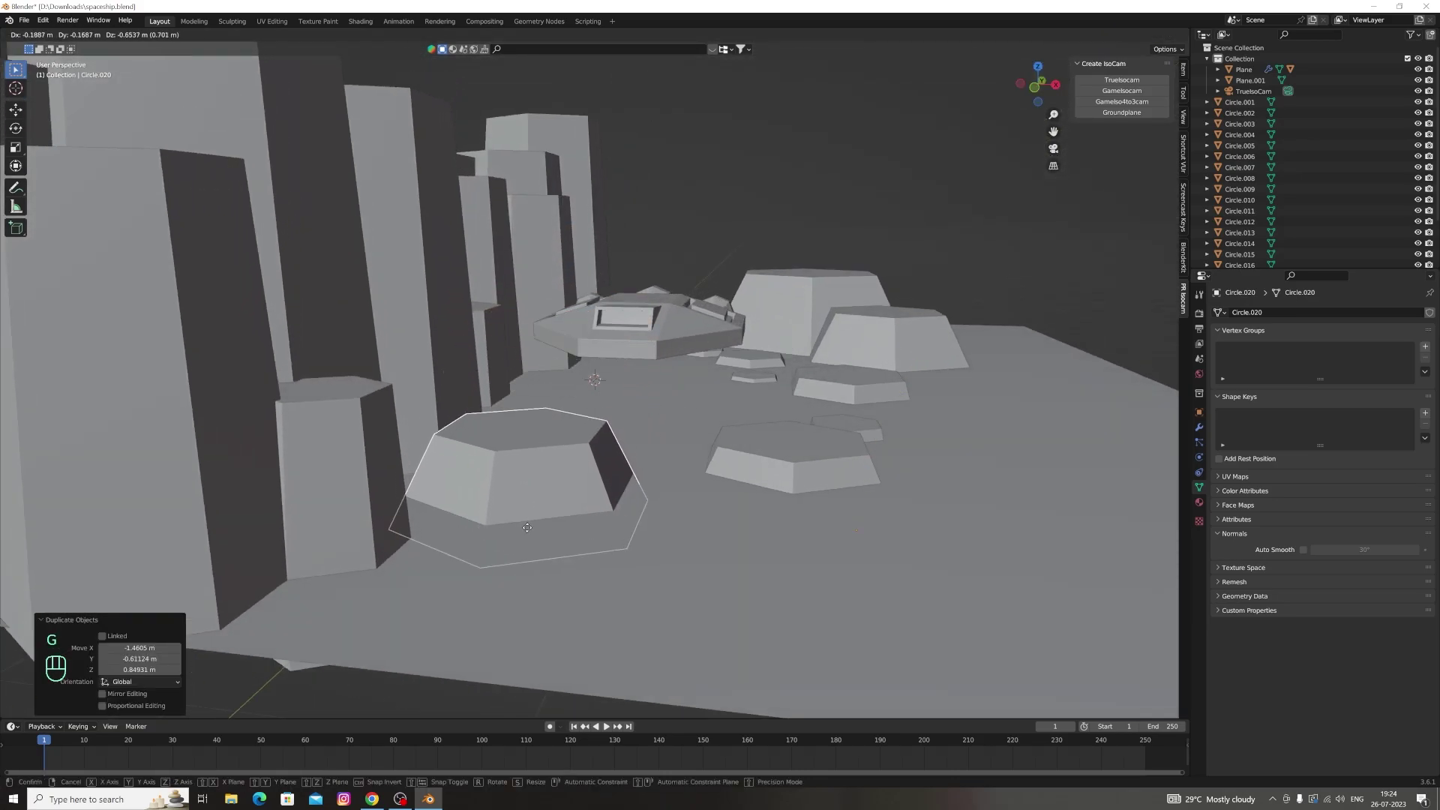
Scale the copied rock to 0.5 and move it along X and Z toward the cliff base
key(s)
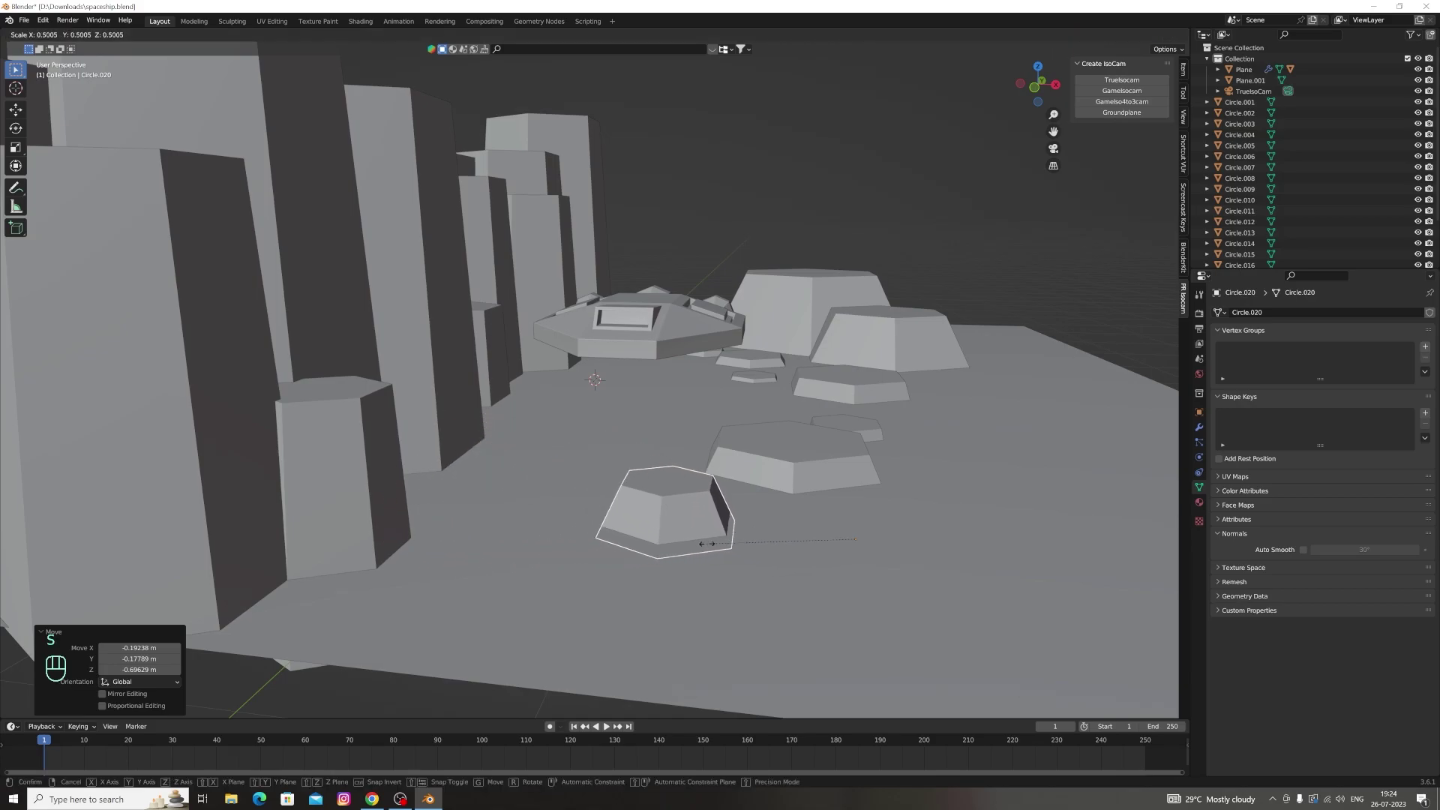
key(g)
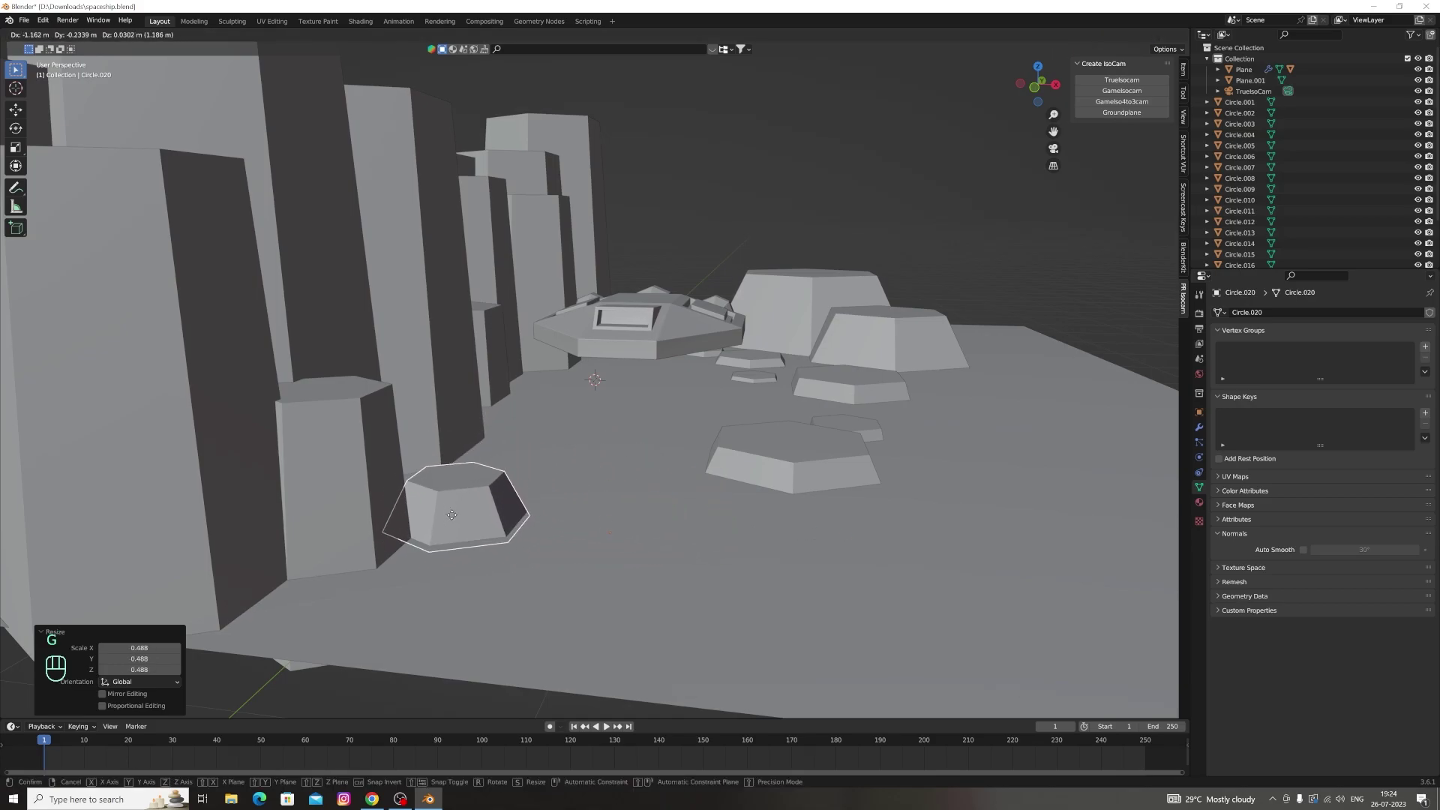
key(g)
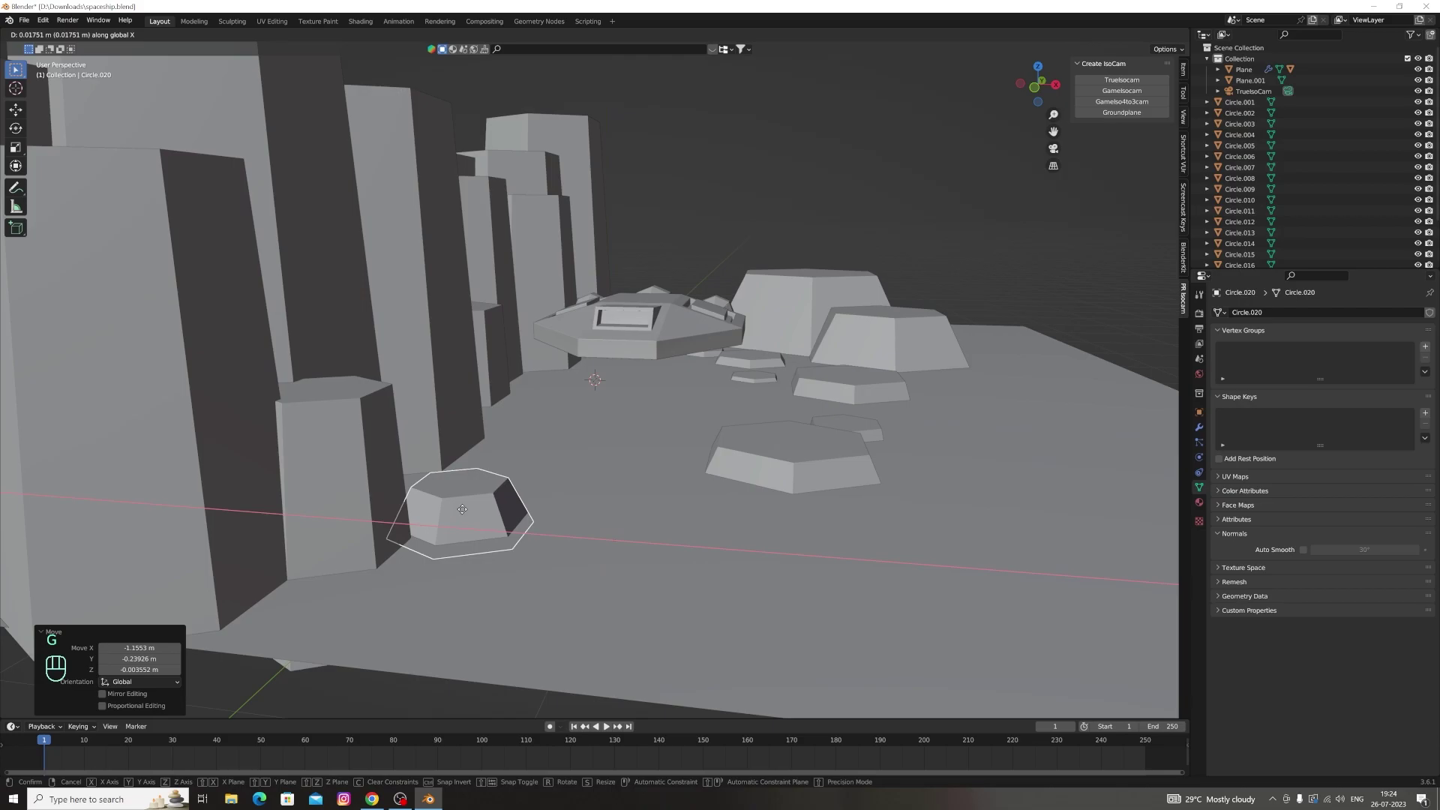
key(g)
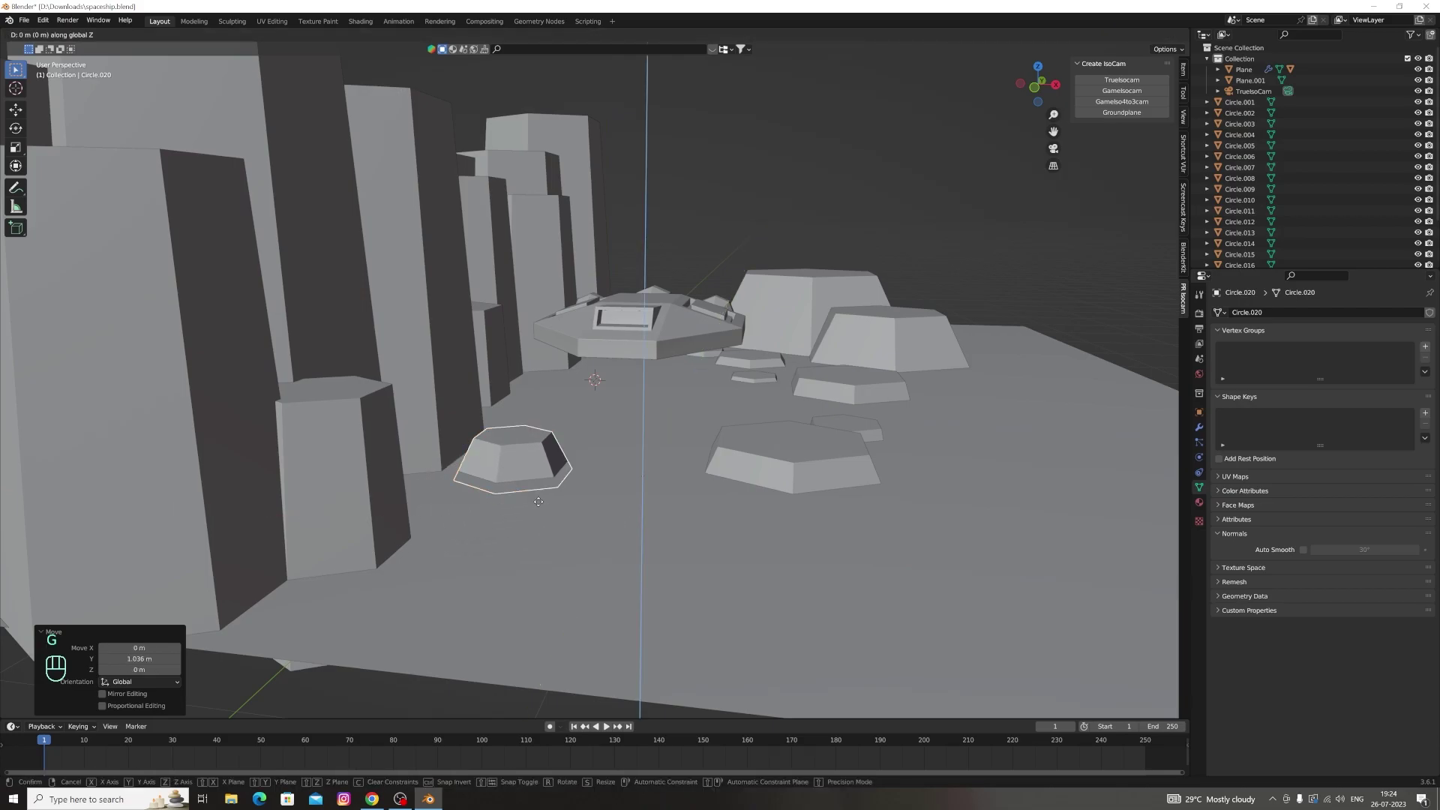
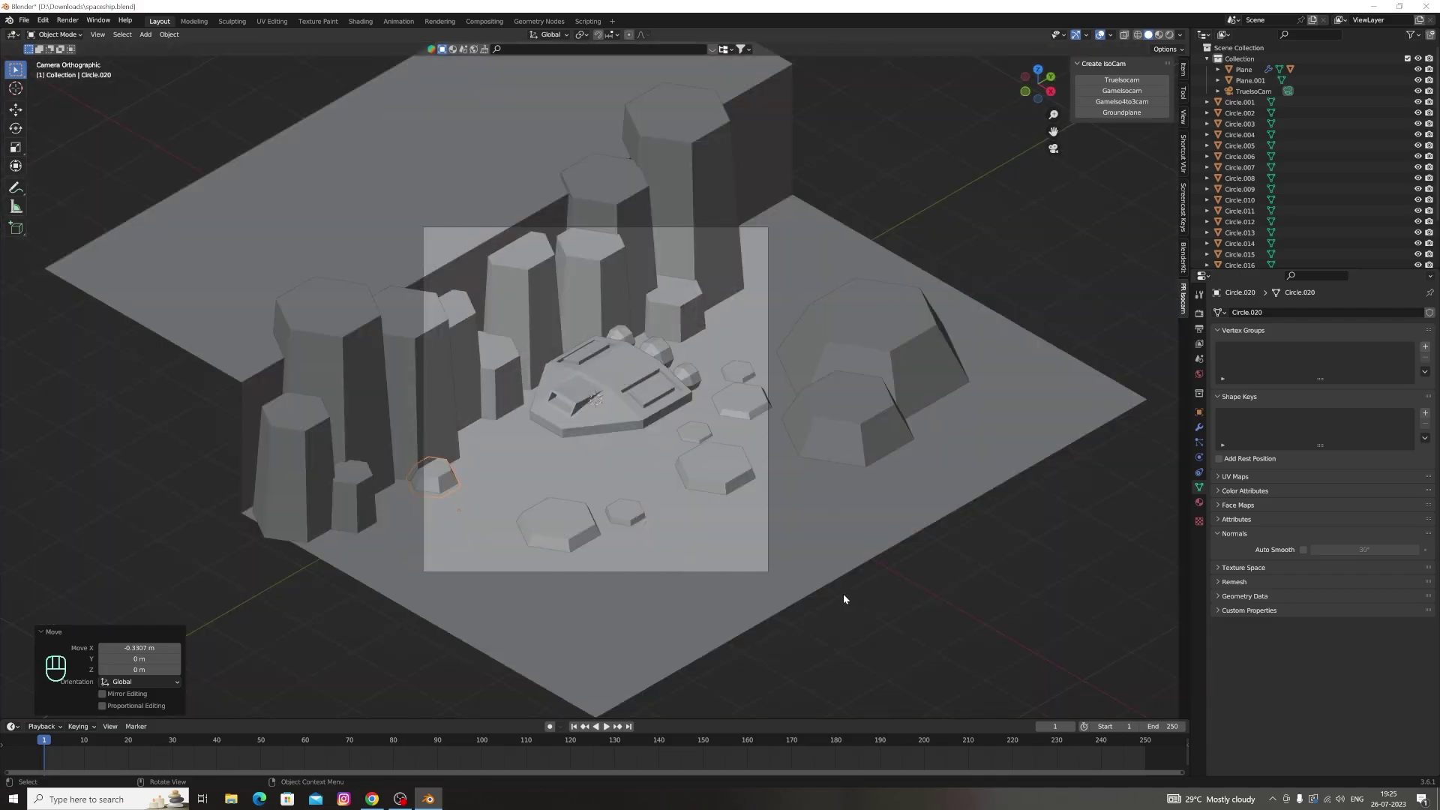
key(g)
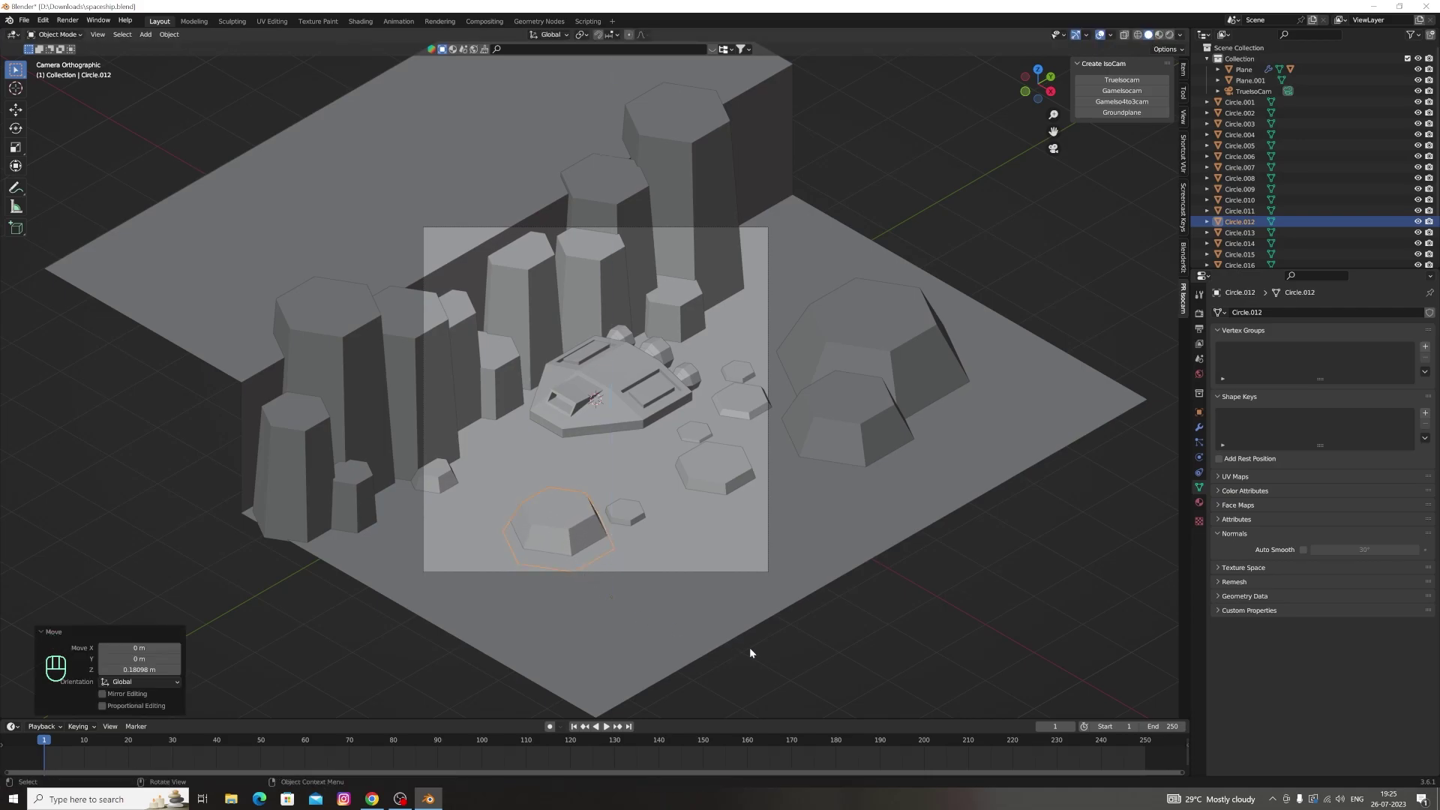
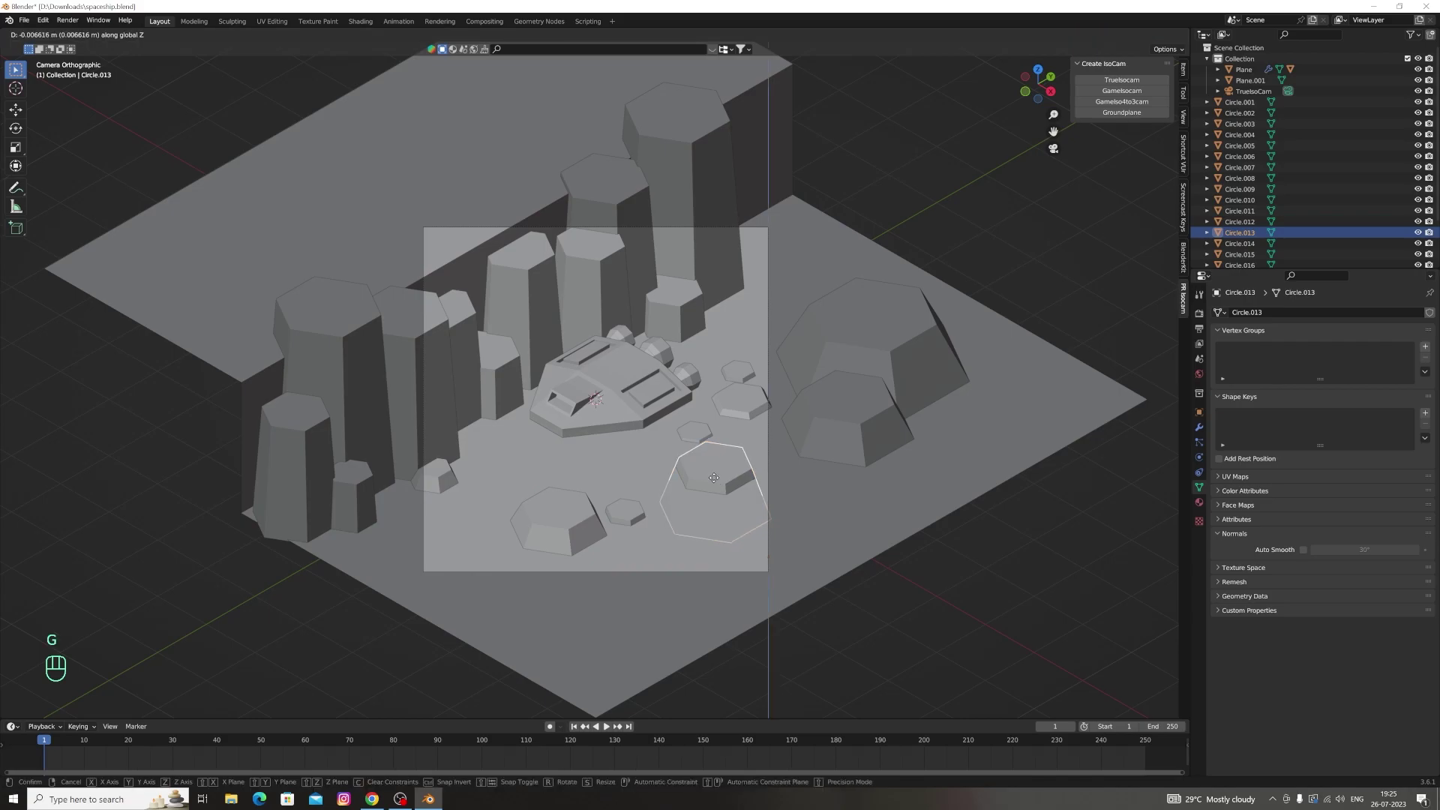
Select the small rocks below and lower-left of the ship to rearrange them
click(632, 515)
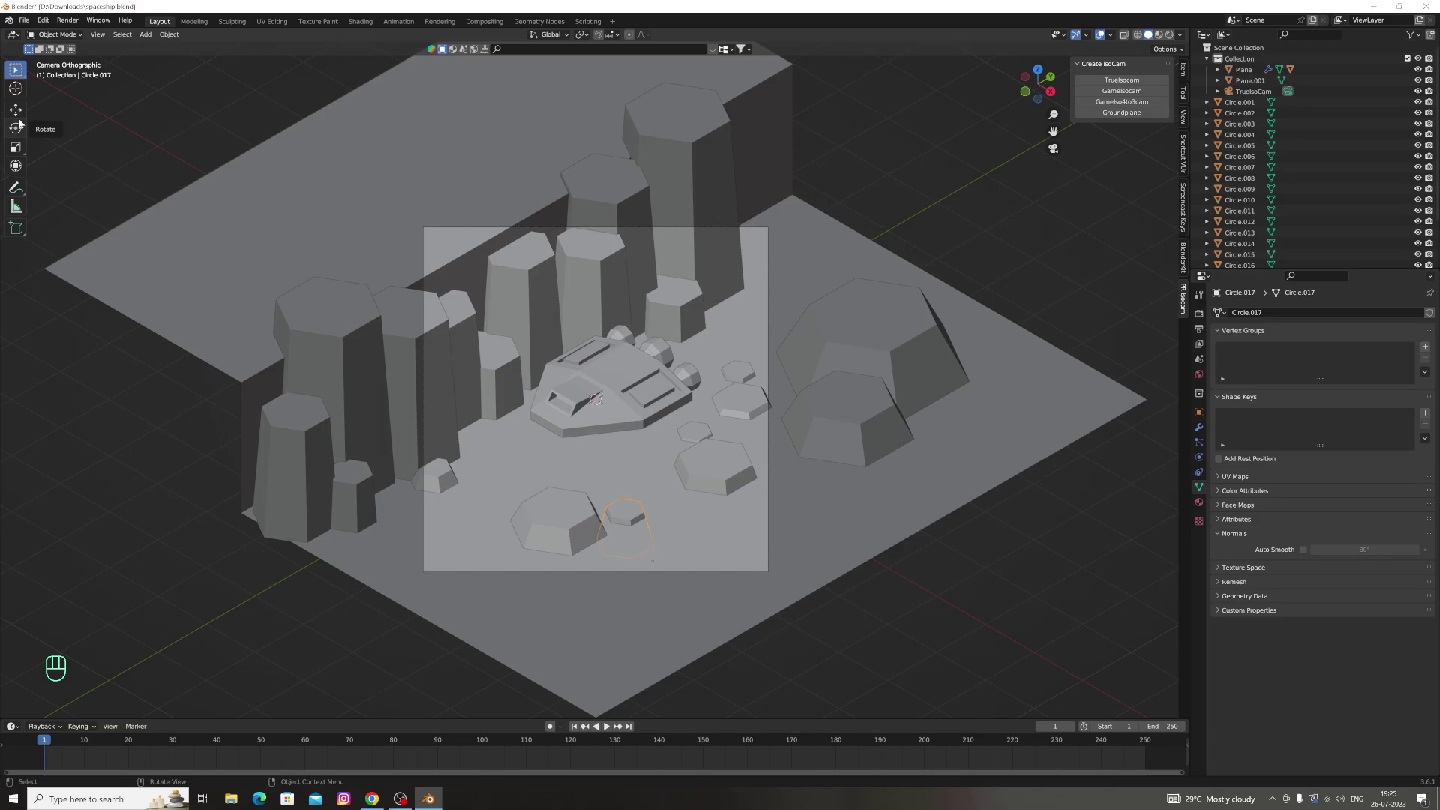
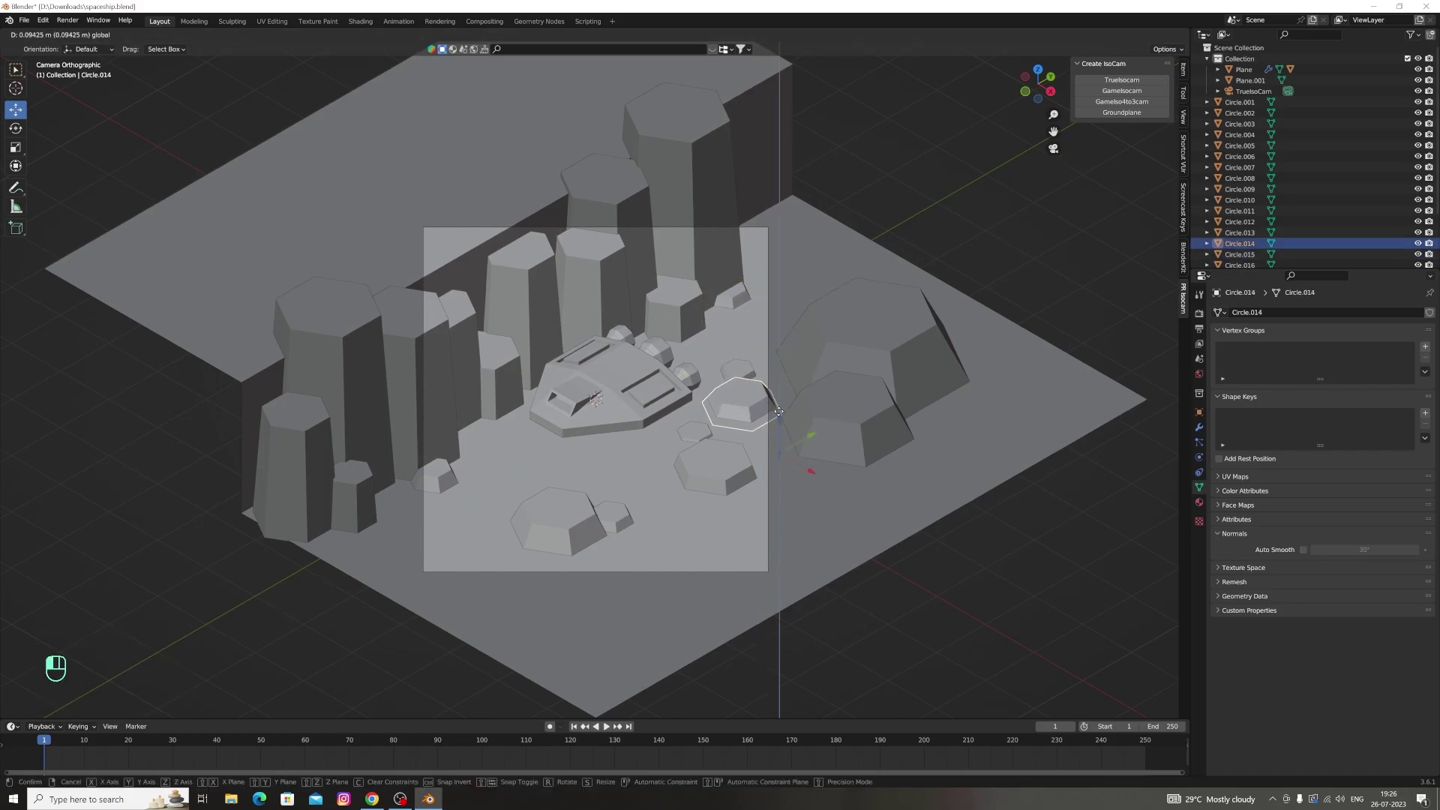
click(698, 438)
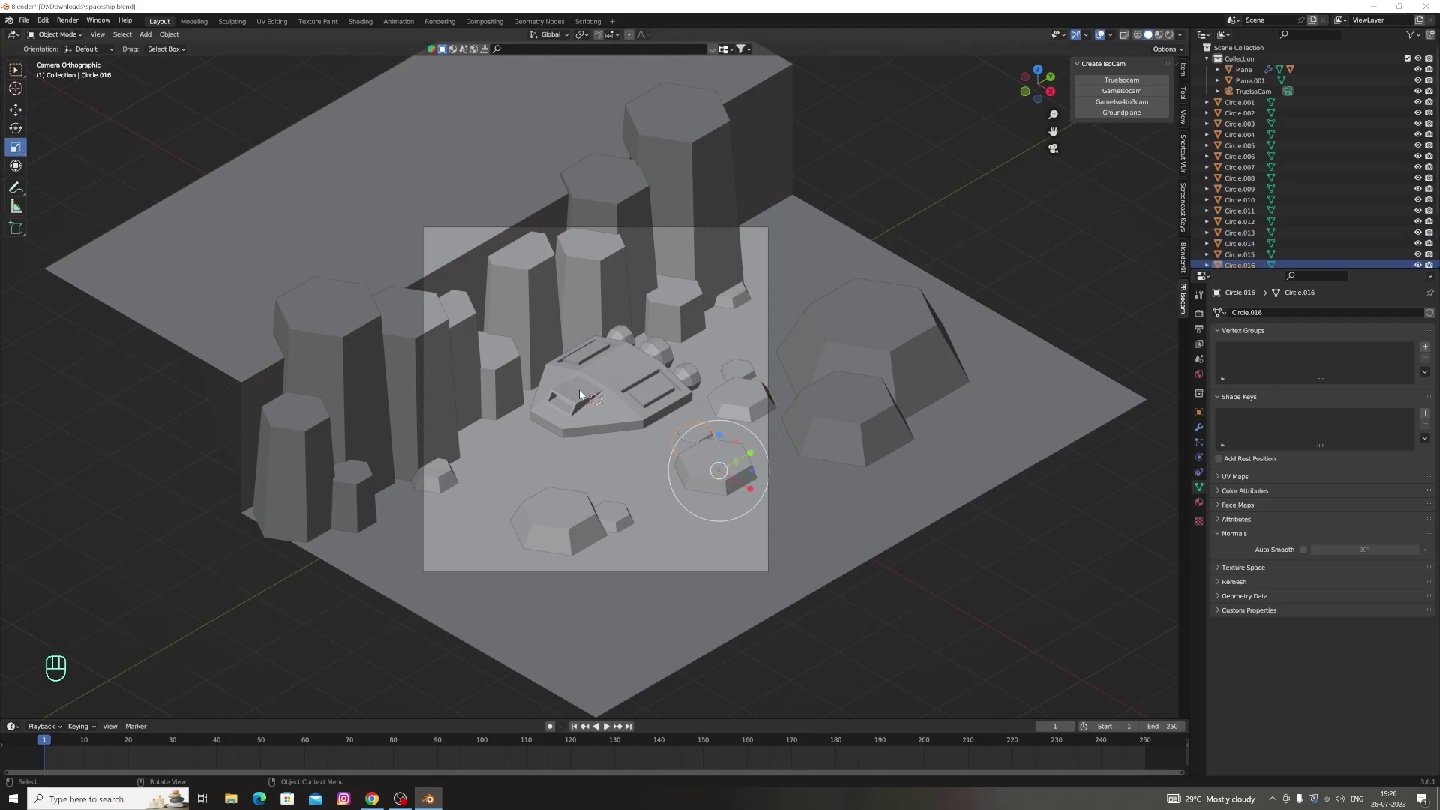
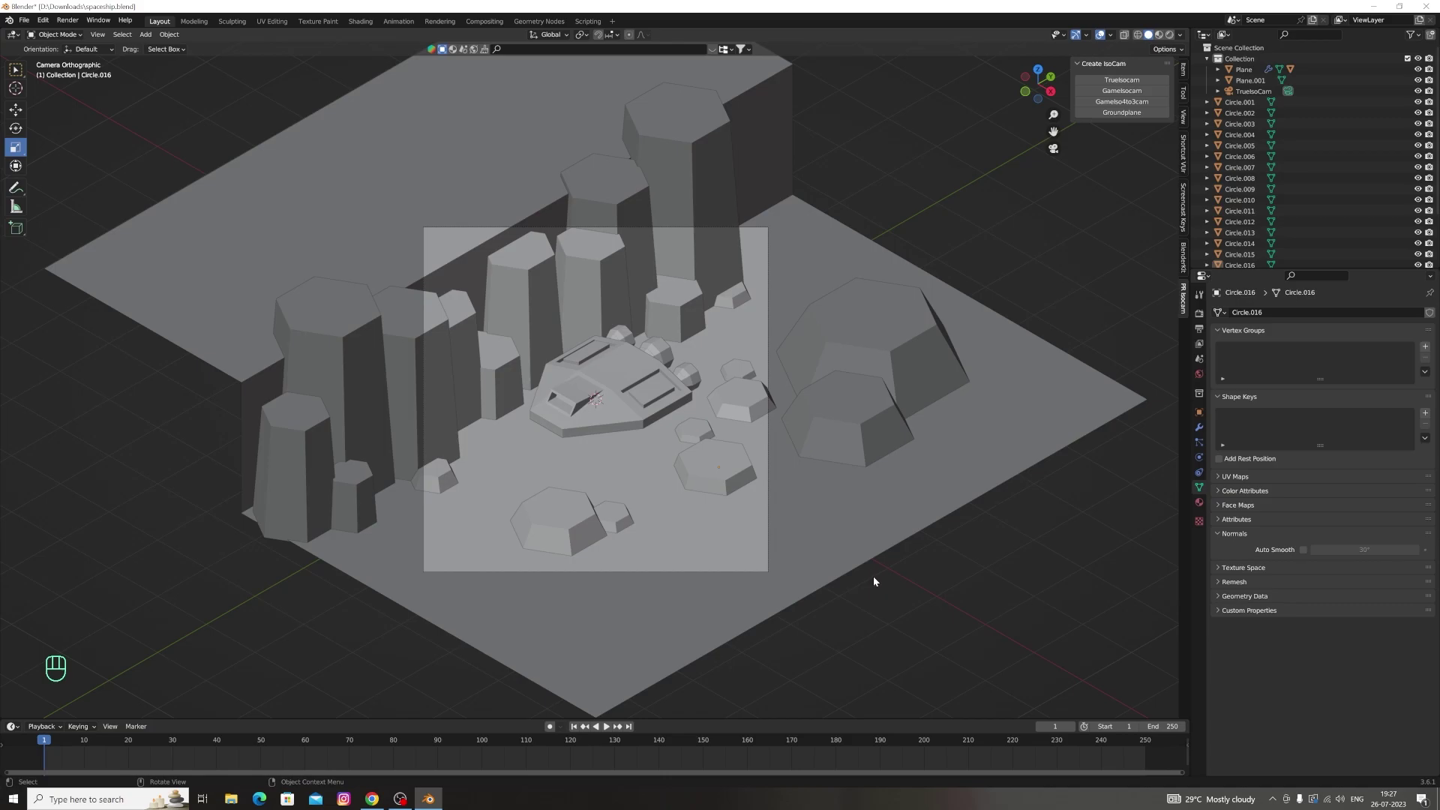
click(559, 523)
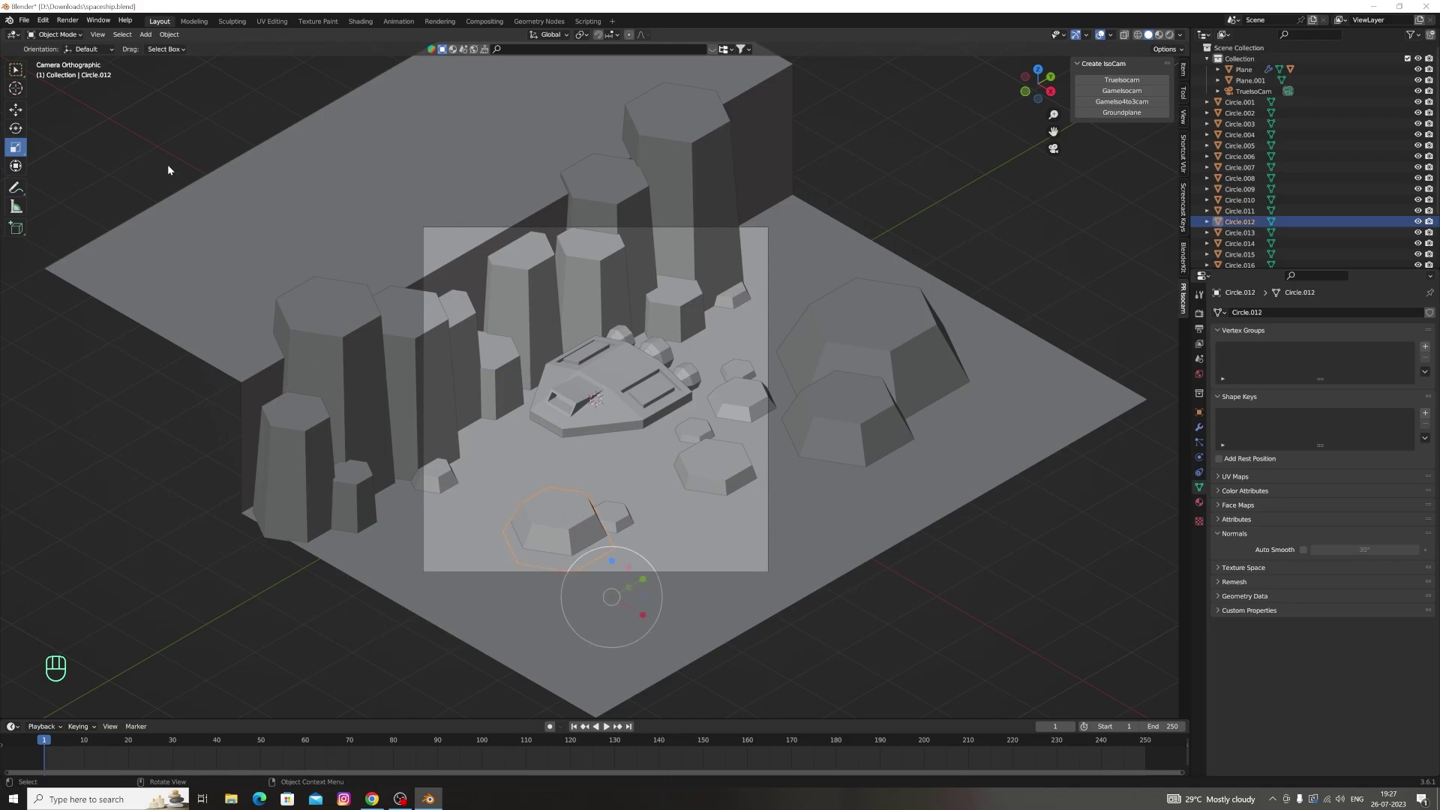
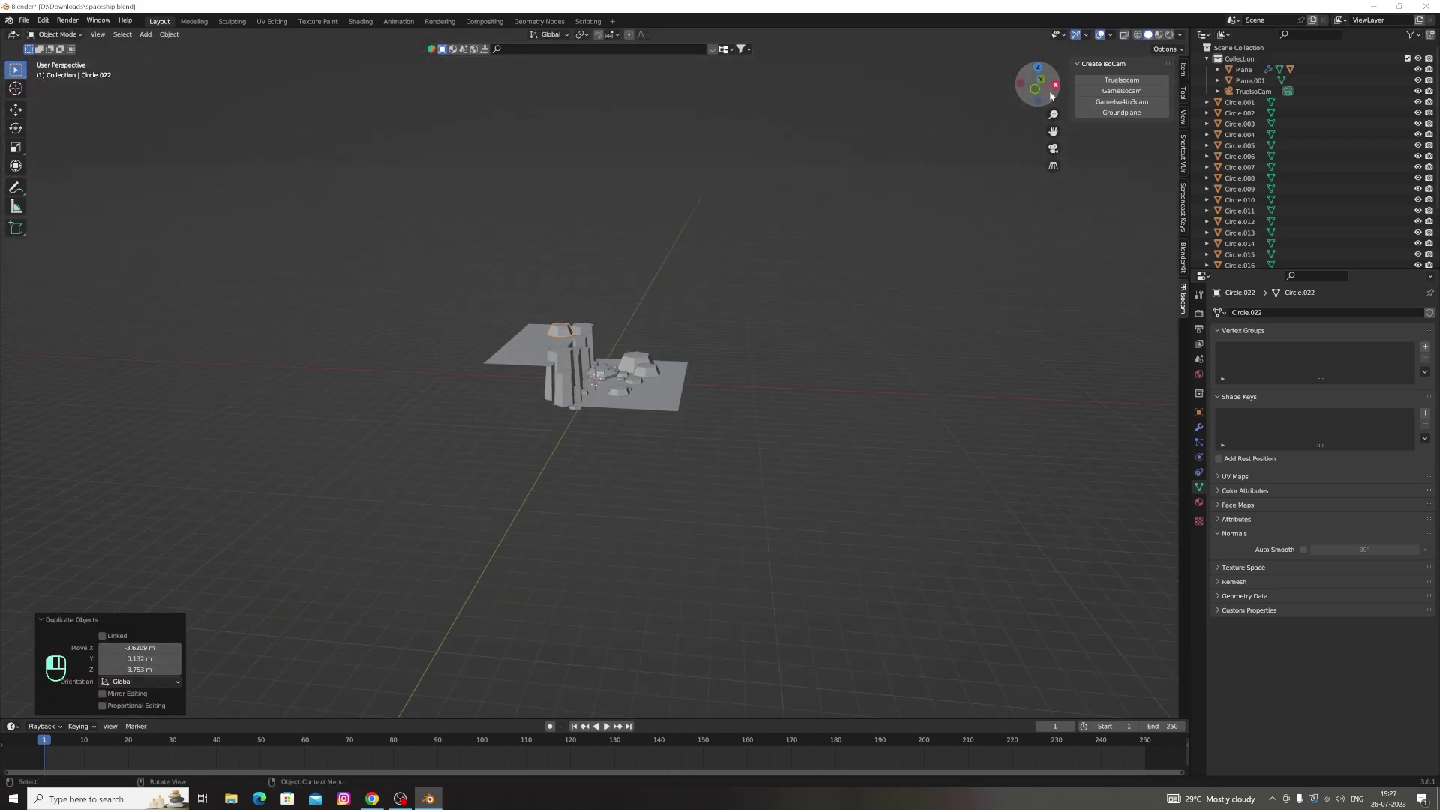
From a top view, move a rock down and along Y onto the cliff top
click(1049, 92)
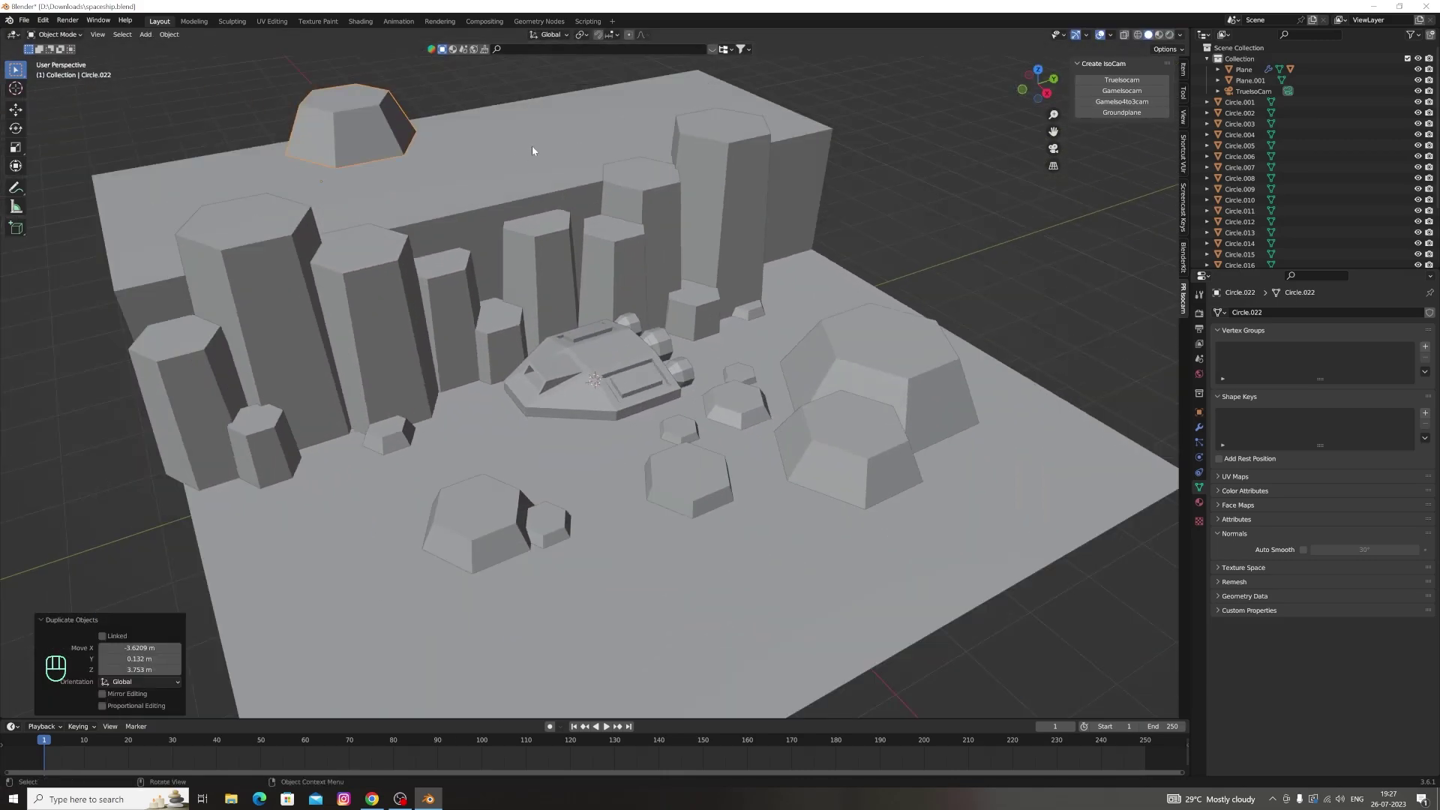
click(1055, 93)
key(g)
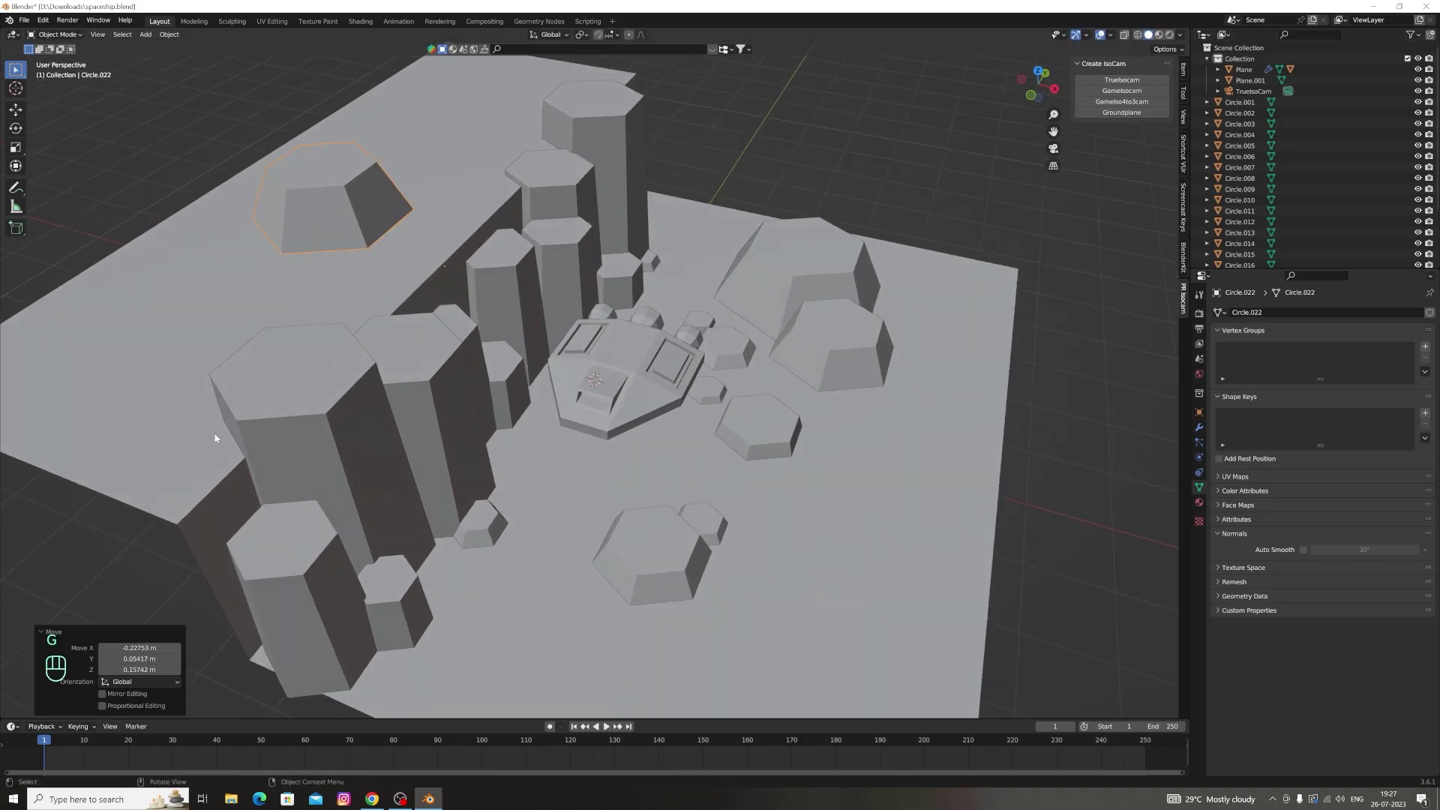
key(g)
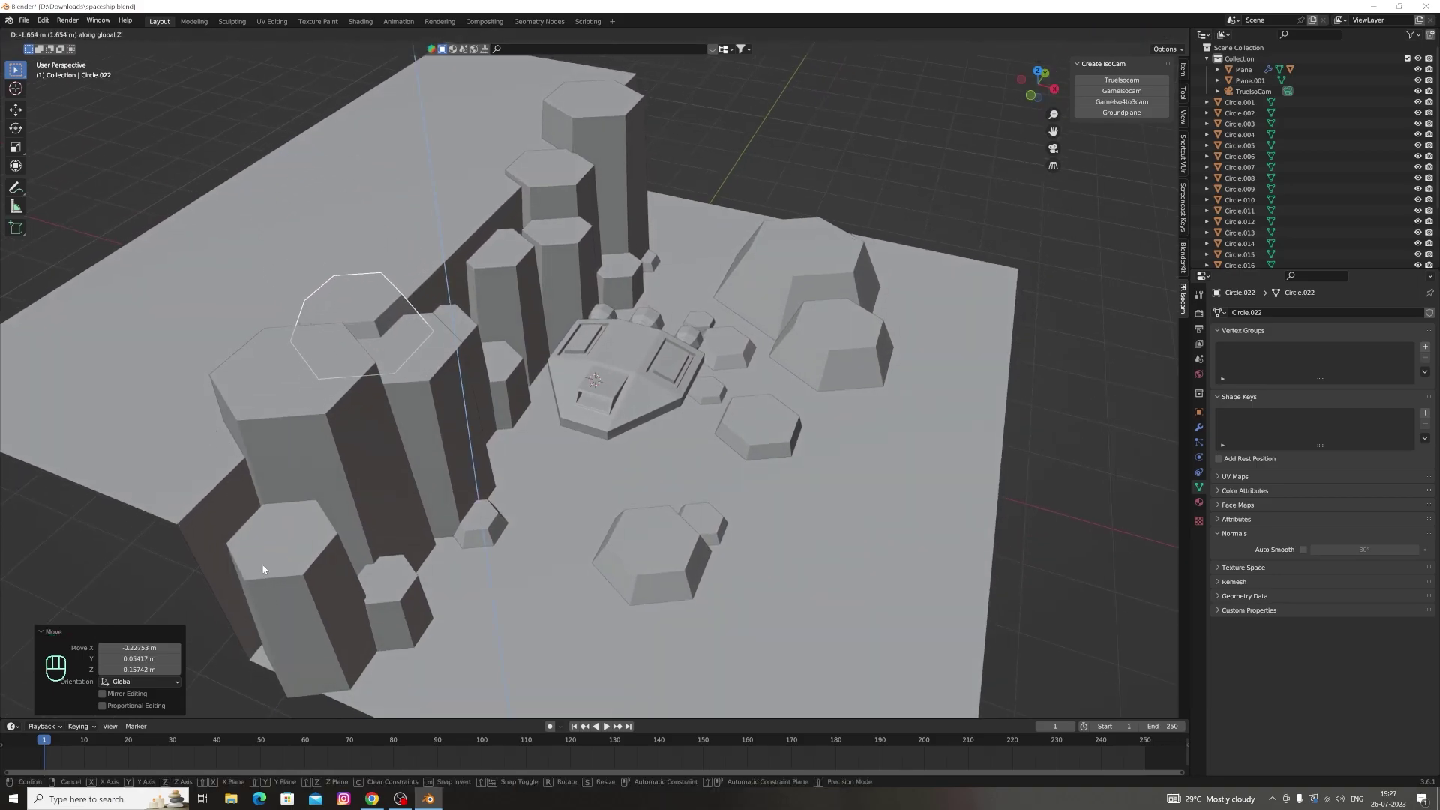
key(g)
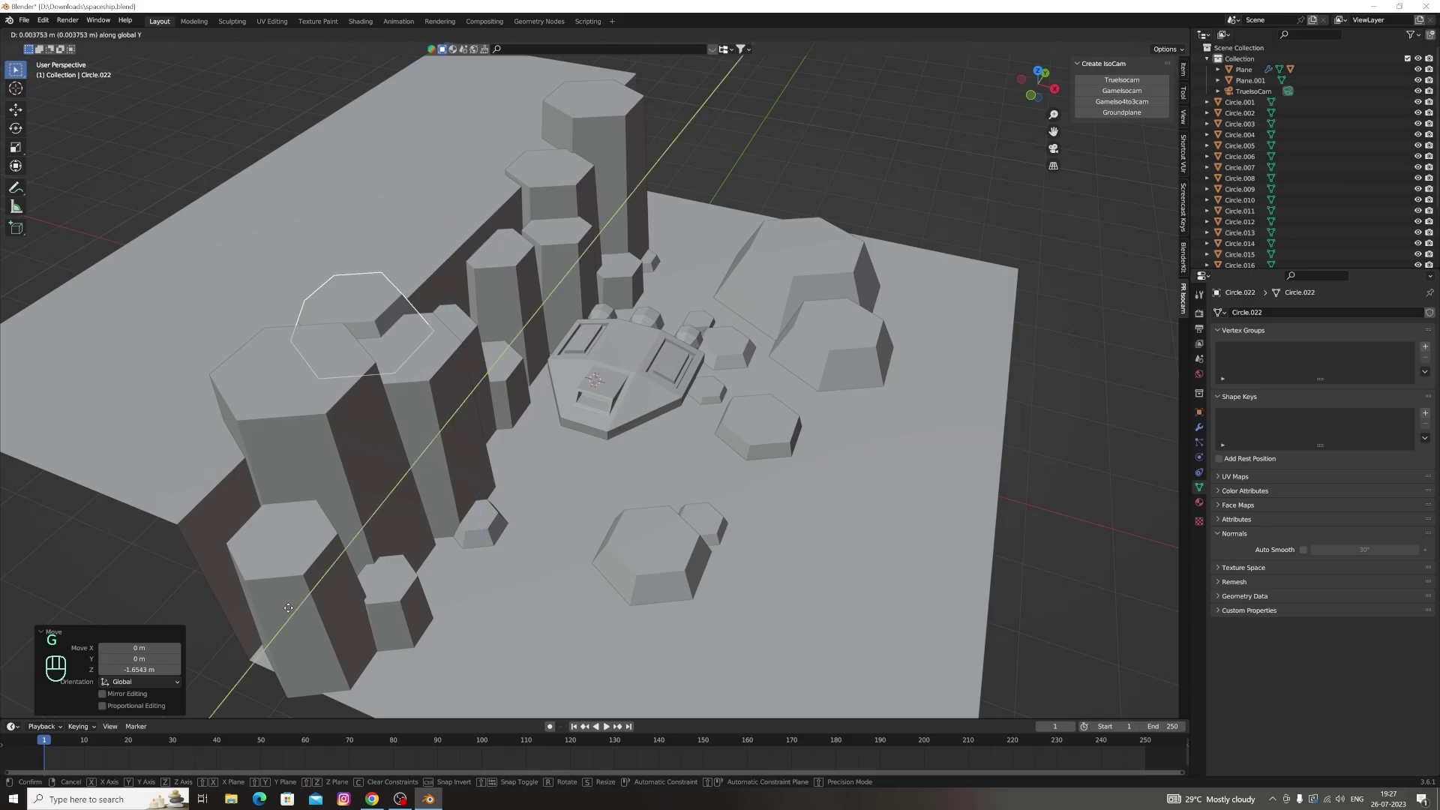
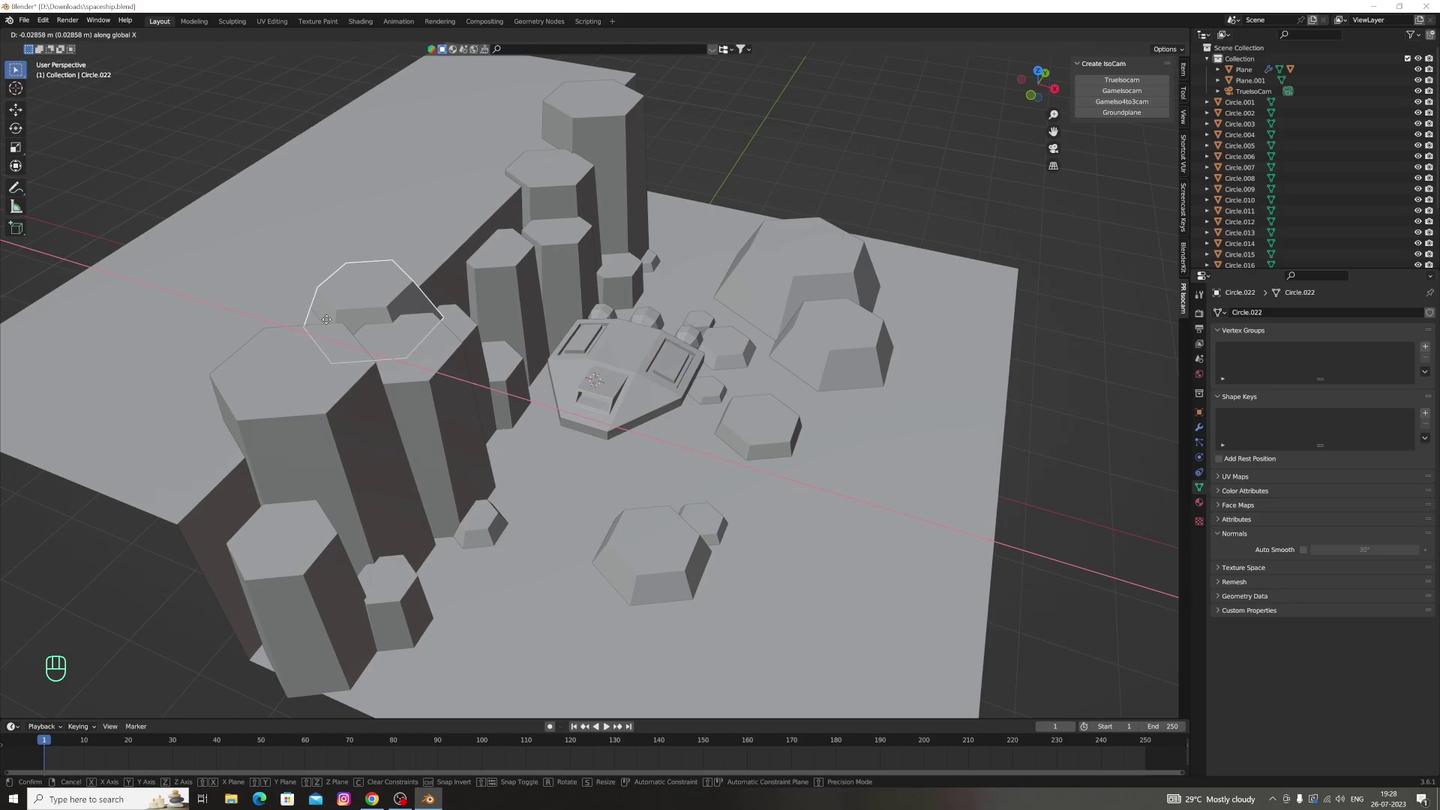
key(g)
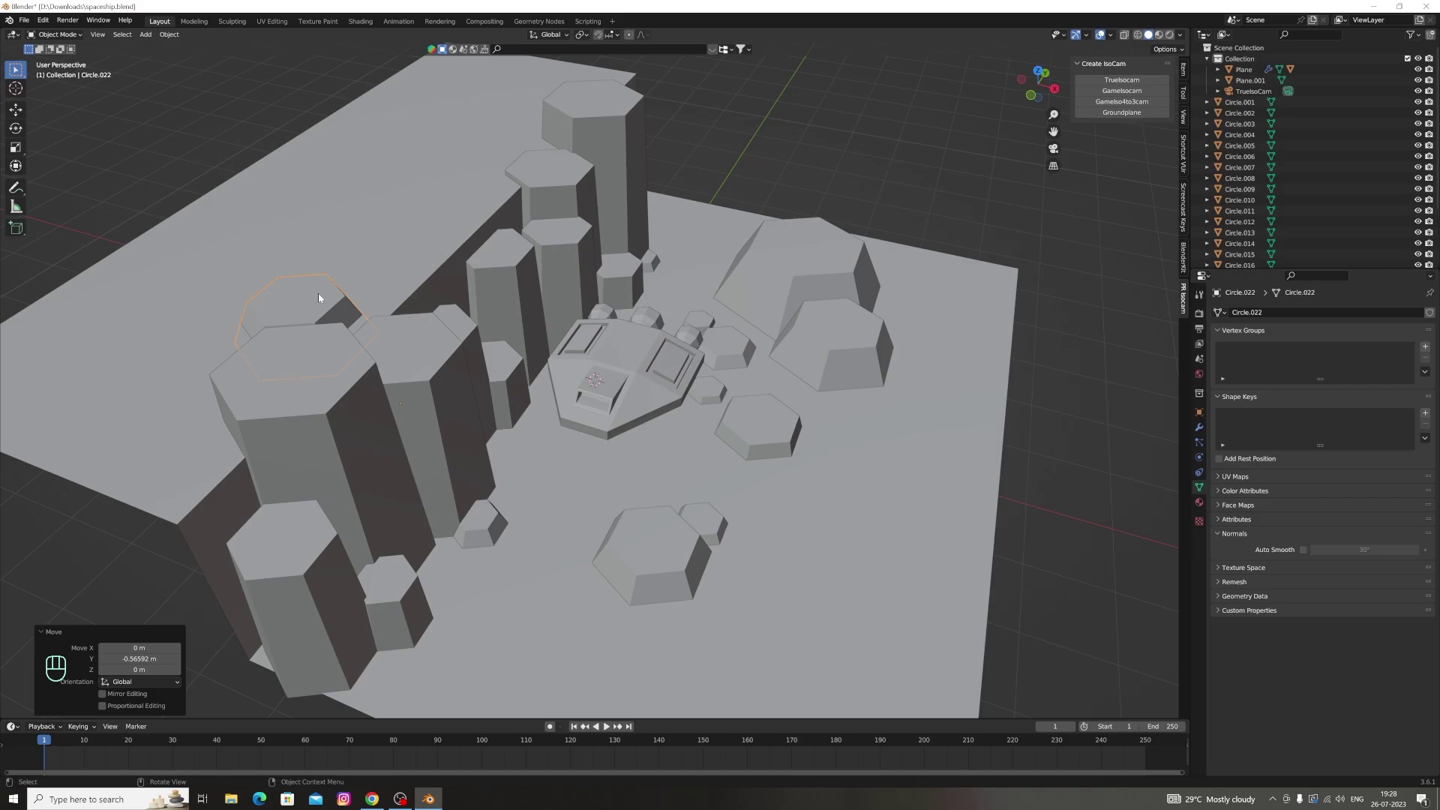
Duplicate several more rocks along X on the plateau, shrinking and repositioning the last copy
key(shift+d)
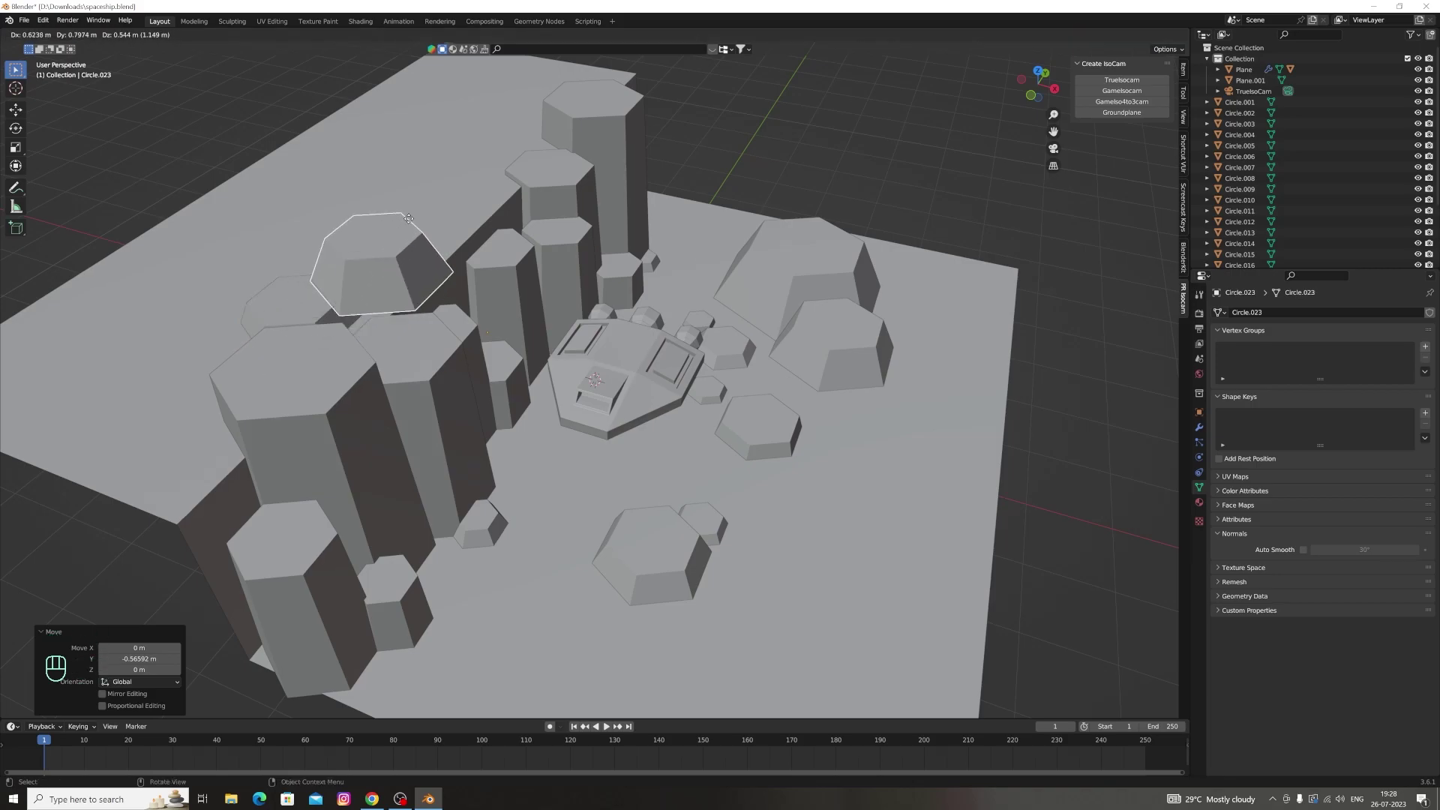
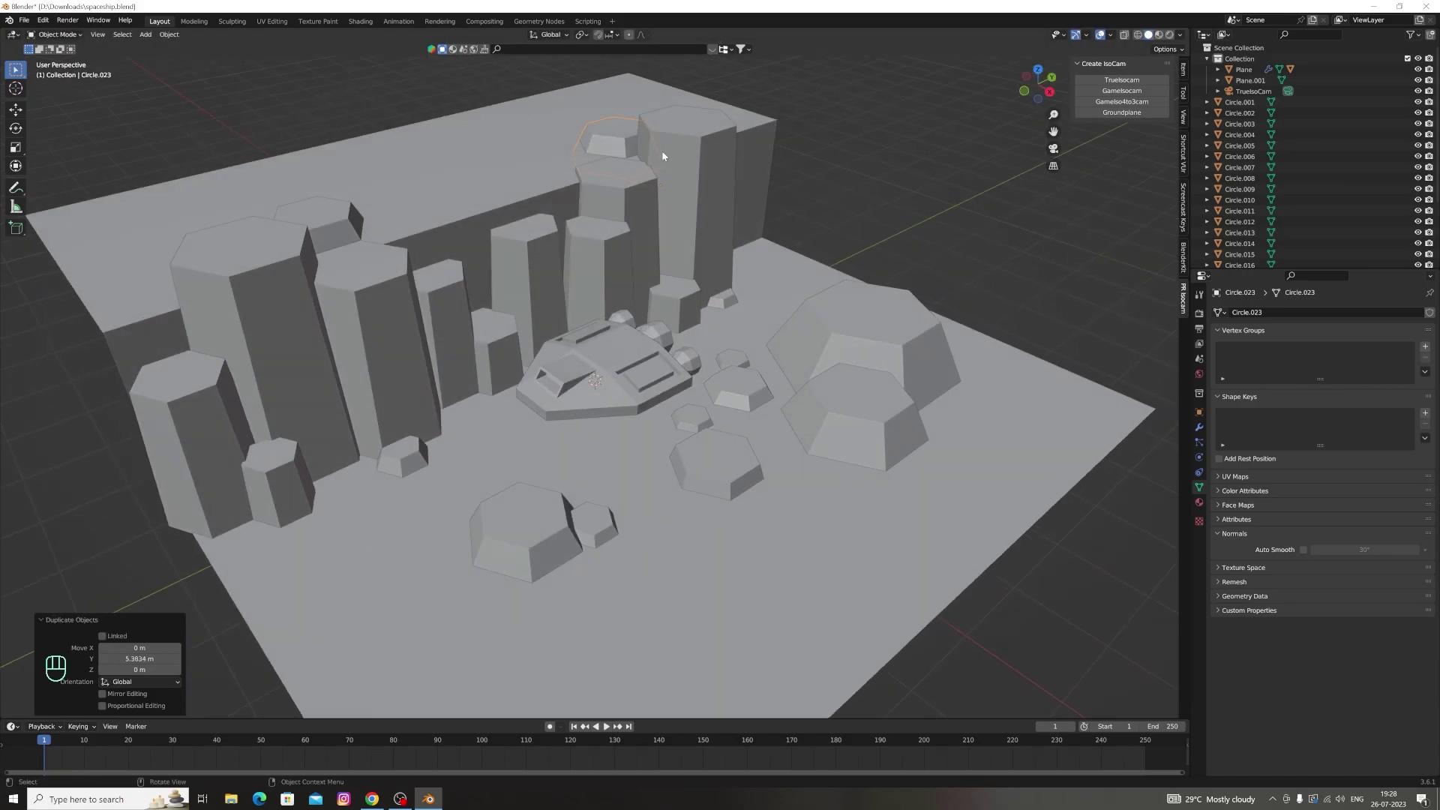
key(shift+d)
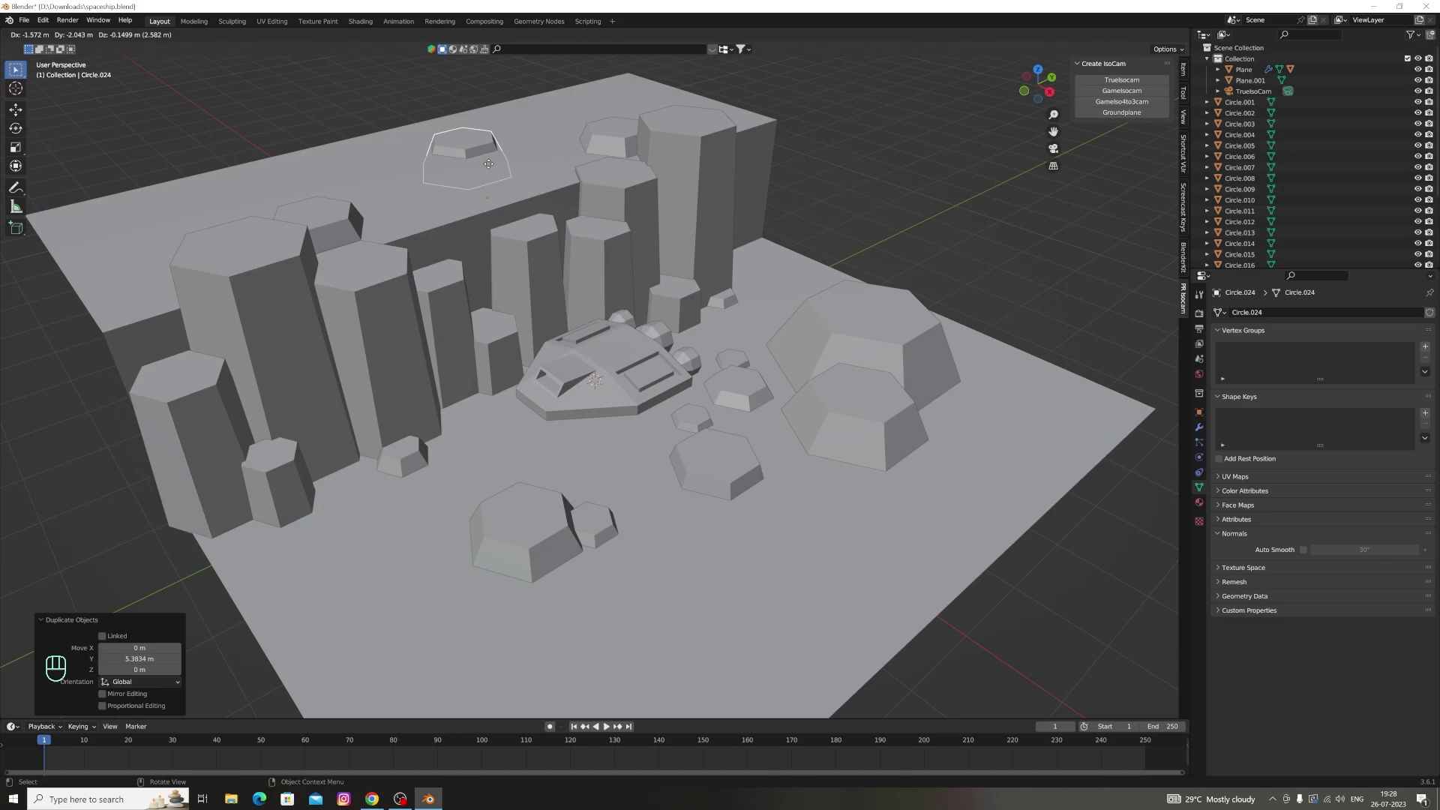
key(shift+d)
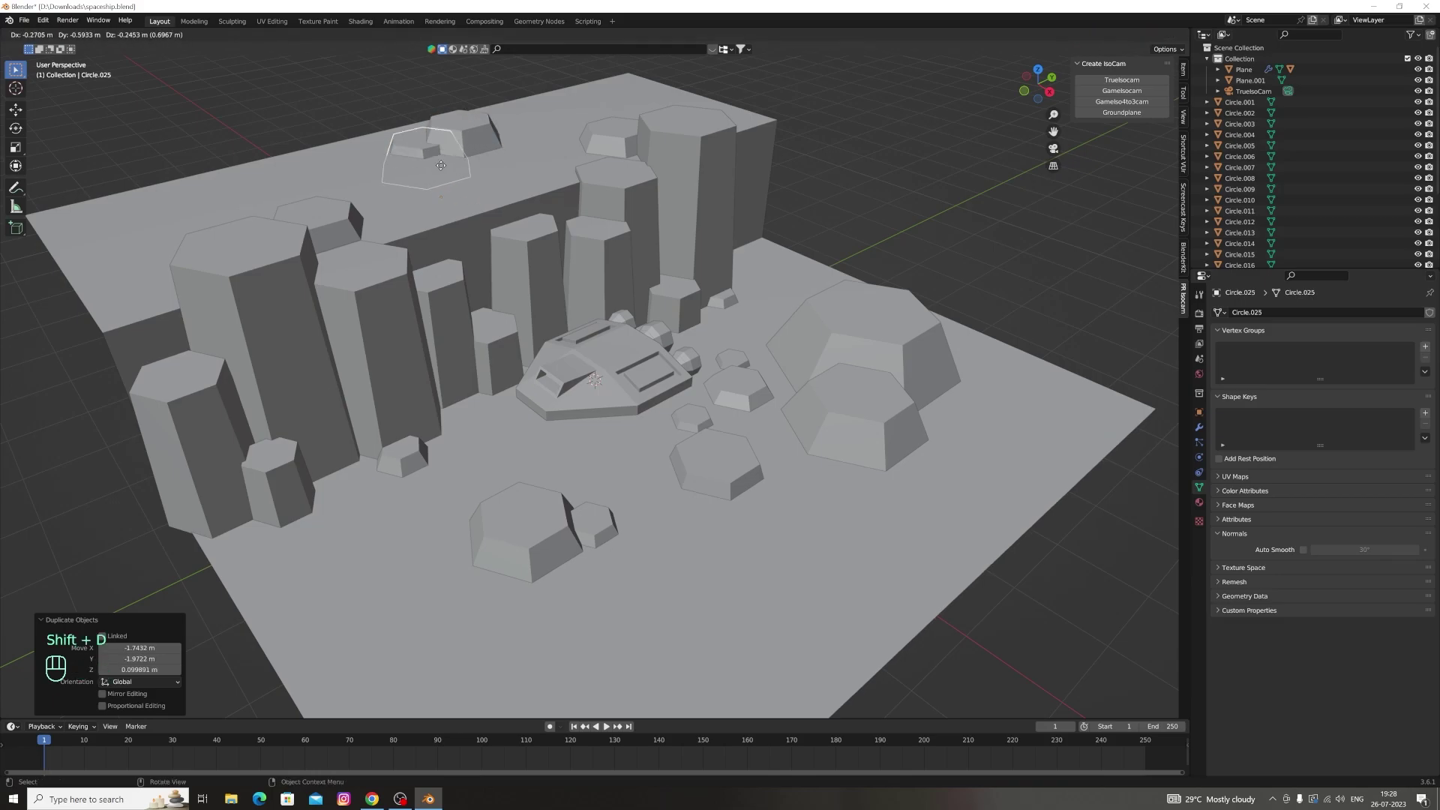
key(shift+d)
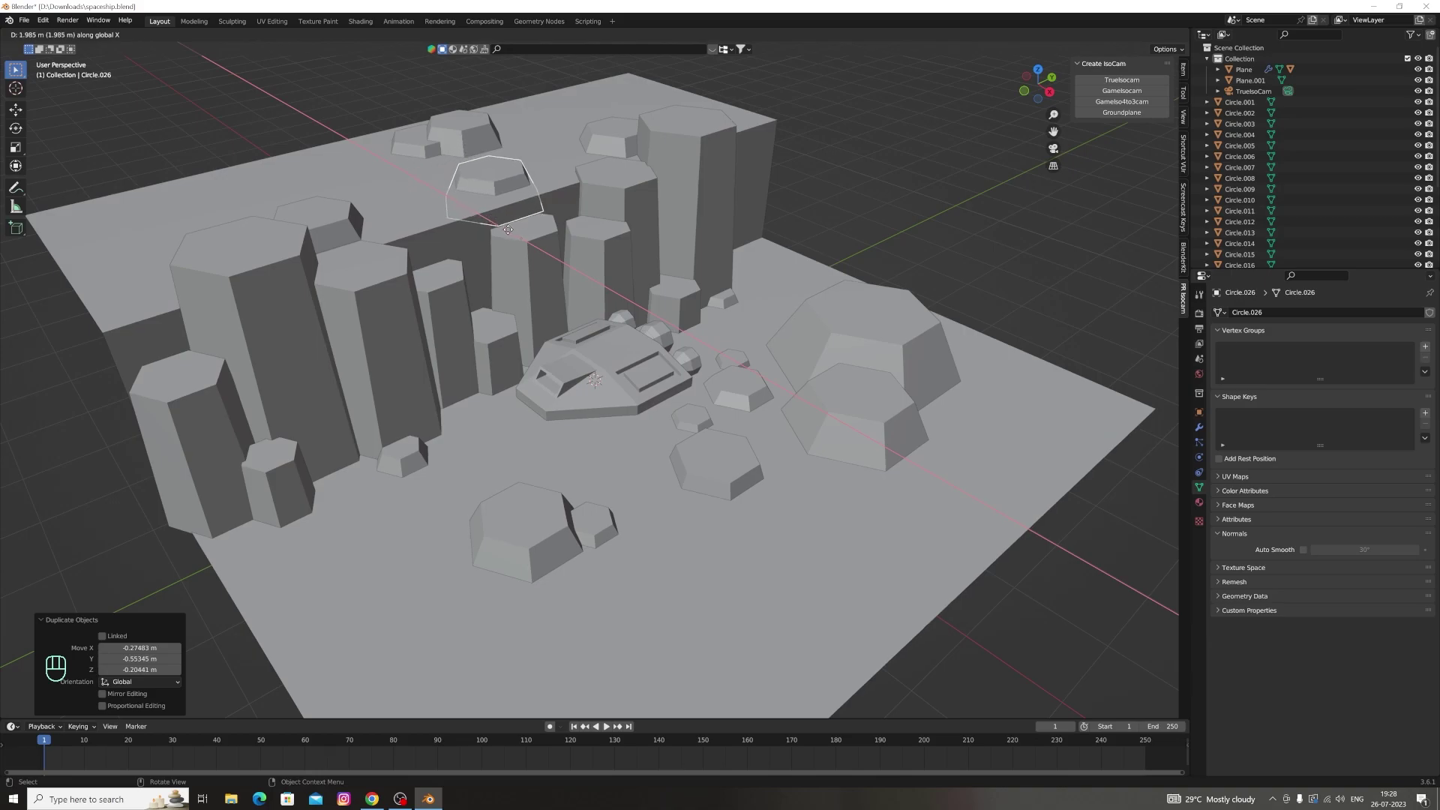
key(s)
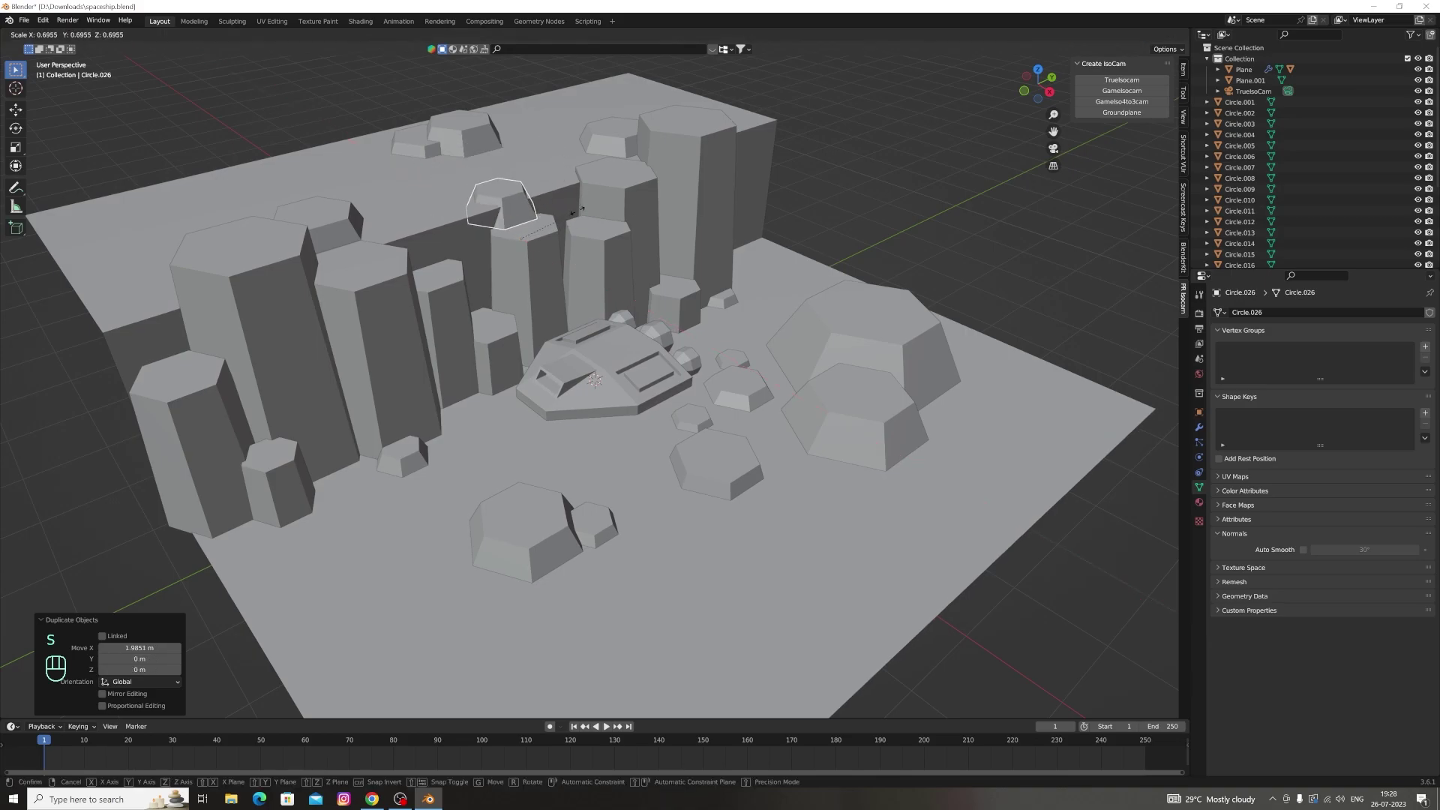
key(g)
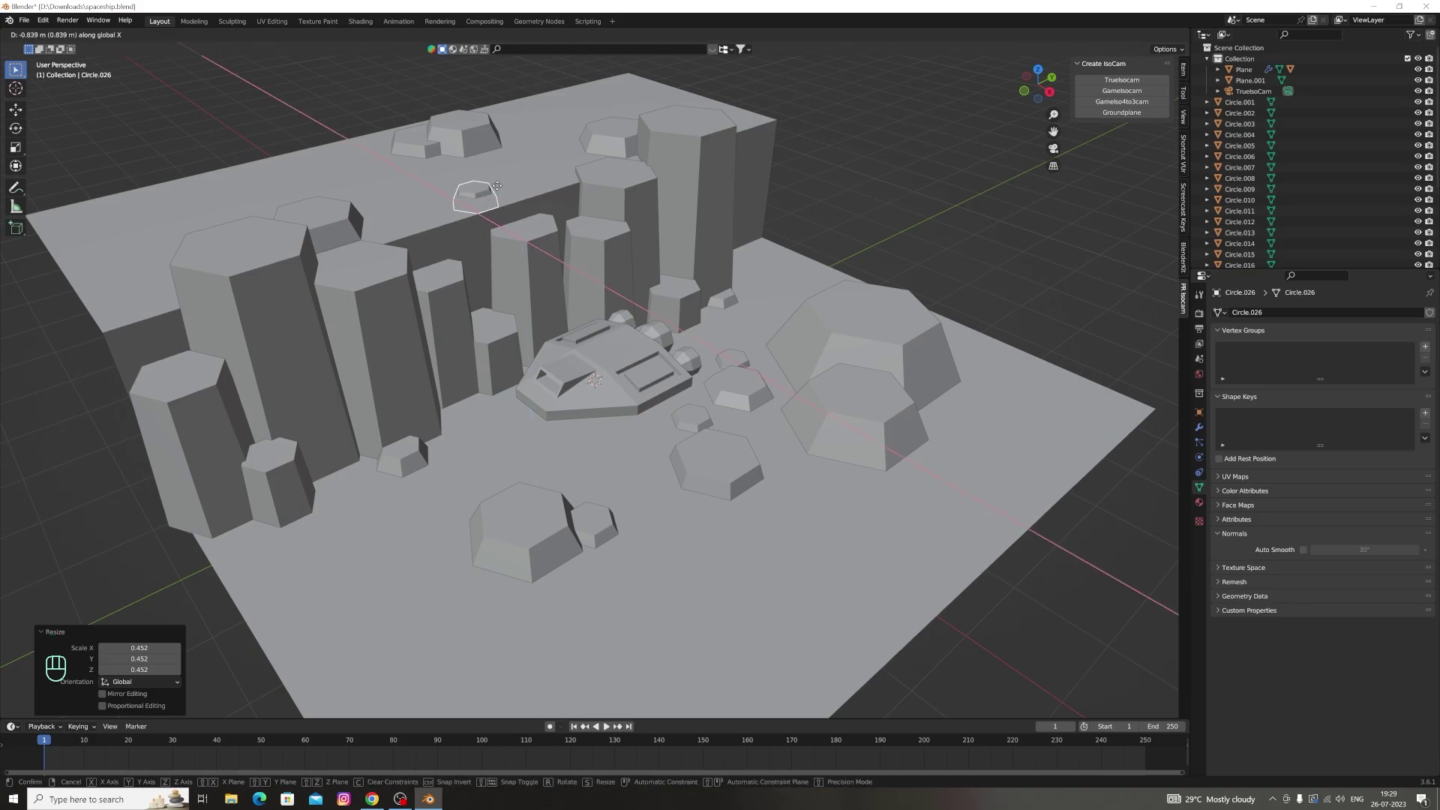
key(g)
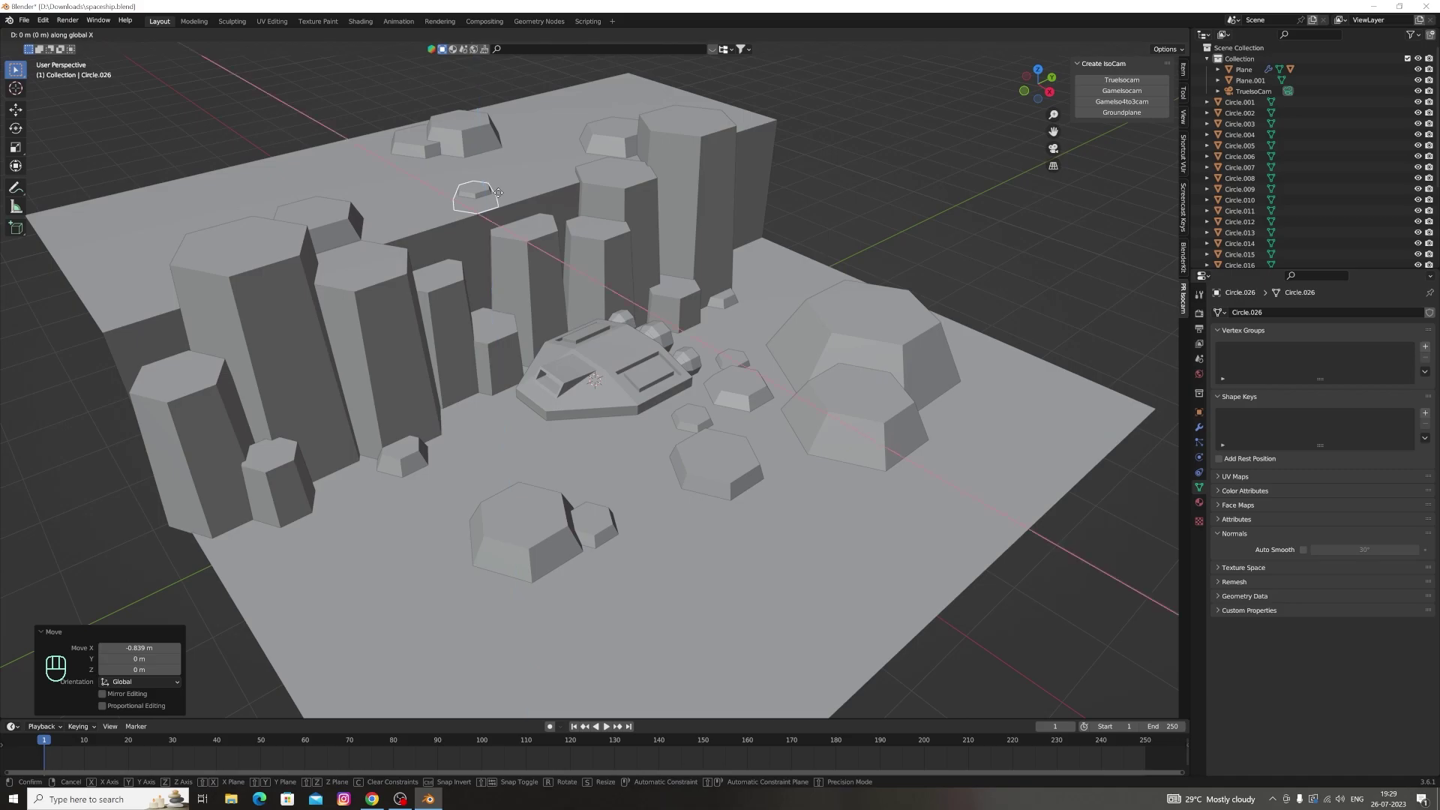
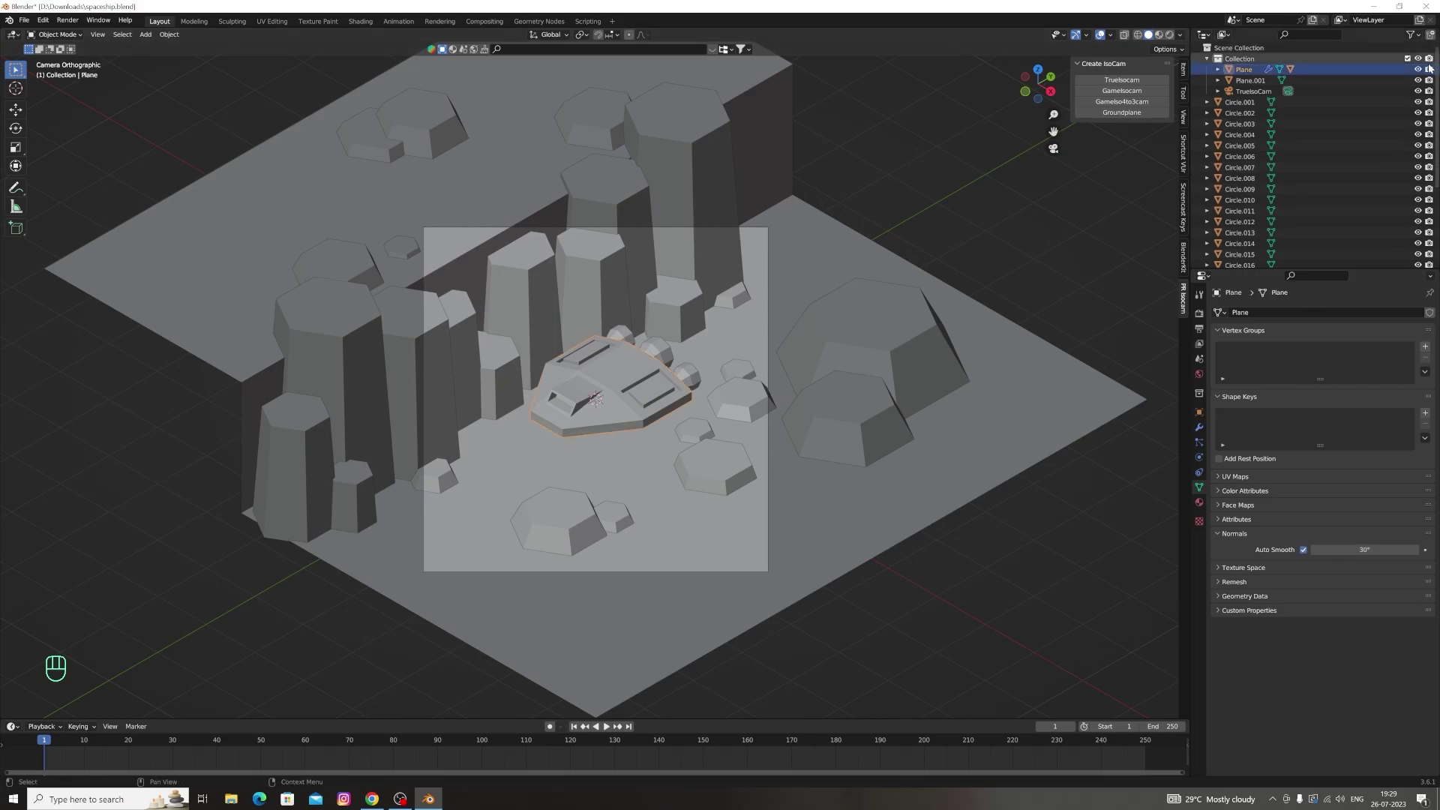
Select the spaceship in the outliner and toggle its viewport visibility off and on
double_click(1422, 72)
double_click(1423, 72)
double_click(1422, 78)
double_click(1424, 62)
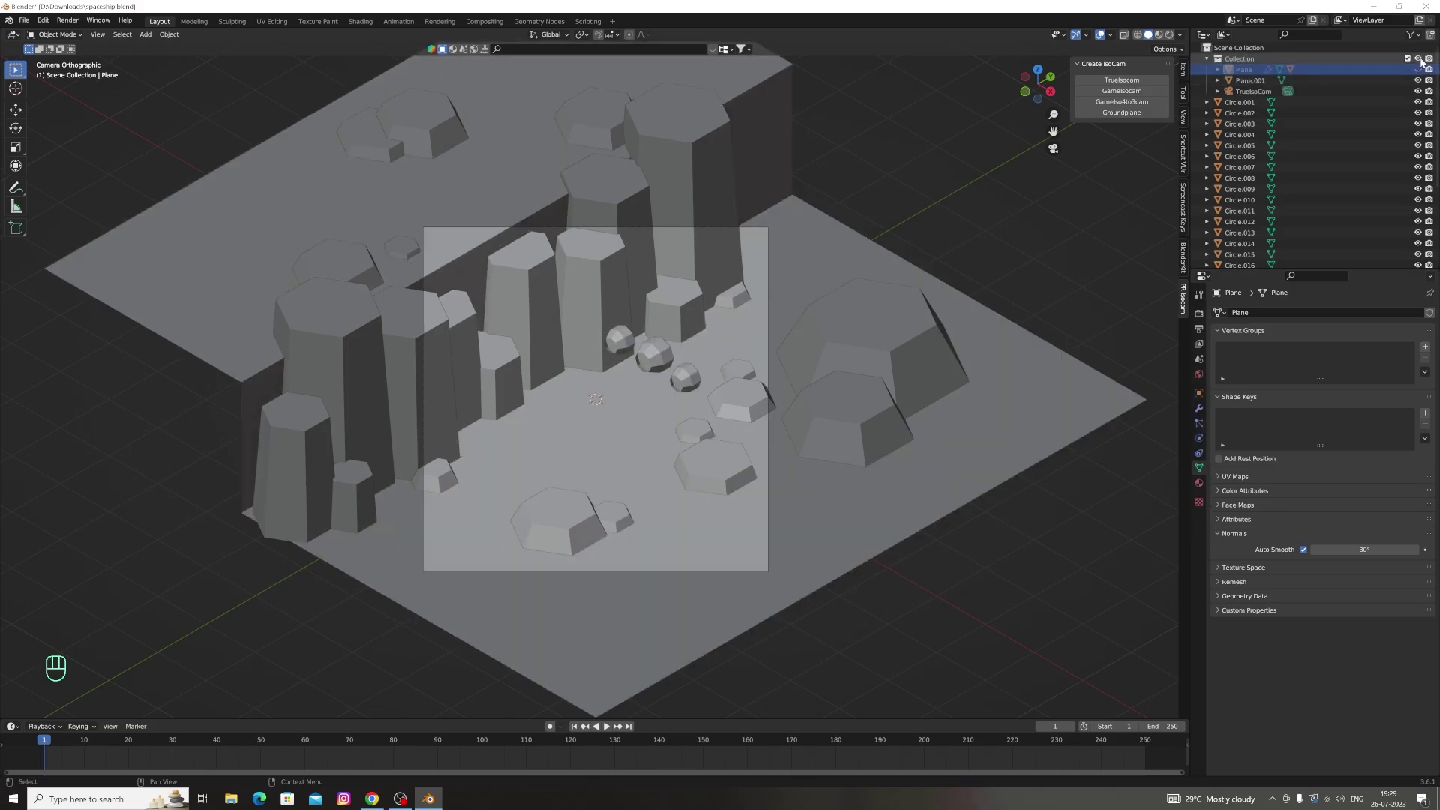
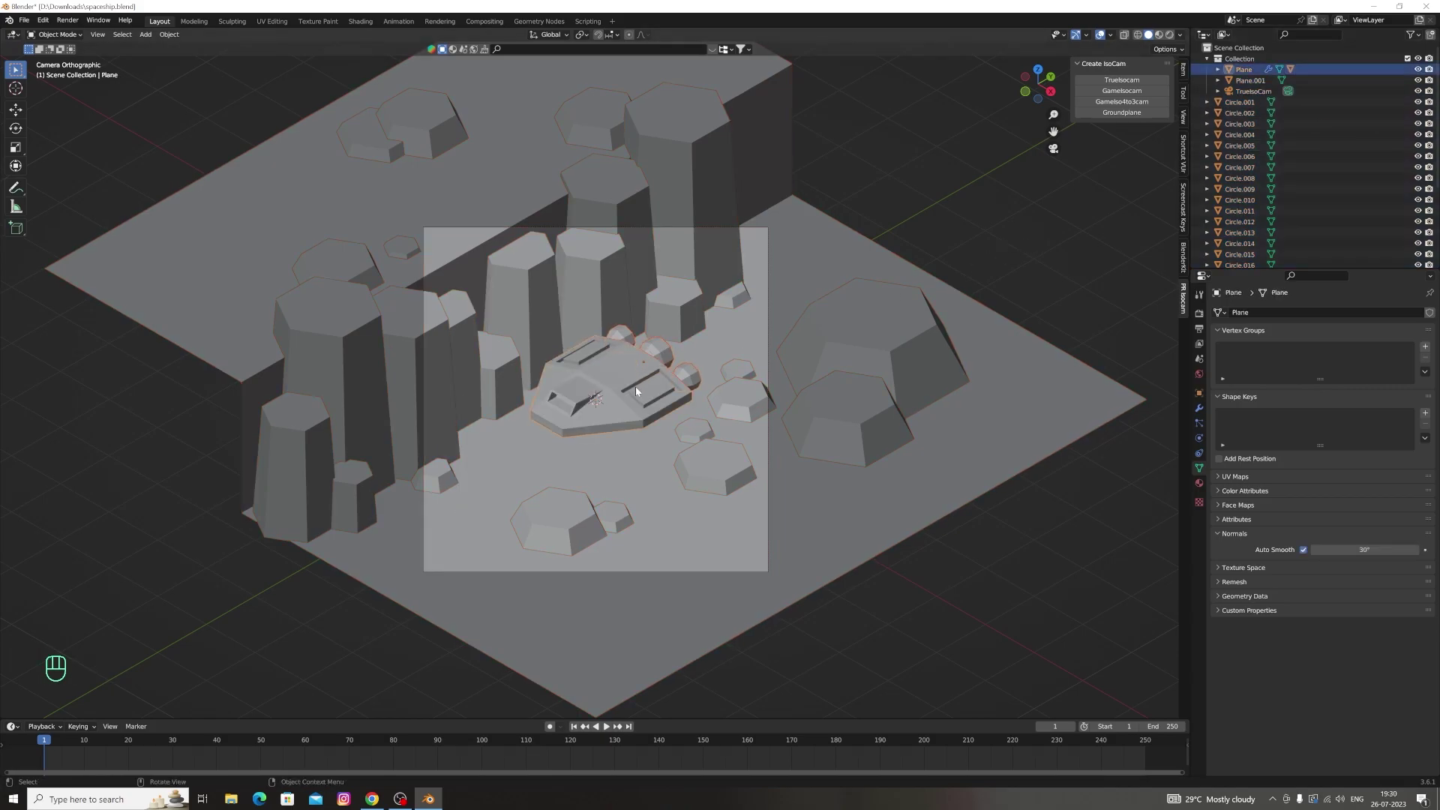
key(h)
click(1090, 272)
double_click(1420, 70)
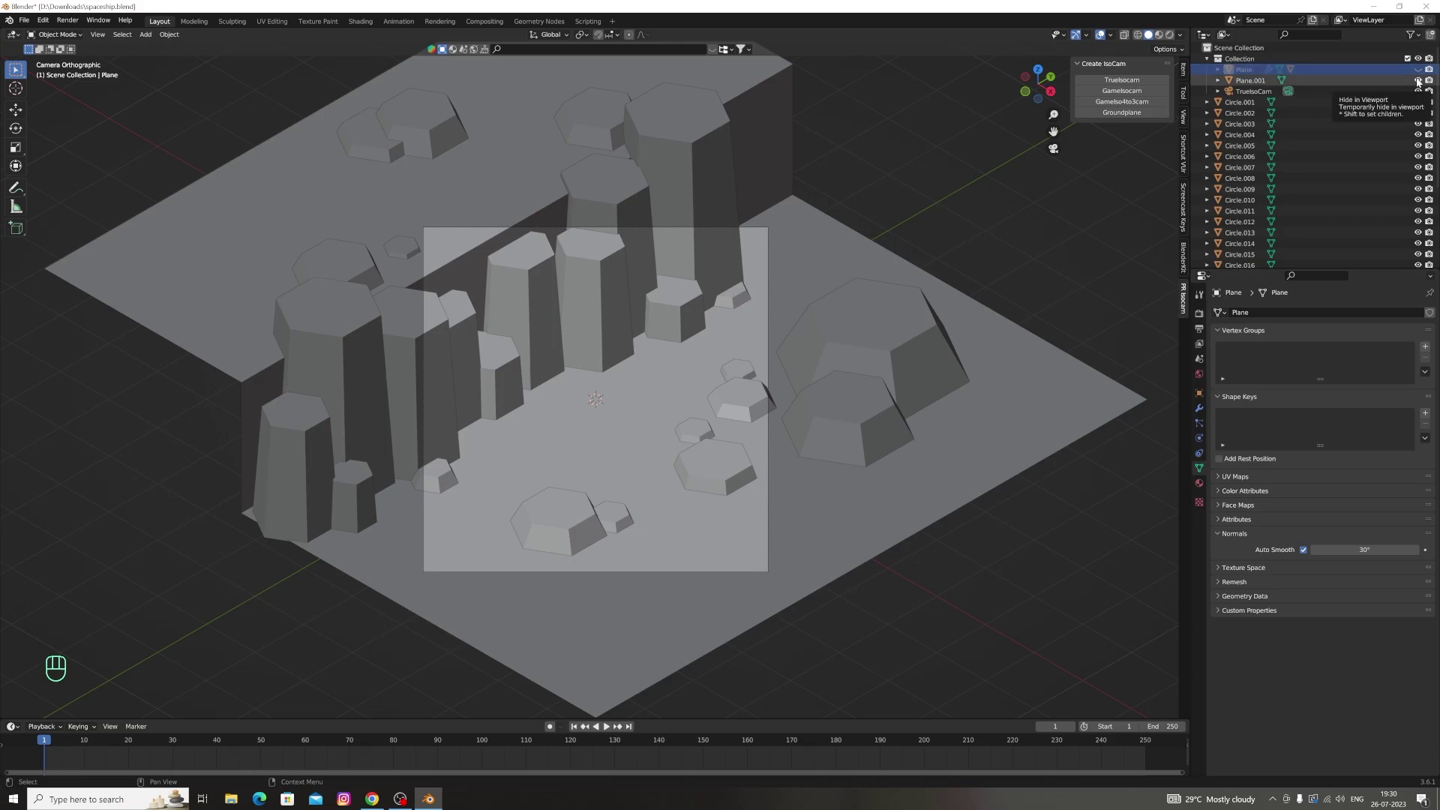
double_click(1420, 81)
click(1421, 72)
double_click(1421, 72)
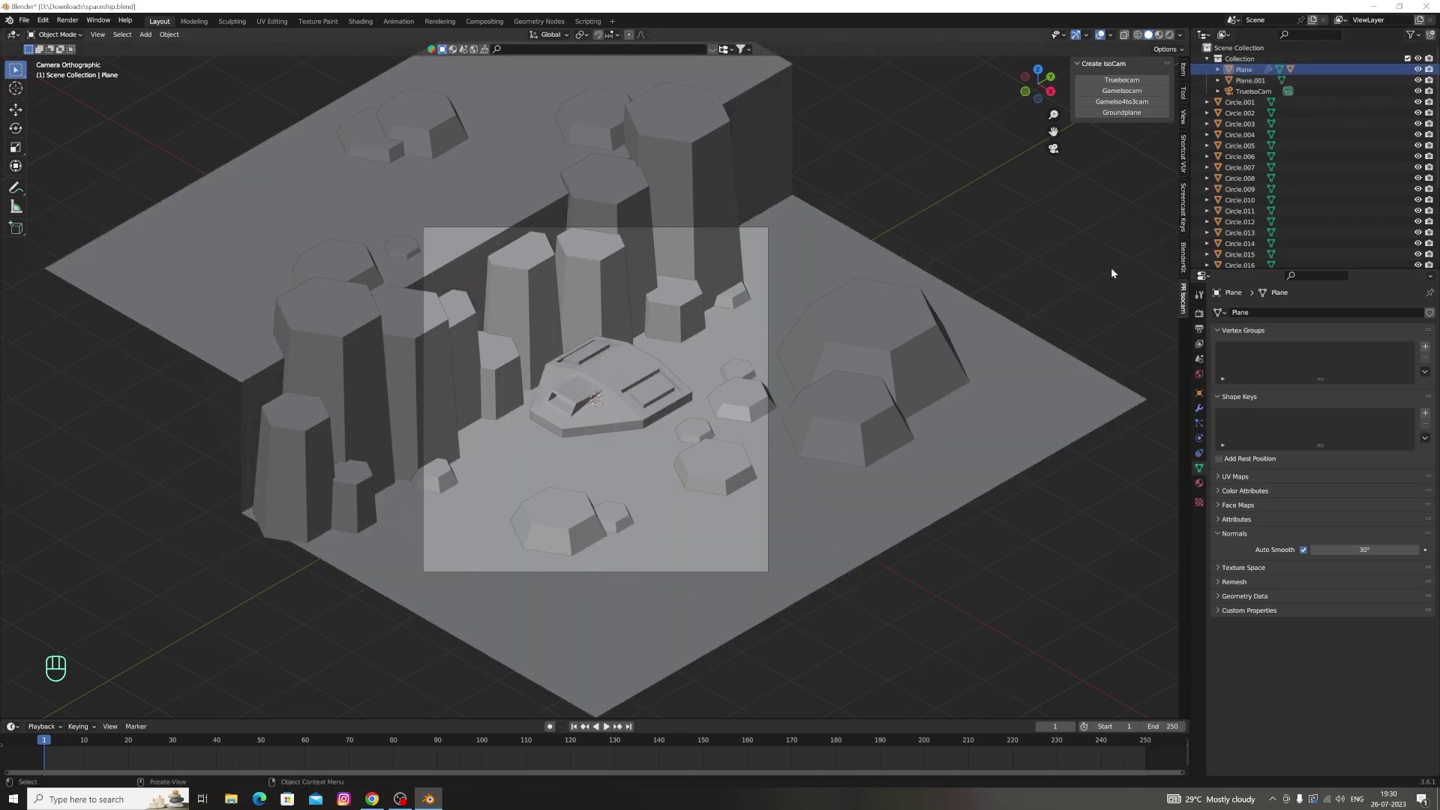
Box-select the ship with its attached sphere parts and hide them all with H
key(h)
key(h)
key(h)
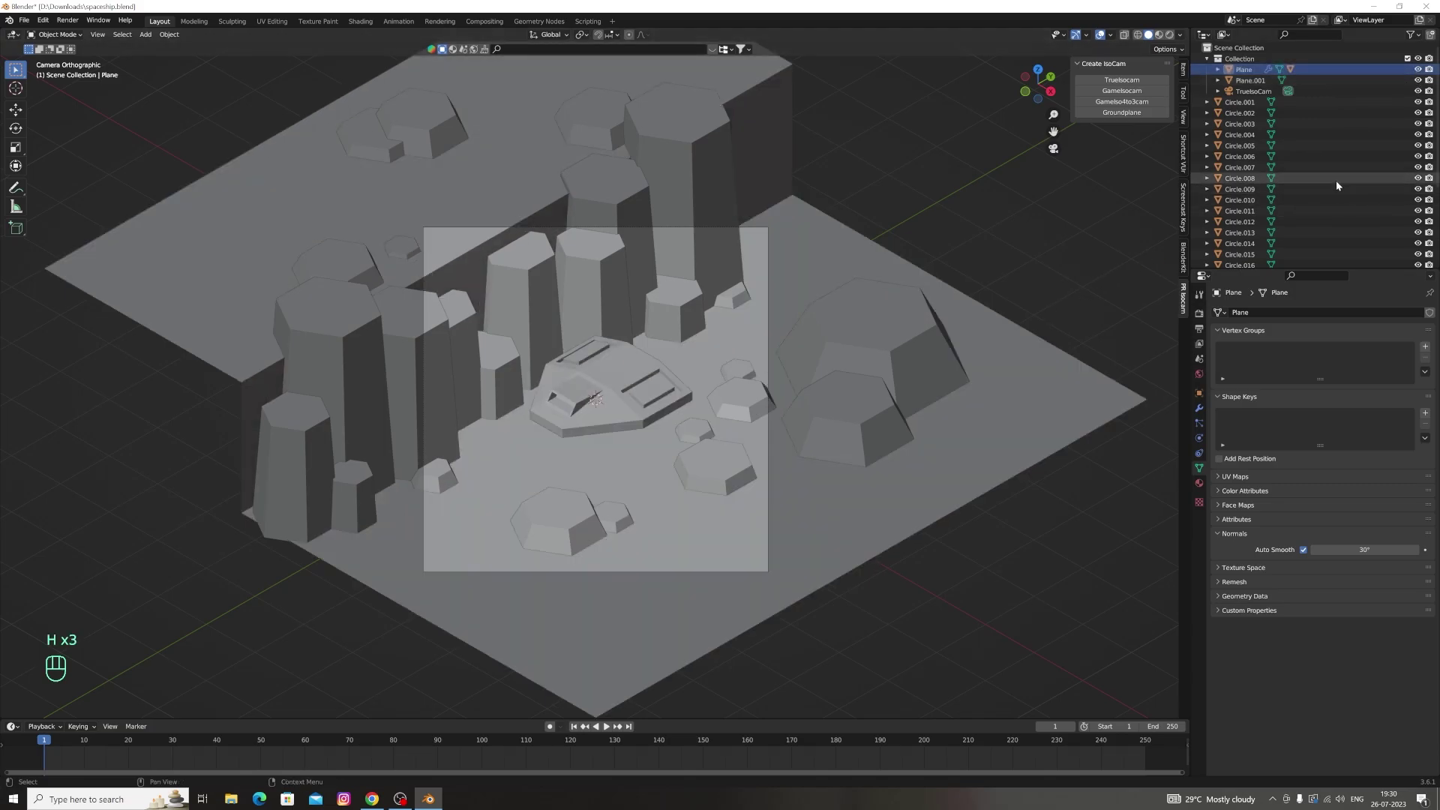
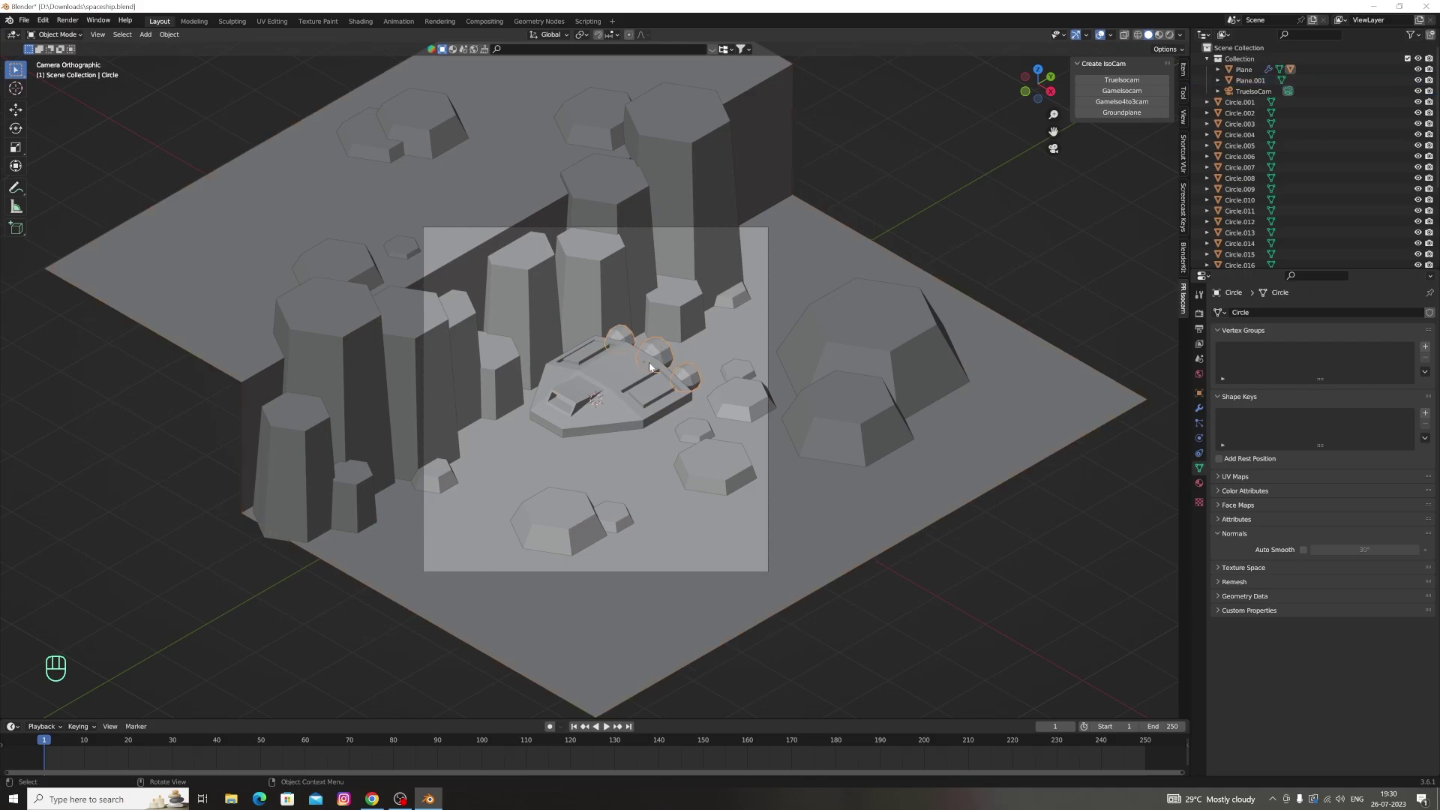
drag(643, 366, 795, 326)
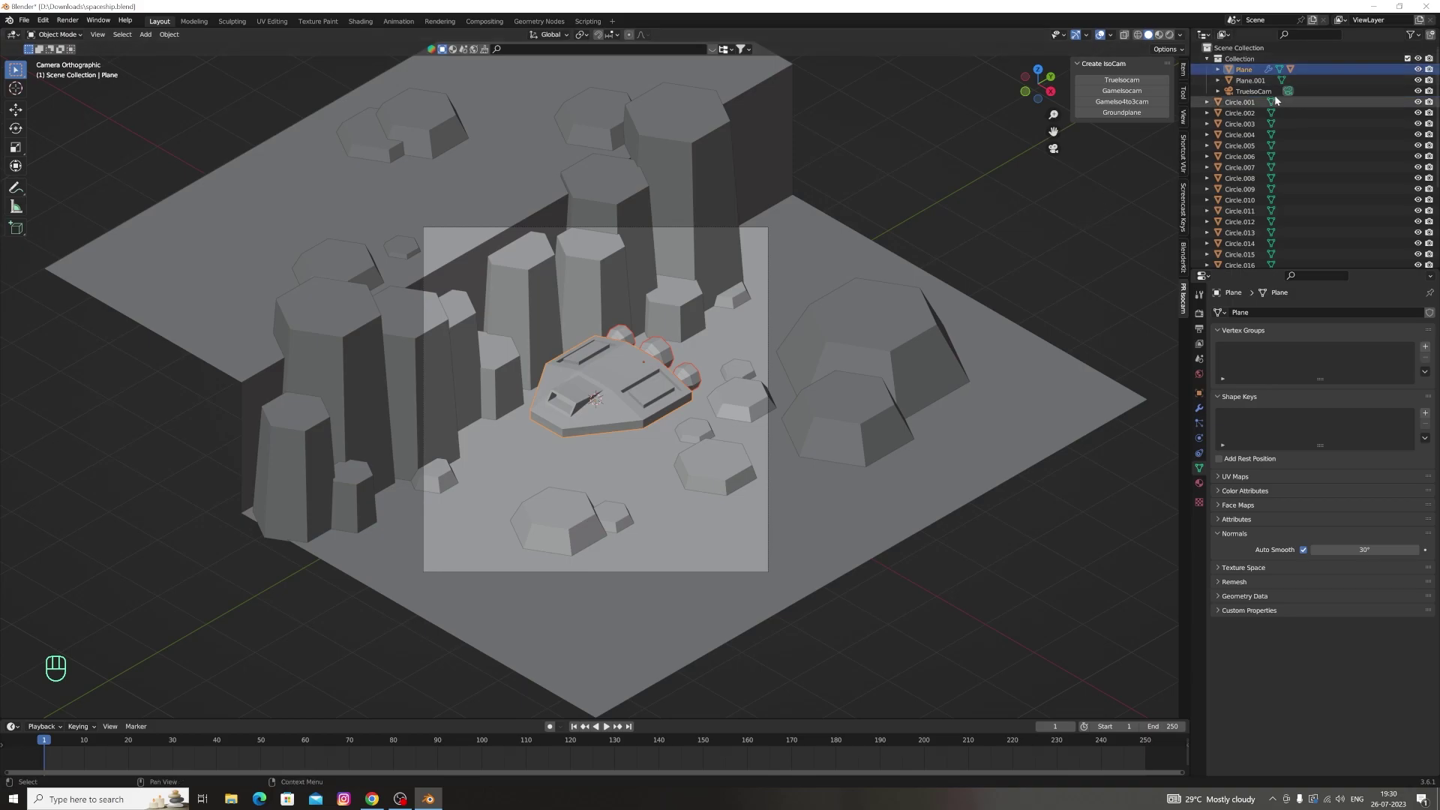
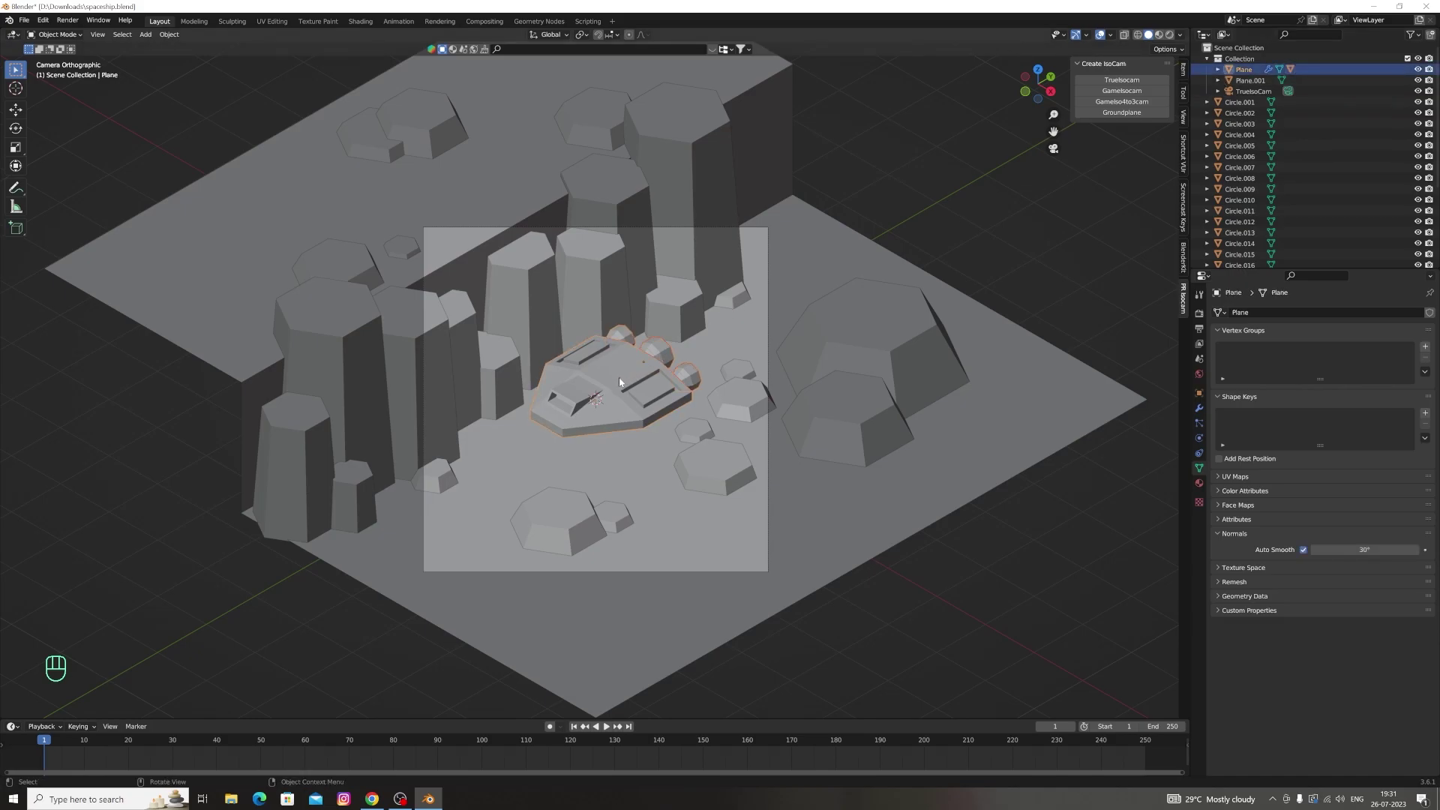
key(h)
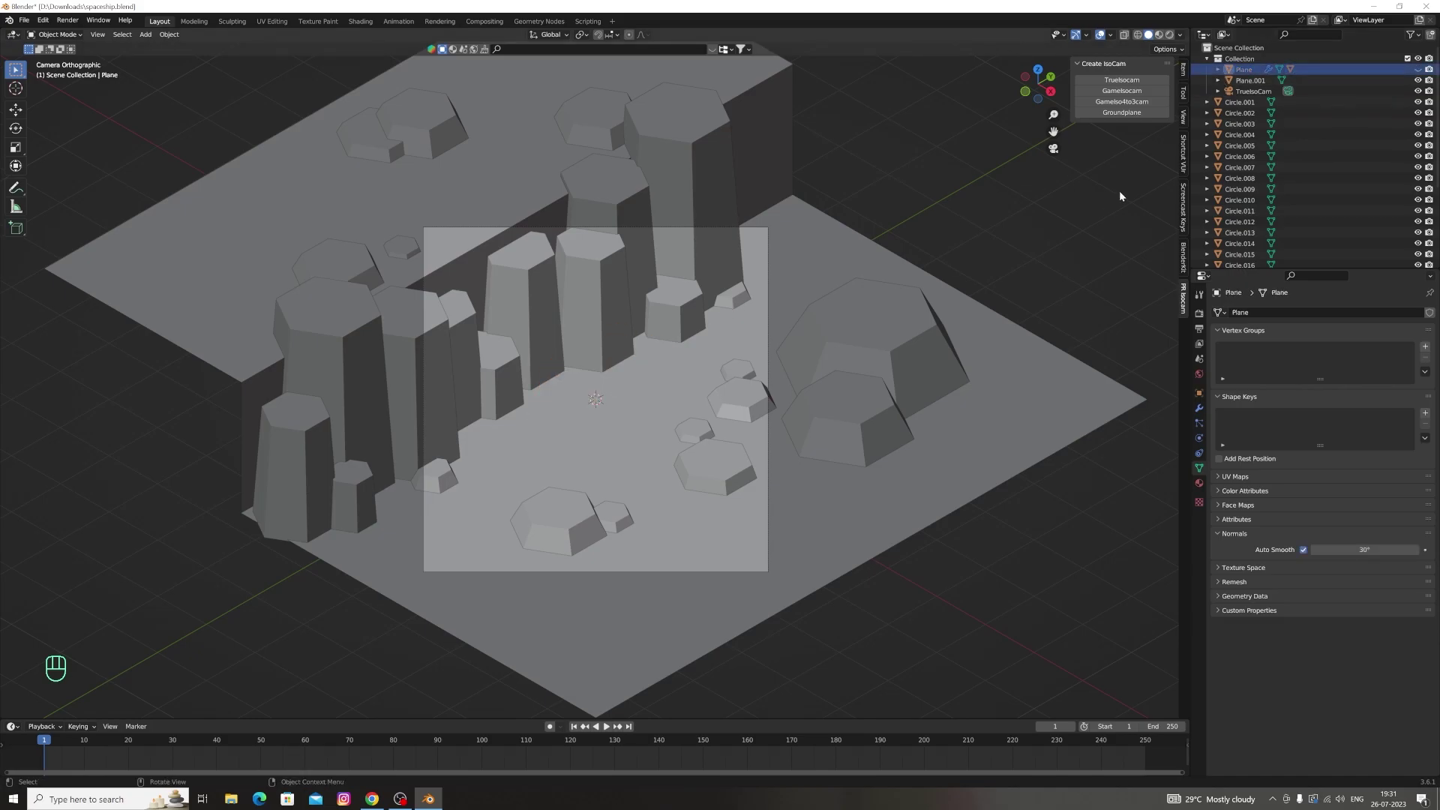
Box-select all the terrain, pillars and rocks and attempt to join them with Ctrl+J
drag(165, 94, 1373, 182)
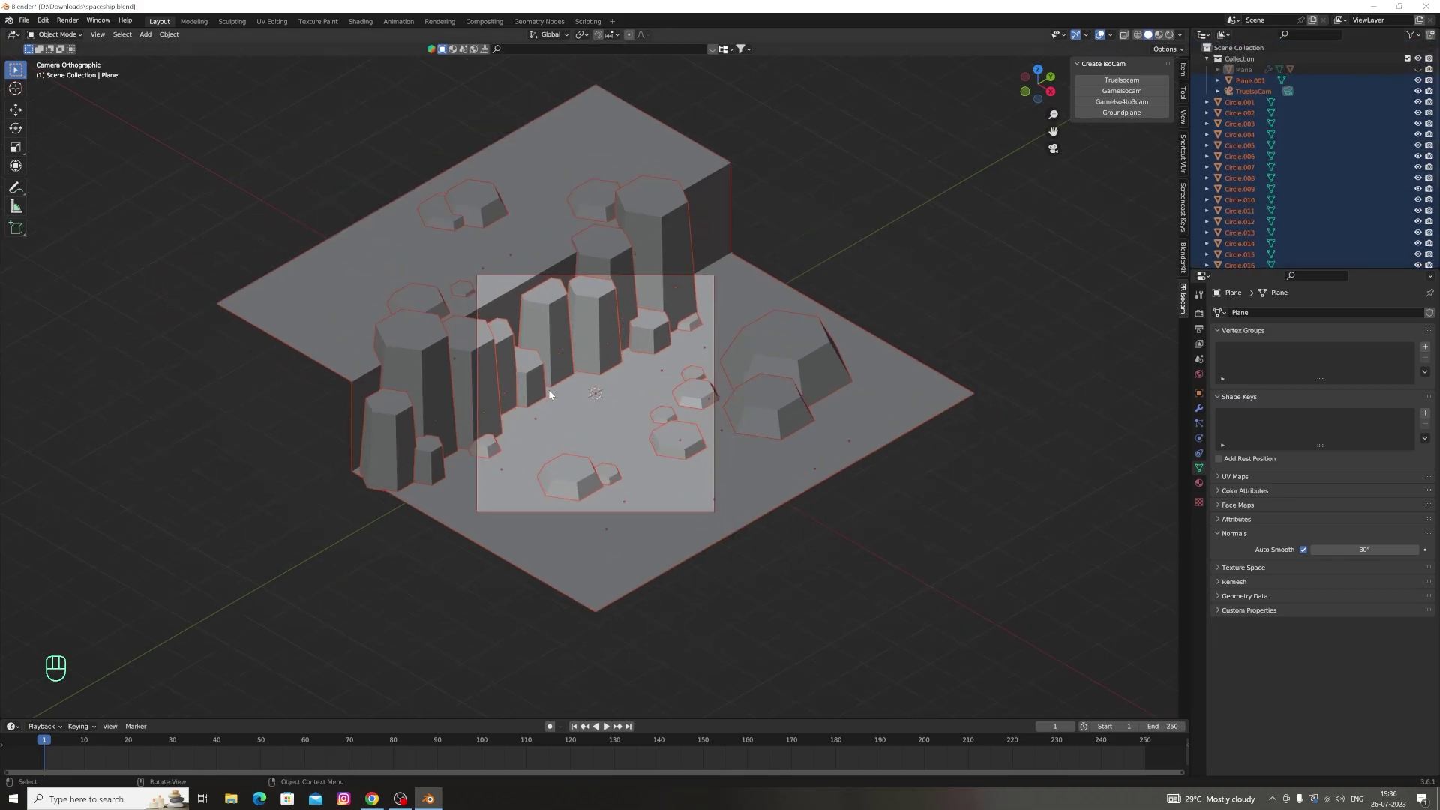
key(ctrl+j)
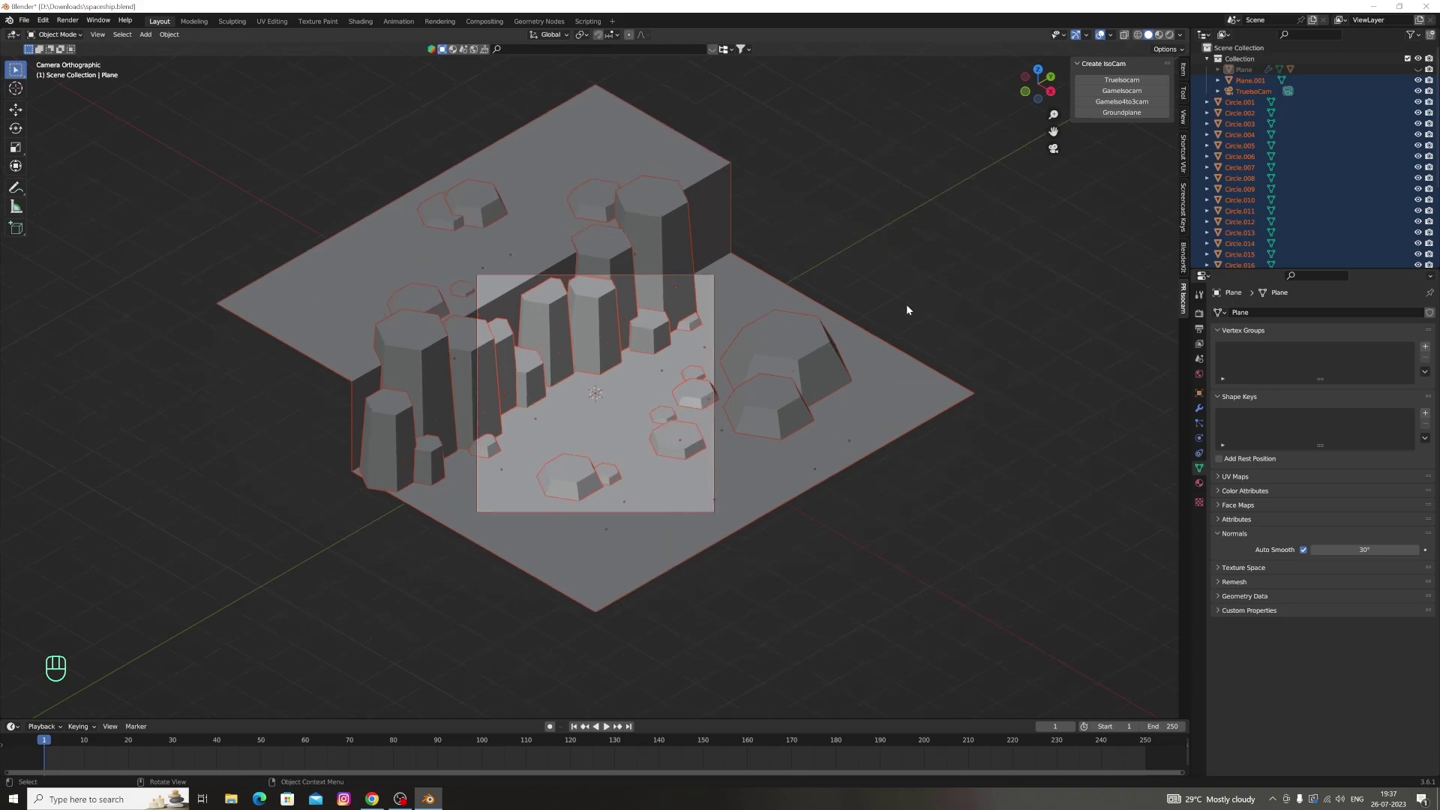
key(ctrl+j)
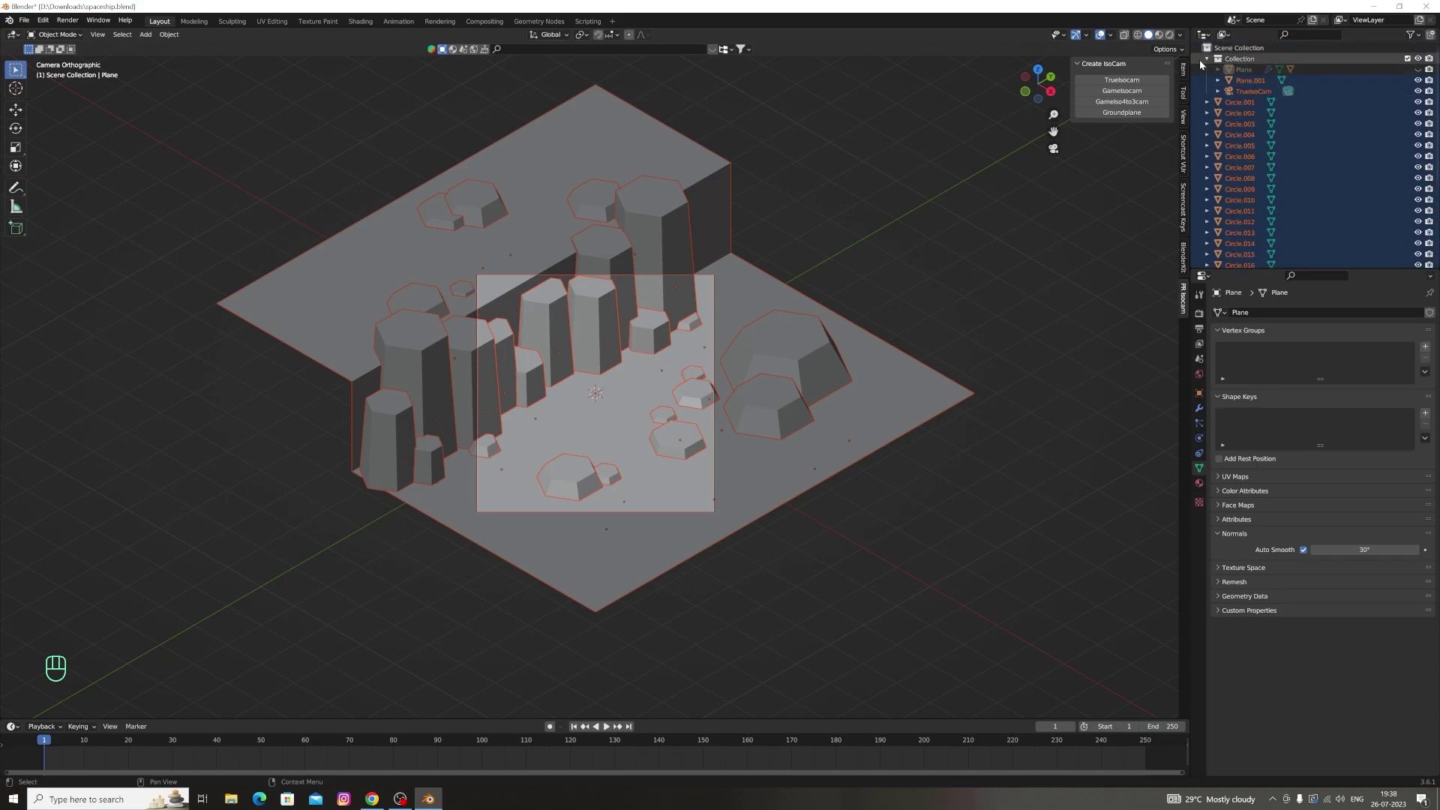
Adjust the outliner selection of the terrain pieces and retry the join
click(1210, 64)
click(1208, 63)
click(1208, 102)
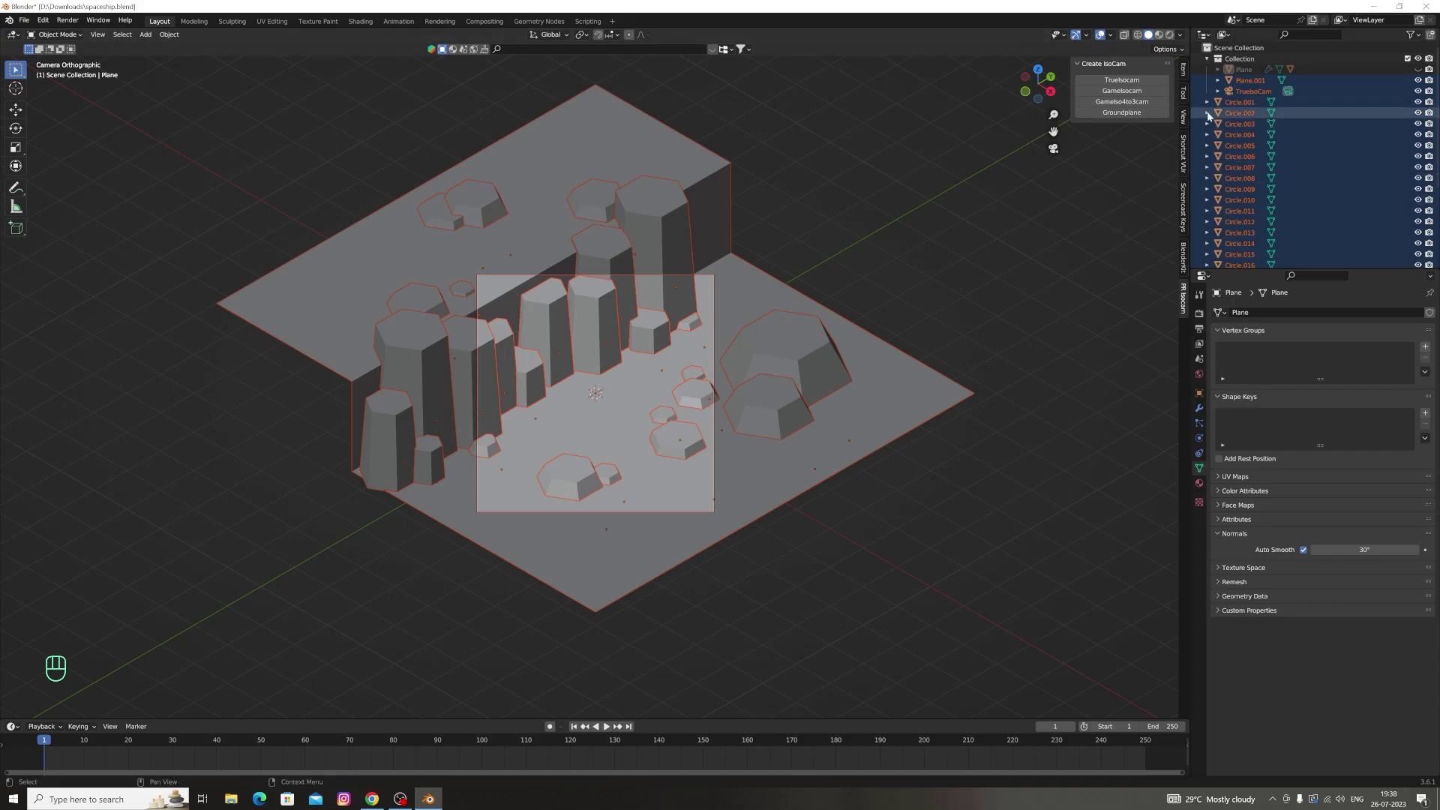
click(1219, 82)
double_click(1424, 81)
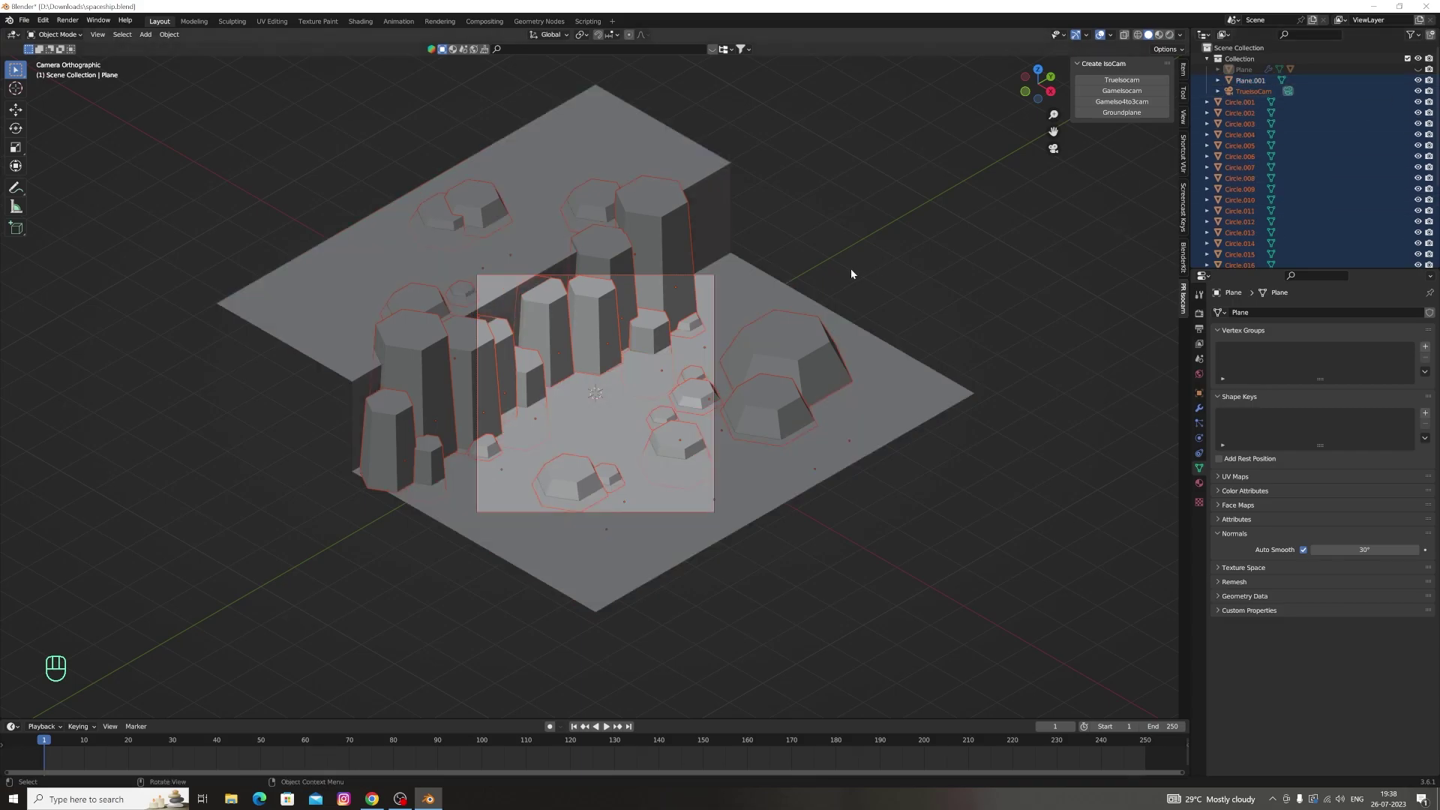
key(ctrl+j)
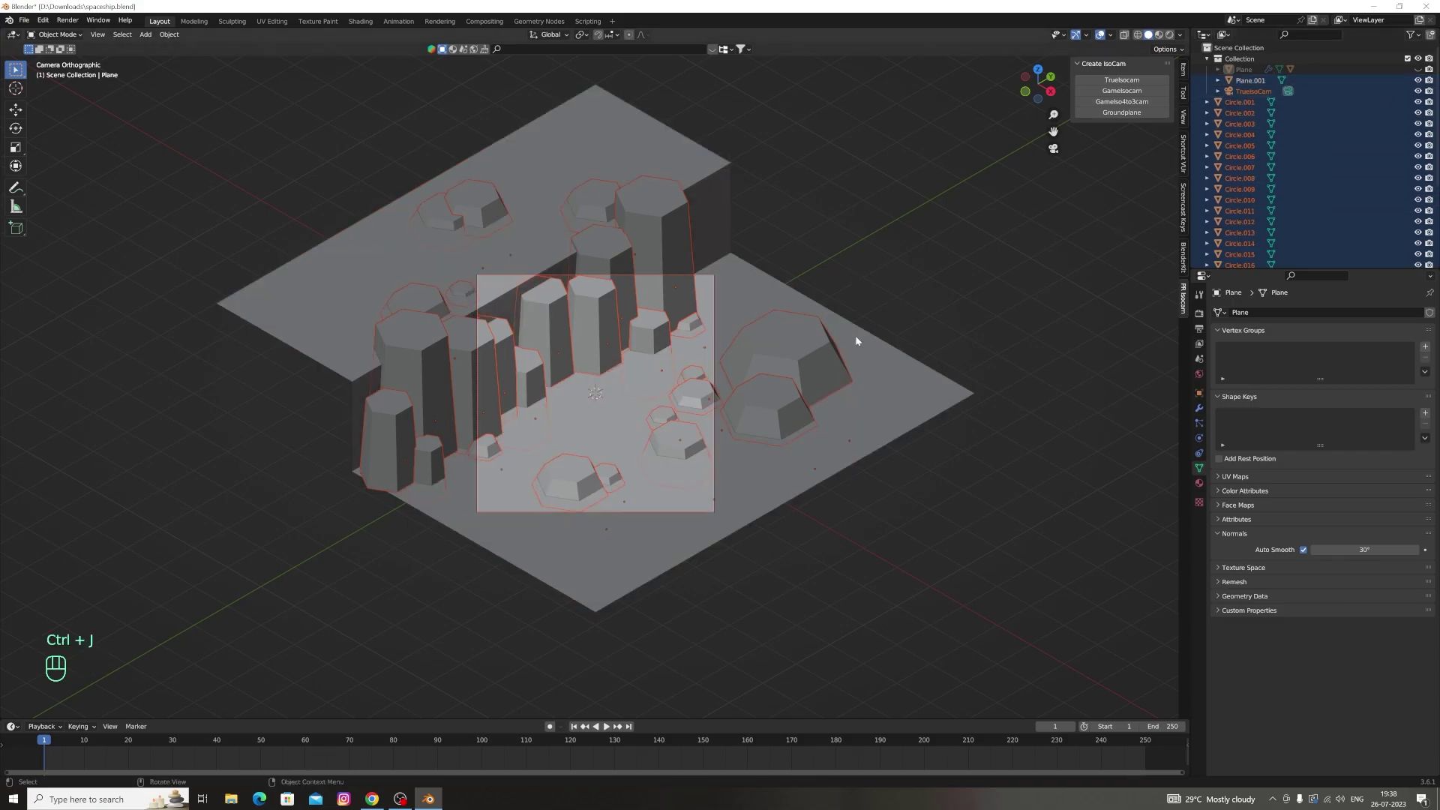
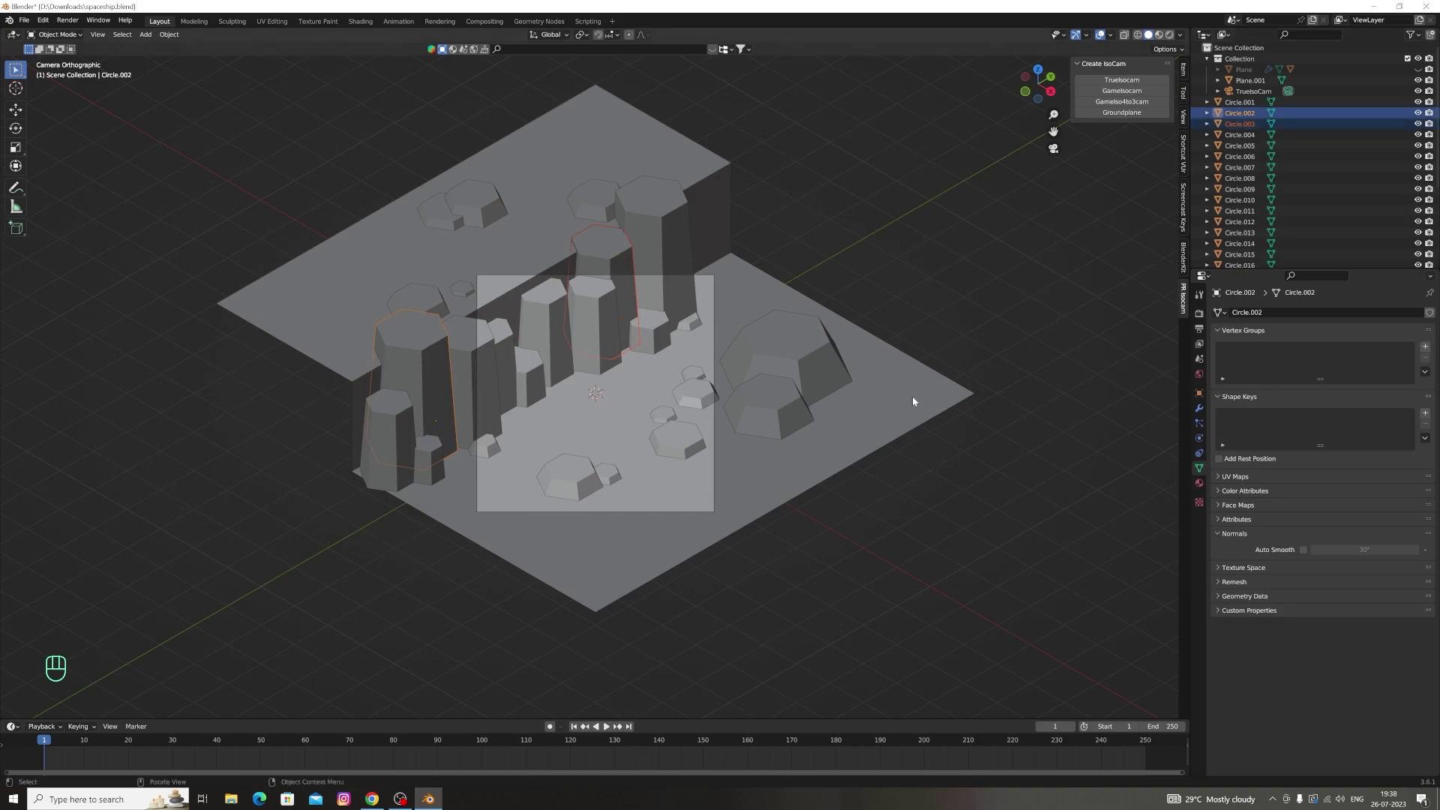
Join pillars Circle.002 and Circle.003 into one object, checking with undo and redo
key(ctrl+j)
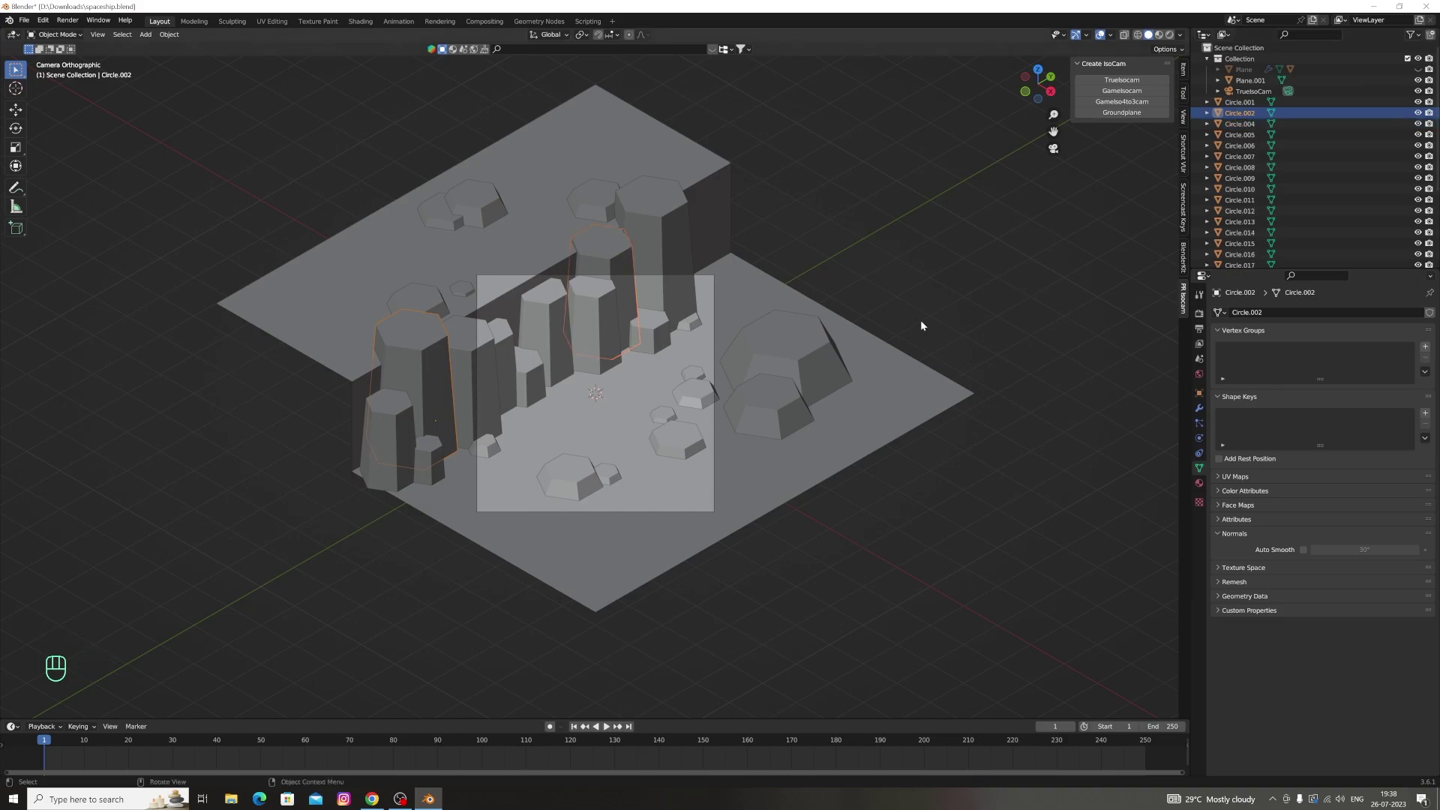
key(ctrl+z)
key(ctrl+shift+z)
key(ctrl+z)
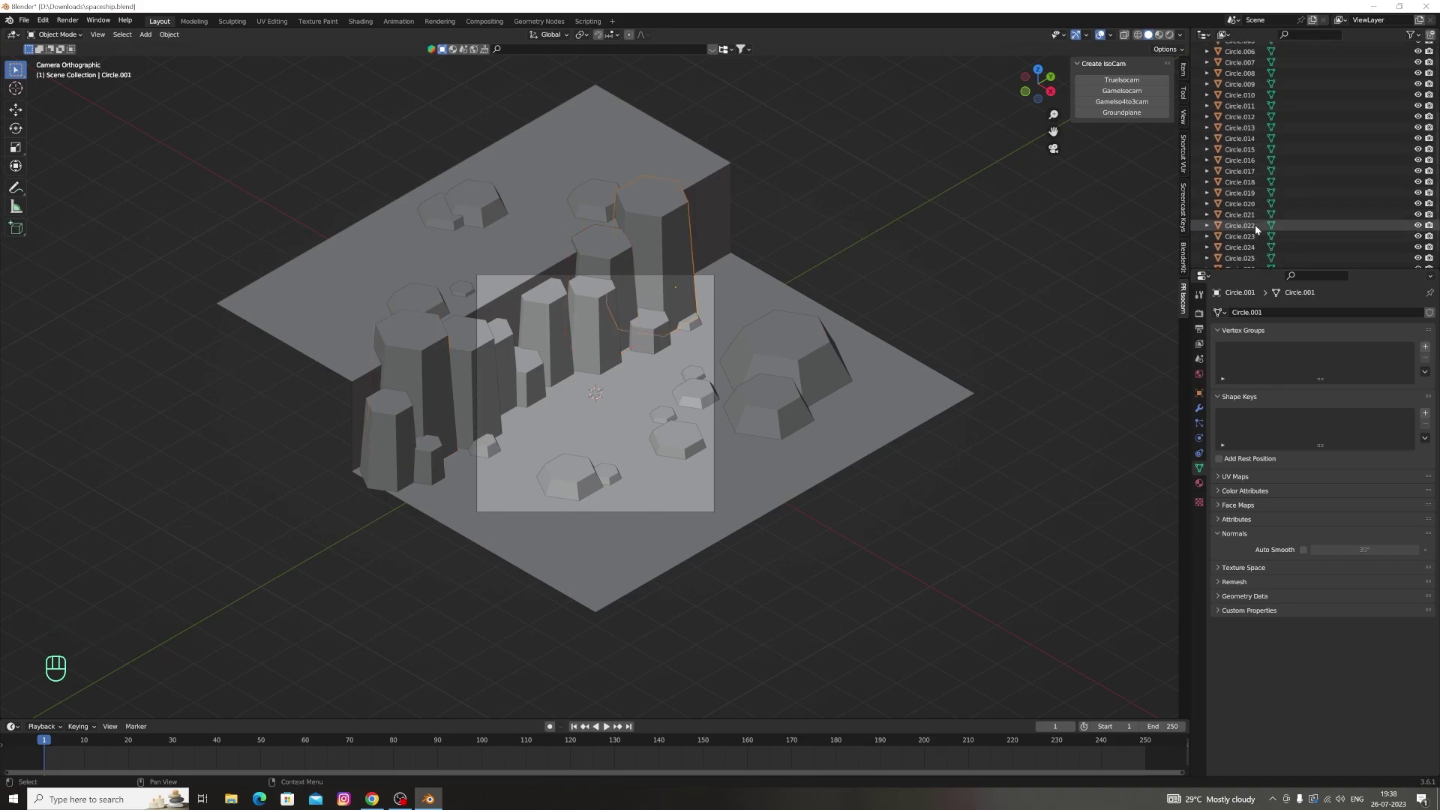
Select every circle rock and pillar plus the Plane.001 terrain in the outliner
click(1257, 258)
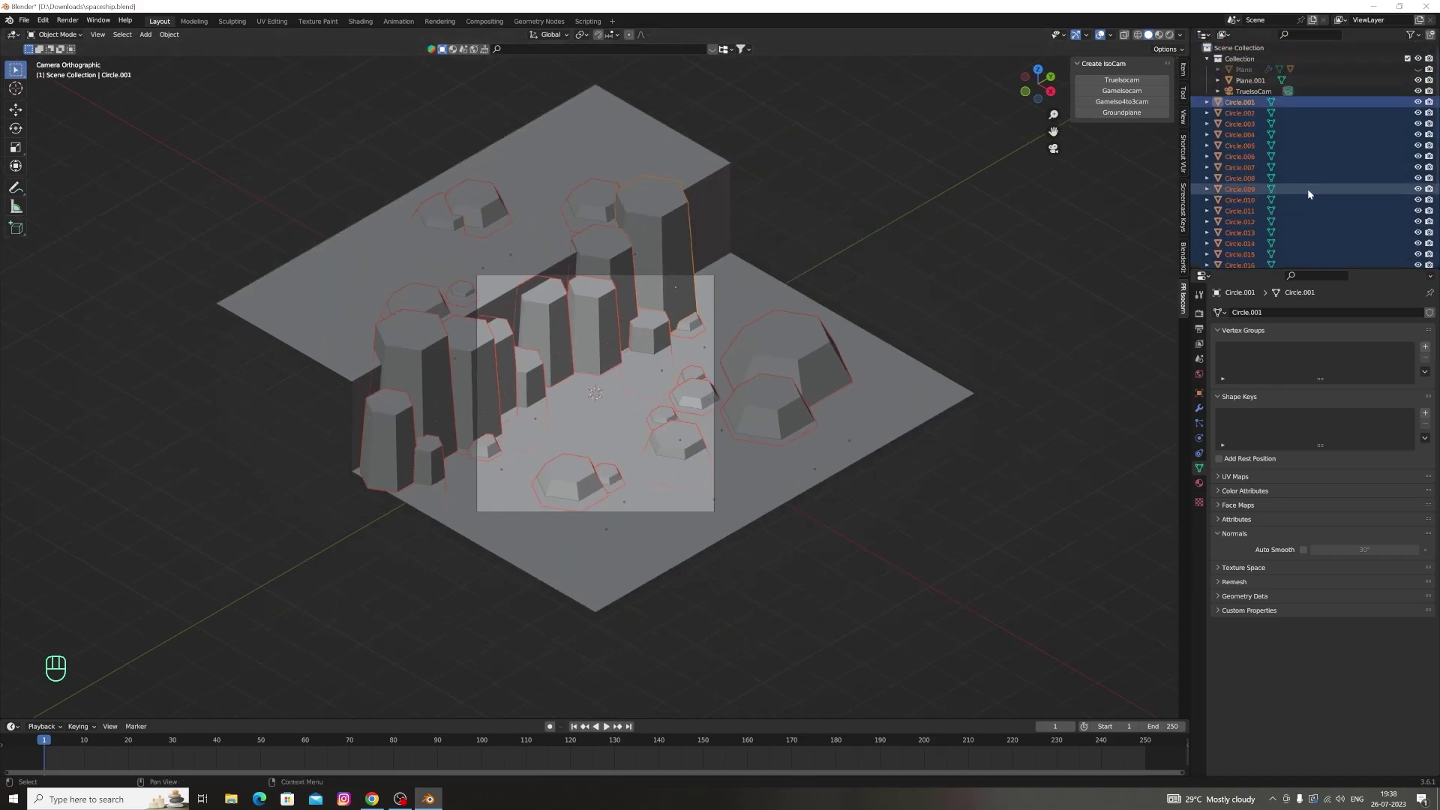
click(1251, 262)
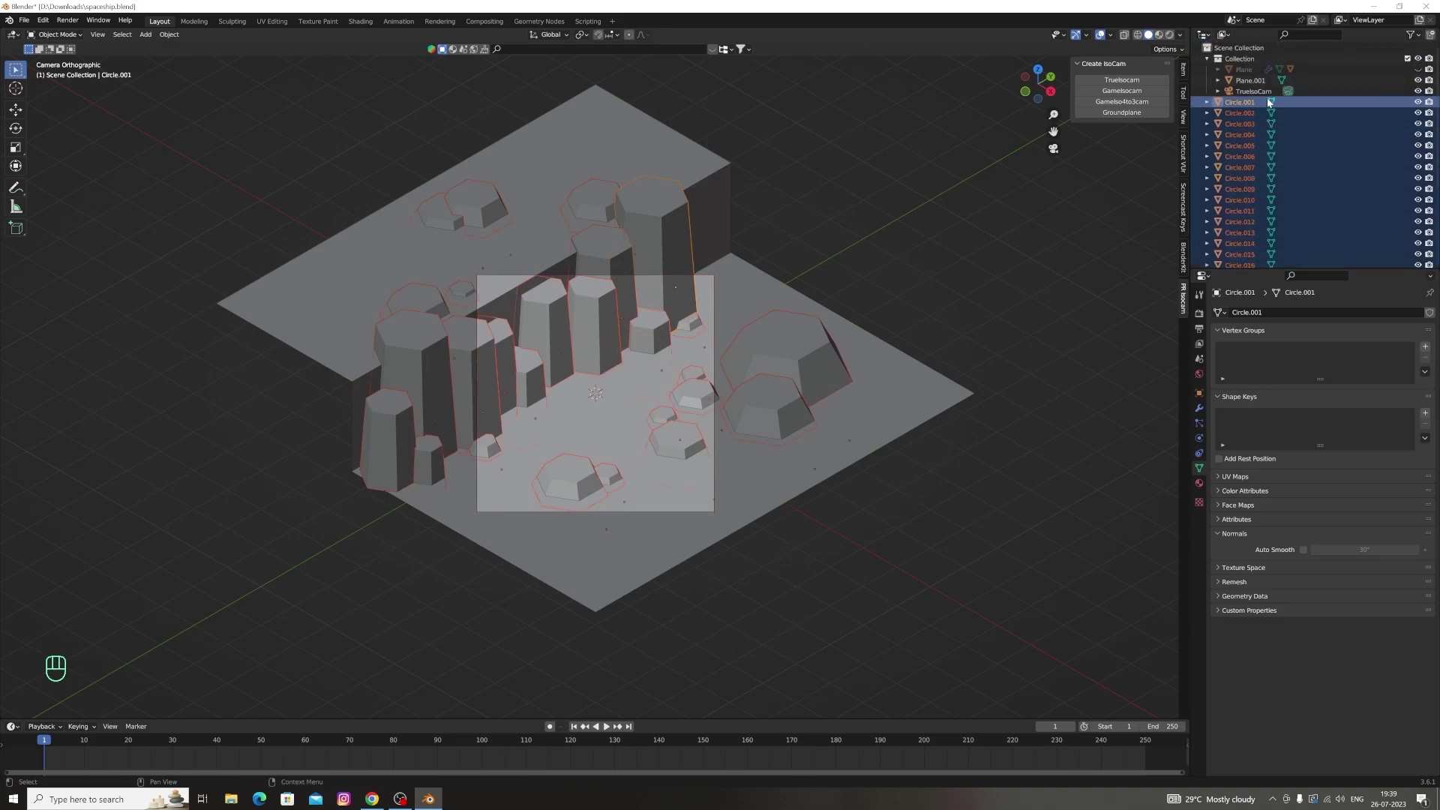
click(1269, 86)
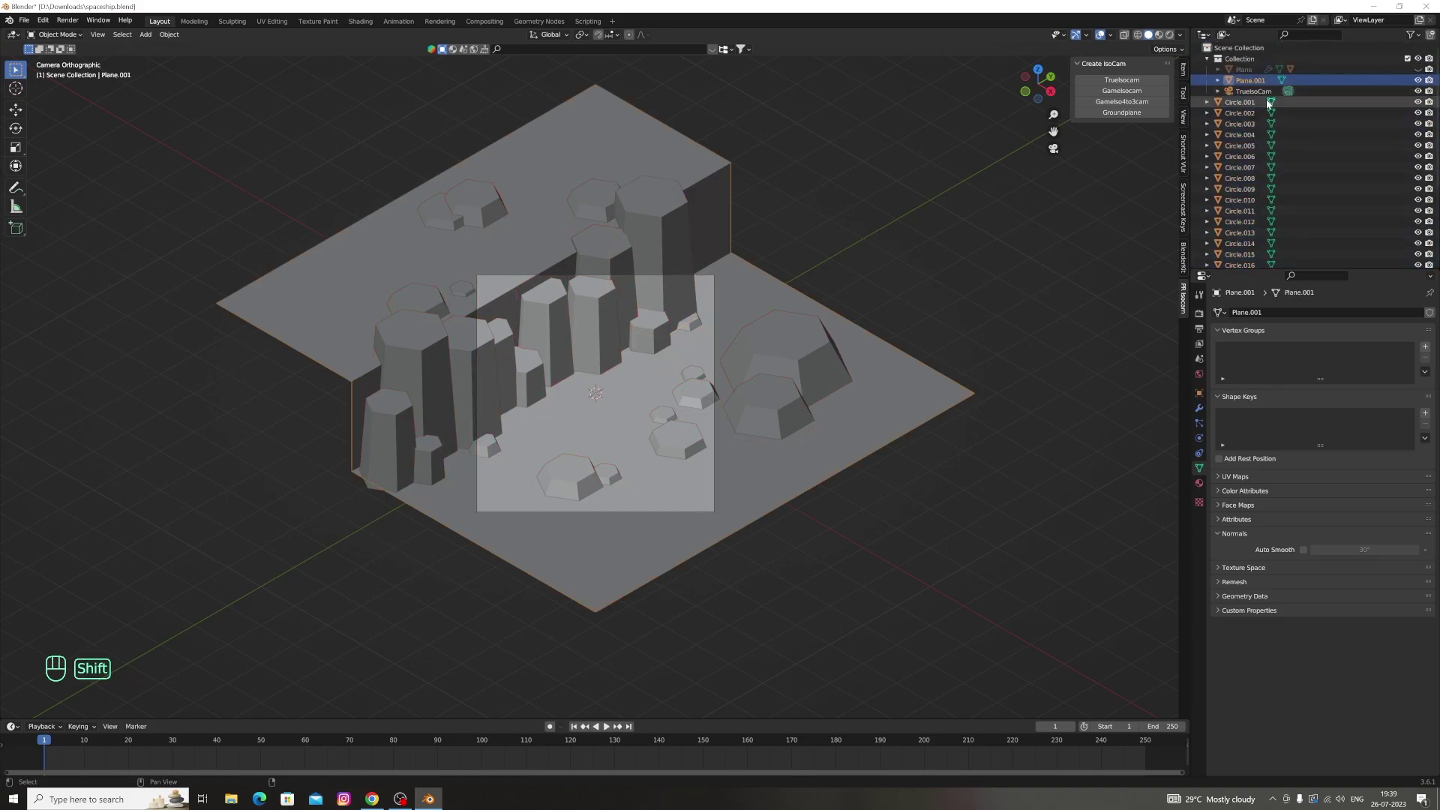
drag(1260, 259, 1264, 212)
Join all rocks and pillars into the ground plane and toggle the original plane's visibility
key(ctrl+j)
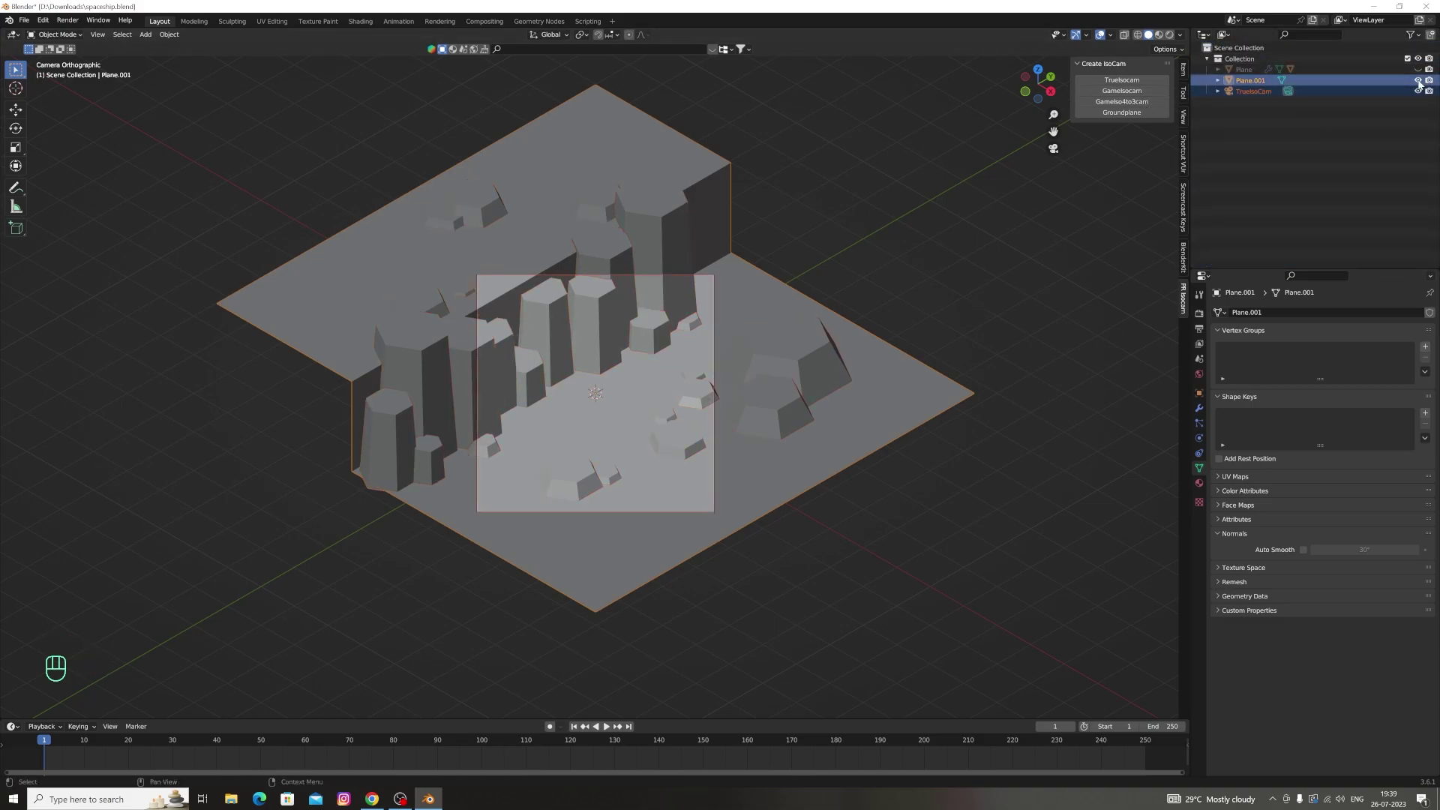
double_click(1421, 82)
double_click(1421, 89)
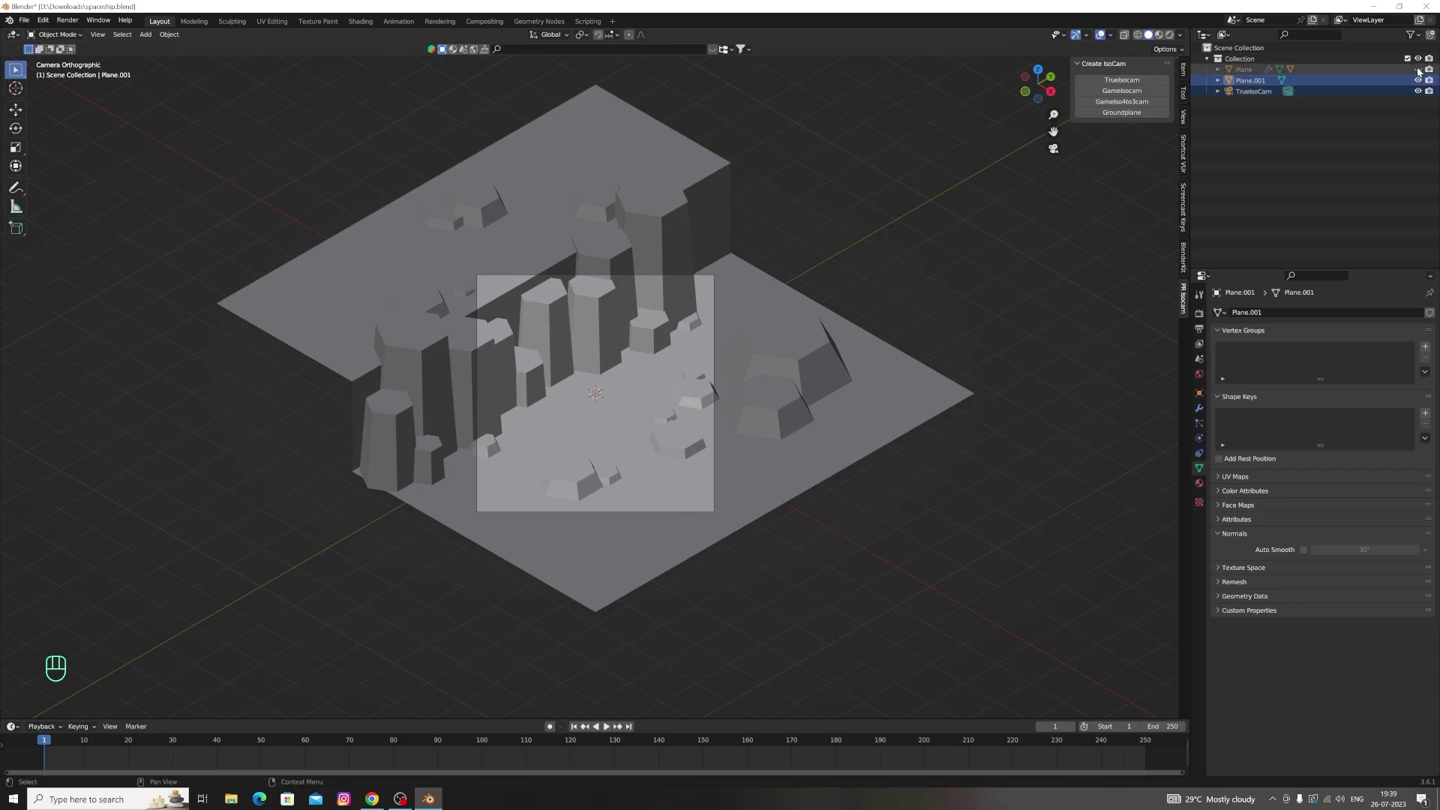
click(1421, 71)
click(1420, 71)
Reveal the camera rig carrying the ship, save the file and bring up the Add Modifier list
click(1219, 74)
click(1422, 101)
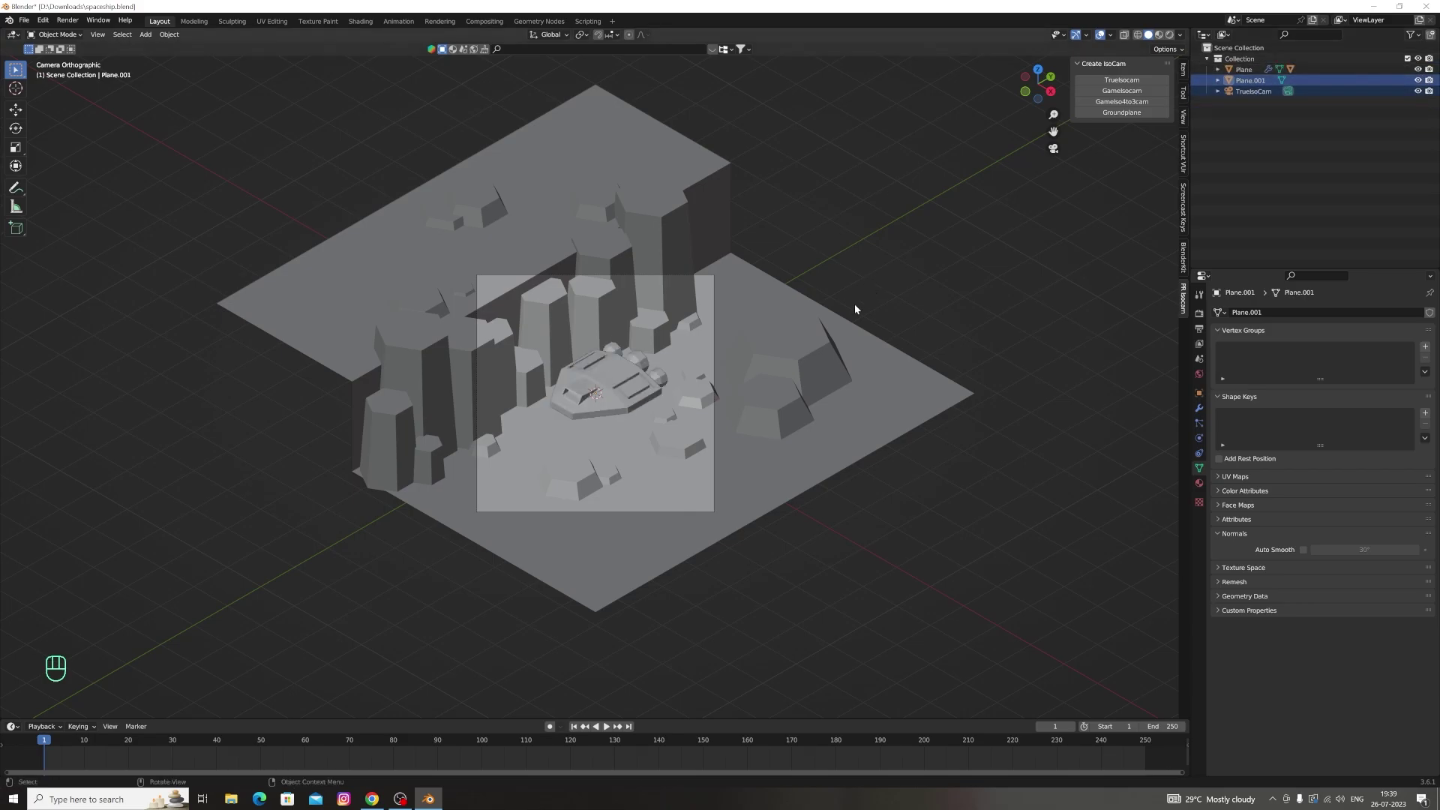
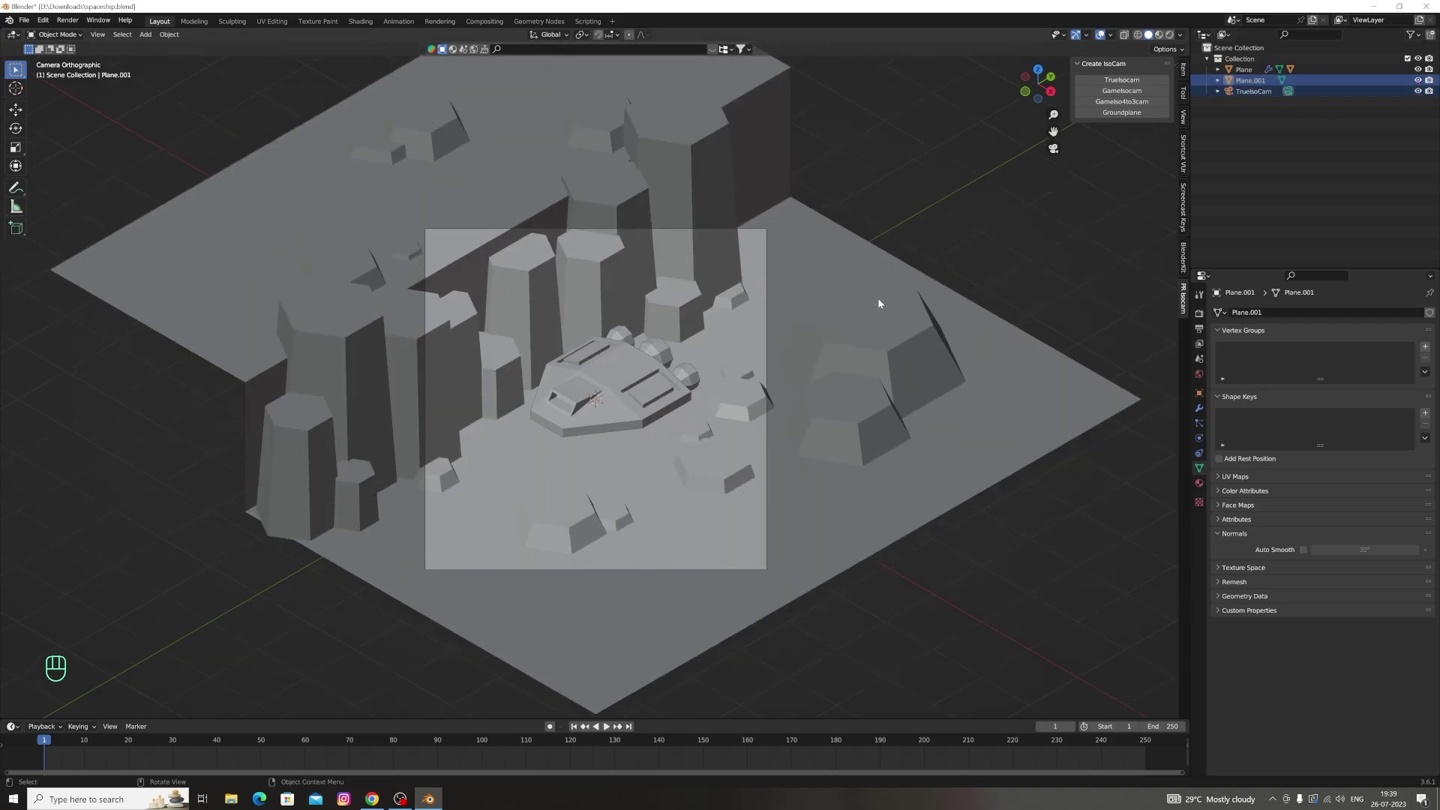
key(ctrl+s)
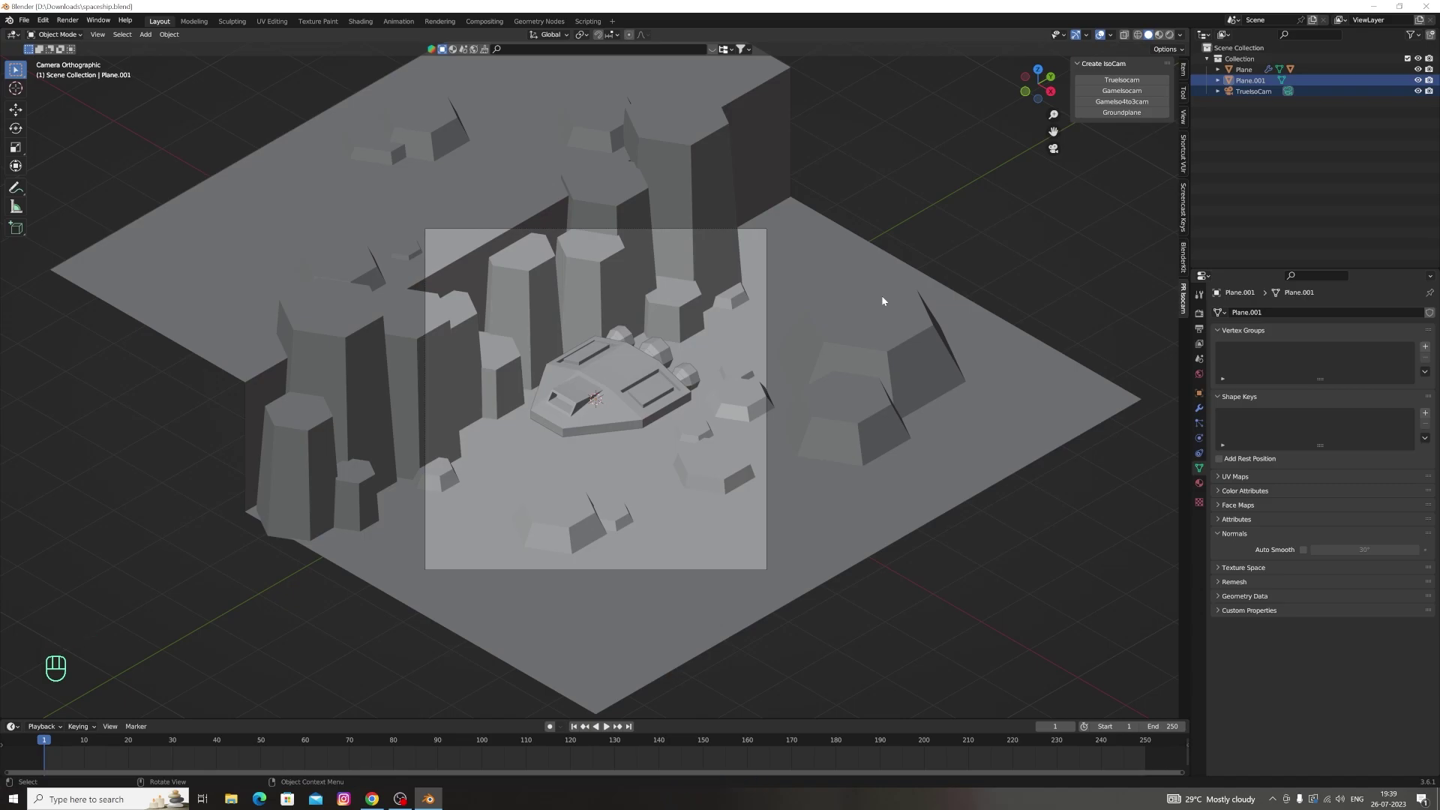
click(1206, 411)
Add an Array modifier to repeat the merged terrain tile
drag(1229, 318, 1229, 346)
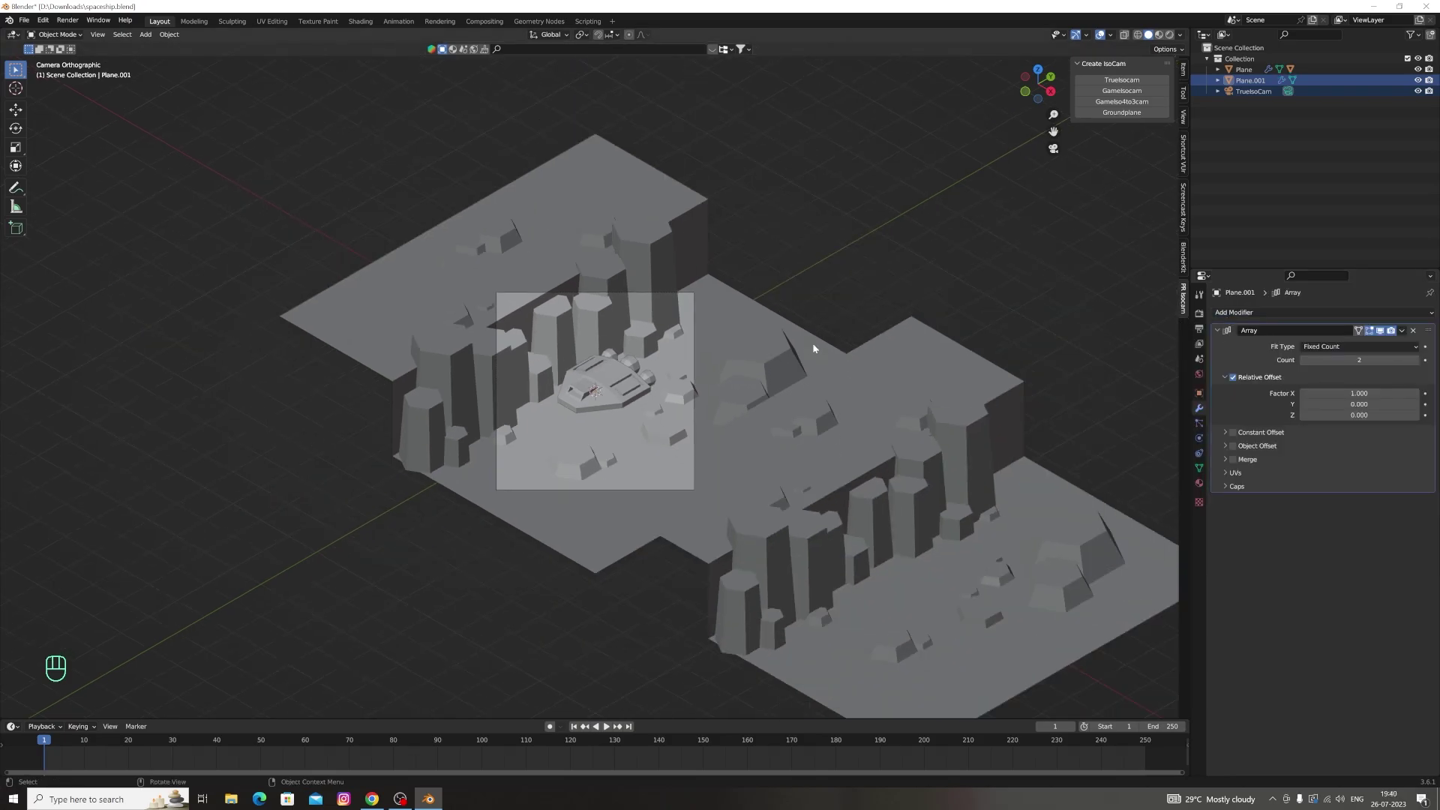
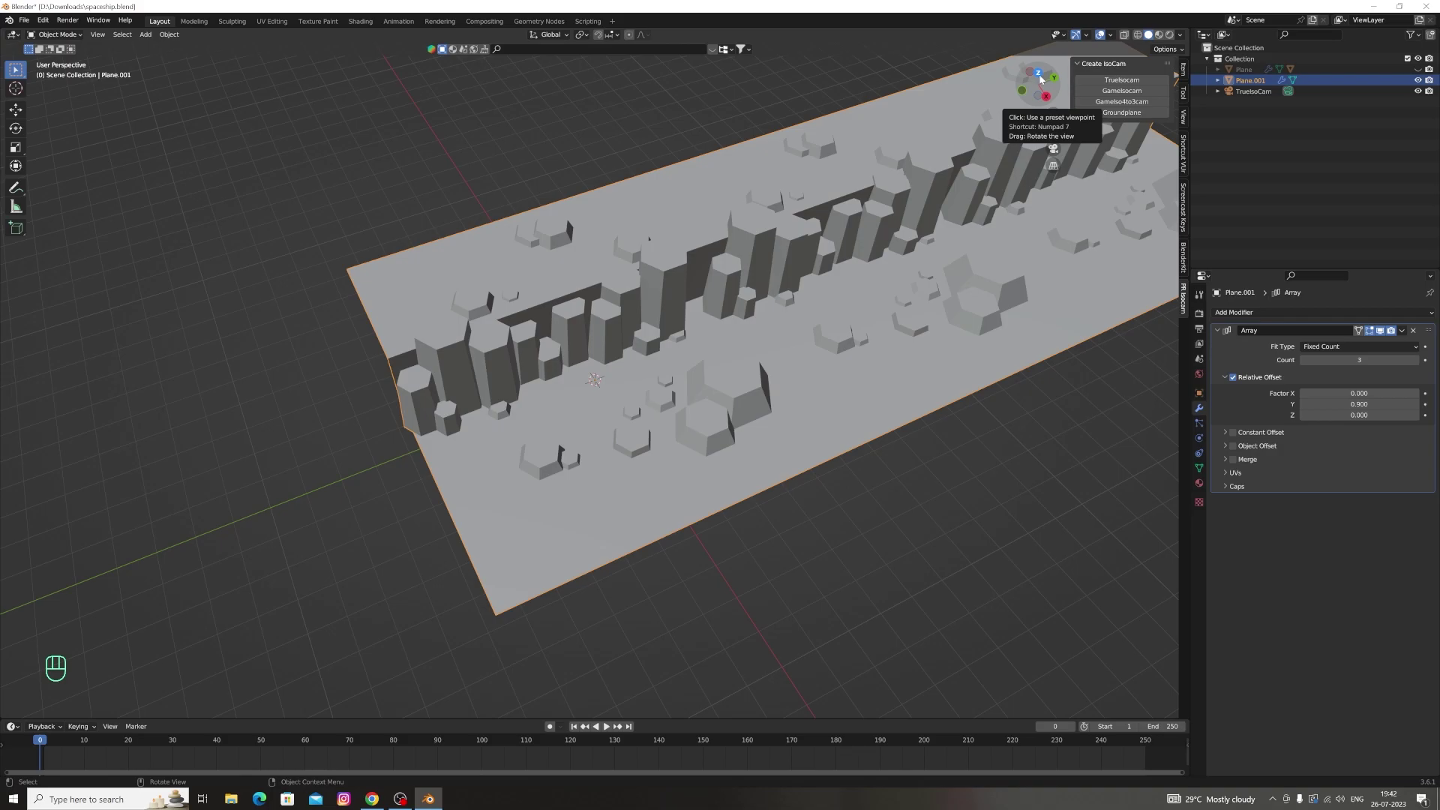
key(Tab)
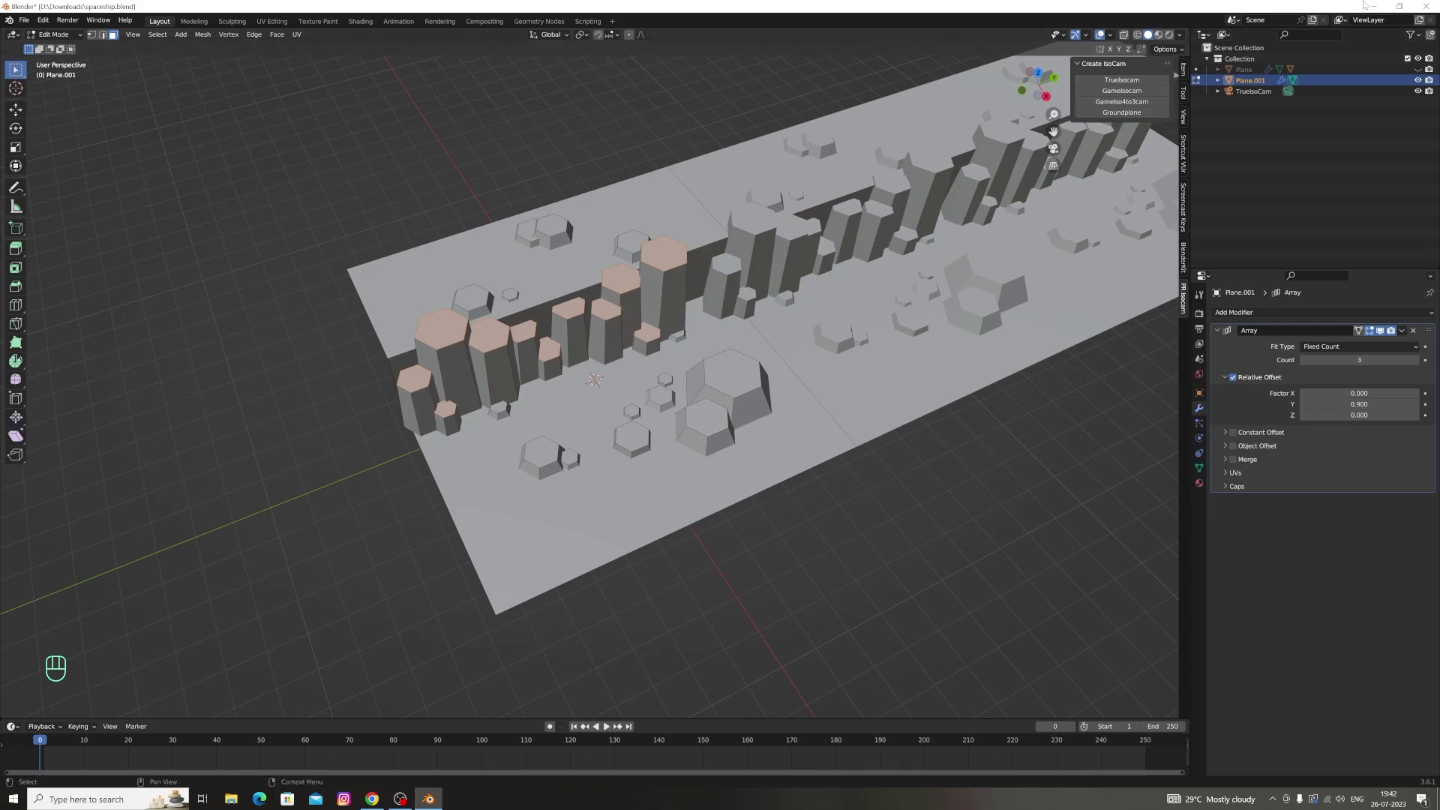
drag(1046, 81, 1048, 81)
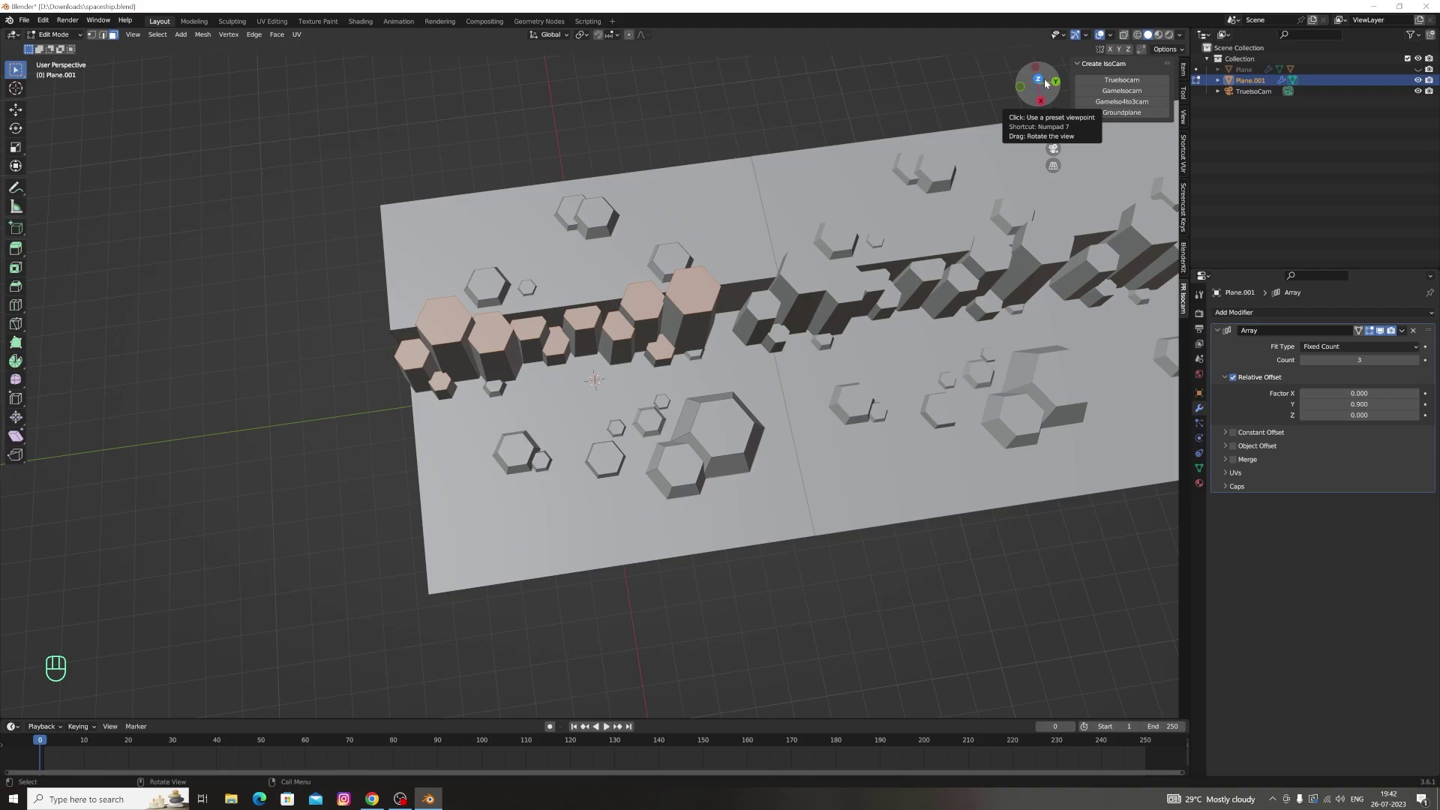
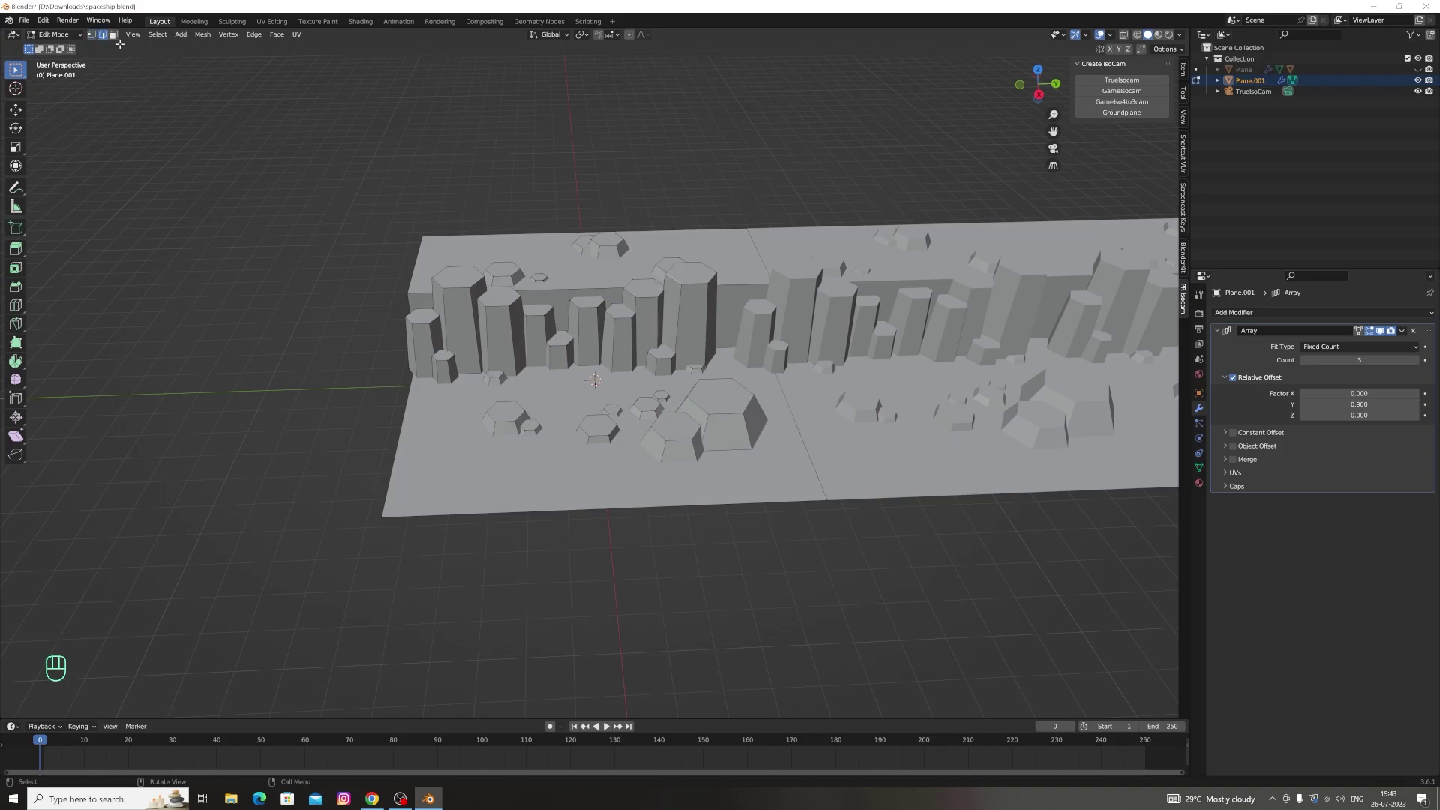
Duplicate a small hexagonal pillar near the seam and enlarge the copy slightly
key(l)
key(l)
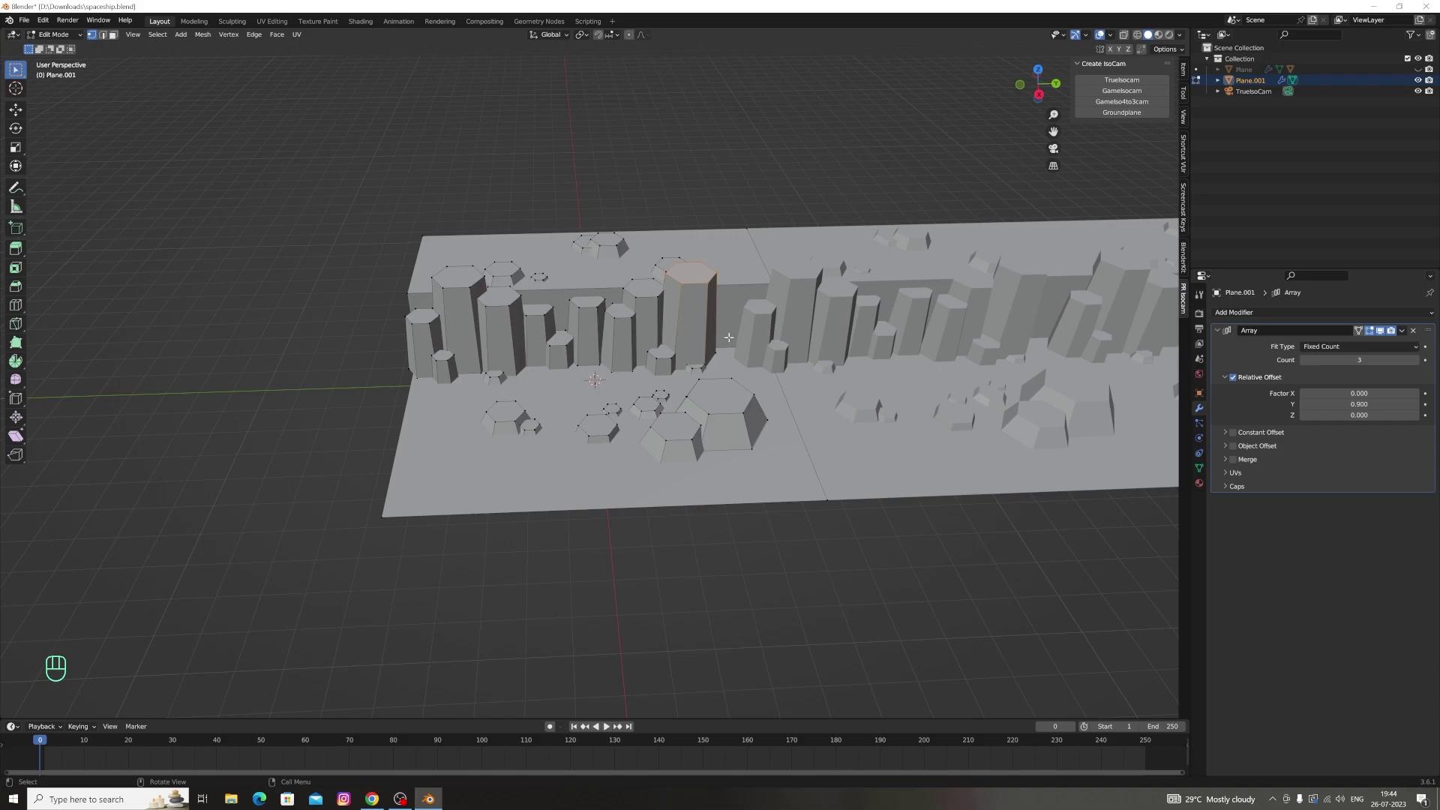
key(l)
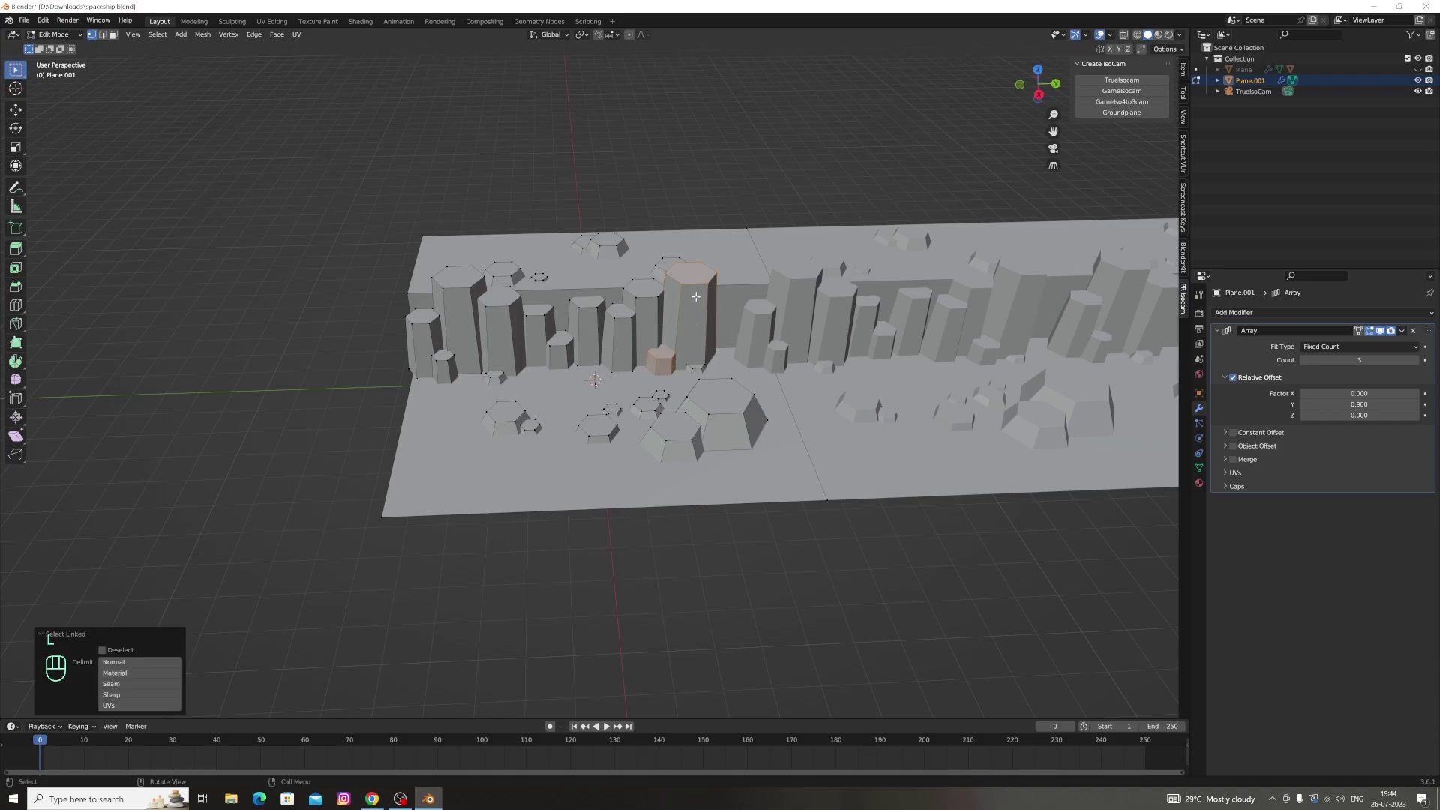
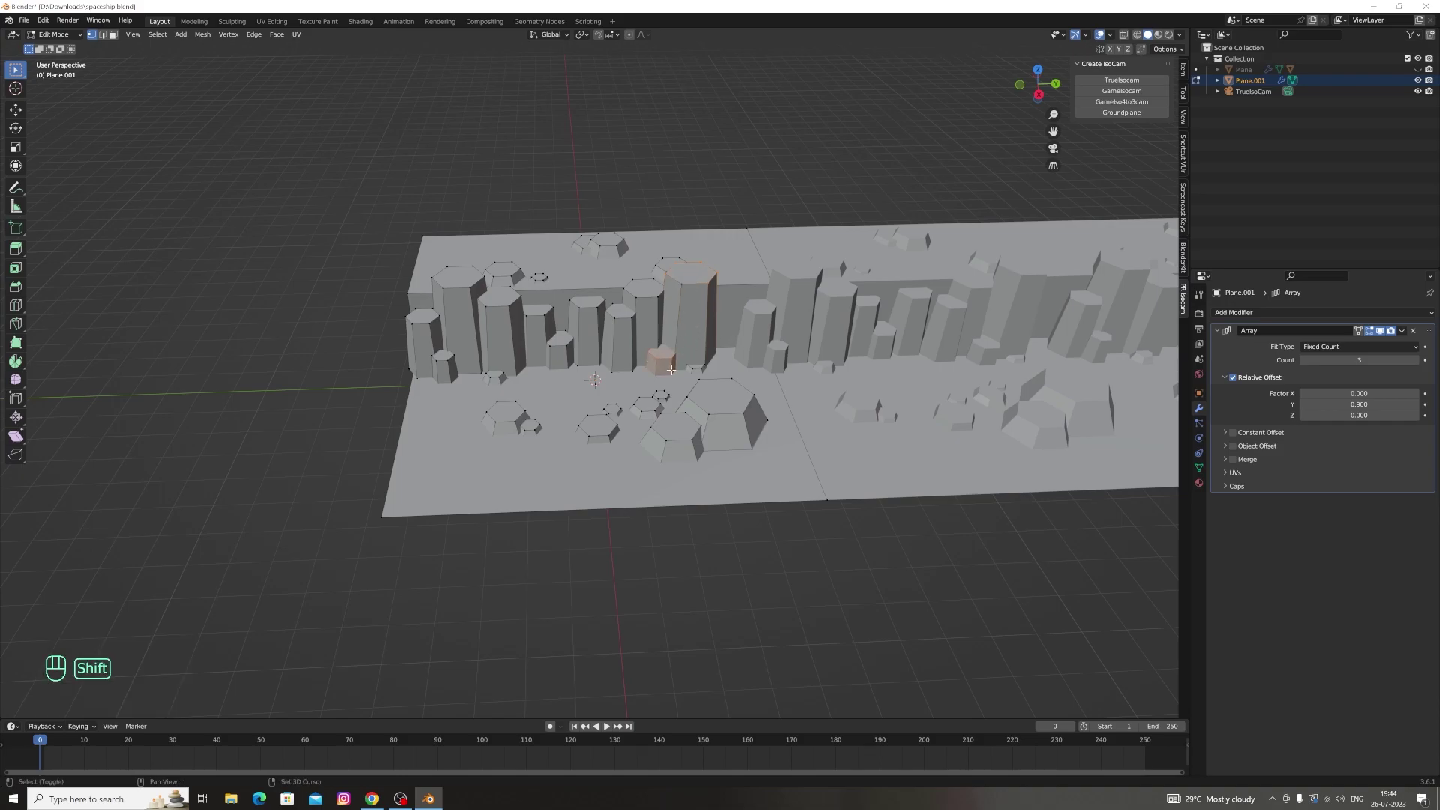
key(shift+d)
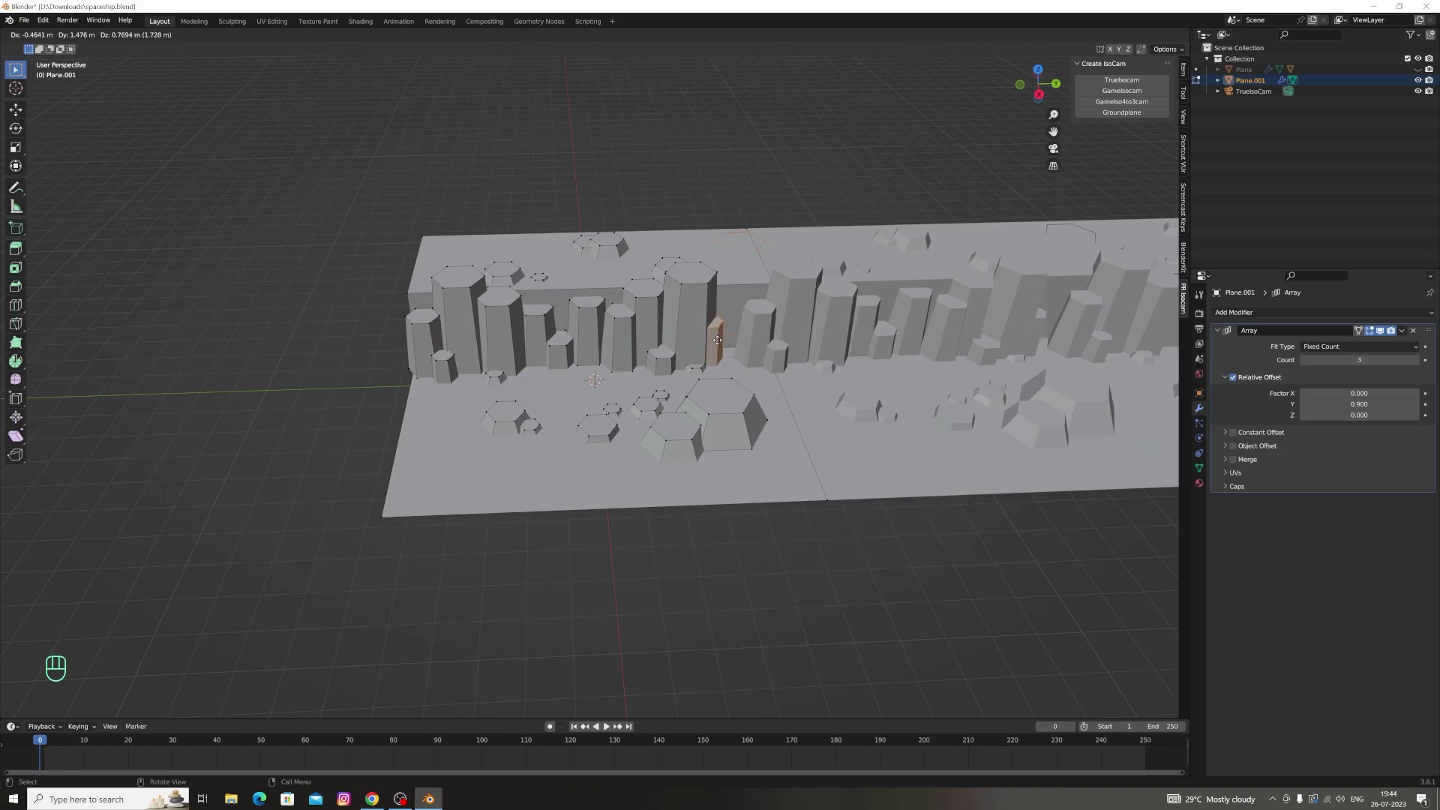
key(s)
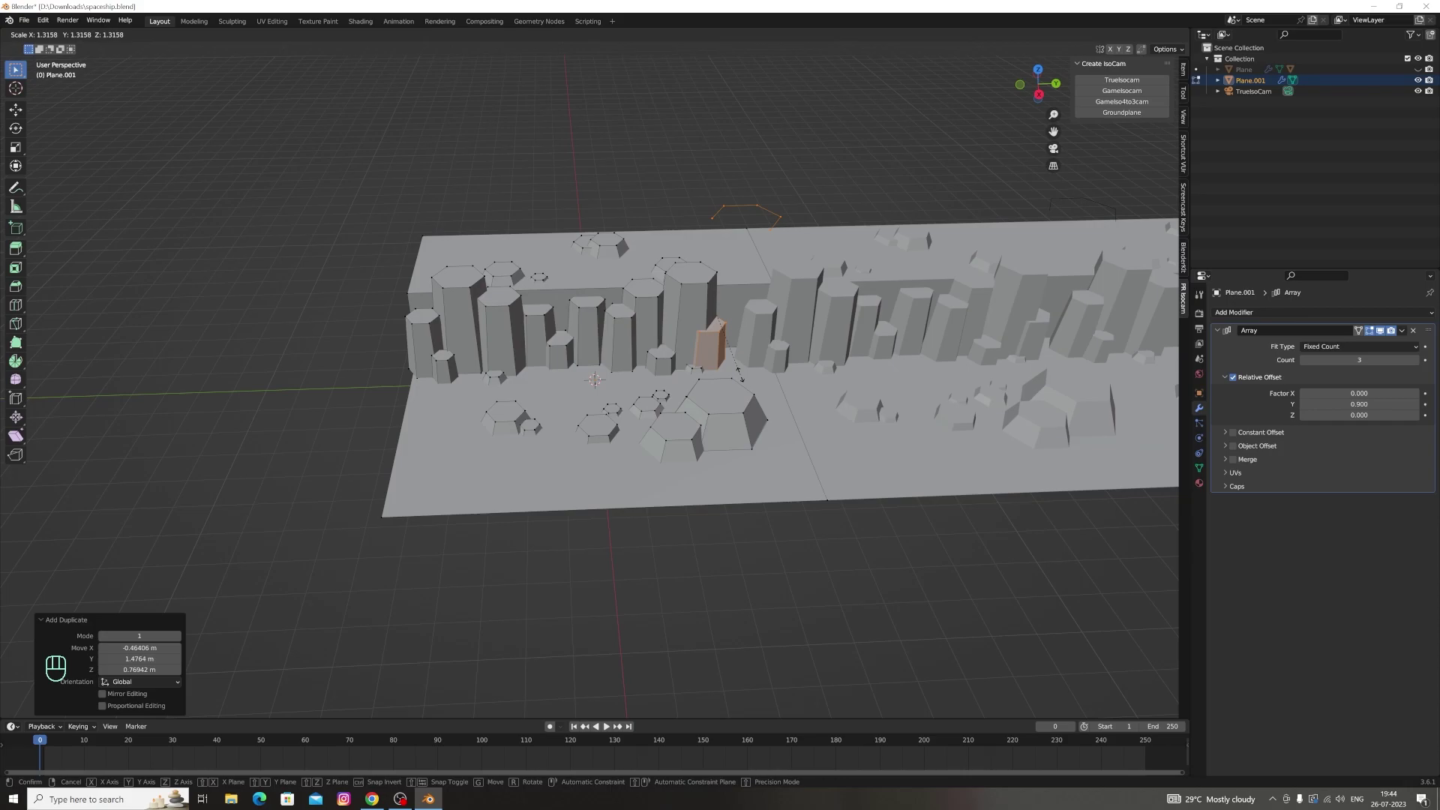
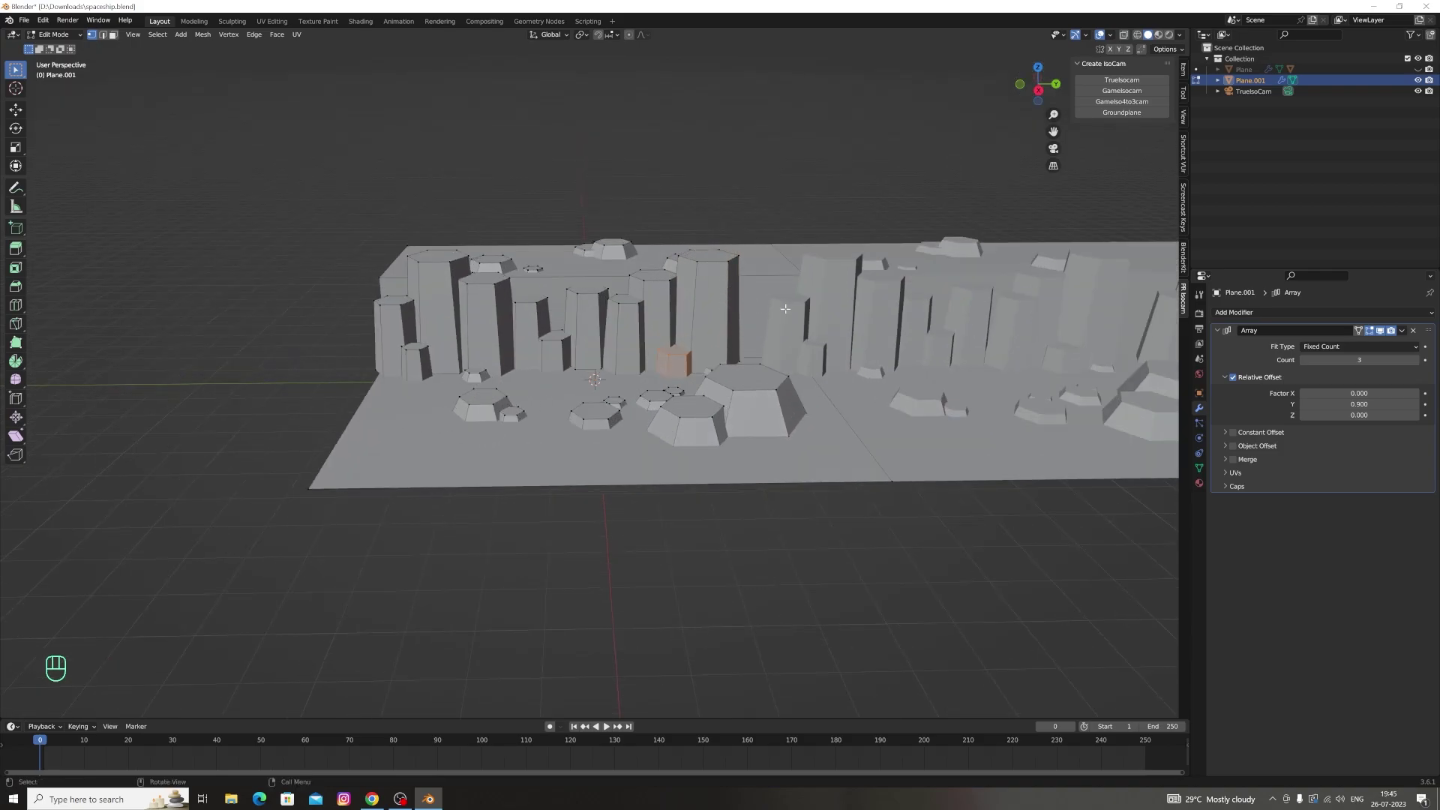
Duplicate the pillar again and move the copy along and across the cliff into the seam gap
key(shift+d)
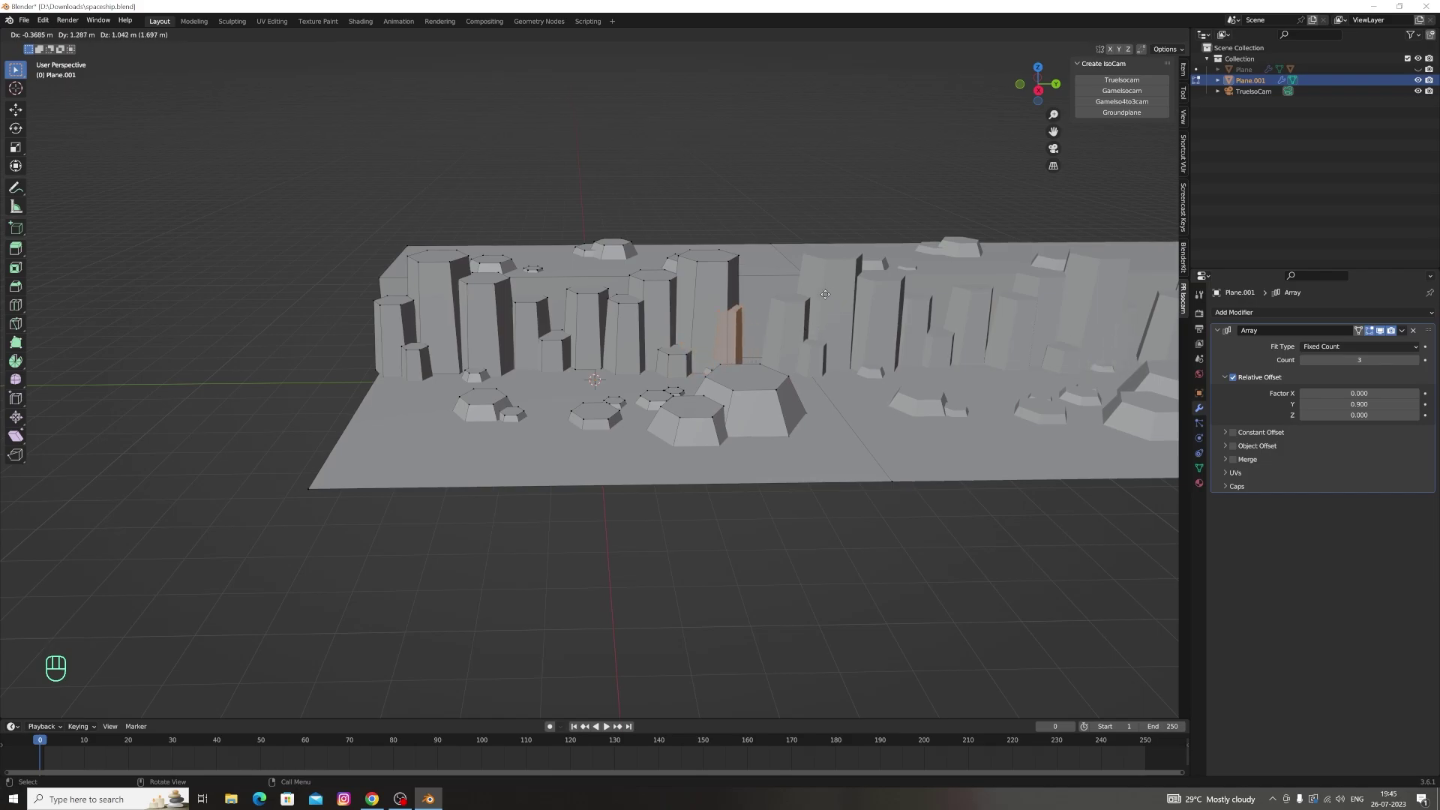
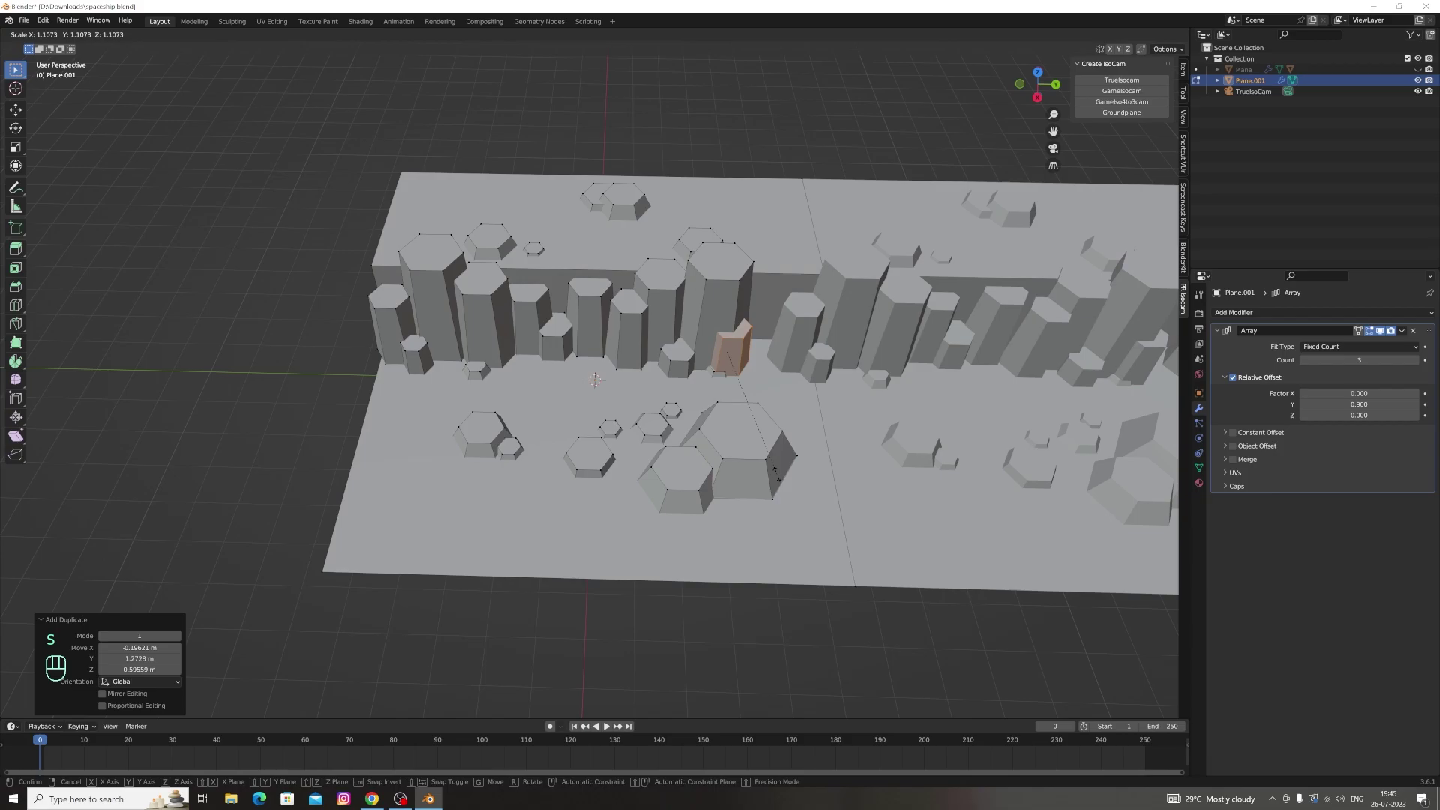
key(g)
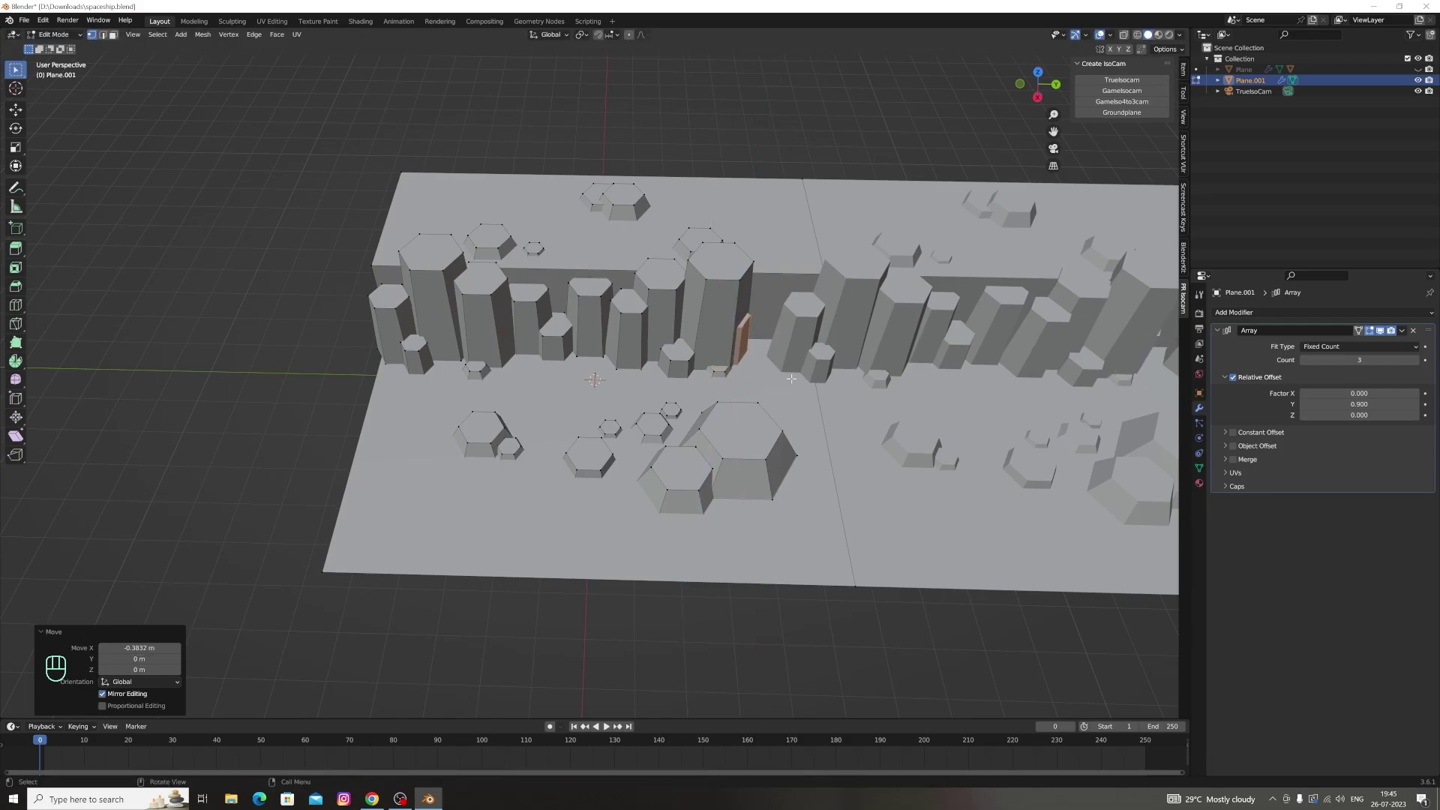
key(g)
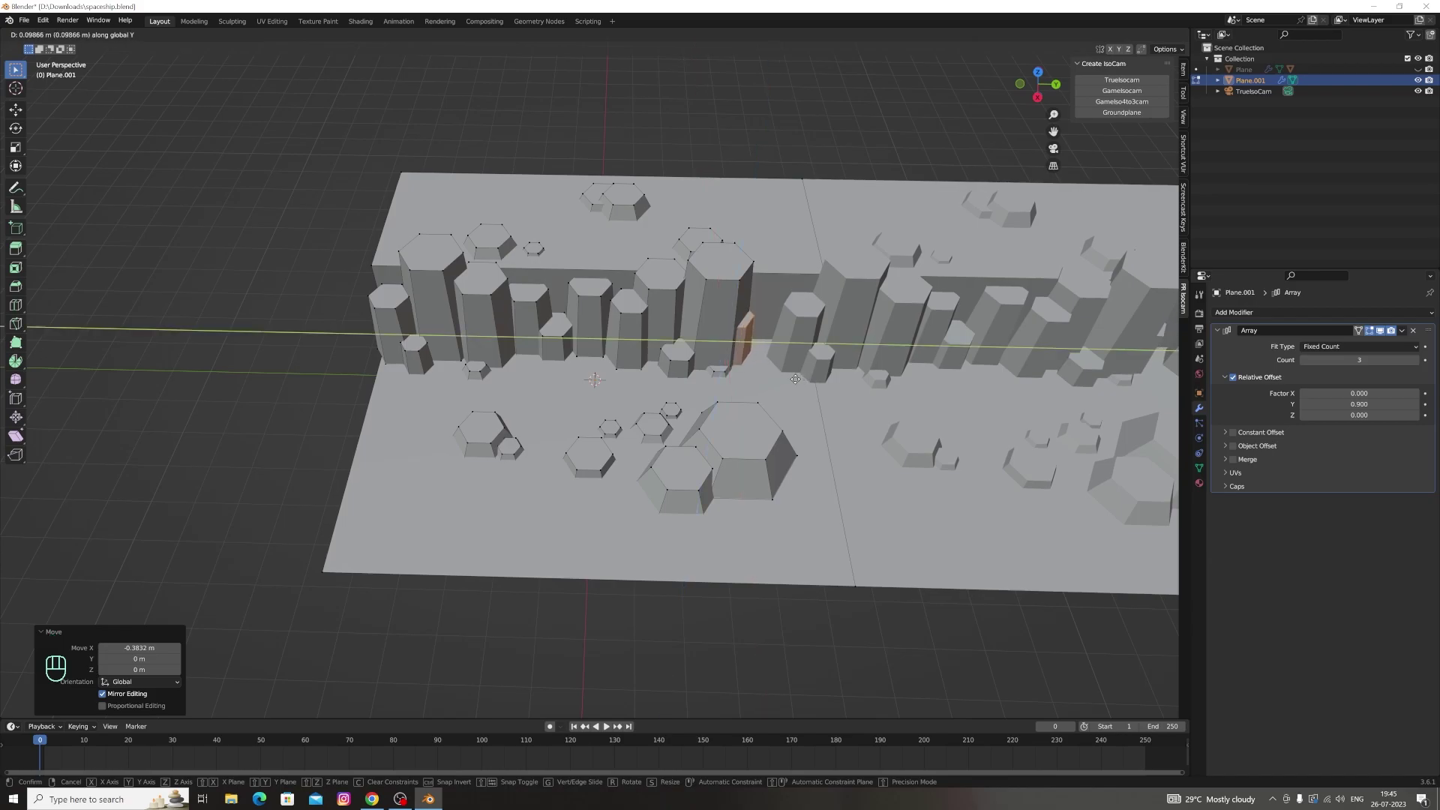
key(g)
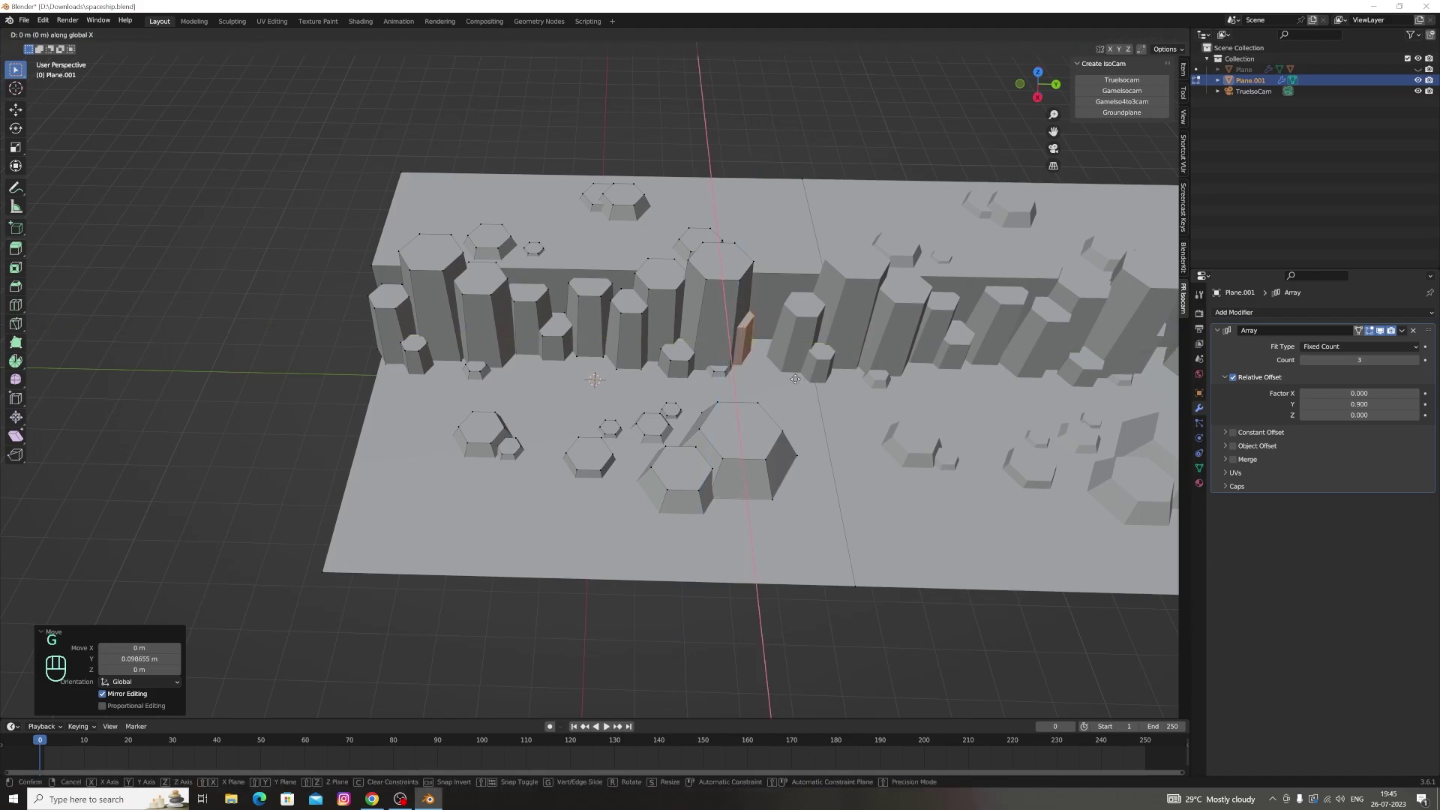
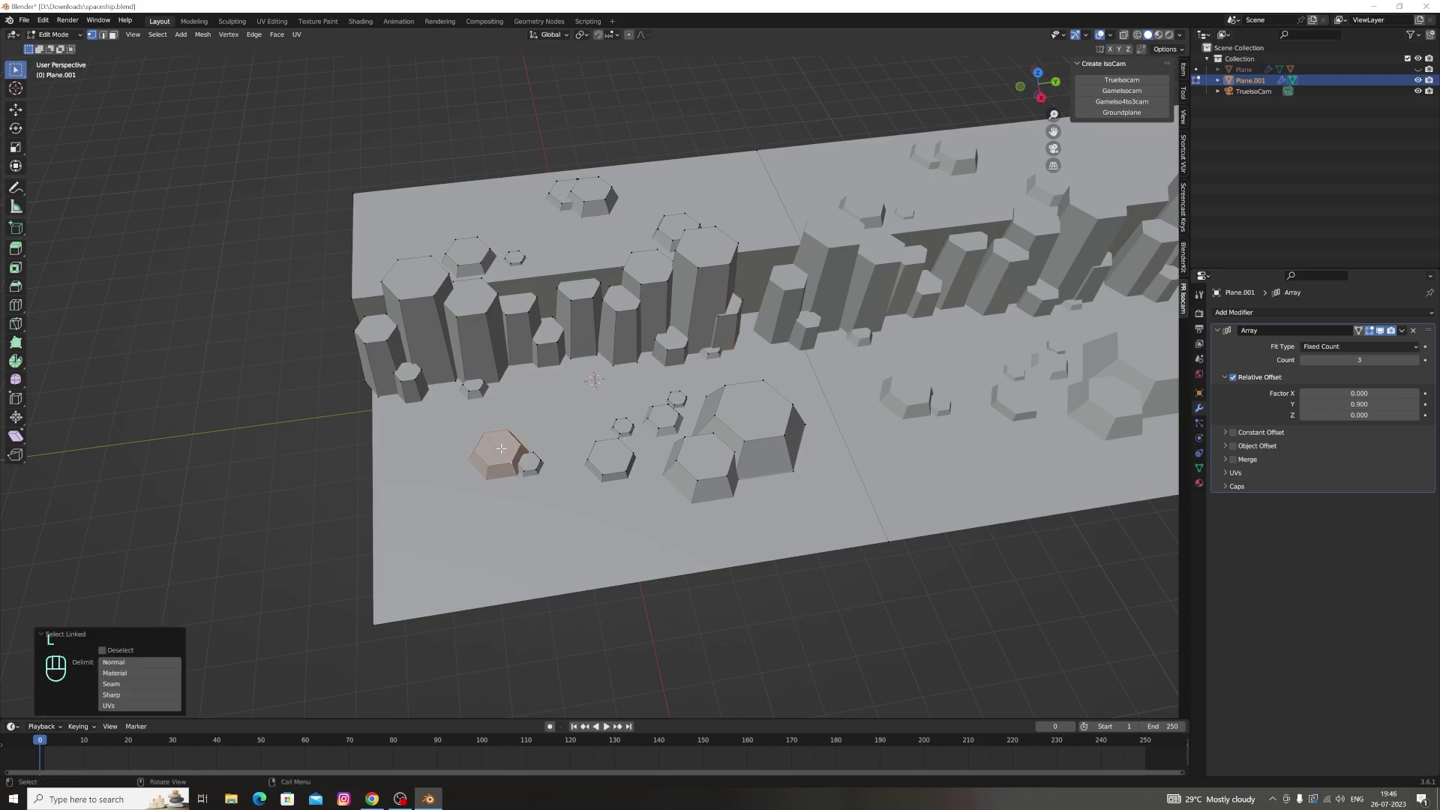
Duplicate a small hexagonal rock, slide it along the cliff length and lower it onto the ground at the cliff base
key(shift+d)
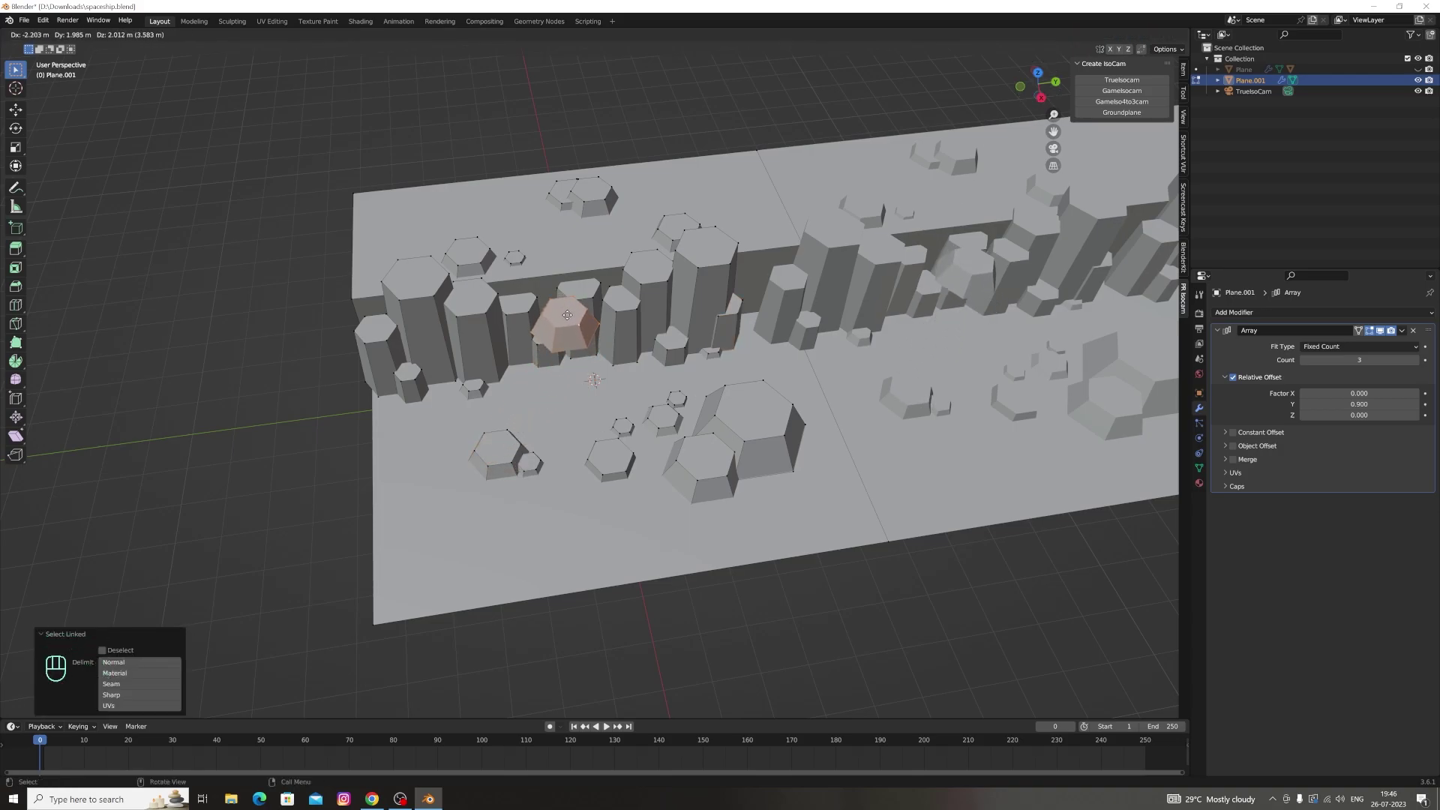
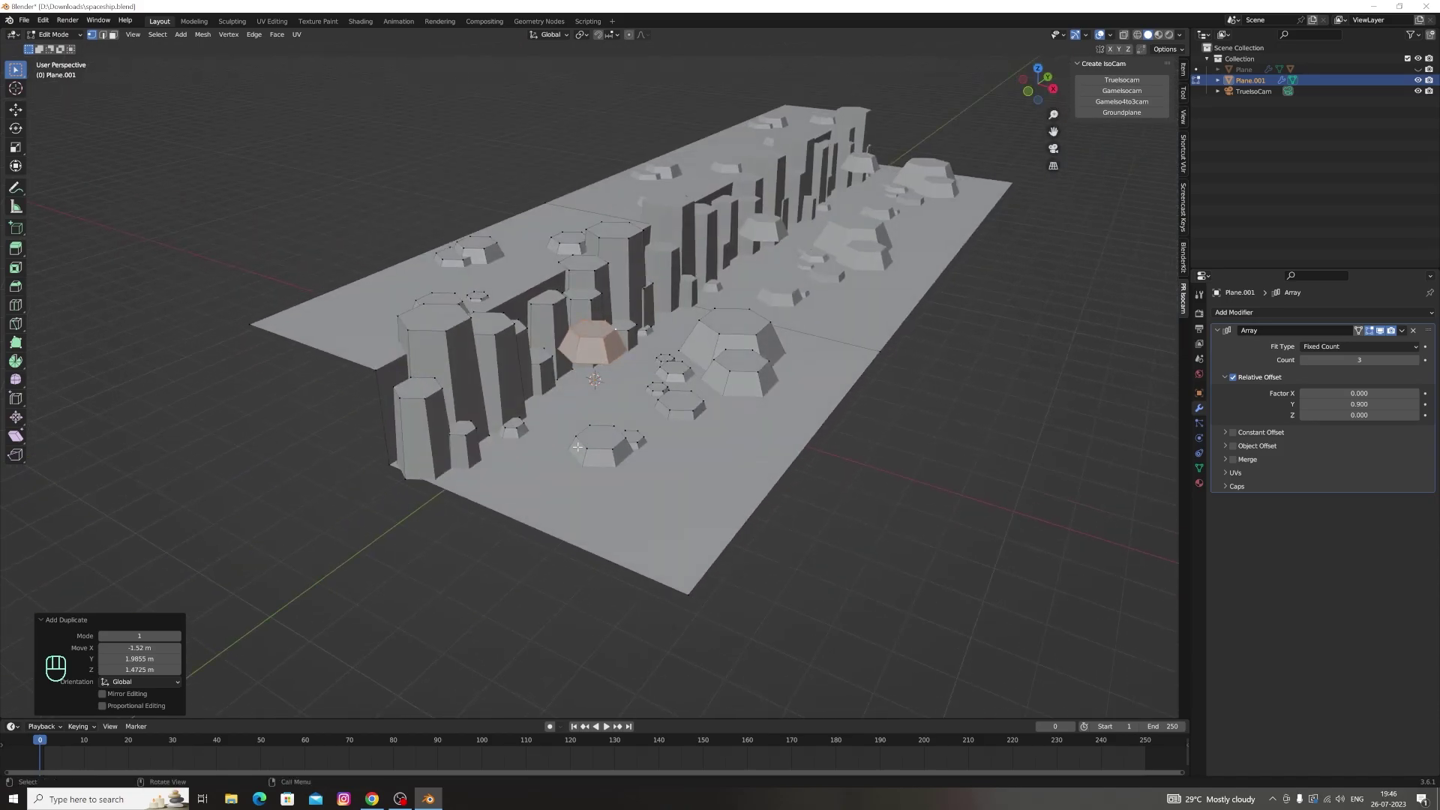
key(g)
key(g)
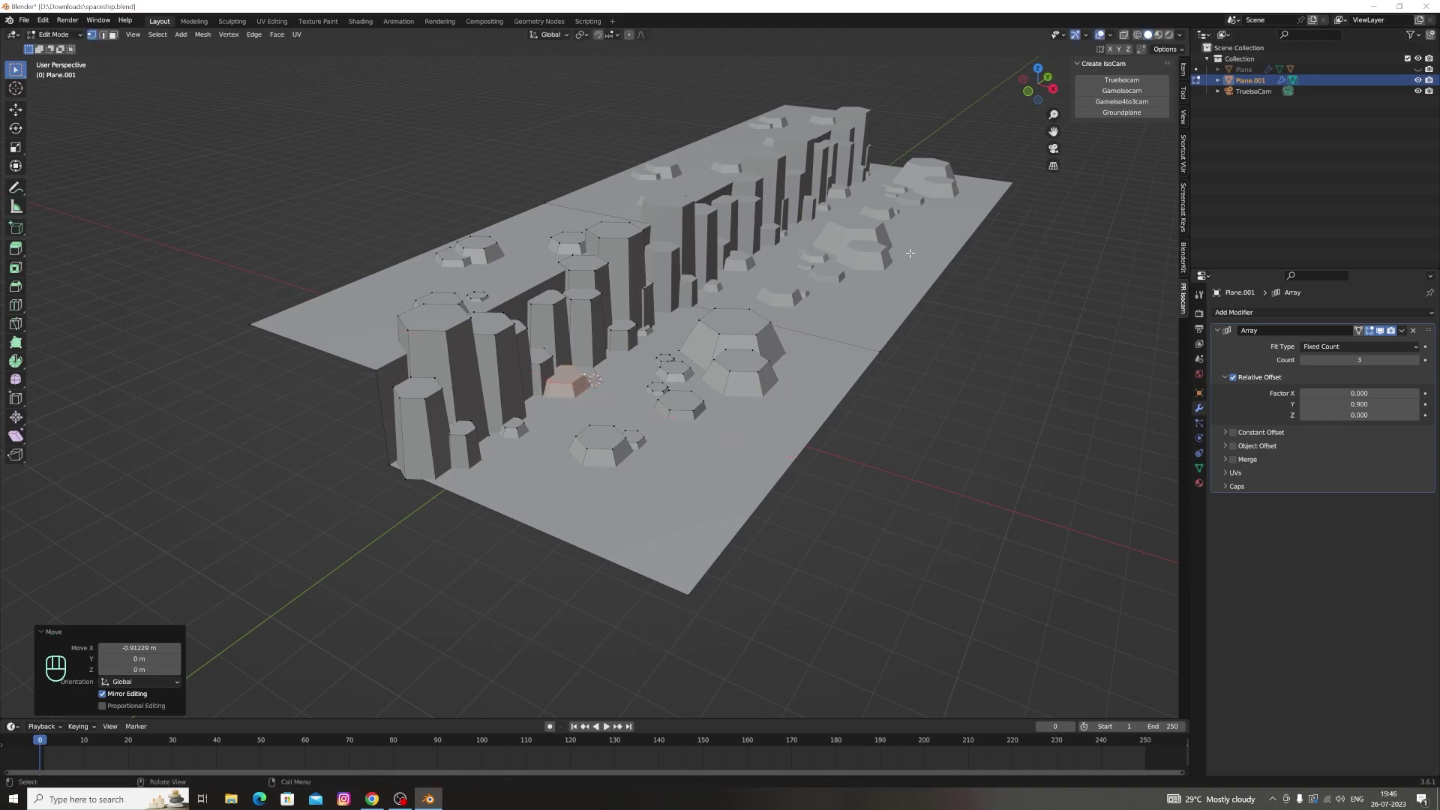
double_click(1036, 100)
key(g)
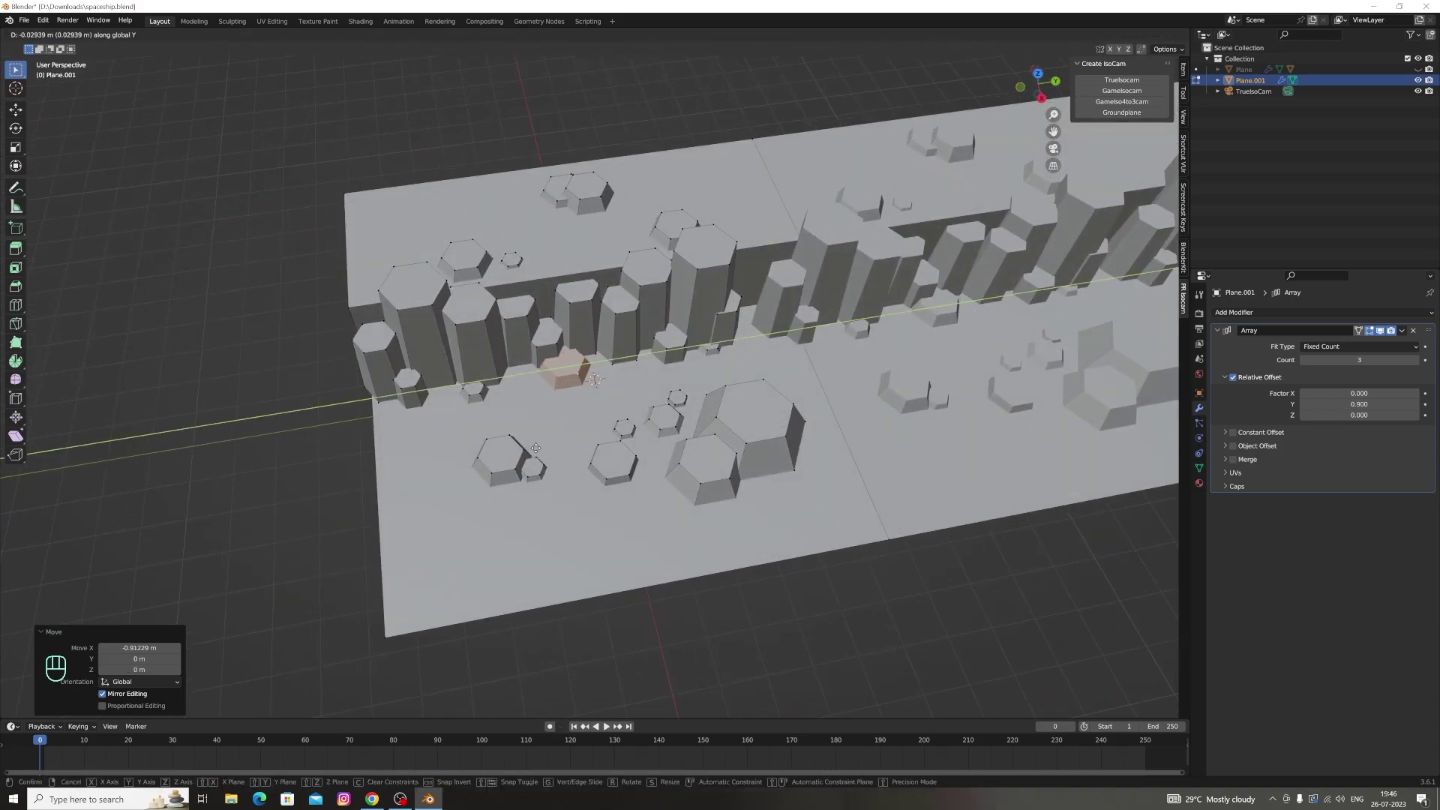
key(g)
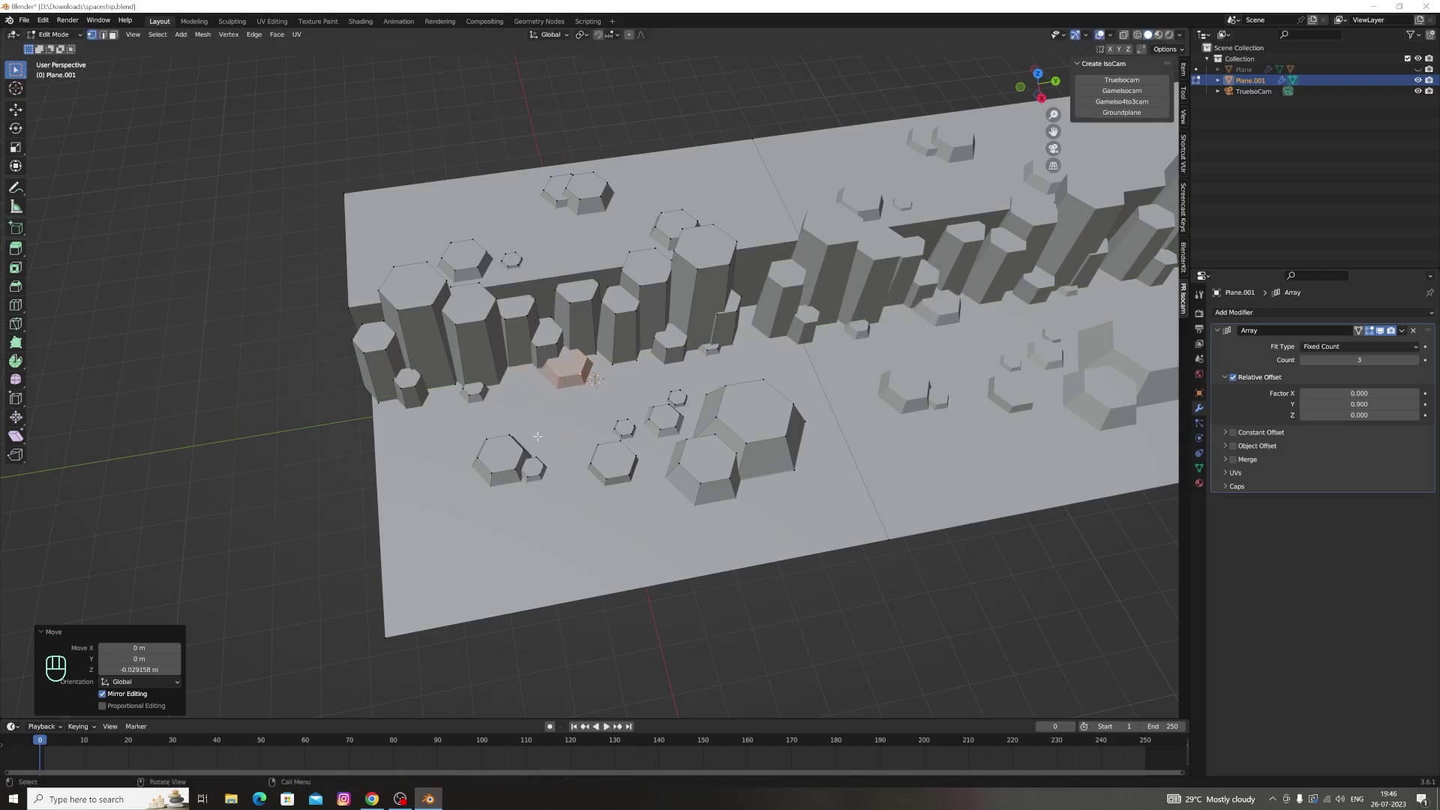
key(g)
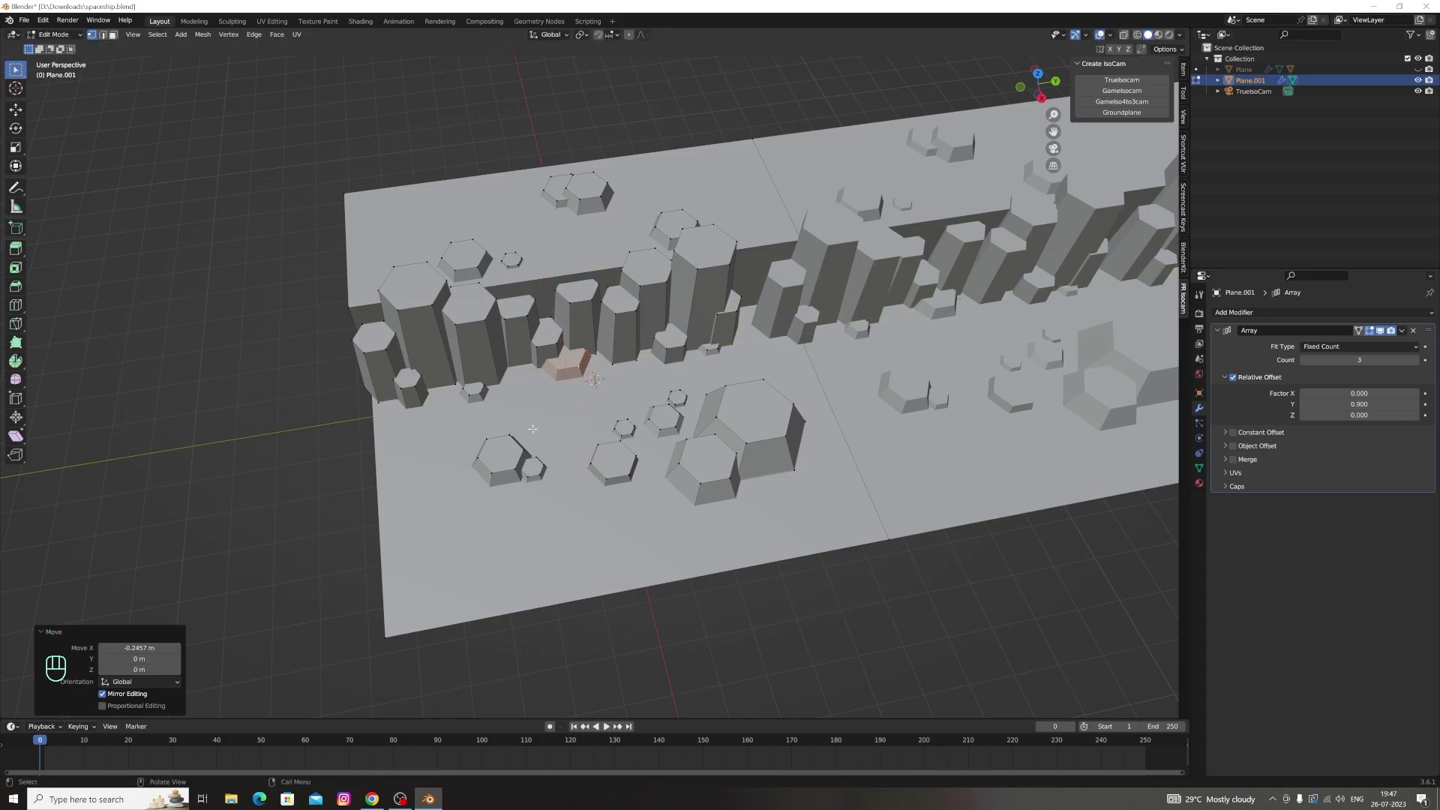
key(g)
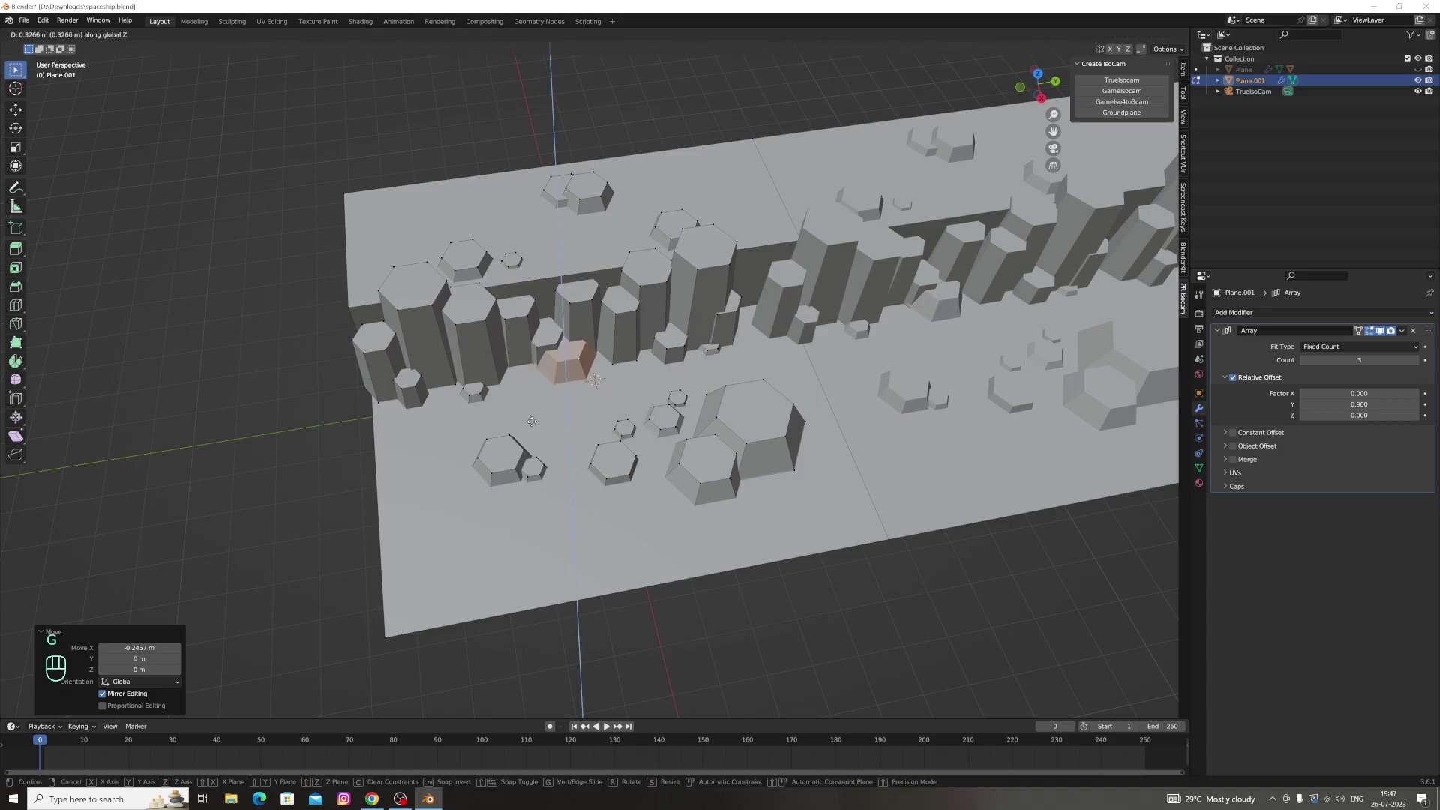
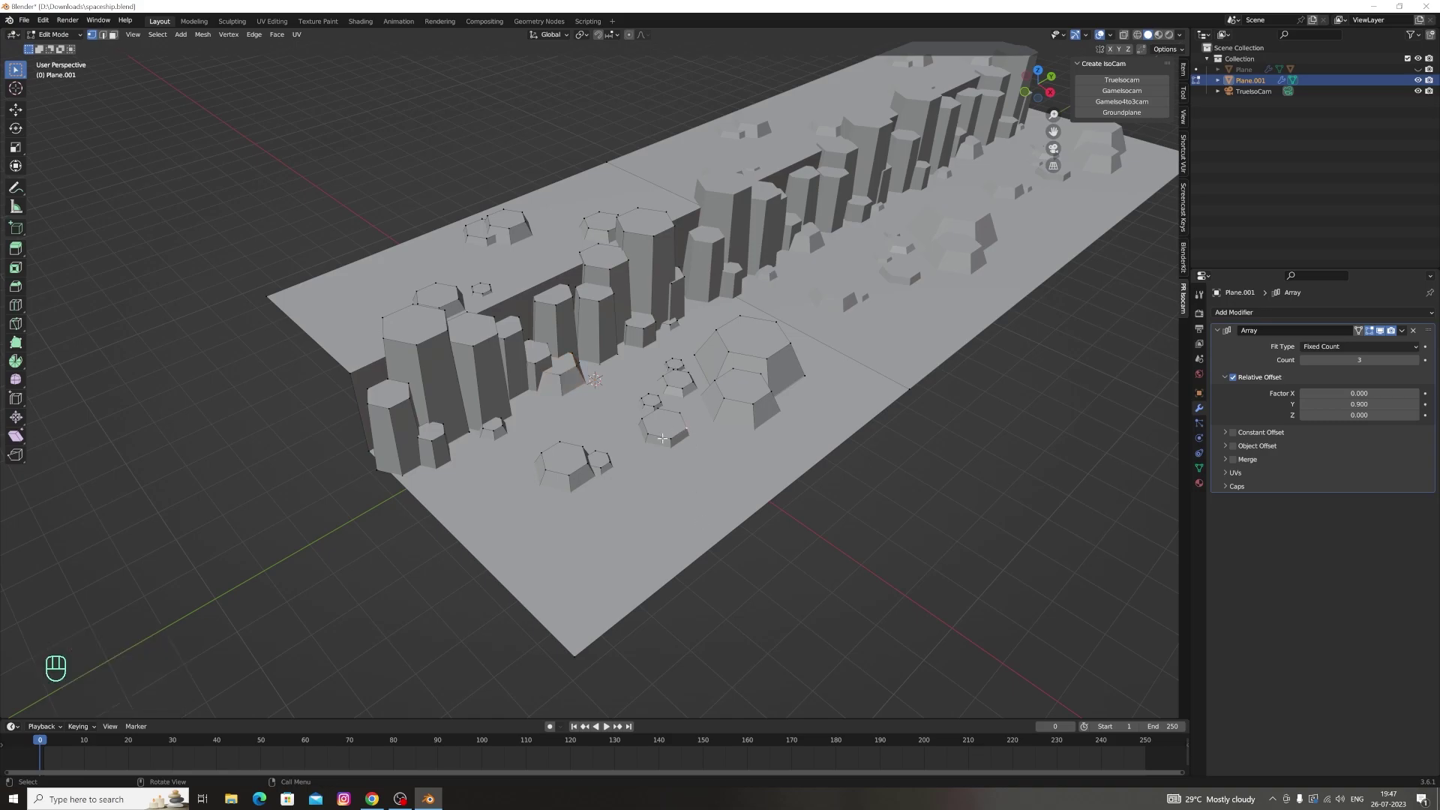
Duplicate a small hexagonal rock and move it along Z, Y and X onto the ground right of the two large rocks
key(l)
key(shift+d)
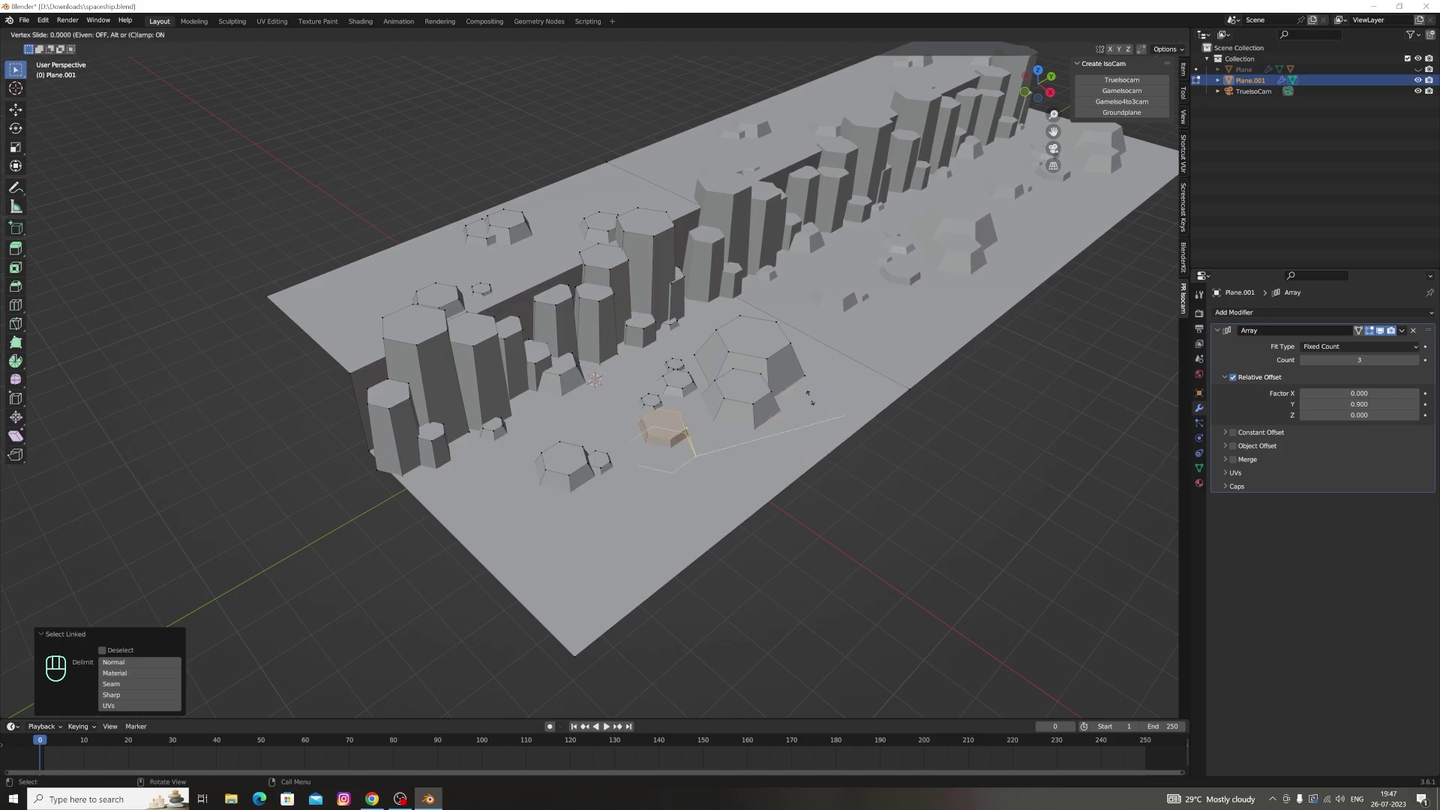
key(g)
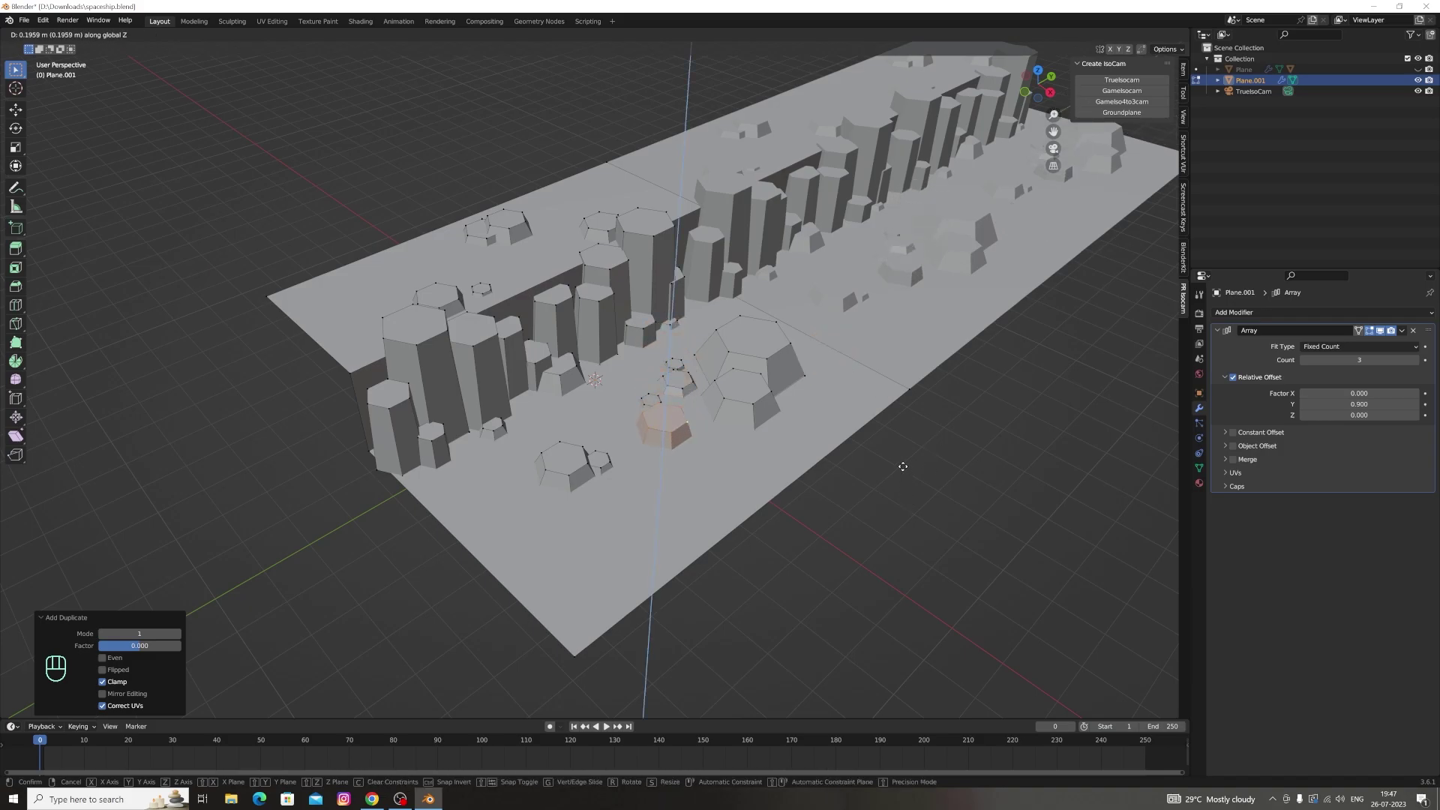
key(g)
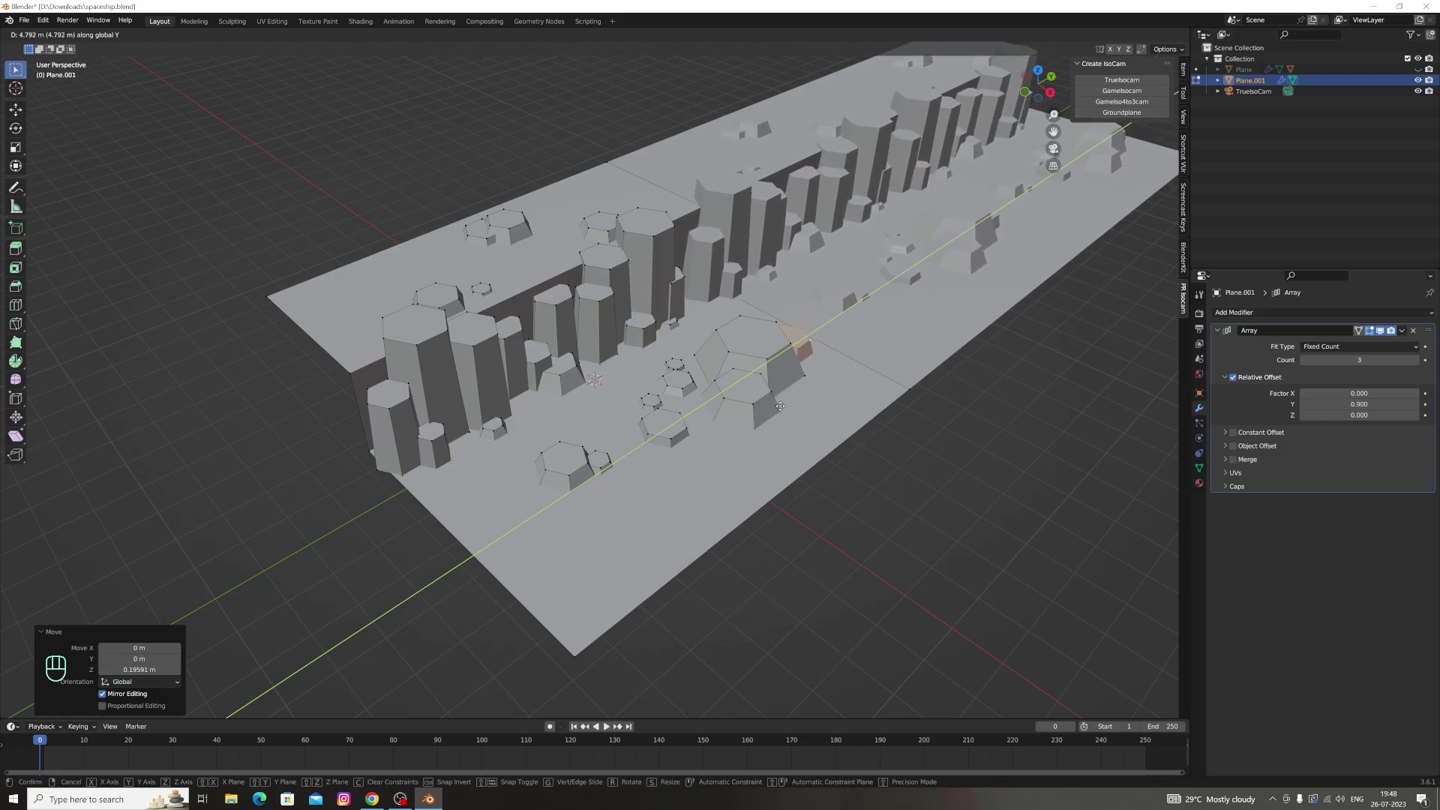
key(g)
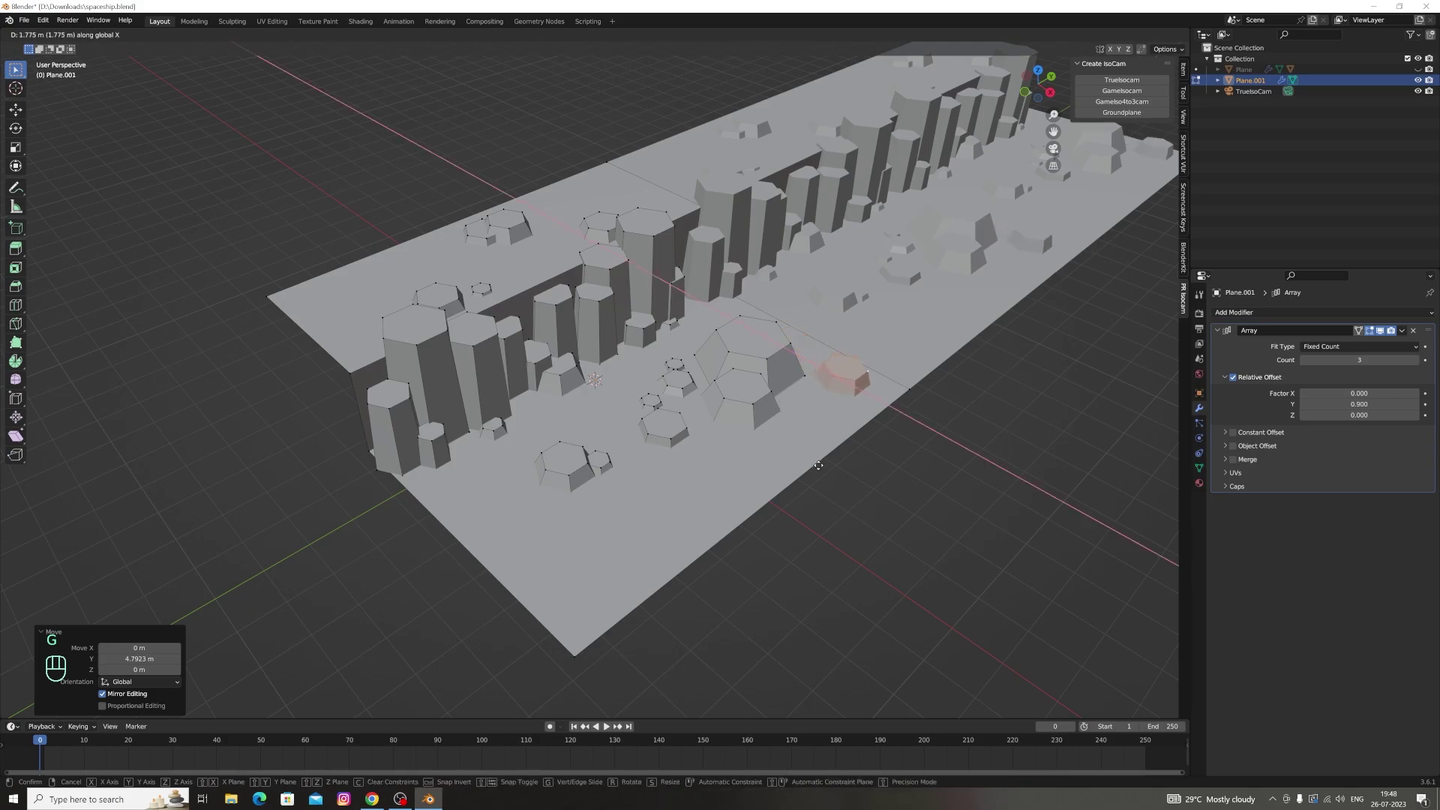
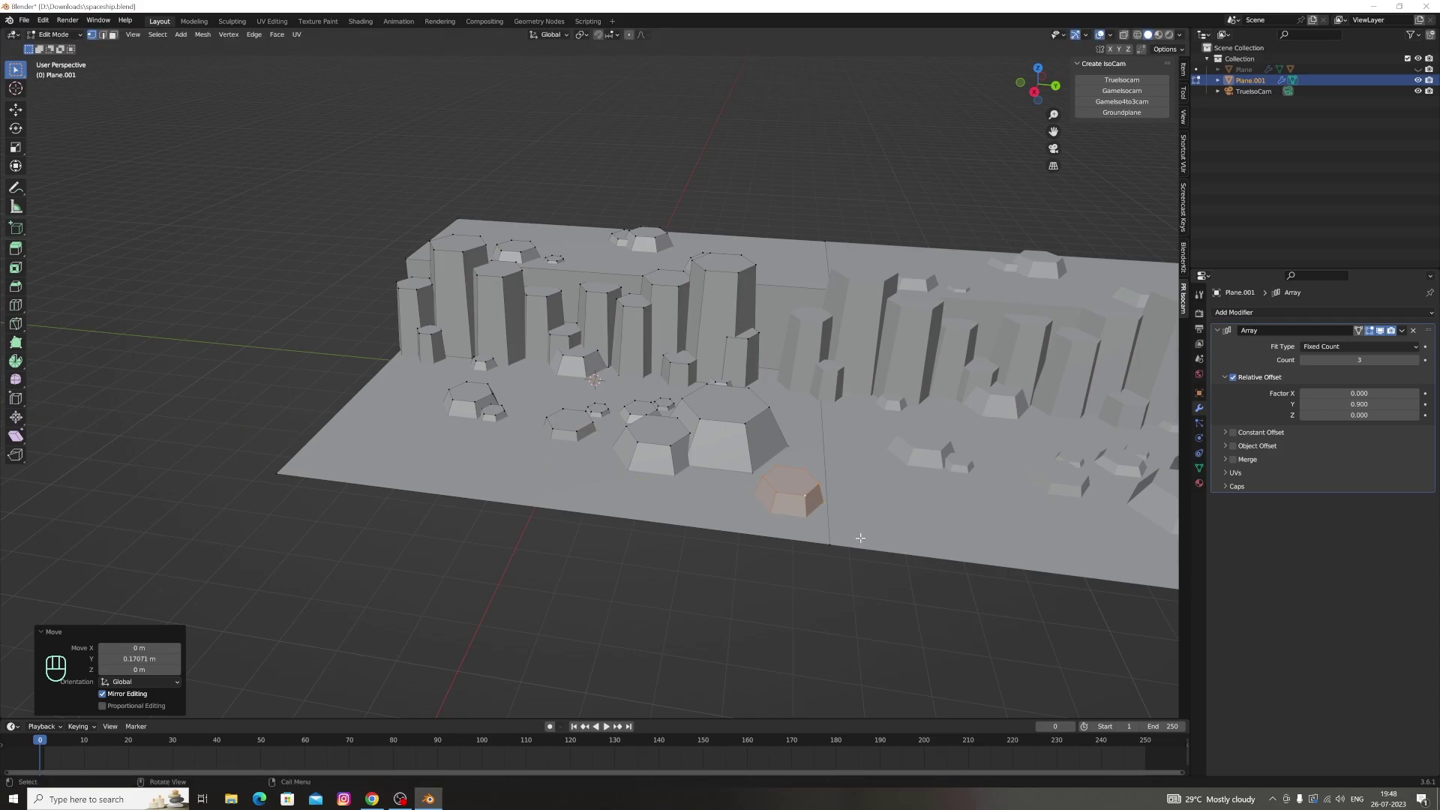
key(g)
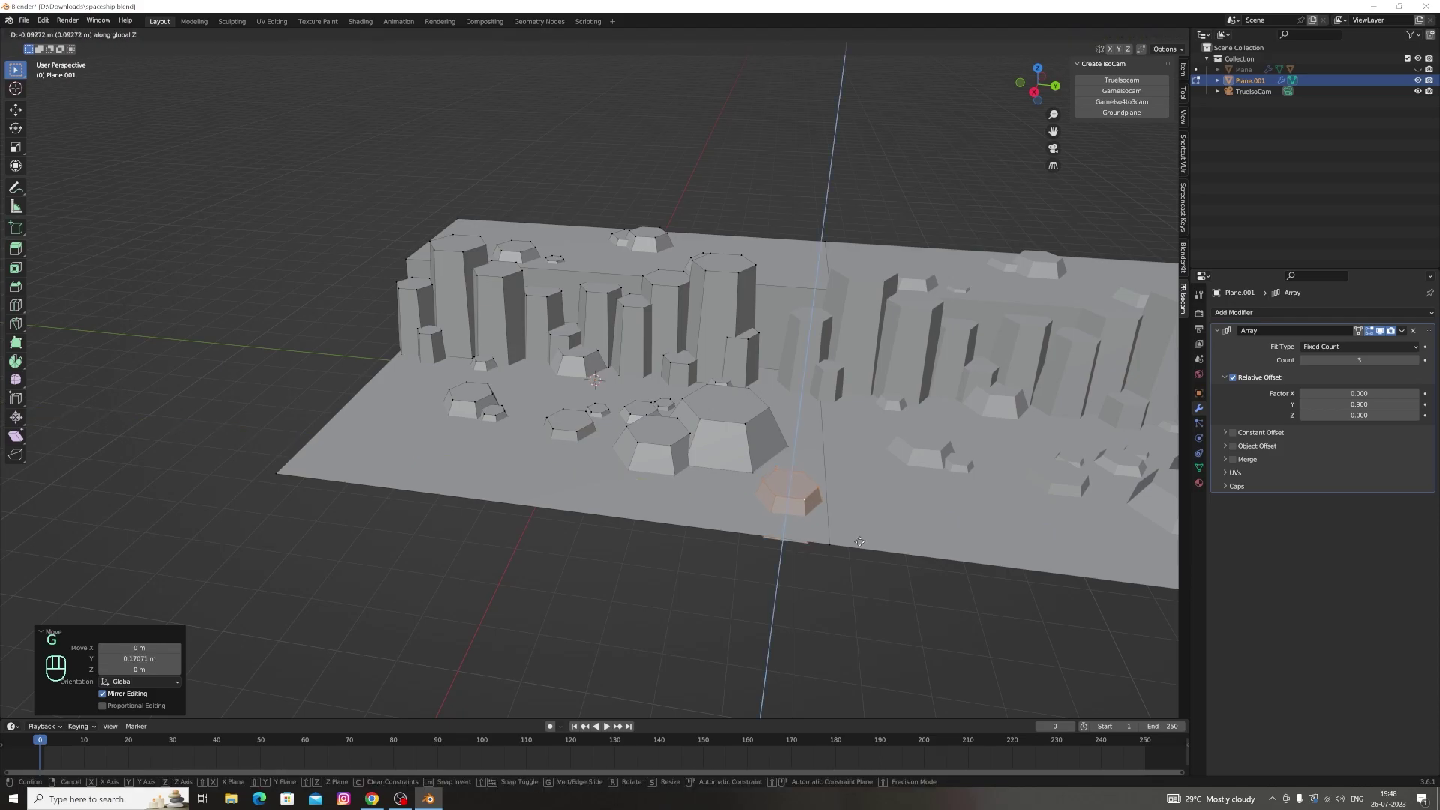
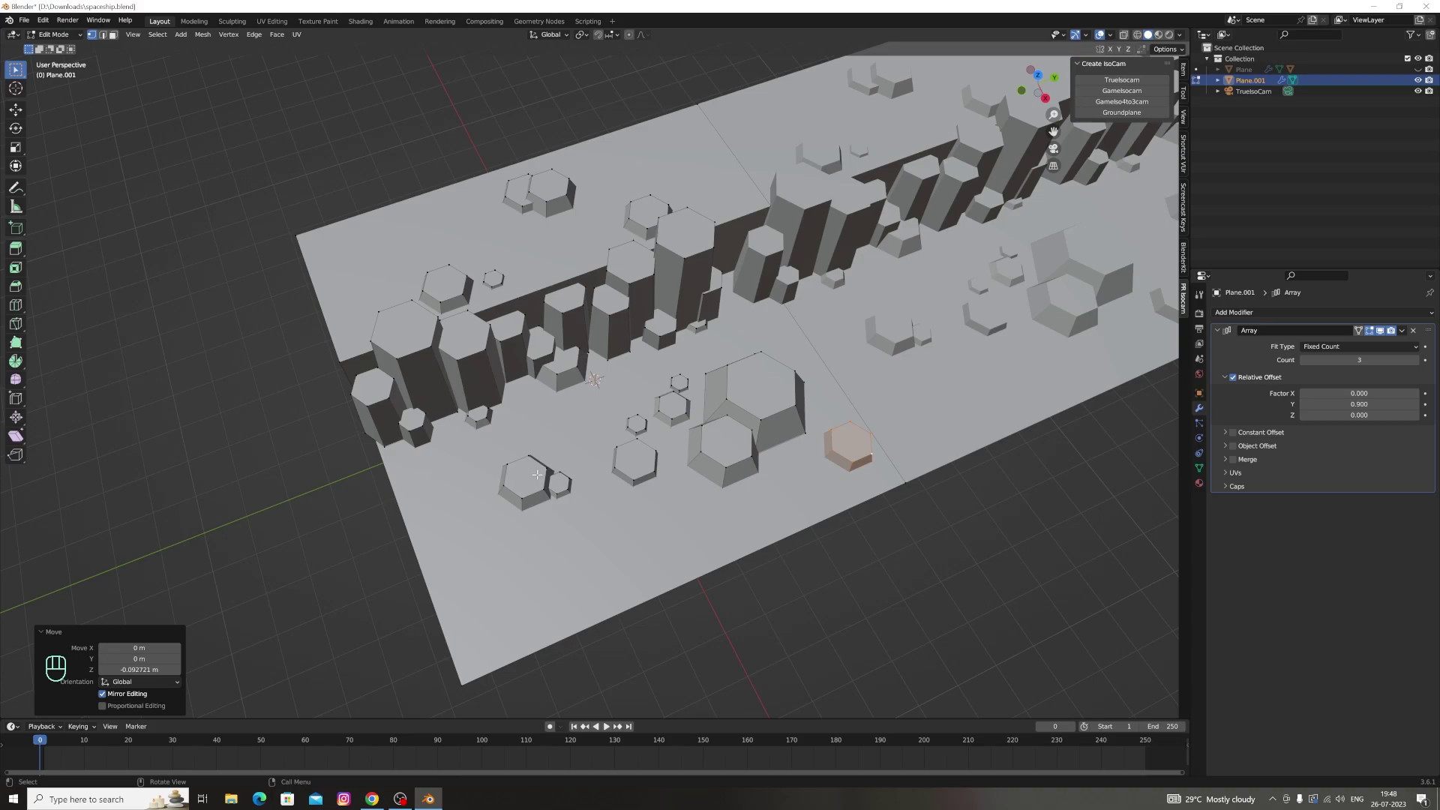
Select the lower-left hexagonal rock, try moving and duplicating it, then undo the stray edit
key(l)
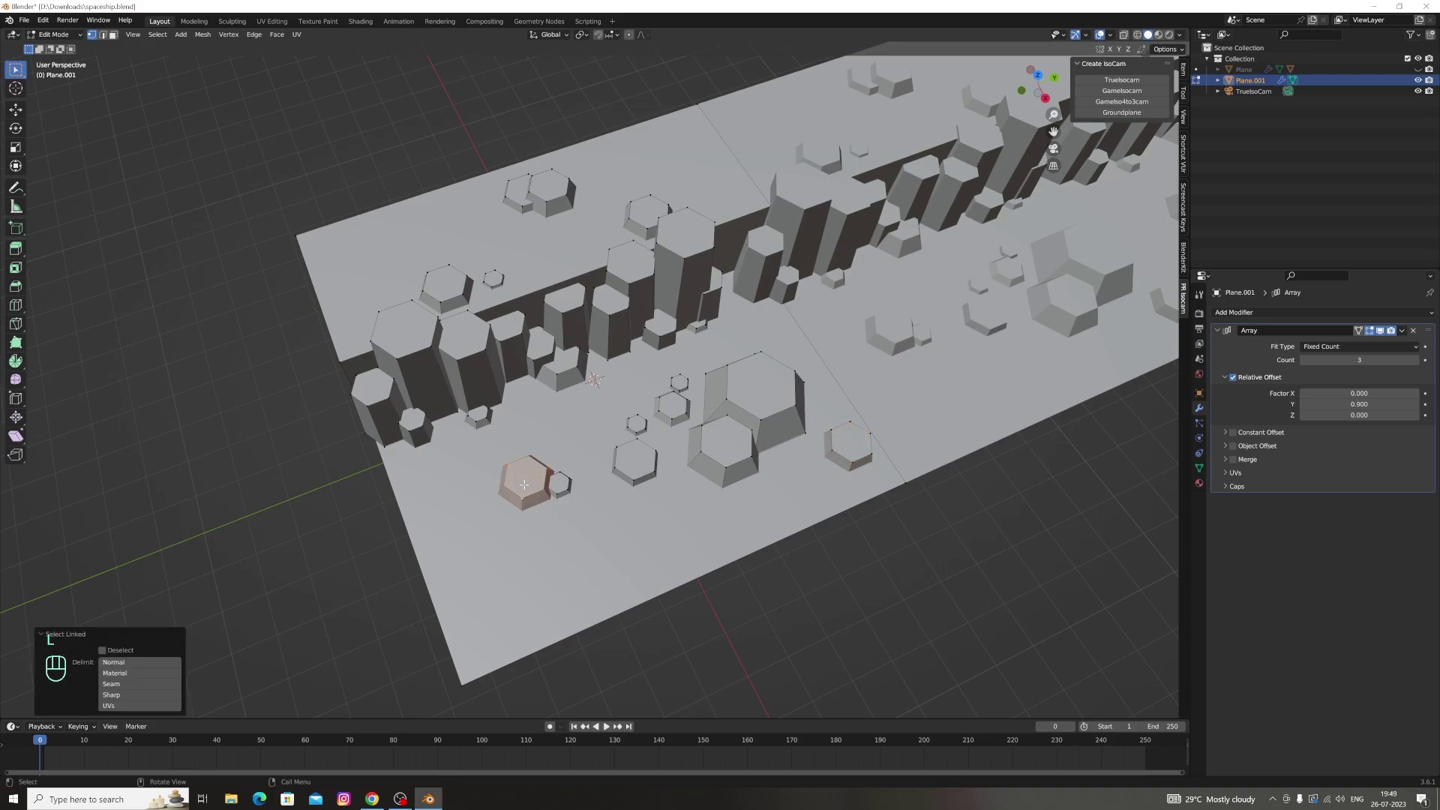
key(g)
key(shift+d)
key(shift+d)
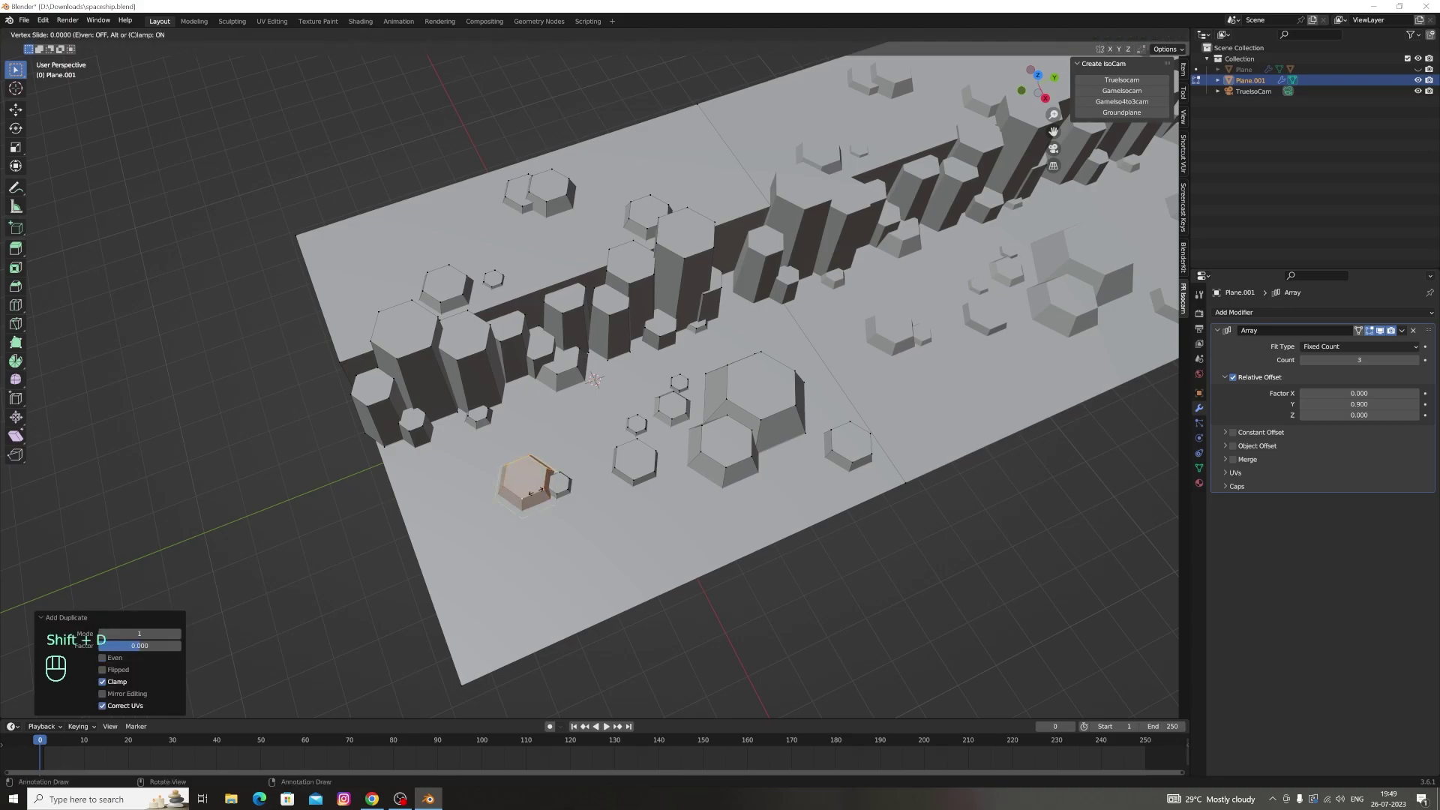
key(ctrl+z)
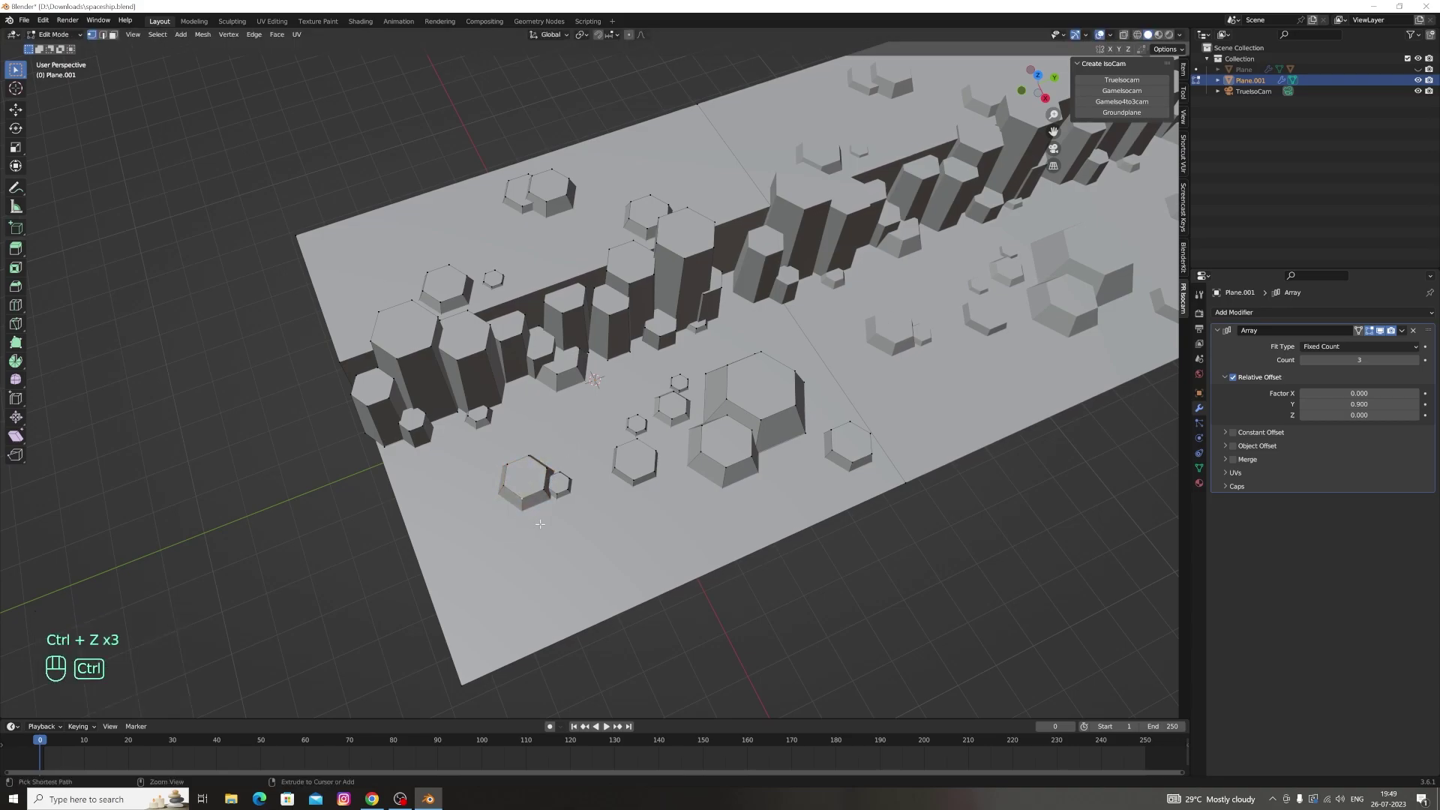
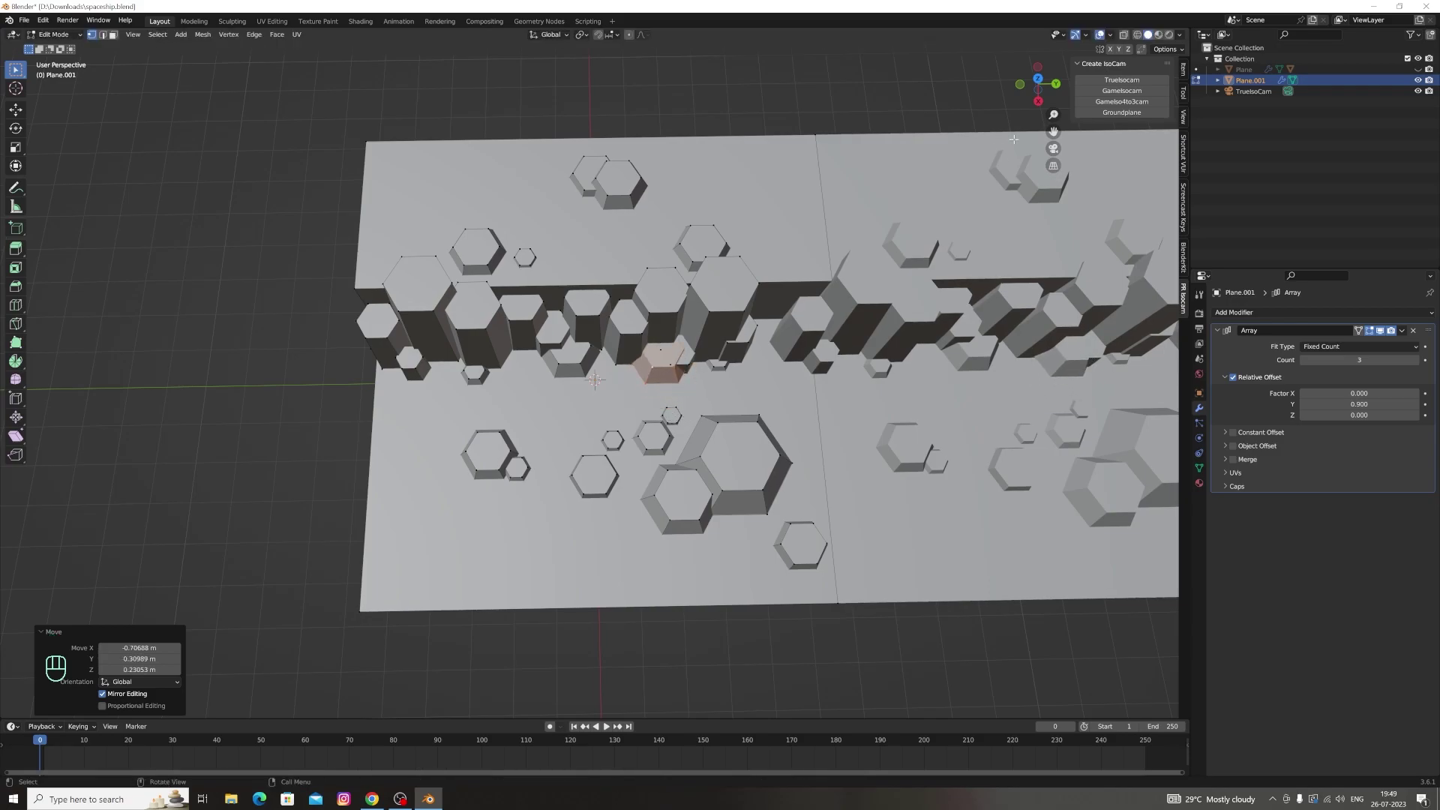
Scale the hexagonal pillar at the cliff's foot up a little from top view
key(s)
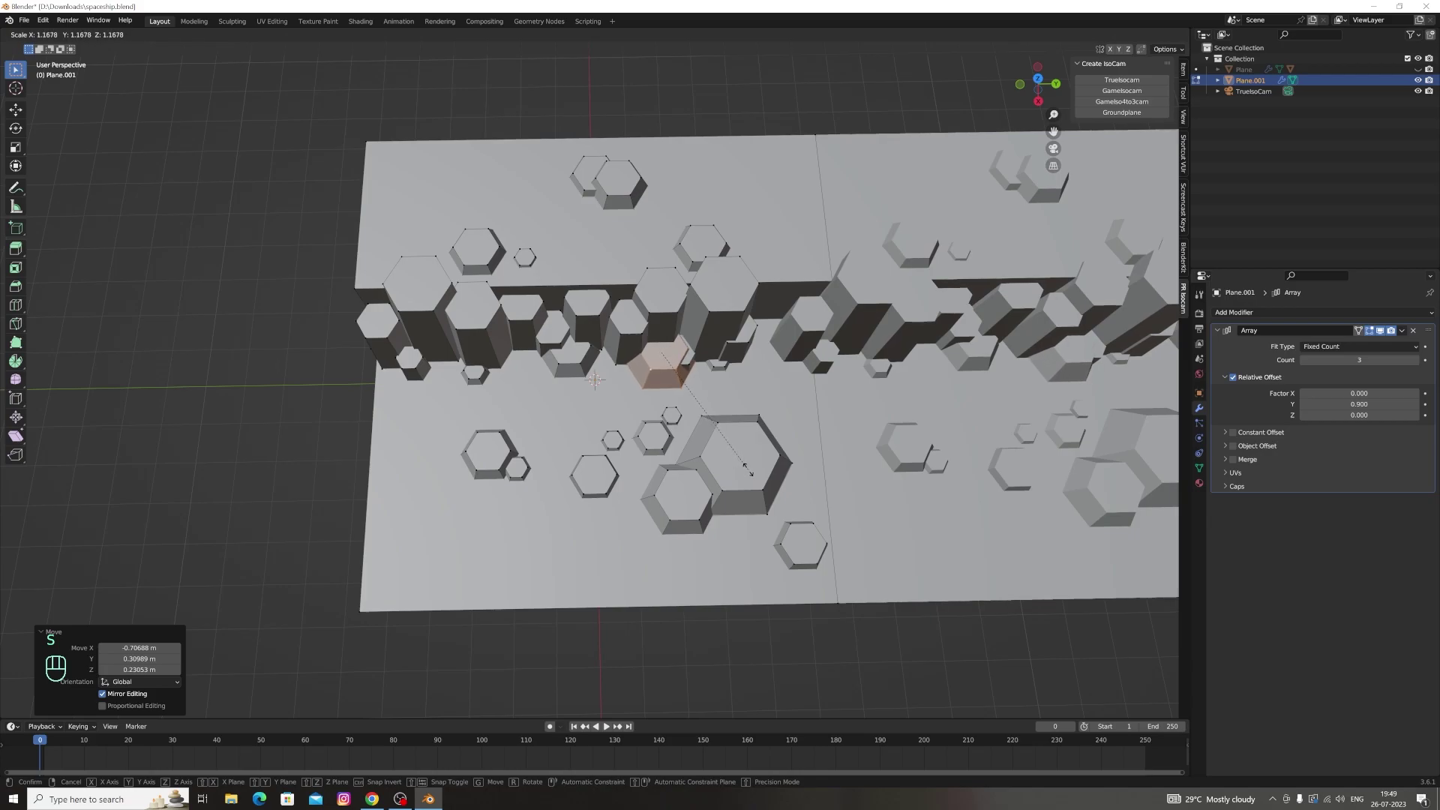
key(g)
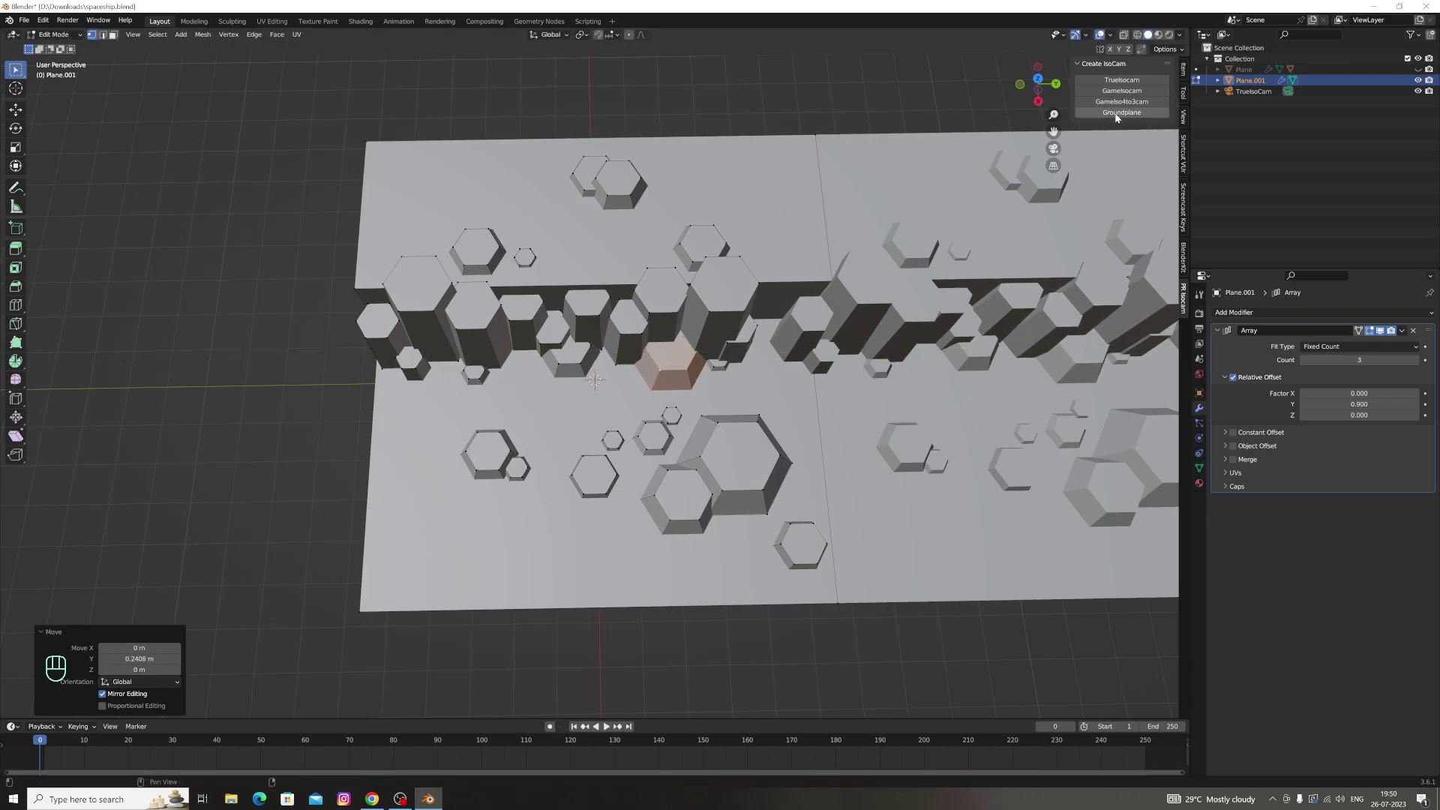
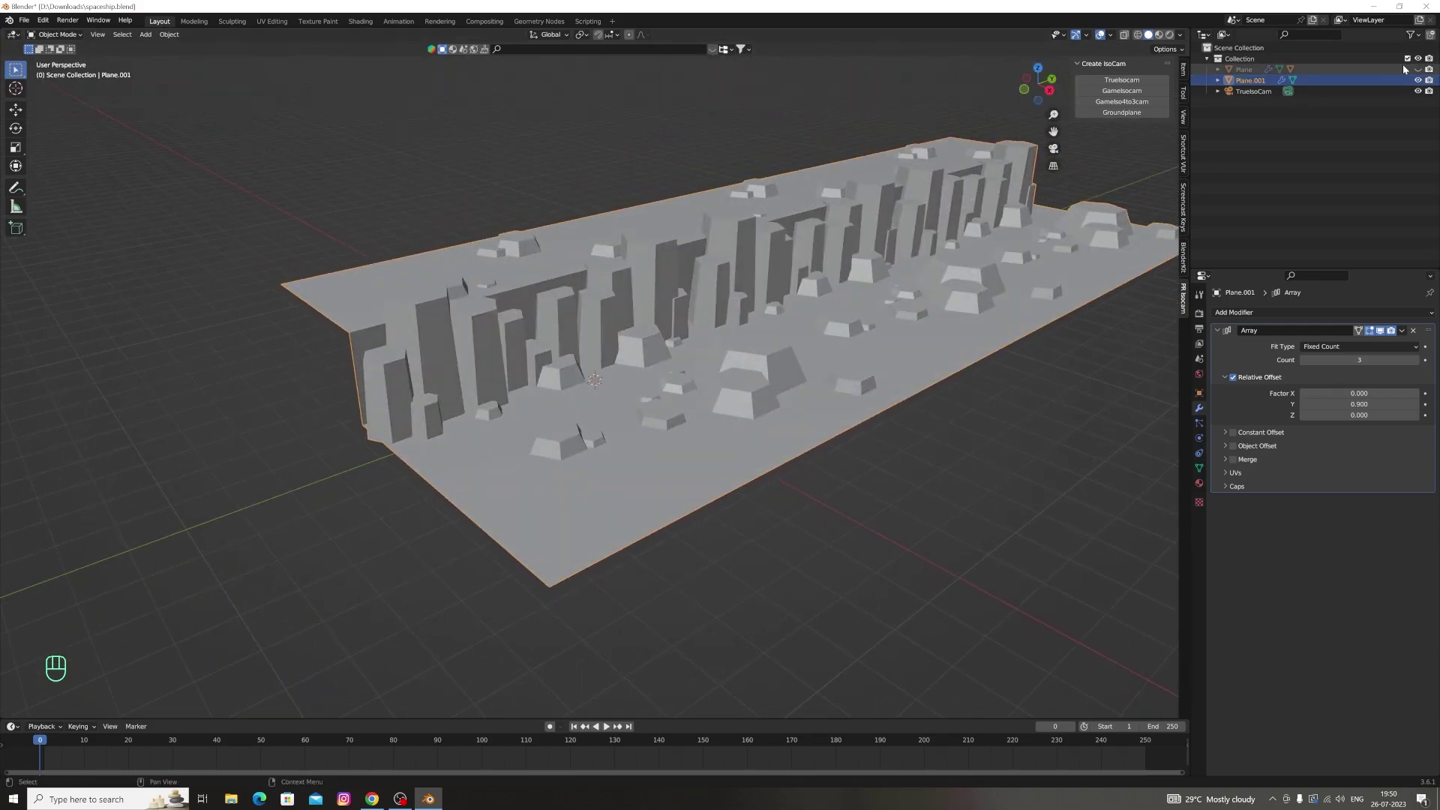
Unhide the ship in the Outliner, collapse the collection and look through the isometric scene camera
click(1424, 72)
click(1224, 73)
drag(1420, 101, 1235, 65)
click(1213, 61)
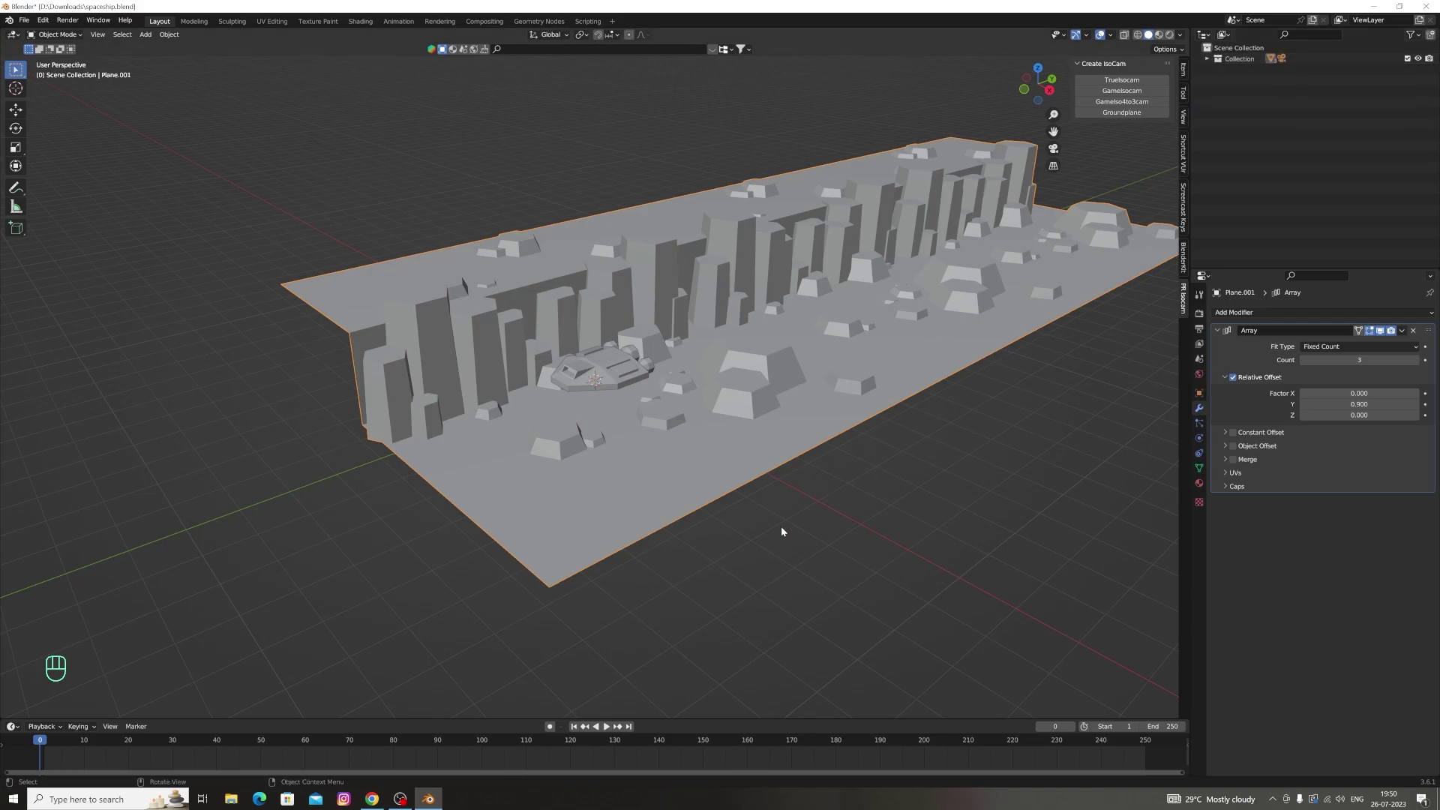
click(1058, 156)
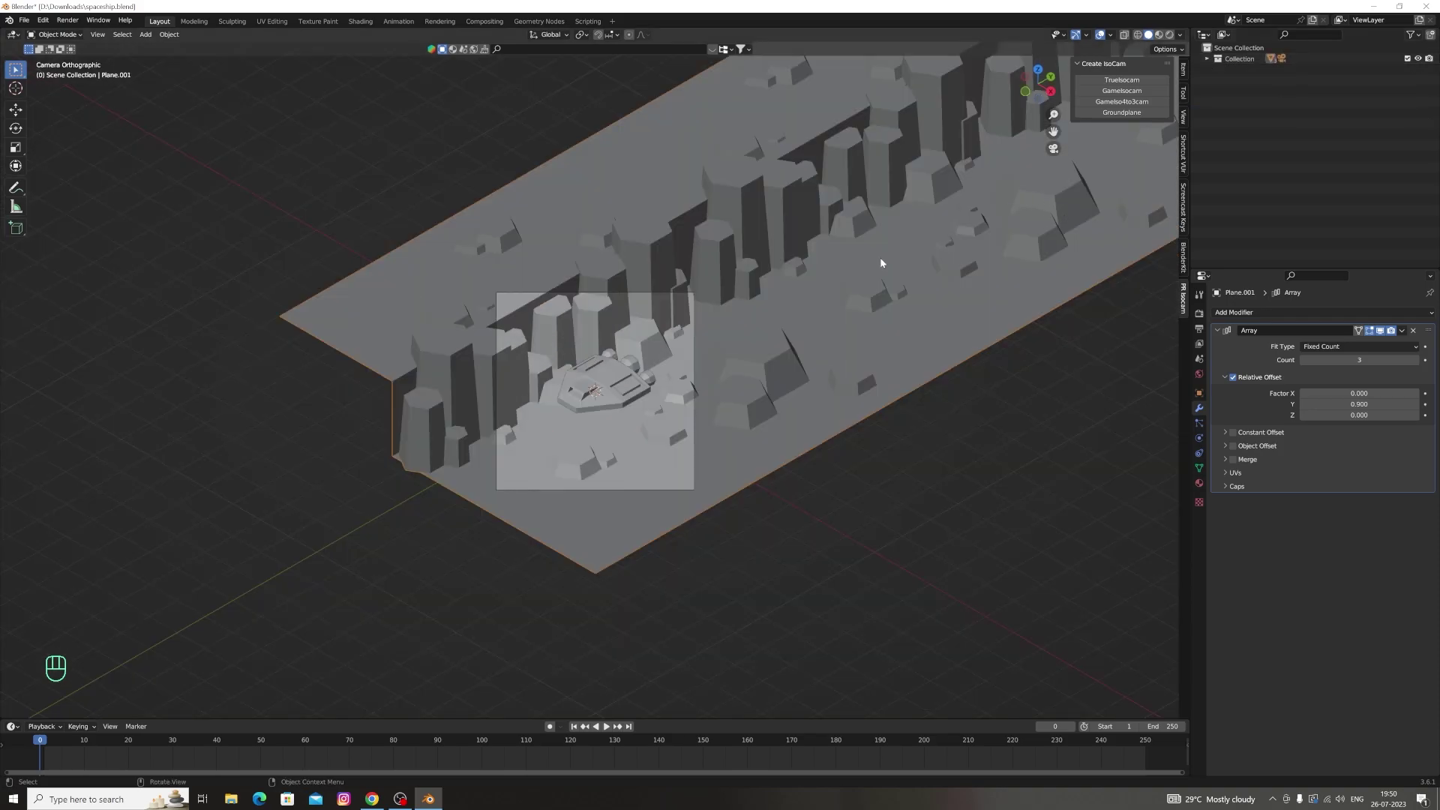
Save the file and bring up the terrain's Array modifier extra actions
key(ctrl+s)
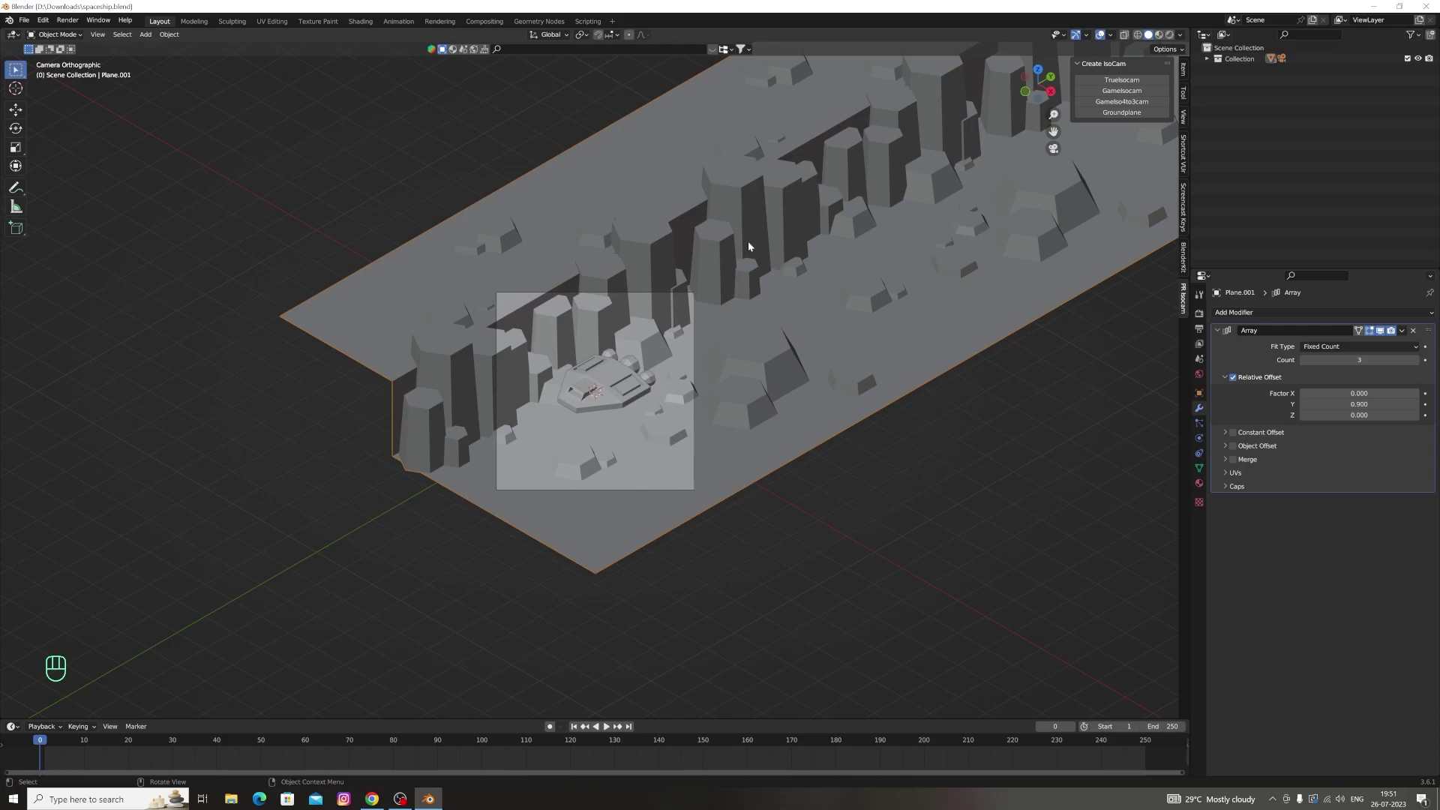
click(488, 264)
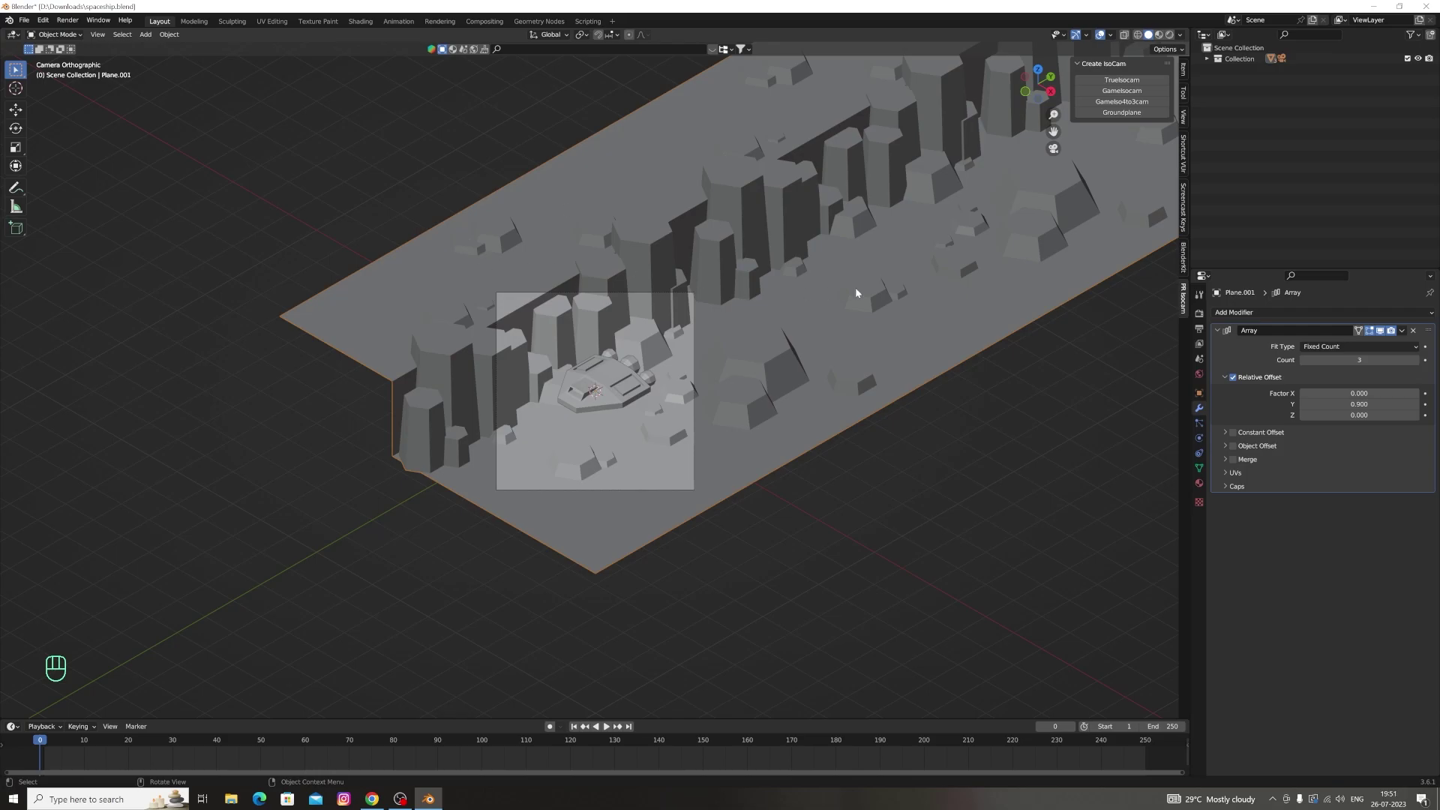
click(1404, 330)
click(1403, 331)
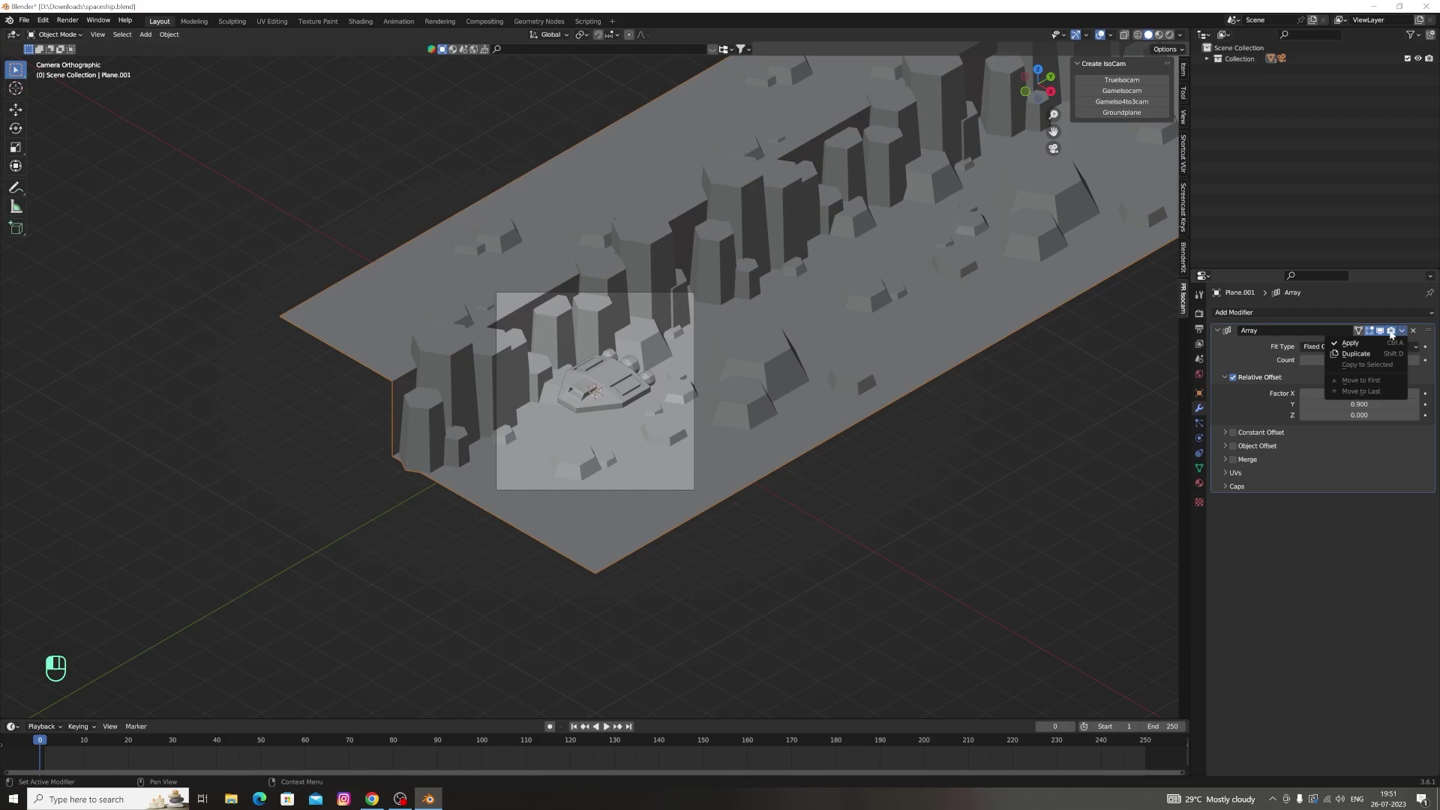
Add a Bevel modifier to the terrain, undoing the first misplaced attempts
drag(1254, 312, 1222, 359)
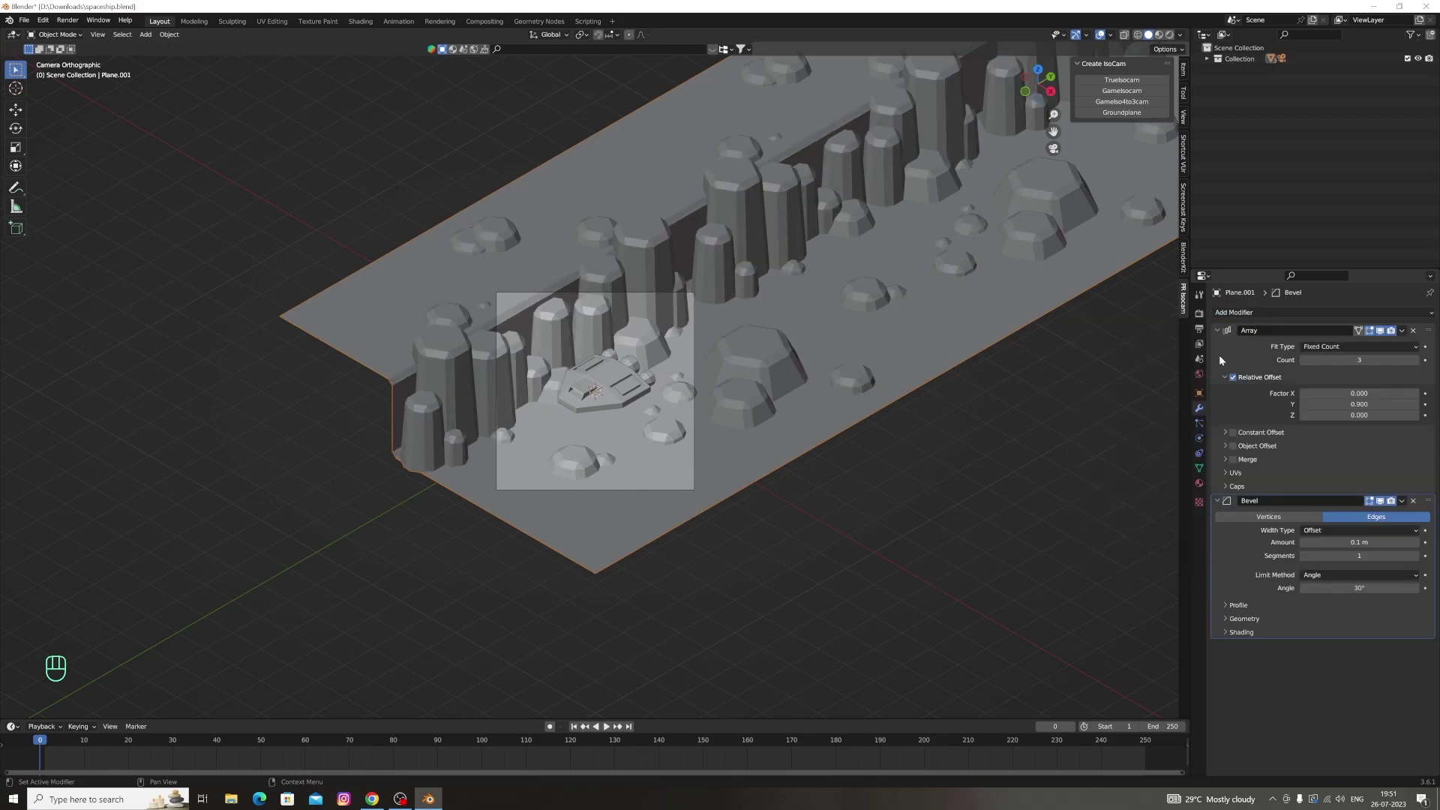
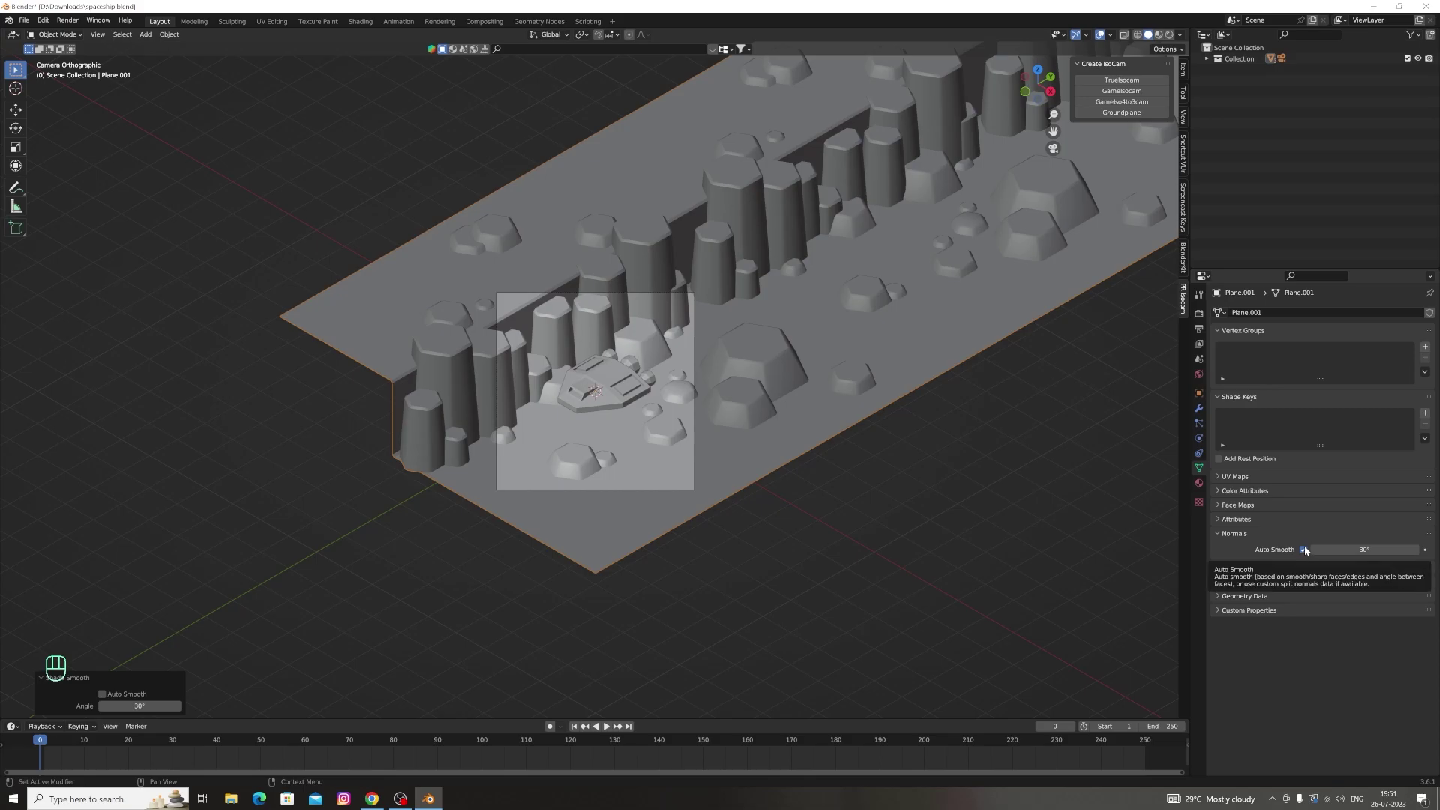
key(ctrl+z)
key(ctrl+z)
key(ctrl+z)
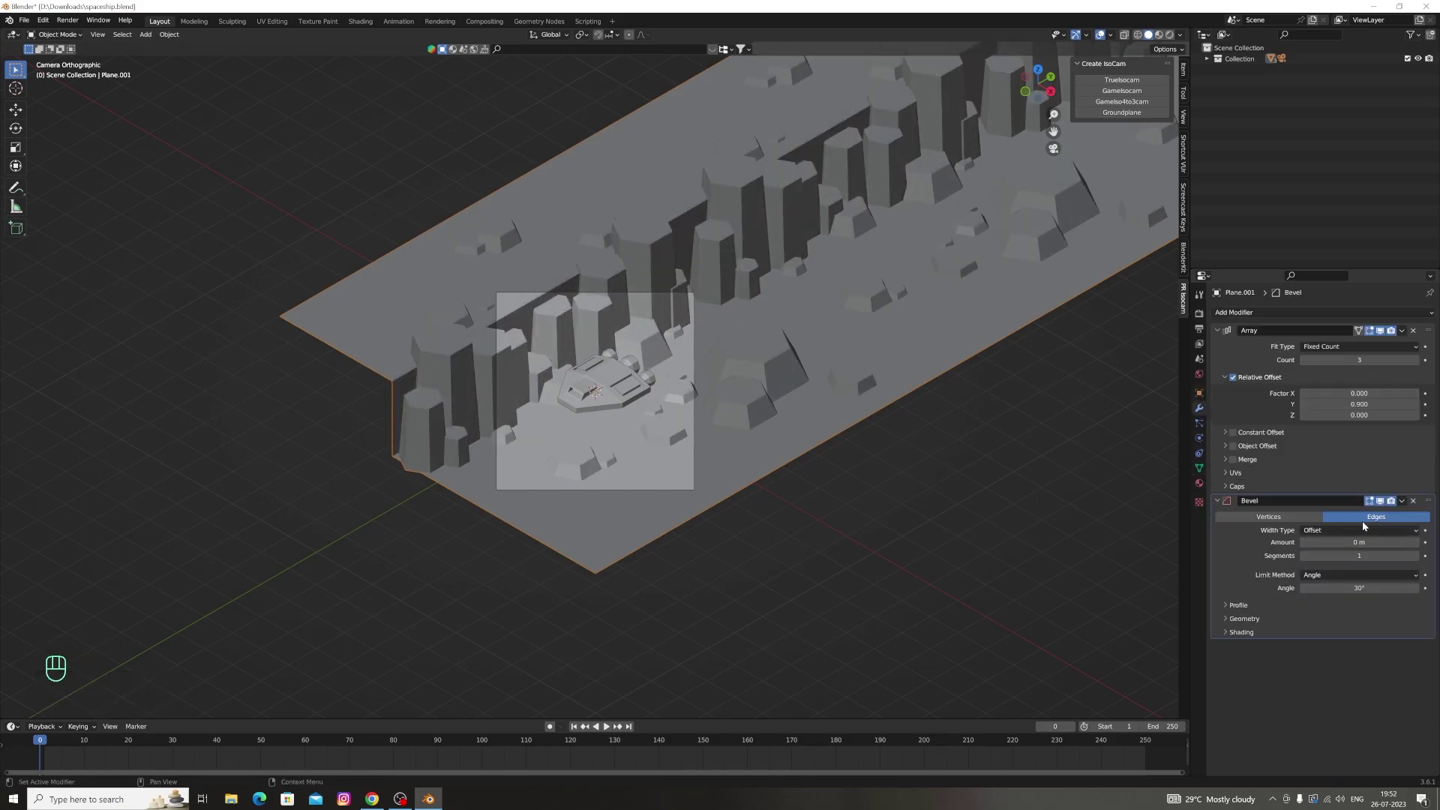
Set the bevel Amount to 0.01 m with more segments and move to the mesh data settings for Auto Smooth
click(1421, 545)
double_click(1418, 561)
click(1417, 560)
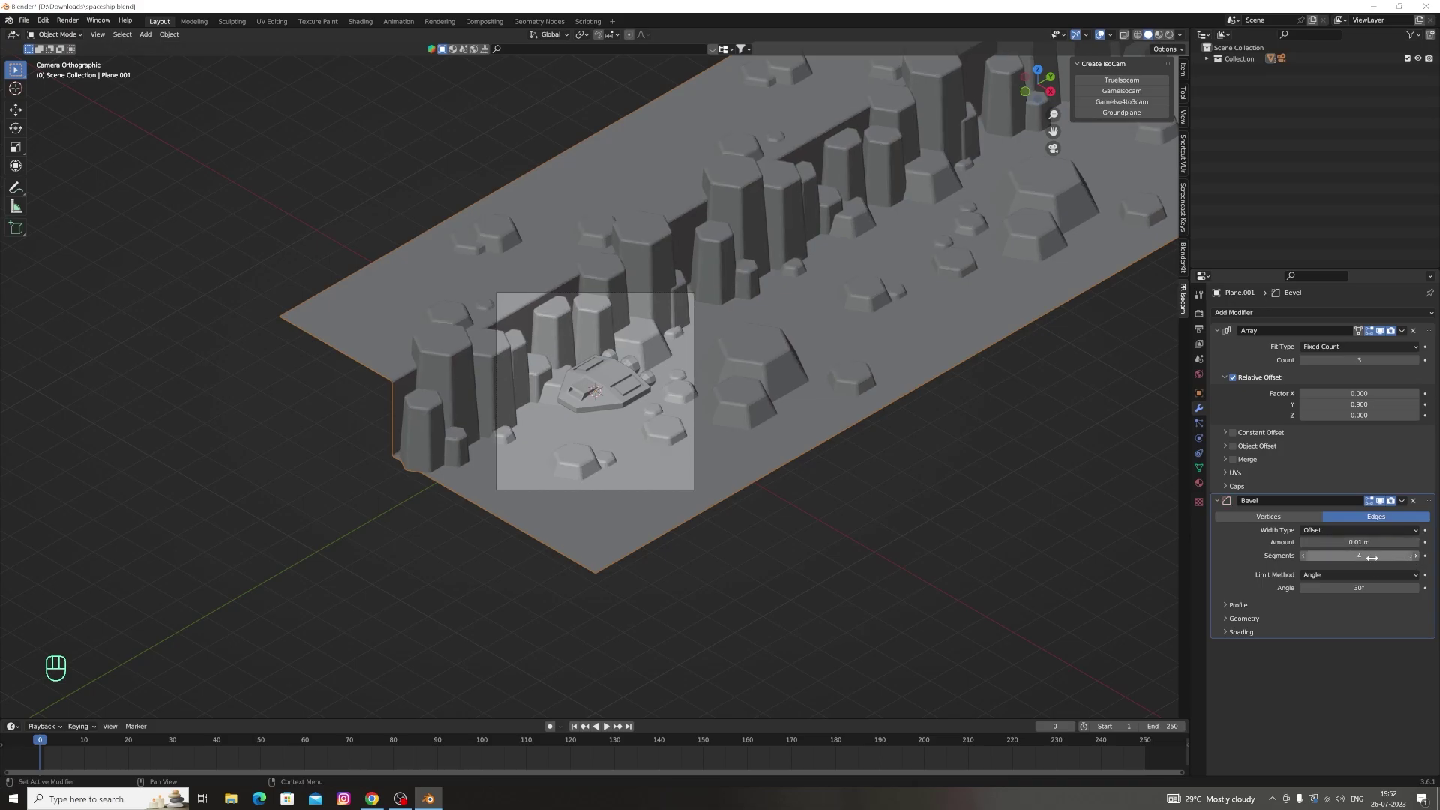
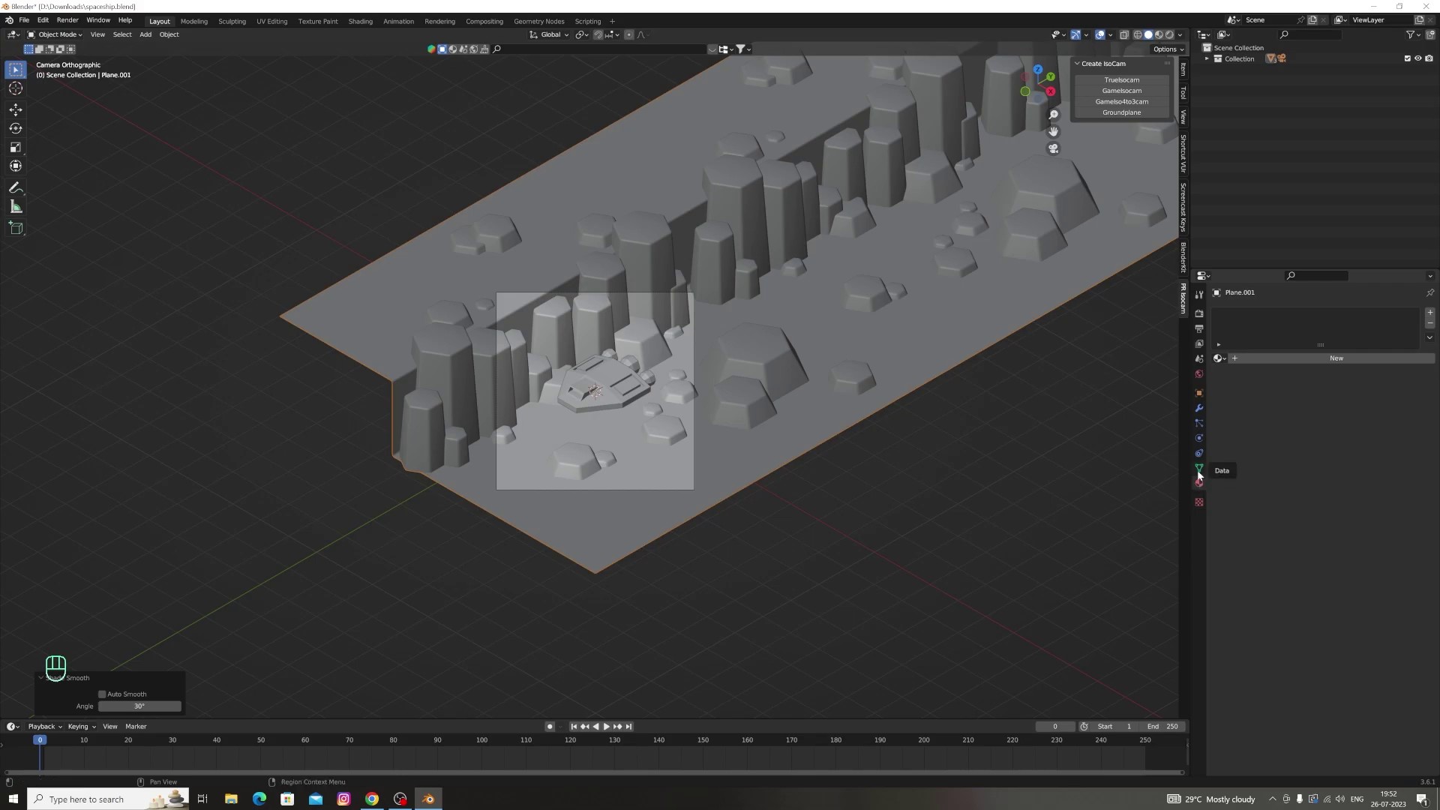
click(1307, 552)
Set the scene's frame rate to 30 fps in Output Properties
click(1083, 411)
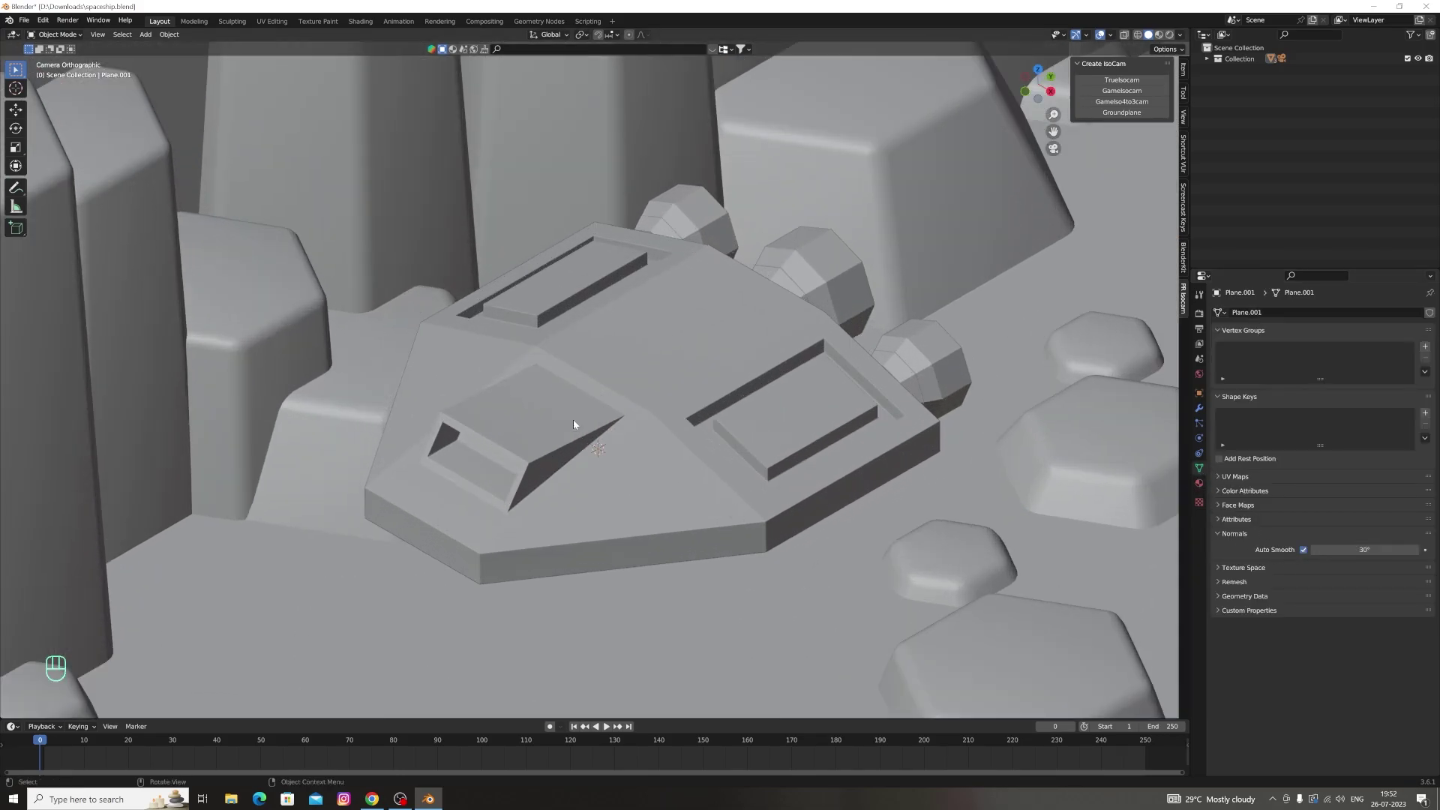
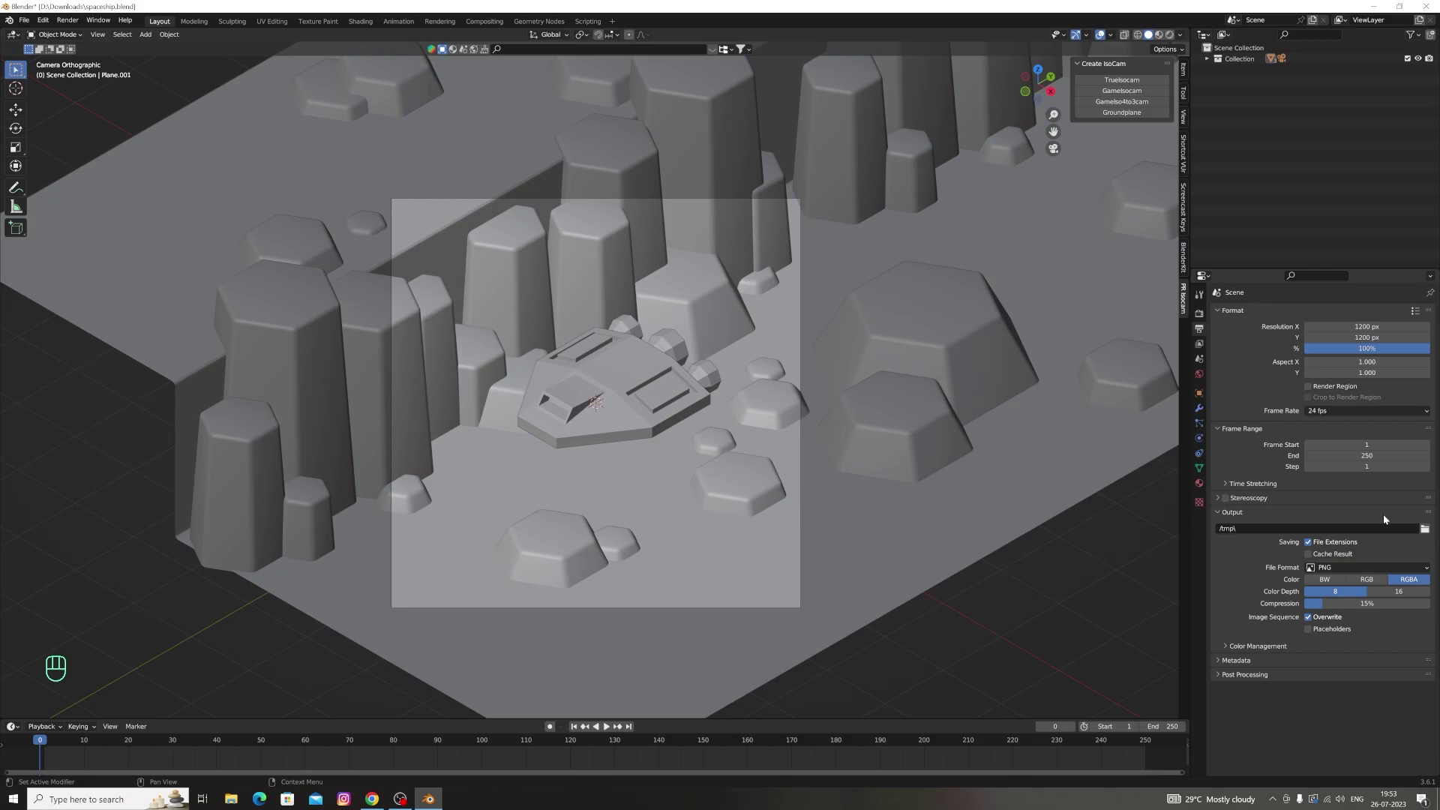
drag(1377, 410, 1352, 471)
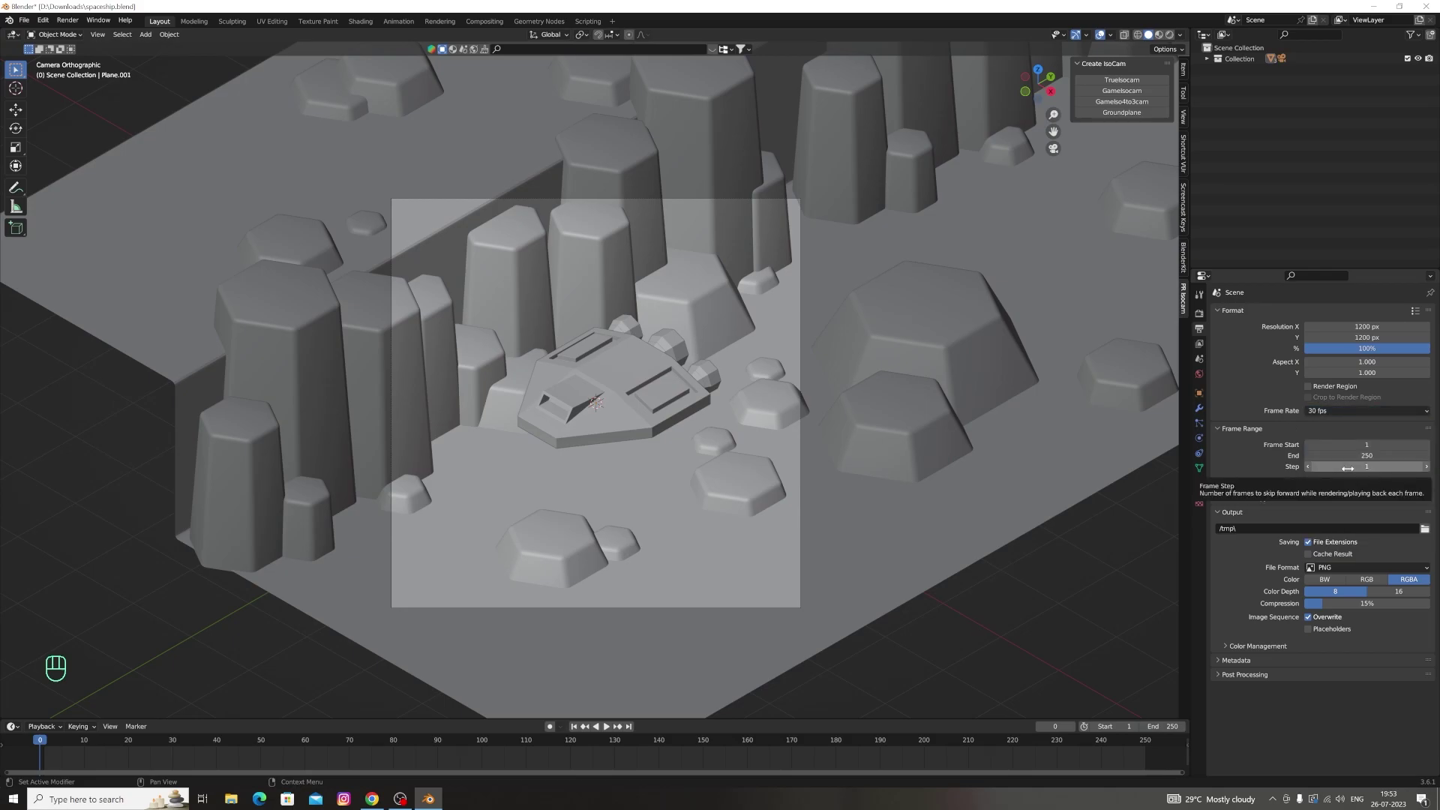
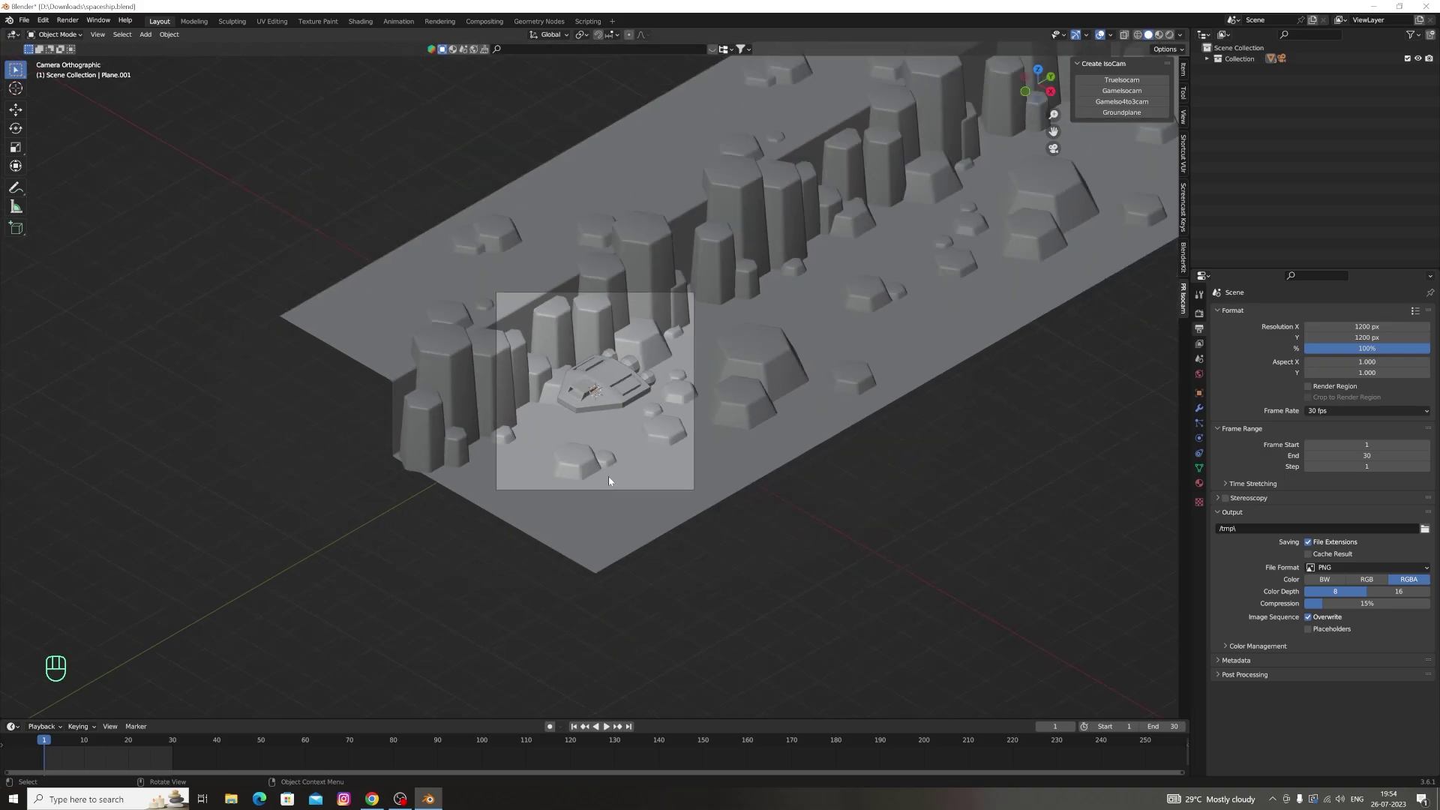
Start a Y-constrained move and select the ship and TrueIsoCam objects in the Outliner
key(g)
key(y)
key(y)
key(y)
key(y)
click(1207, 59)
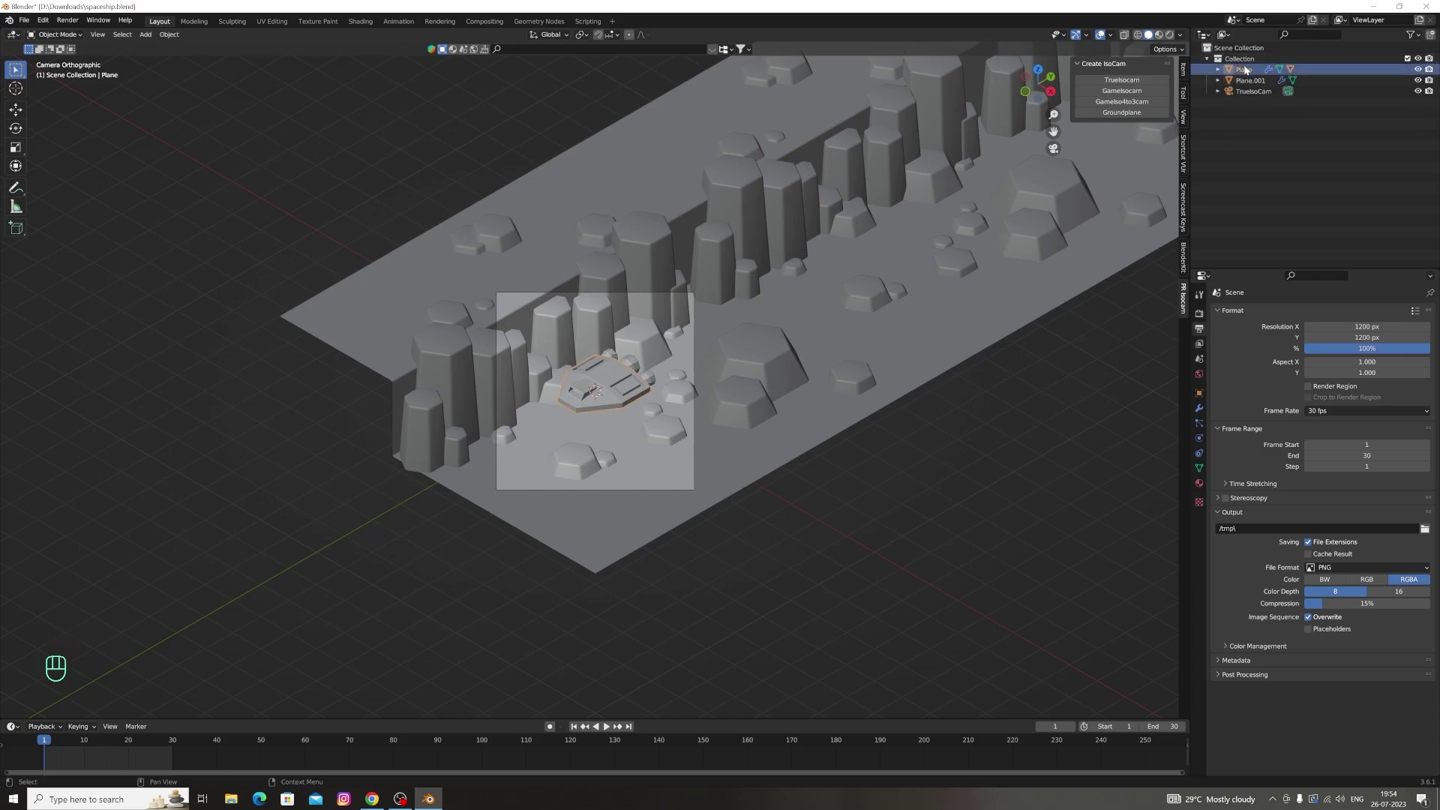
click(1221, 72)
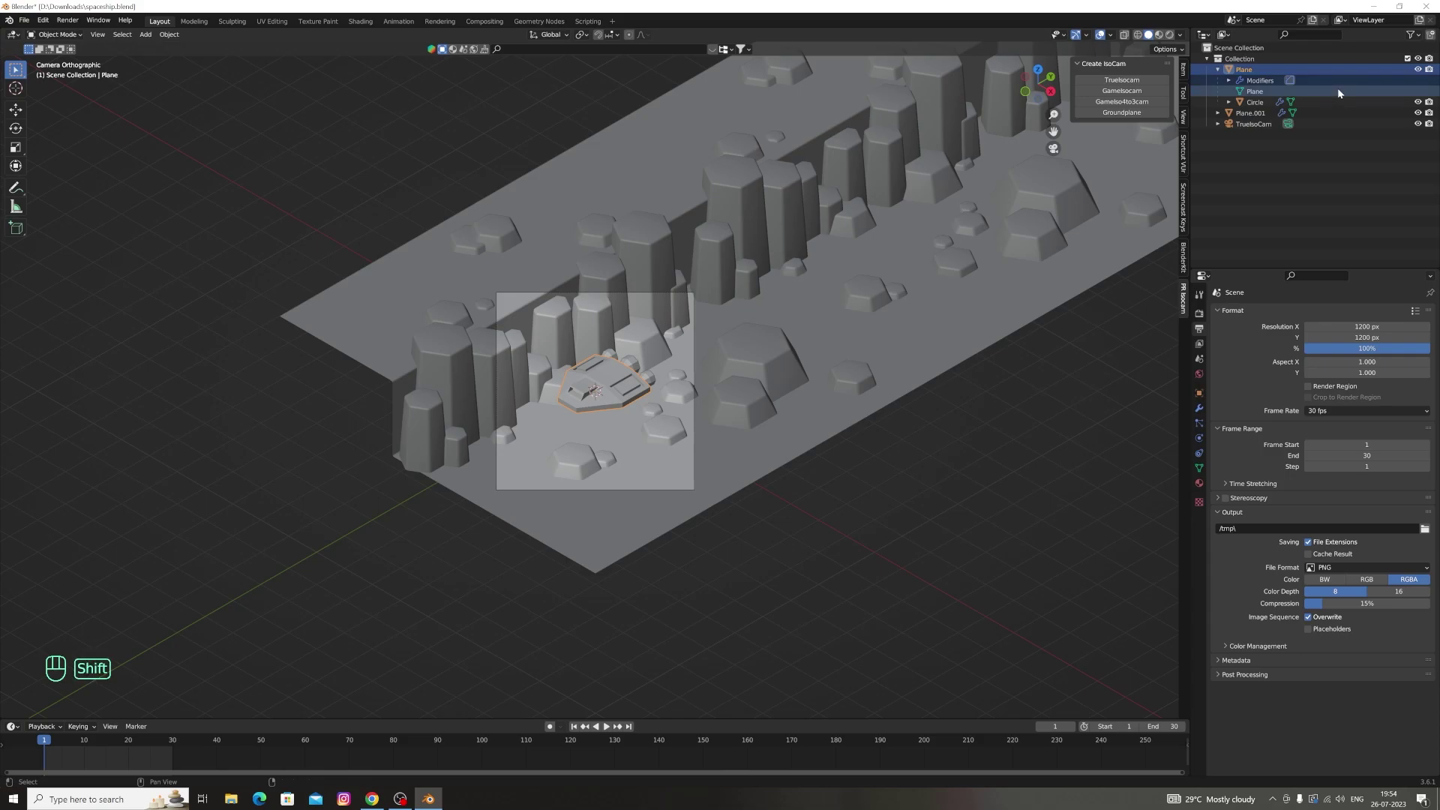
click(1295, 88)
click(1294, 104)
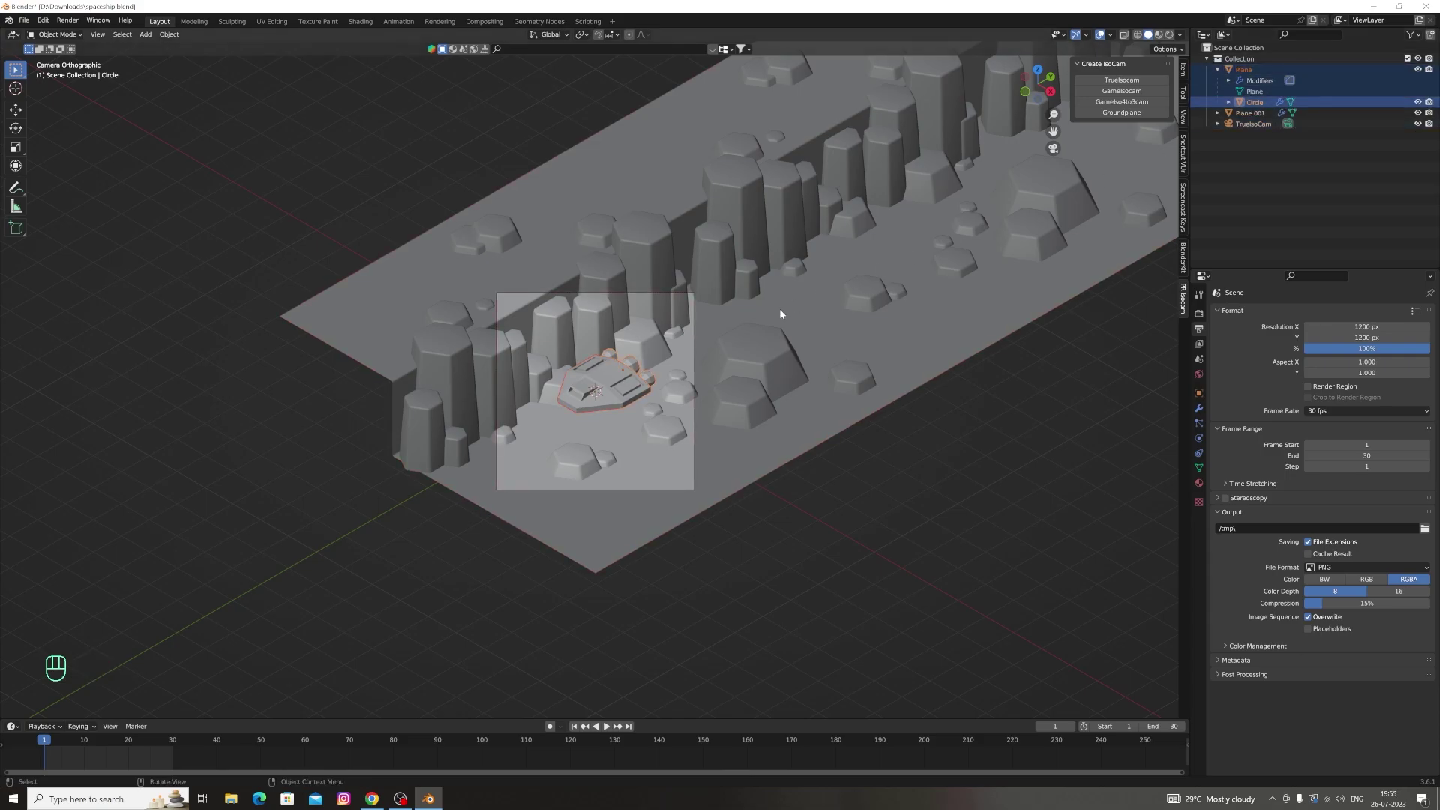
key(g)
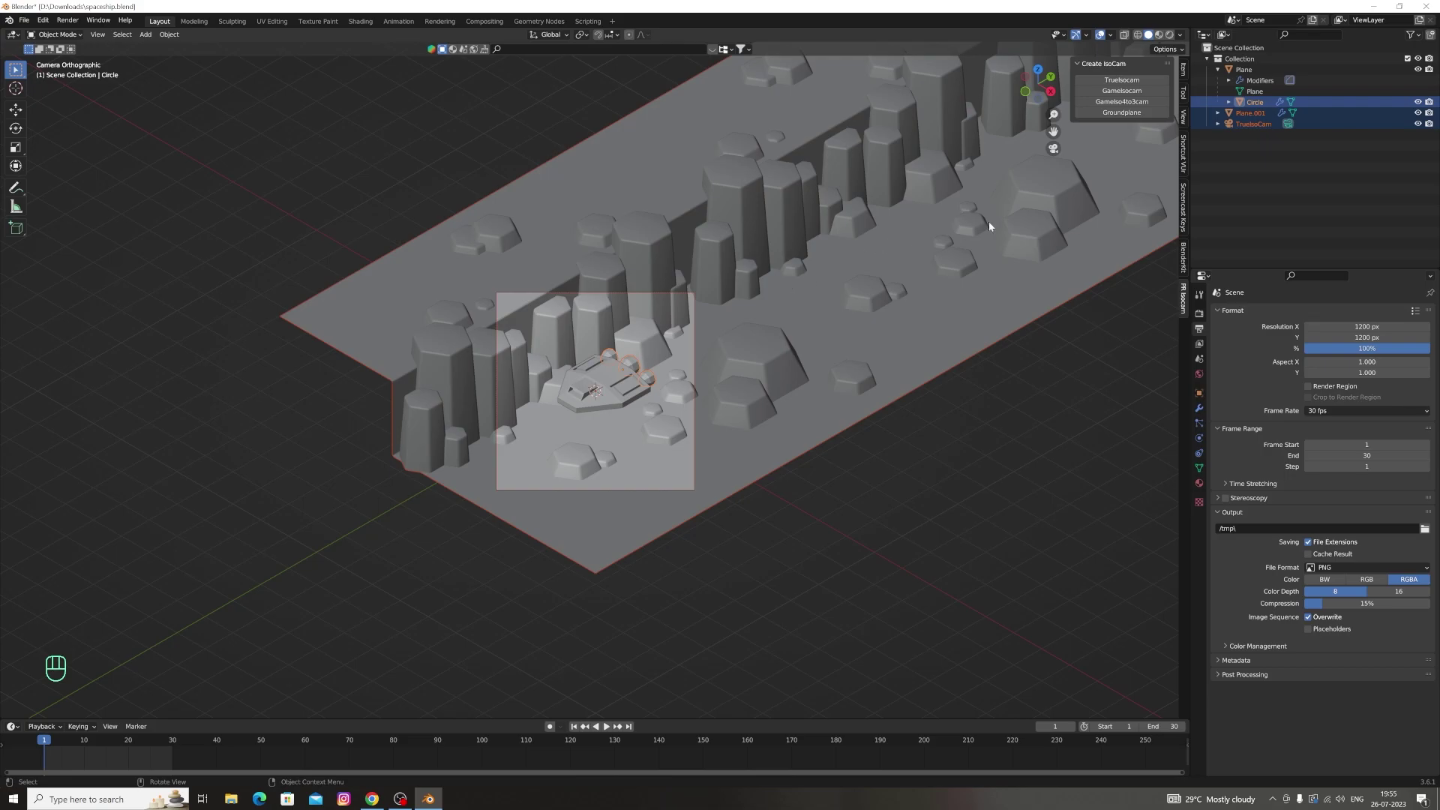
Slide the camera and ship along Y down the canyon, raise the ship and reposition it within the camera frame
drag(1250, 68, 1261, 126)
click(1261, 125)
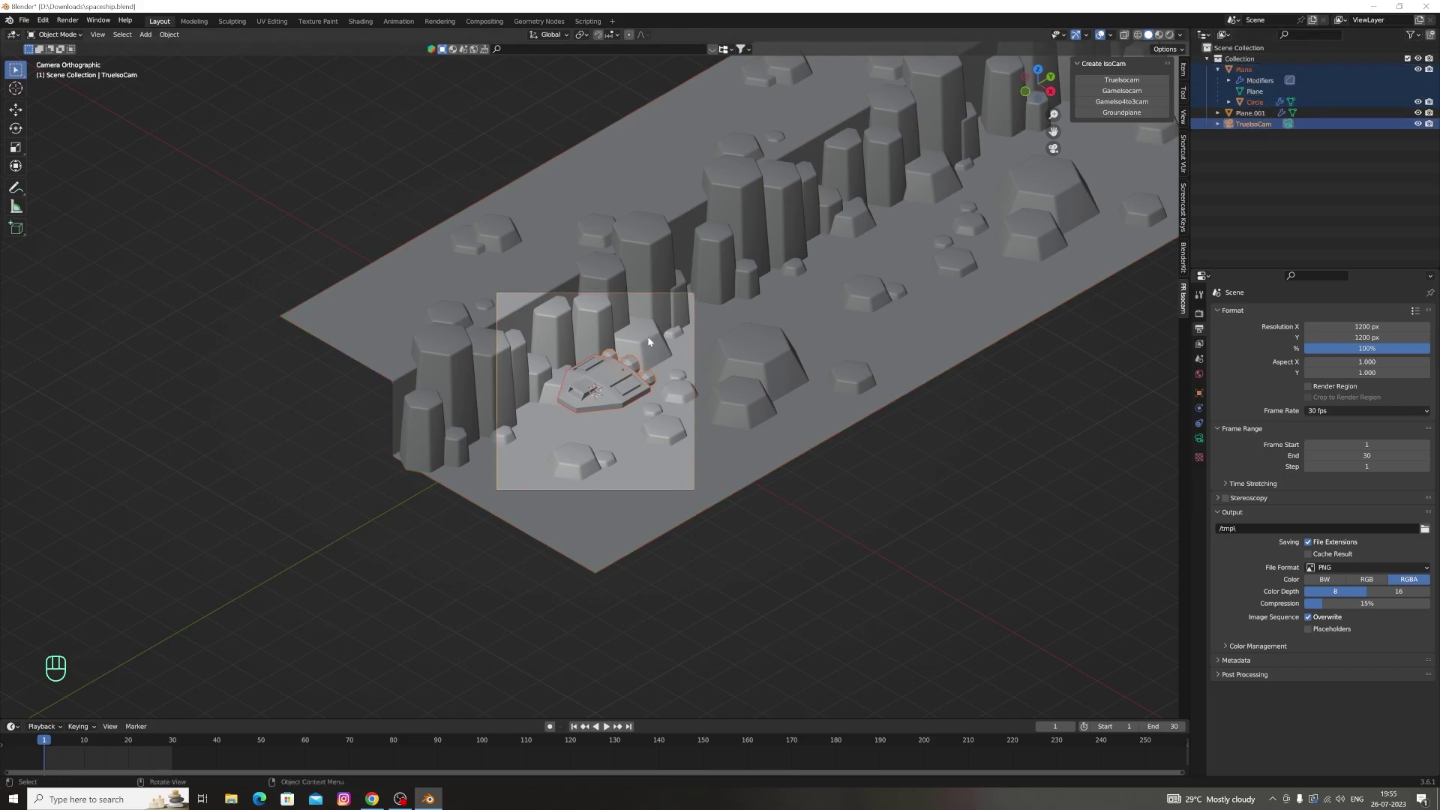
key(g)
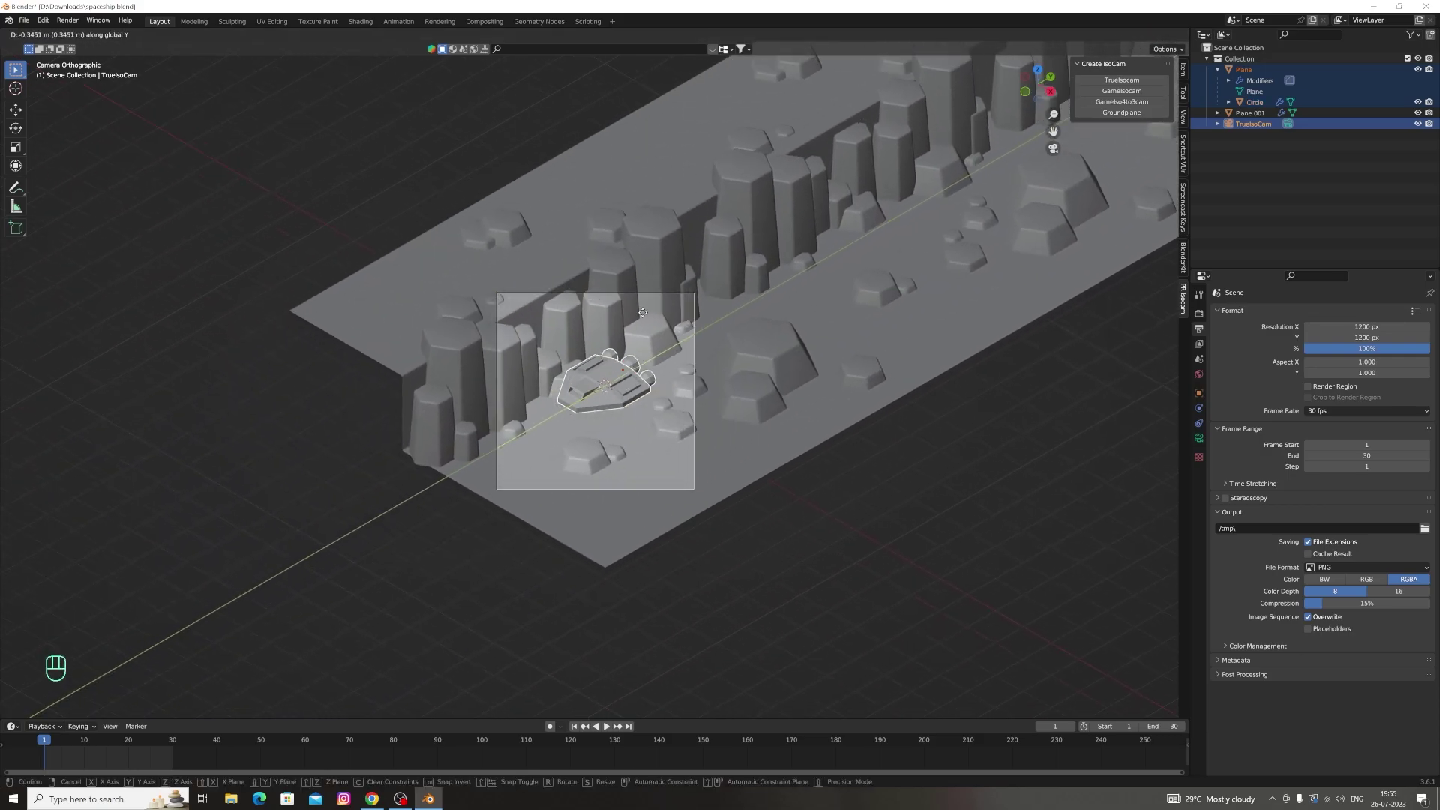
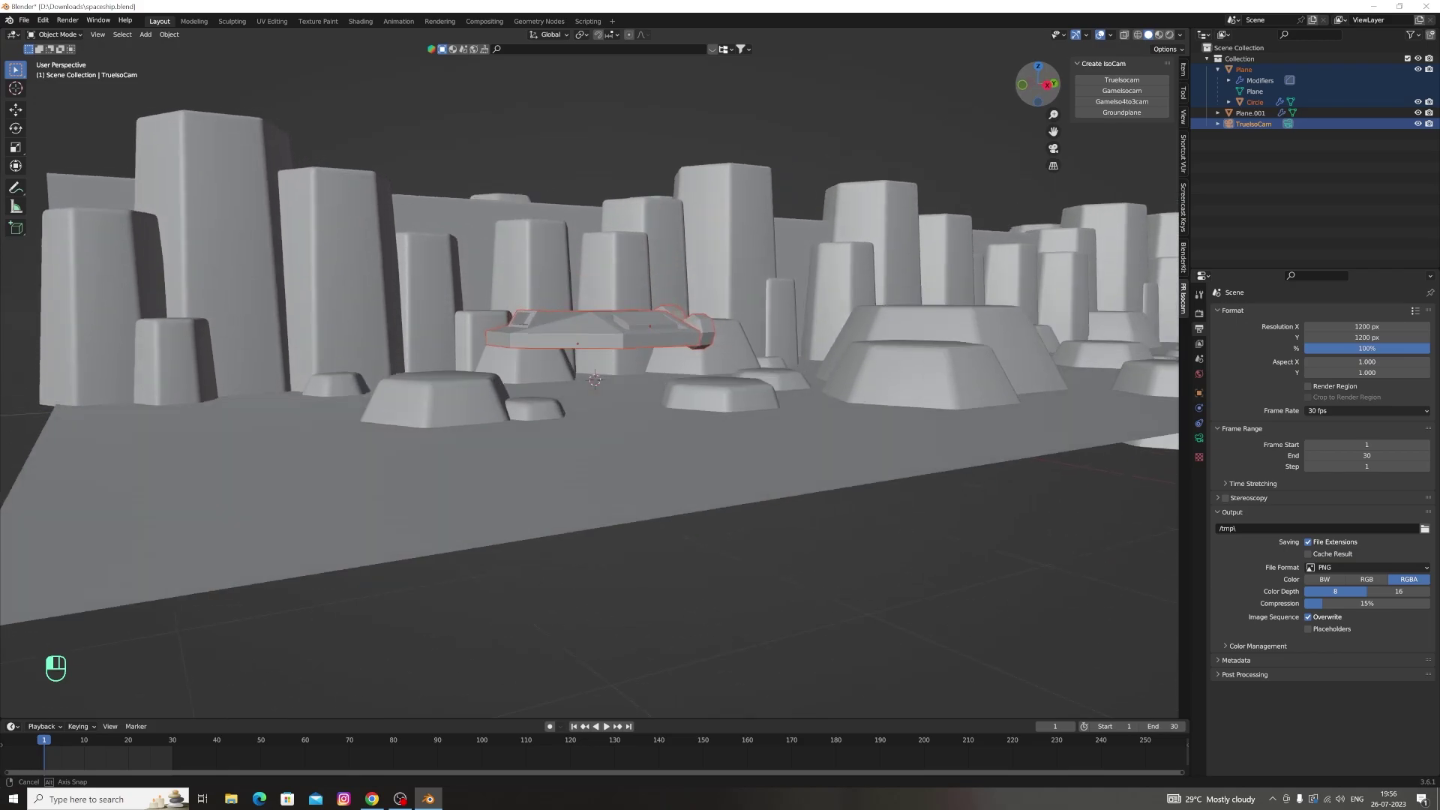
key(g)
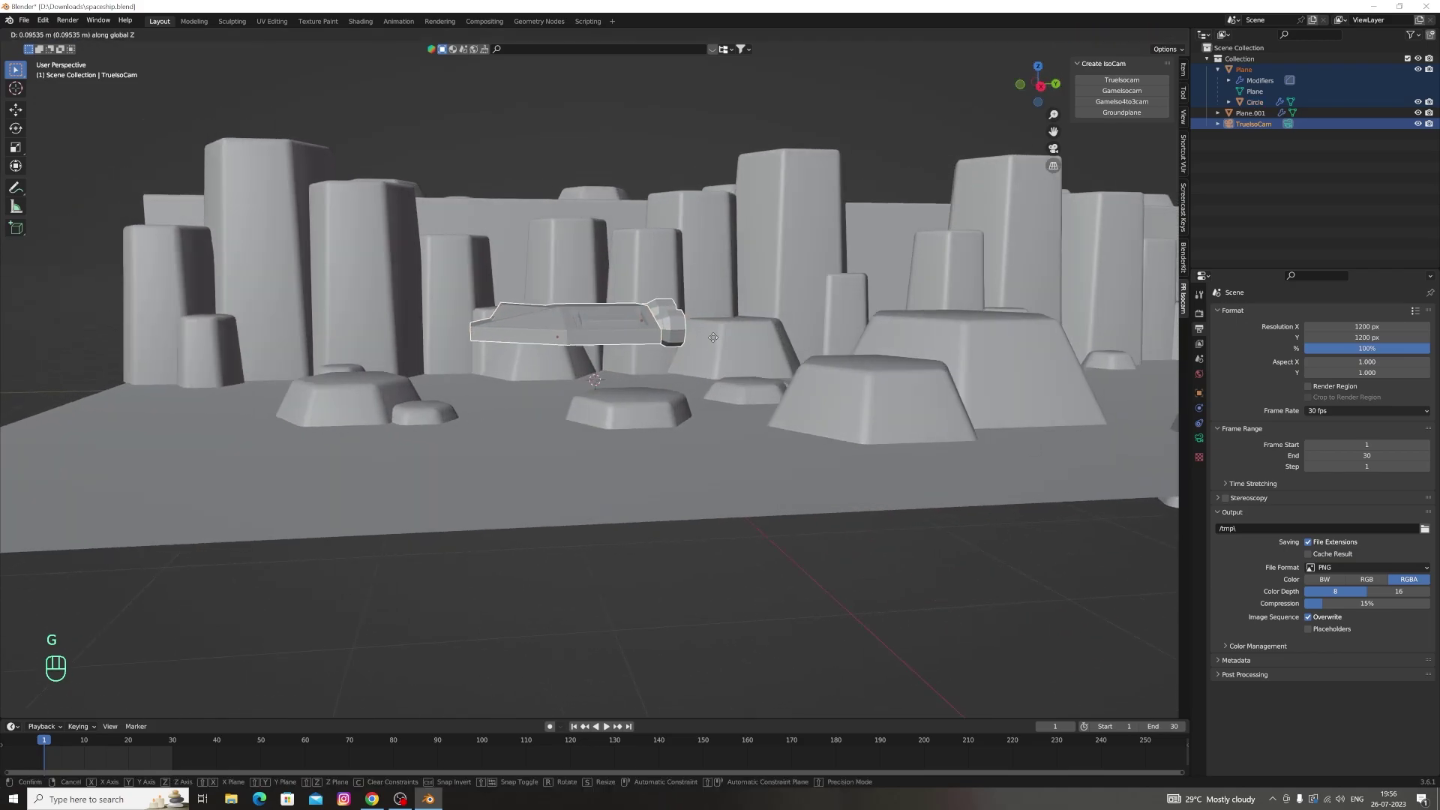
click(1062, 154)
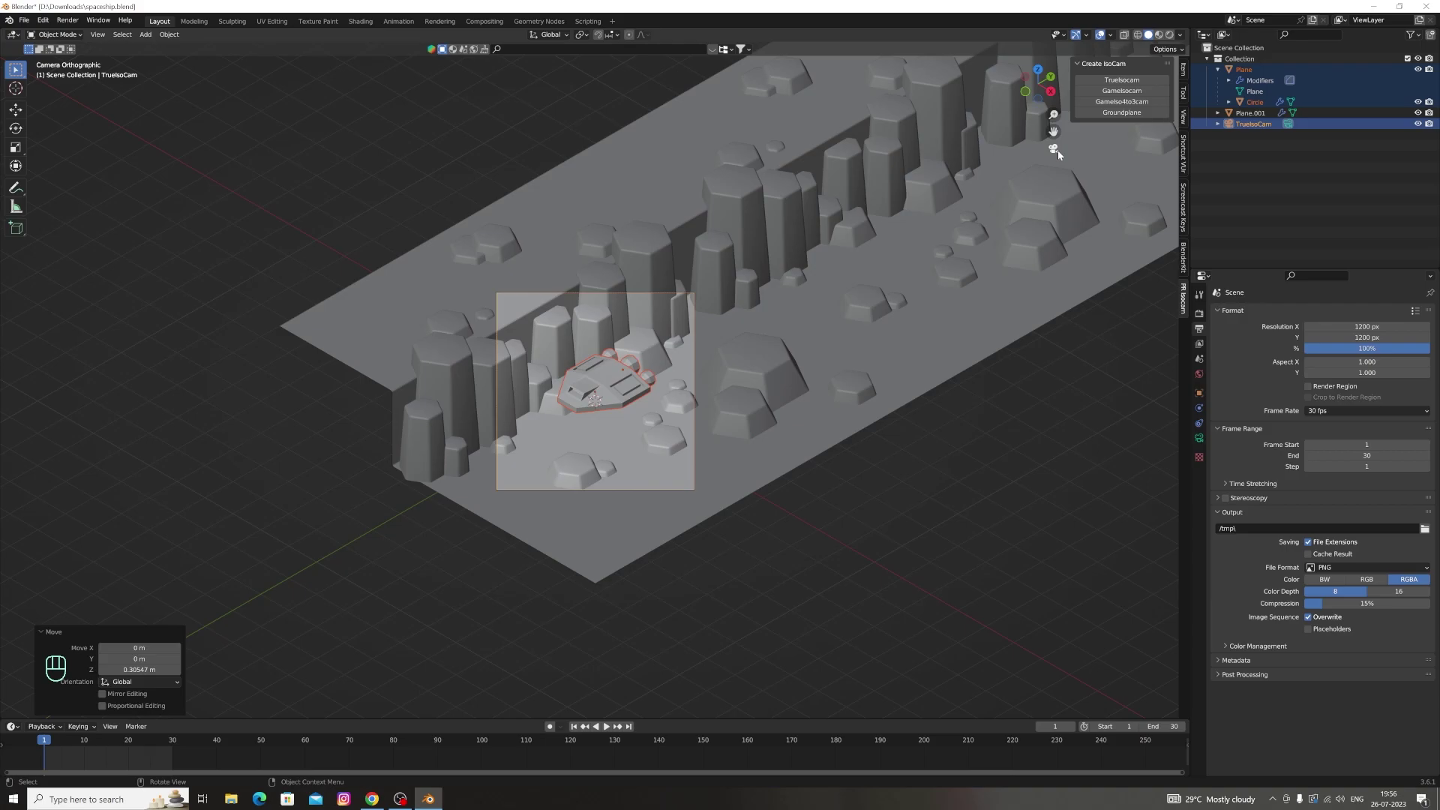
key(g)
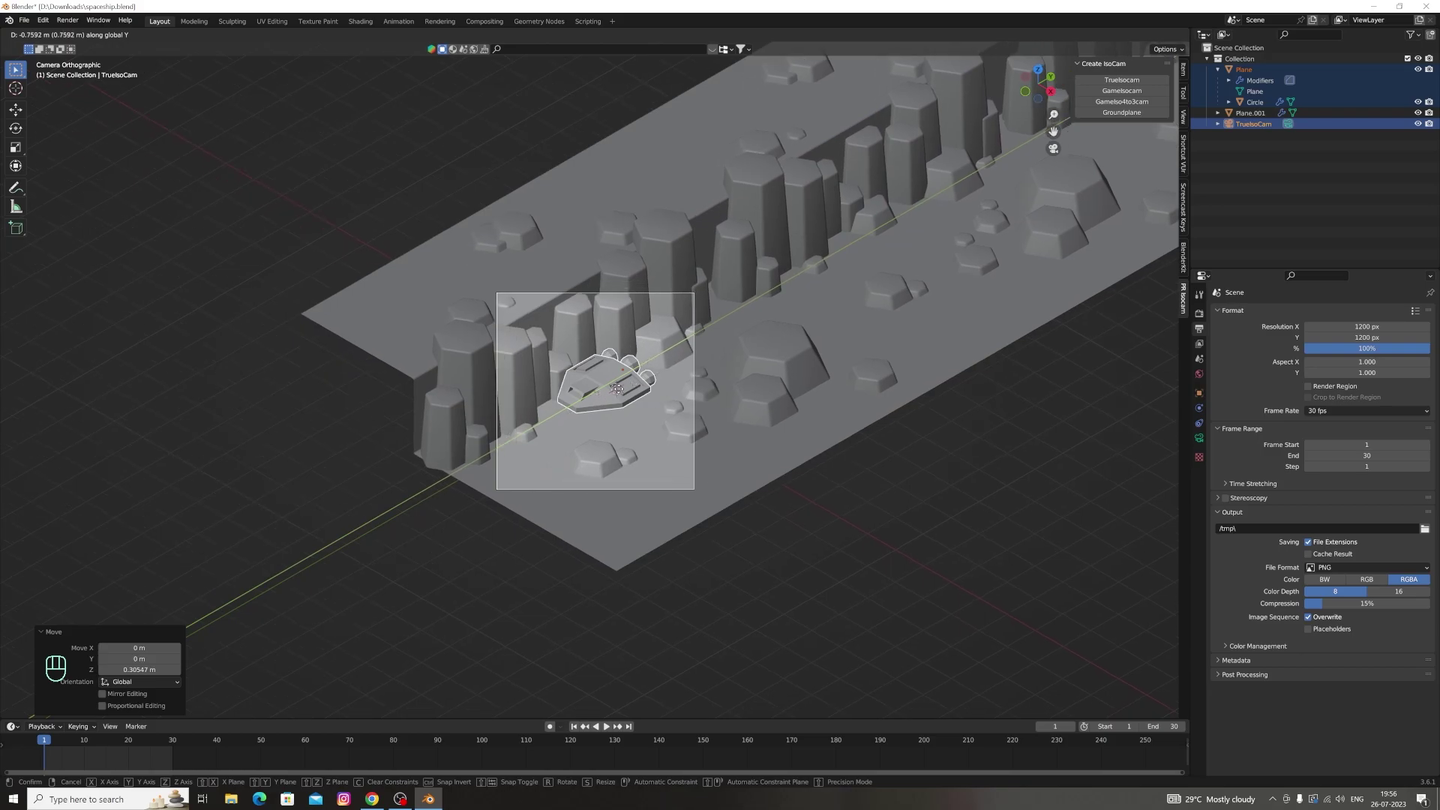
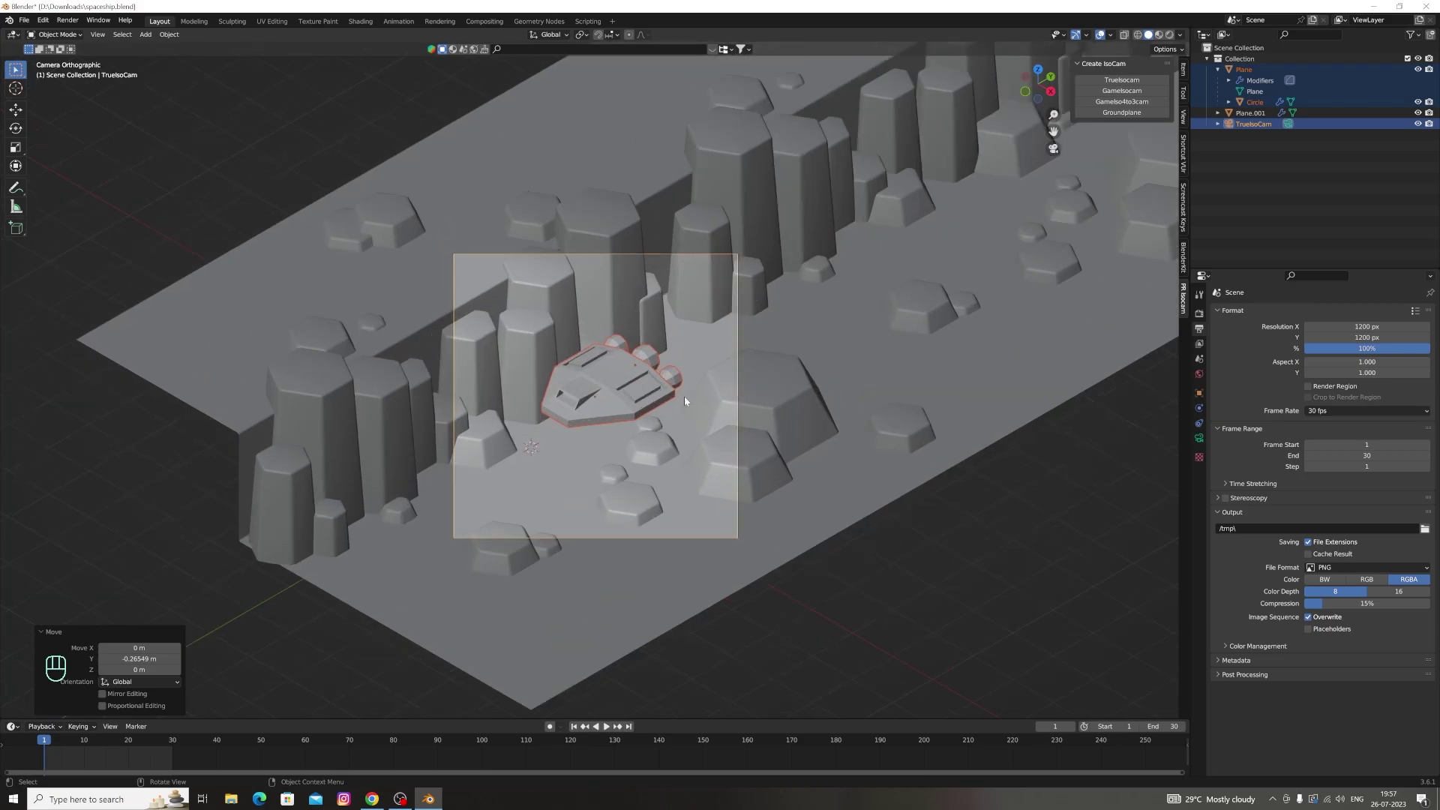
key(g)
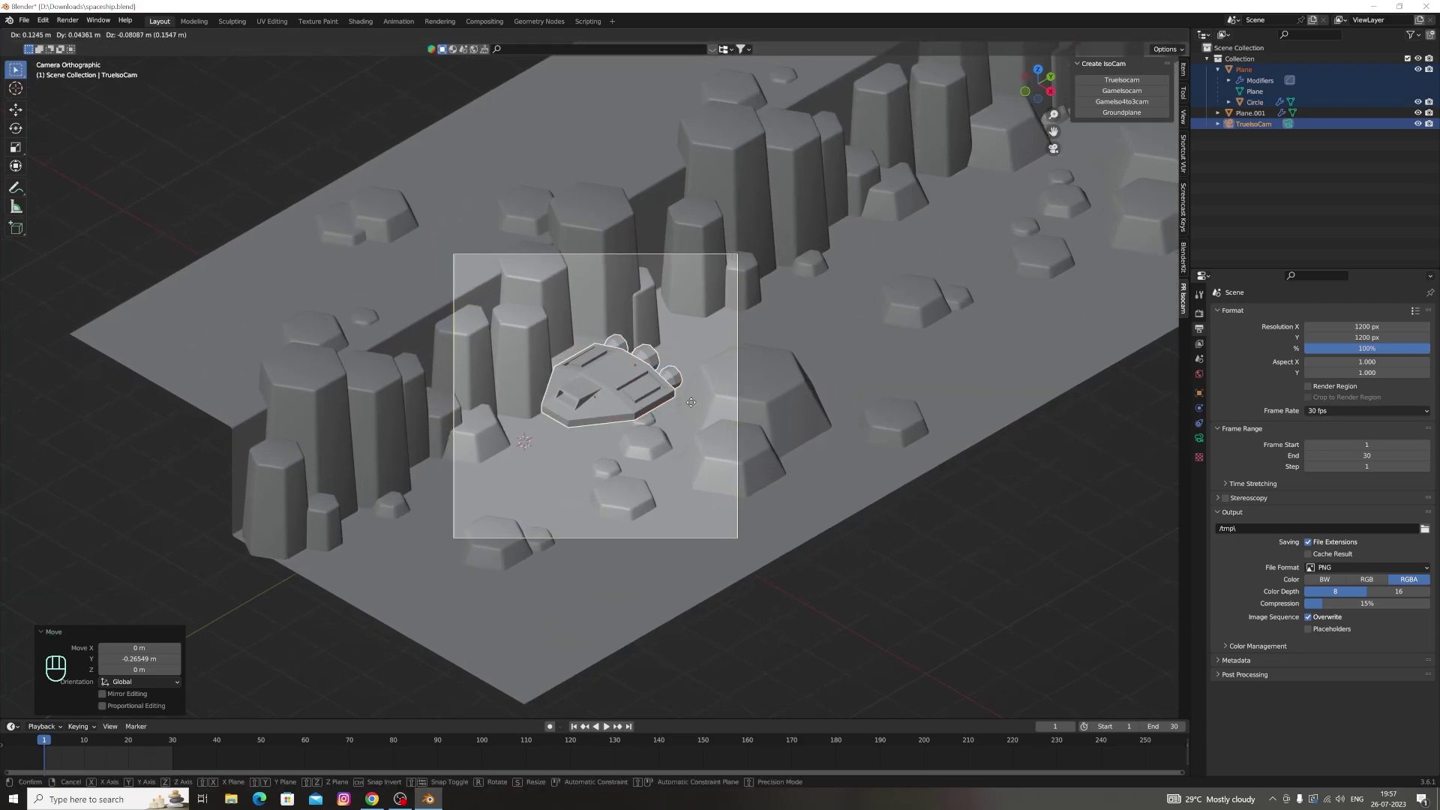
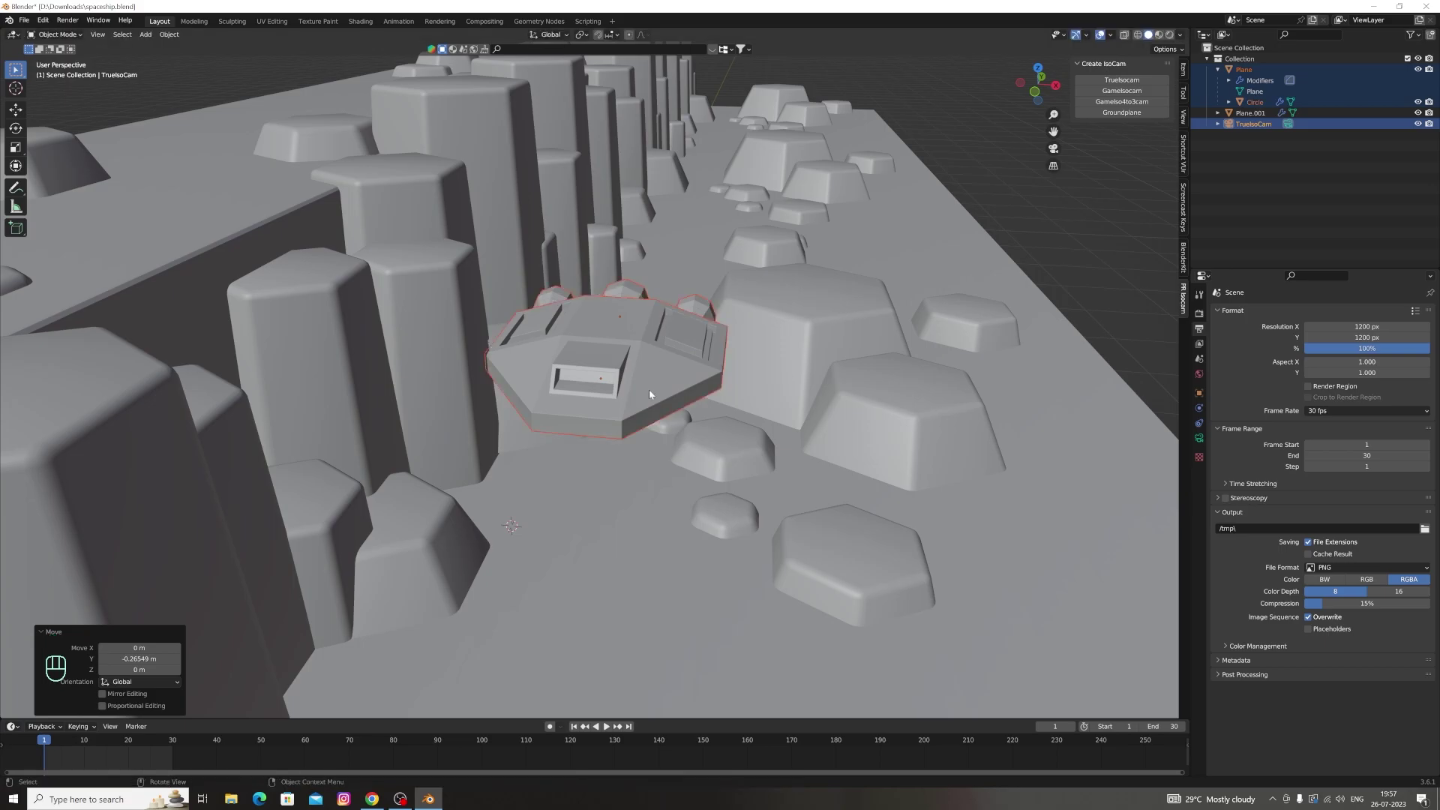
Select the ship (Circle) in the Outliner and nudge it sideways along X
click(1263, 127)
click(1269, 72)
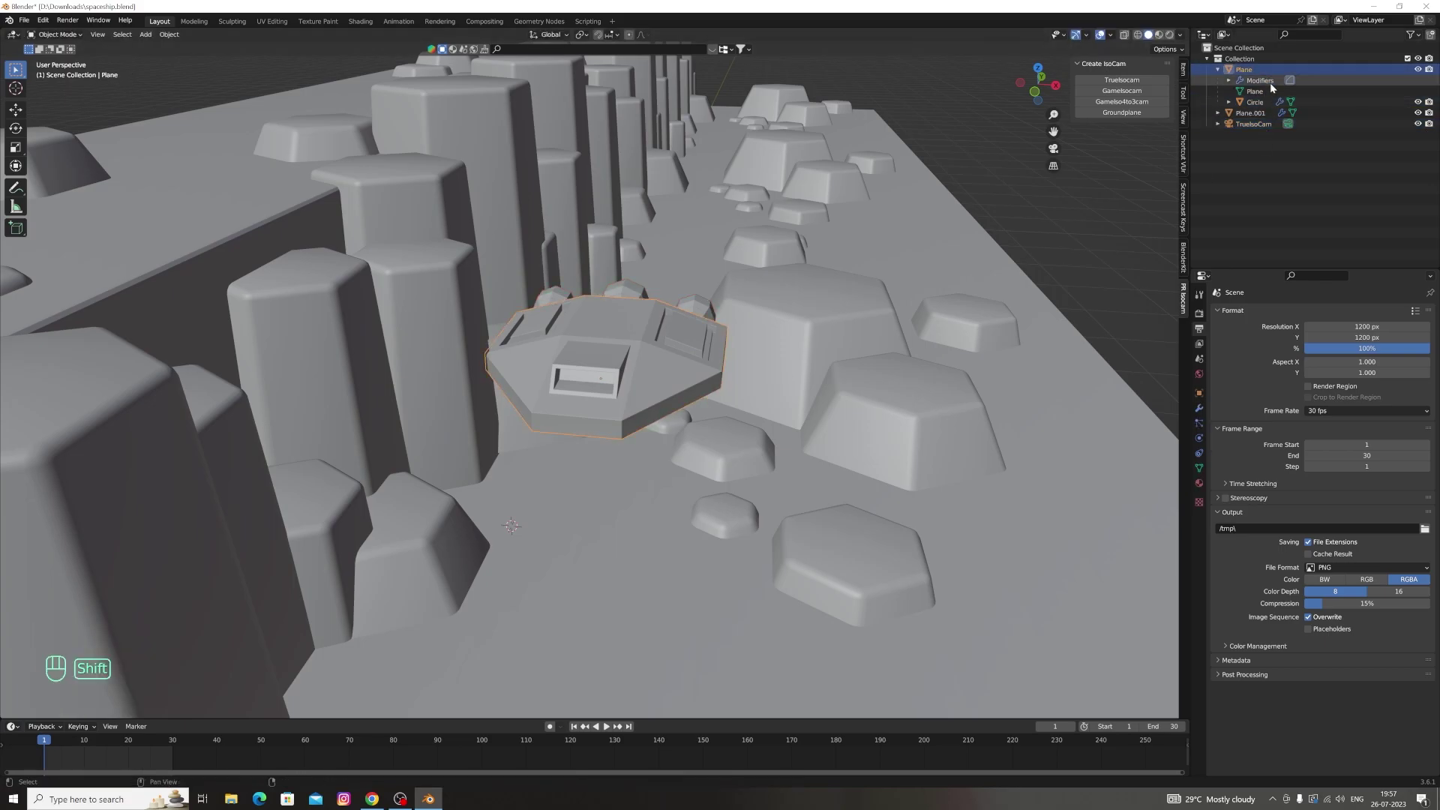
click(1278, 102)
click(1266, 105)
click(1263, 69)
key(g)
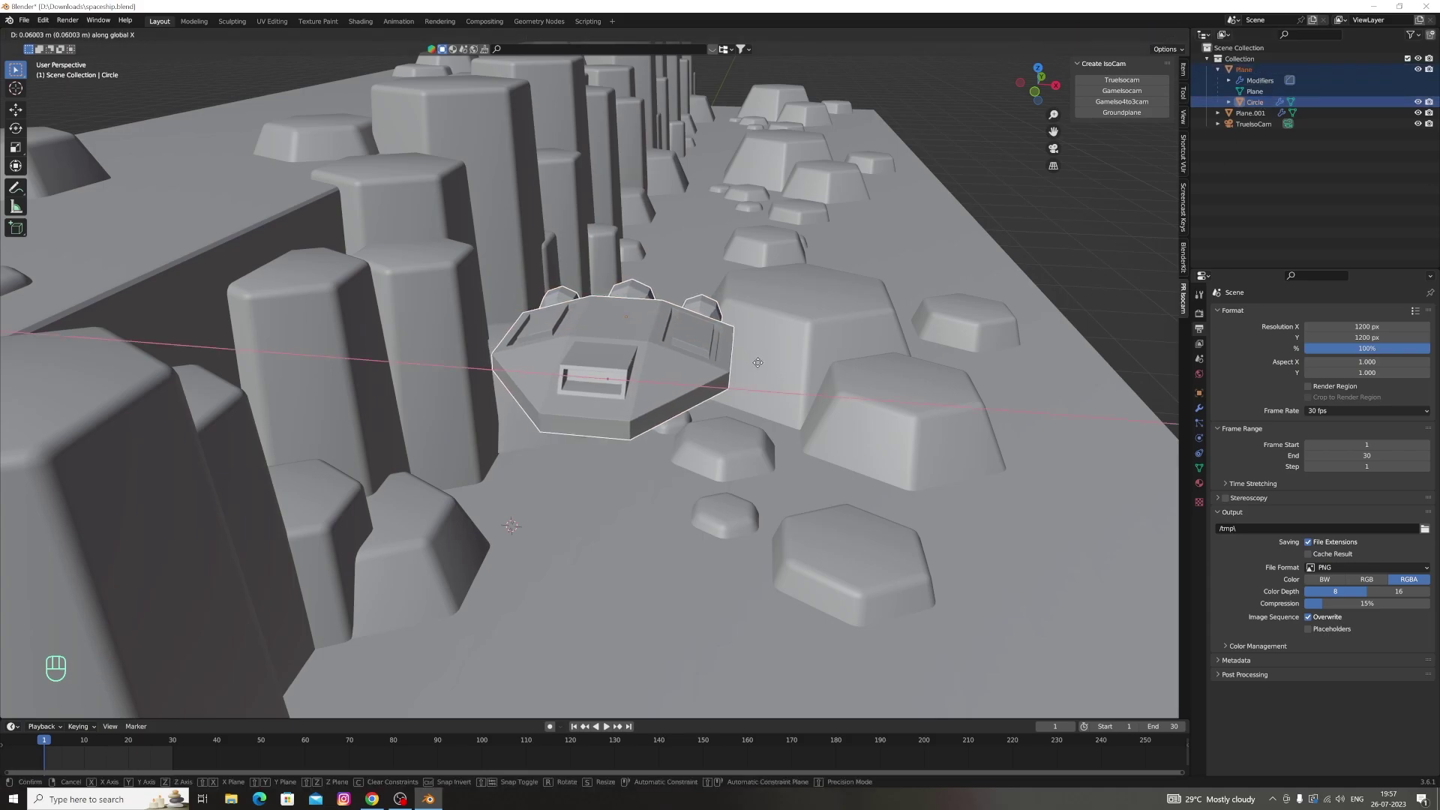
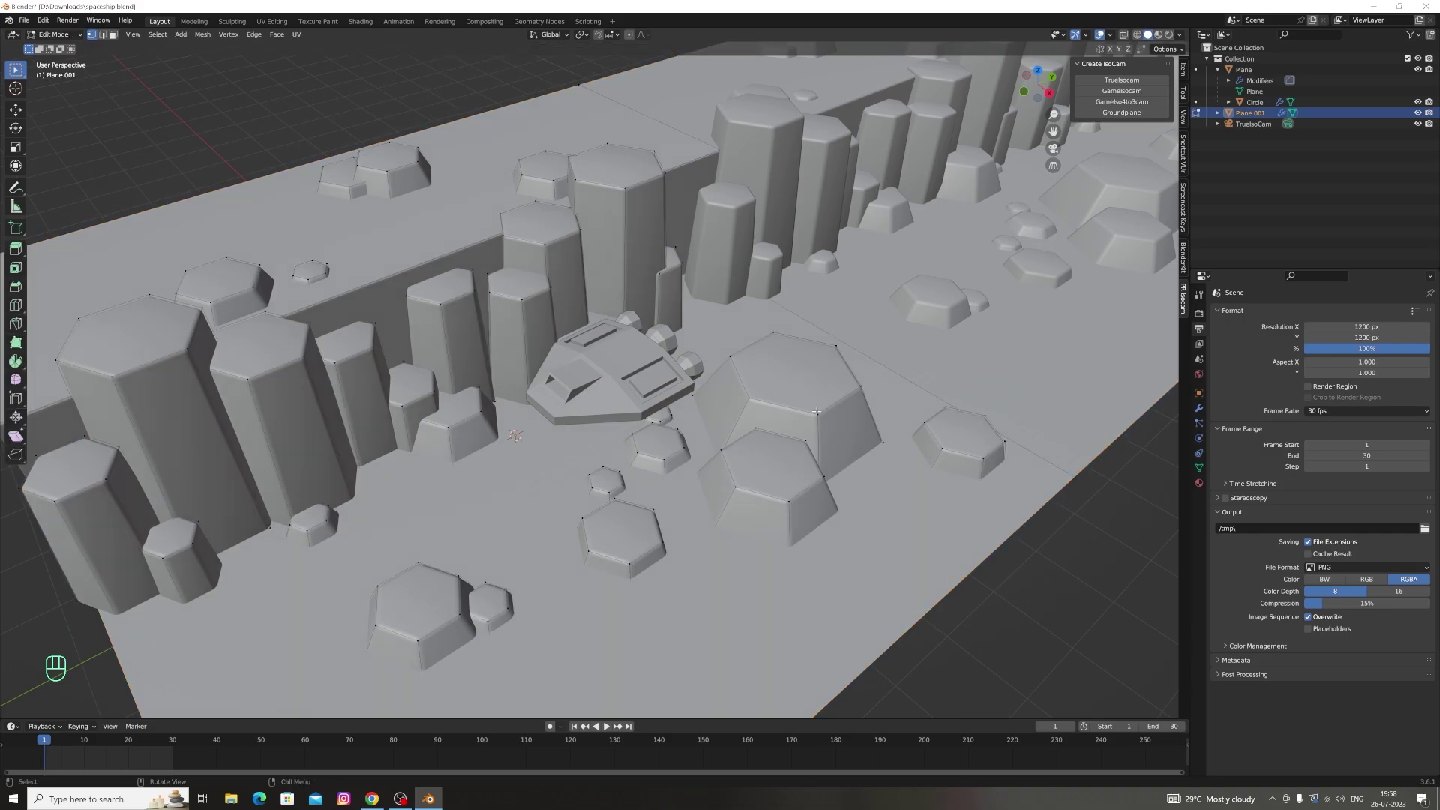
In Edit Mode on Plane.001, select the large hexagonal rock and push it away from the ship along Z and X
key(l)
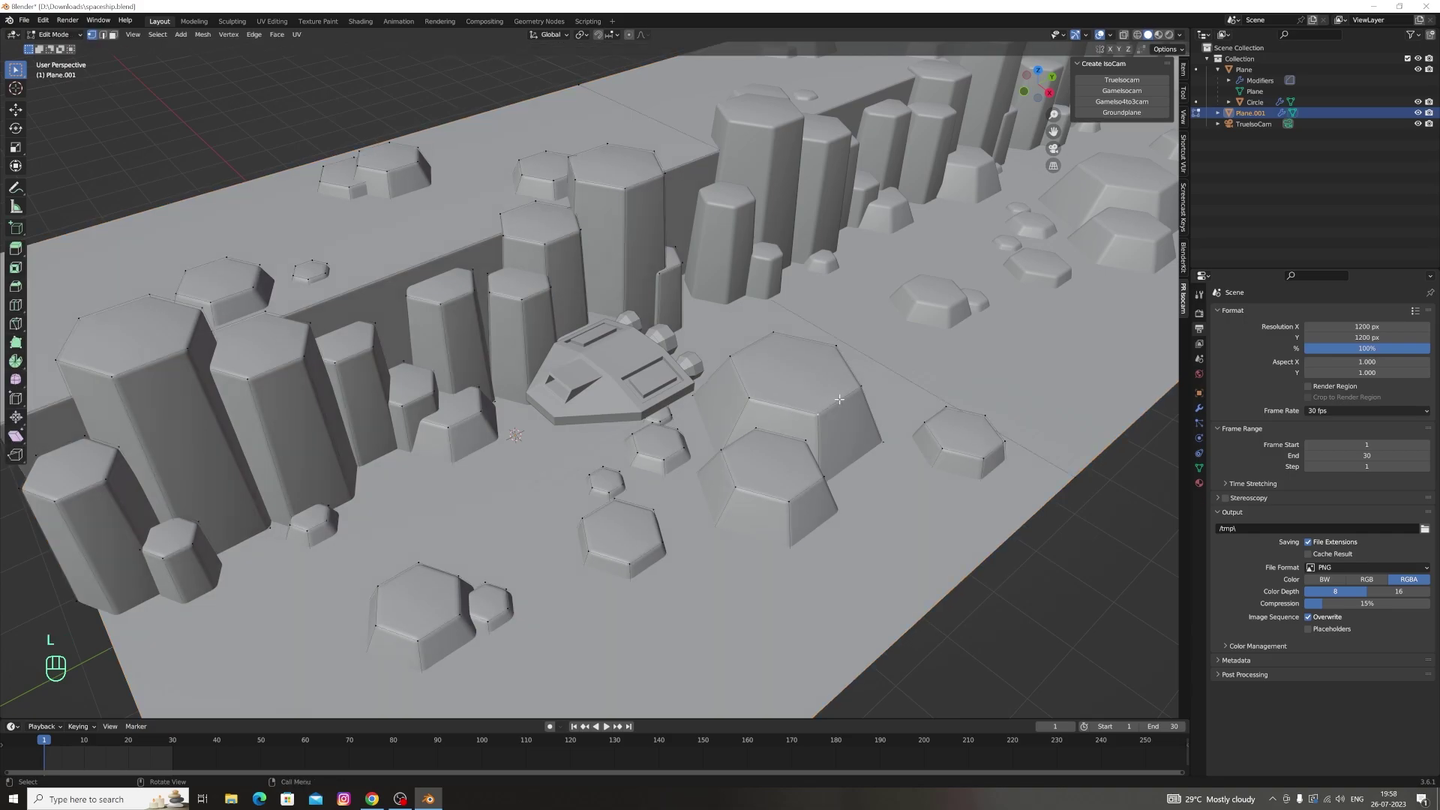
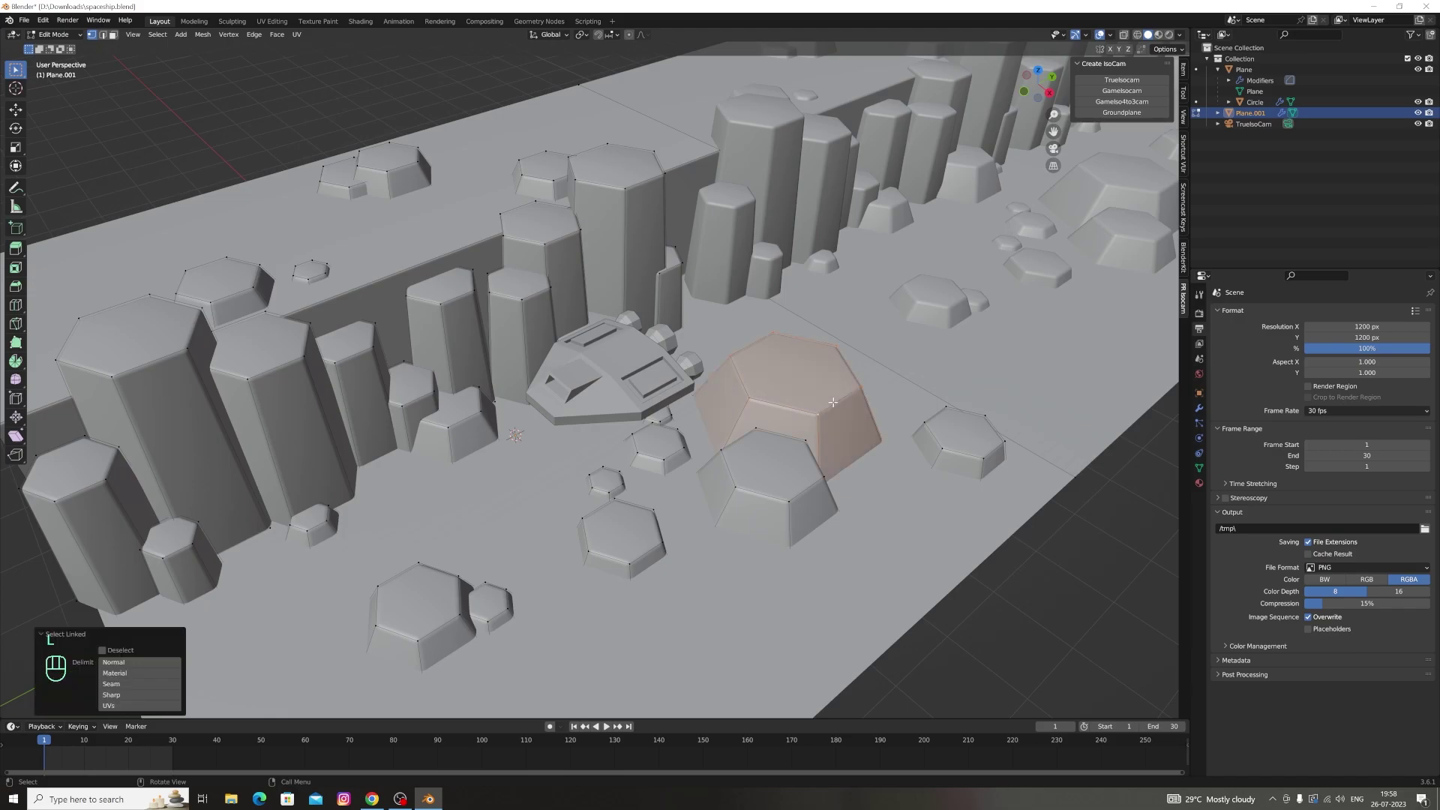
key(g)
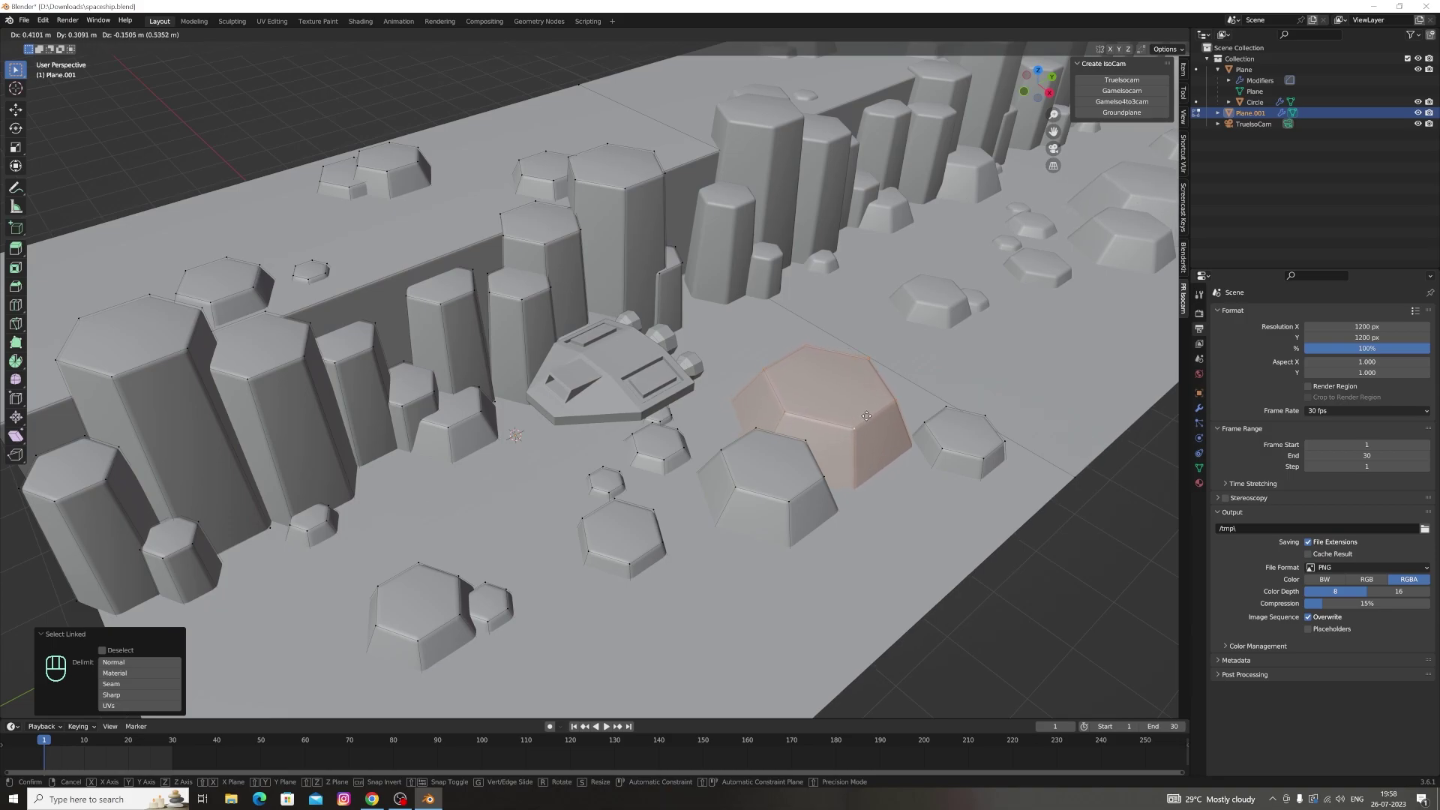
key(g)
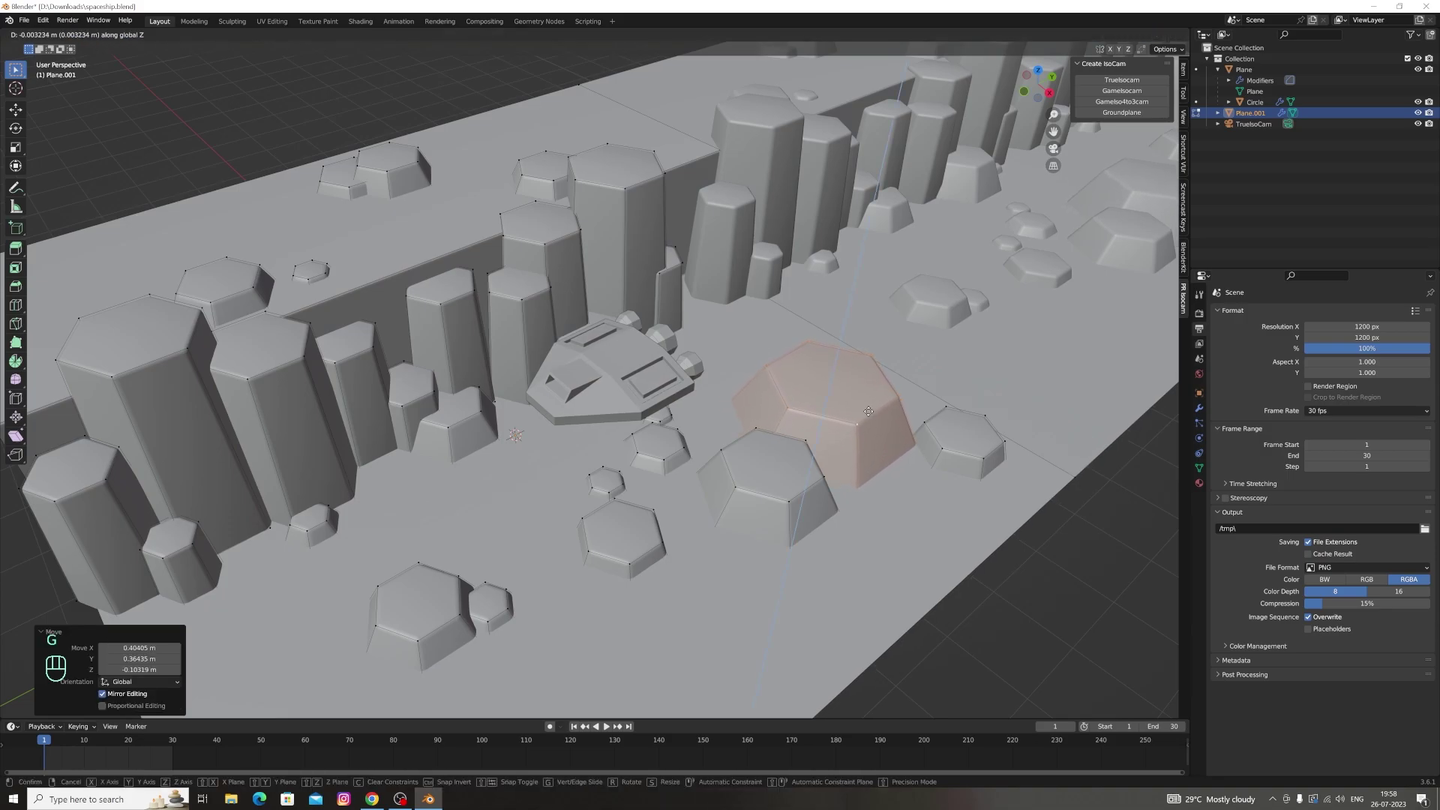
key(g)
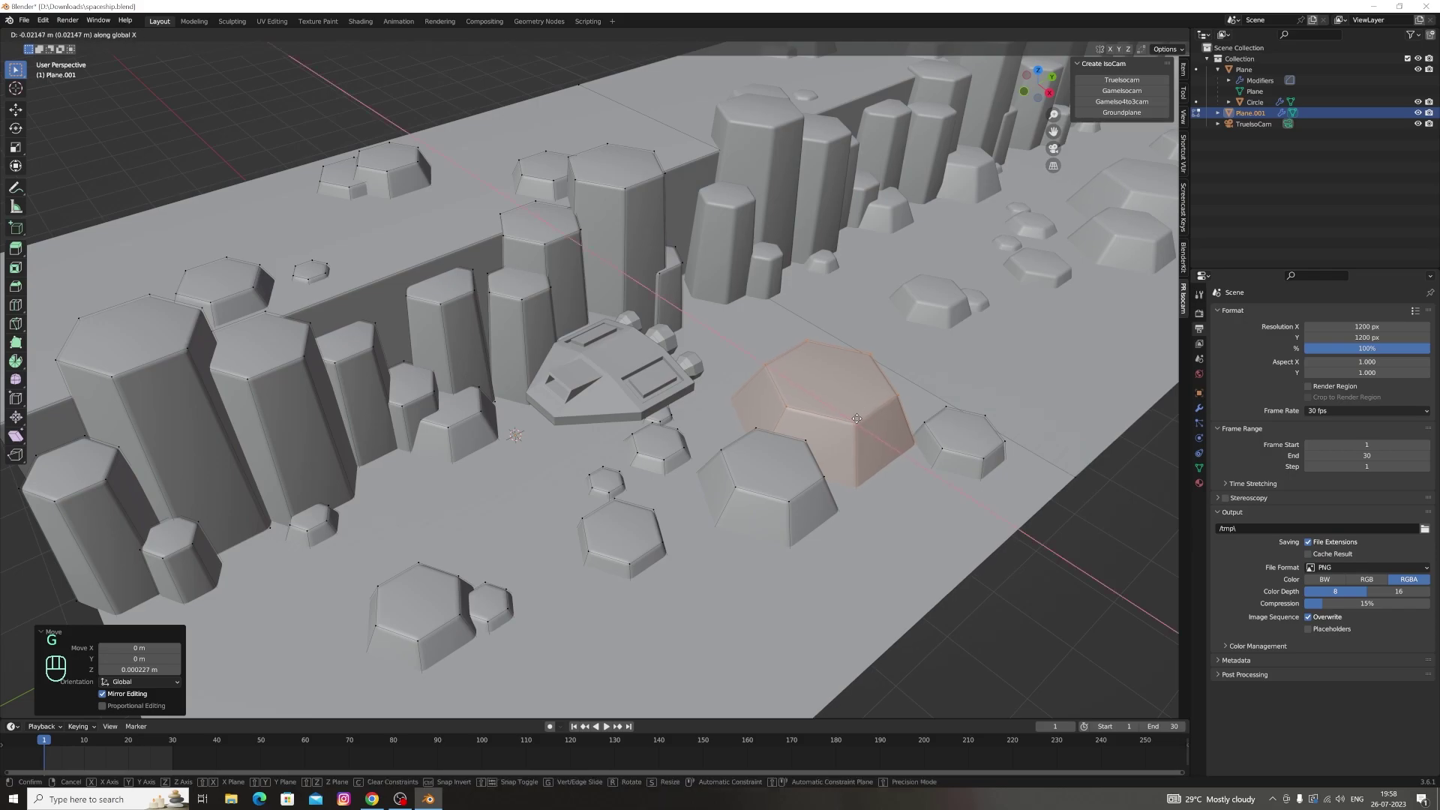
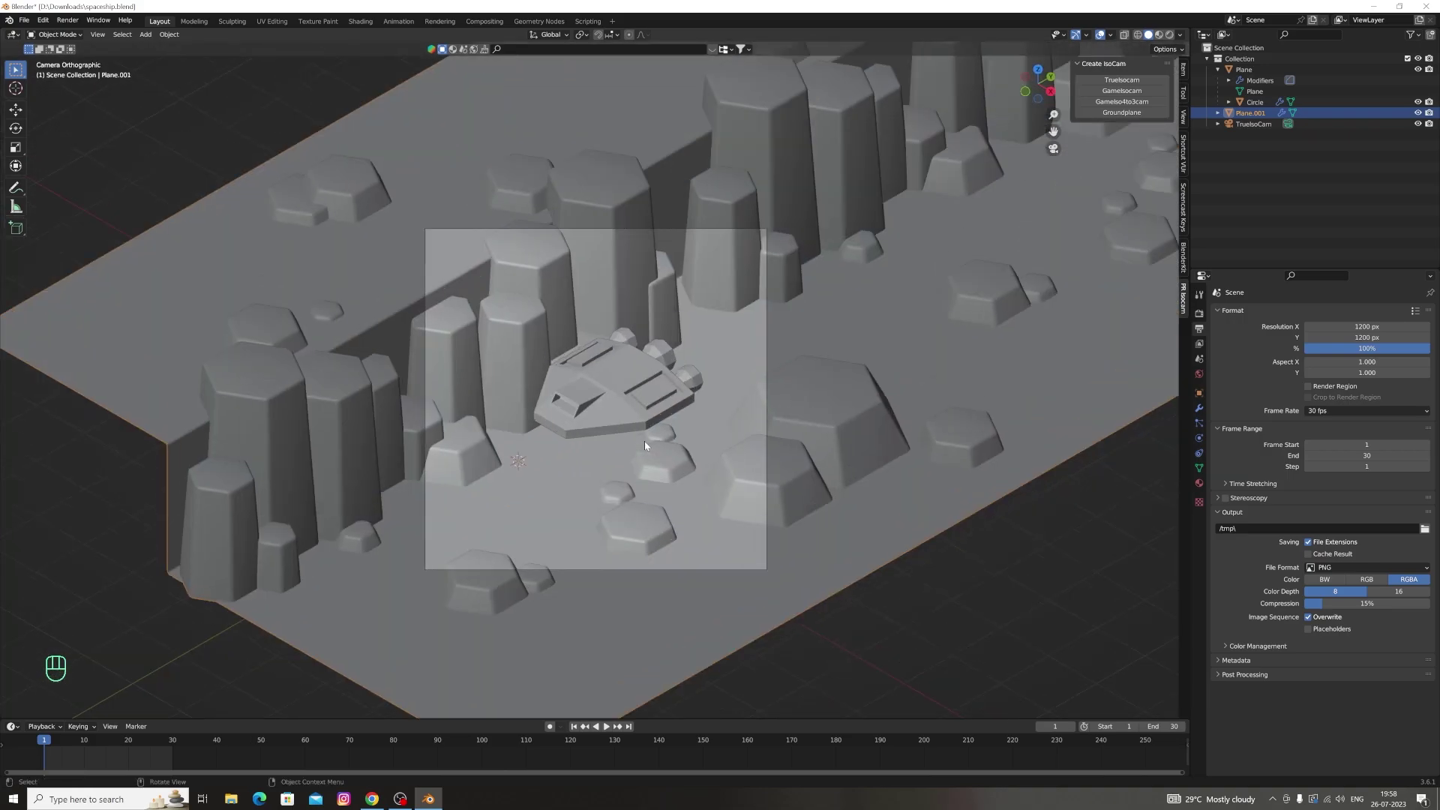
click(1258, 102)
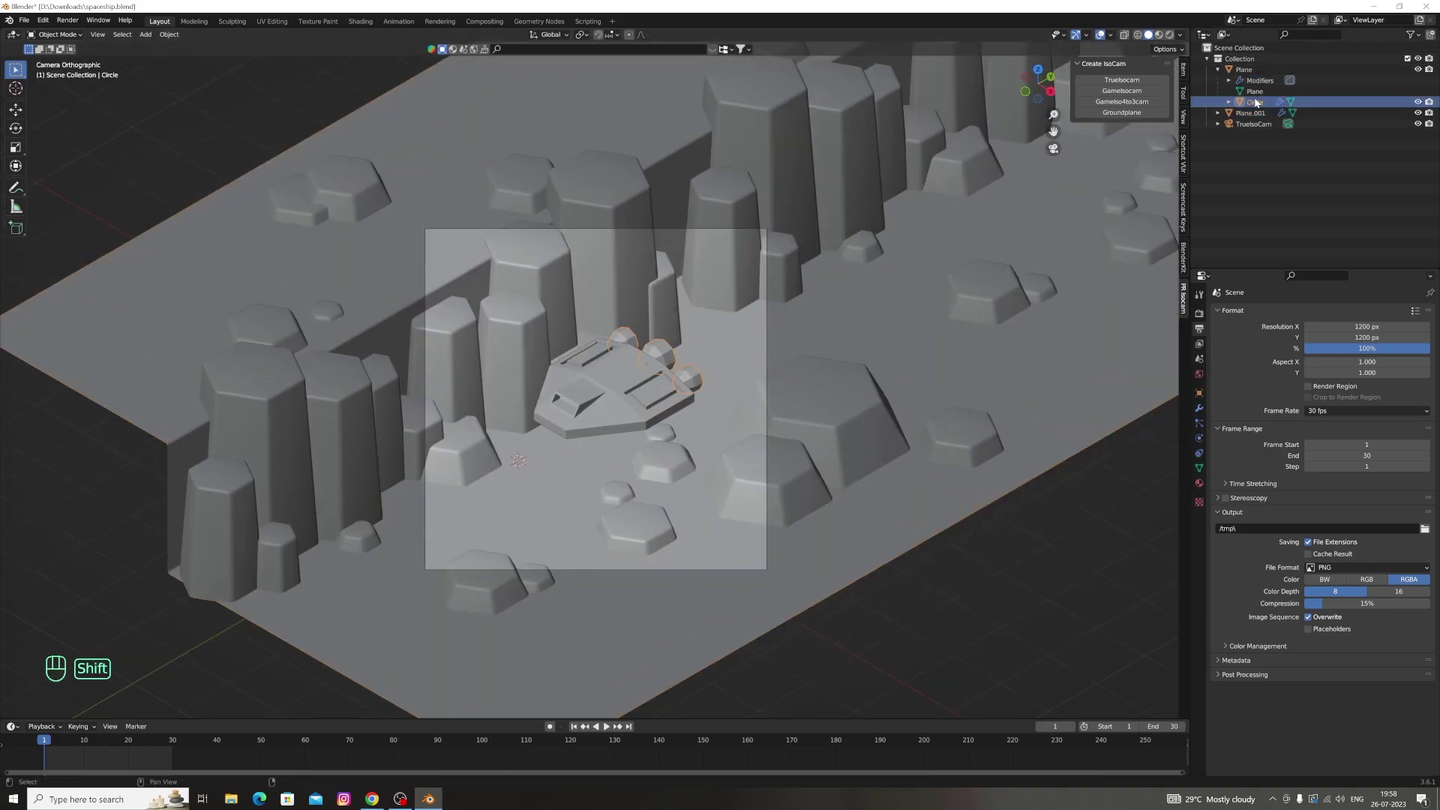
click(1258, 68)
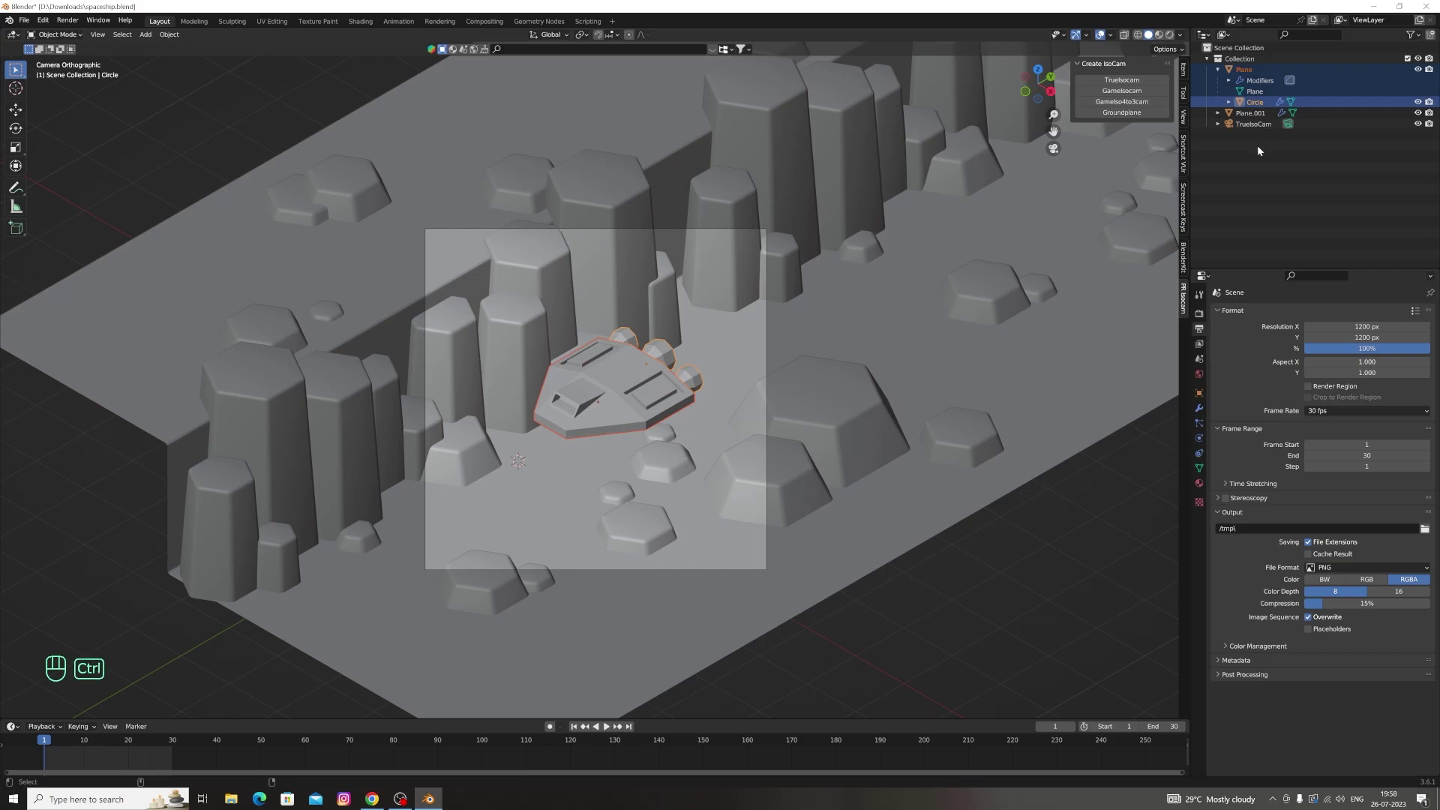
key(g)
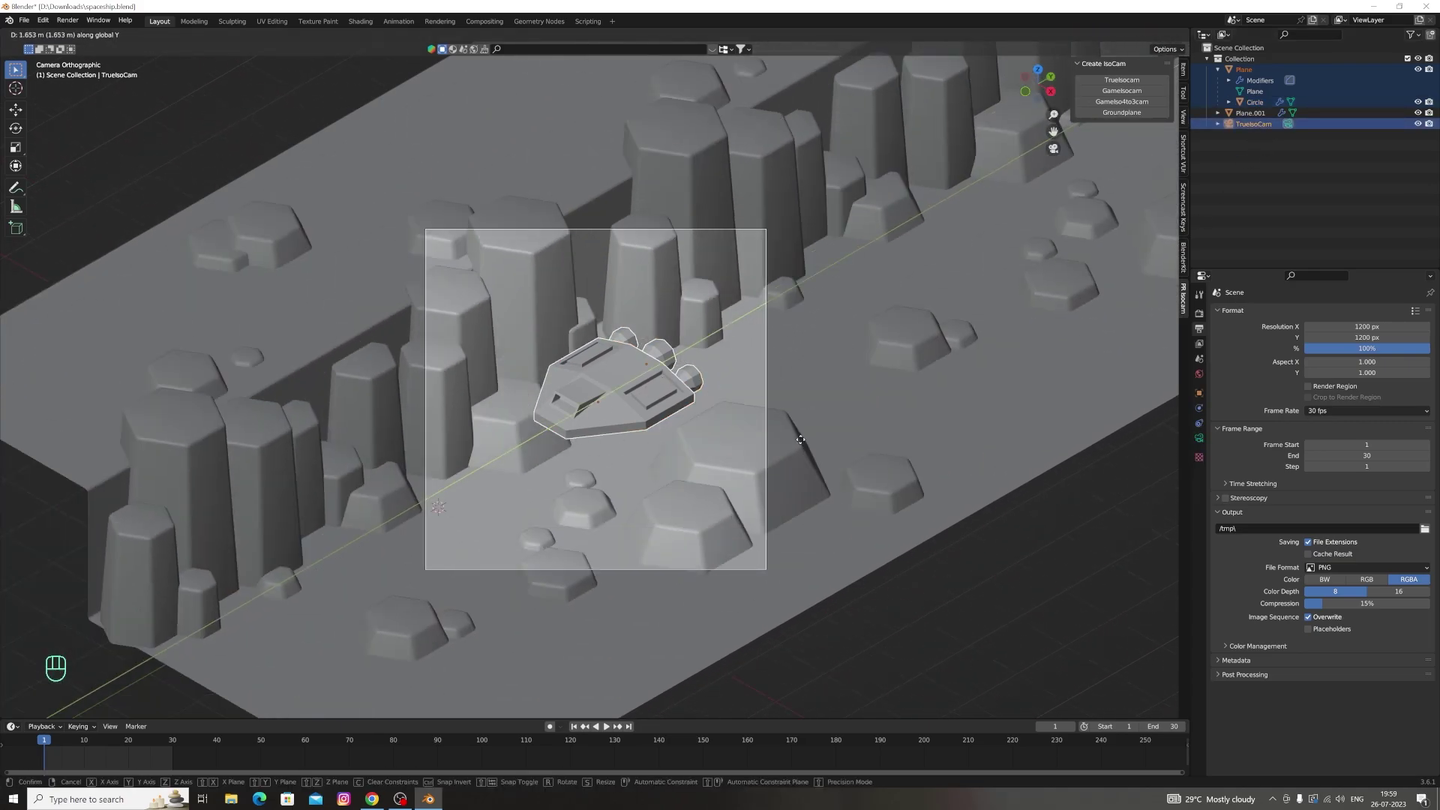
key(ctrl+s)
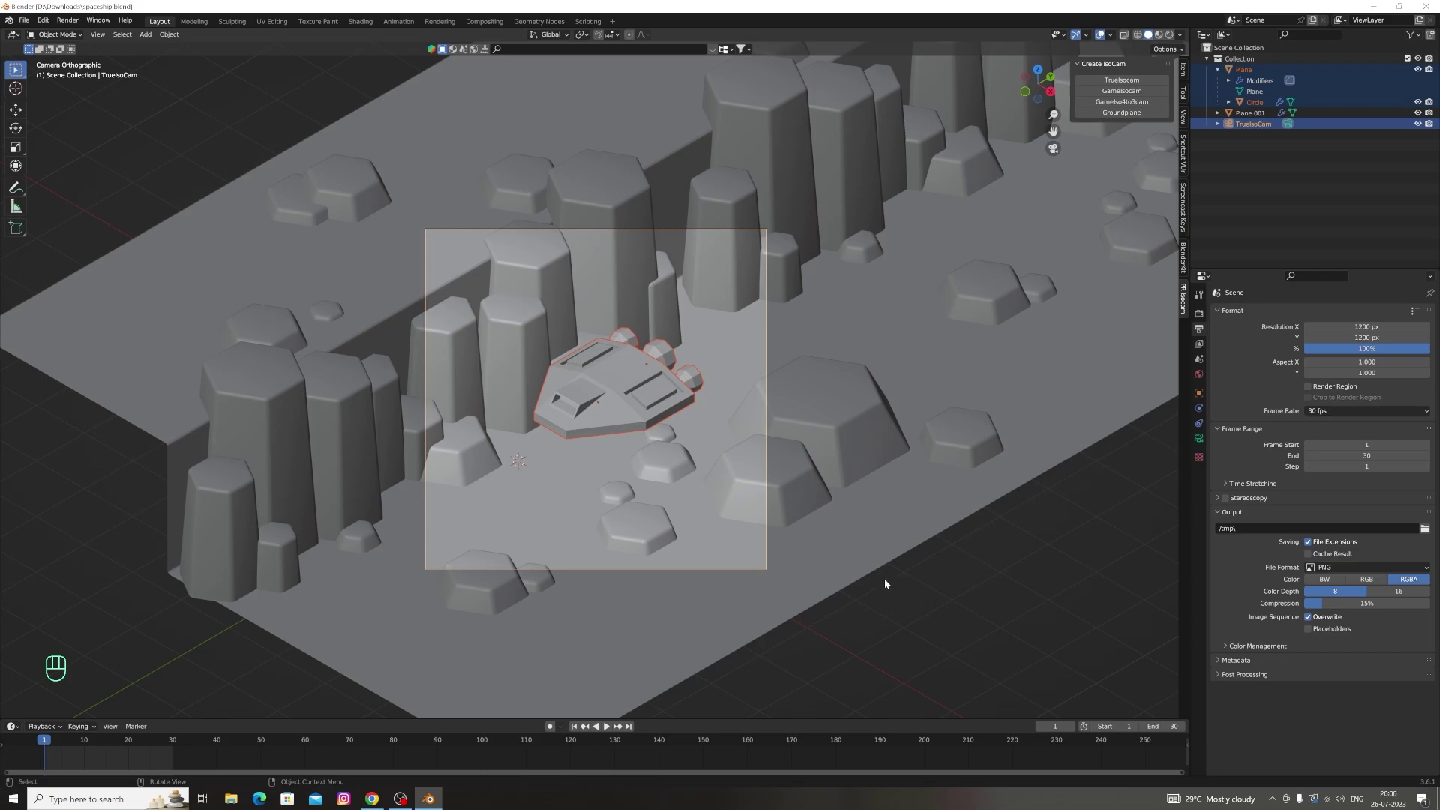
click(1057, 151)
click(1041, 79)
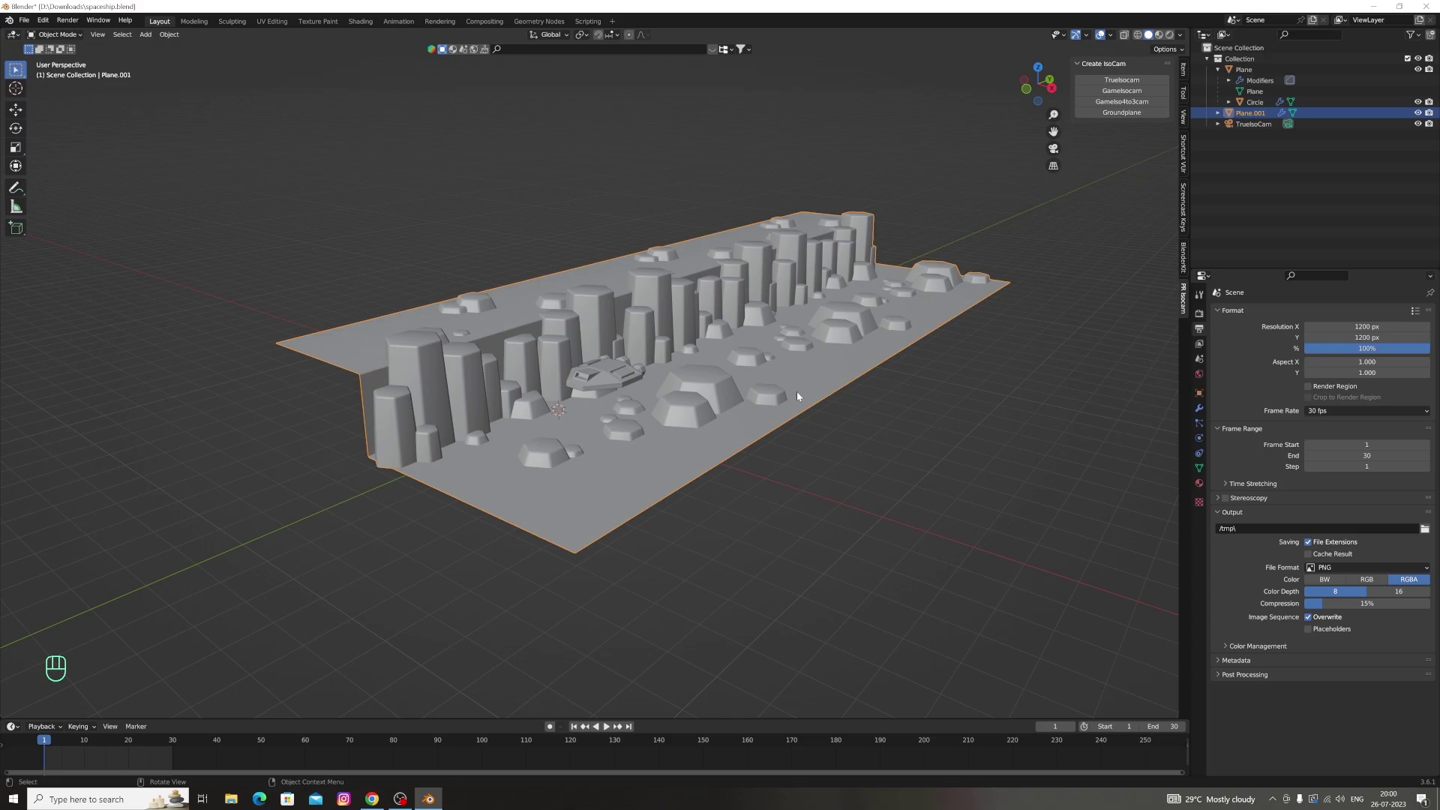
Move the Plane.001 terrain tile -20 m along global Y
key(g)
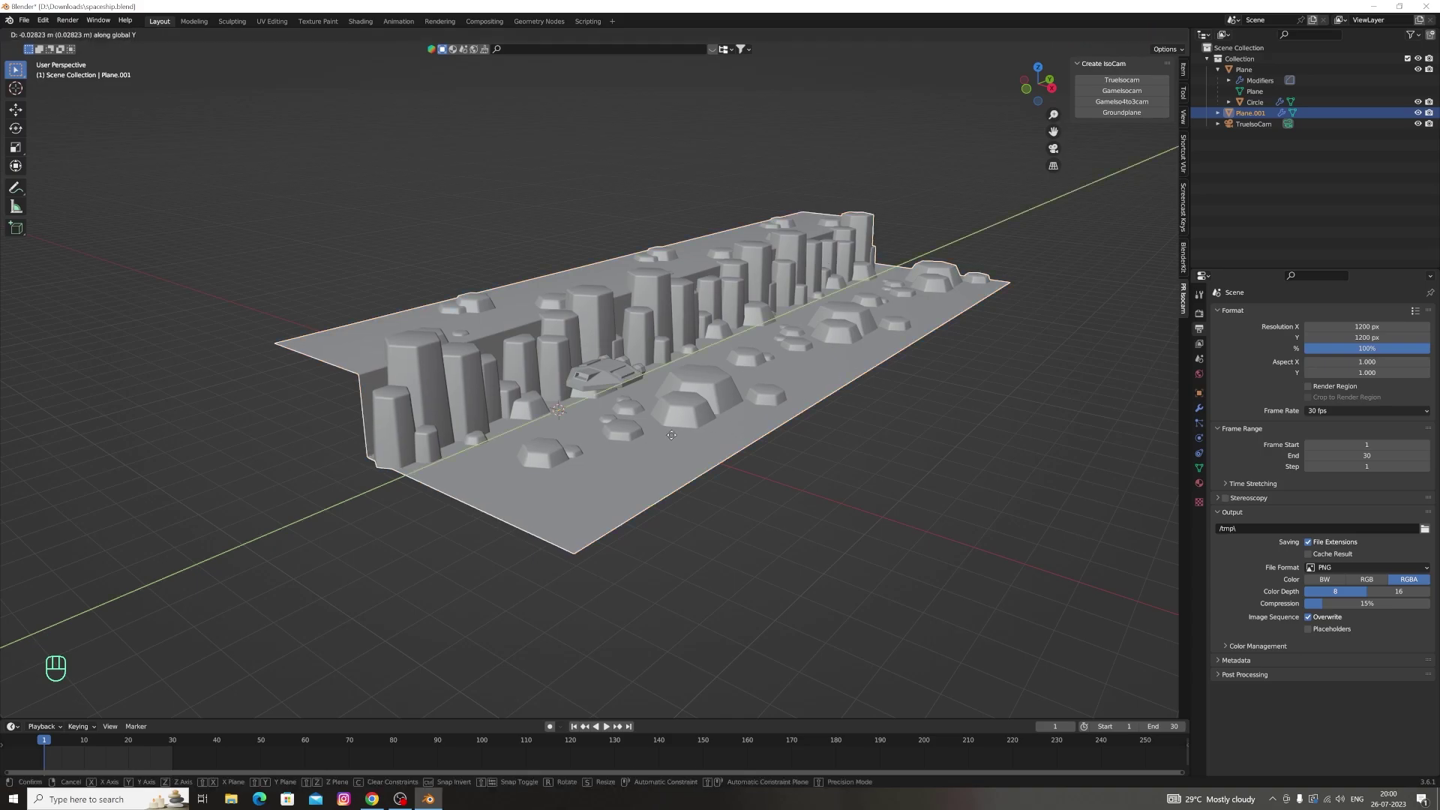